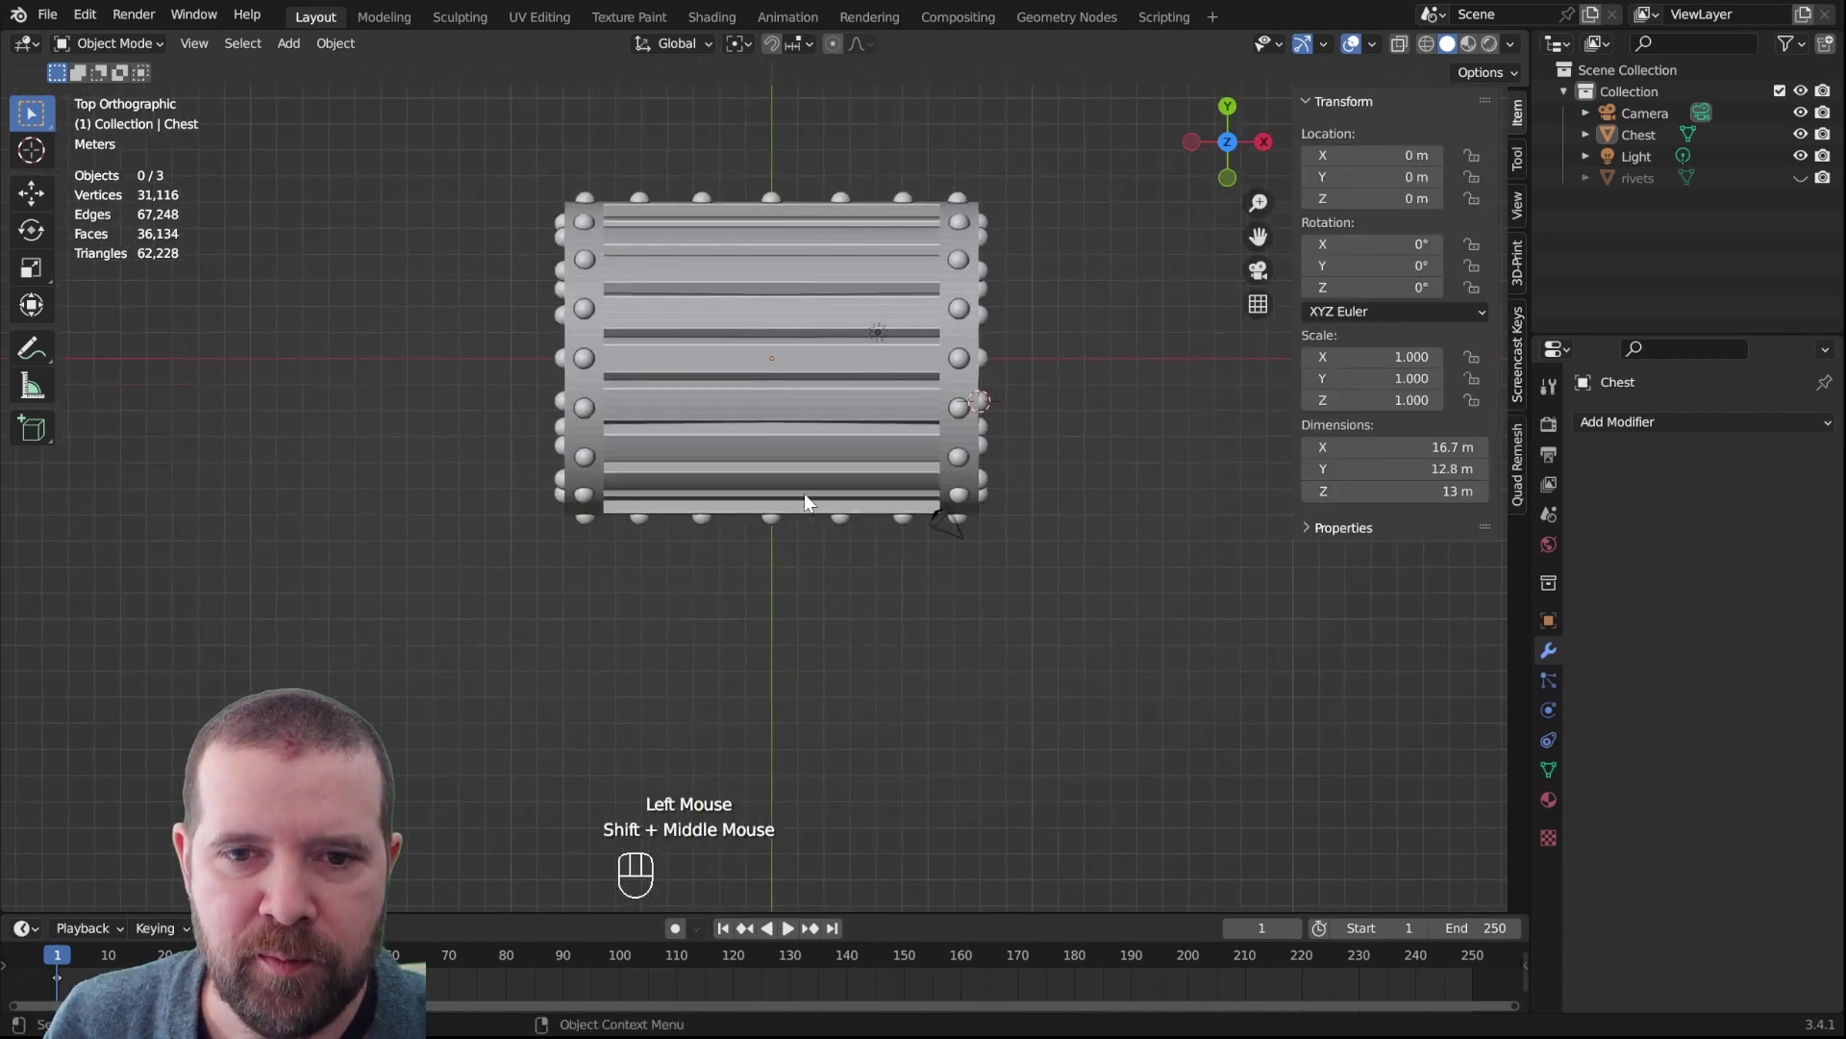
# Frame the chest from the front and select it
pyautogui.press('KP_1')
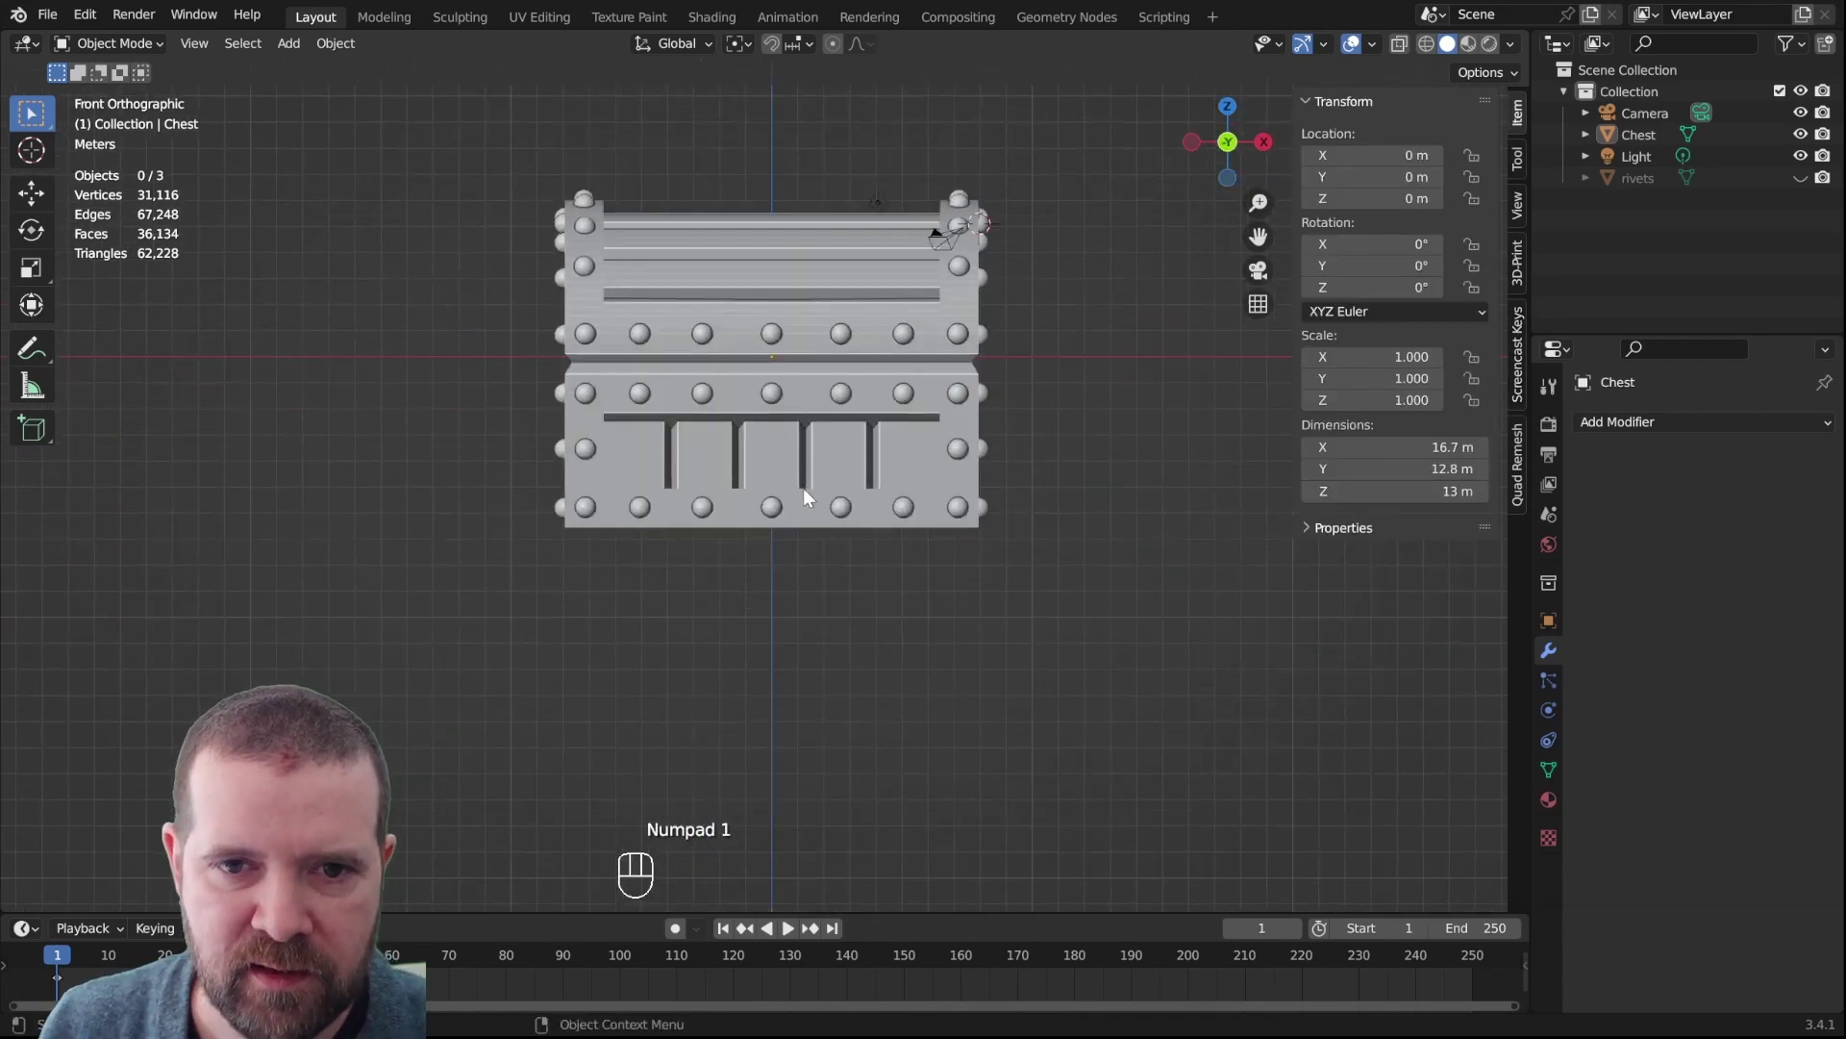
pyautogui.moveTo(848, 363); pyautogui.dragTo(846, 421)
pyautogui.press('KP_1')
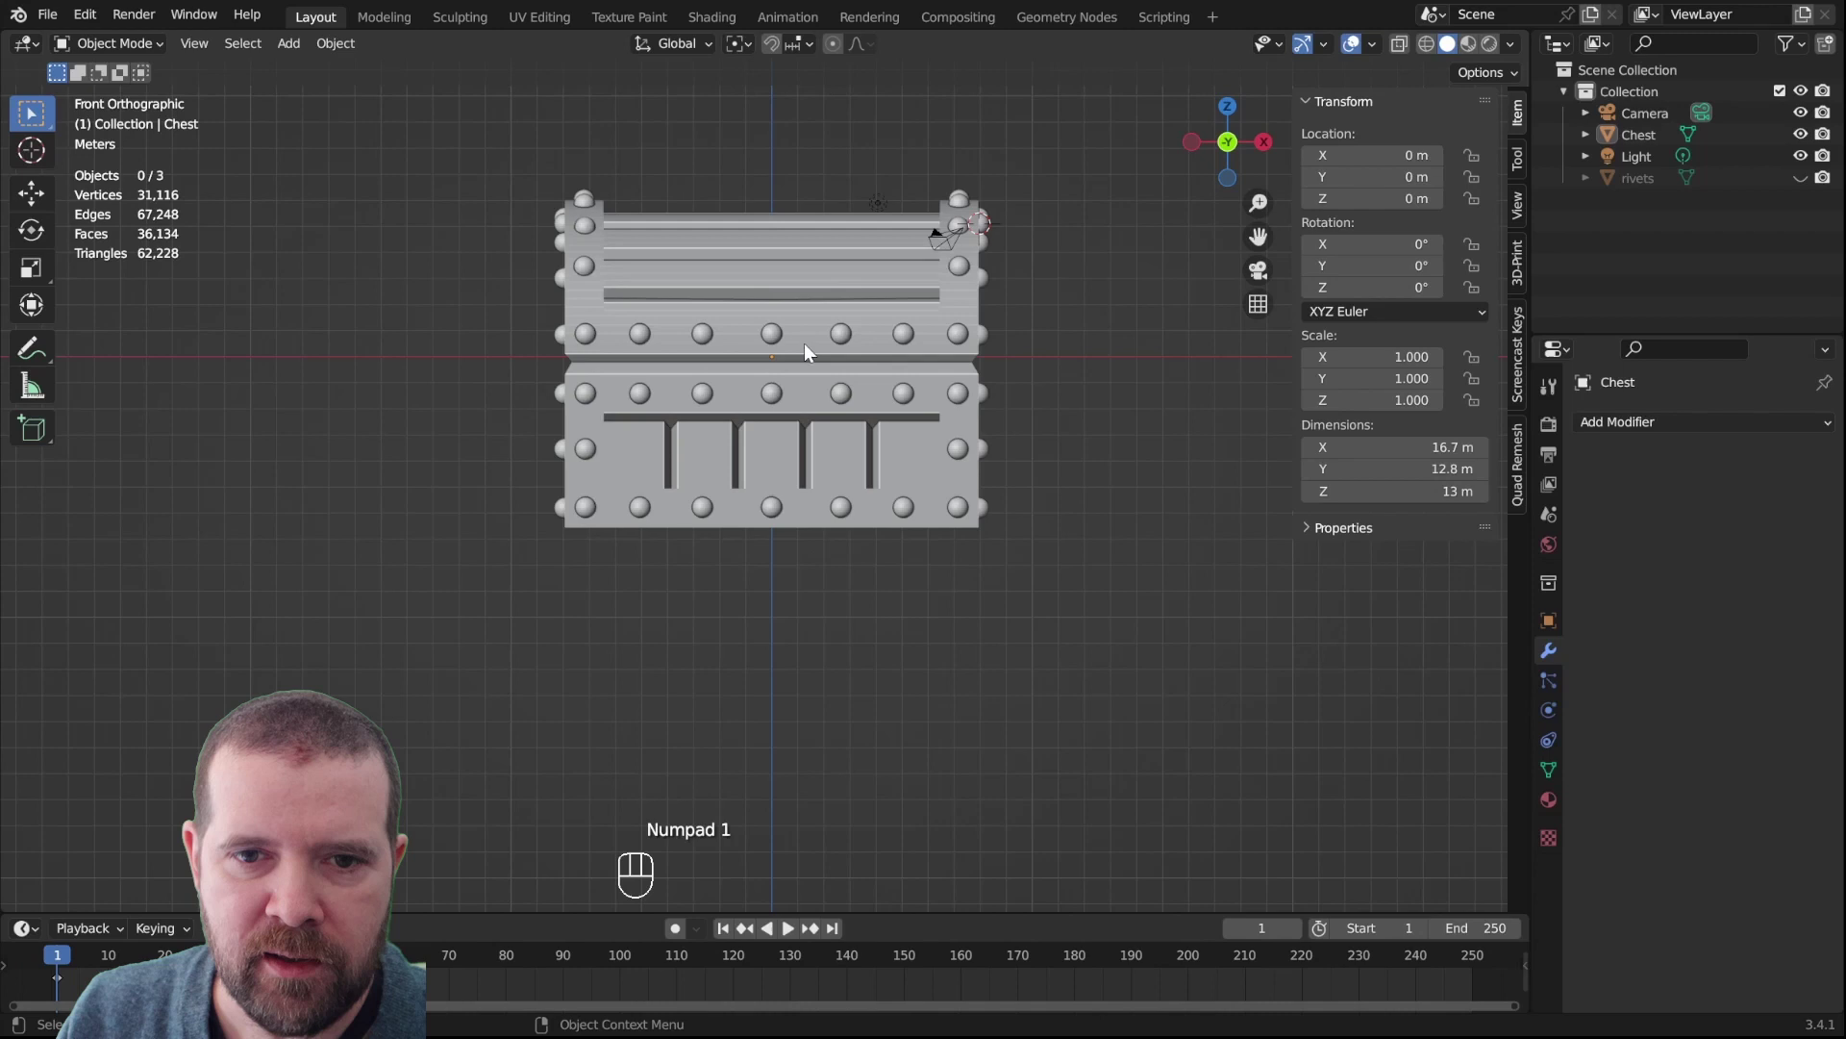
pyautogui.scroll(3)
pyautogui.moveTo(863, 339); pyautogui.dragTo(843, 481)
pyautogui.scroll(3)
pyautogui.click(764, 388)
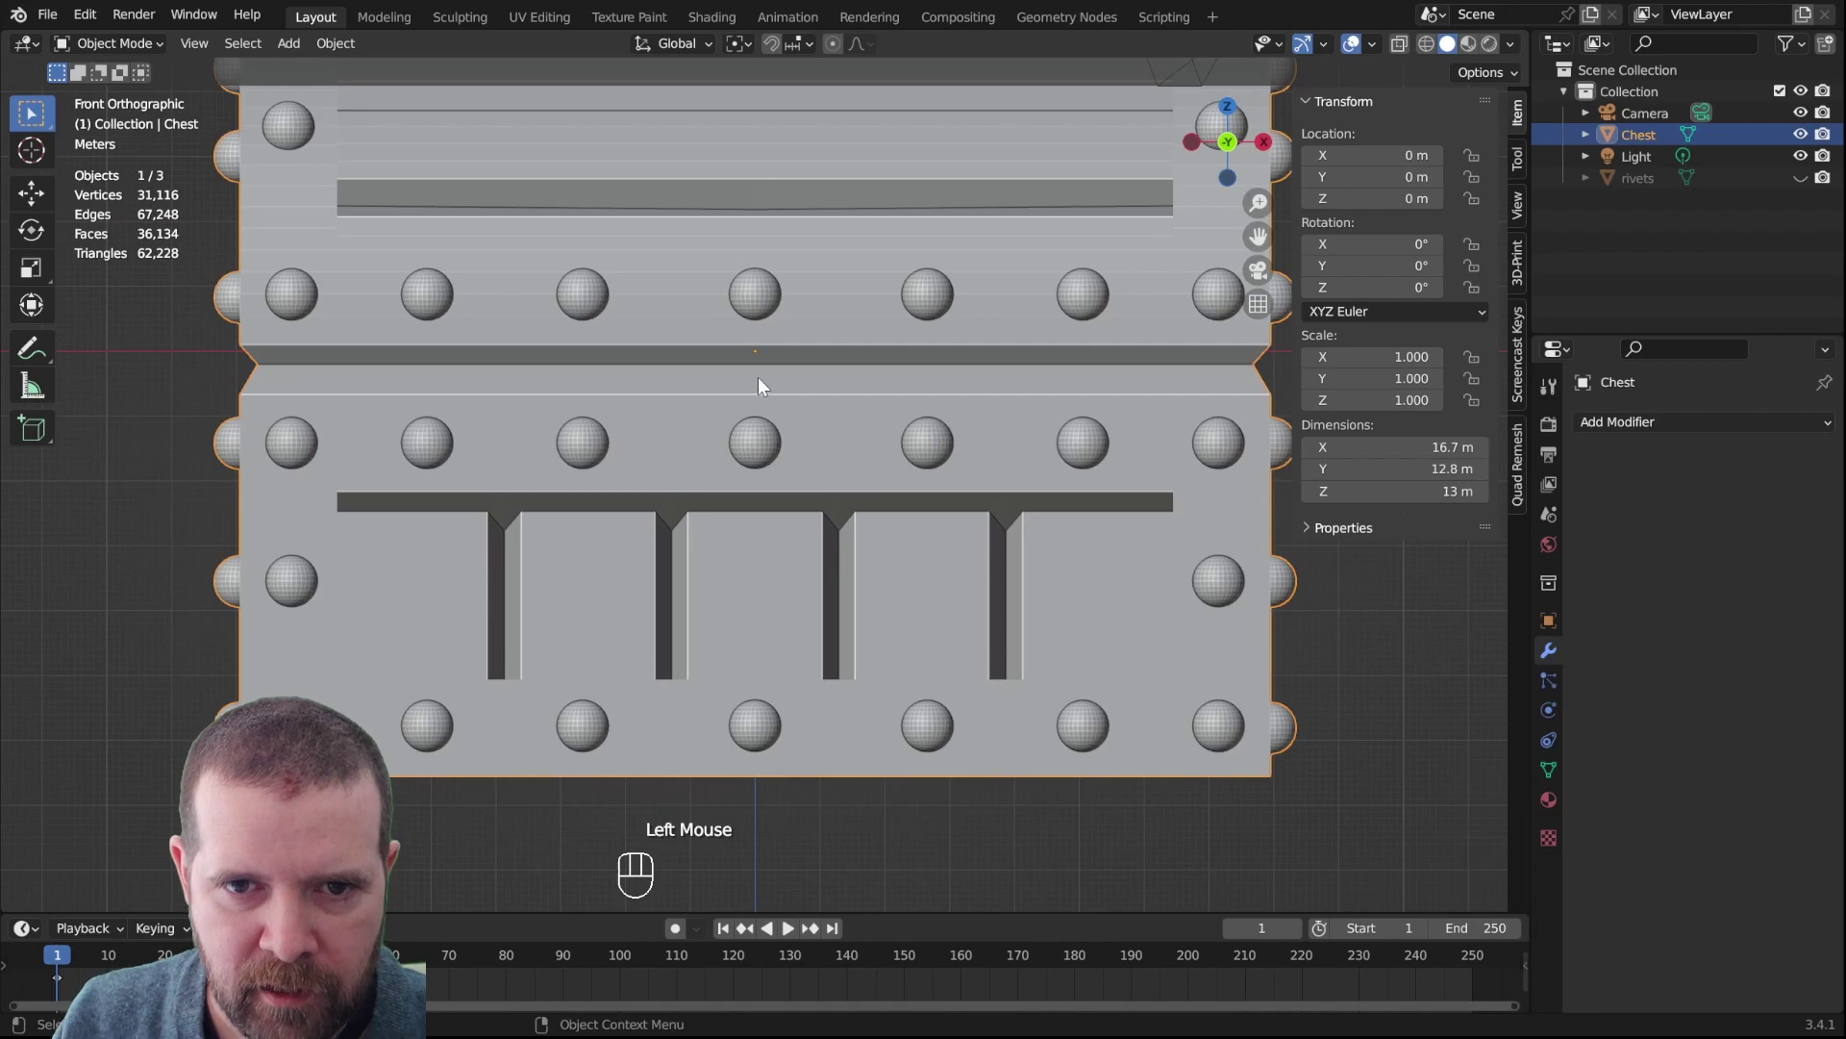
pyautogui.scroll(-3)
pyautogui.moveTo(874, 389); pyautogui.dragTo(878, 443)
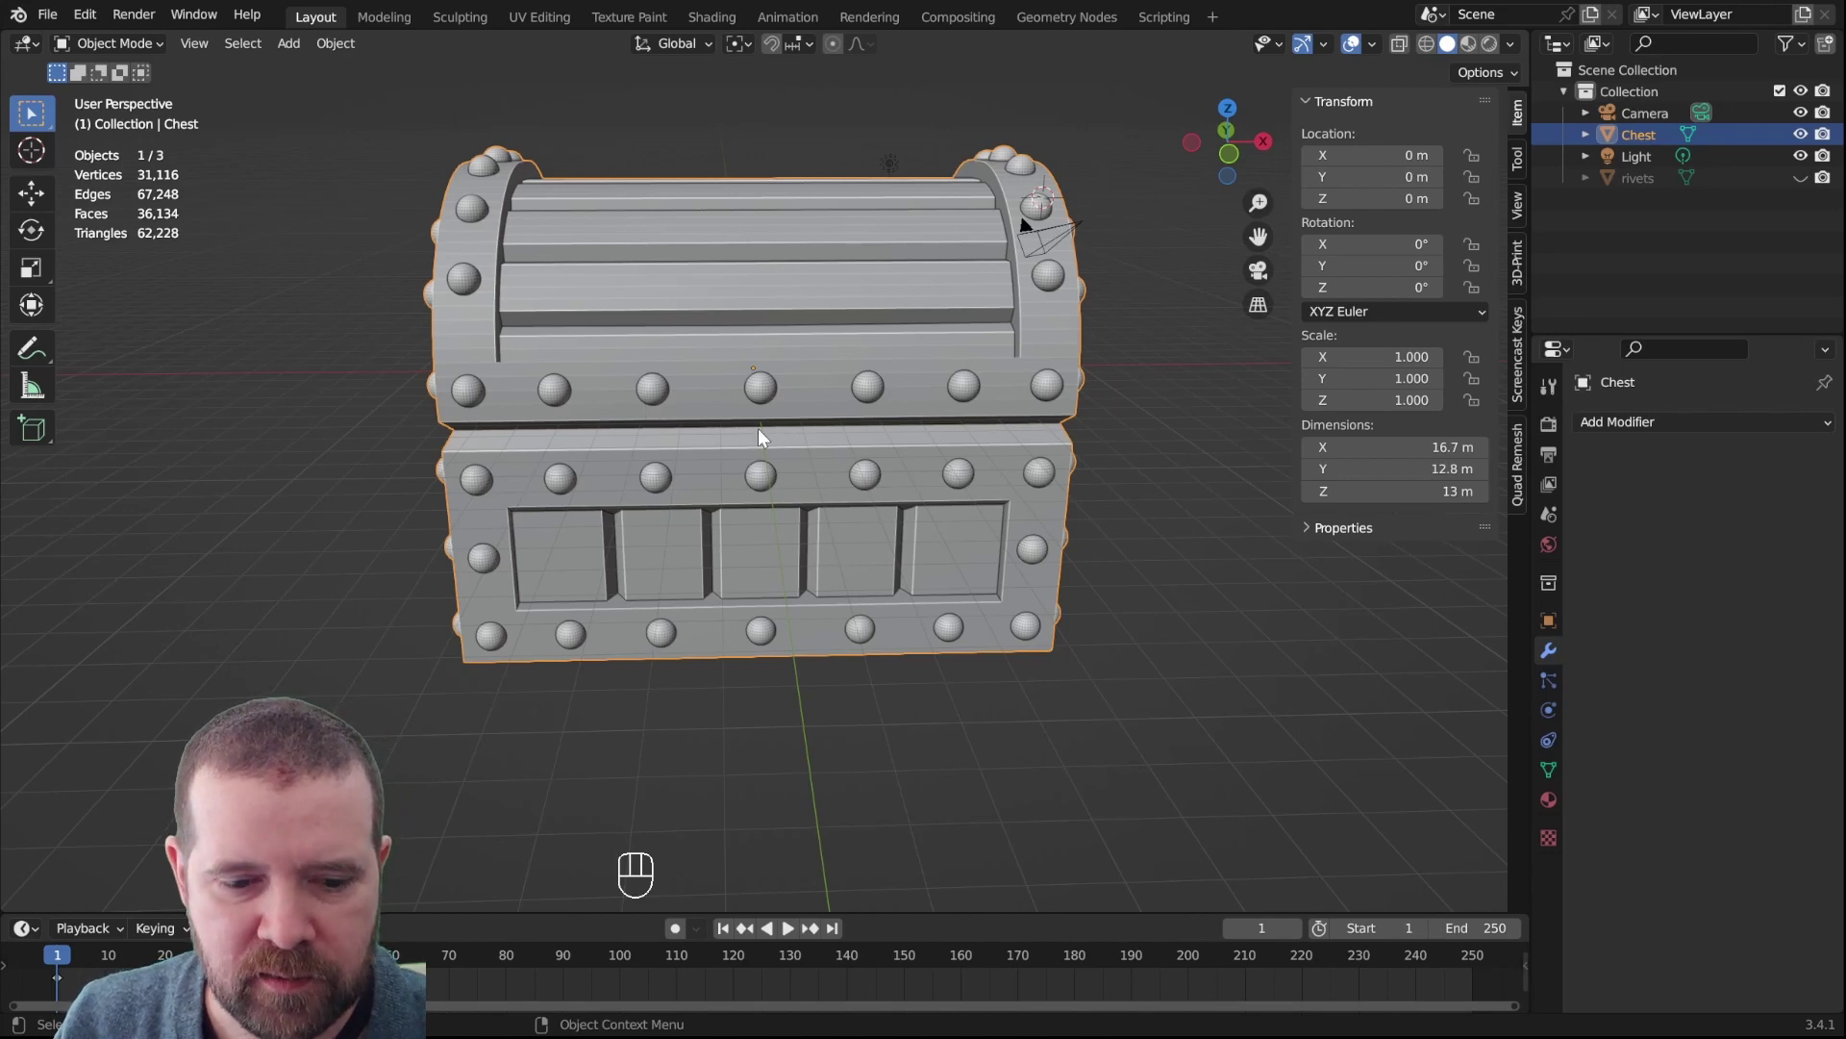
pyautogui.press('shift+s')
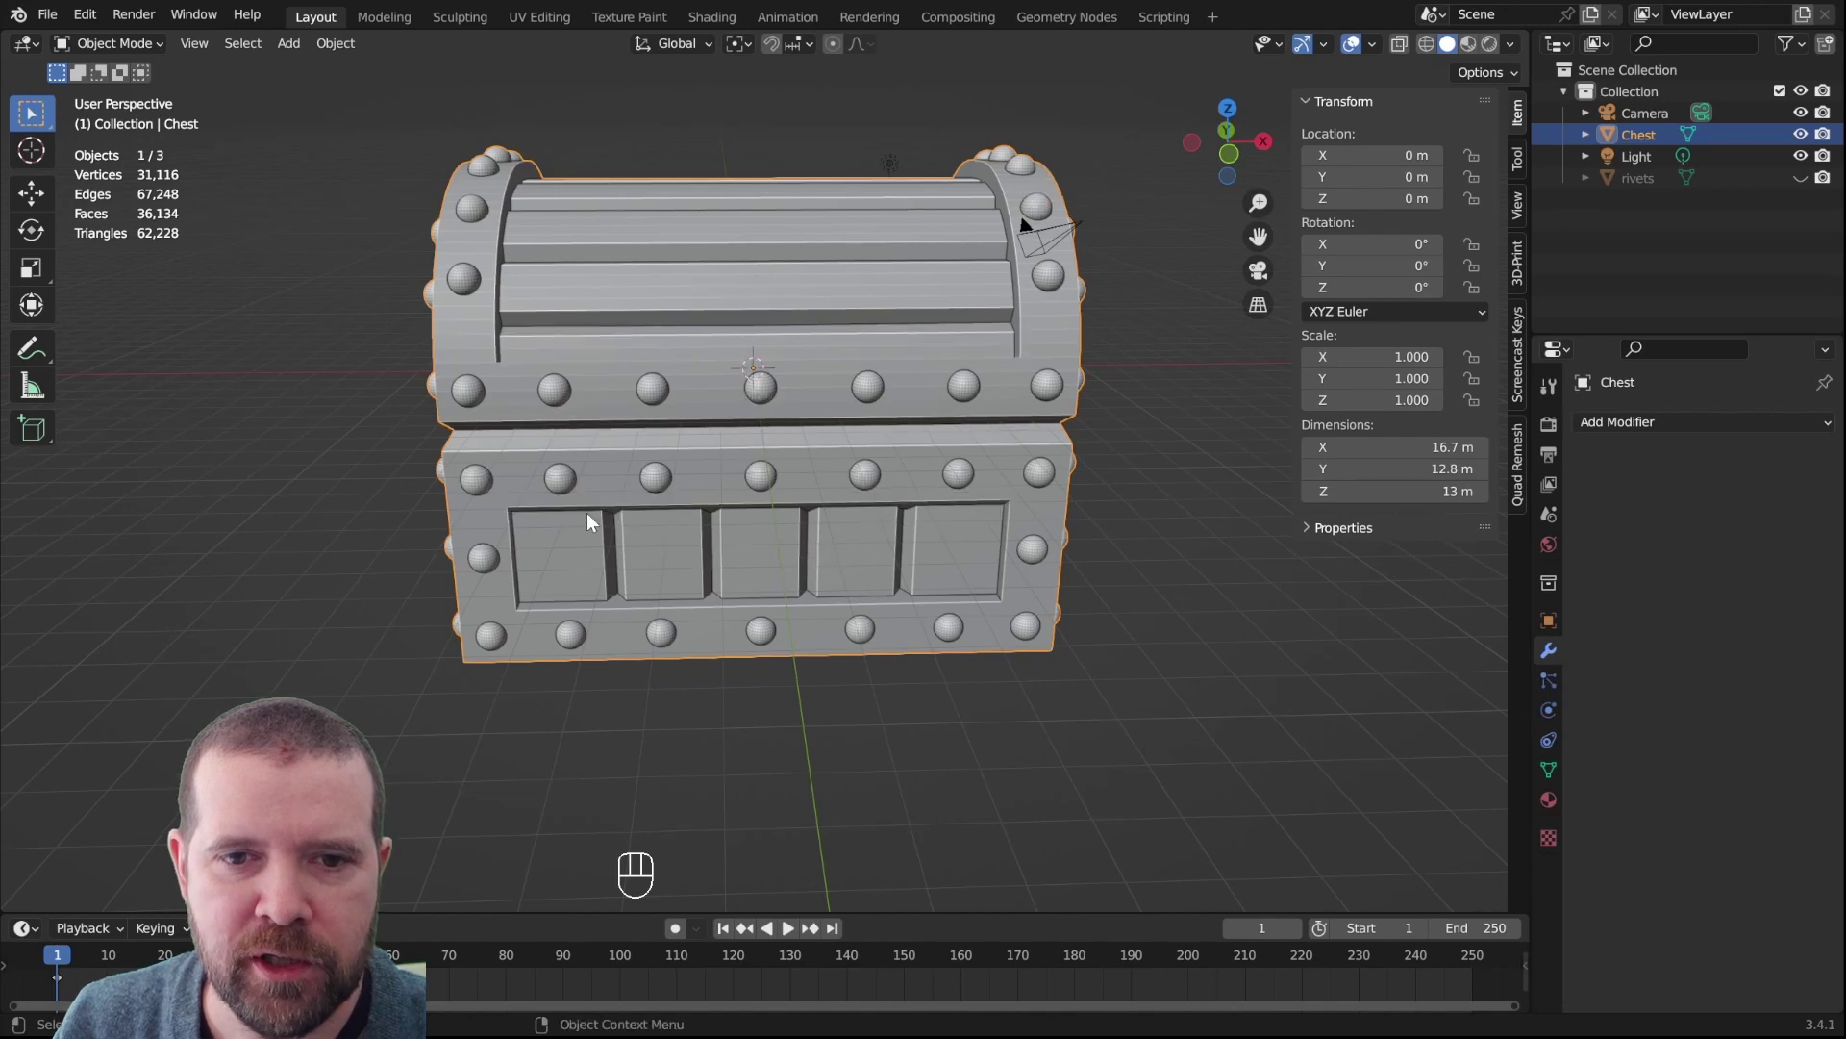
# Add a cube mesh, switch to wireframe shading and move it forward to the chest front
pyautogui.press('shift+a')
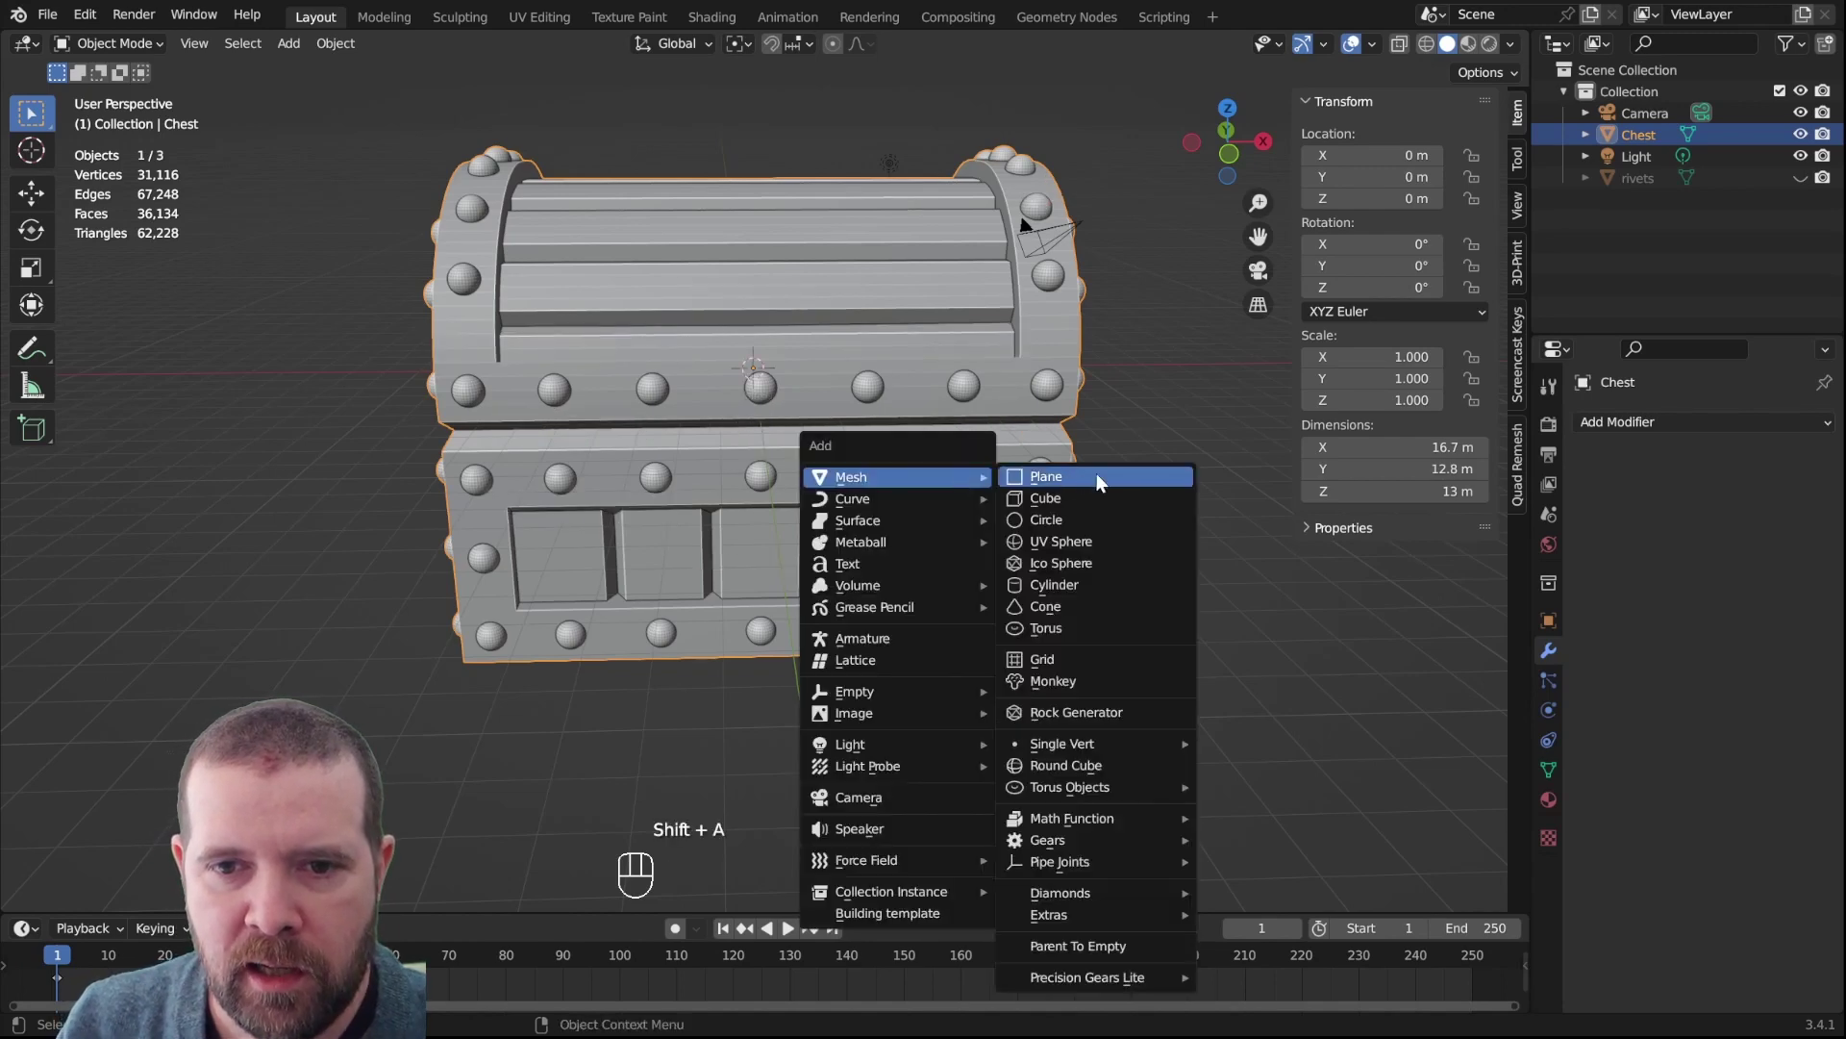
pyautogui.moveTo(988, 487); pyautogui.dragTo(825, 485)
pyautogui.press('z')
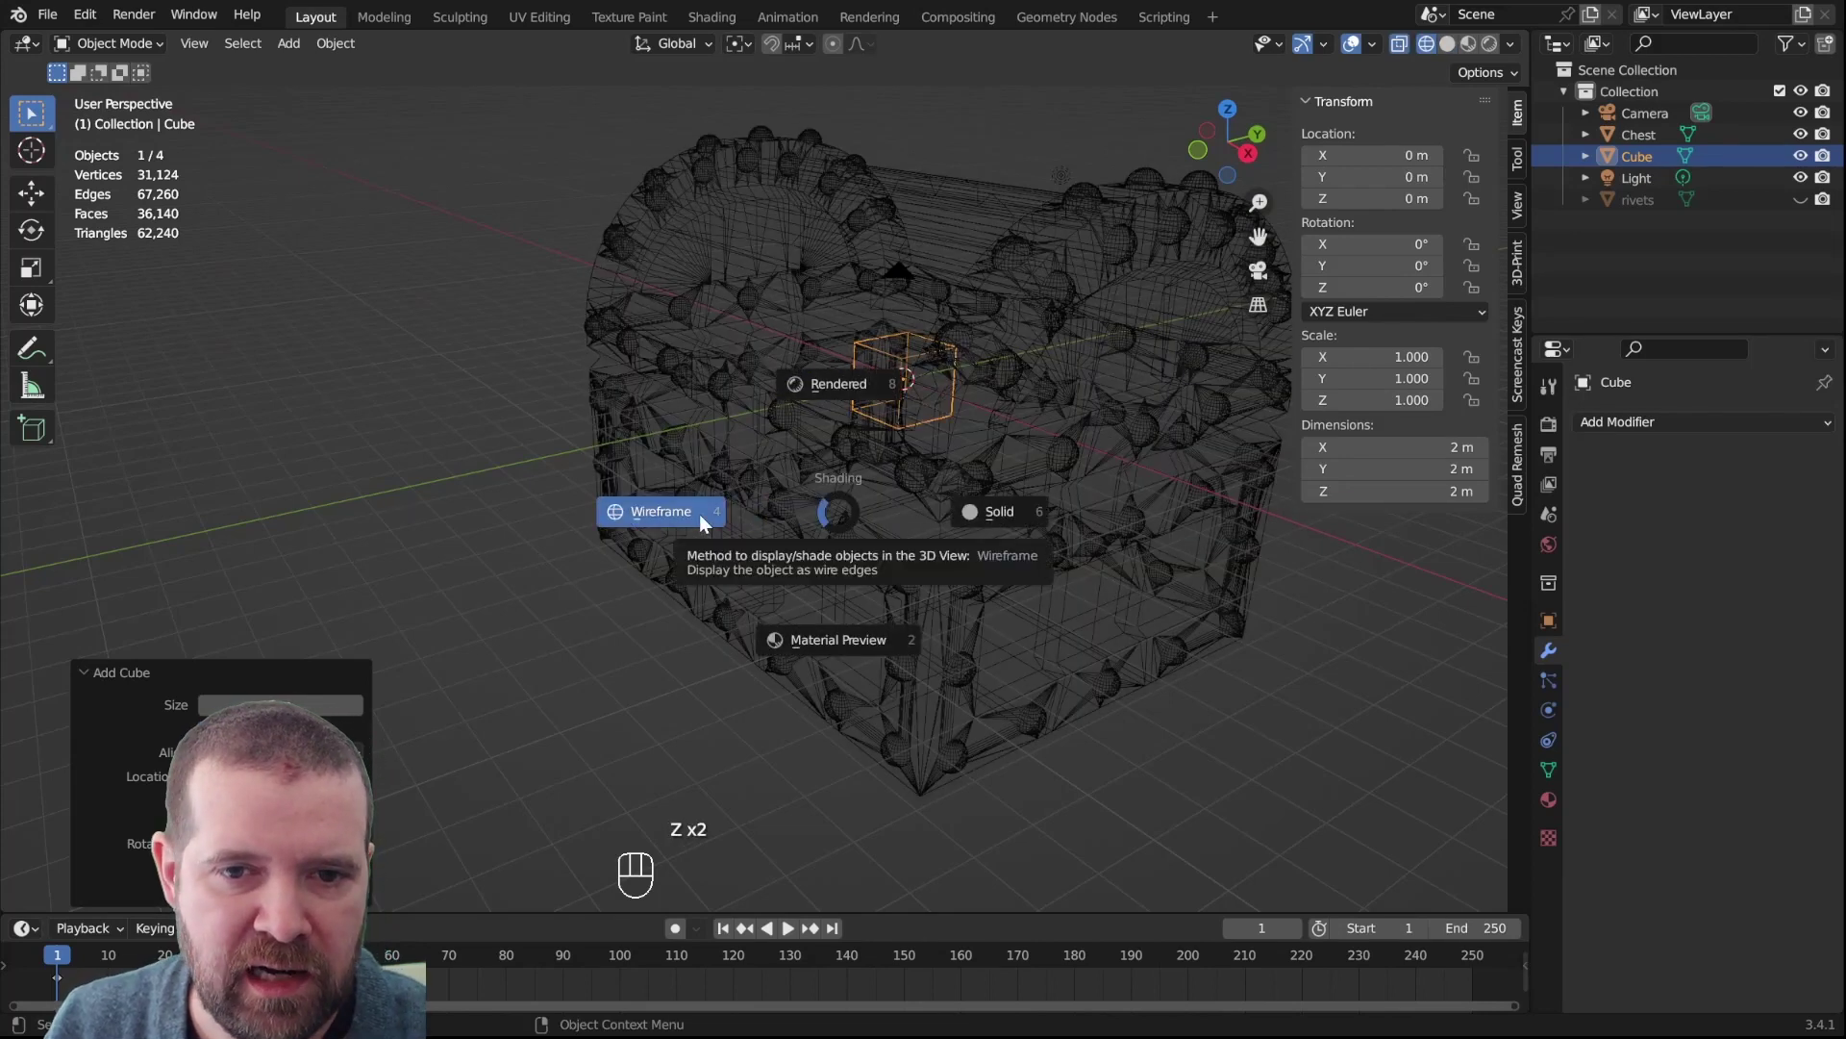
pyautogui.moveTo(796, 549); pyautogui.dragTo(801, 526)
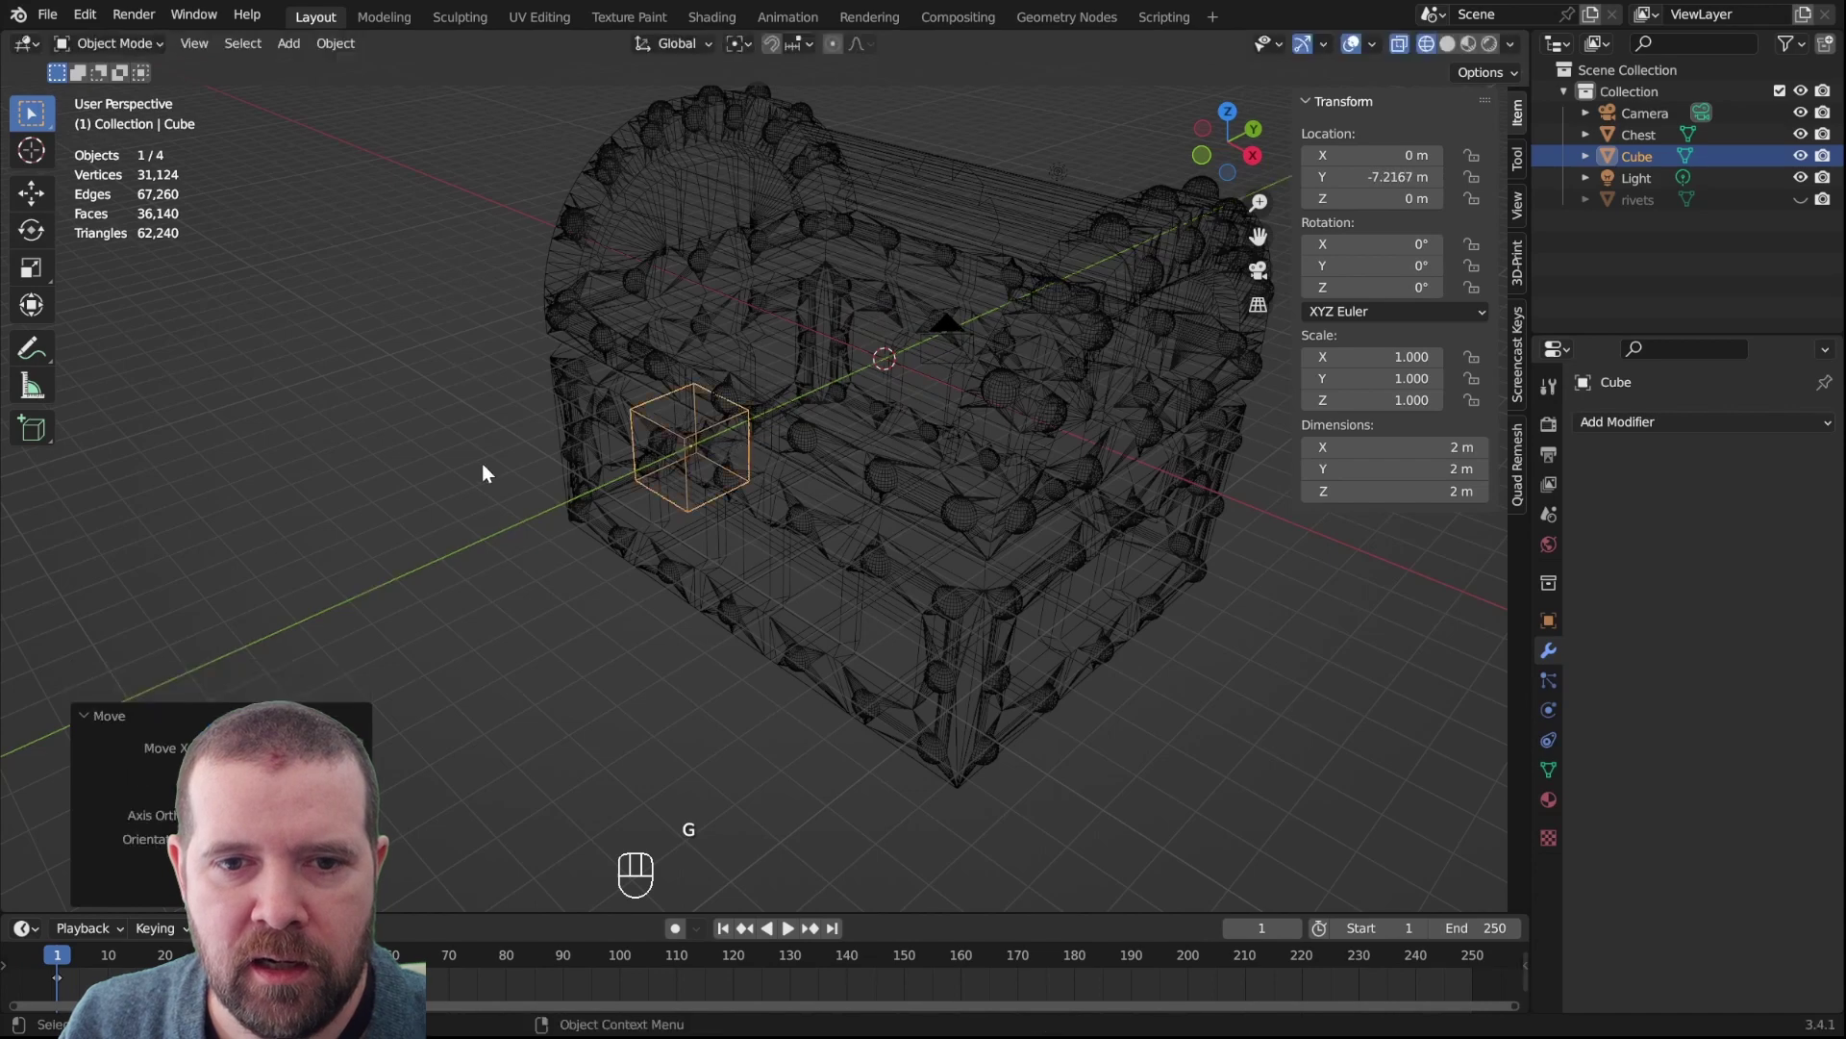
pyautogui.moveTo(640, 511); pyautogui.dragTo(752, 447)
# Lower the cube along Z so it sits just below the lid seam, checking from the front view
pyautogui.press('KP_1')
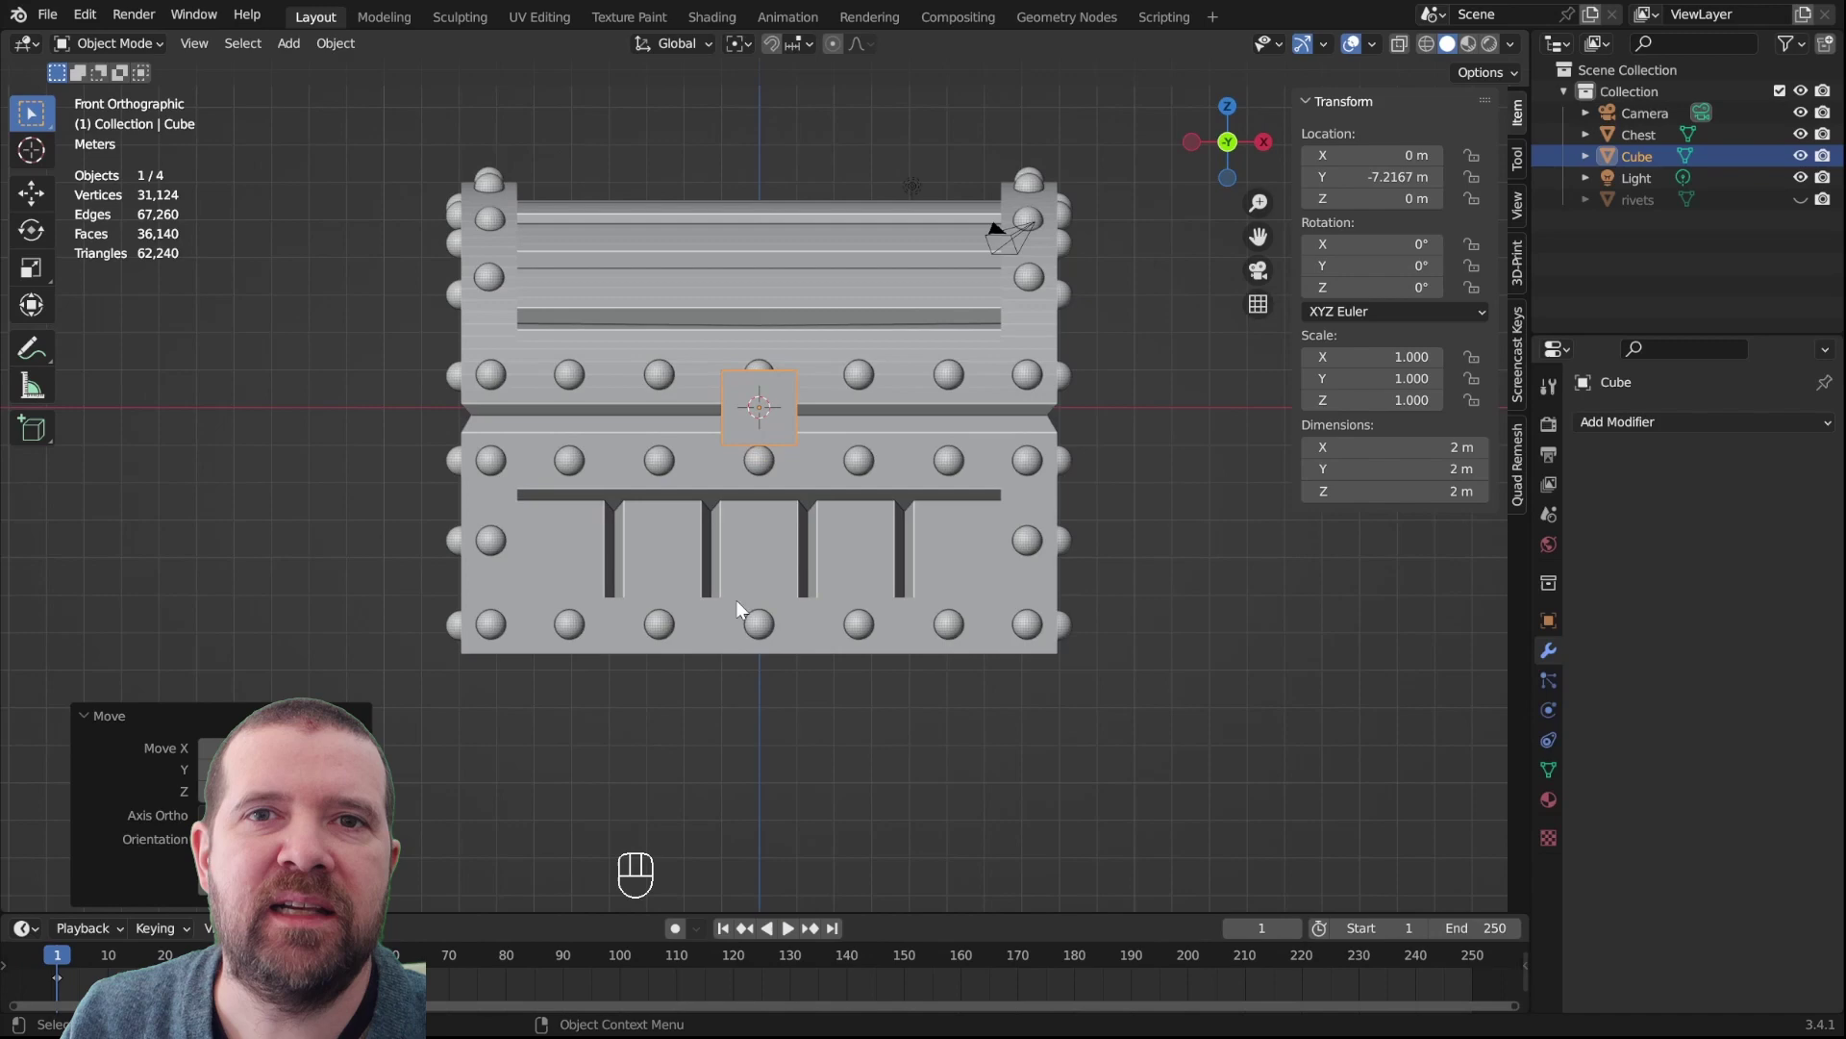
pyautogui.scroll(3)
pyautogui.scroll(-3)
pyautogui.moveTo(791, 388); pyautogui.dragTo(792, 435)
pyautogui.scroll(3)
pyautogui.press('g')
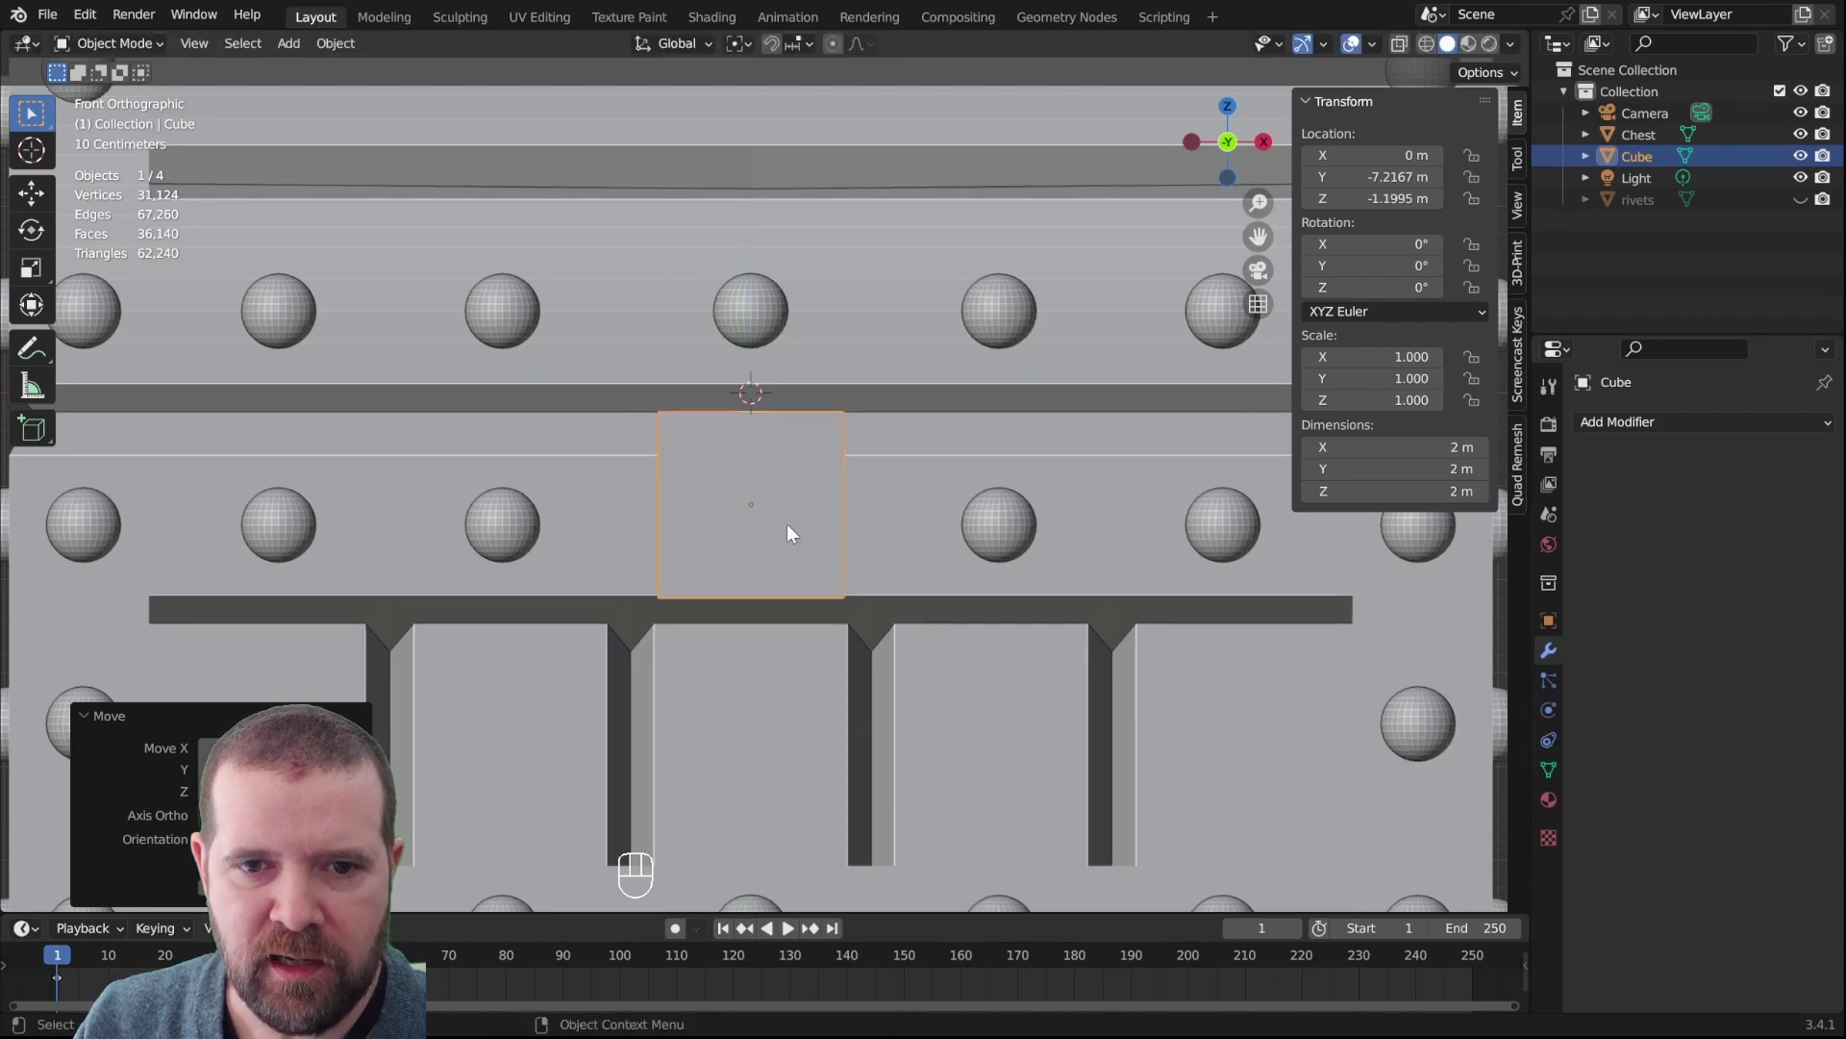
pyautogui.scroll(-3)
pyautogui.moveTo(854, 560); pyautogui.dragTo(944, 578)
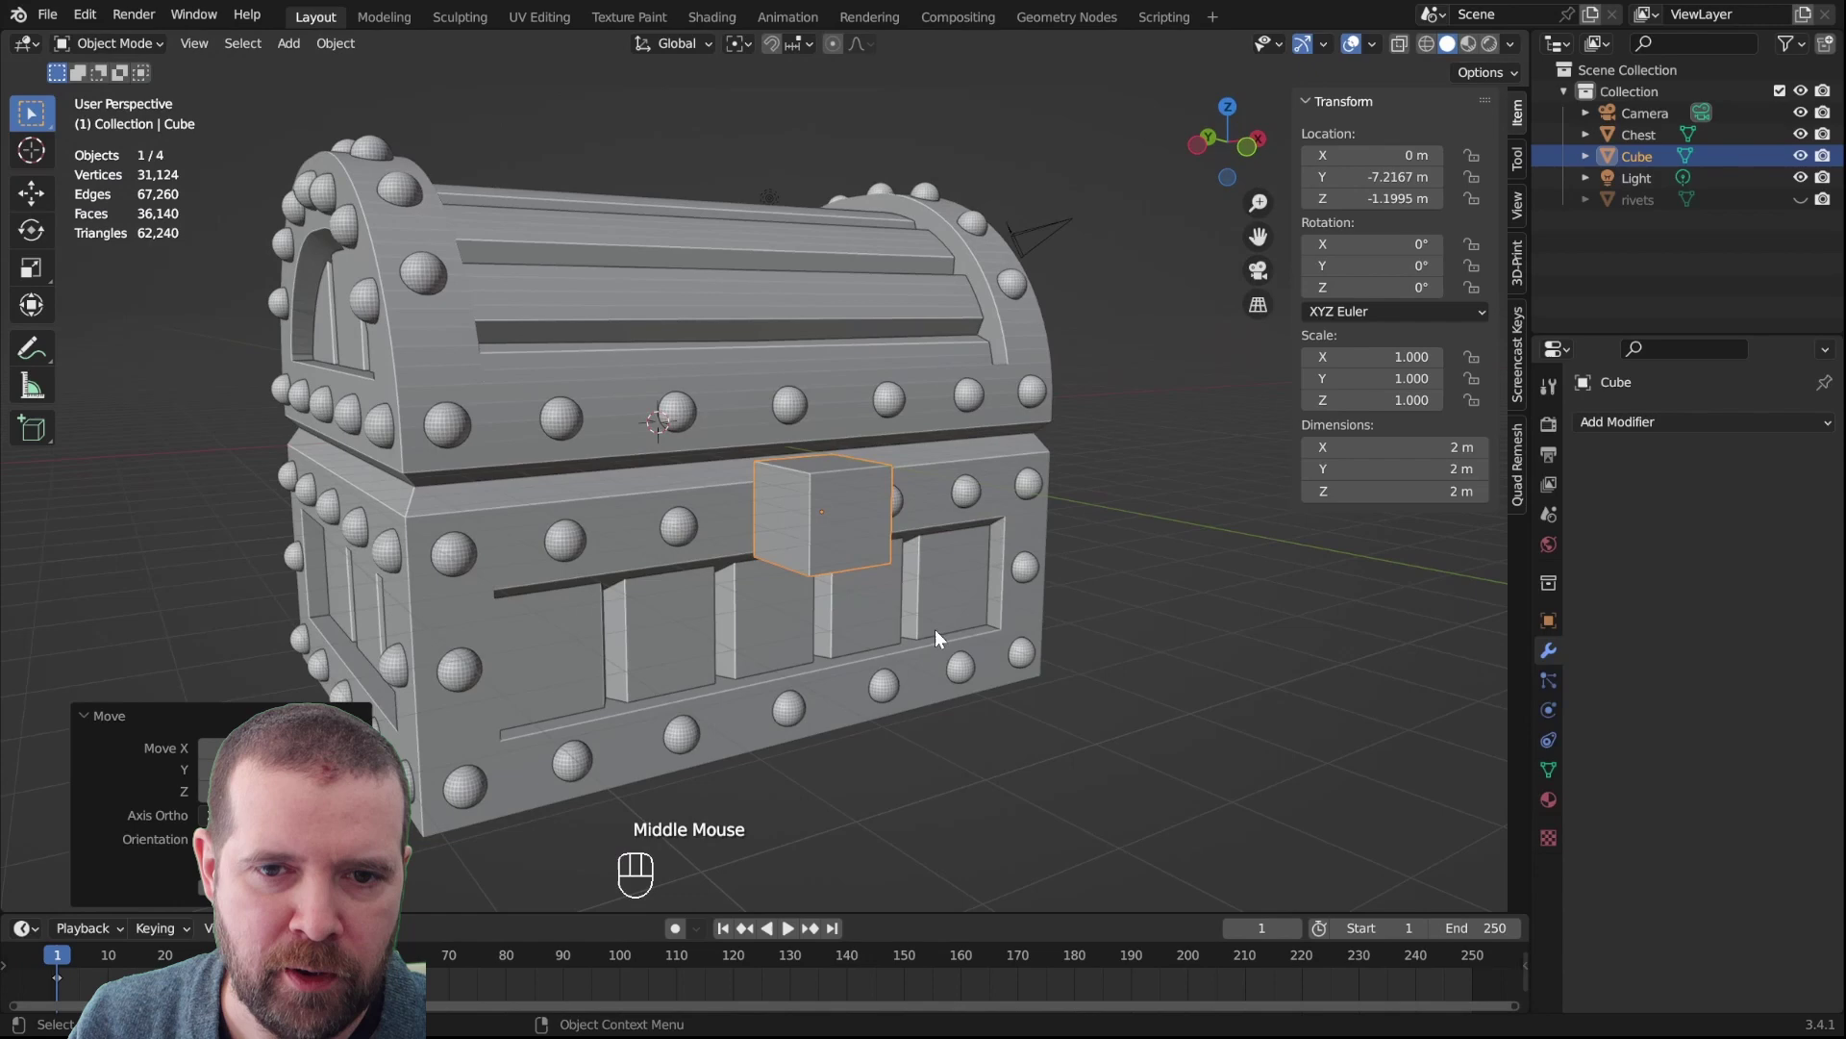
pyautogui.press('KP_1')
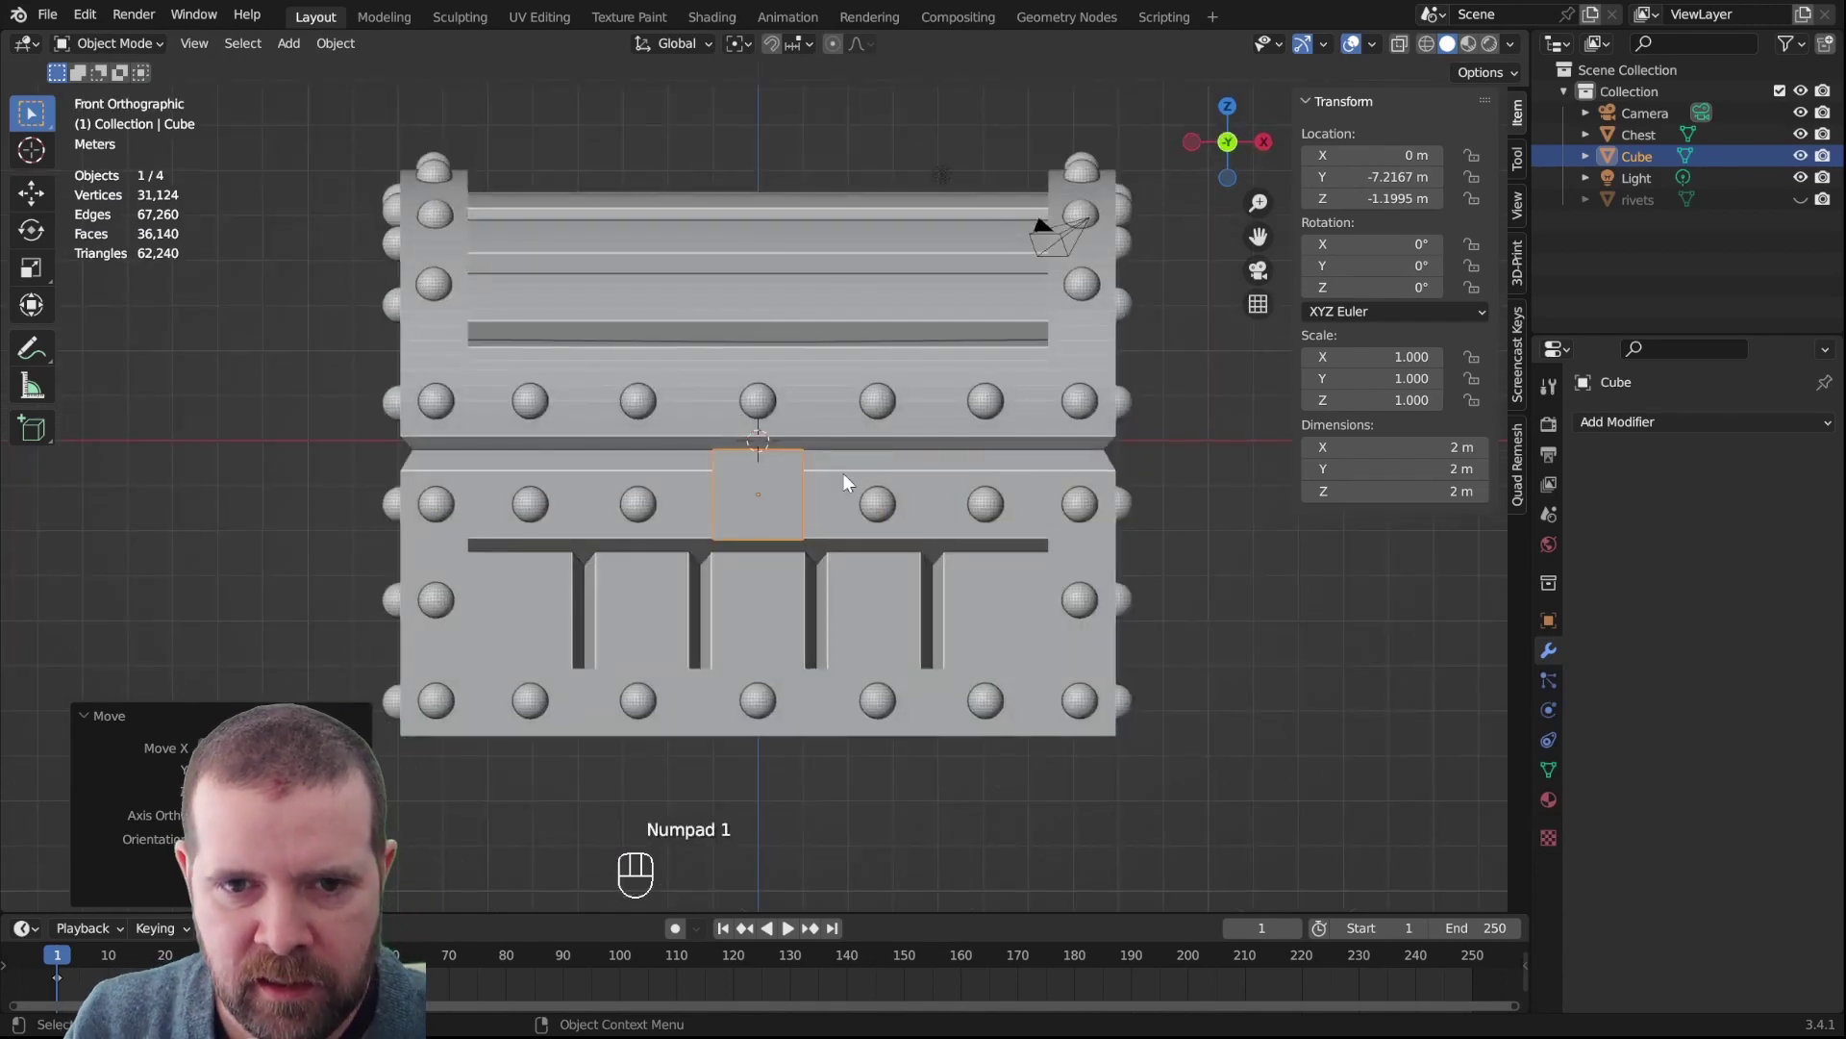
pyautogui.click(785, 491)
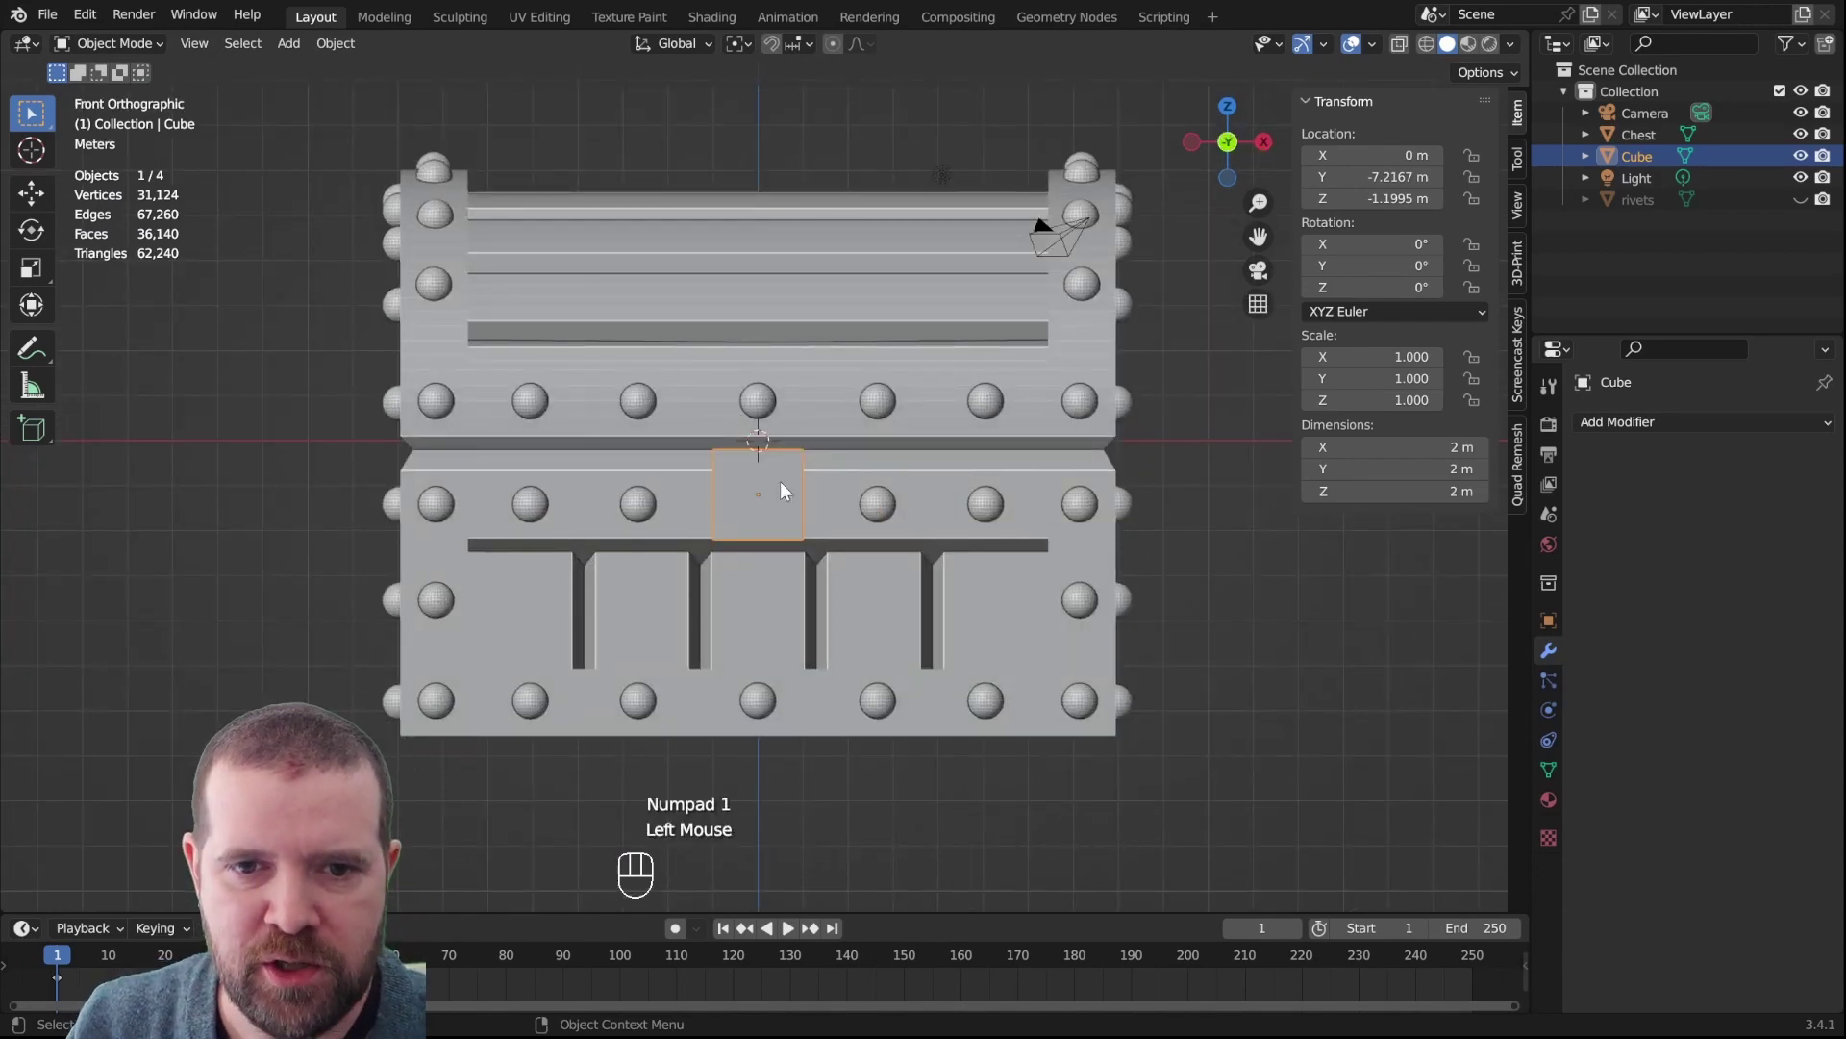
# Widen the cube along X and thin it into a flat rectangular plate on the chest front
pyautogui.press('Tab')
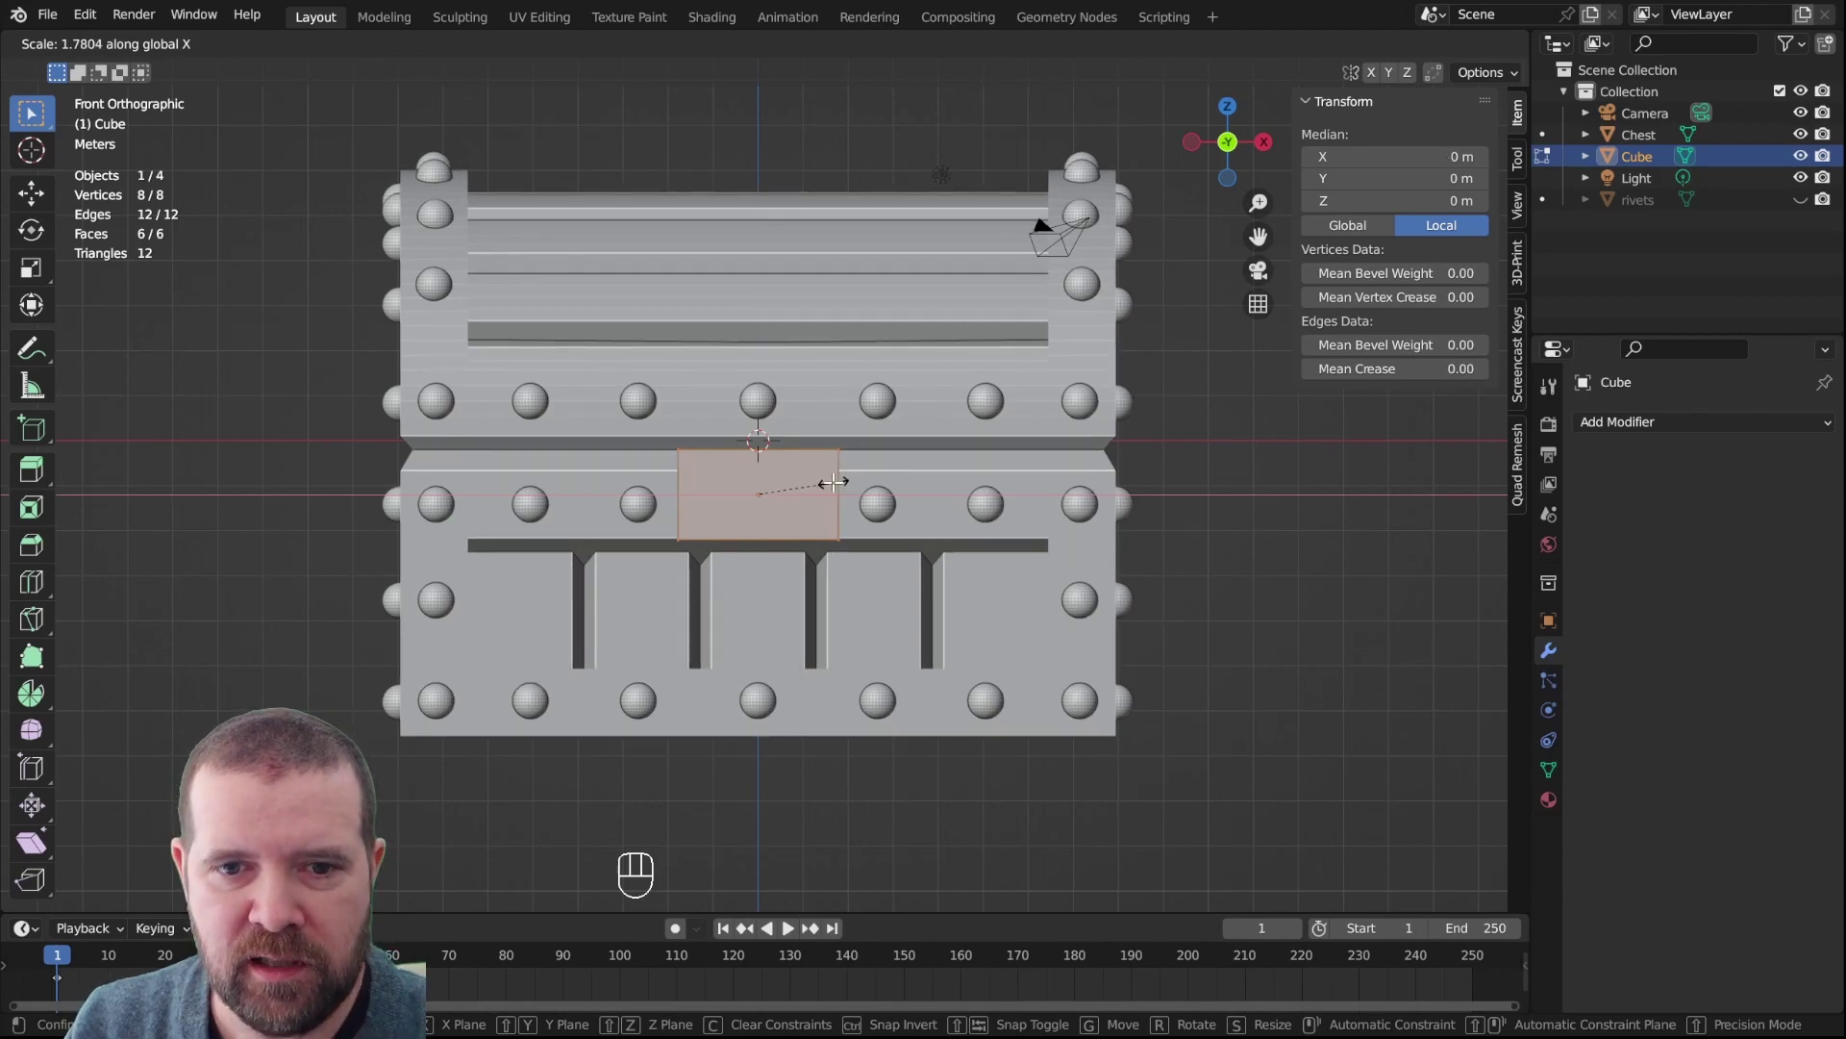
pyautogui.moveTo(840, 484); pyautogui.dragTo(963, 527)
pyautogui.press('g')
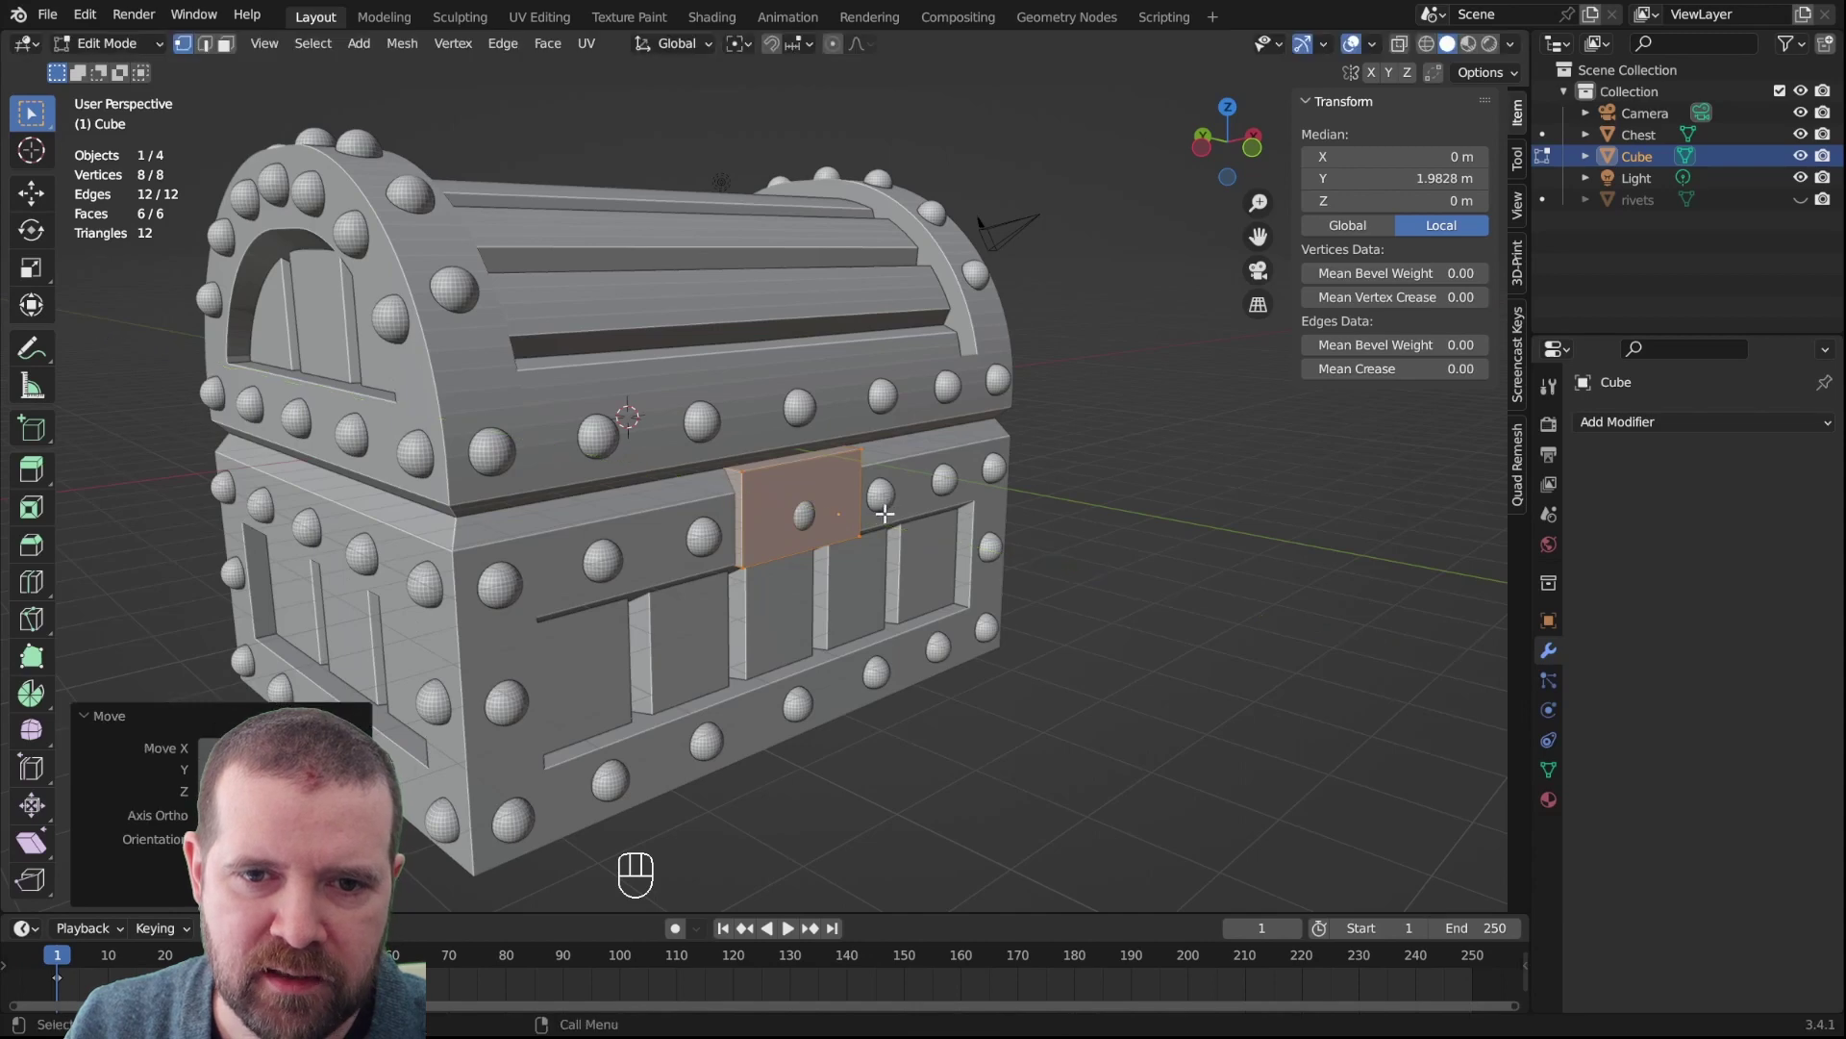
pyautogui.moveTo(883, 613); pyautogui.dragTo(826, 616)
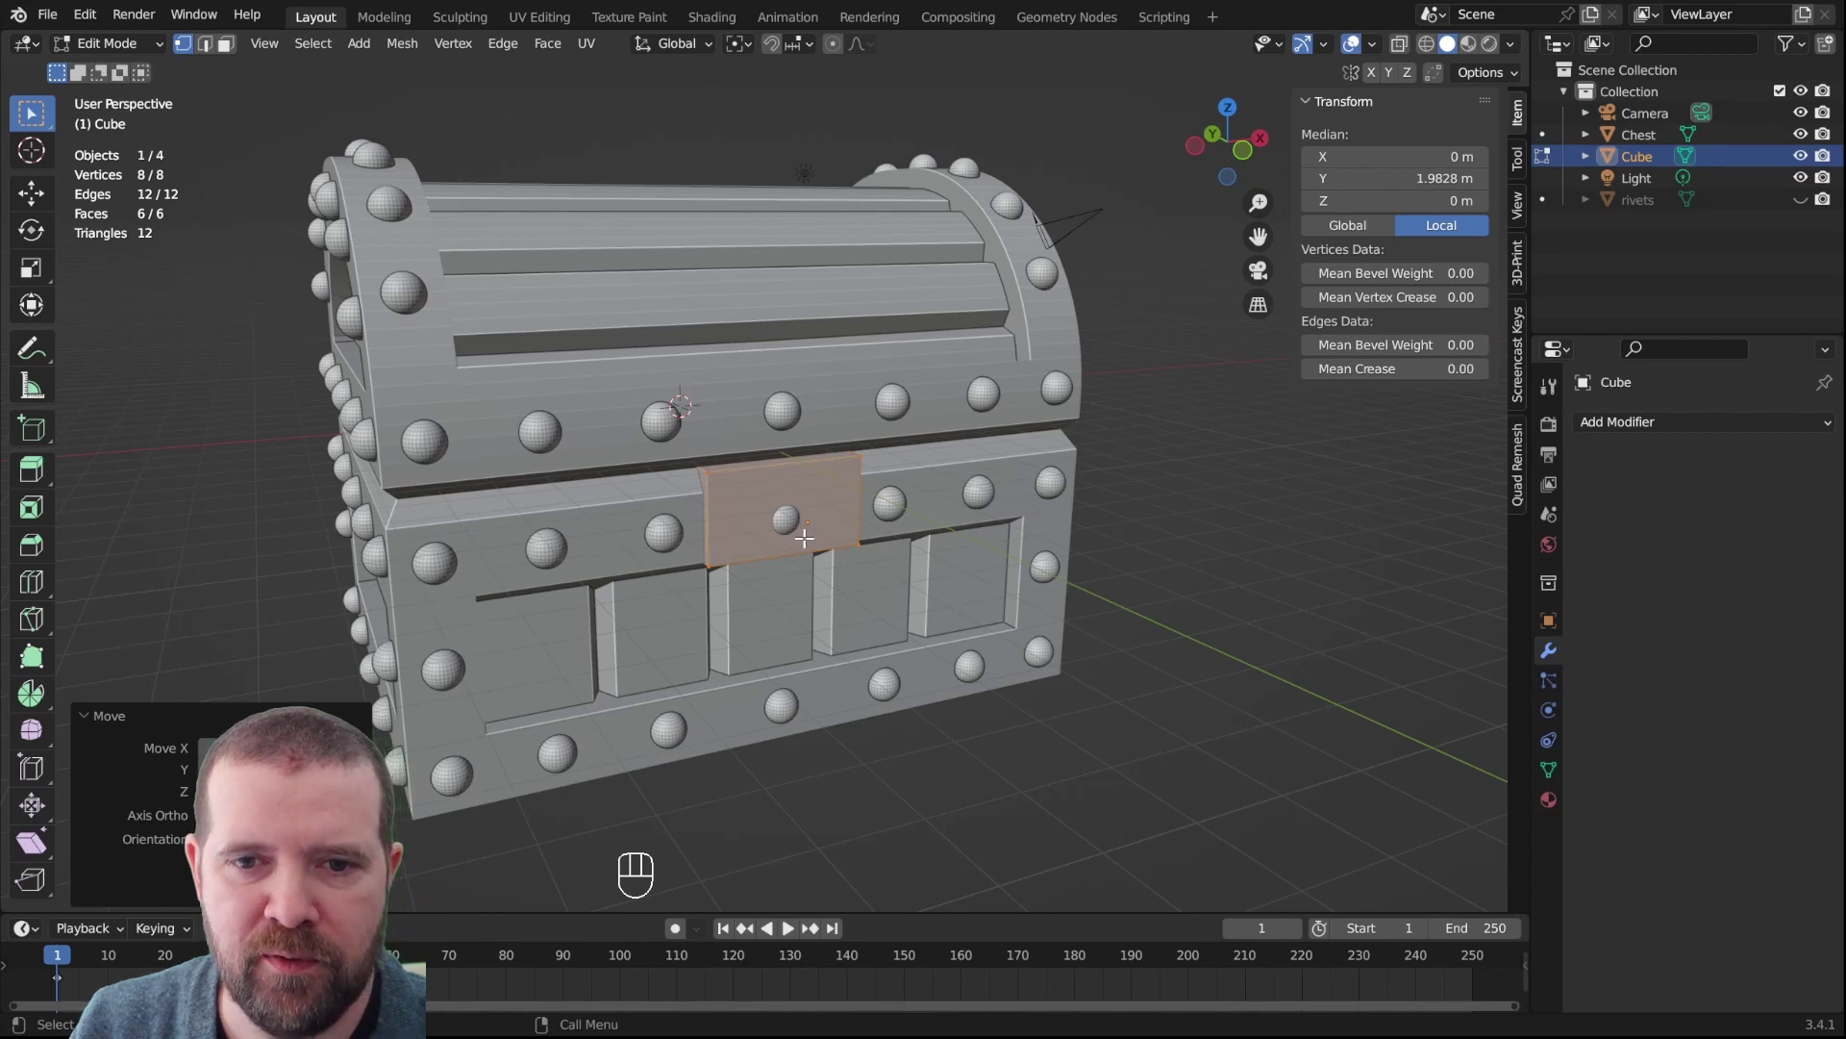
pyautogui.press('Tab')
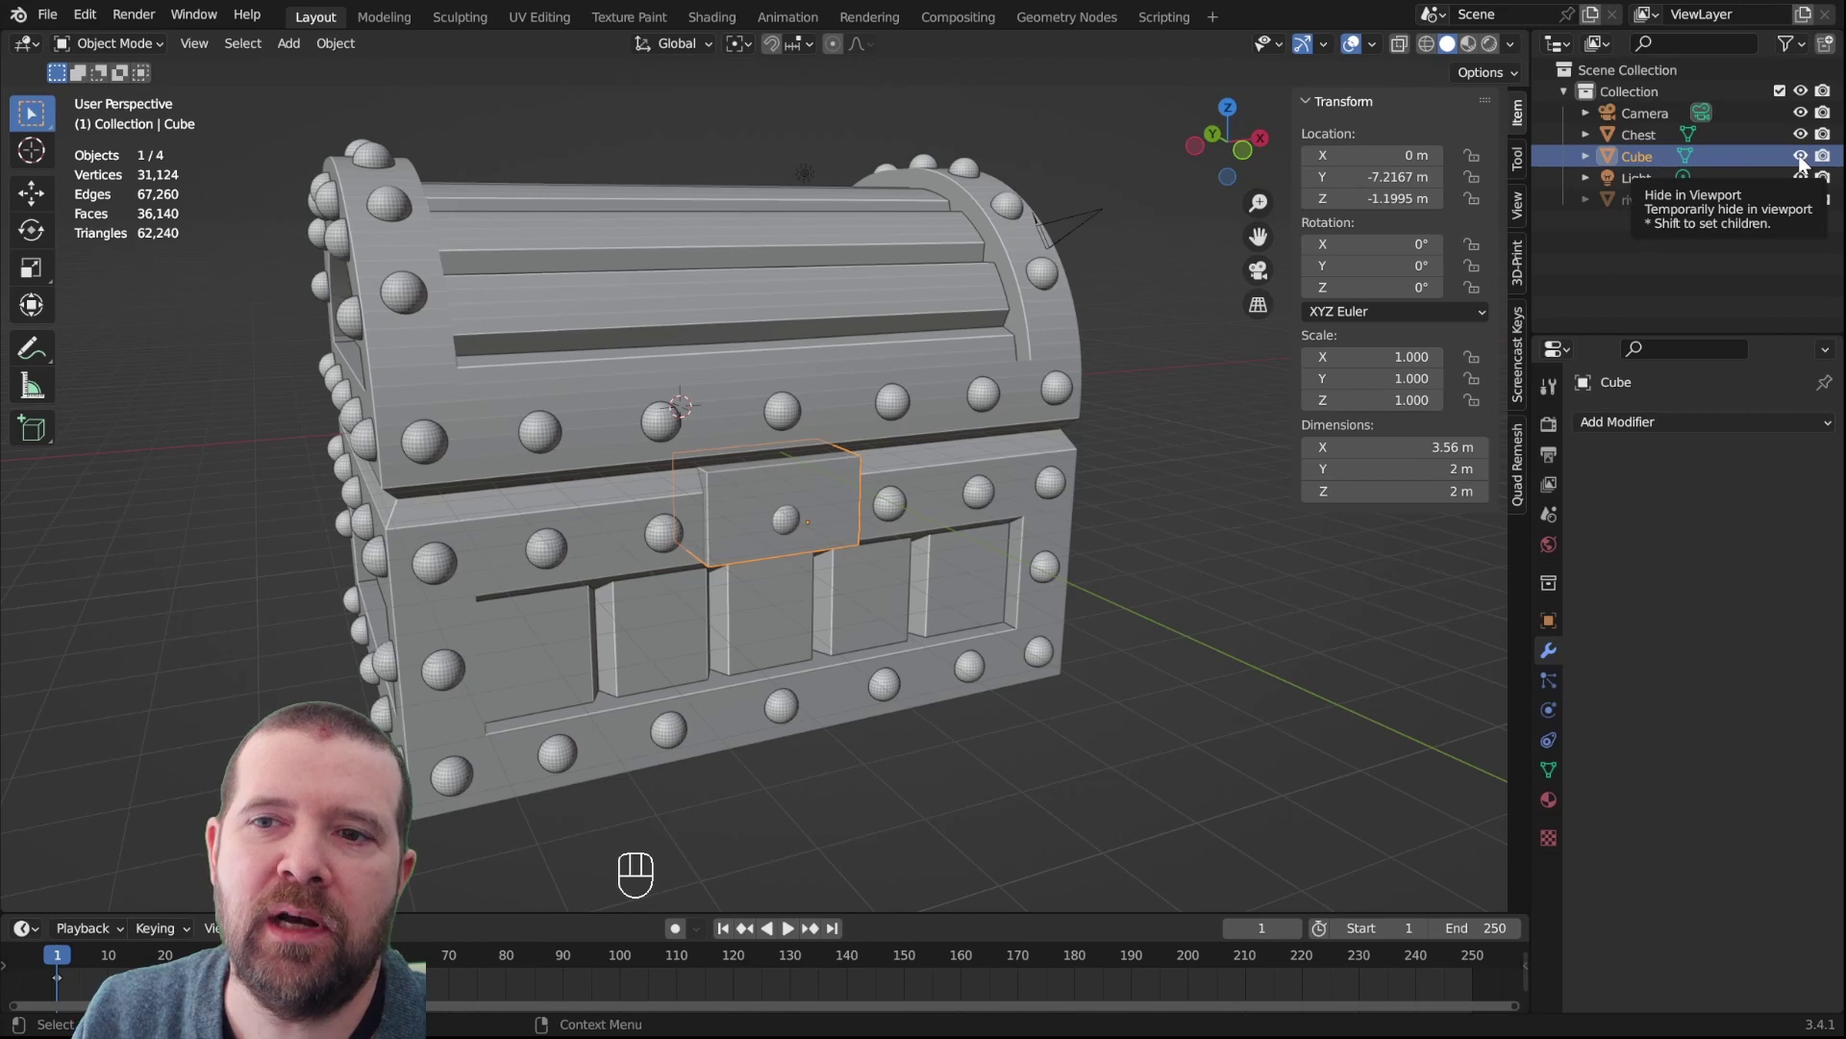
# Hide the plate cube and the rivets object in the Outliner, leaving the bare chest selected
pyautogui.click(1806, 164)
pyautogui.click(1806, 164)
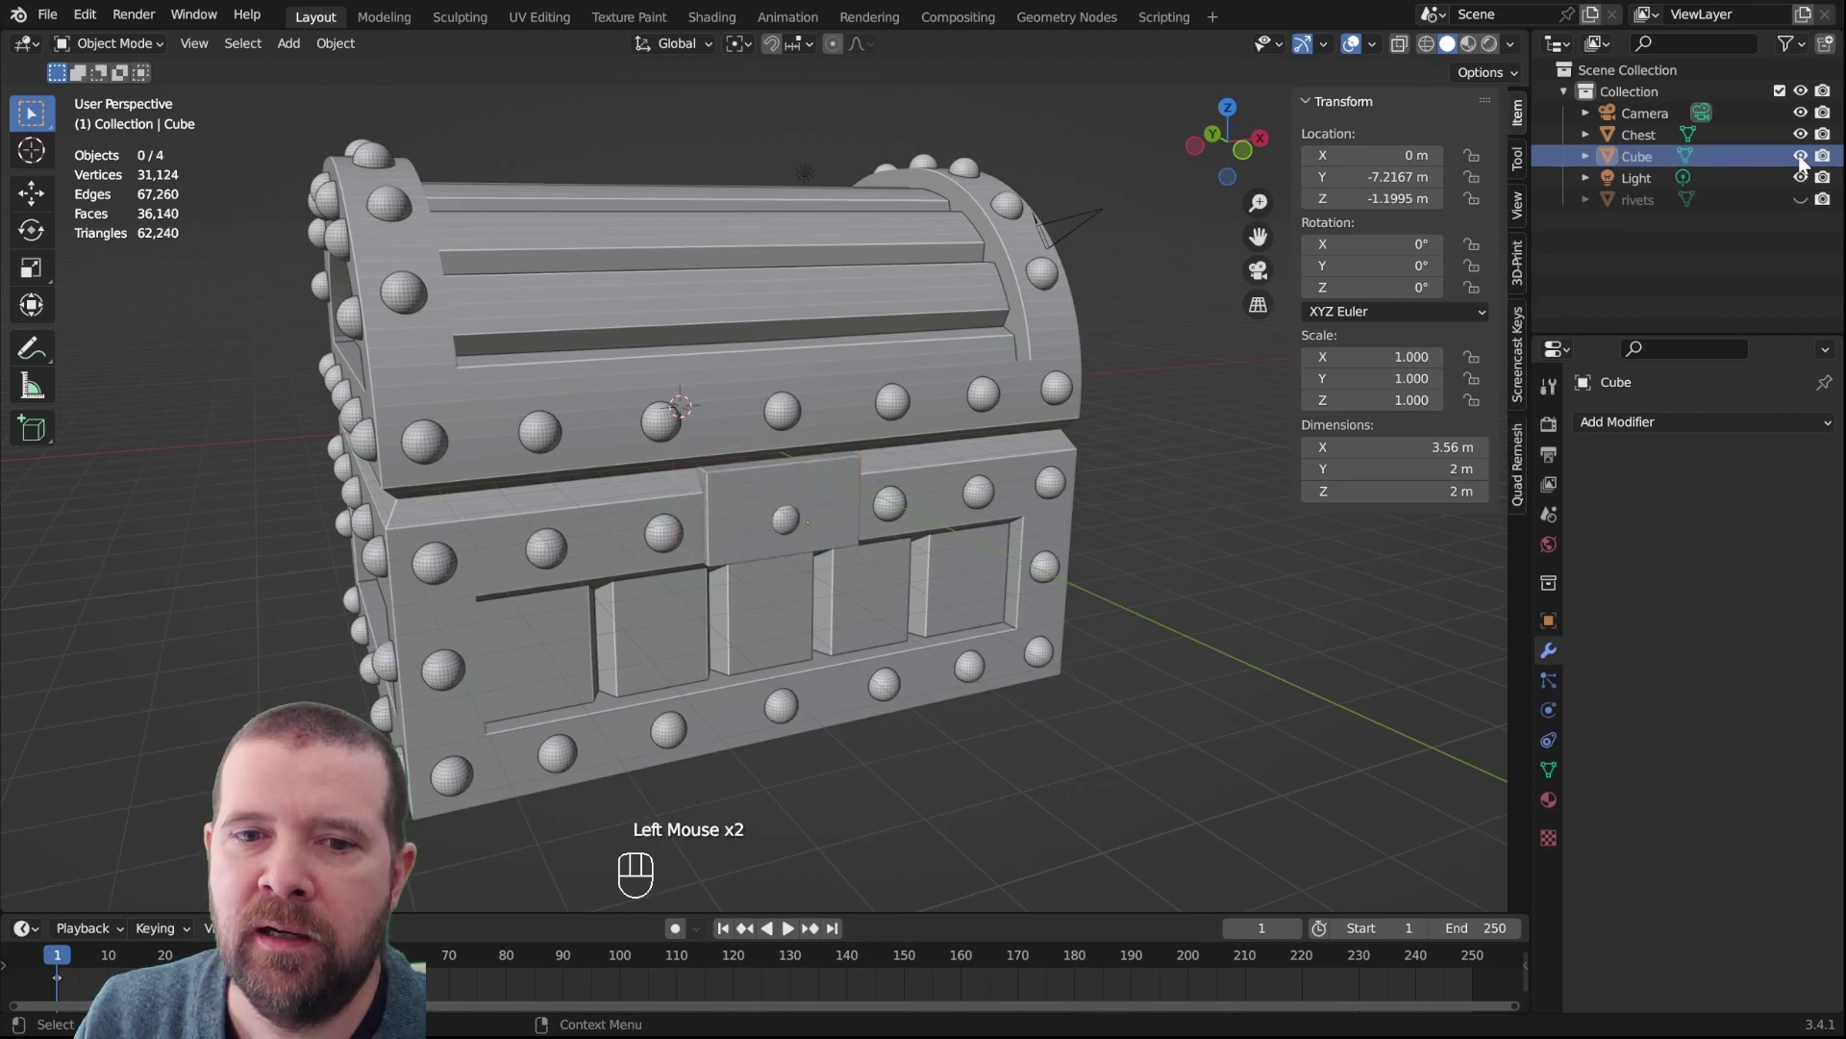
pyautogui.click(740, 473)
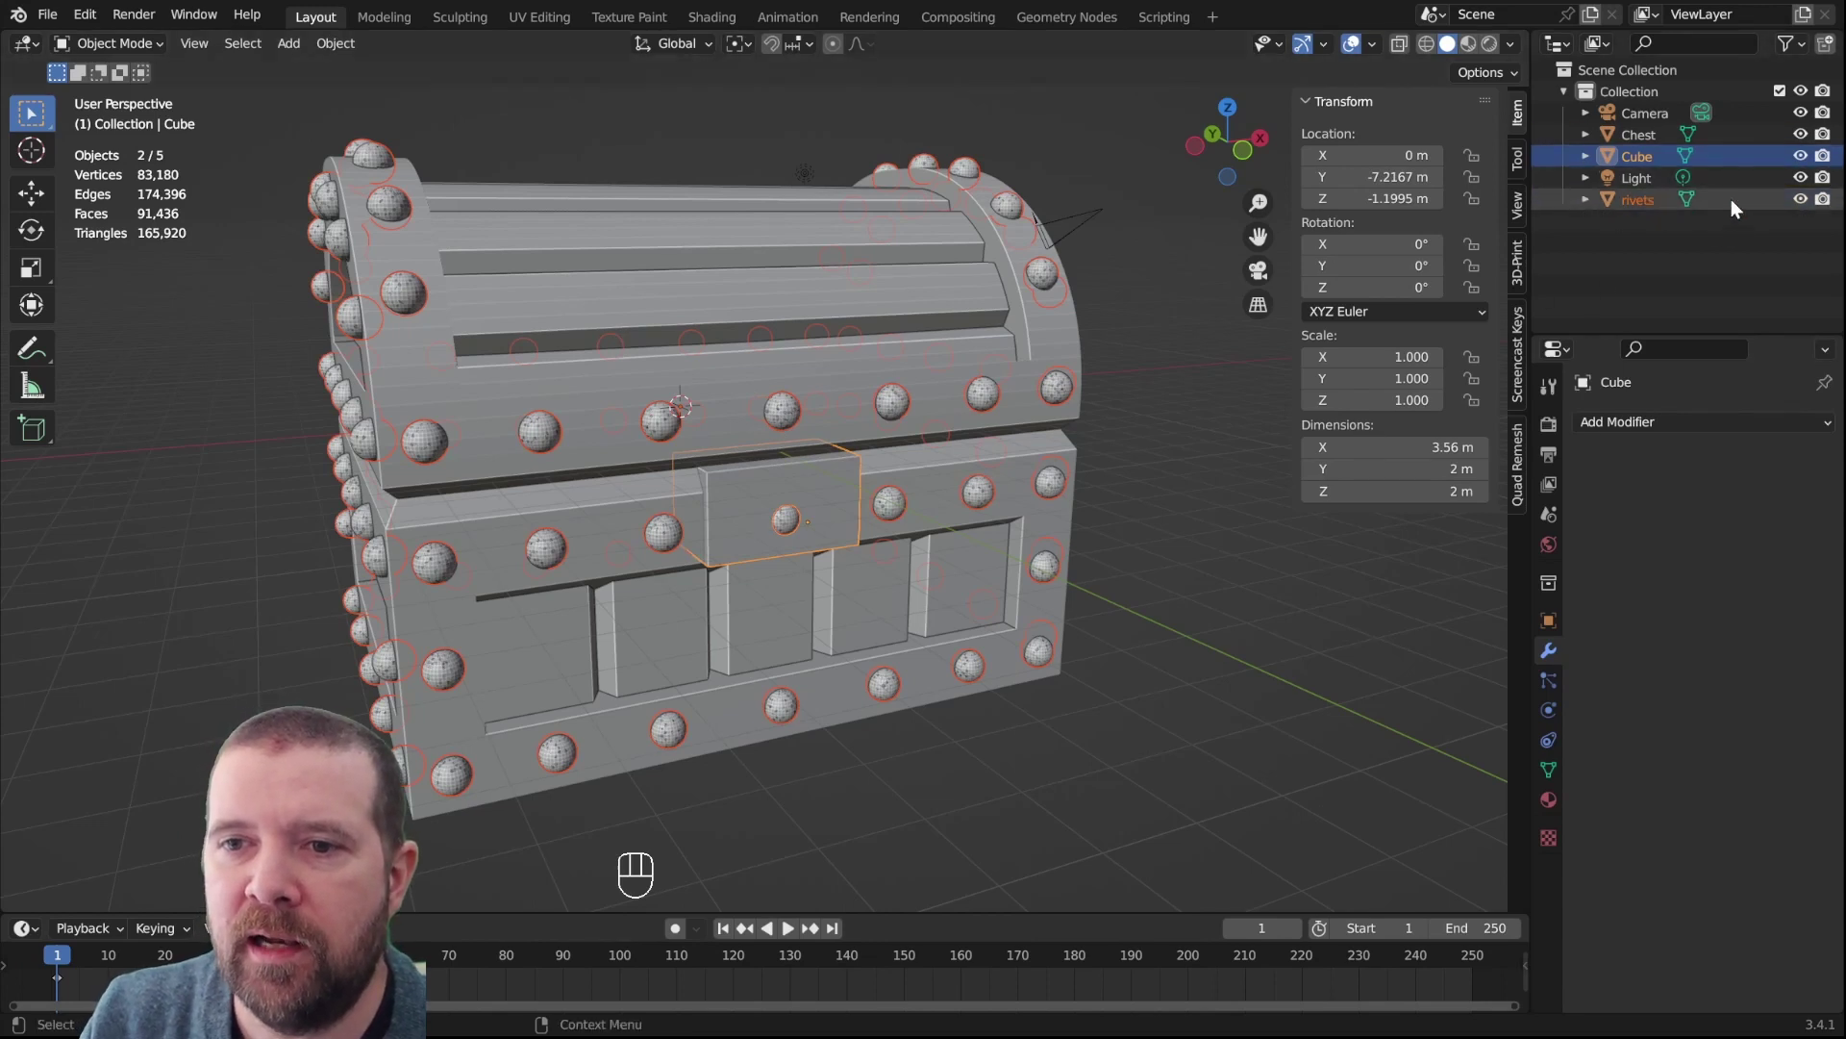
pyautogui.click(907, 410)
pyautogui.press('h')
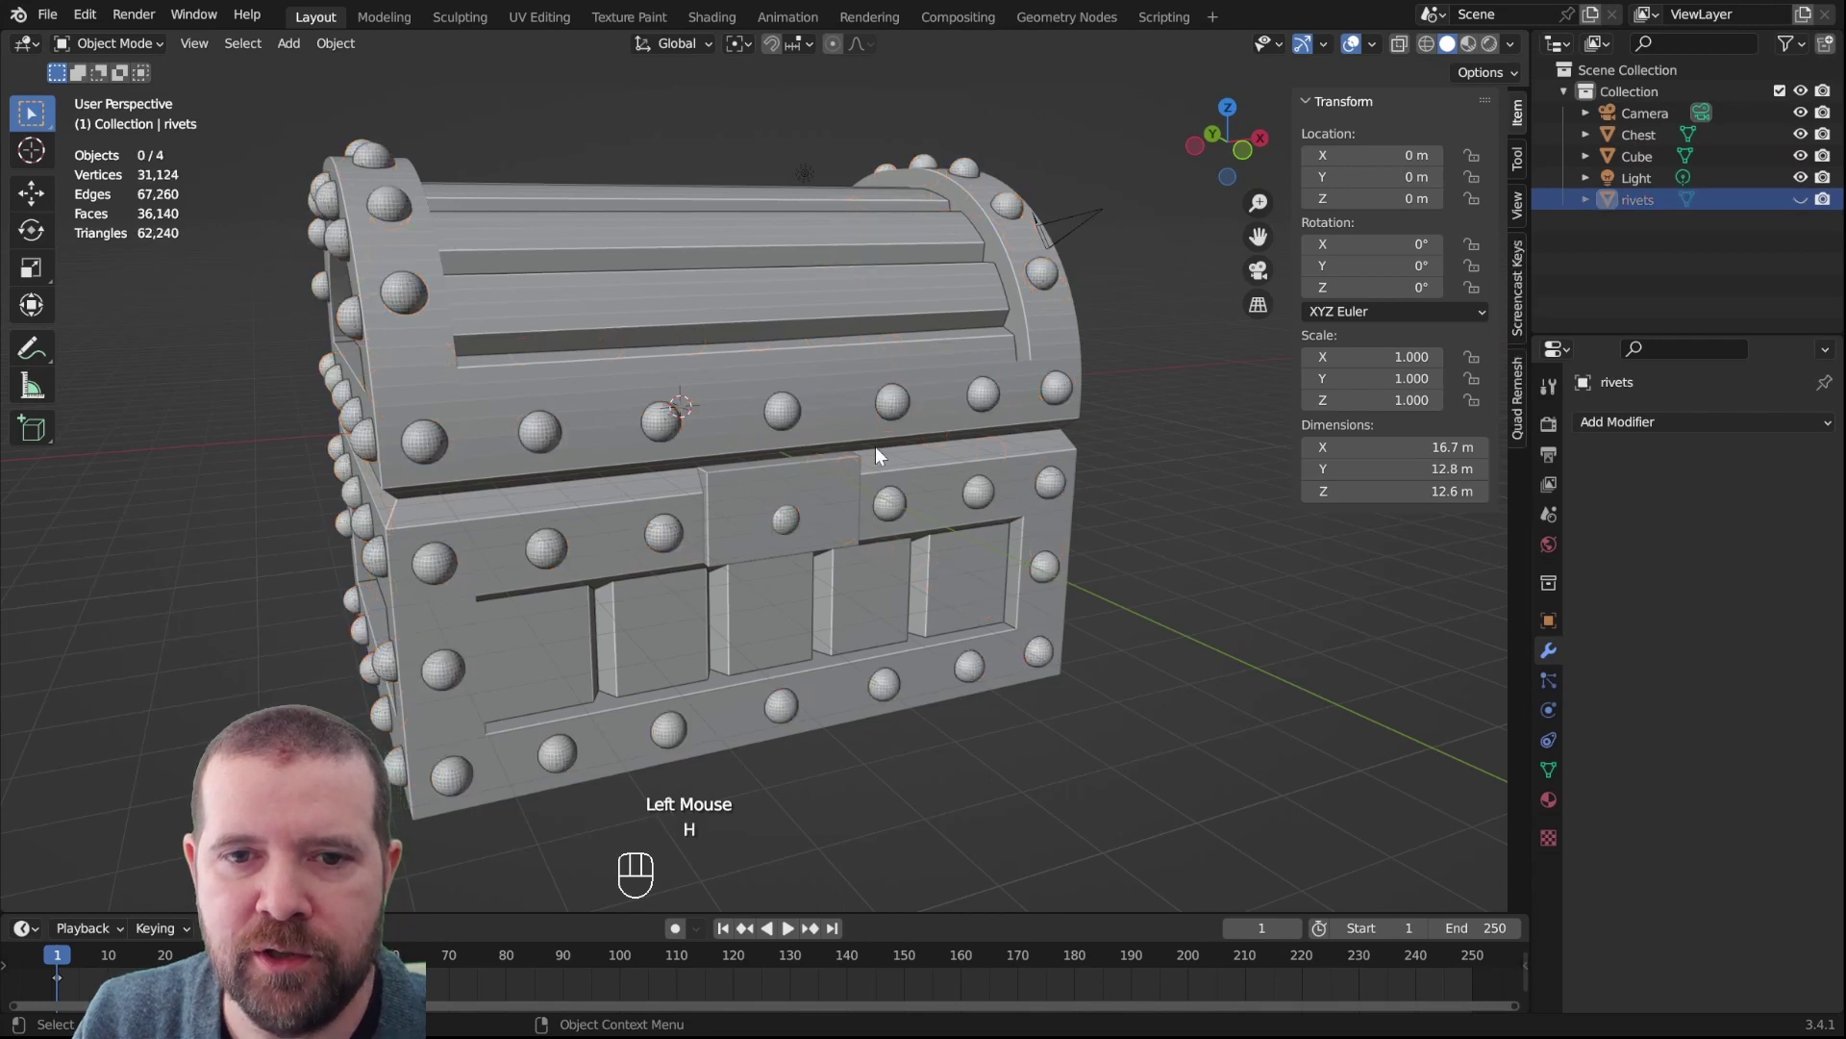
pyautogui.click(844, 486)
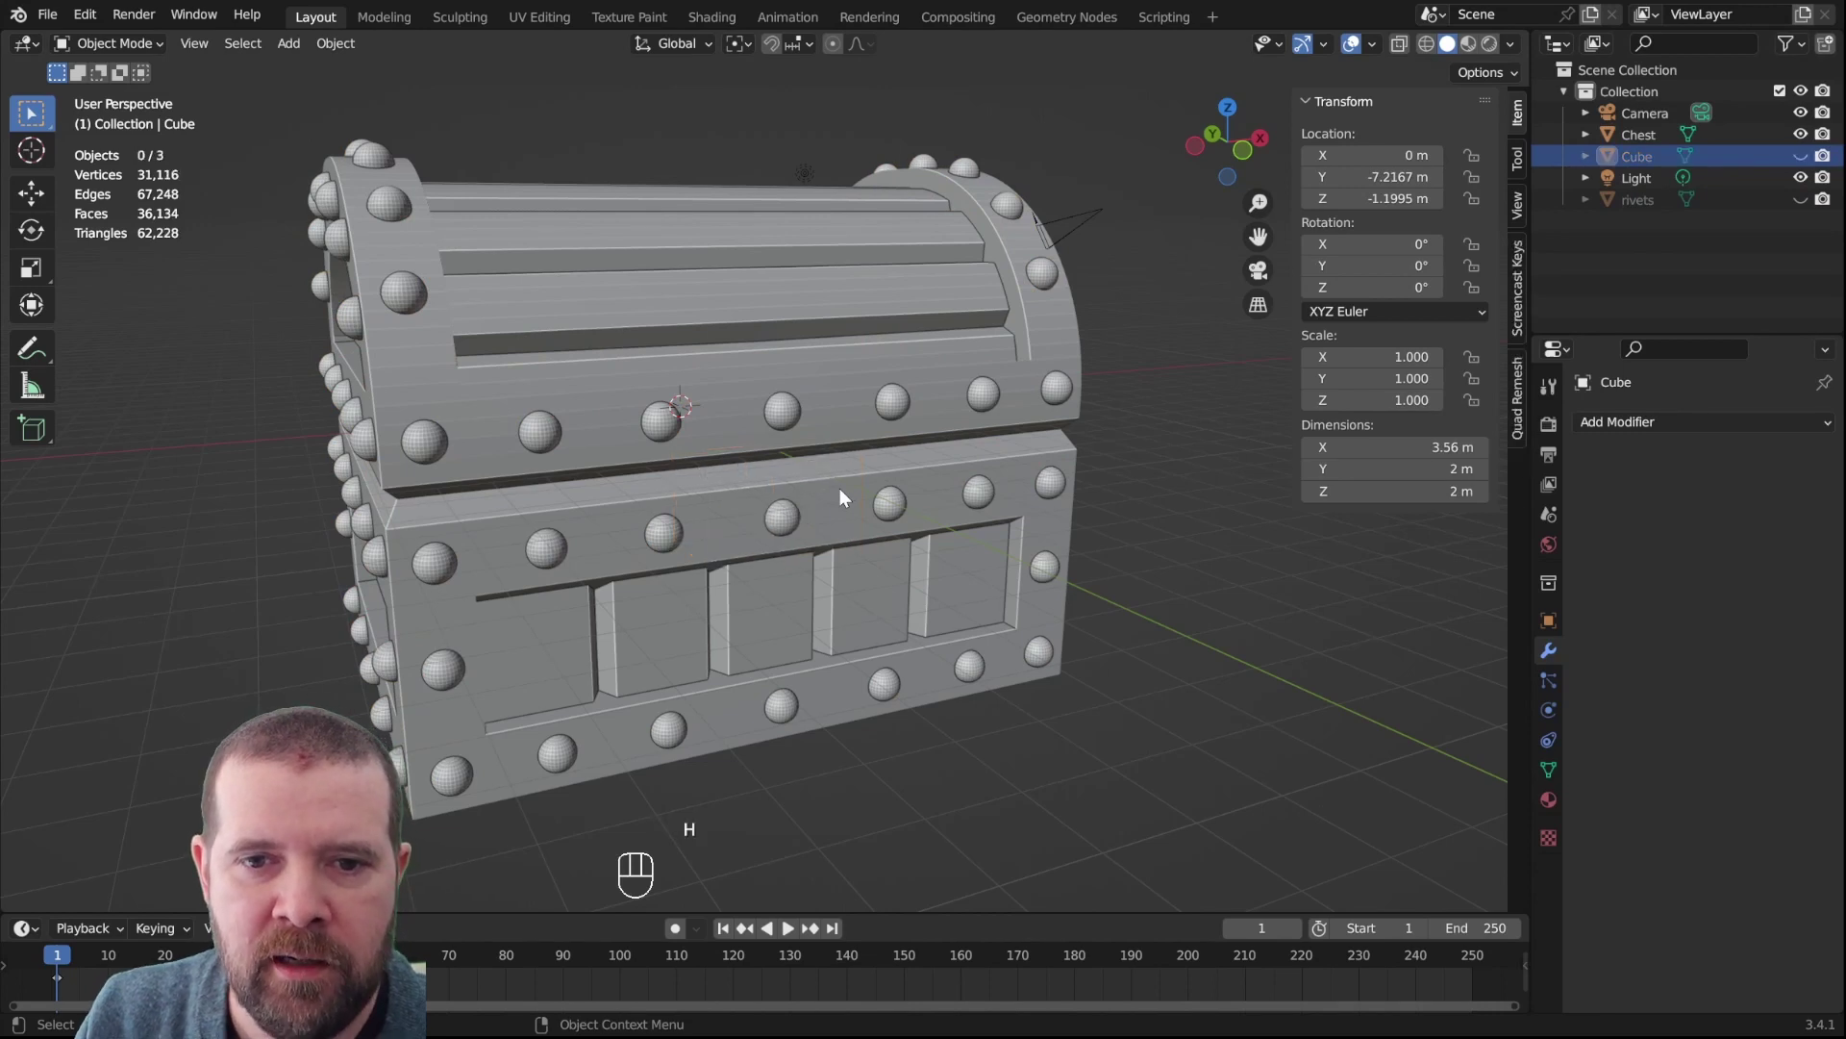
pyautogui.click(847, 498)
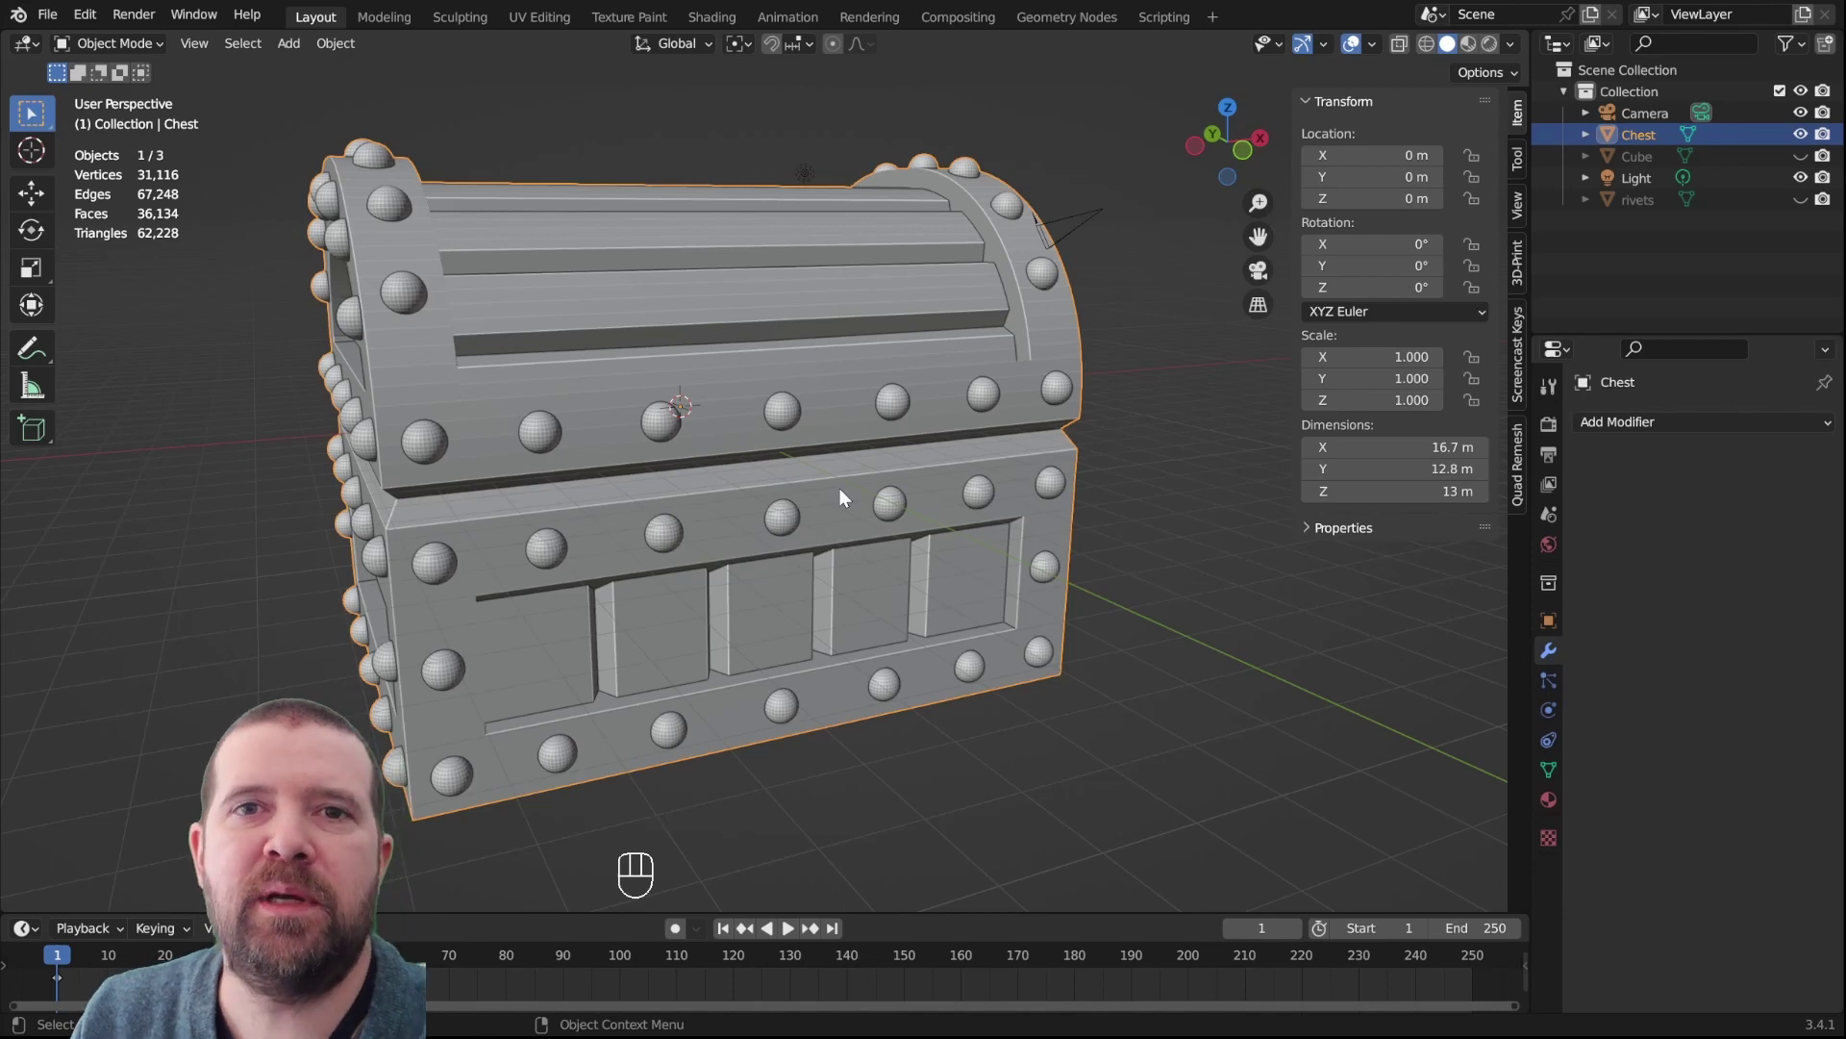
# Edit the chest's geometry, zoom to the front rivets and clear the selection
pyautogui.press('Tab')
pyautogui.moveTo(836, 585); pyautogui.dragTo(784, 435)
pyautogui.scroll(3)
pyautogui.moveTo(779, 348); pyautogui.dragTo(811, 521)
pyautogui.scroll(3)
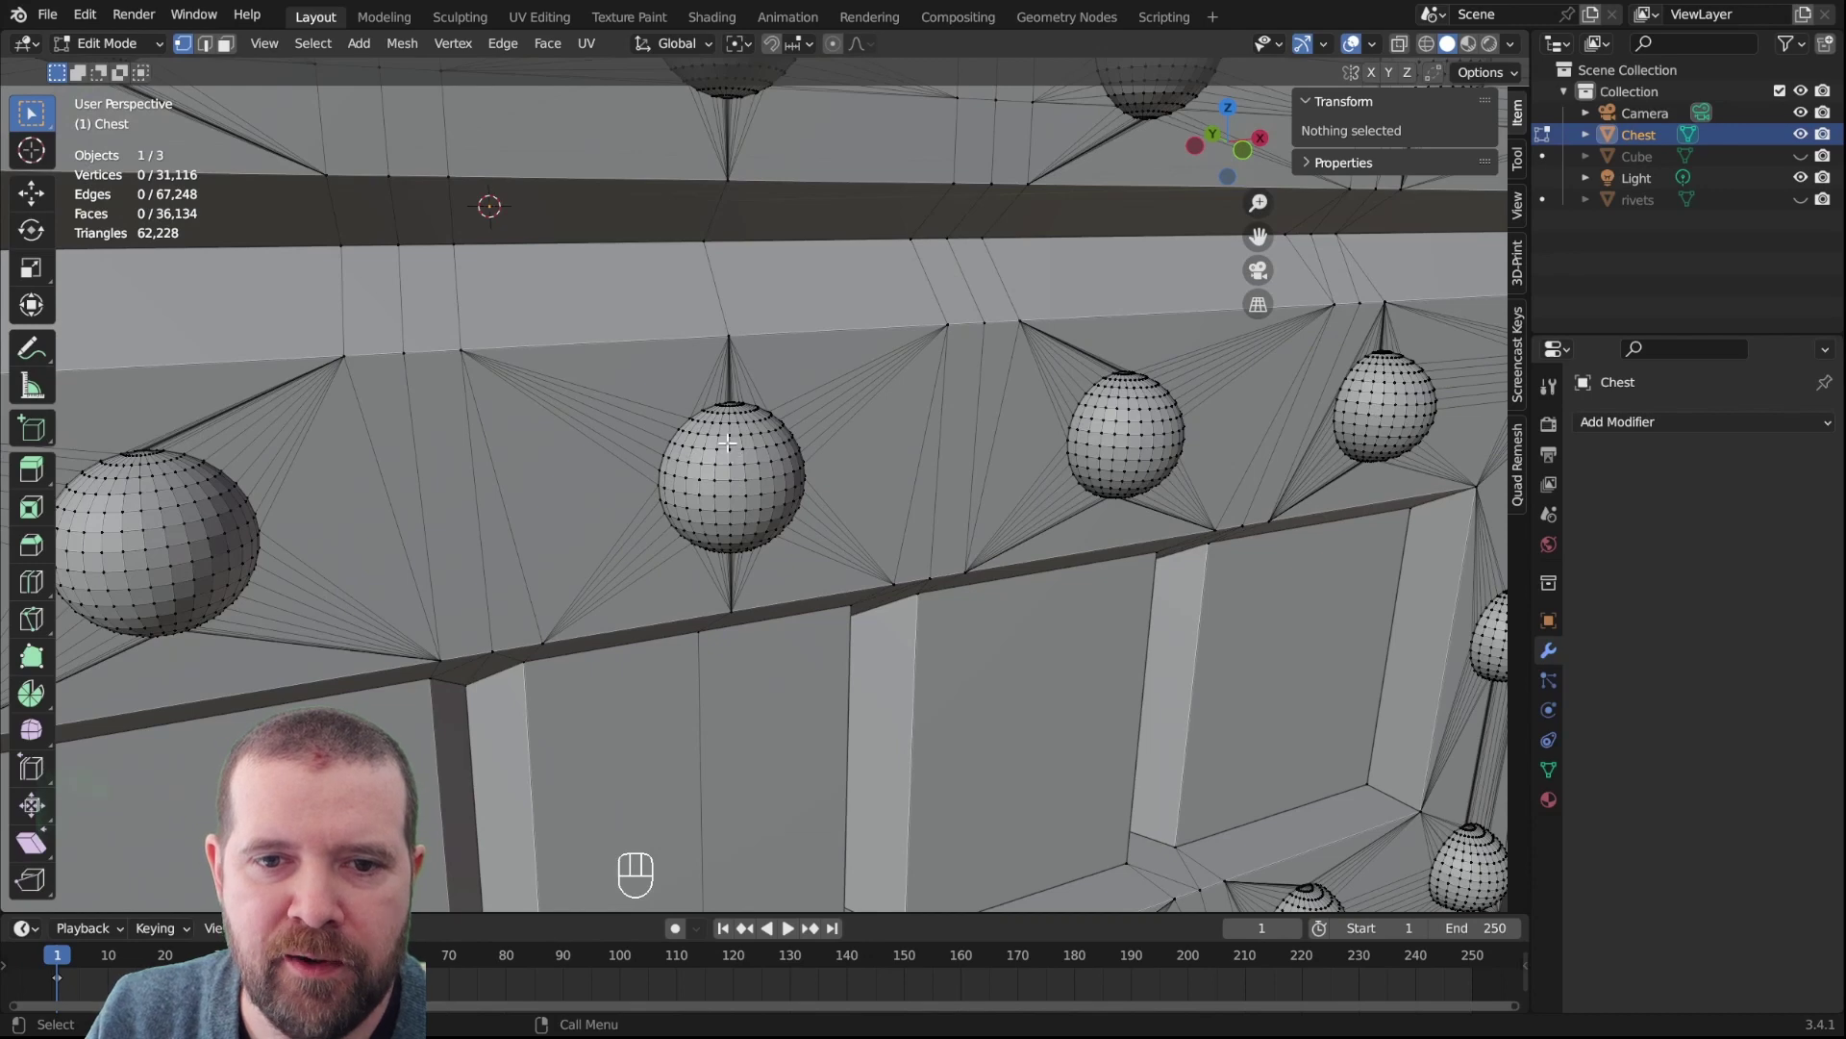
pyautogui.press('l')
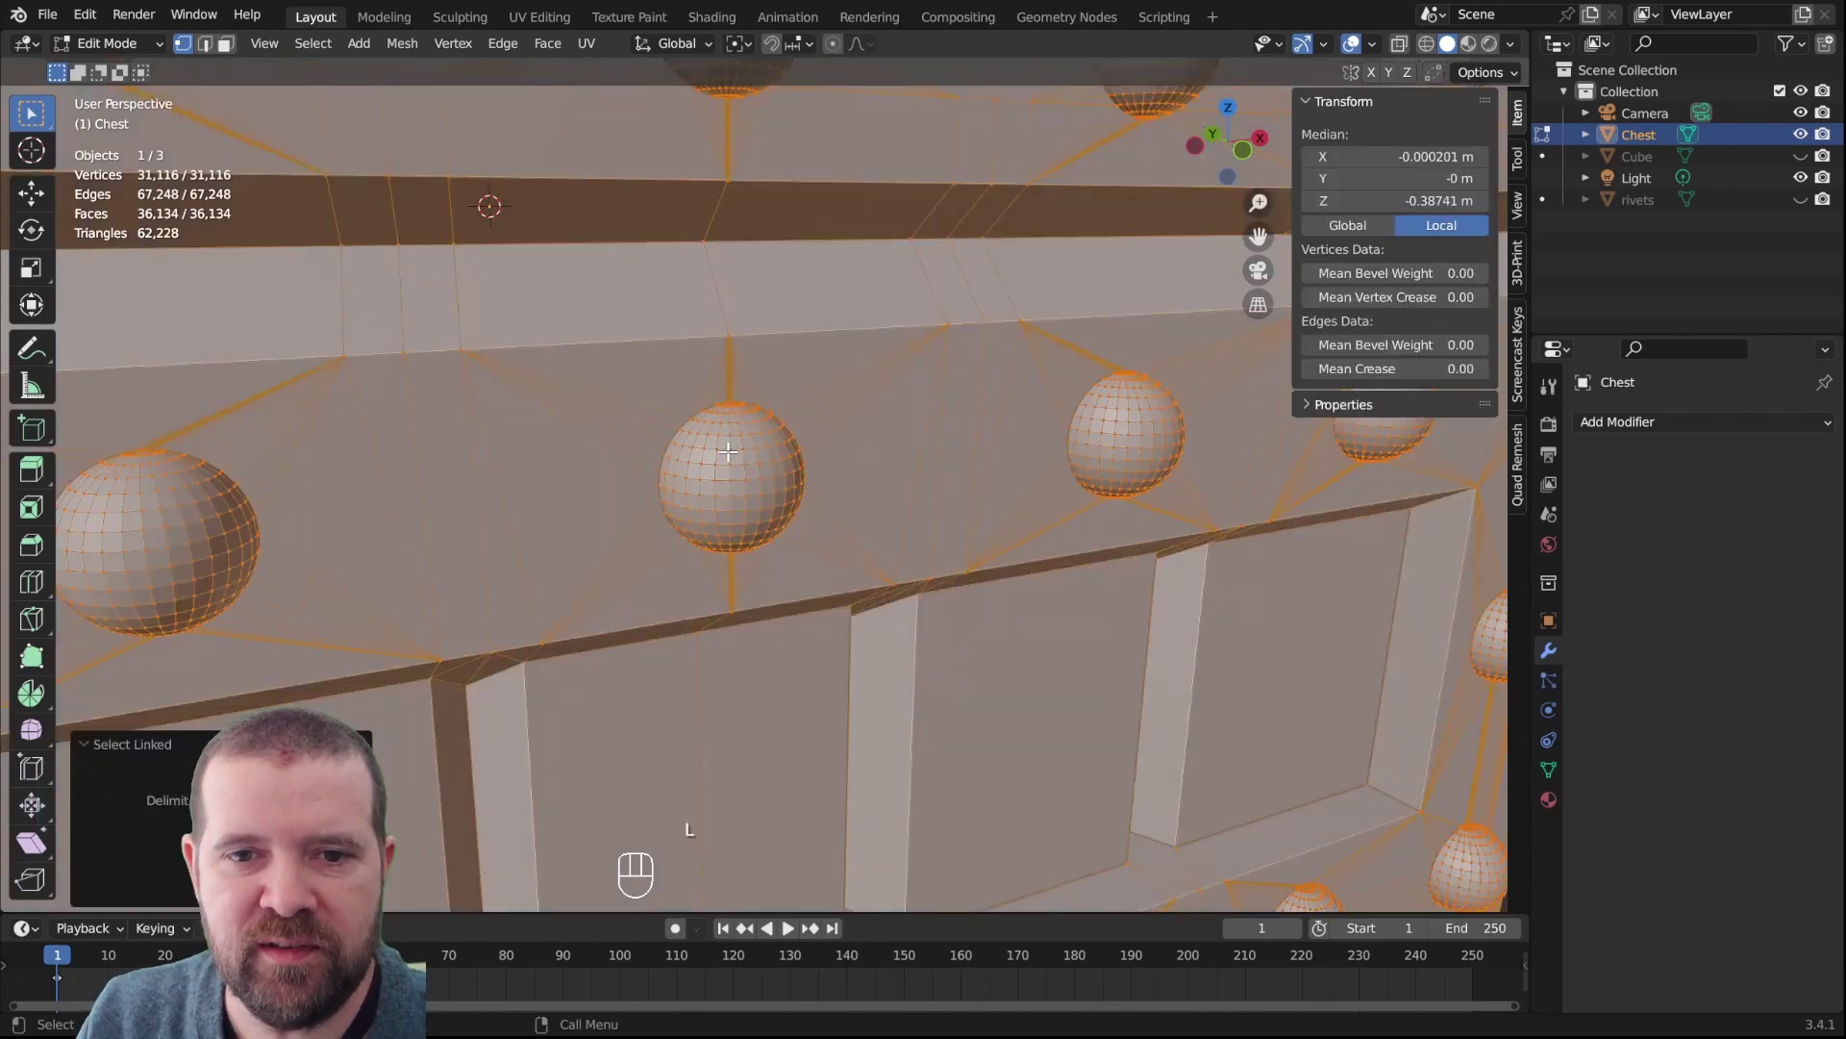
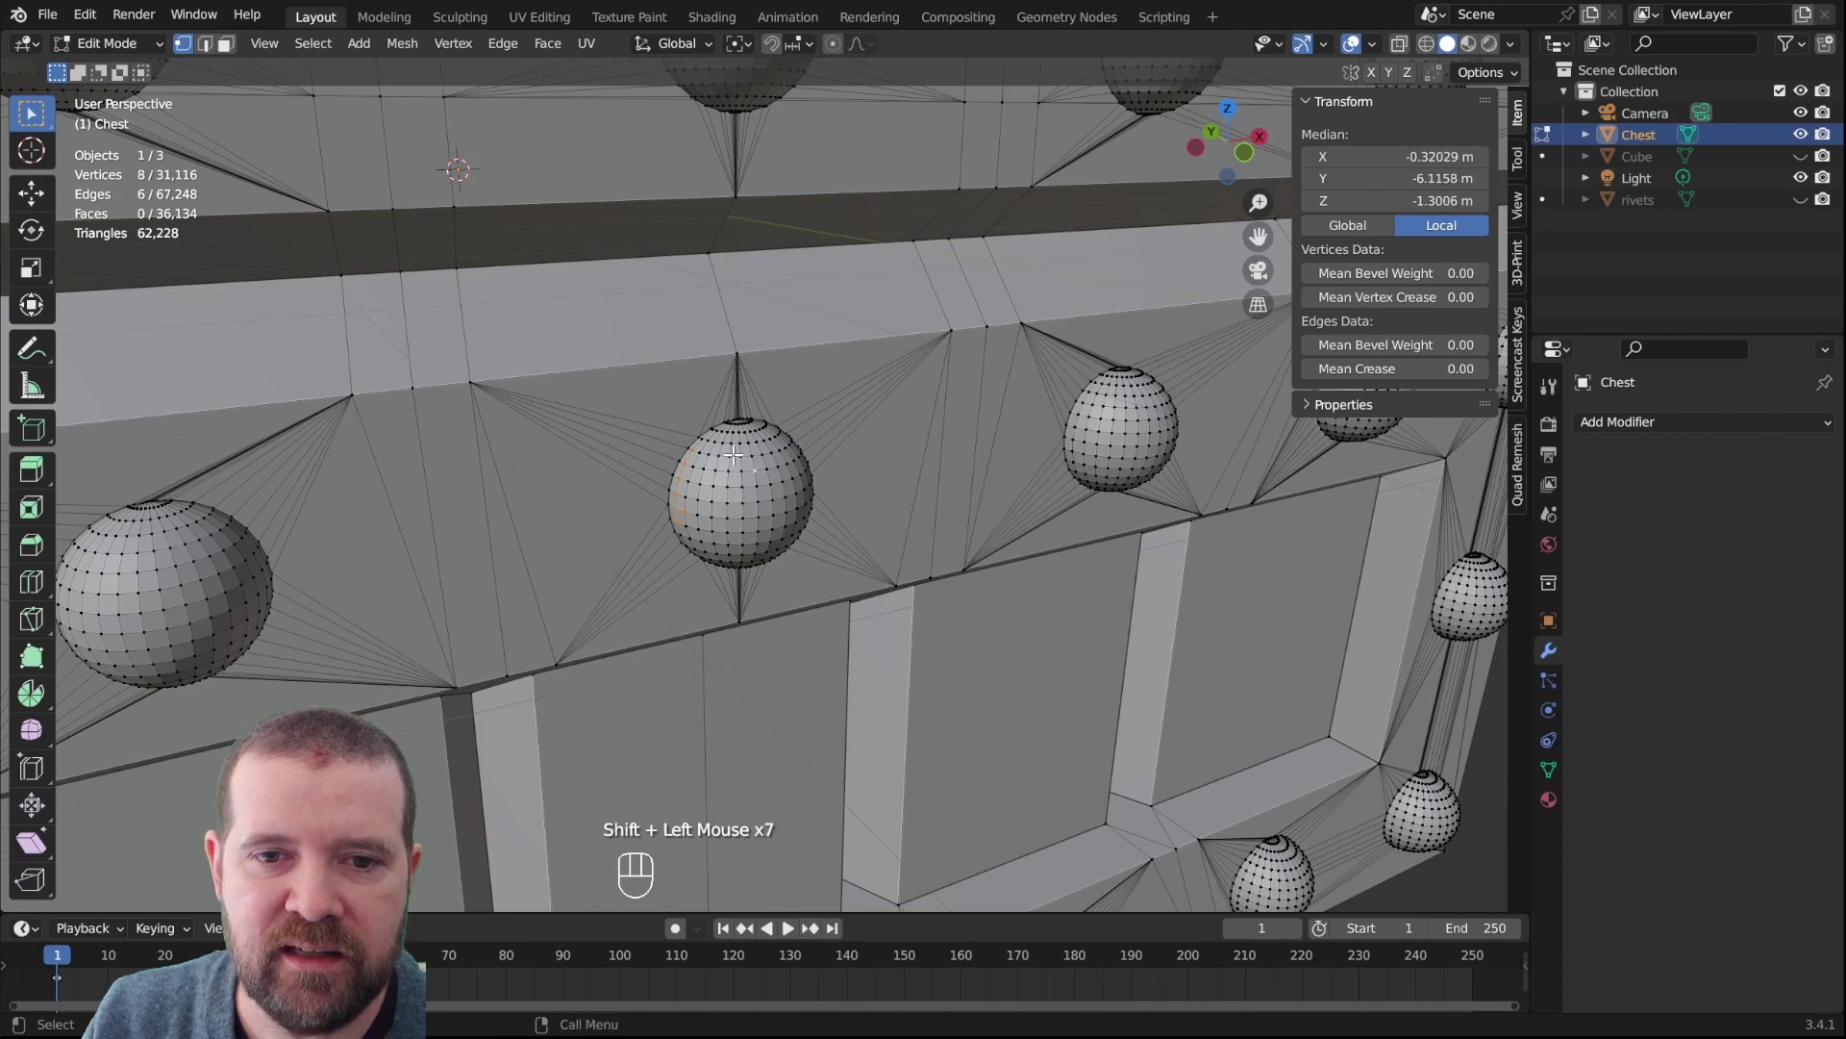
pyautogui.scroll(3)
pyautogui.scroll(-3)
pyautogui.press('alt+a')
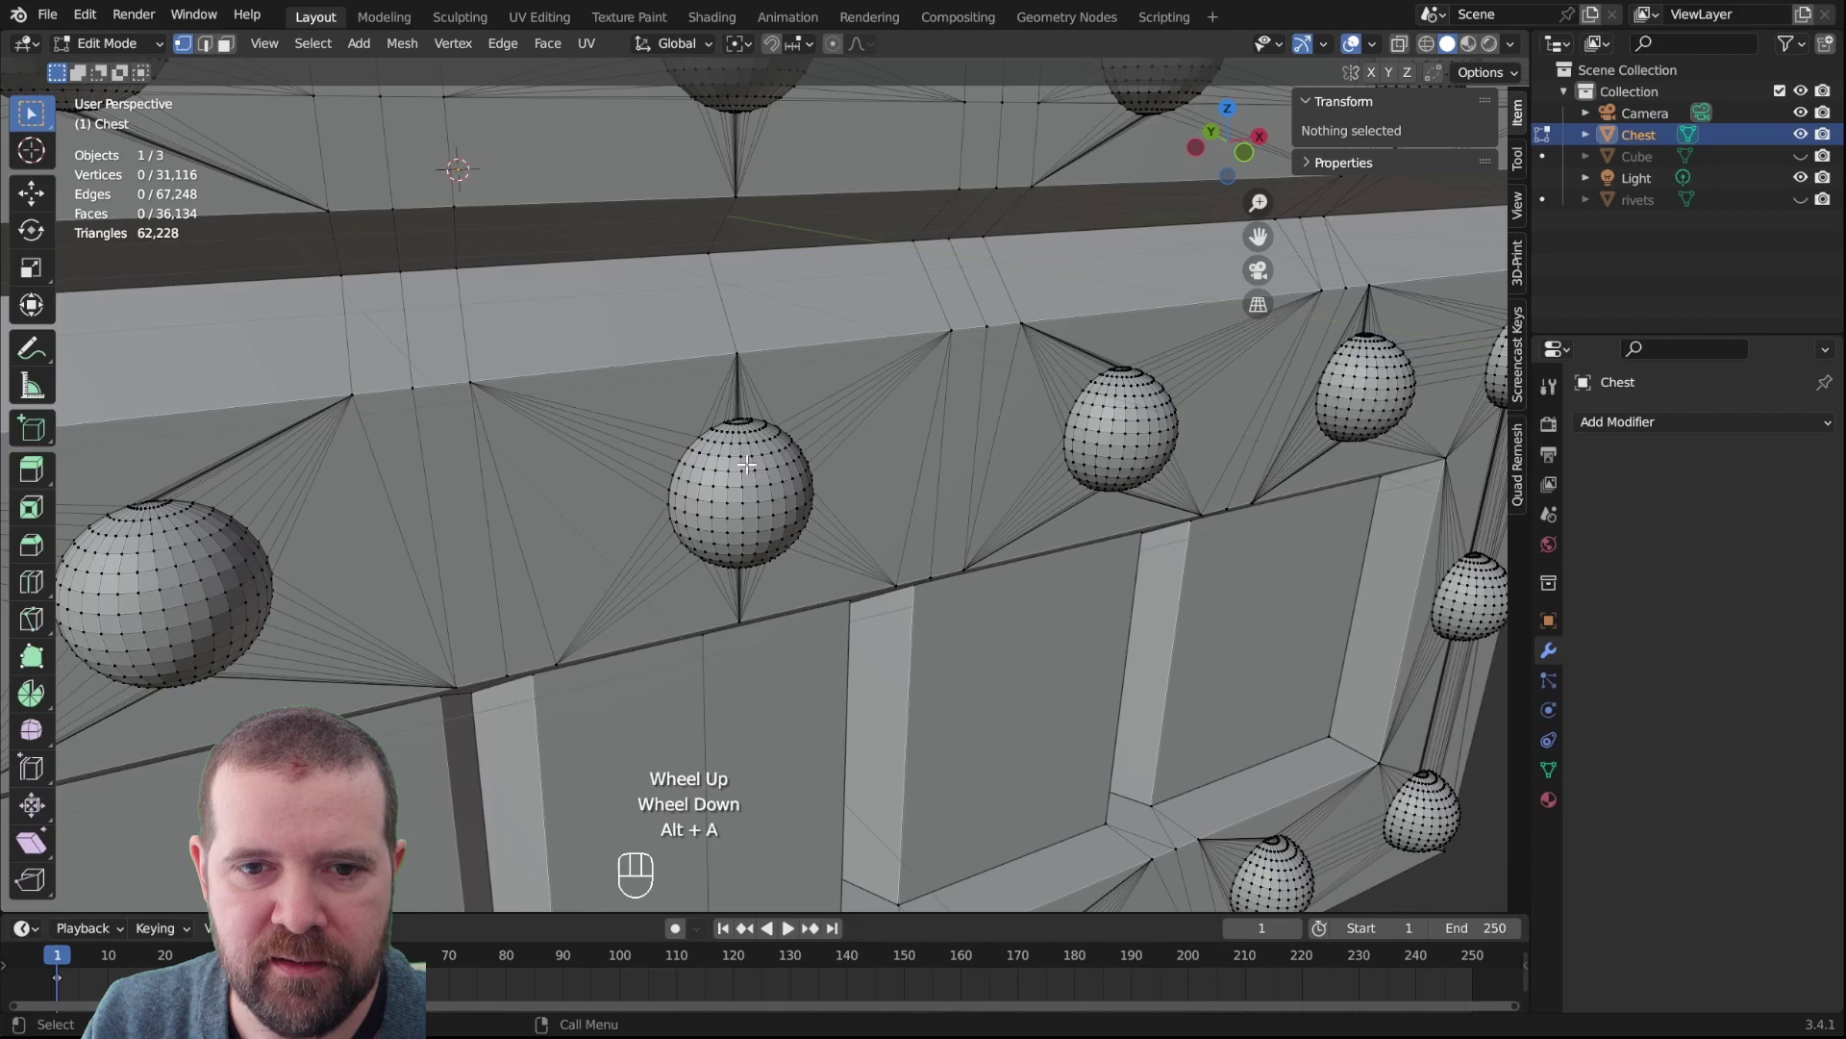
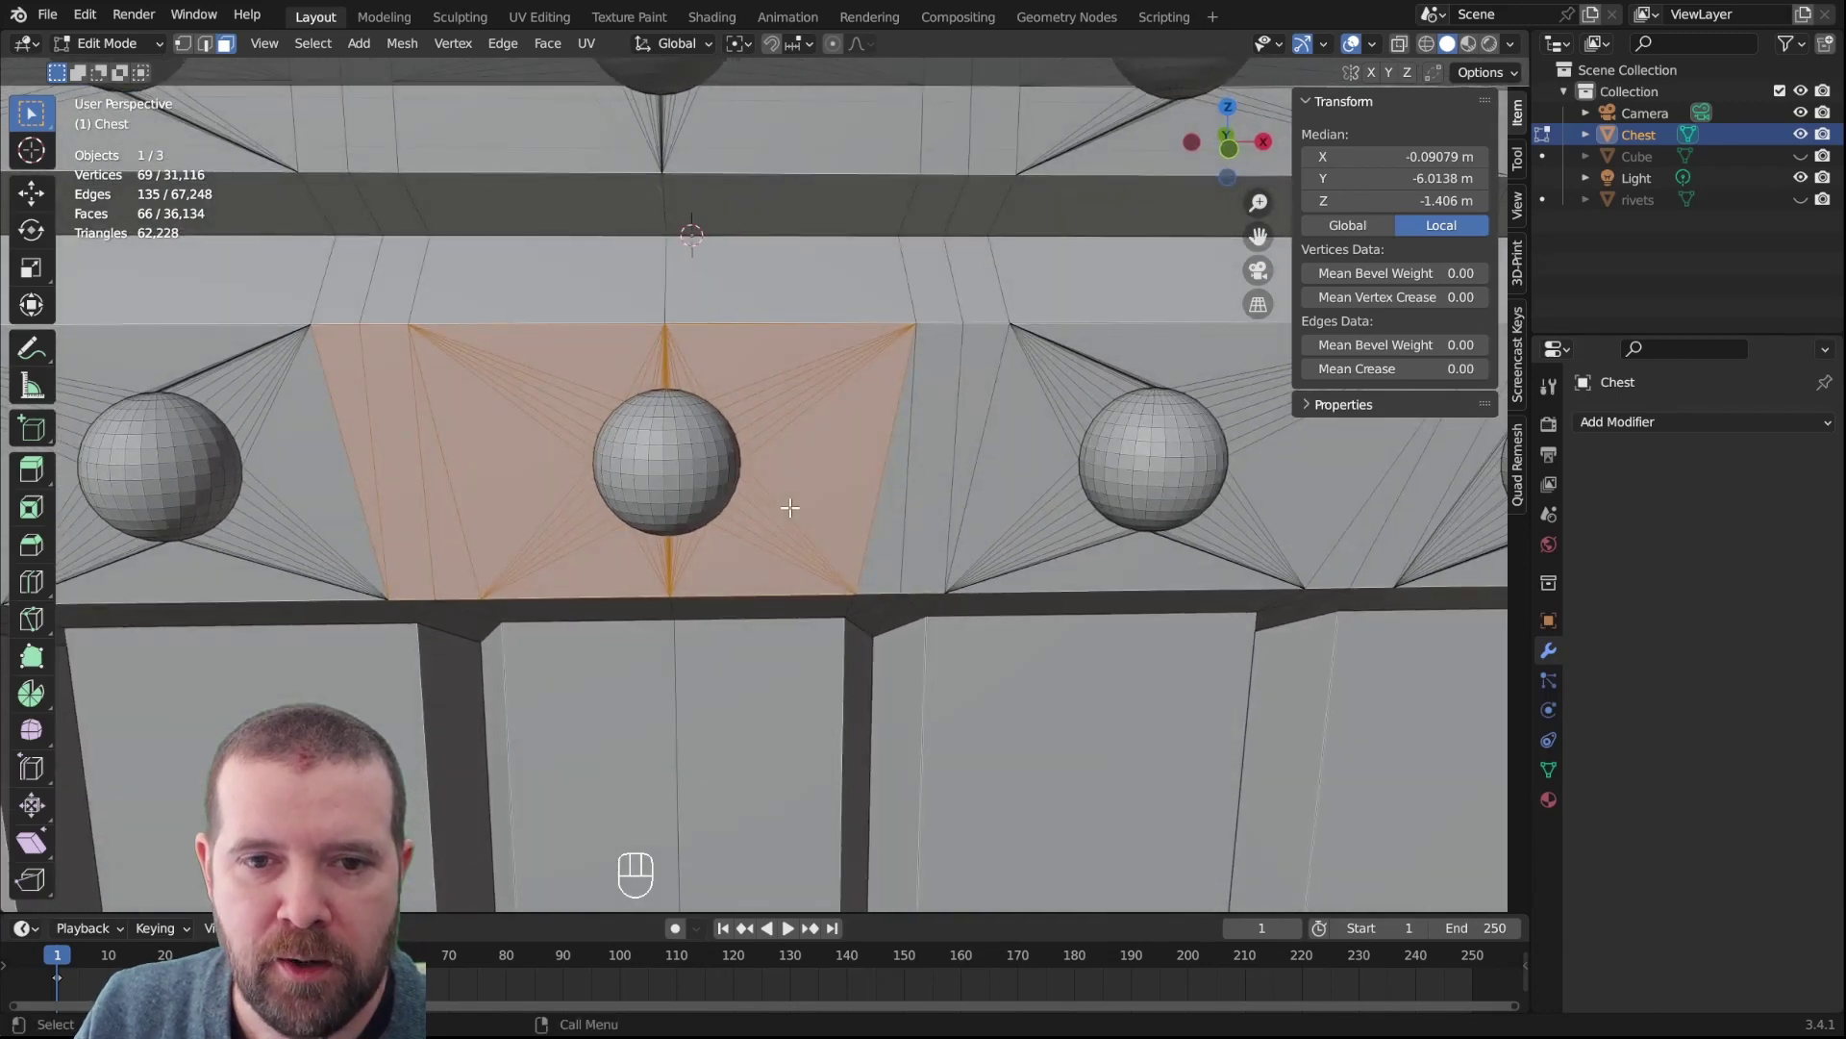
# Remove the faces around the middle front rivet over the keyhole spot
pyautogui.press('h')
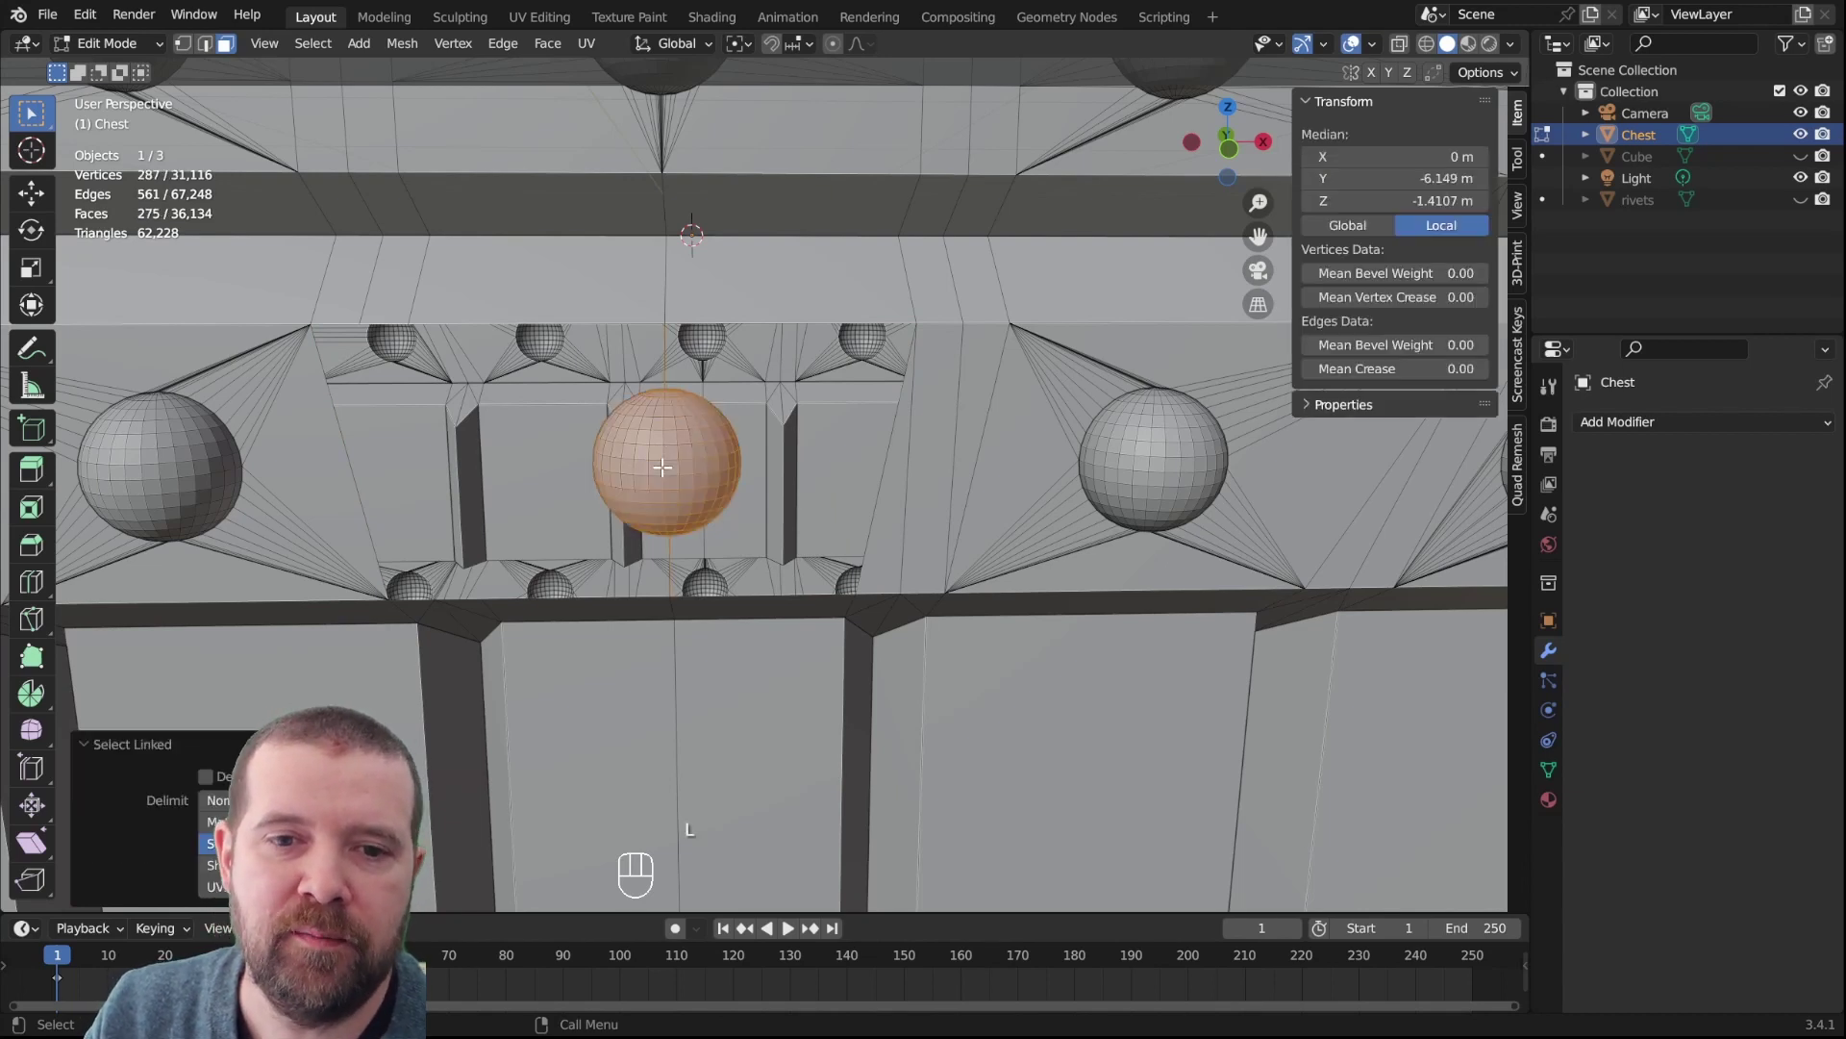
pyautogui.moveTo(688, 485); pyautogui.dragTo(706, 479)
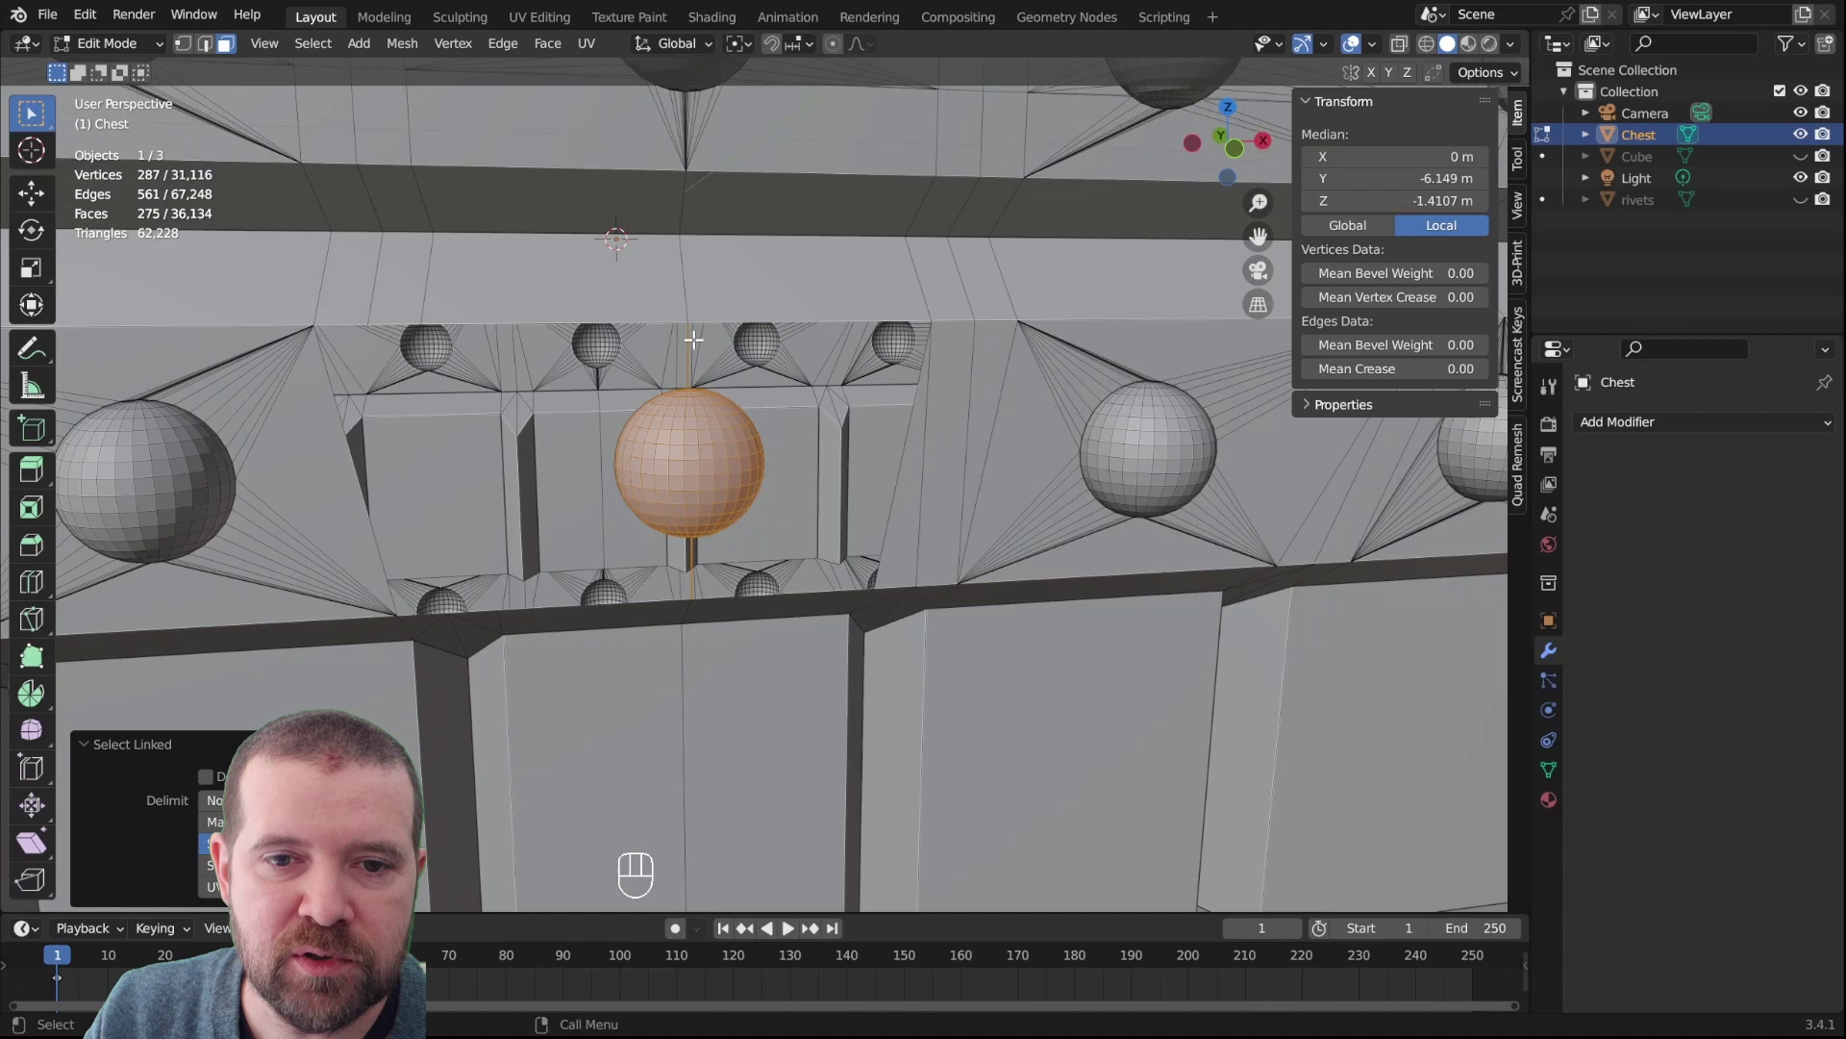
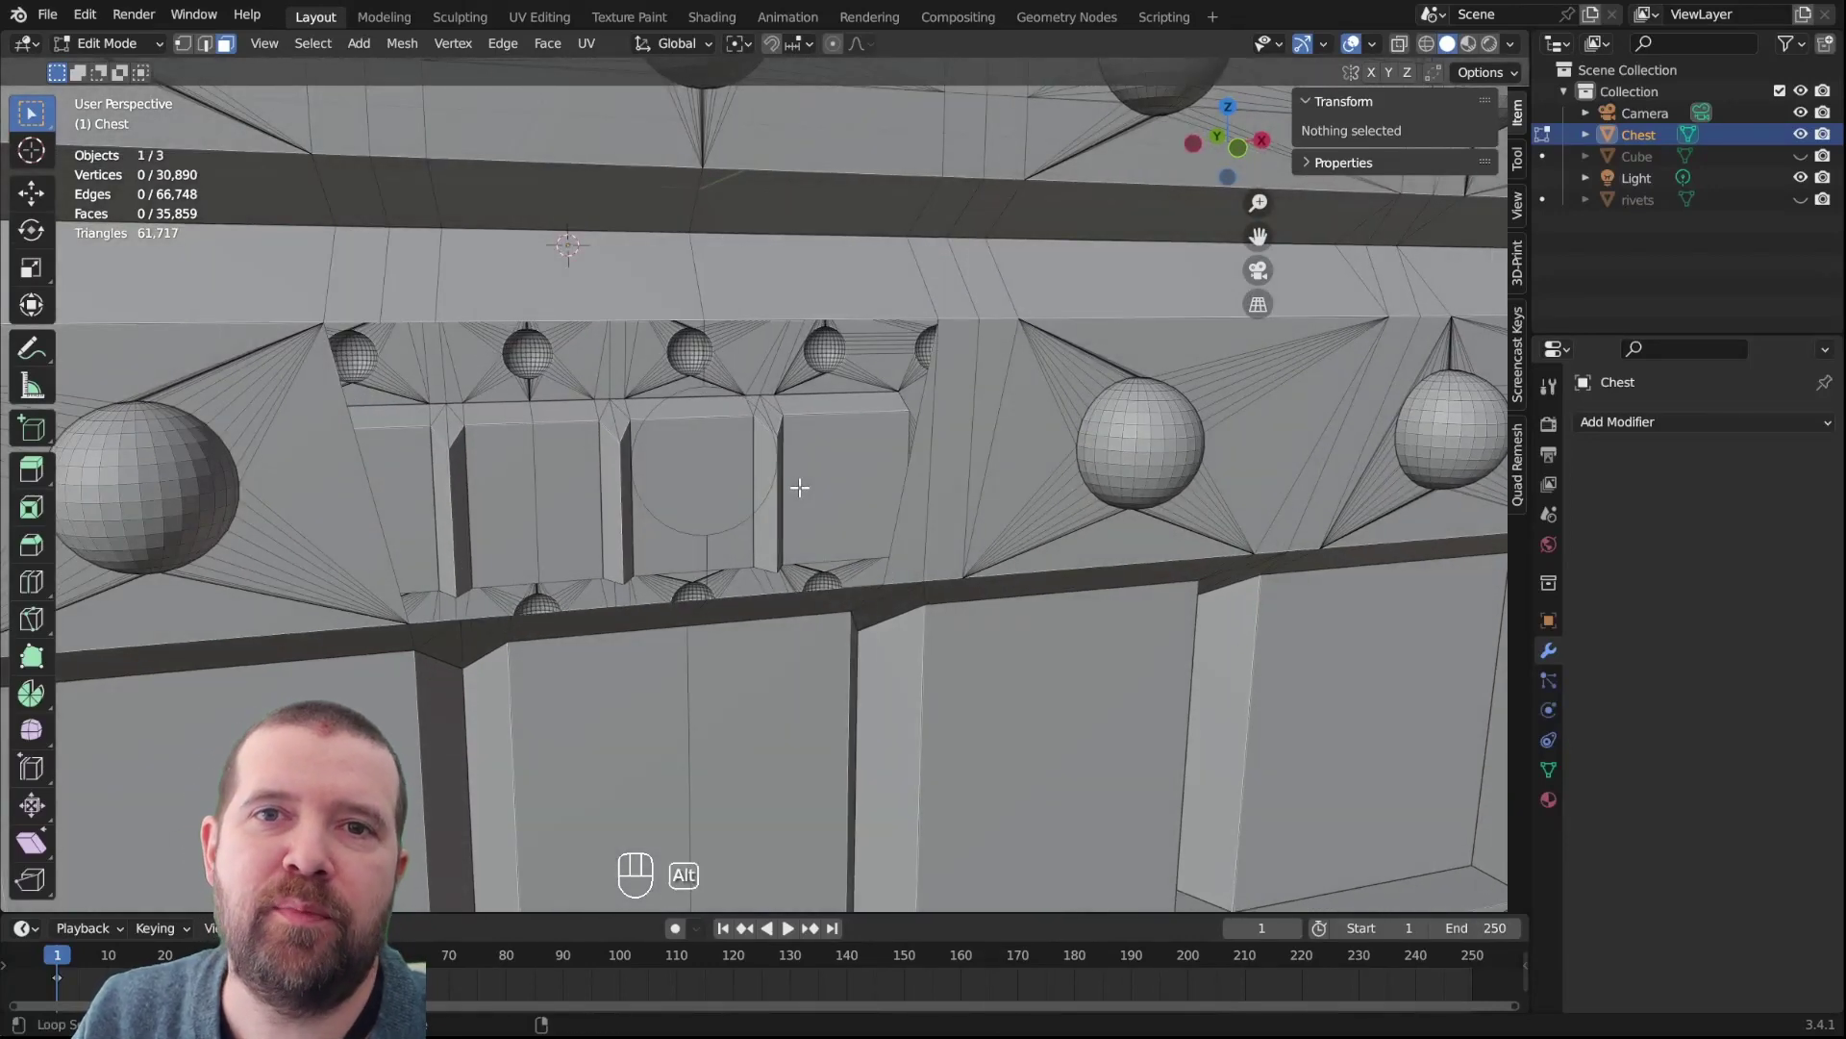
pyautogui.press('alt+h')
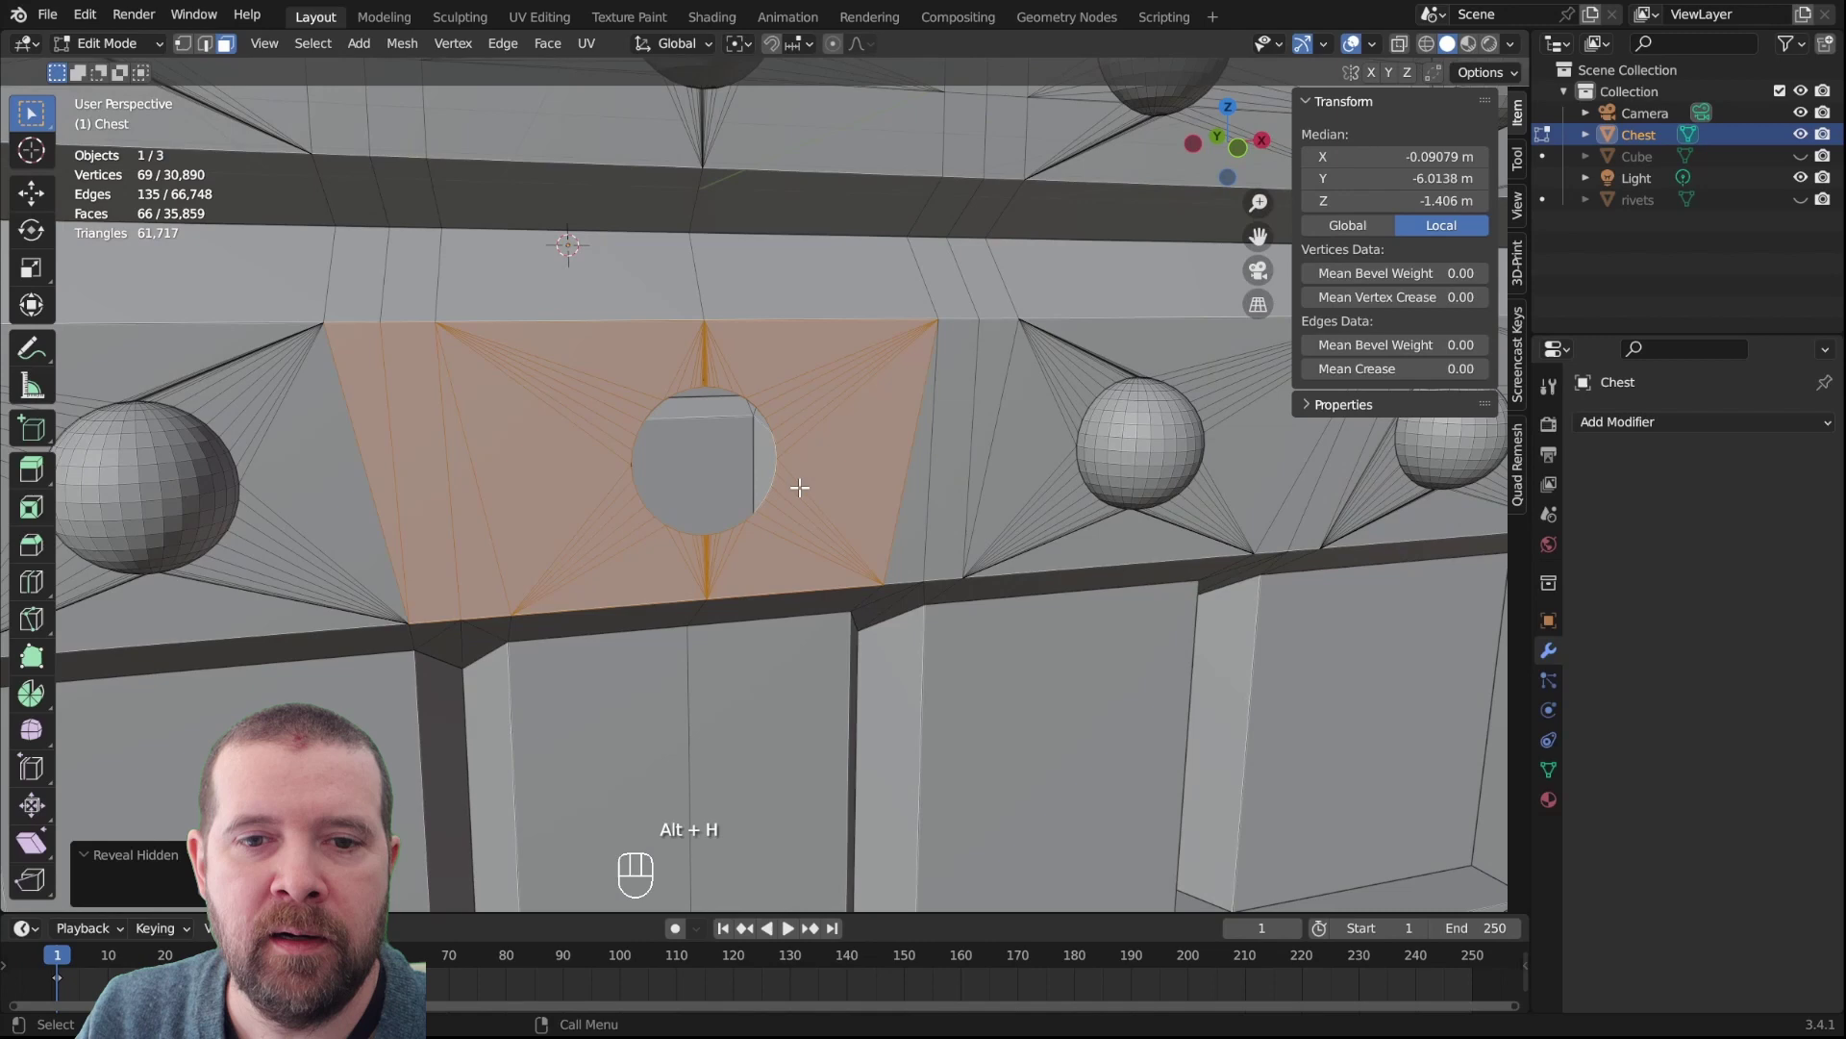
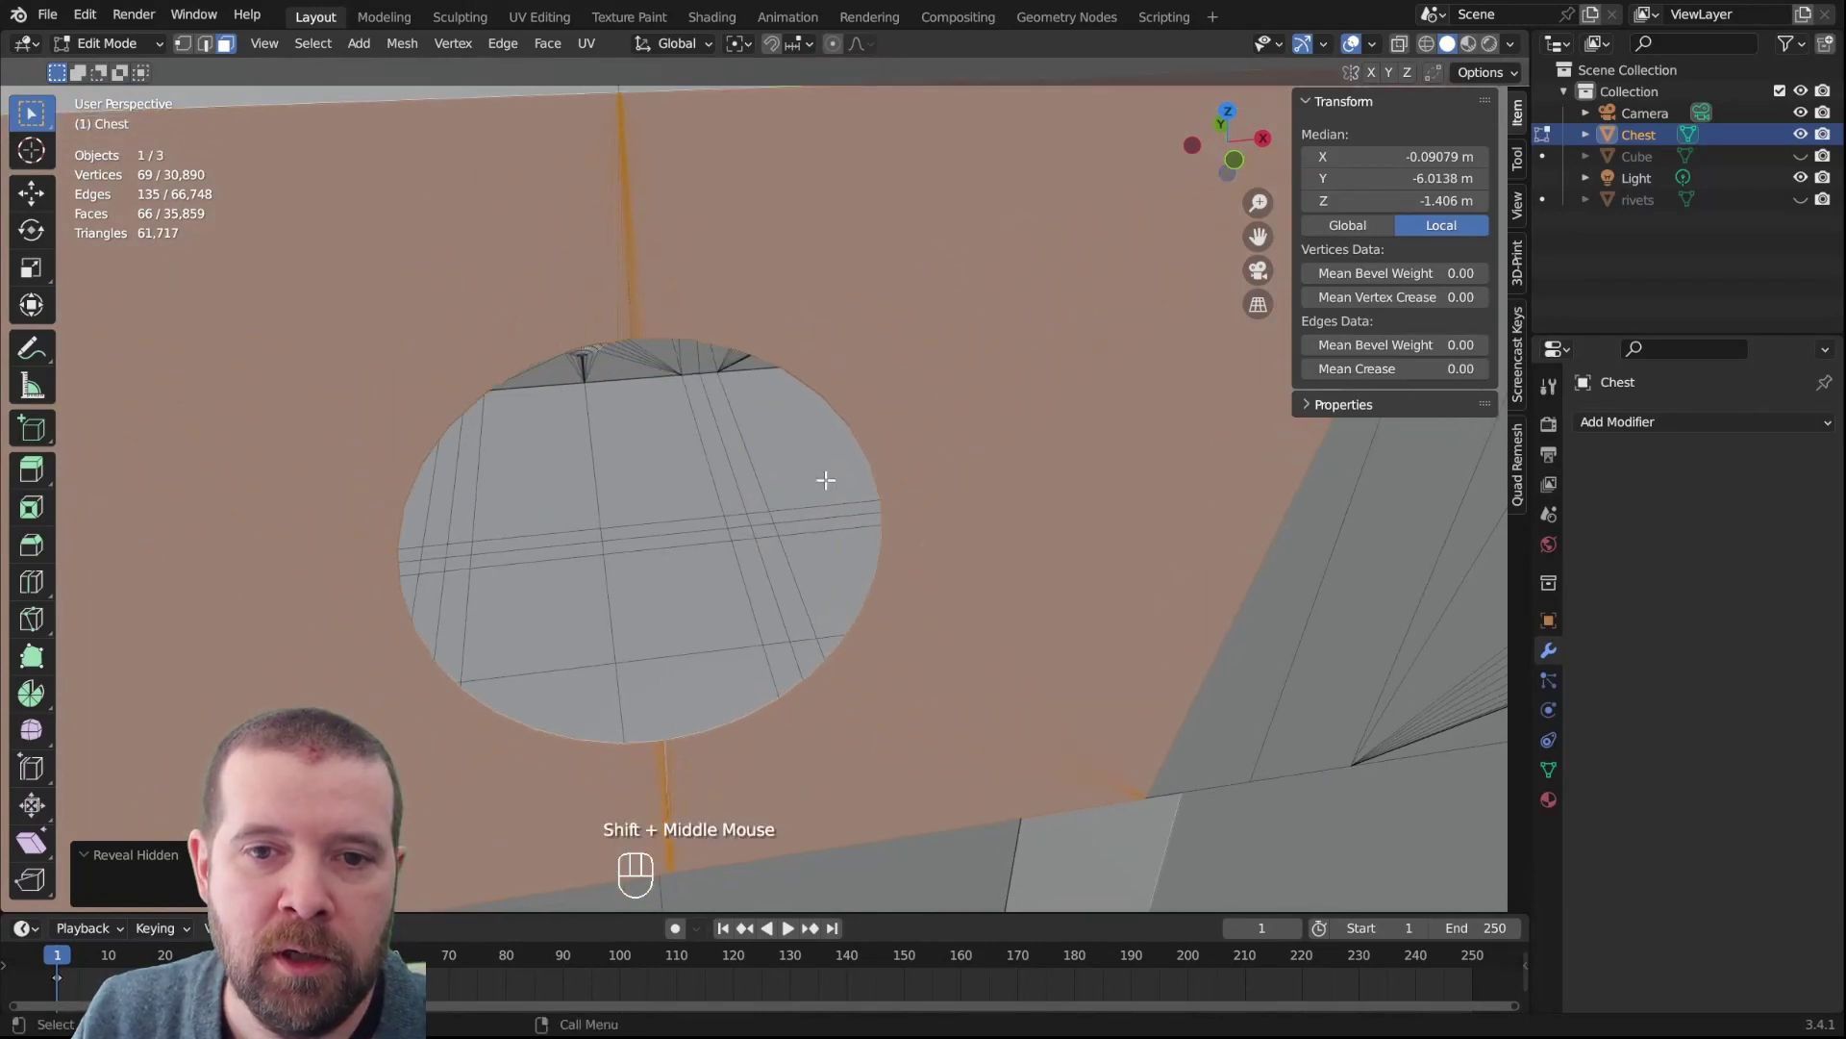
pyautogui.press('2')
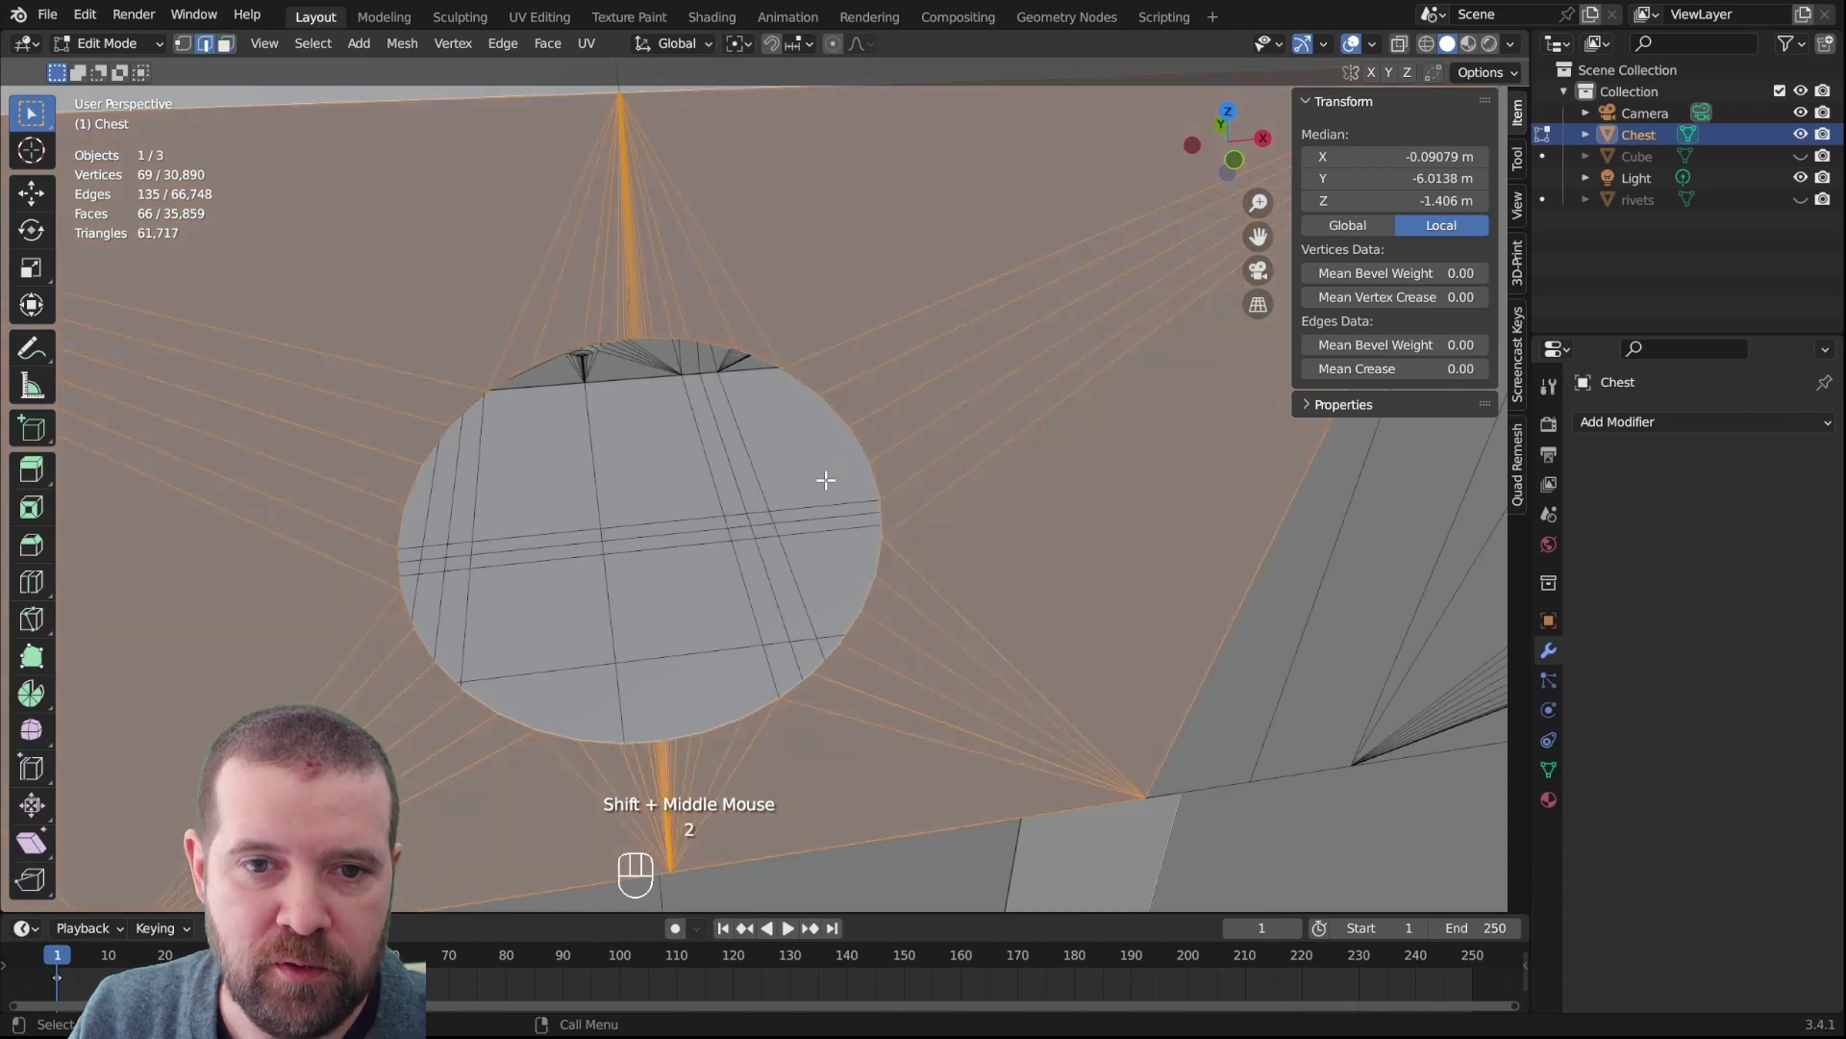
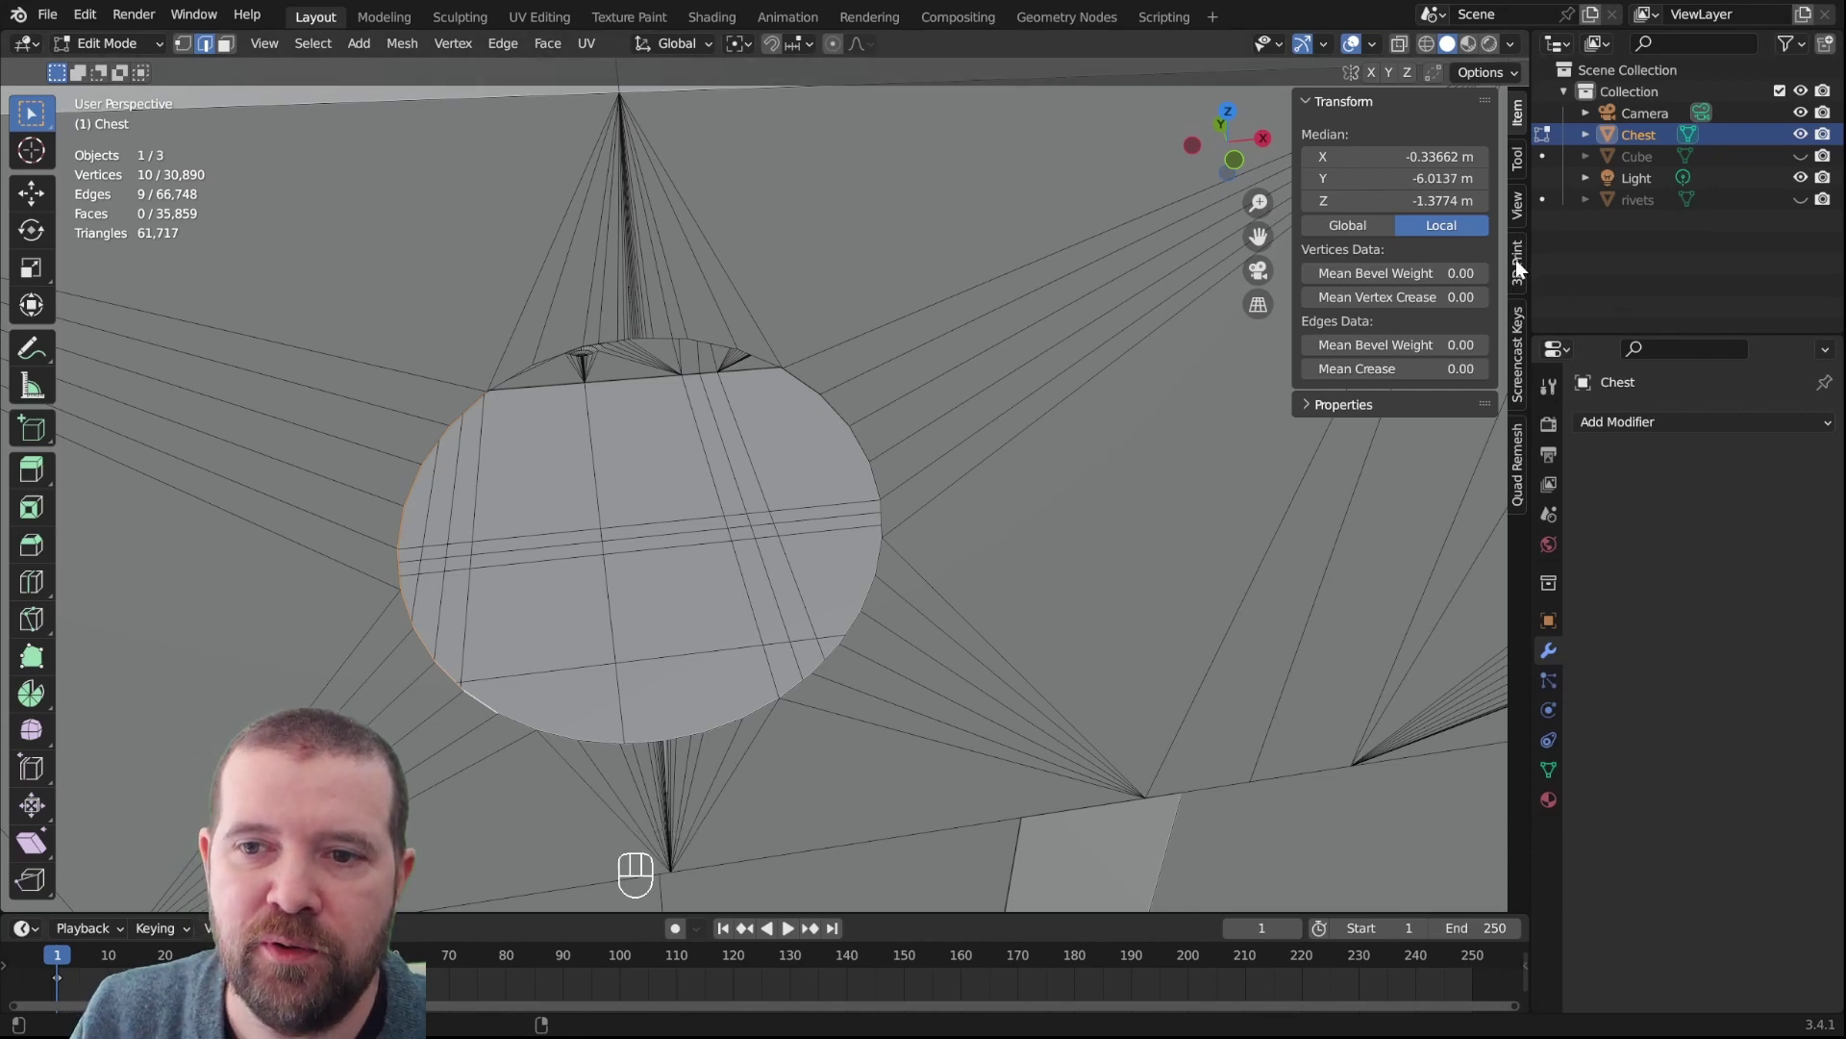
# Run the 3D-Print solid check and select the 61 non-manifold edges around the hole
pyautogui.click(1523, 270)
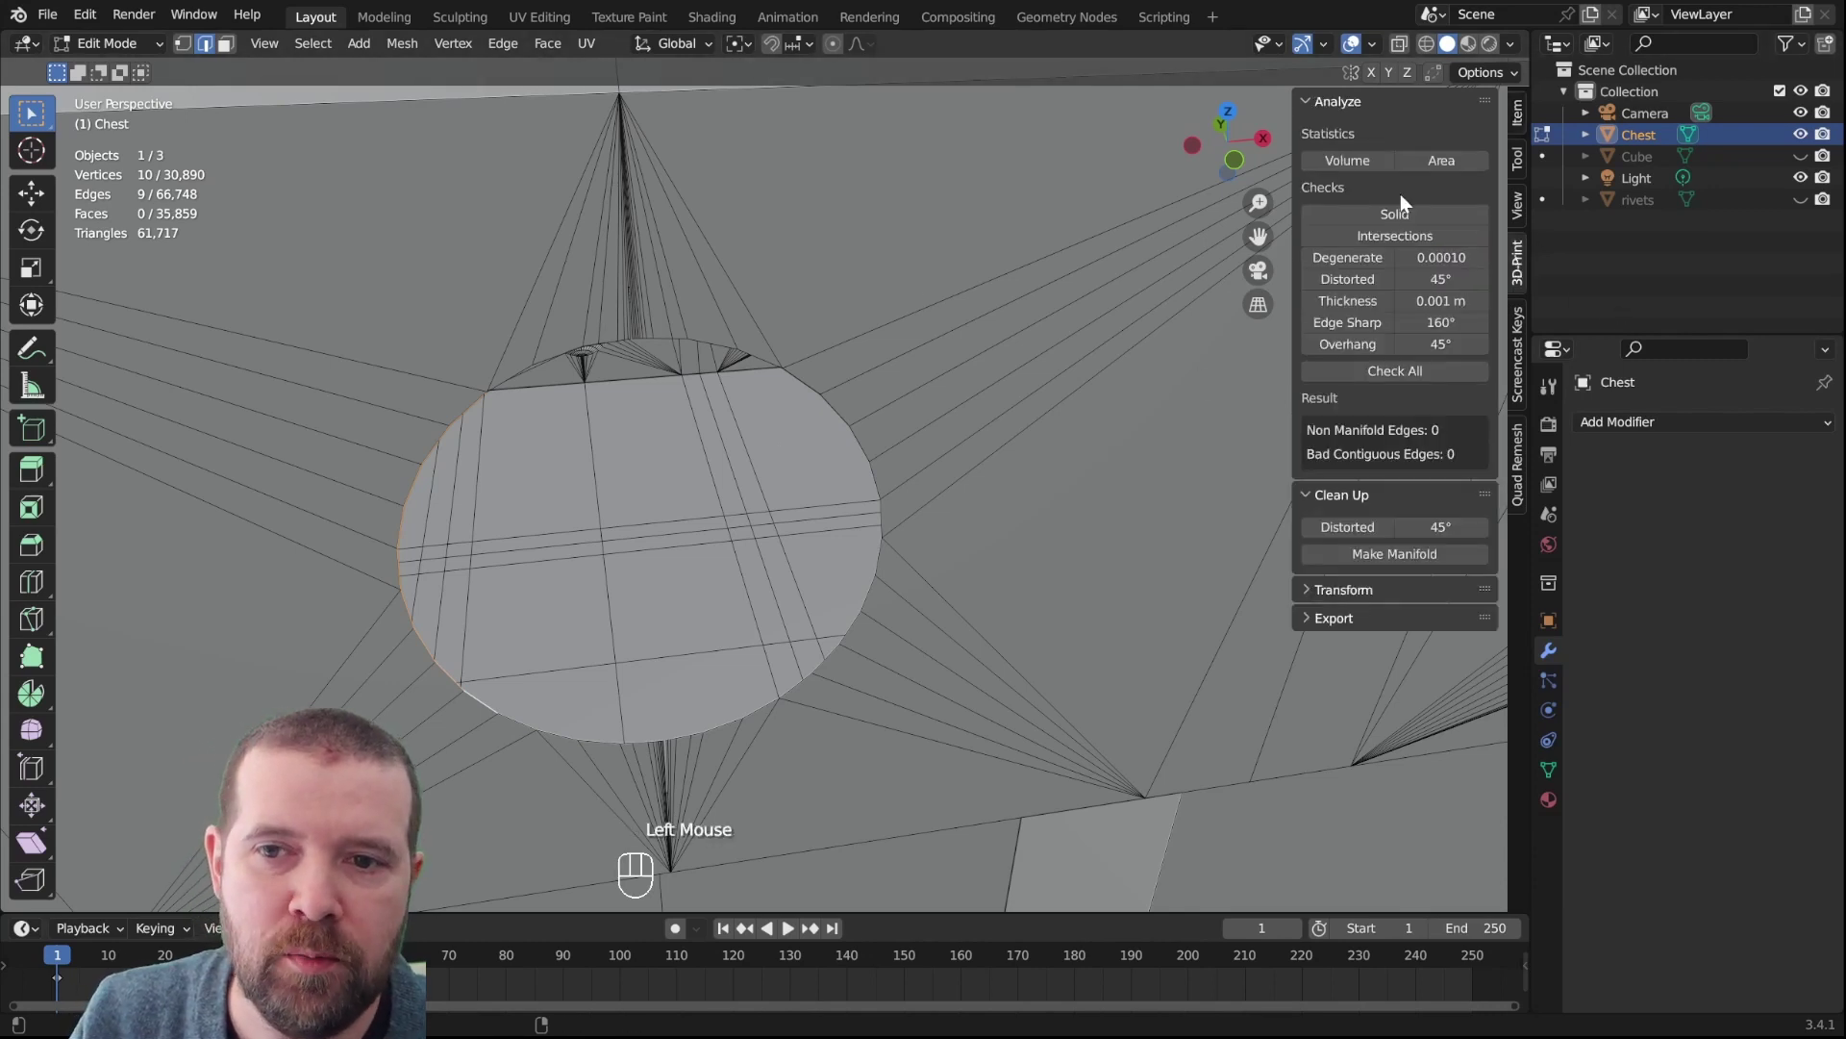
pyautogui.click(1396, 228)
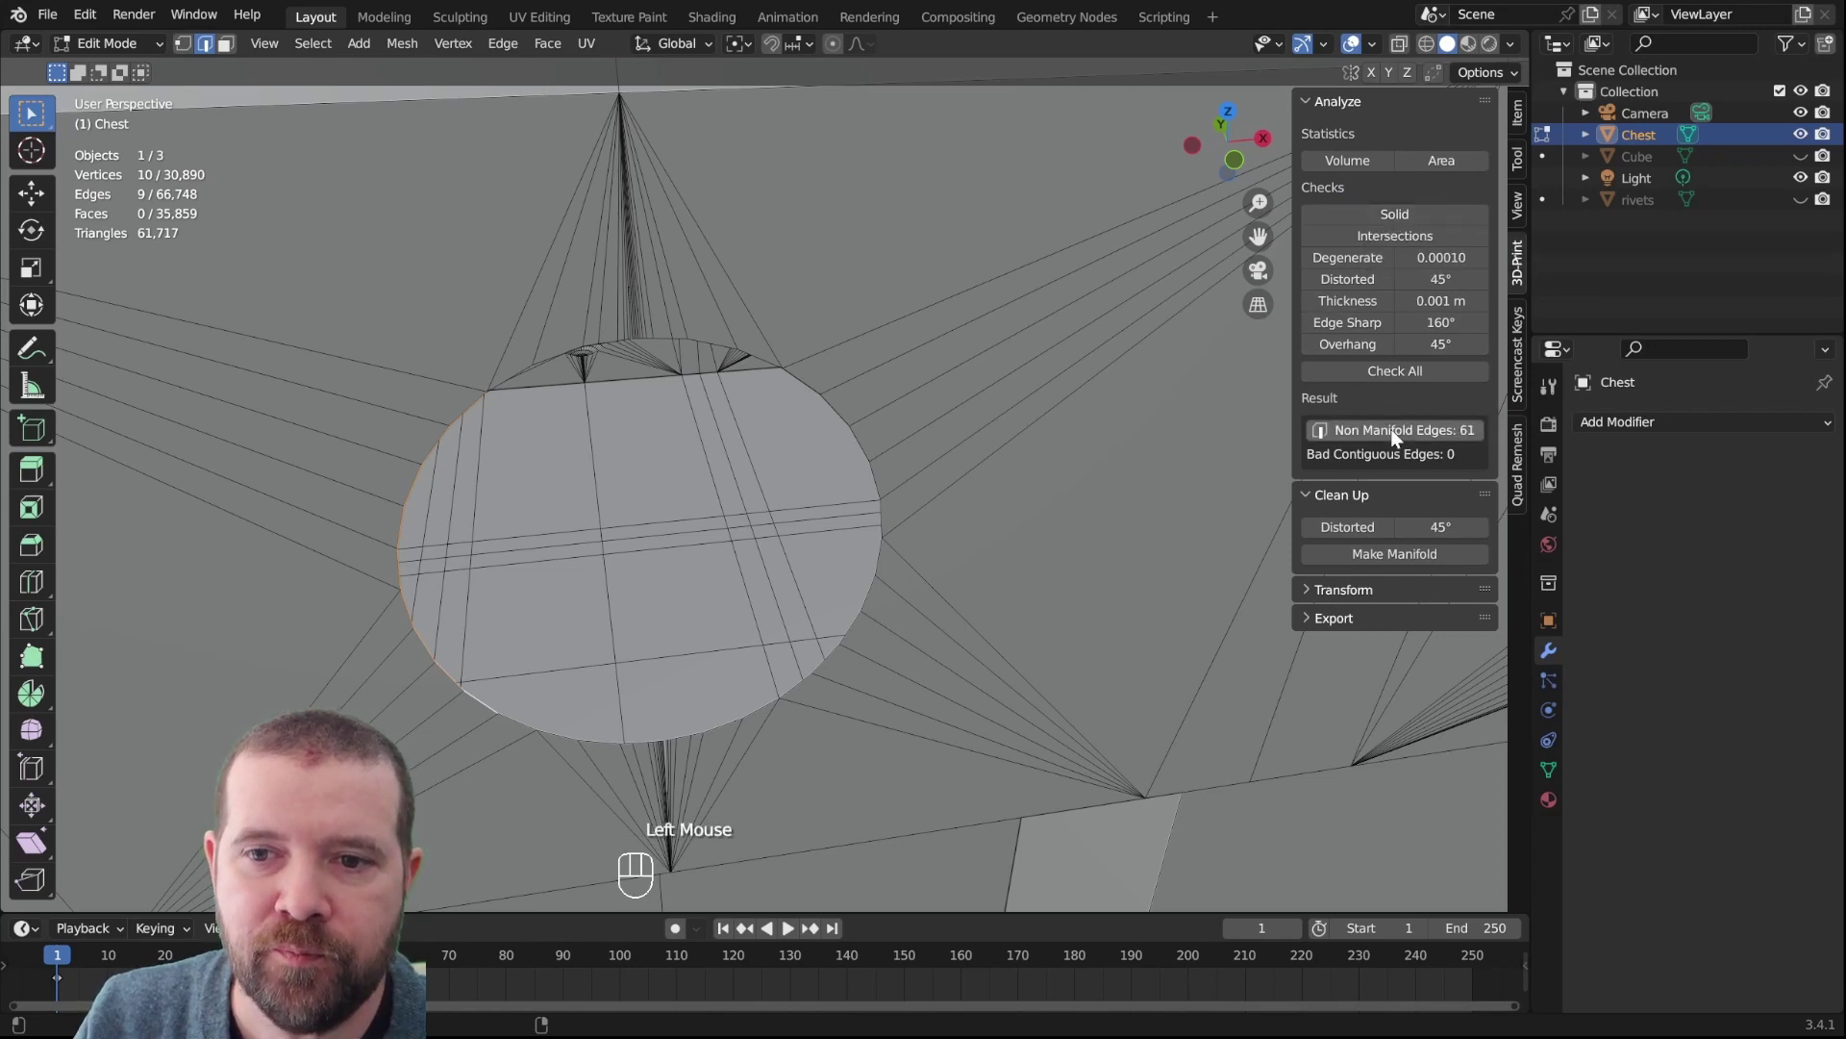
pyautogui.click(1433, 440)
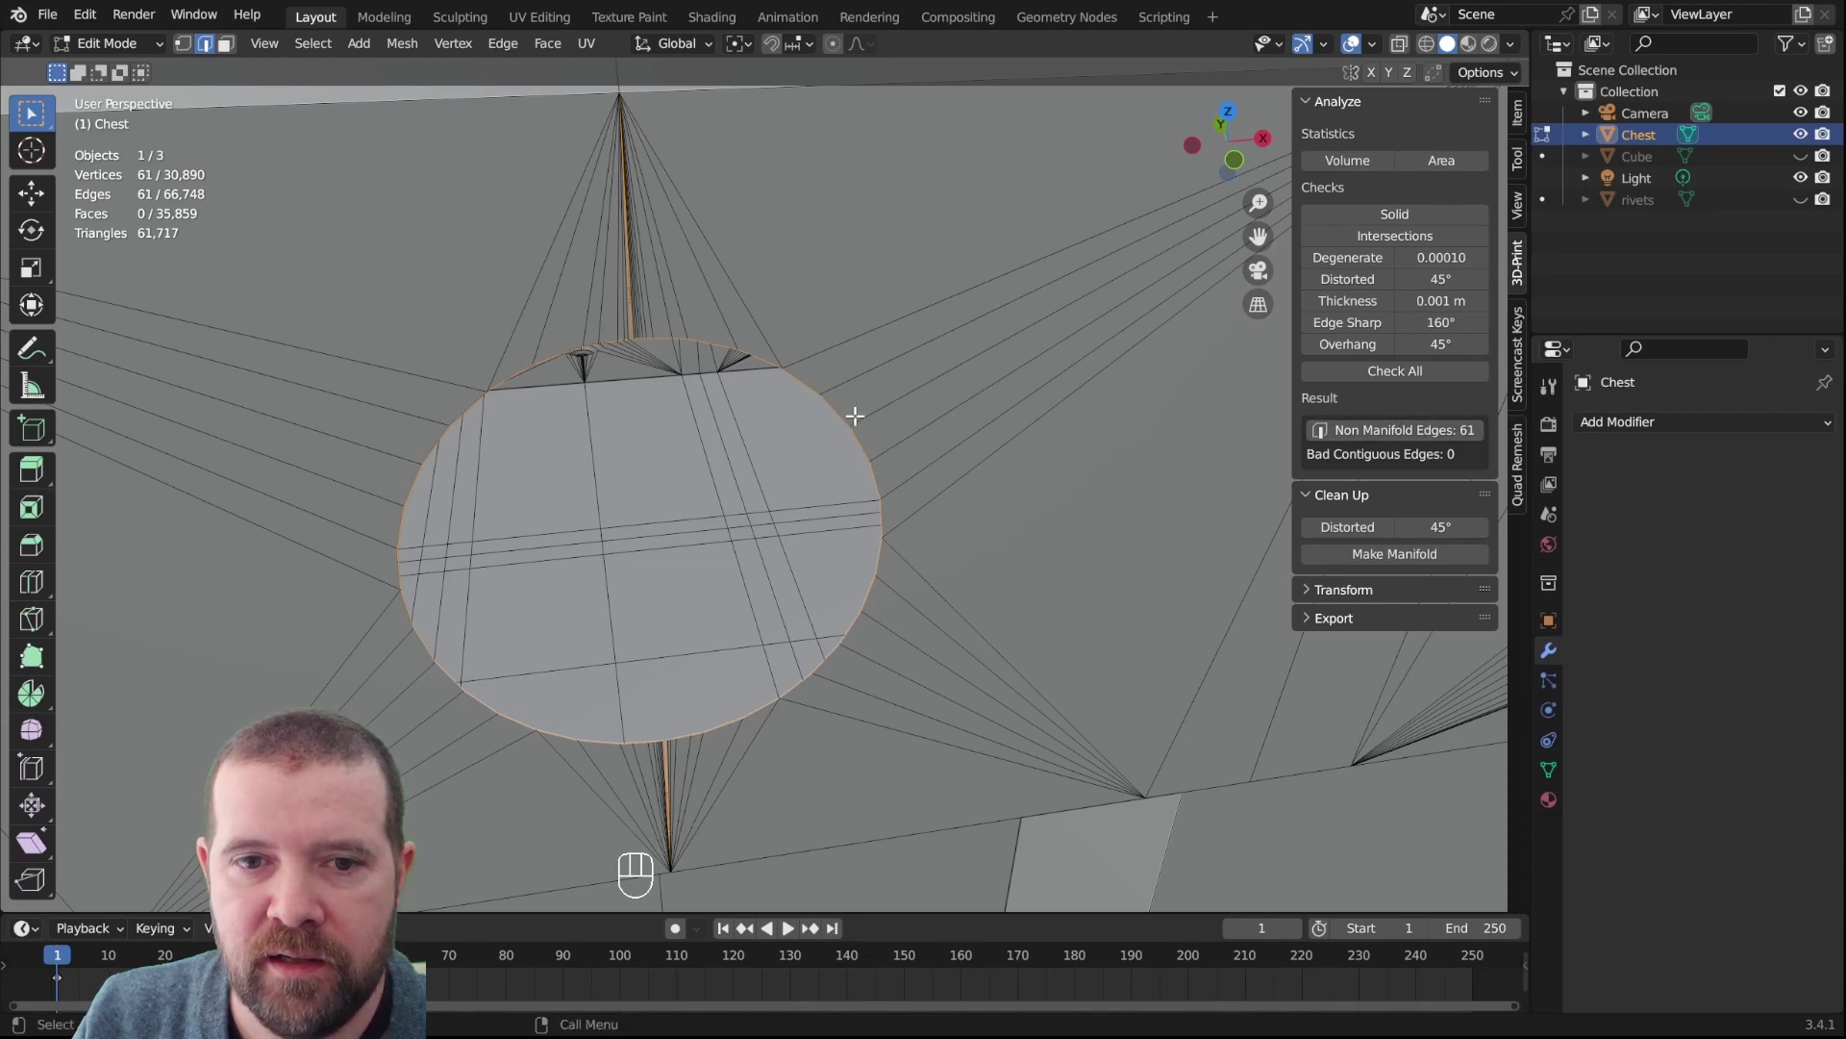
pyautogui.press('z')
pyautogui.scroll(-3)
pyautogui.scroll(3)
pyautogui.scroll(-3)
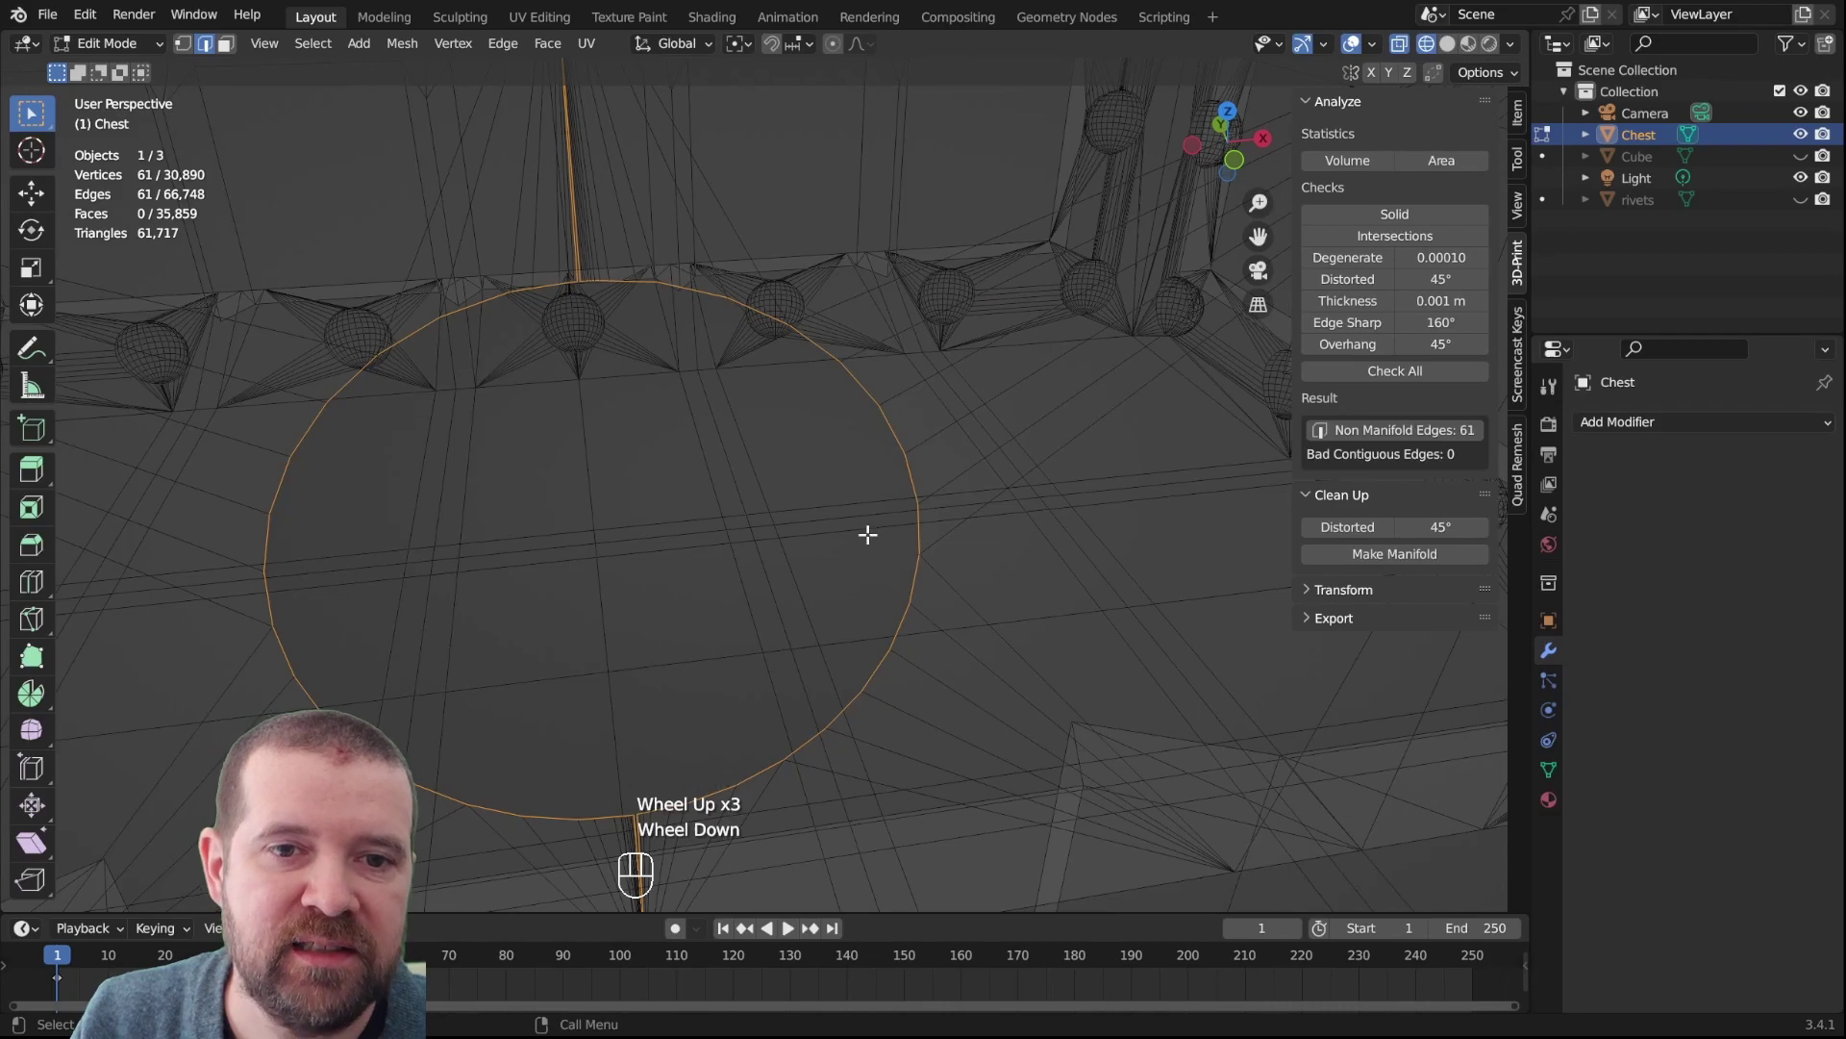
pyautogui.scroll(-3)
pyautogui.scroll(-3)
pyautogui.moveTo(903, 454); pyautogui.dragTo(930, 423)
pyautogui.scroll(3)
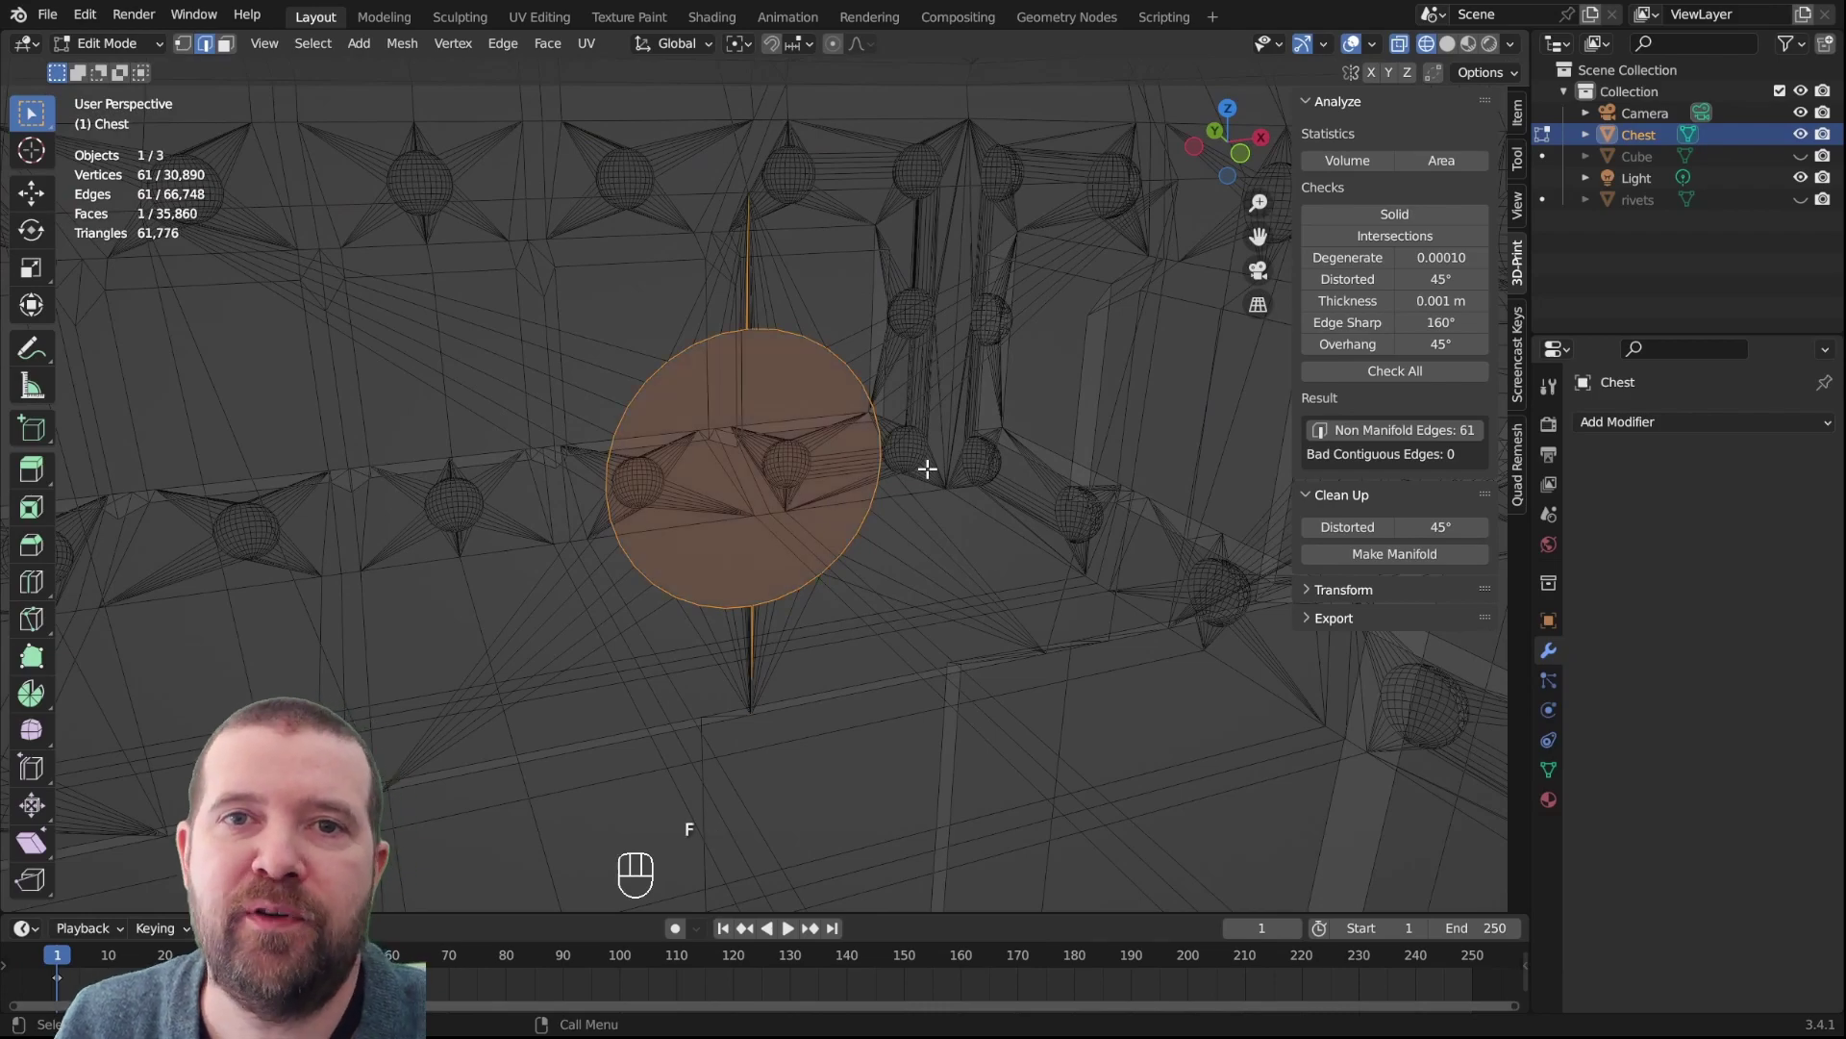
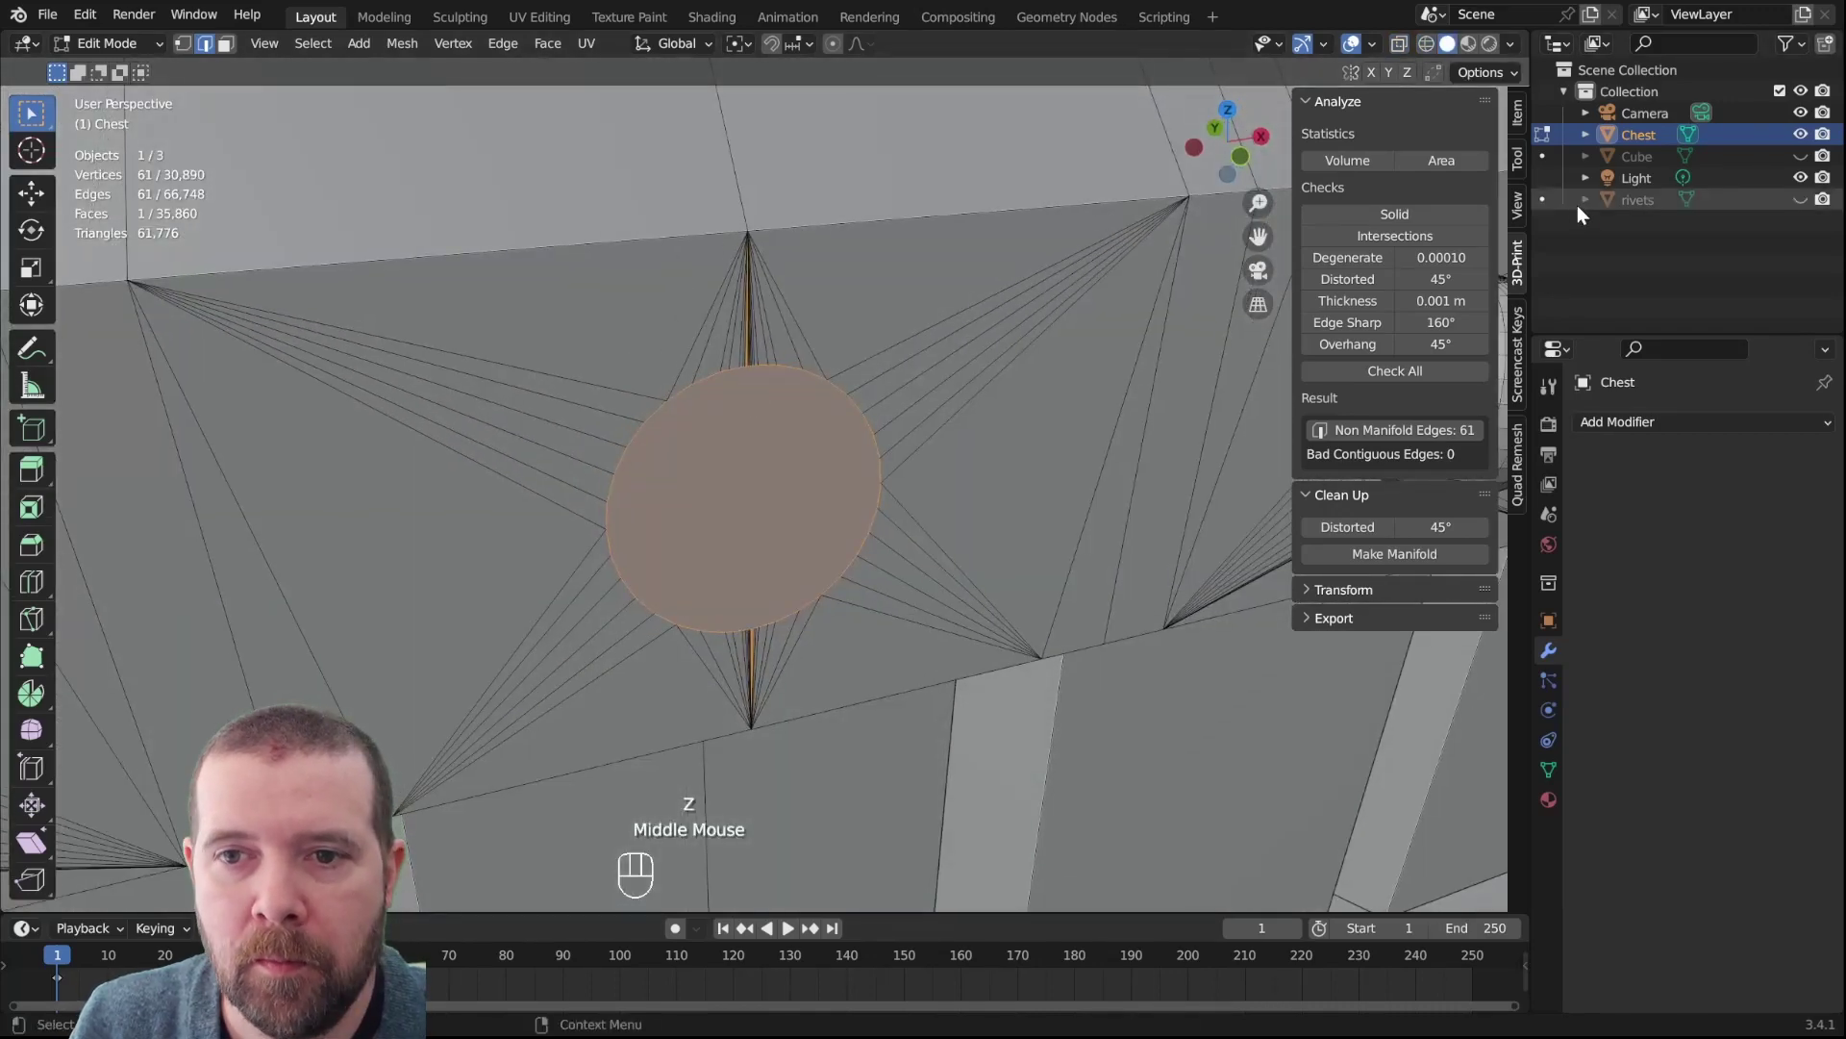
# Re-check the mesh for non-manifold edges and bring the filled keyhole area back into view
pyautogui.click(1433, 219)
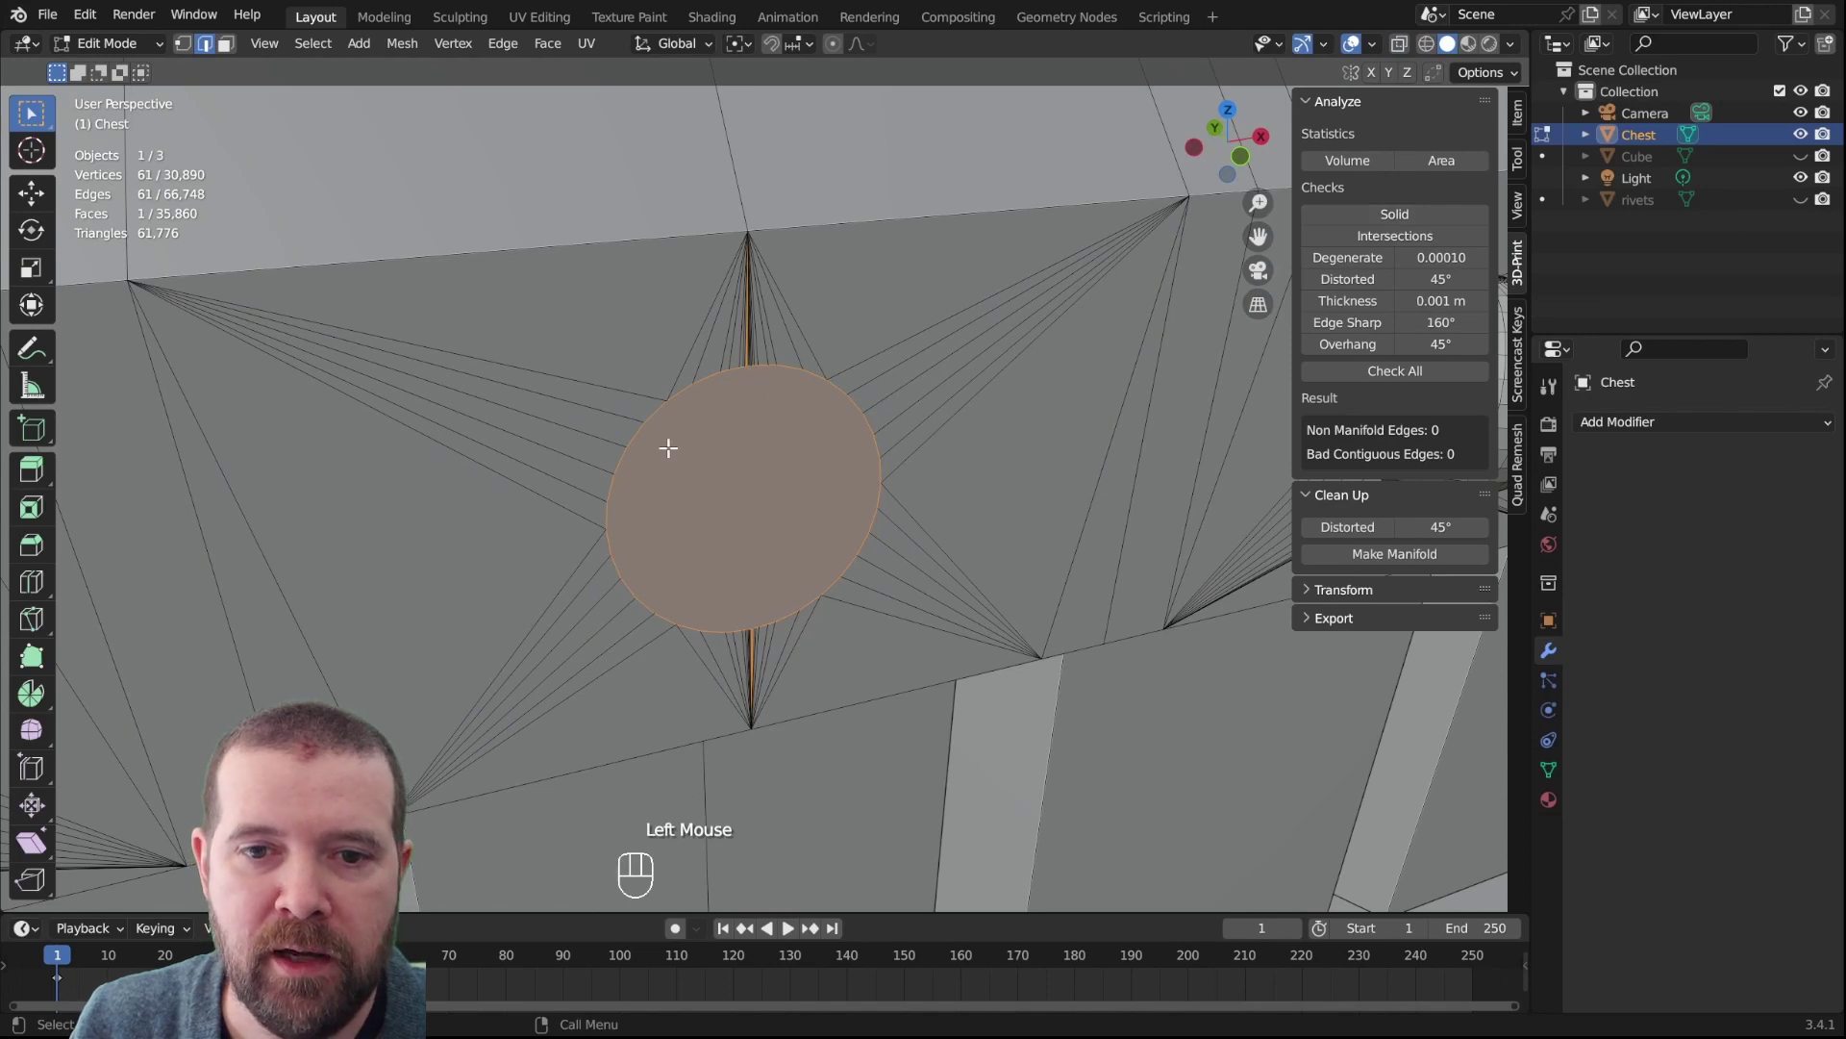
pyautogui.press('alt+a')
pyautogui.scroll(-3)
pyautogui.press('Tab')
pyautogui.moveTo(990, 565); pyautogui.dragTo(835, 468)
pyautogui.middleClick(824, 403)
pyautogui.moveTo(868, 489); pyautogui.dragTo(1006, 505)
pyautogui.press('Tab')
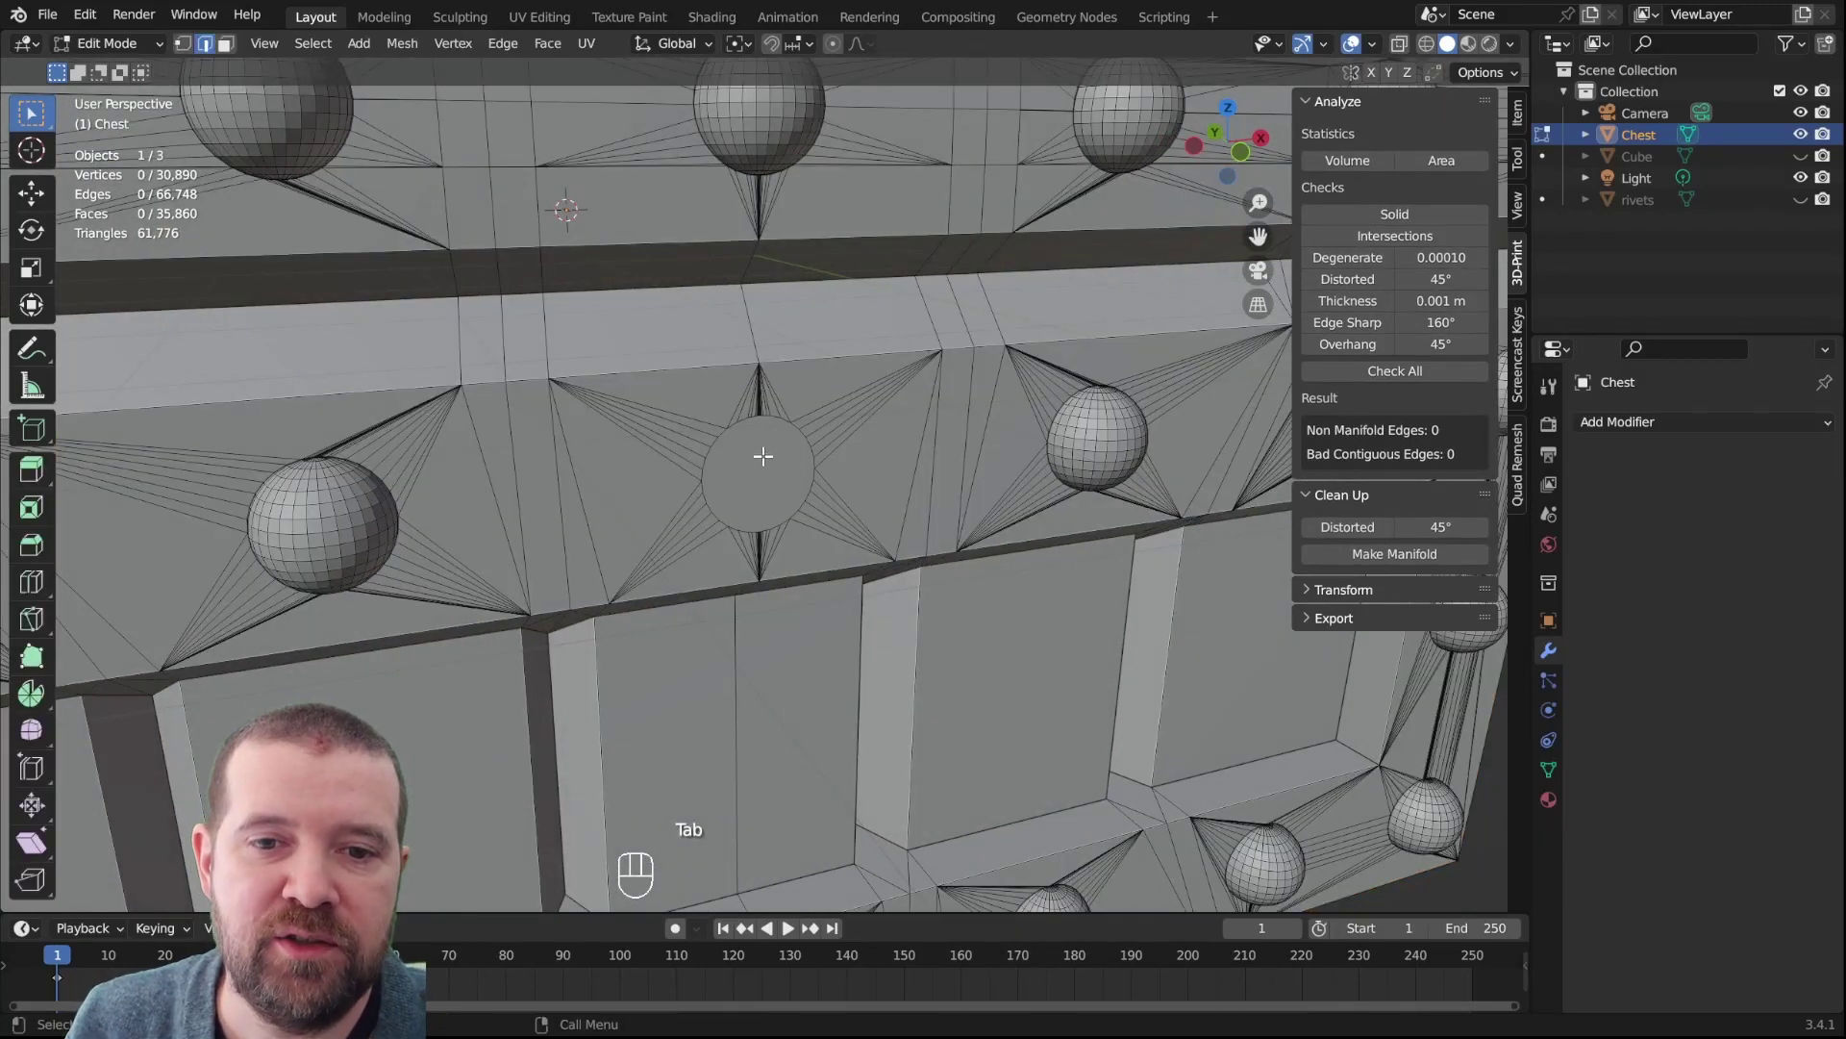
# Dissolve the fan of triangles around the filled circle into one face and leave edit mode
pyautogui.click(776, 455)
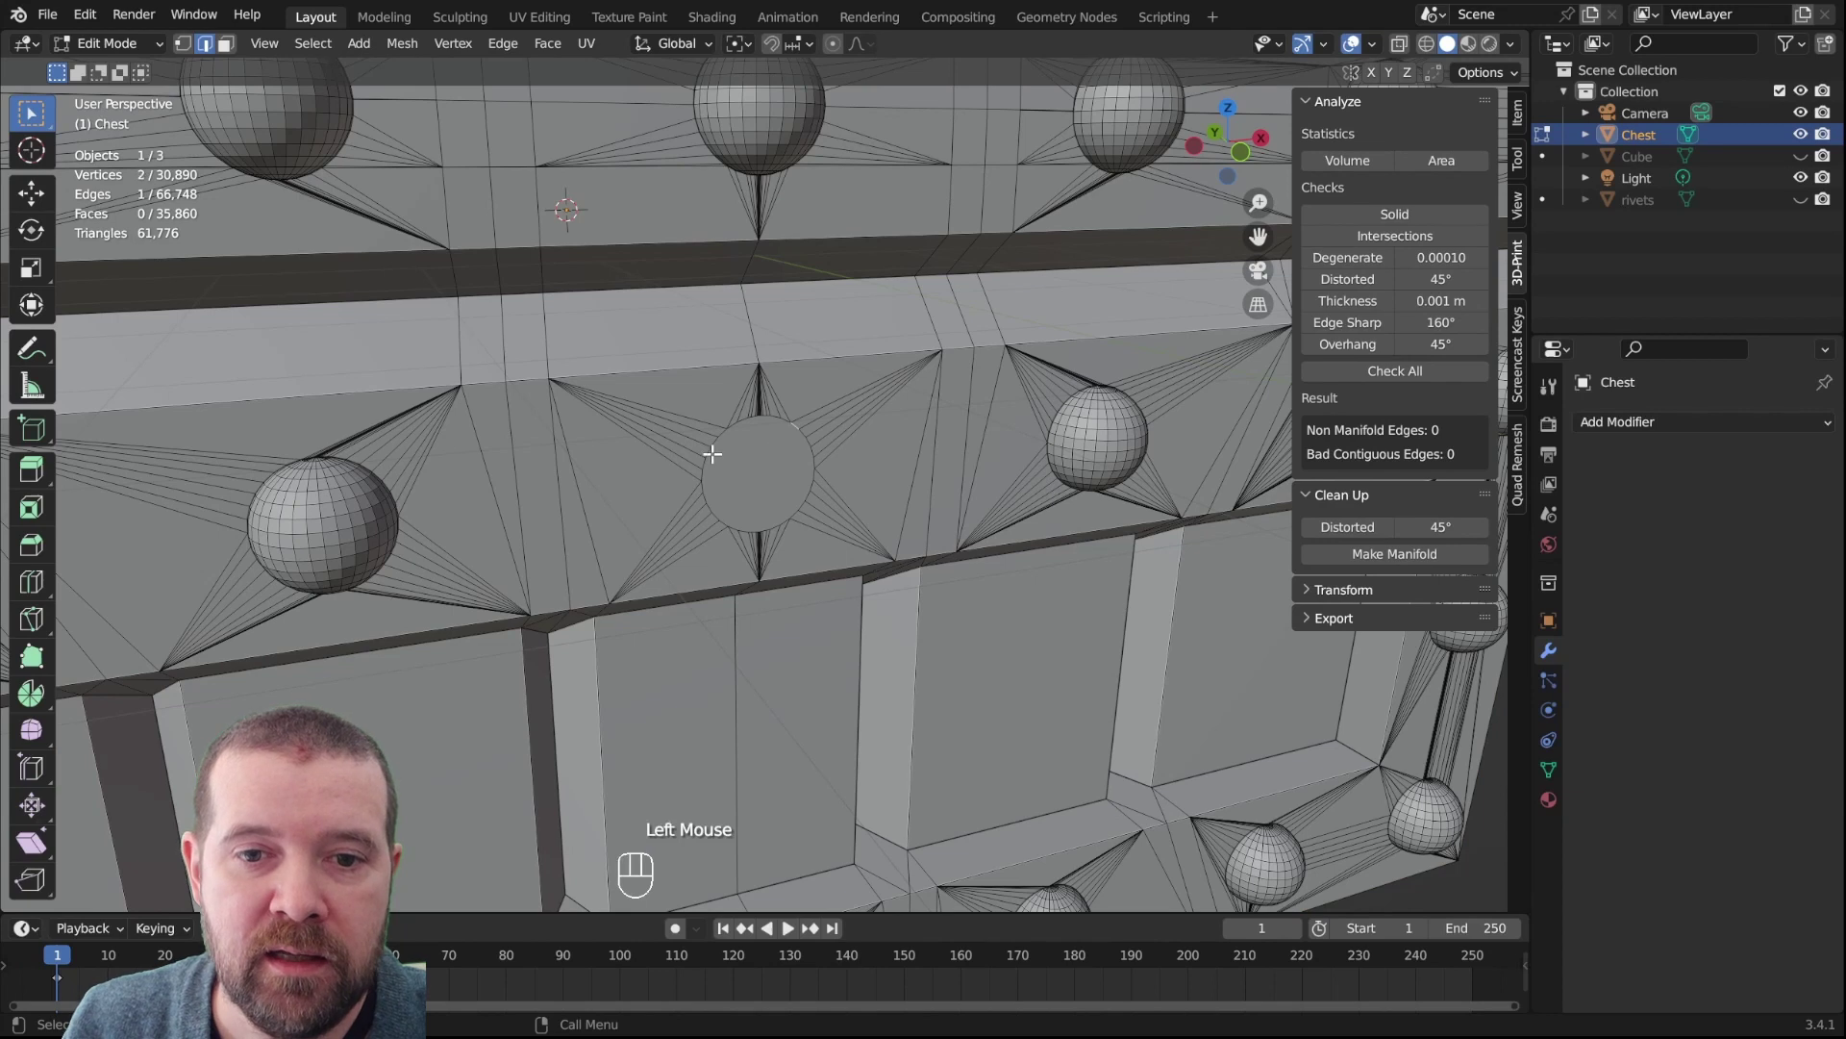
pyautogui.press('3')
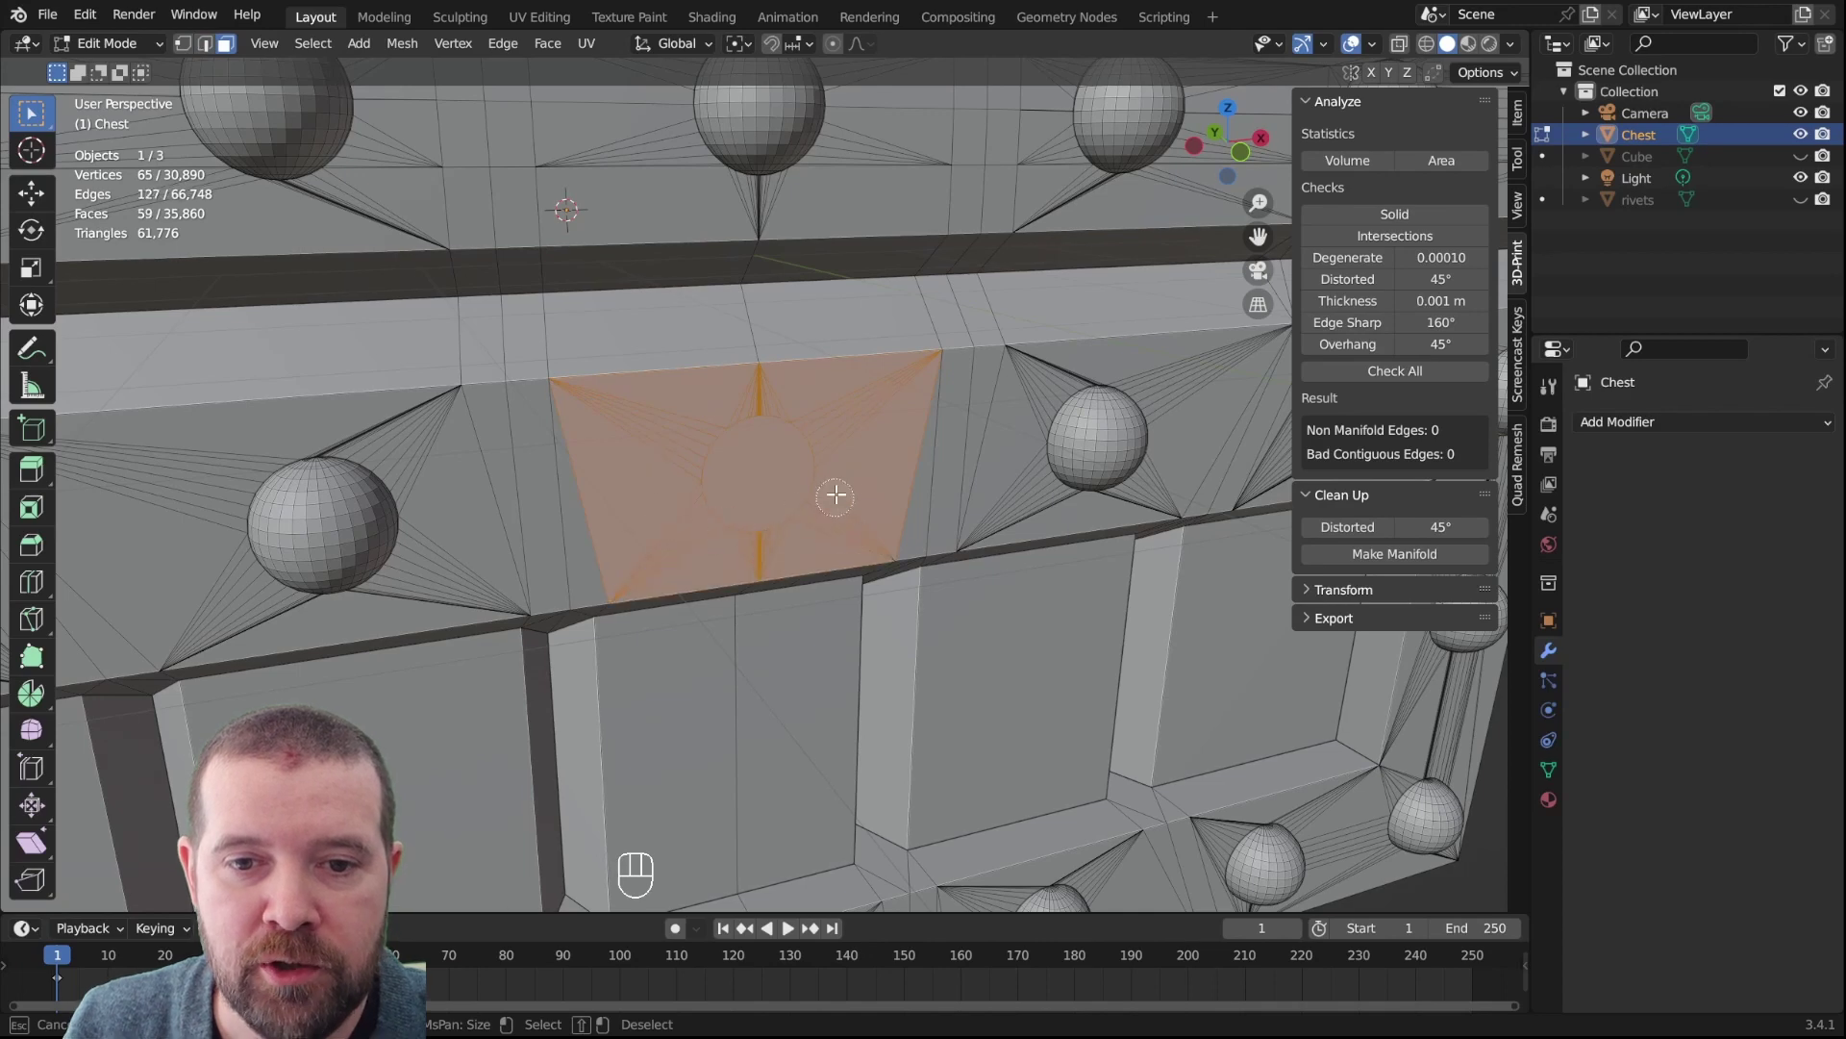
pyautogui.scroll(3)
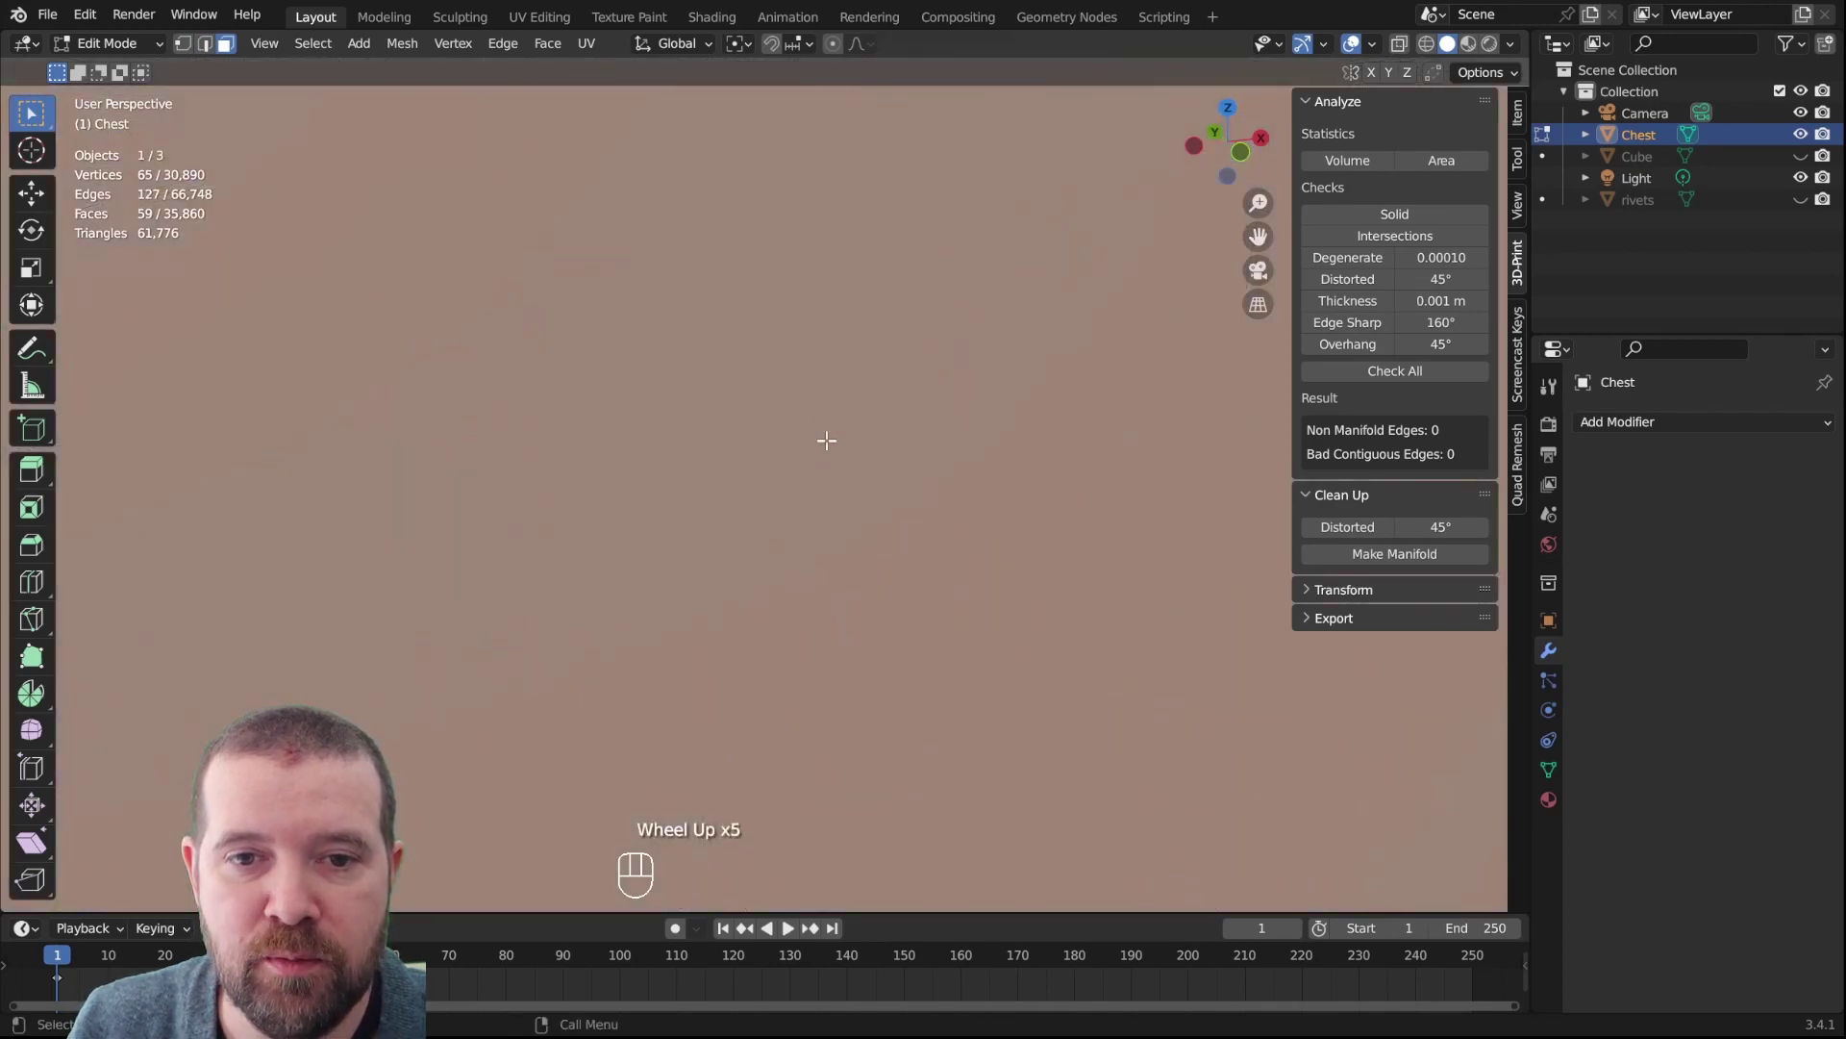
pyautogui.scroll(-3)
pyautogui.scroll(-3)
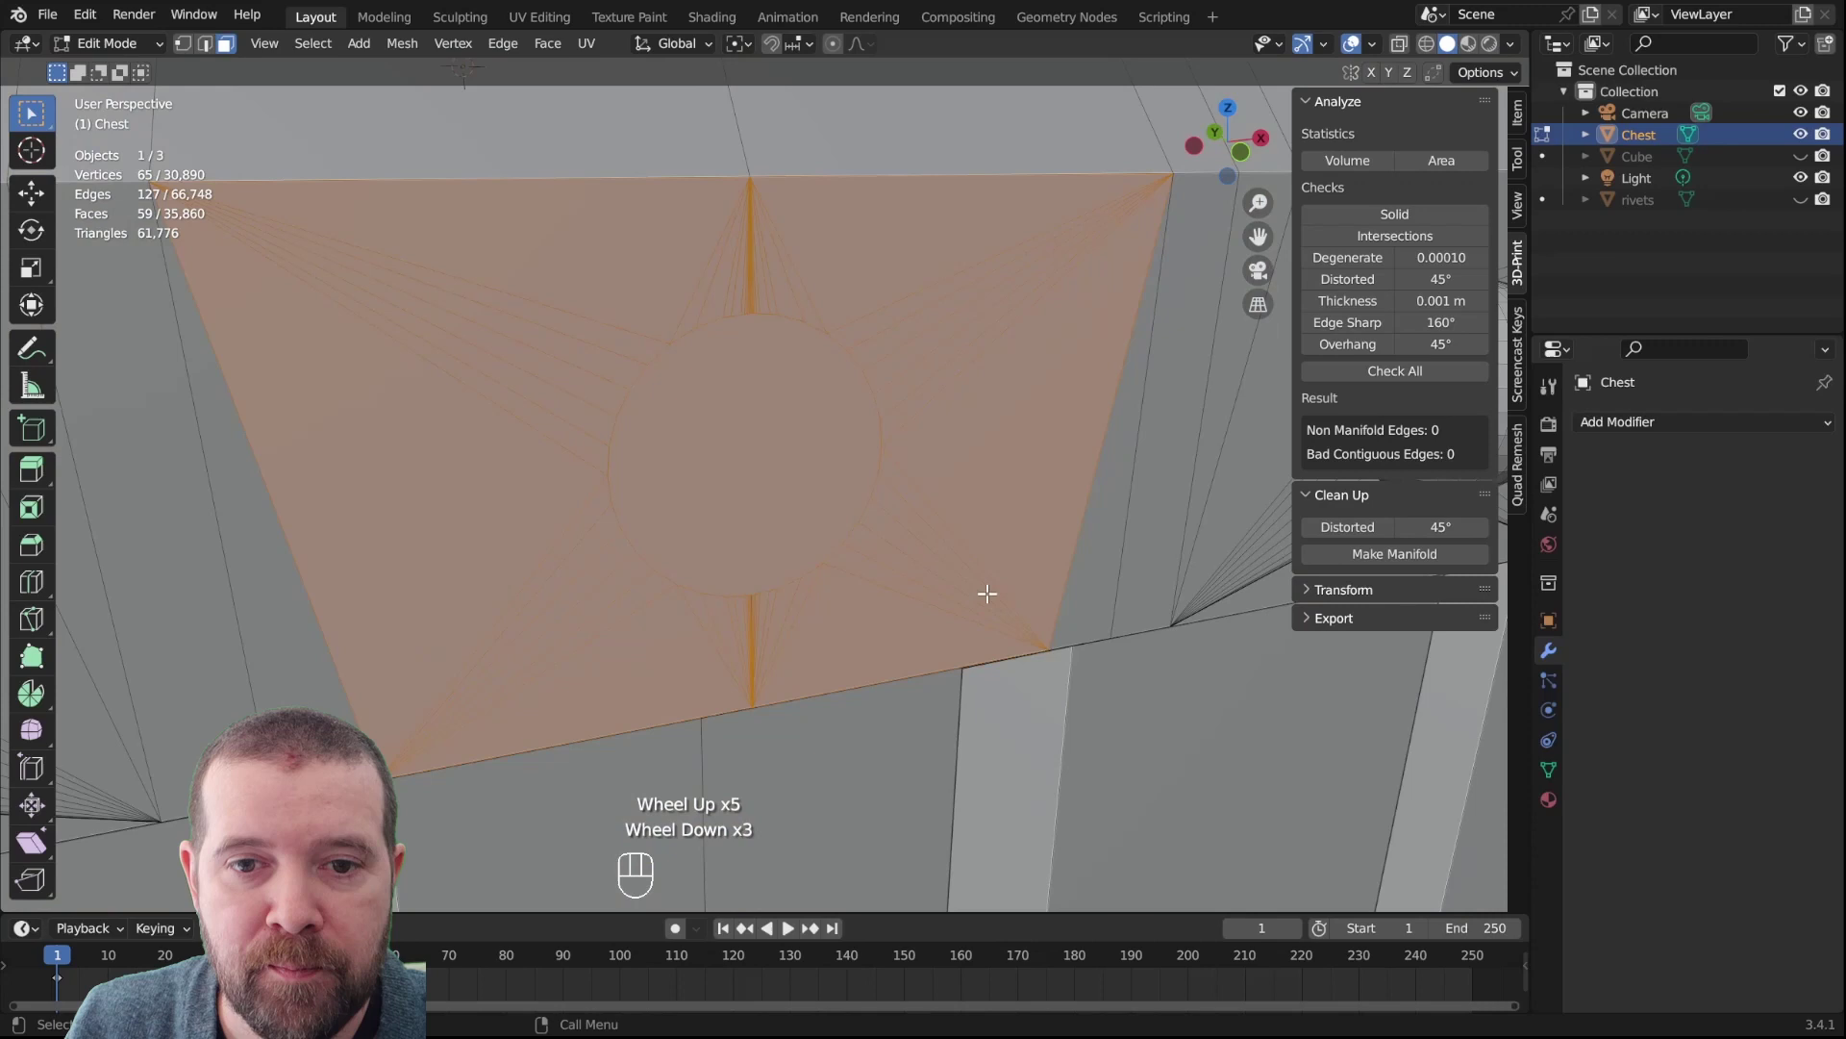
pyautogui.press('f')
pyautogui.press('ctrl+z')
pyautogui.press('x')
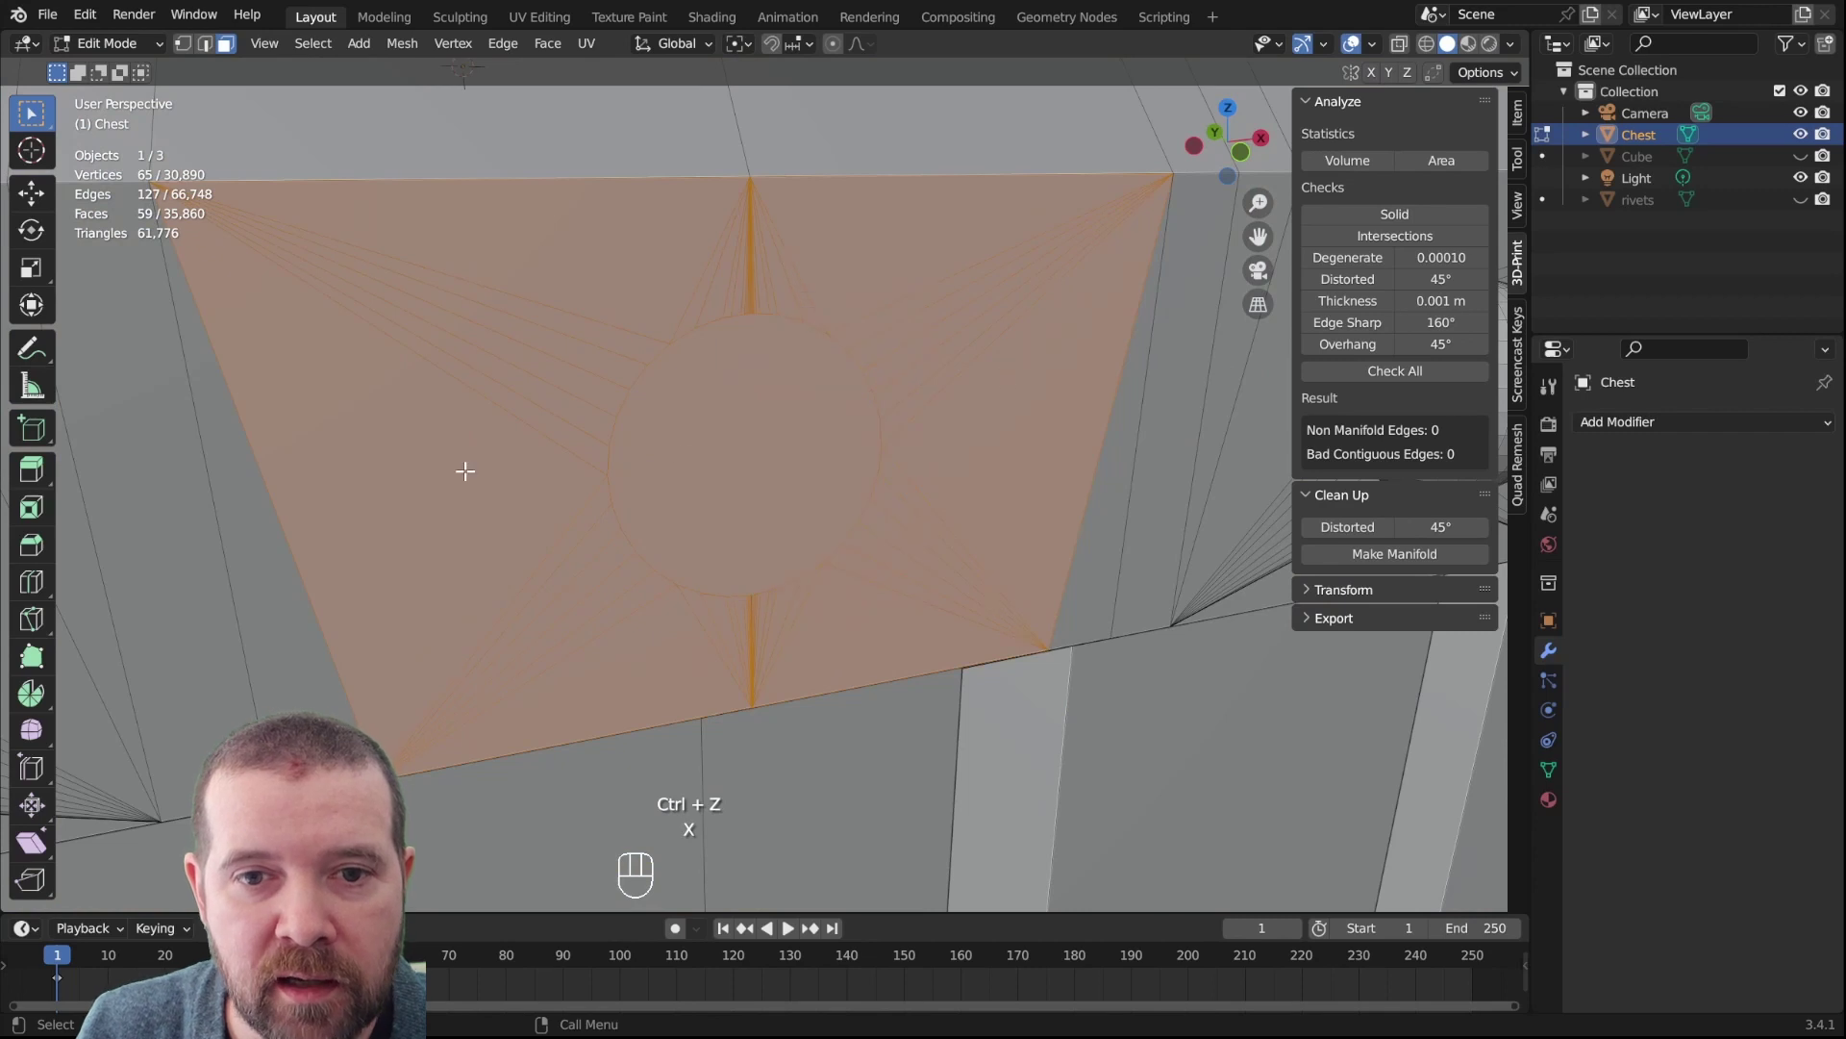
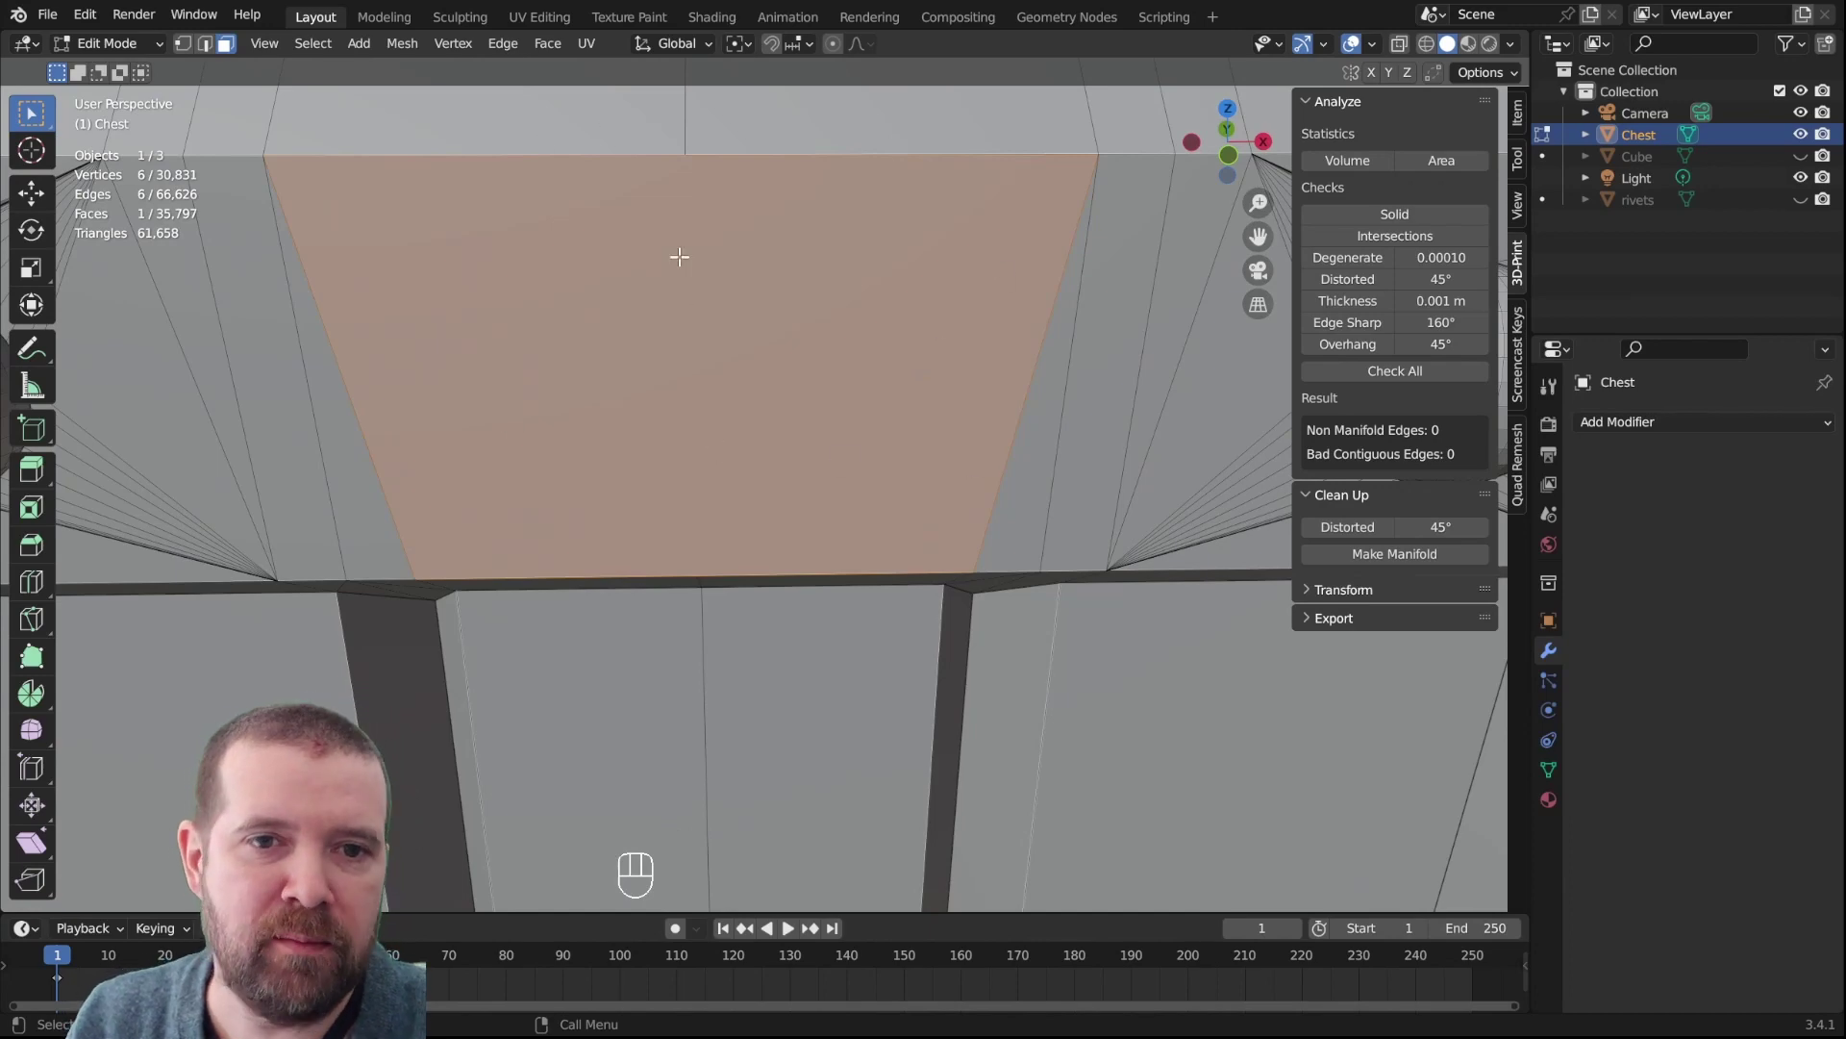
pyautogui.press('Tab')
# Unhide all objects, select the block on the chest front and hide the rivets object again
pyautogui.scroll(-3)
pyautogui.moveTo(853, 475); pyautogui.dragTo(793, 445)
pyautogui.scroll(-3)
pyautogui.moveTo(814, 486); pyautogui.dragTo(848, 435)
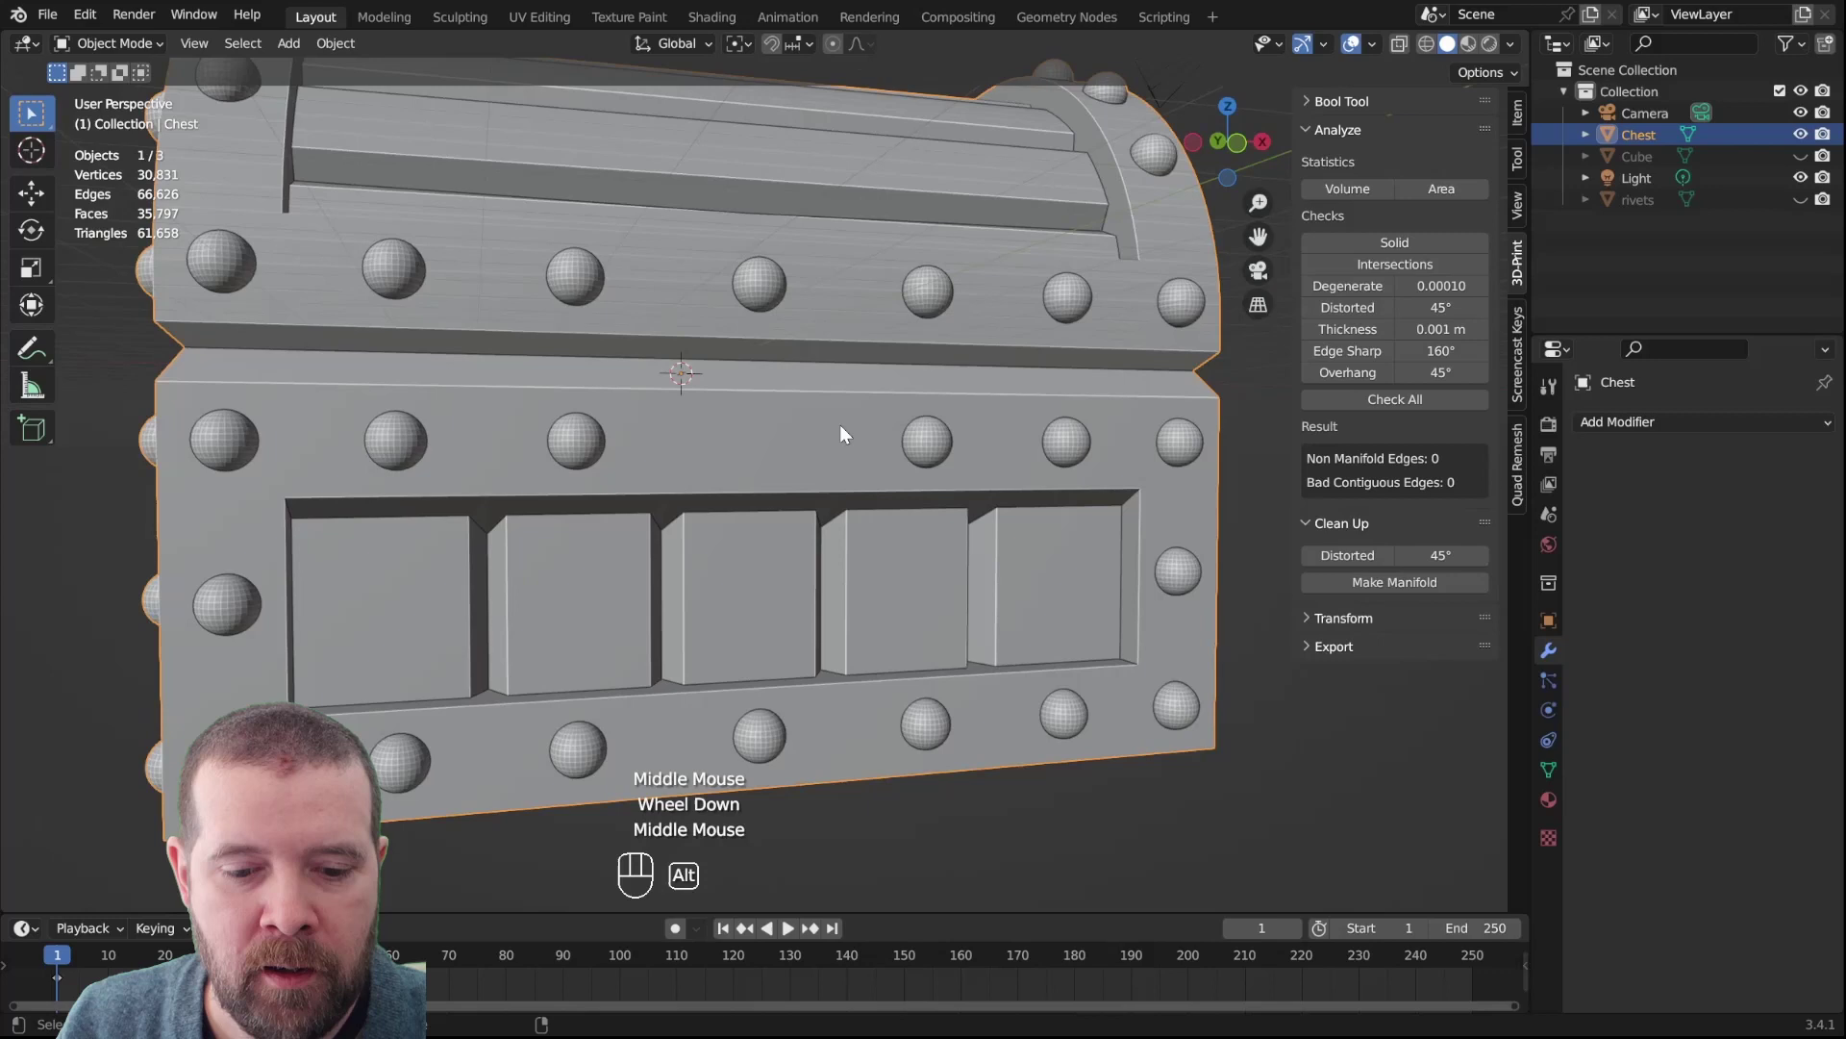
pyautogui.press('alt+h')
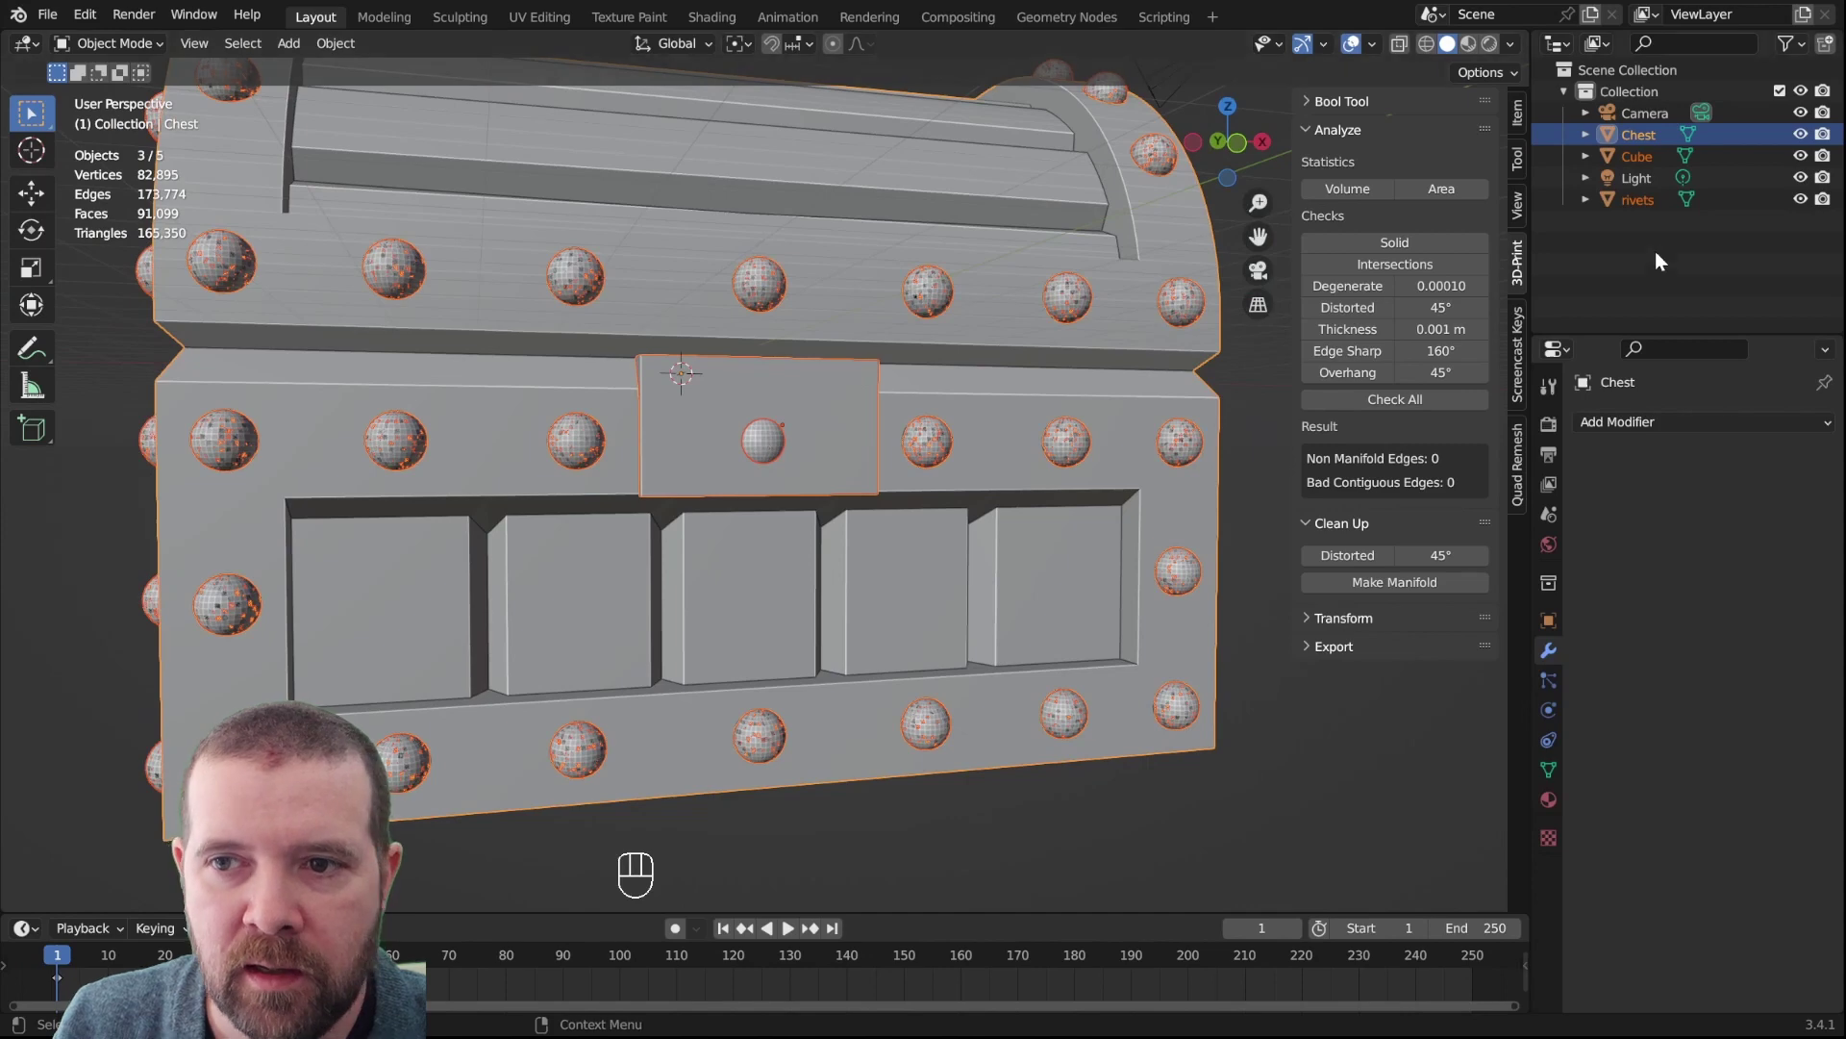
pyautogui.click(1806, 204)
pyautogui.click(735, 424)
pyautogui.moveTo(984, 466); pyautogui.dragTo(989, 441)
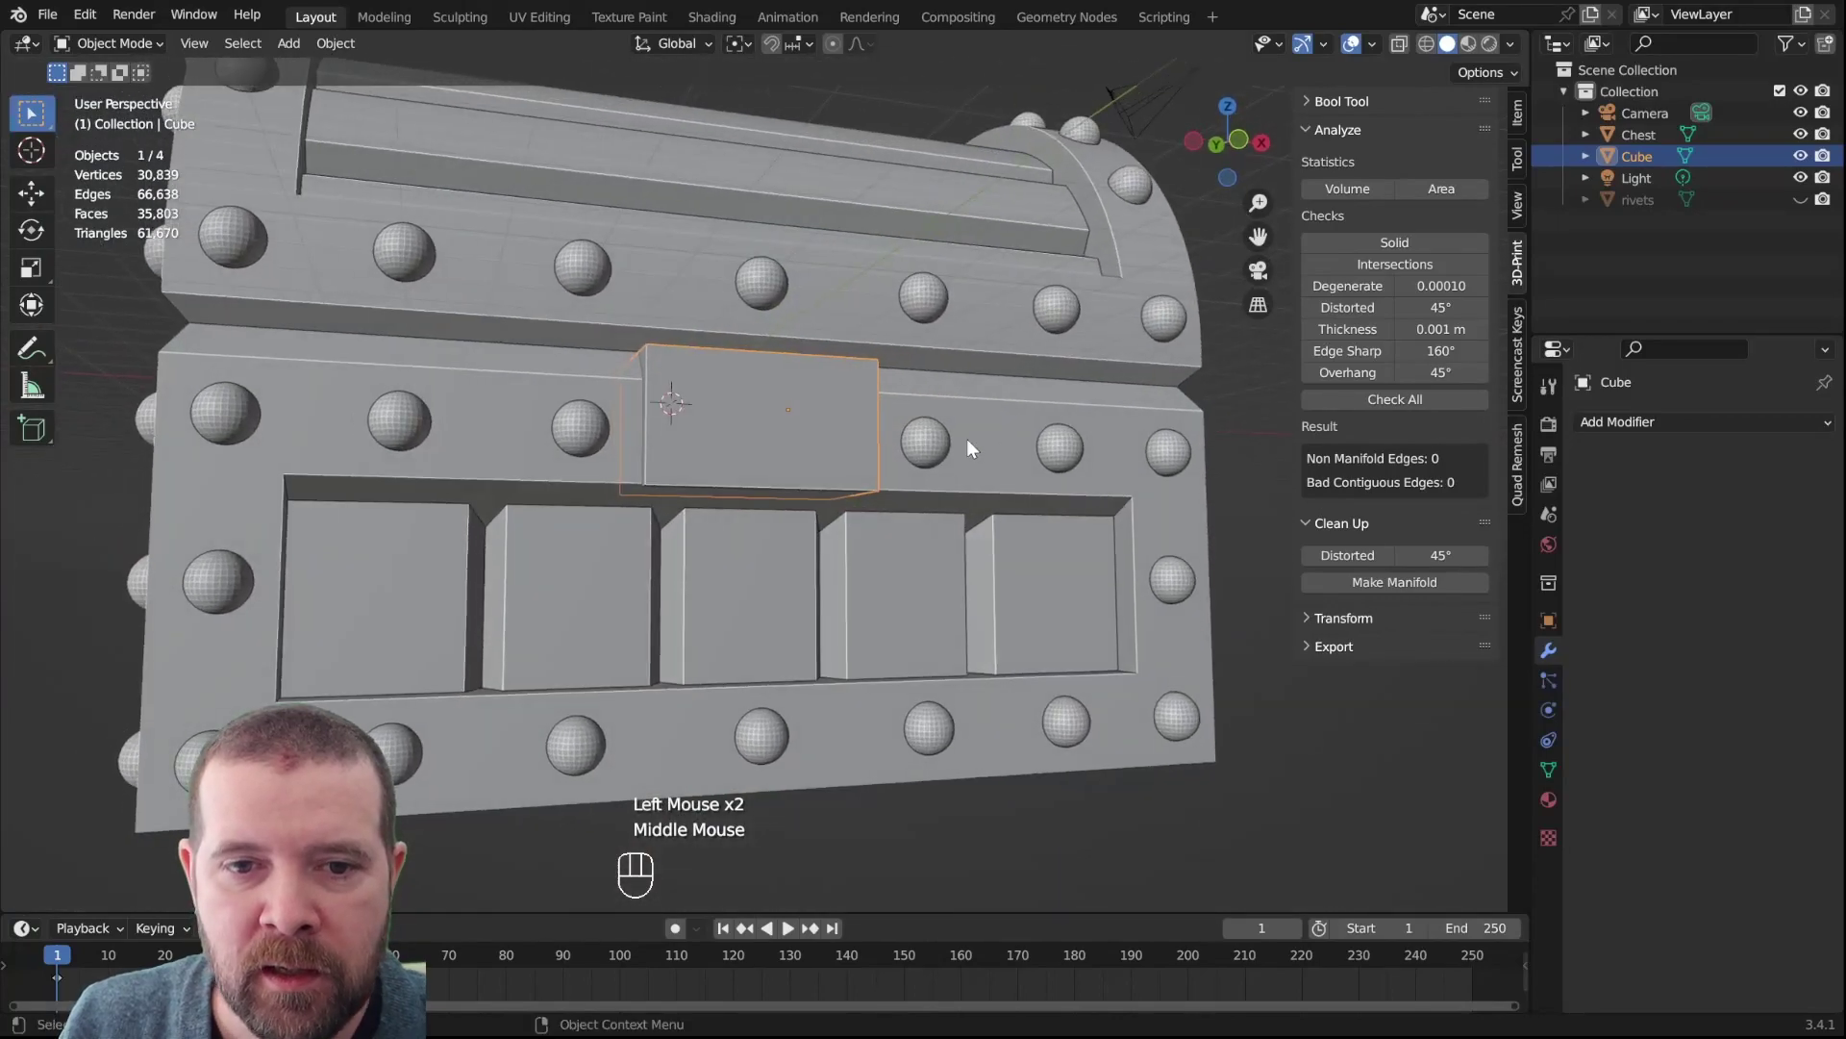
pyautogui.moveTo(795, 598); pyautogui.dragTo(819, 512)
# Pull the block's bottom face down along Z into a longer clasp shape over the chest front
pyautogui.press('Tab')
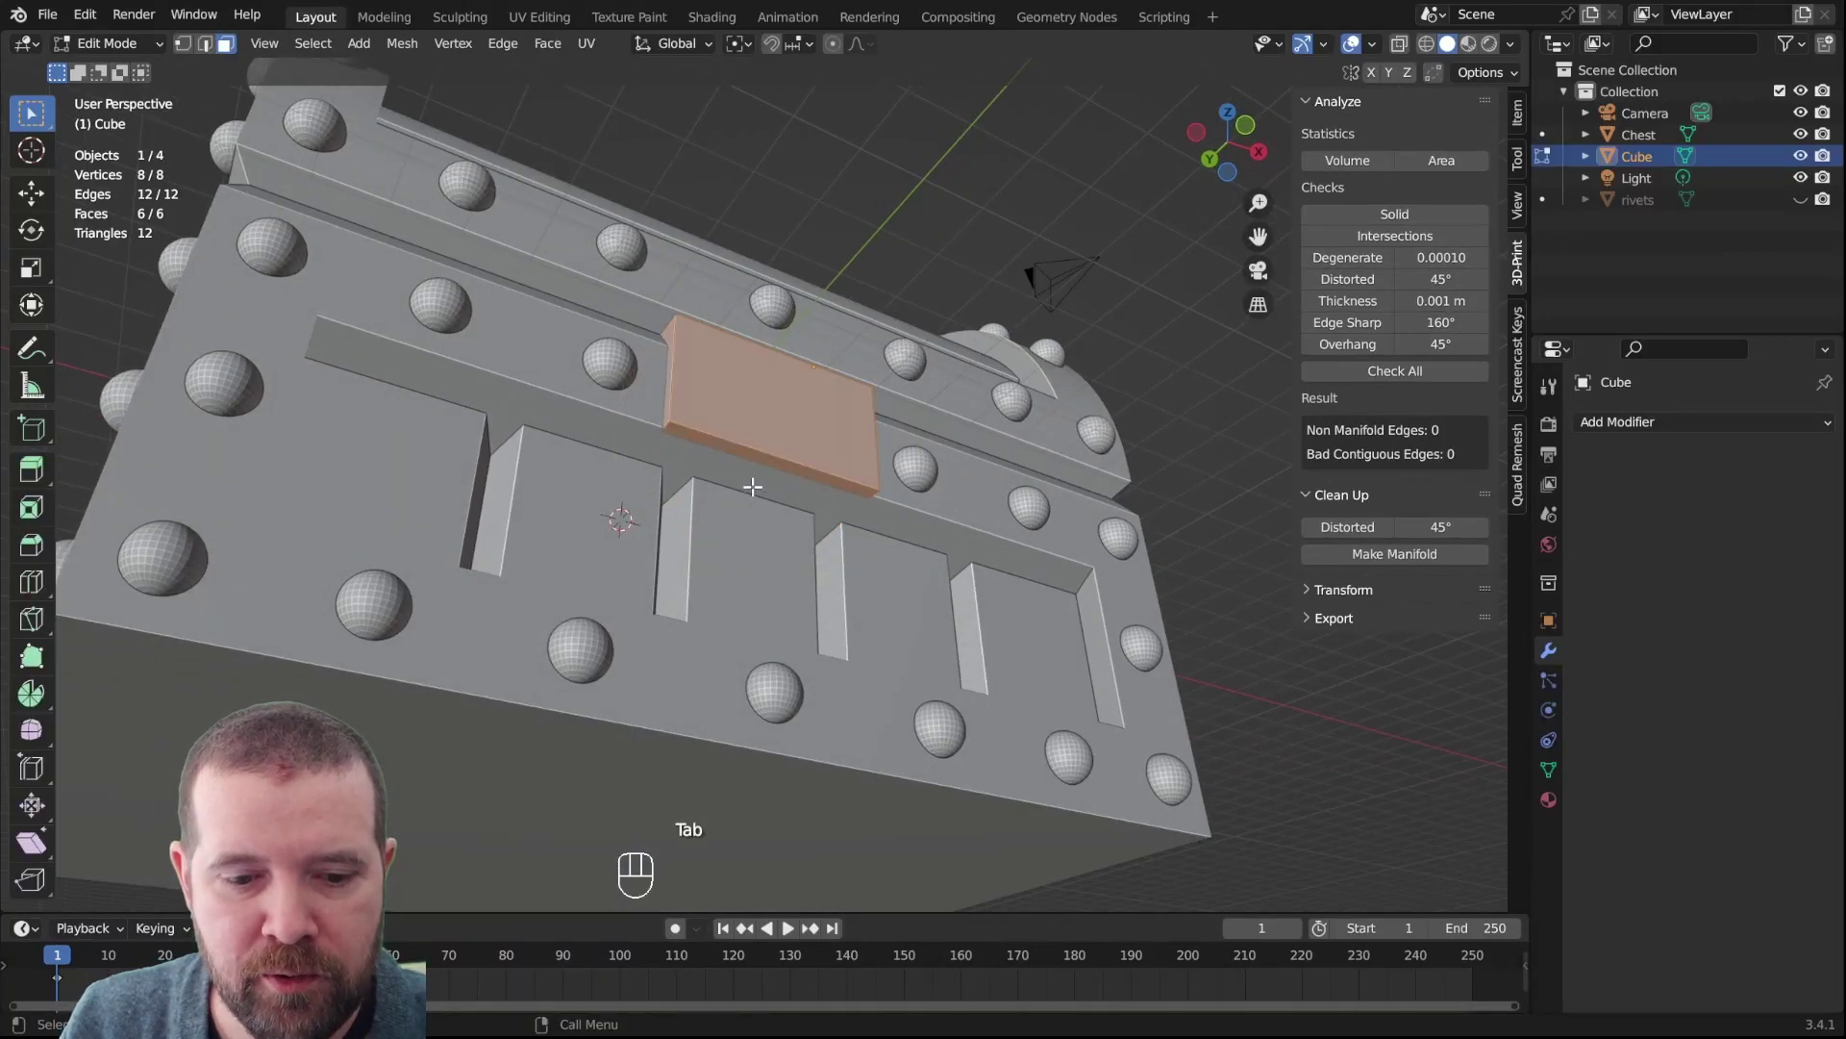
pyautogui.click(763, 482)
pyautogui.moveTo(881, 450); pyautogui.dragTo(896, 511)
pyautogui.press('g')
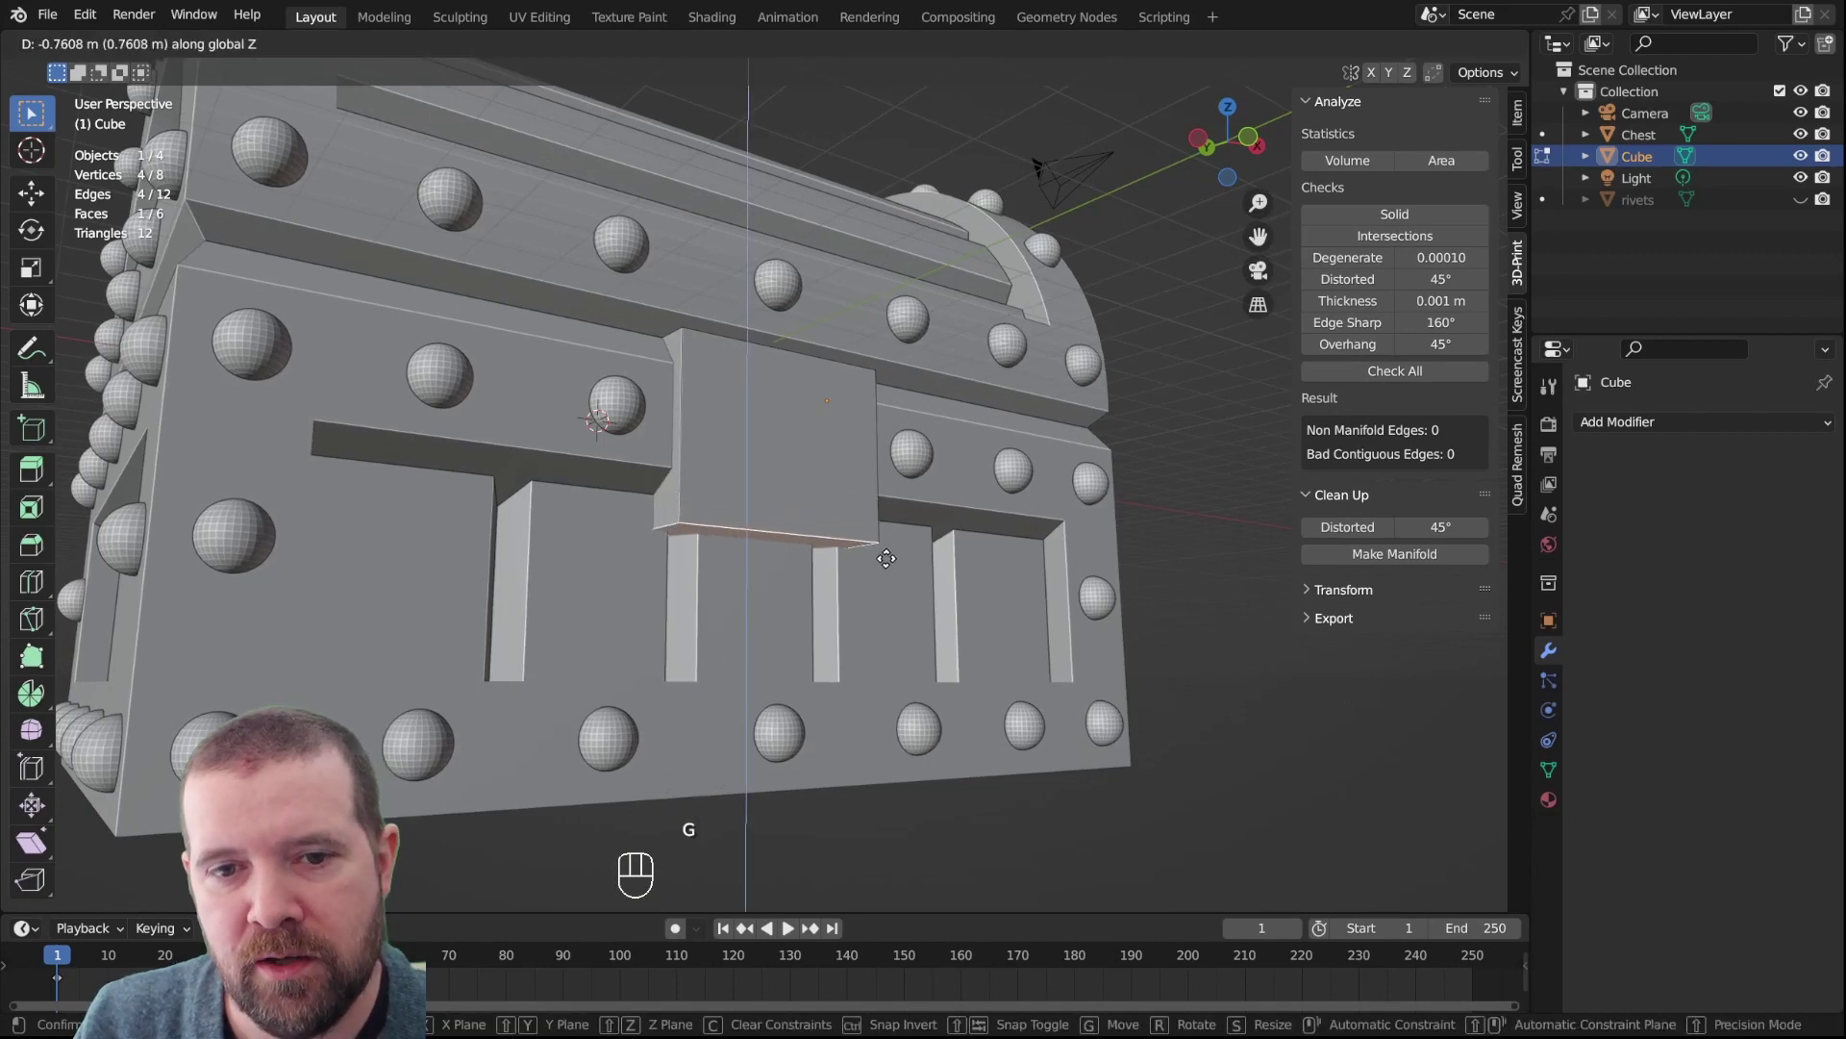
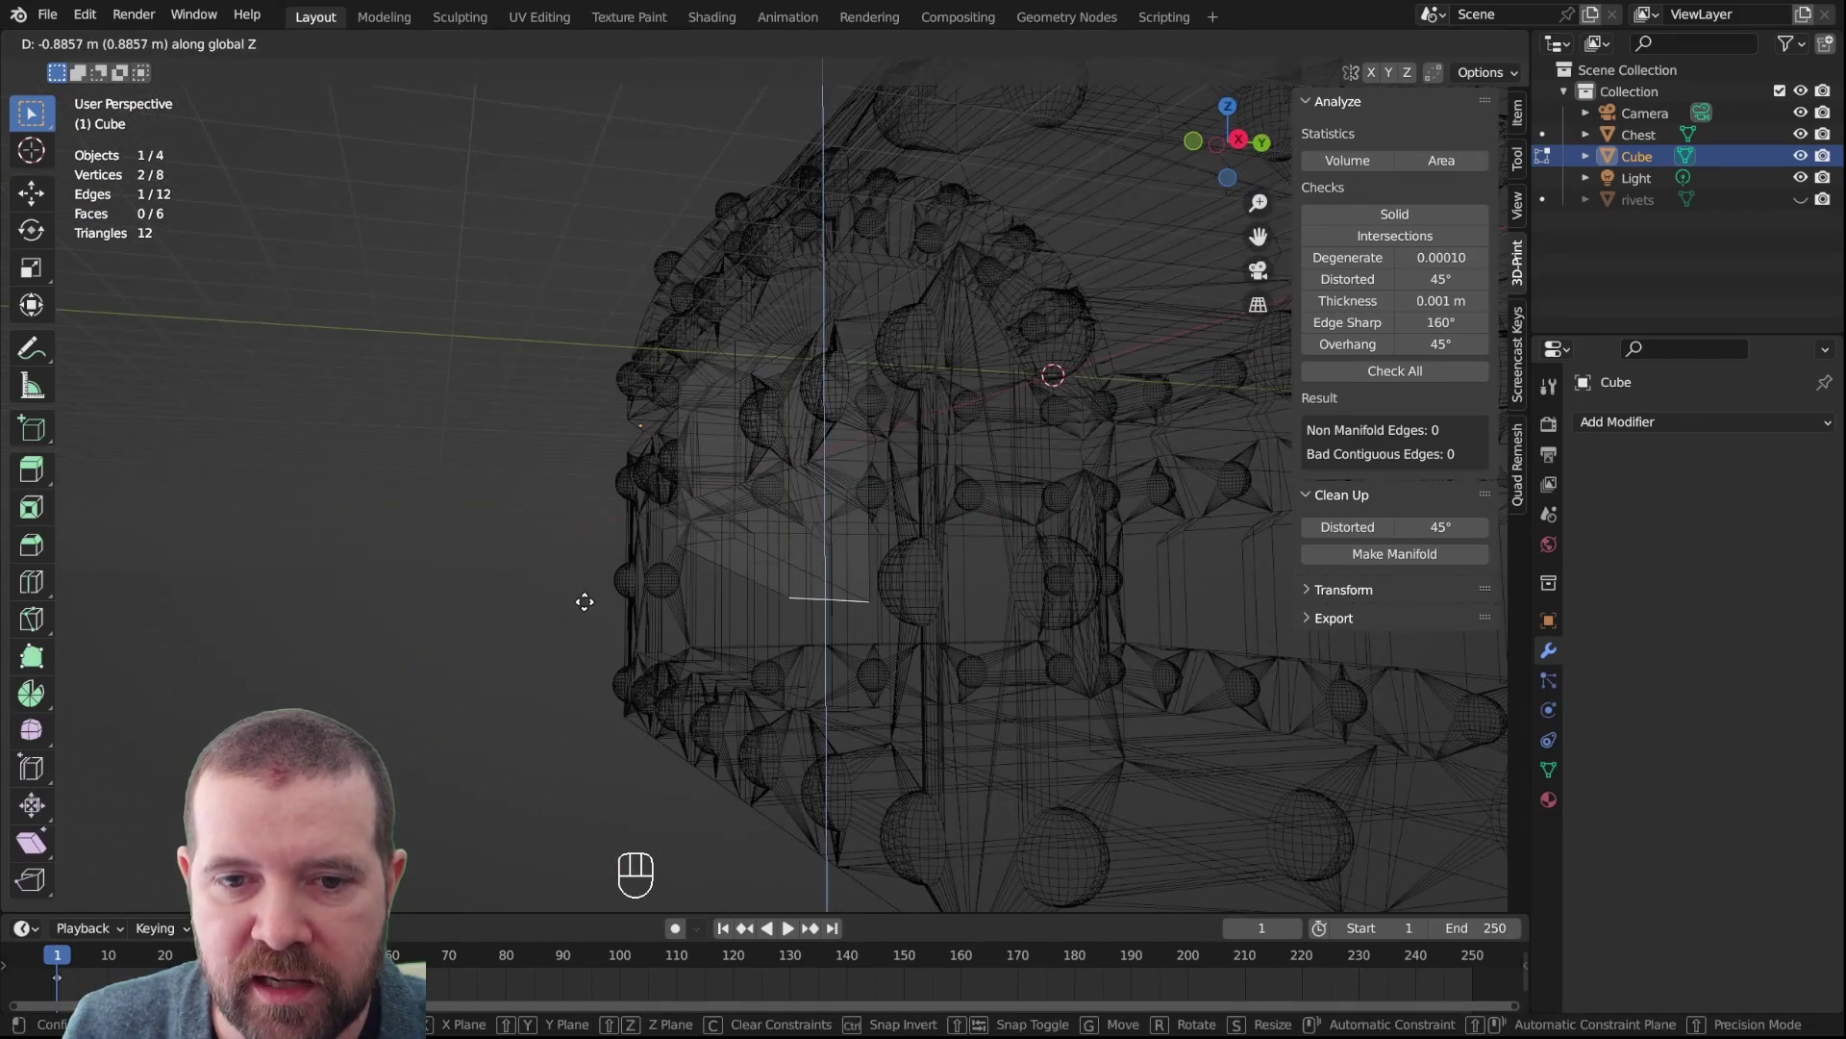
pyautogui.press('z')
pyautogui.press('Tab')
pyautogui.moveTo(774, 592); pyautogui.dragTo(761, 567)
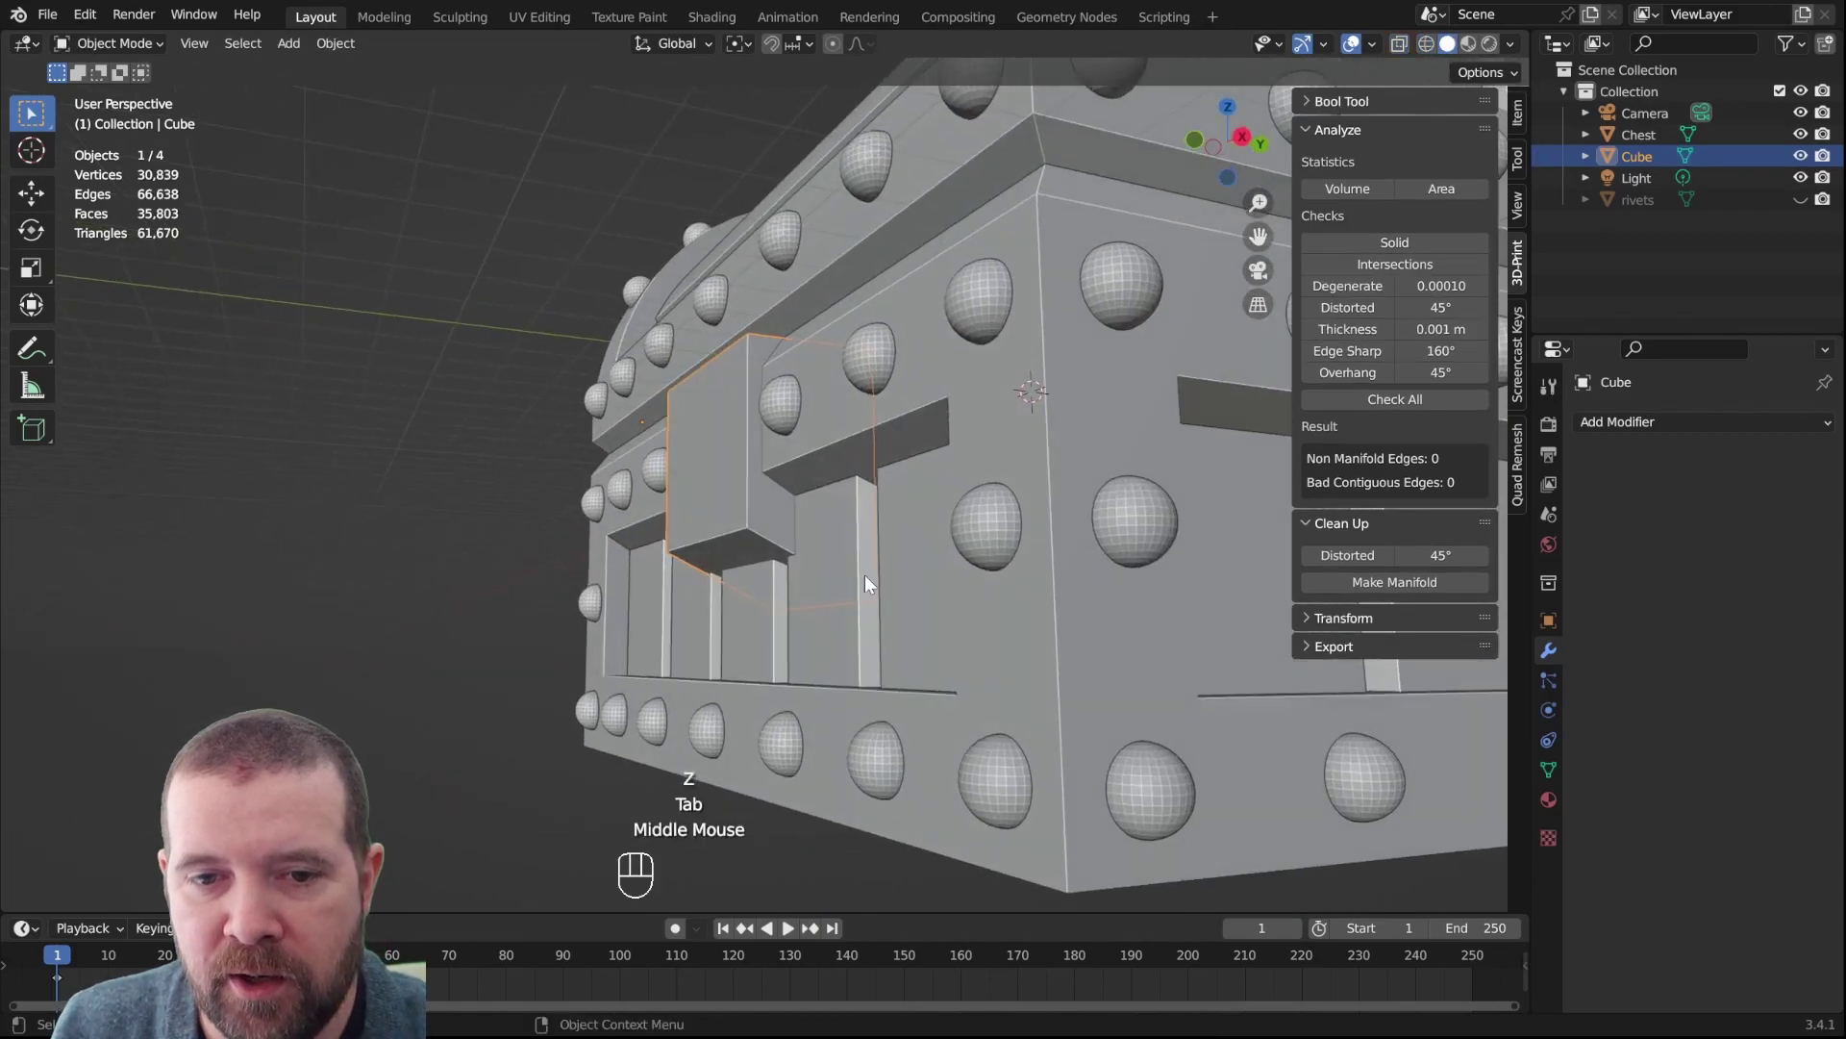
pyautogui.moveTo(817, 586); pyautogui.dragTo(1089, 532)
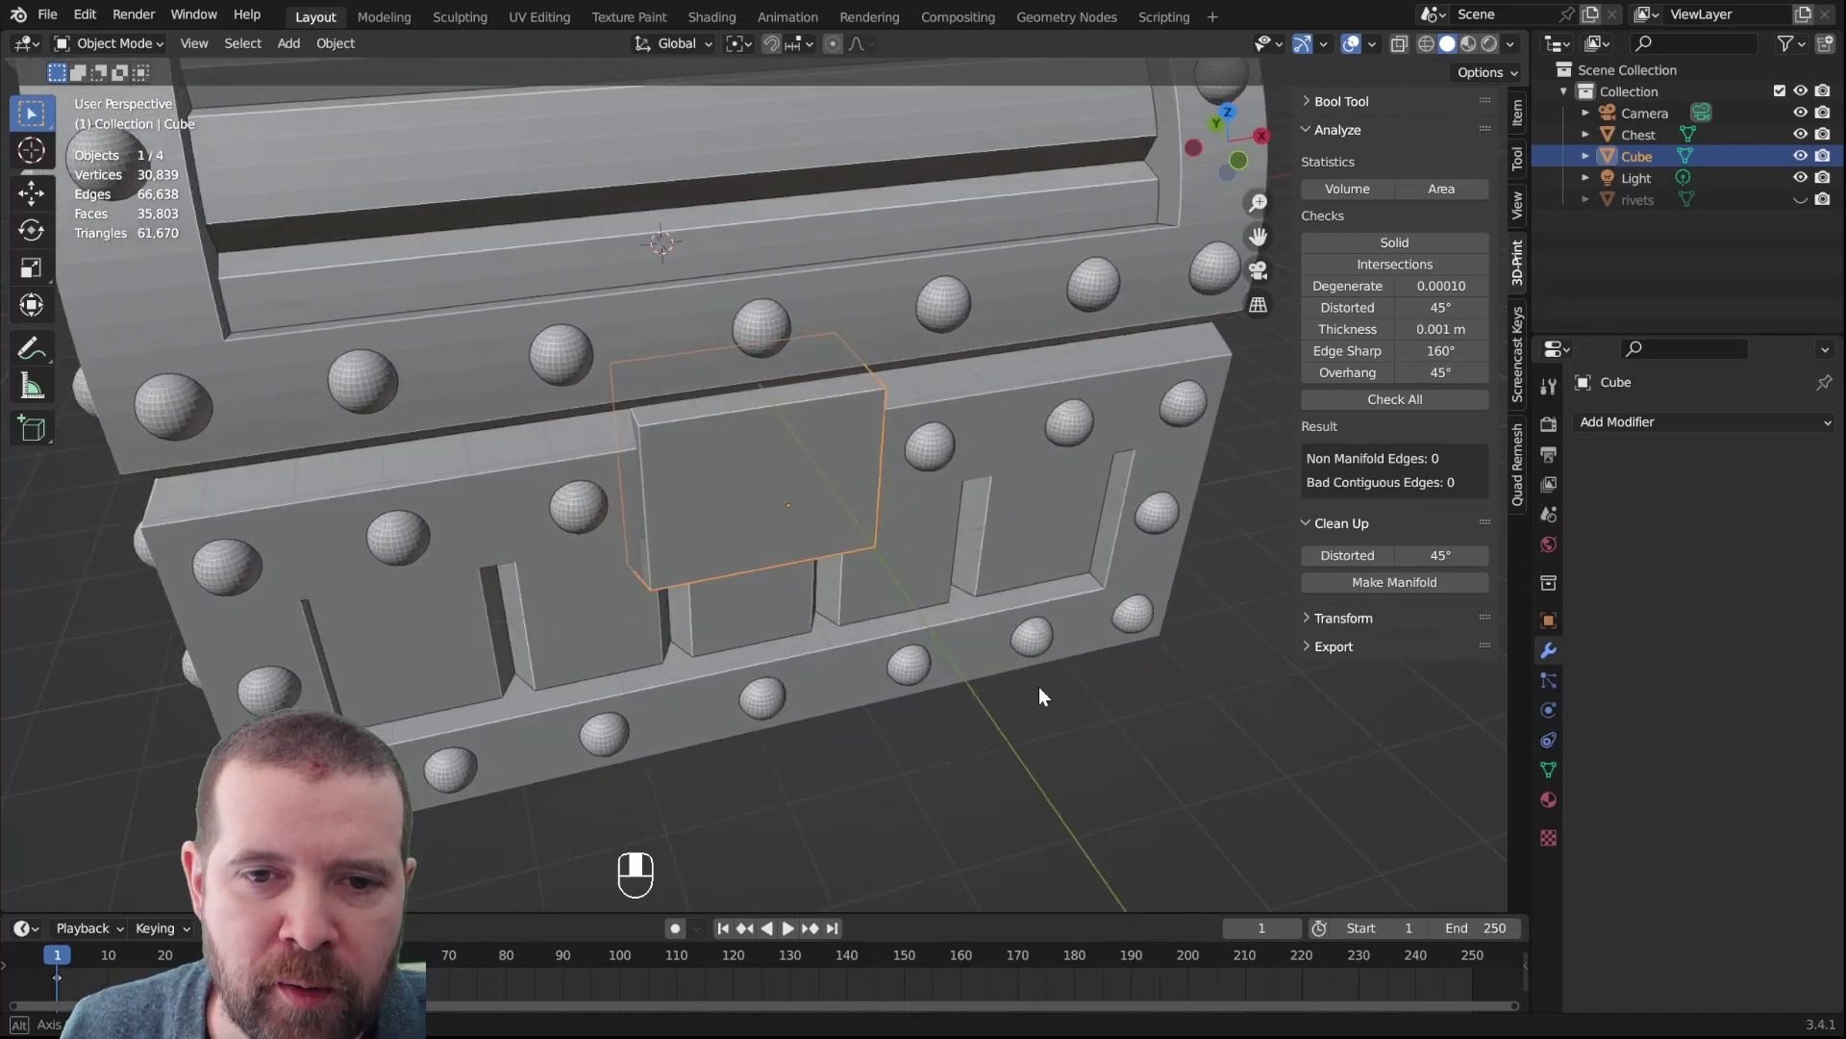
pyautogui.click(1129, 622)
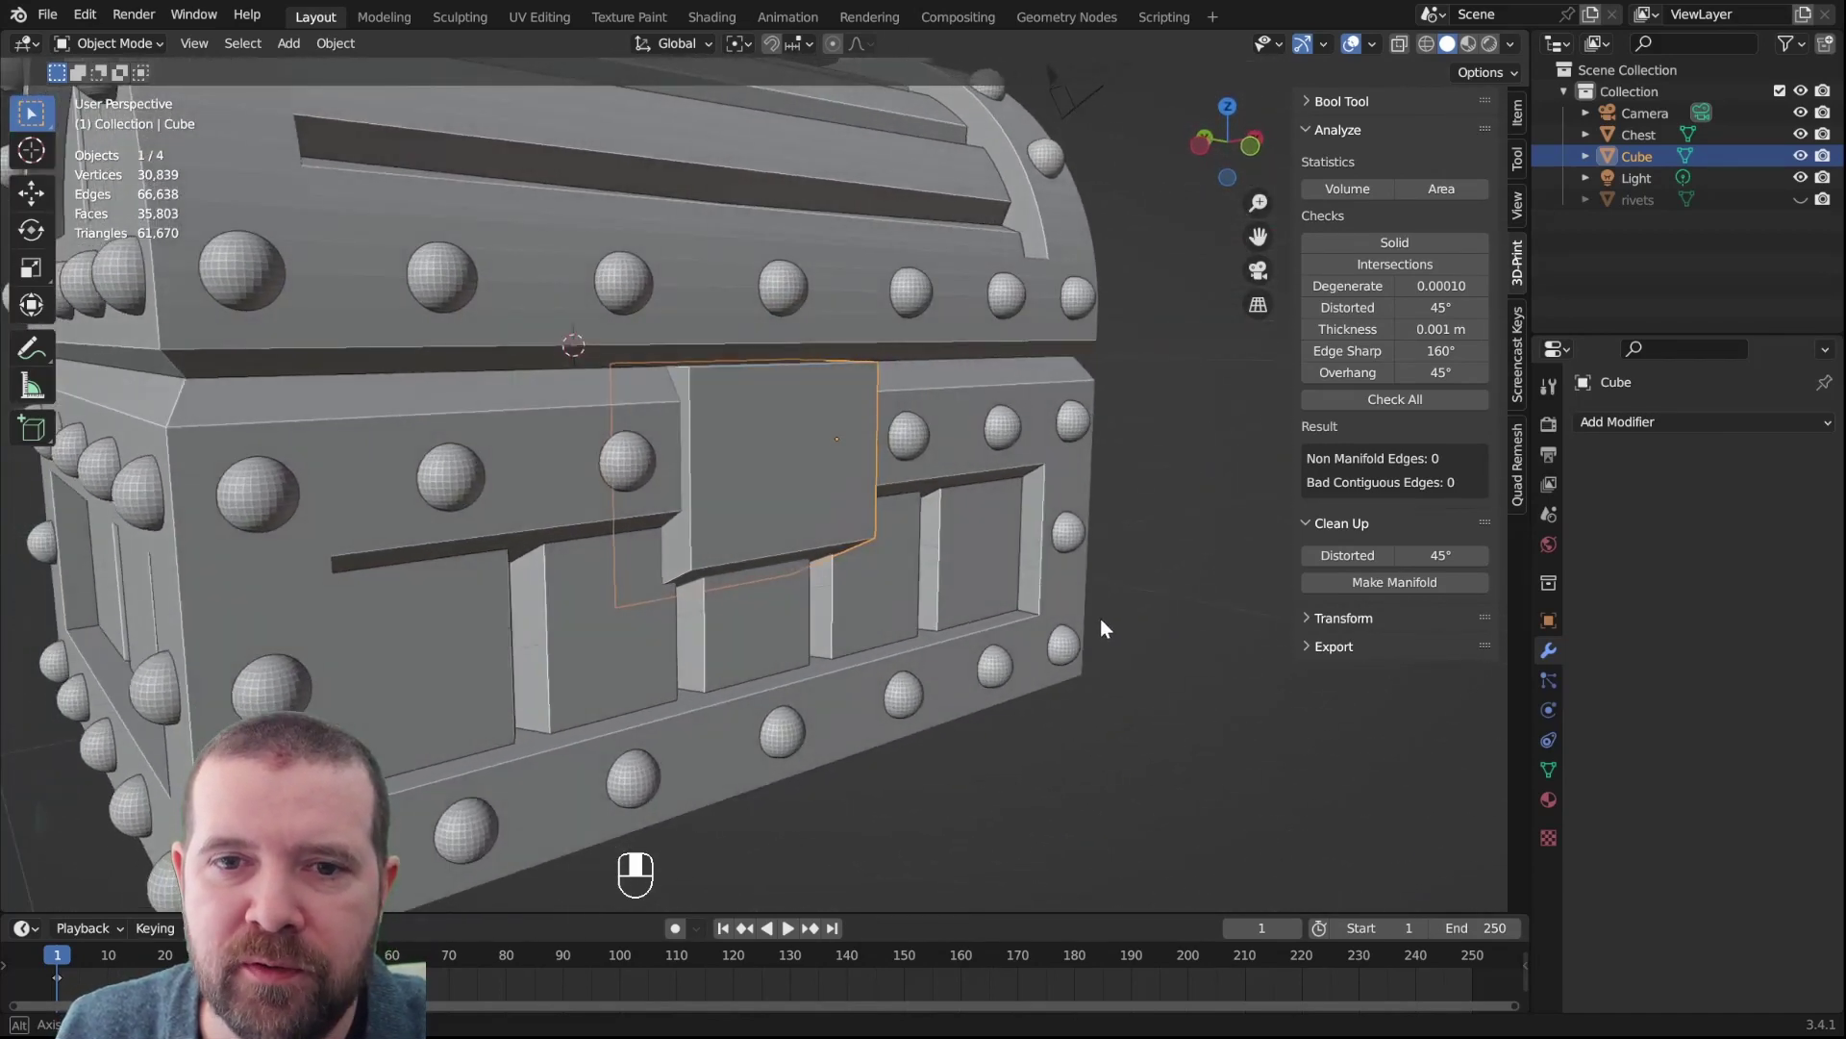
# Bevel all edges of the lock plate with one segment to soften its corners
pyautogui.press('Tab')
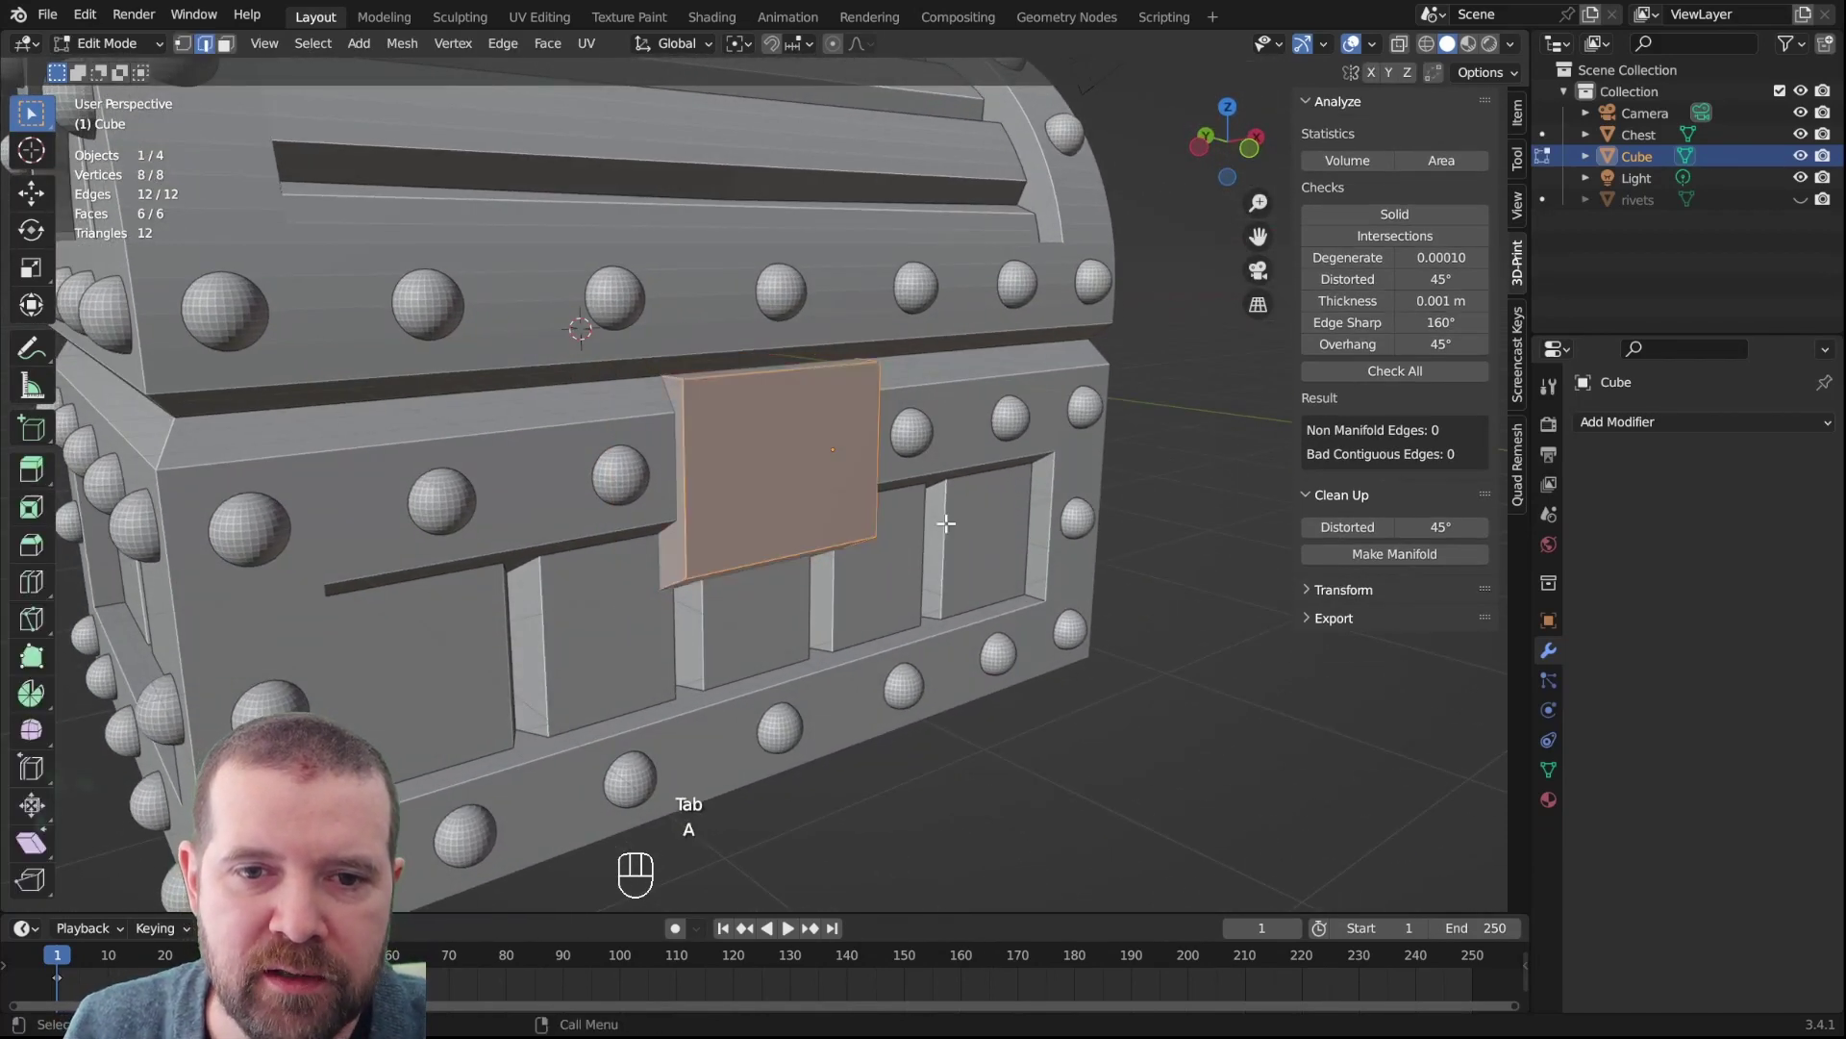
pyautogui.scroll(3)
pyautogui.moveTo(826, 509); pyautogui.dragTo(760, 486)
pyautogui.press('ctrl+b')
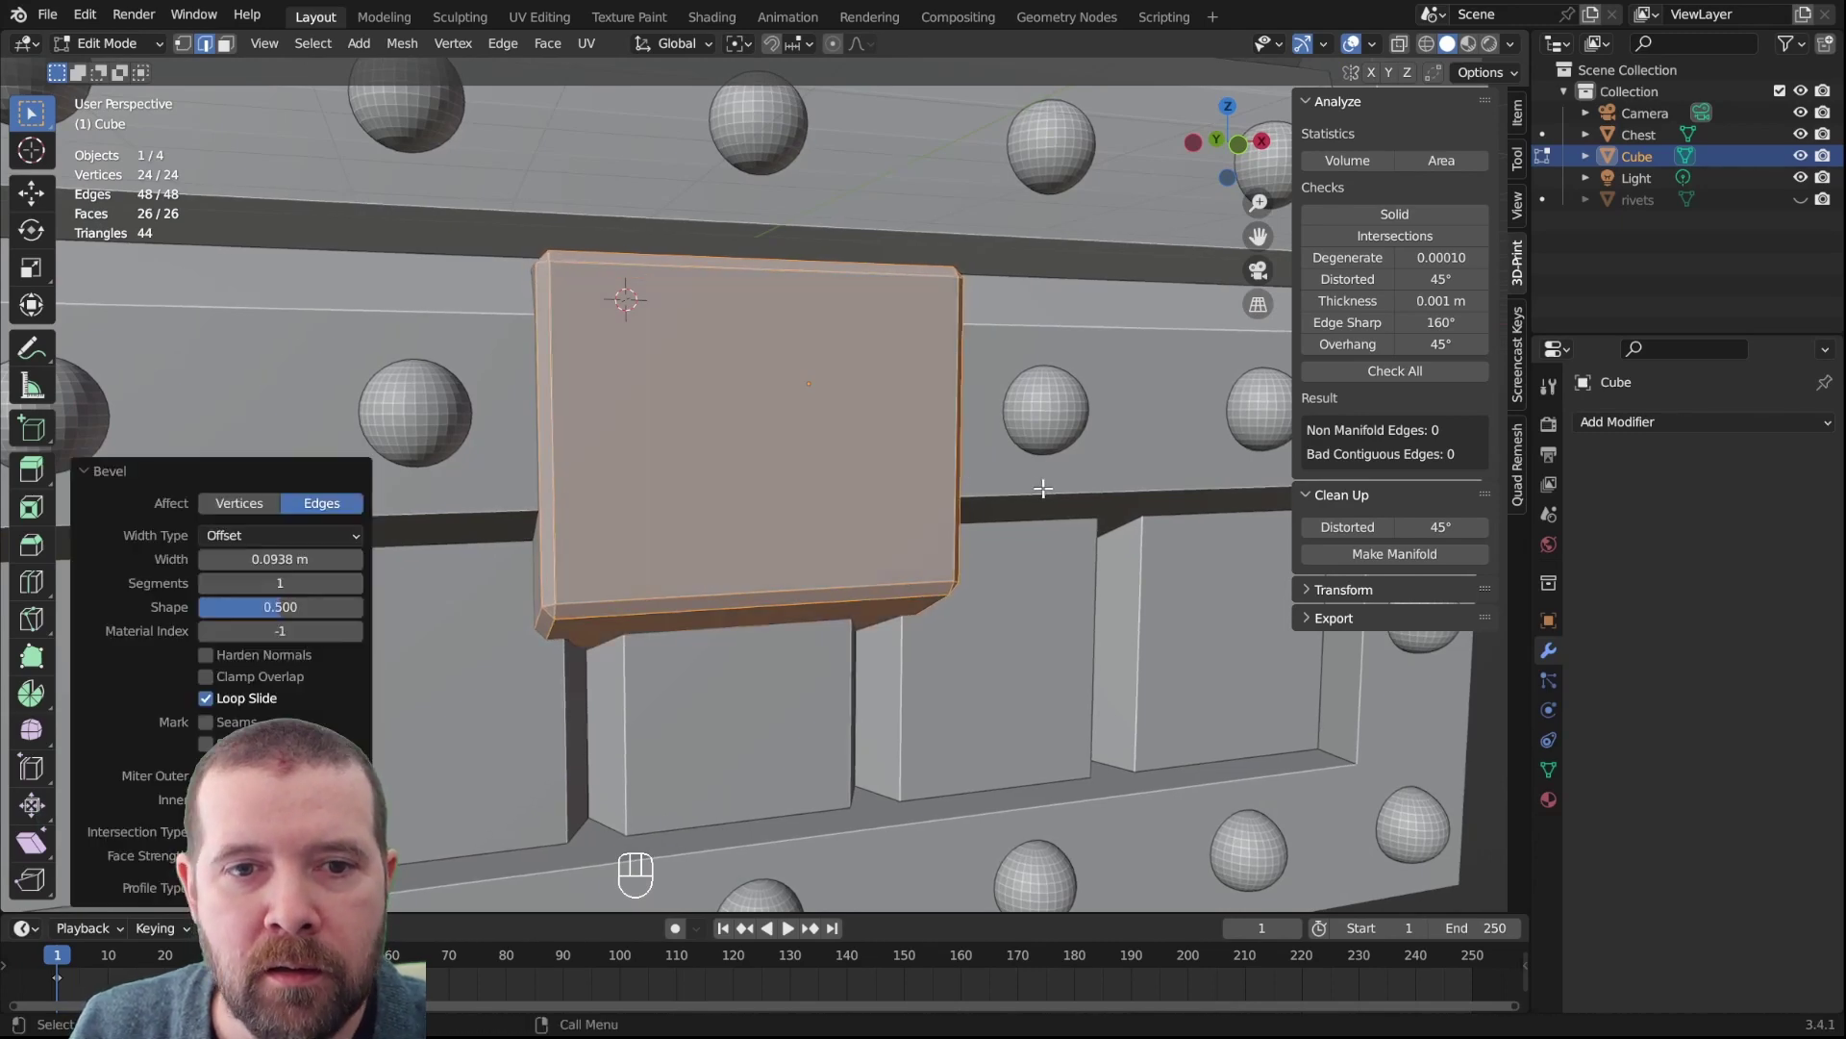
pyautogui.scroll(-3)
pyautogui.press('alt+a')
pyautogui.press('Tab')
# Orbit around the chest to inspect the bevelled plate
pyautogui.moveTo(862, 490); pyautogui.dragTo(873, 481)
pyautogui.click(1118, 519)
pyautogui.click(1226, 576)
pyautogui.moveTo(910, 556); pyautogui.dragTo(906, 592)
pyautogui.moveTo(906, 592); pyautogui.dragTo(886, 576)
pyautogui.click(731, 441)
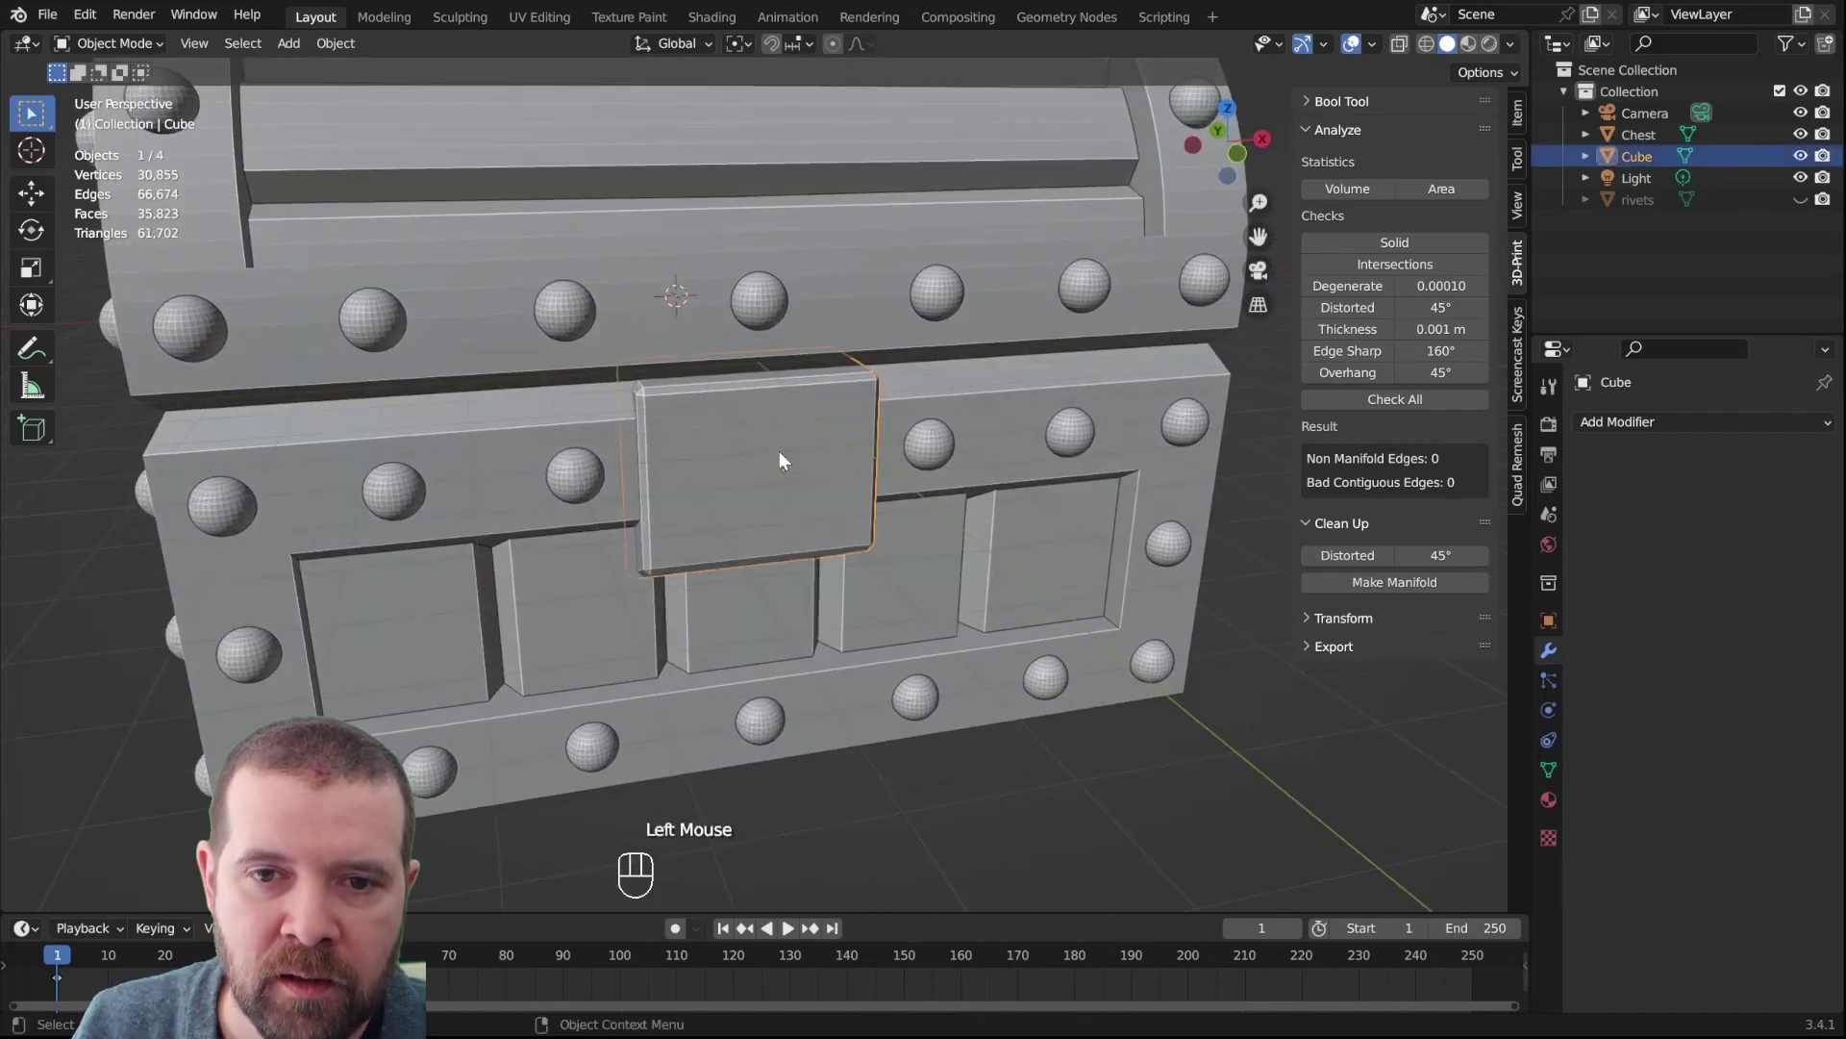
pyautogui.moveTo(923, 546); pyautogui.dragTo(807, 528)
# Give the Chest a Boolean Union modifier with Cube as object and apply it
pyautogui.click(807, 528)
pyautogui.click(980, 469)
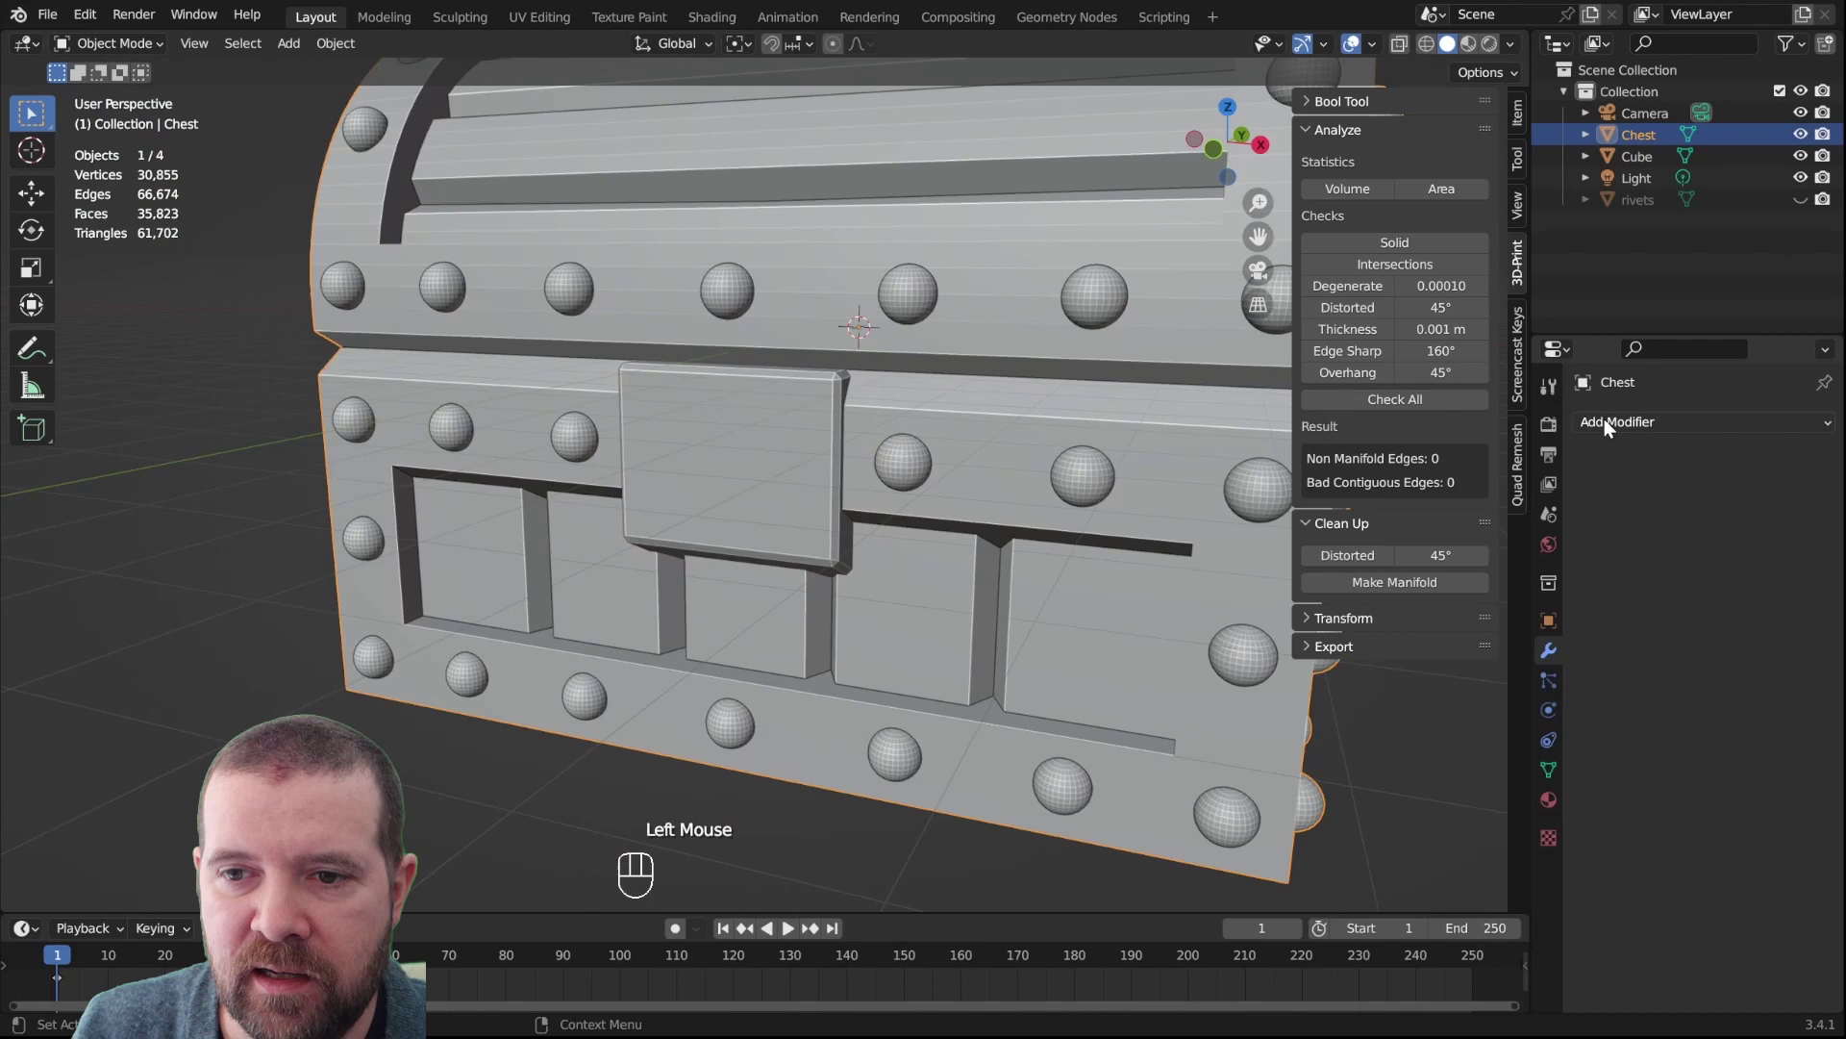
pyautogui.moveTo(1641, 428); pyautogui.dragTo(1400, 539)
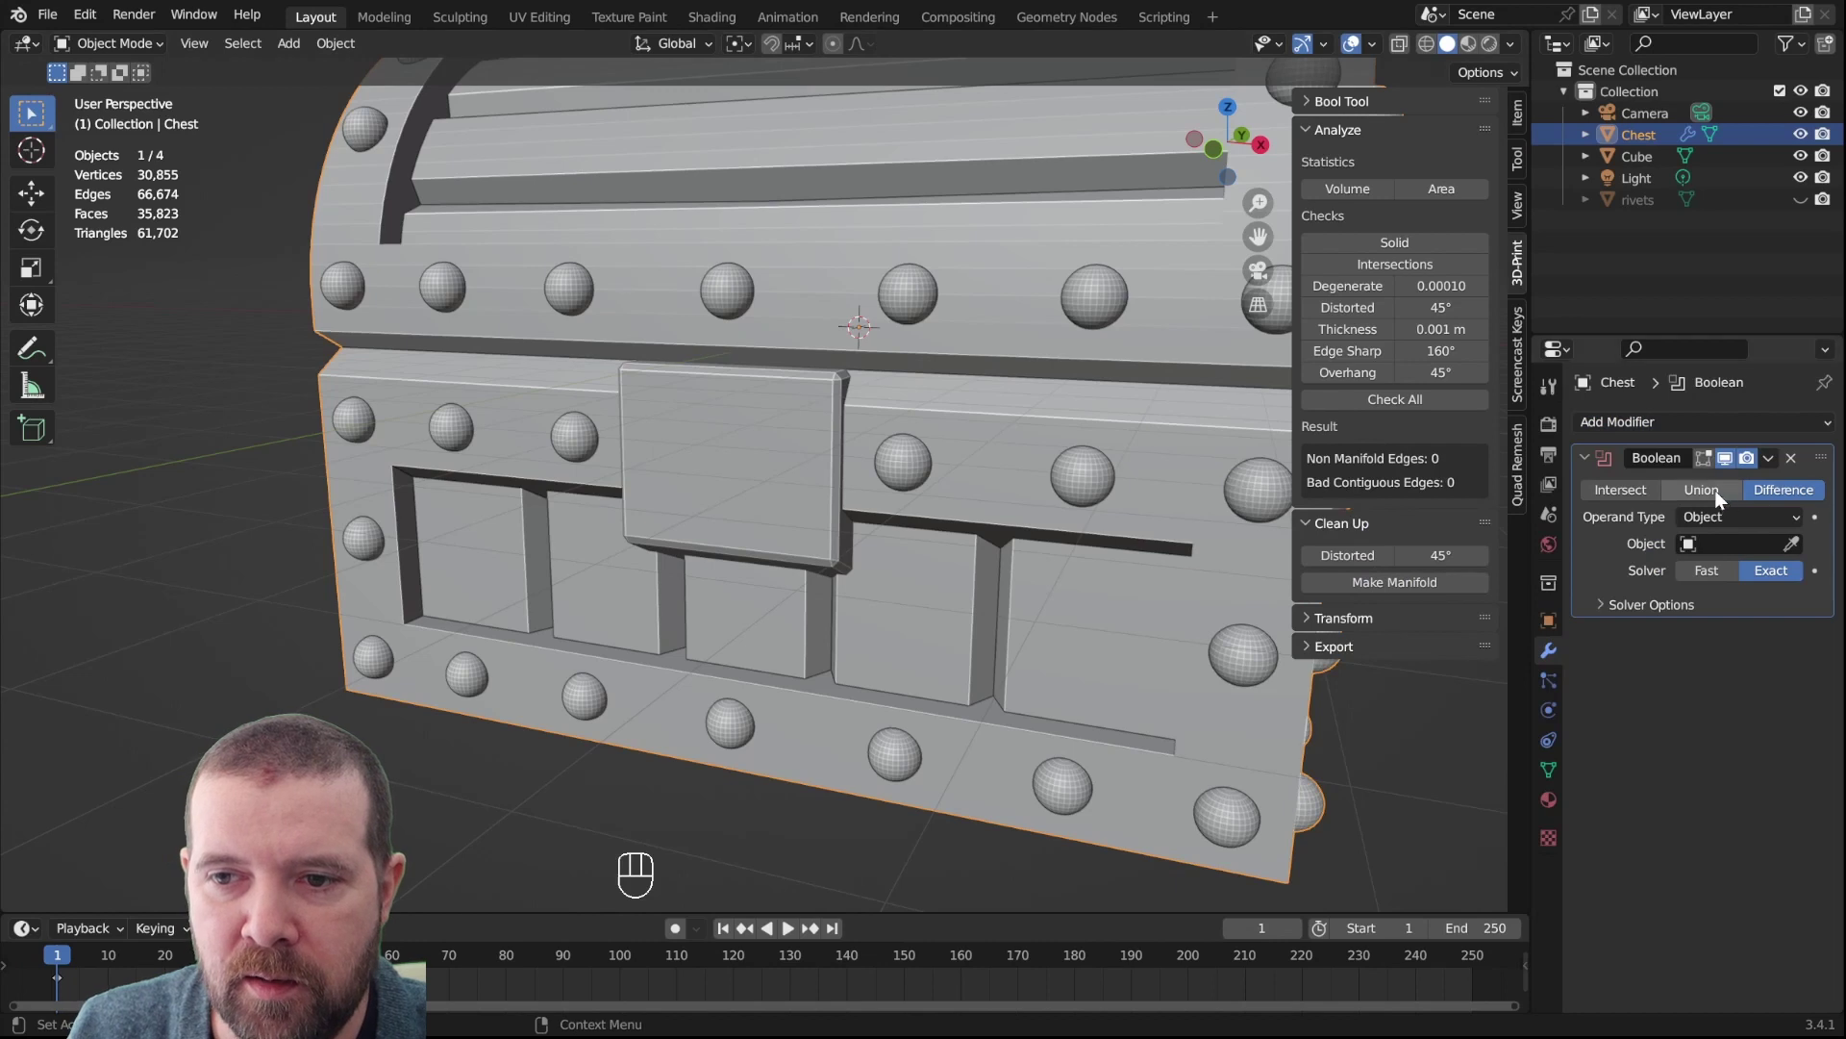
pyautogui.click(1722, 500)
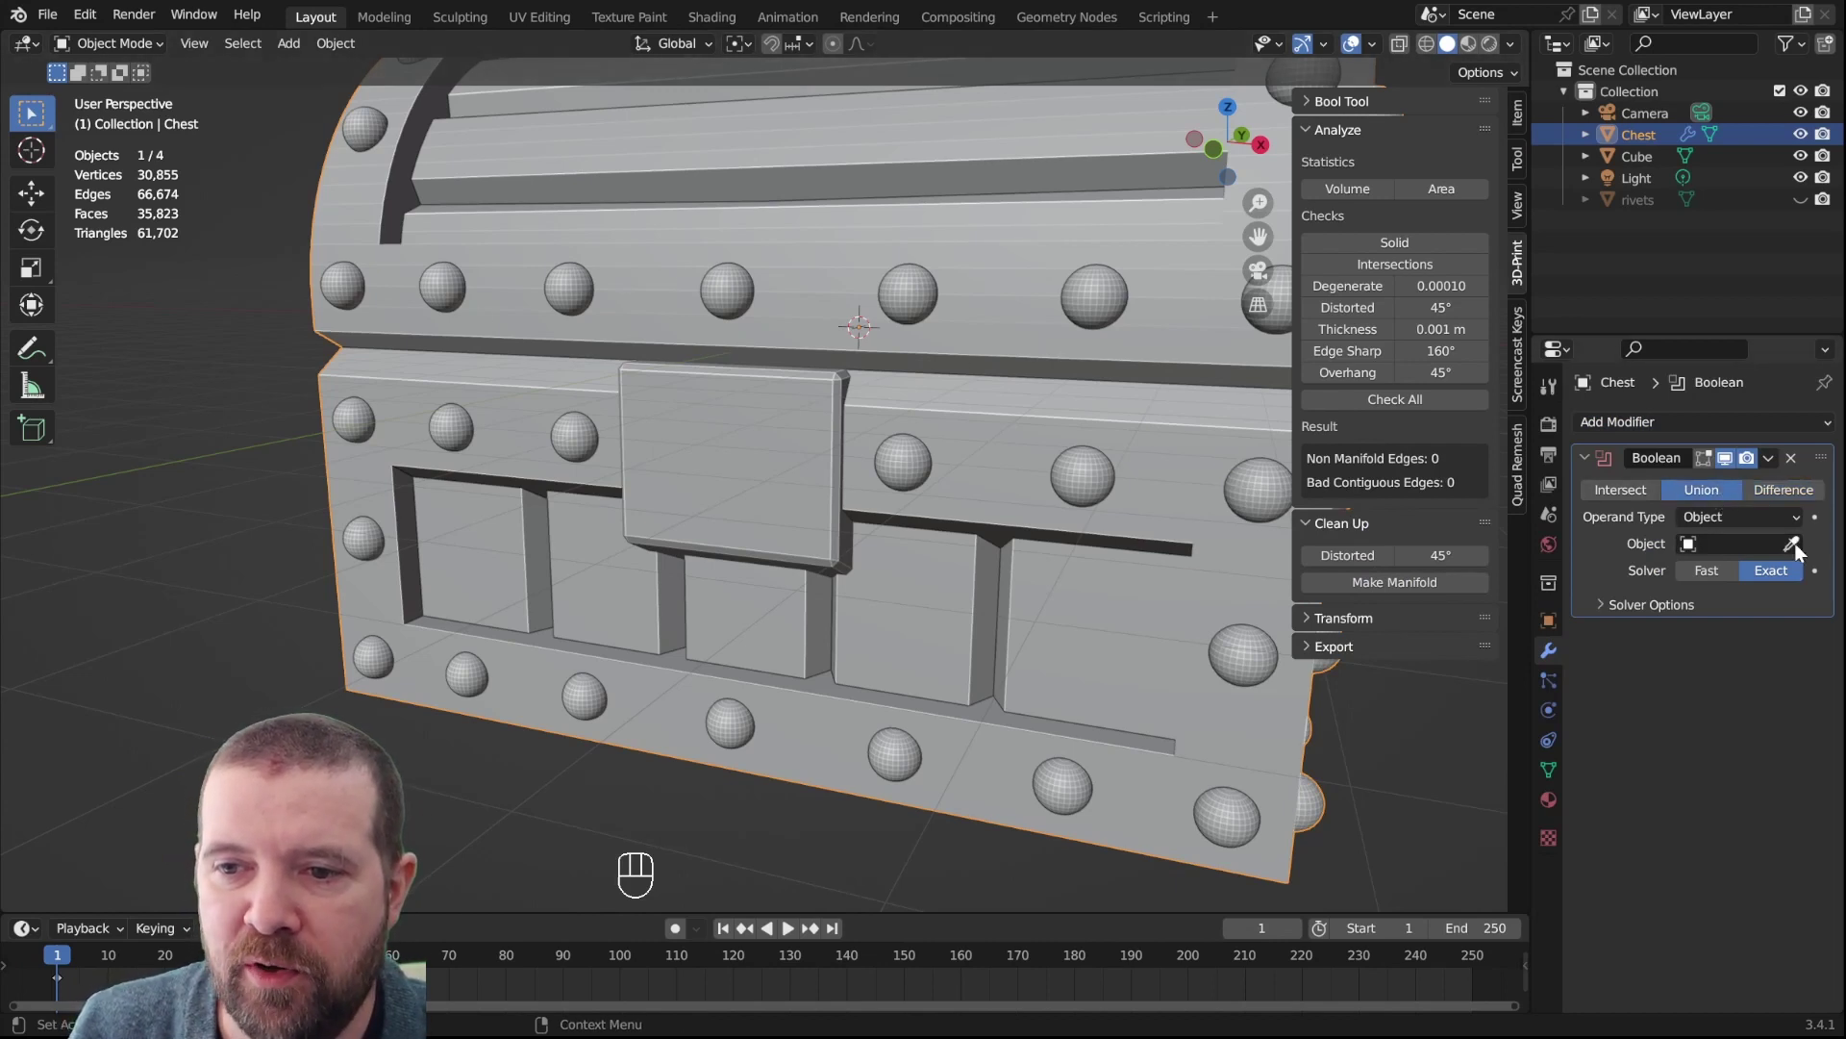
pyautogui.click(1794, 549)
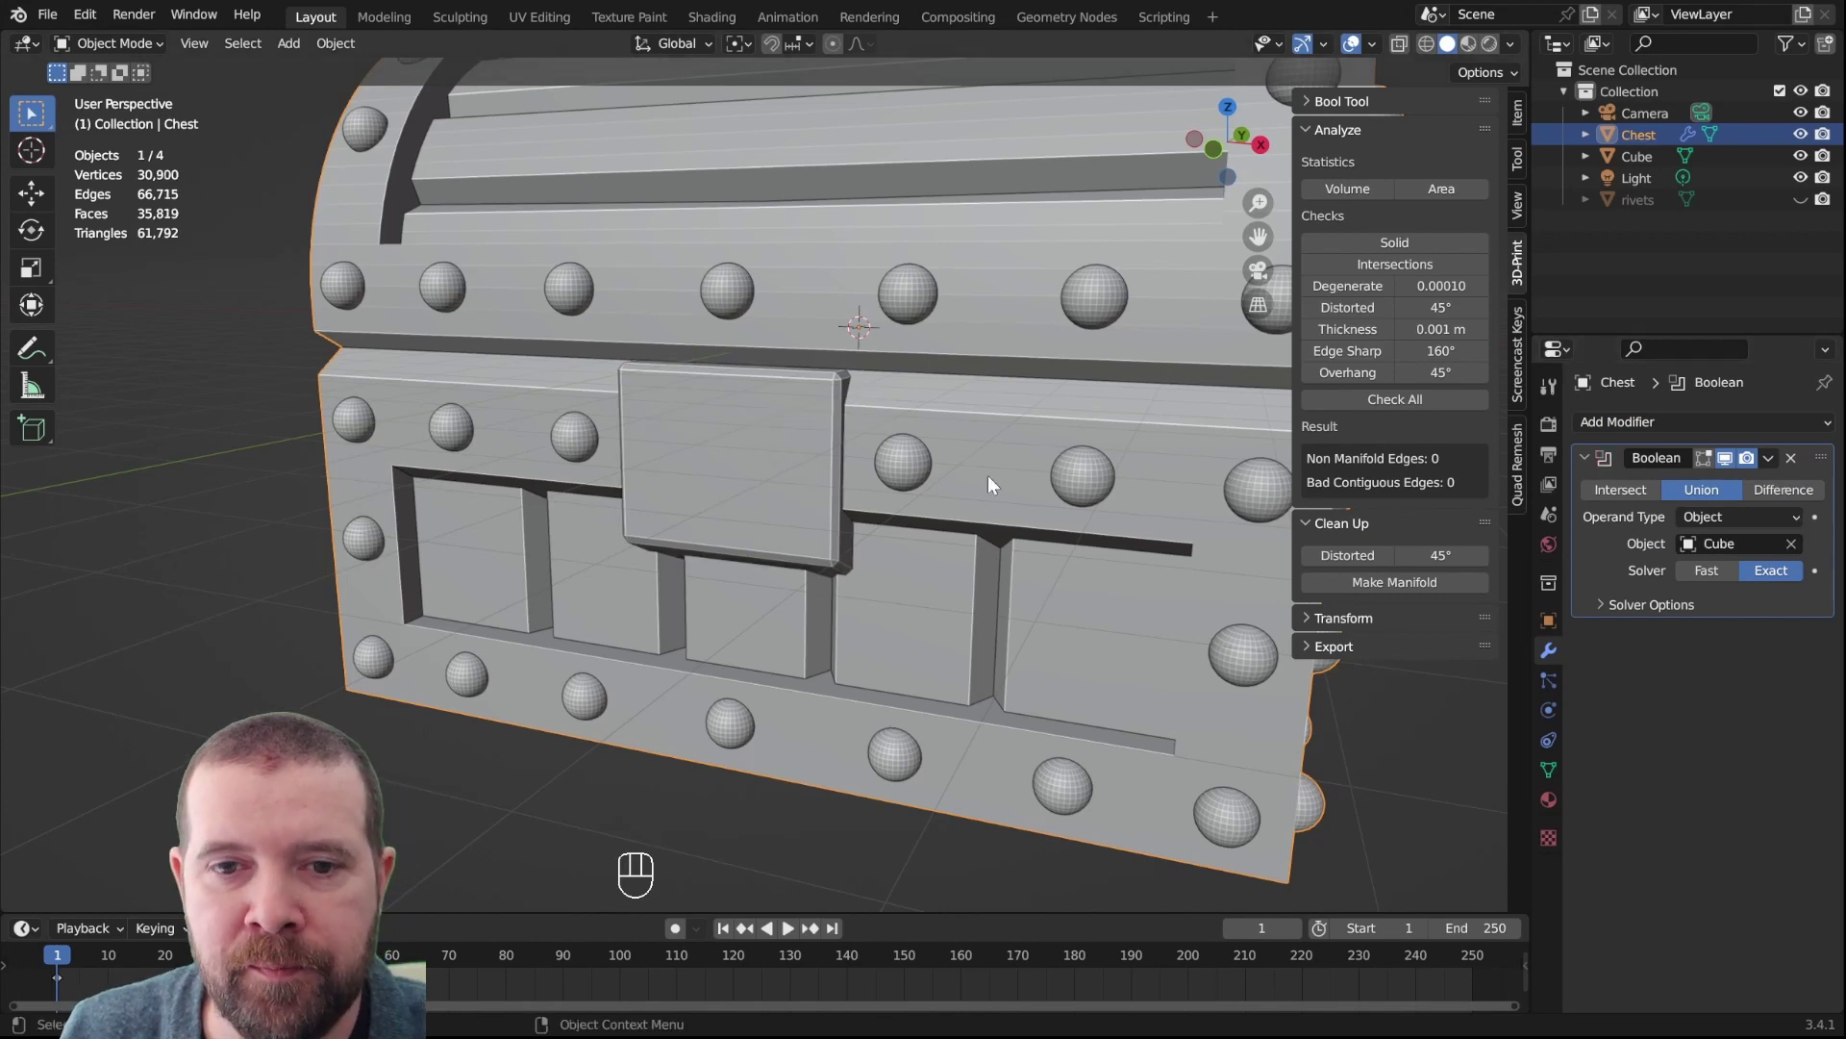
pyautogui.click(1052, 487)
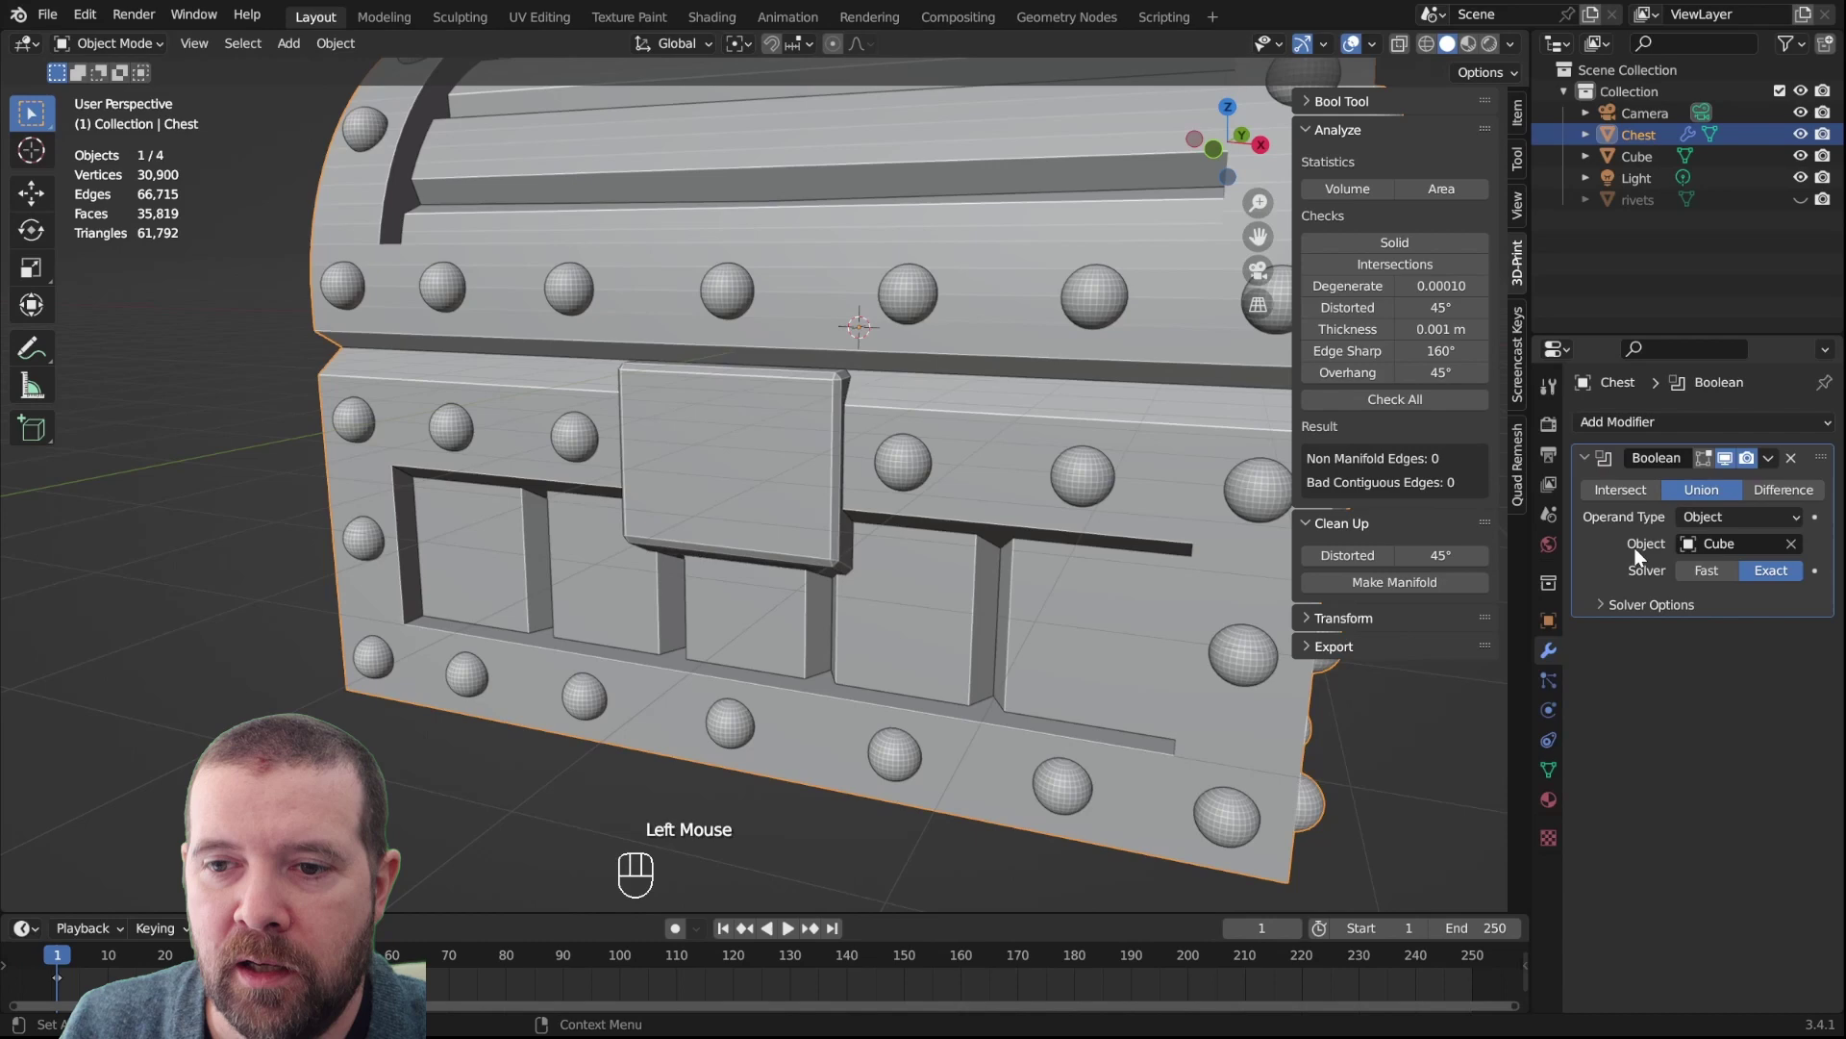
pyautogui.press('ctrl+a')
# Delete the now redundant separate plate cube
pyautogui.click(770, 461)
pyautogui.moveTo(799, 486); pyautogui.dragTo(872, 486)
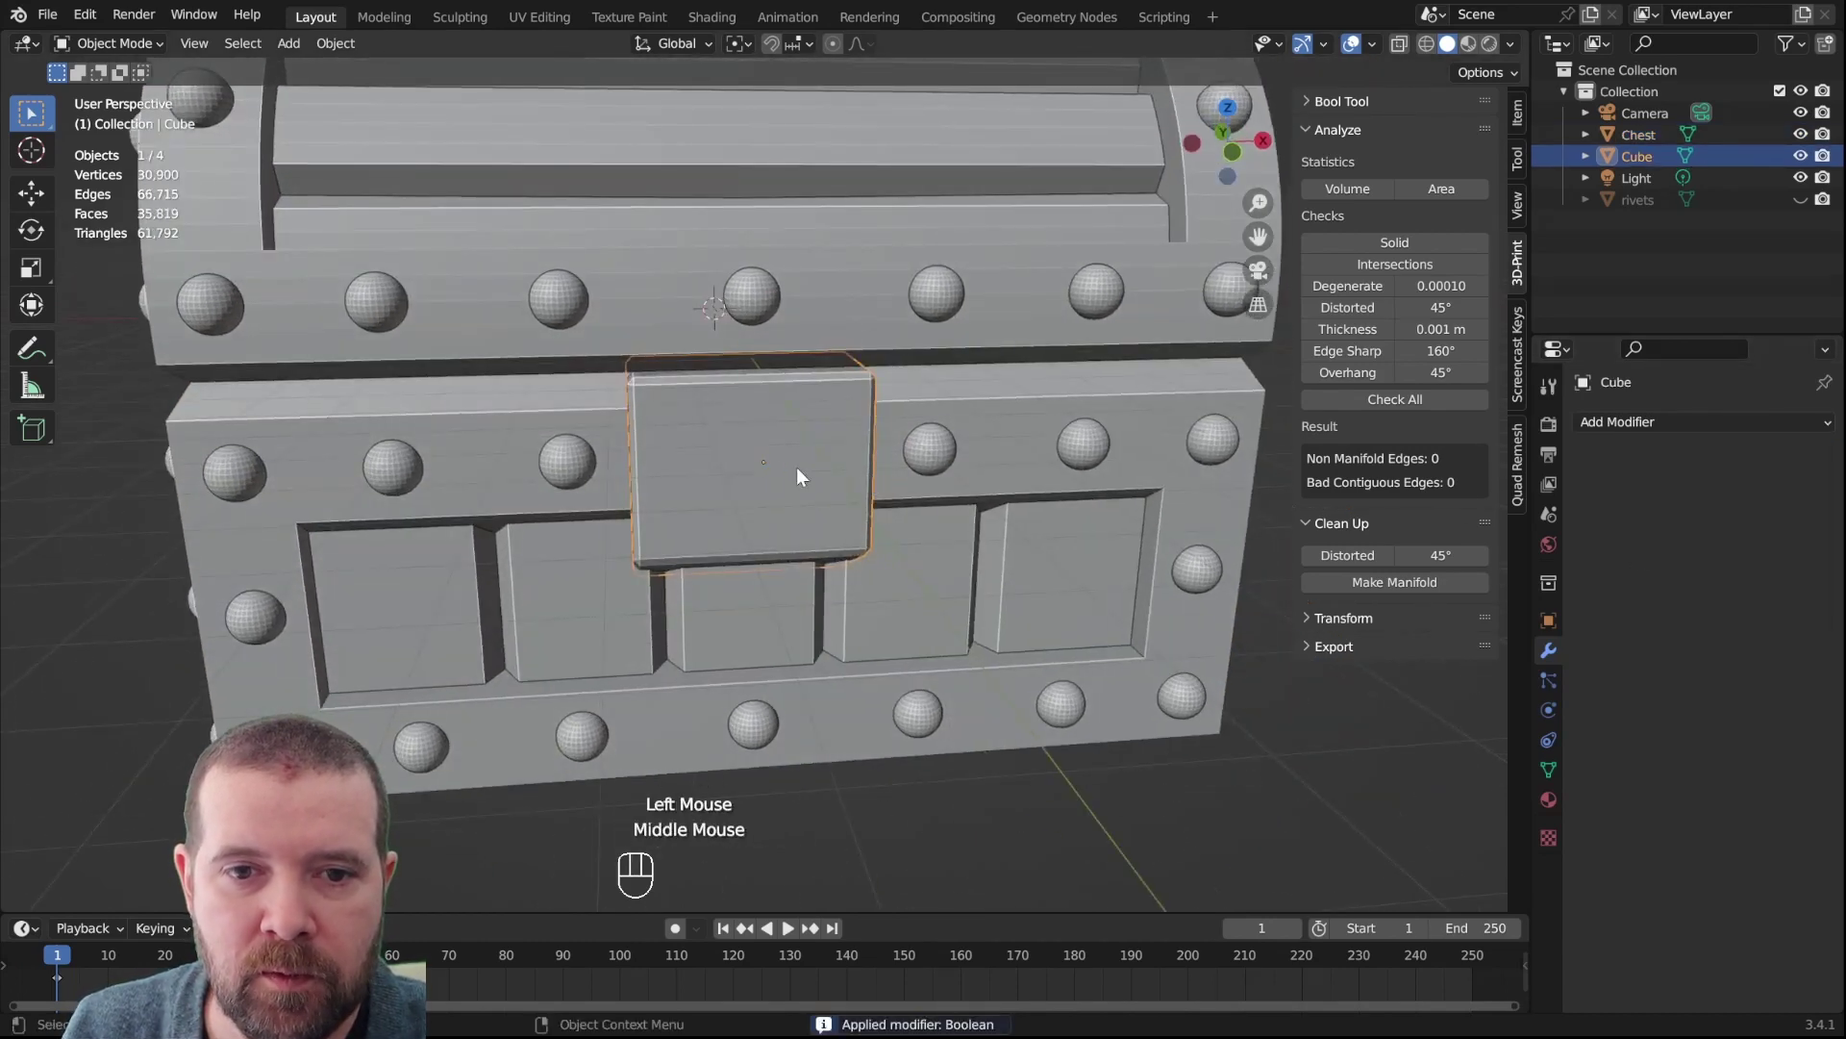
pyautogui.press('g')
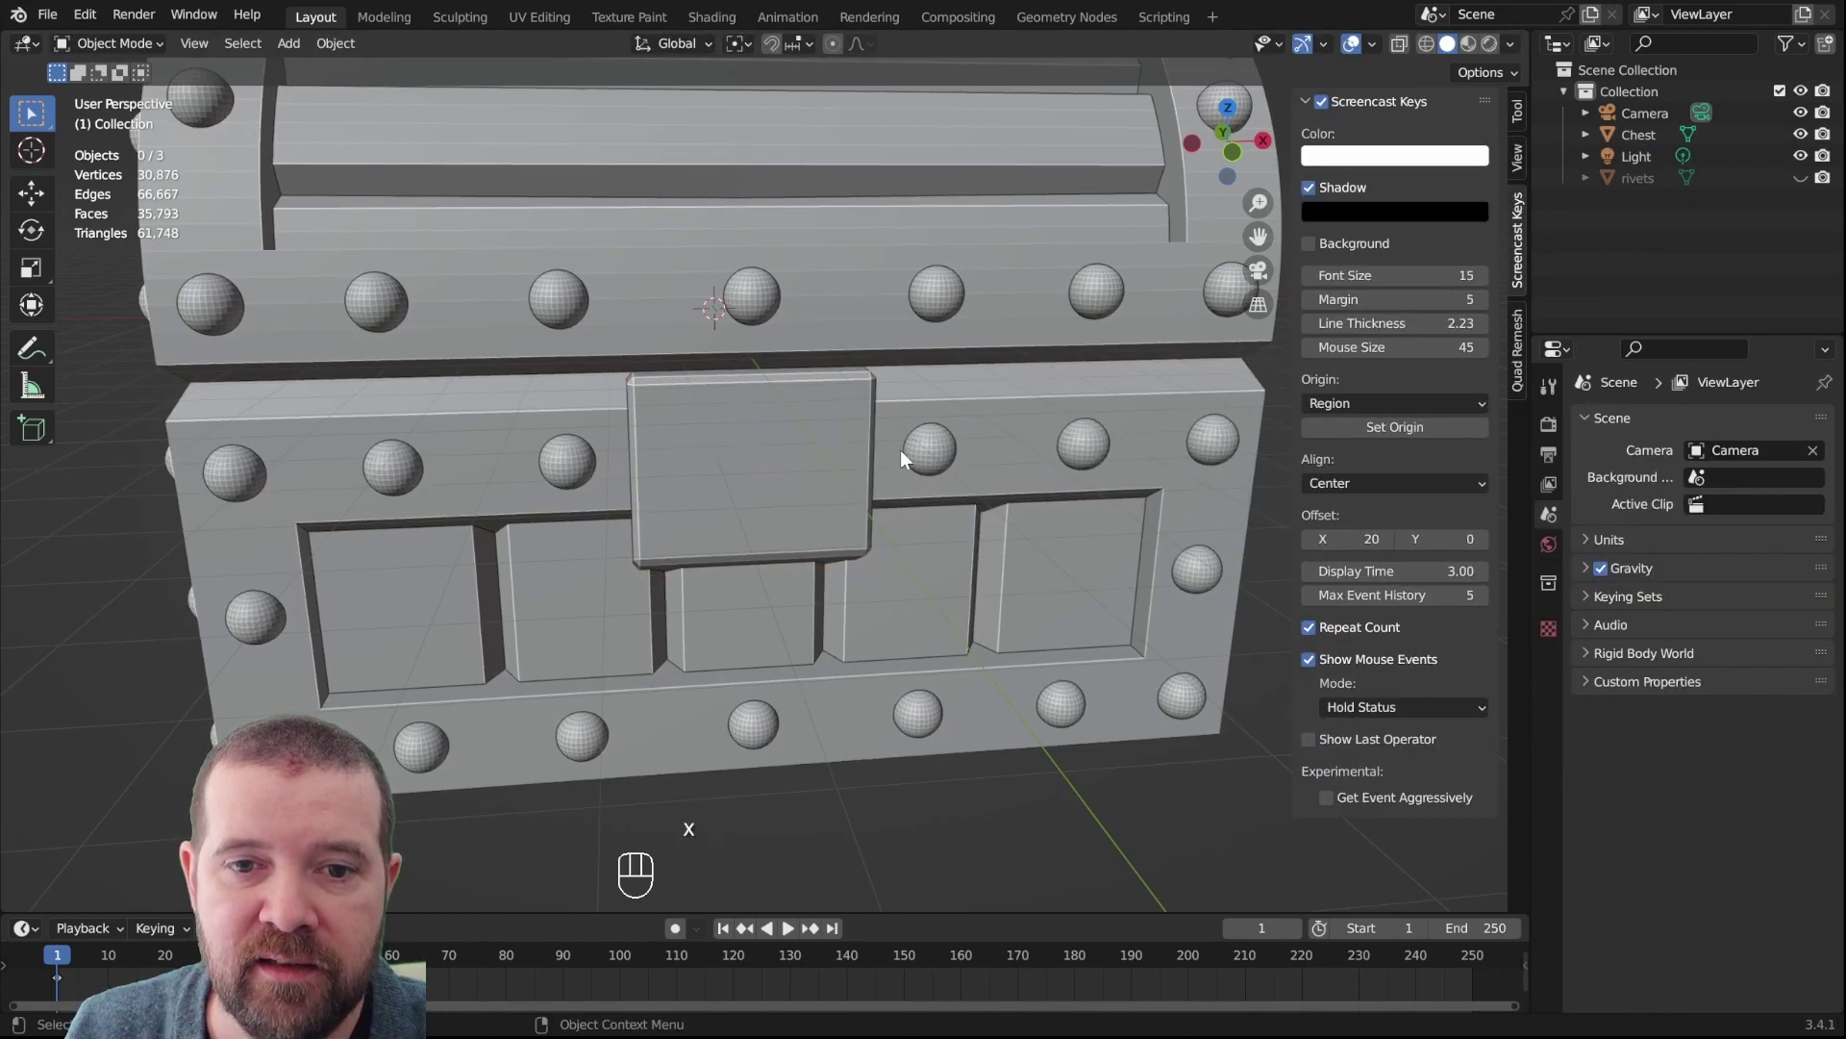
# In front view, set the 3D cursor at the plate's top-left corner and add a UV Sphere rivet there
pyautogui.press('KP_1')
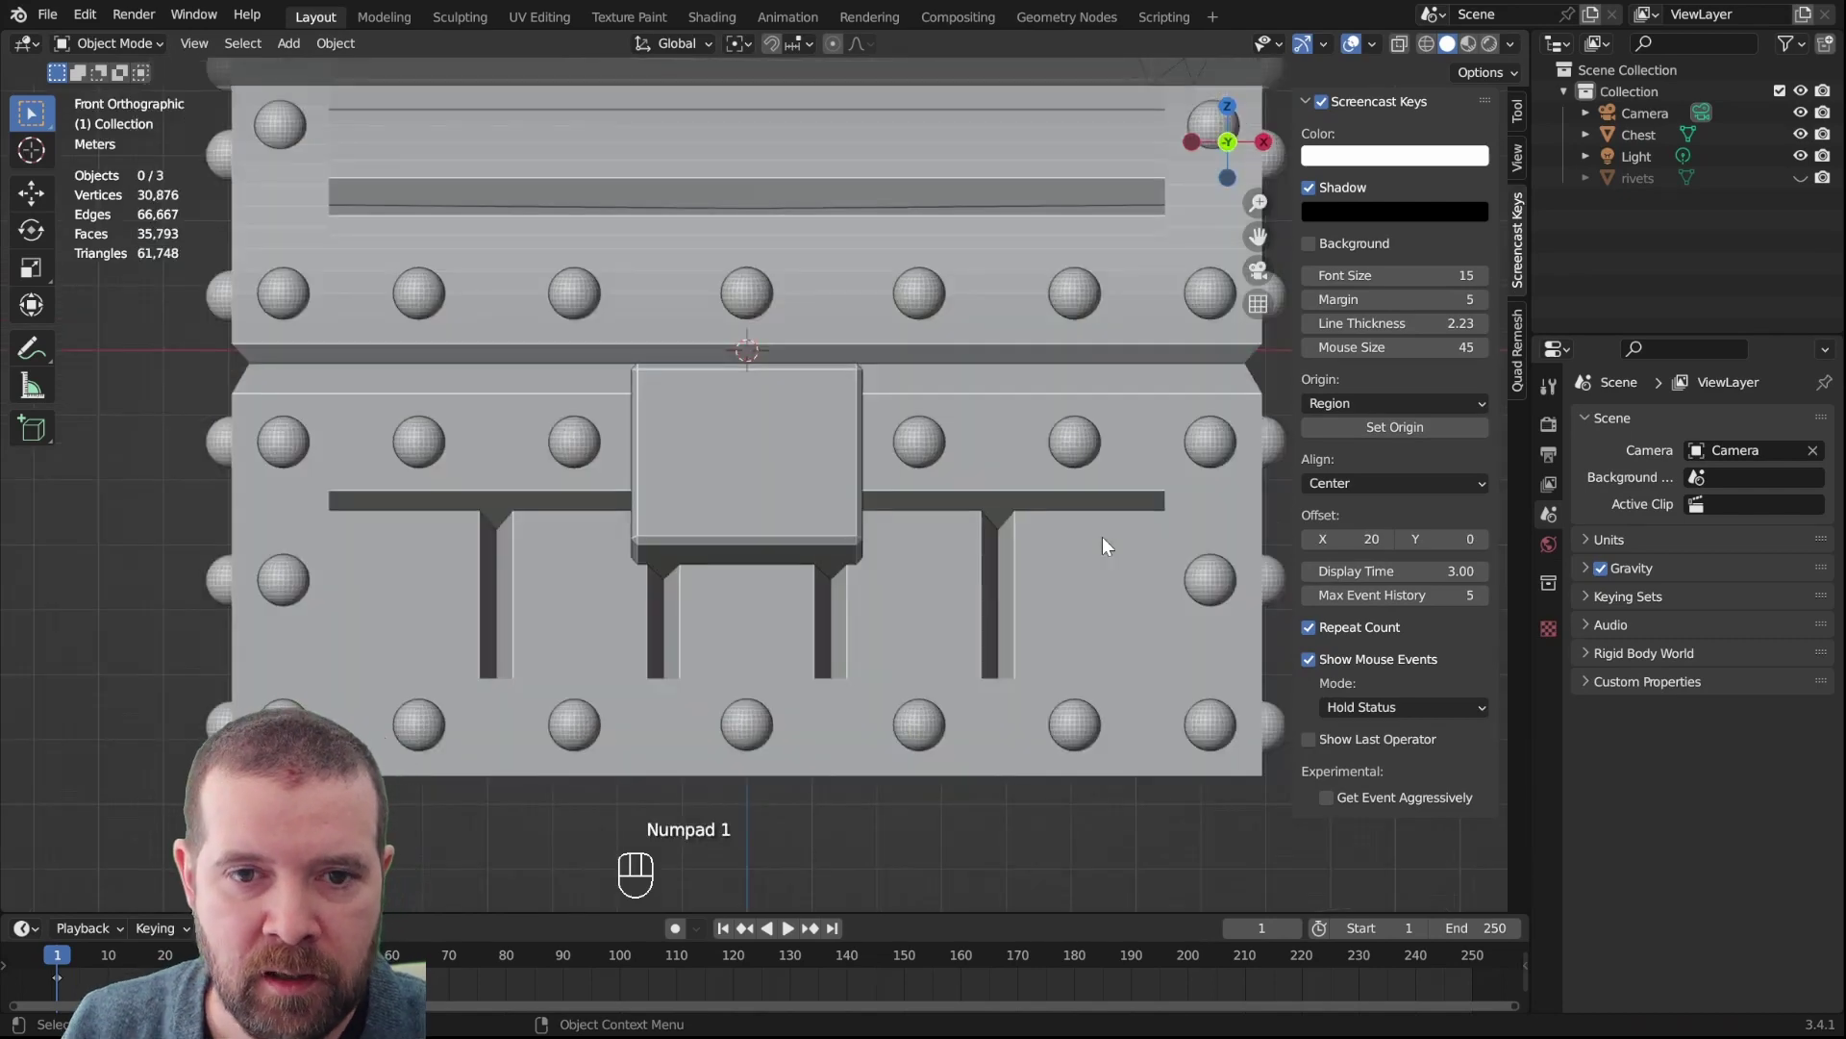
pyautogui.scroll(3)
pyautogui.scroll(-3)
pyautogui.middleClick(910, 443)
pyautogui.scroll(3)
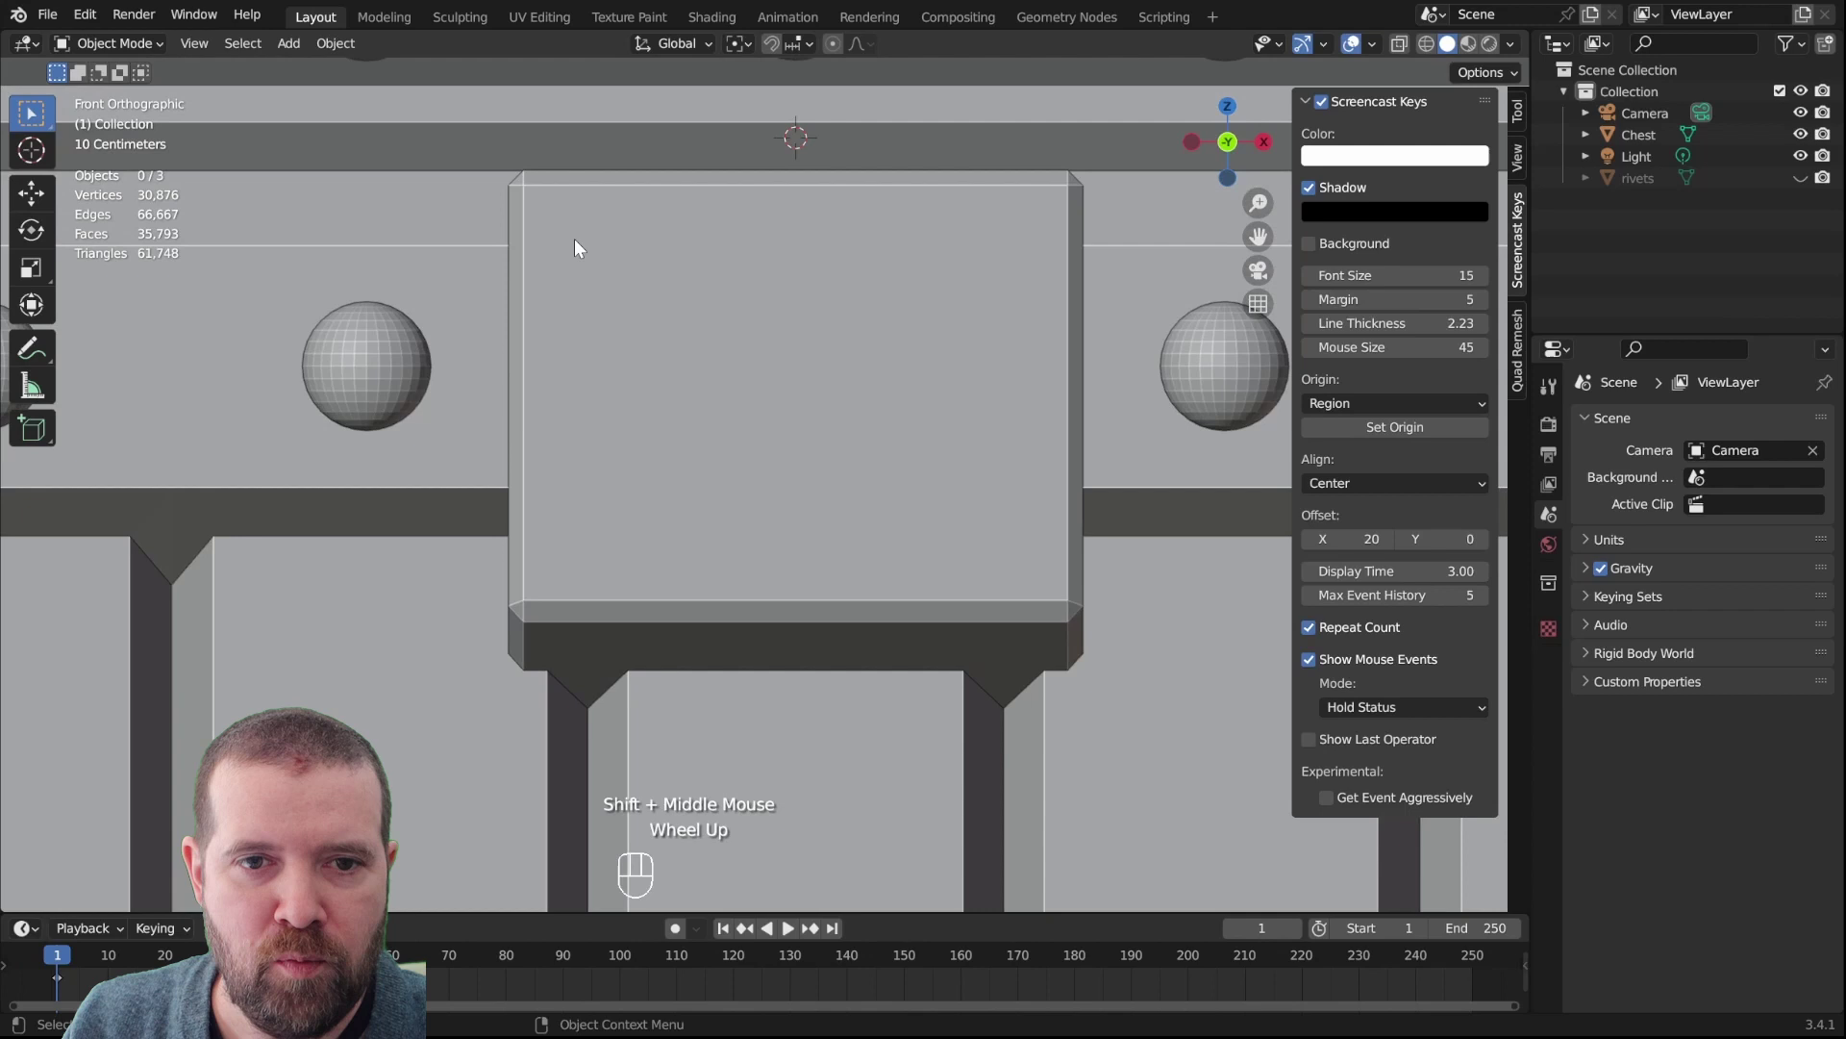
pyautogui.rightClick(581, 248)
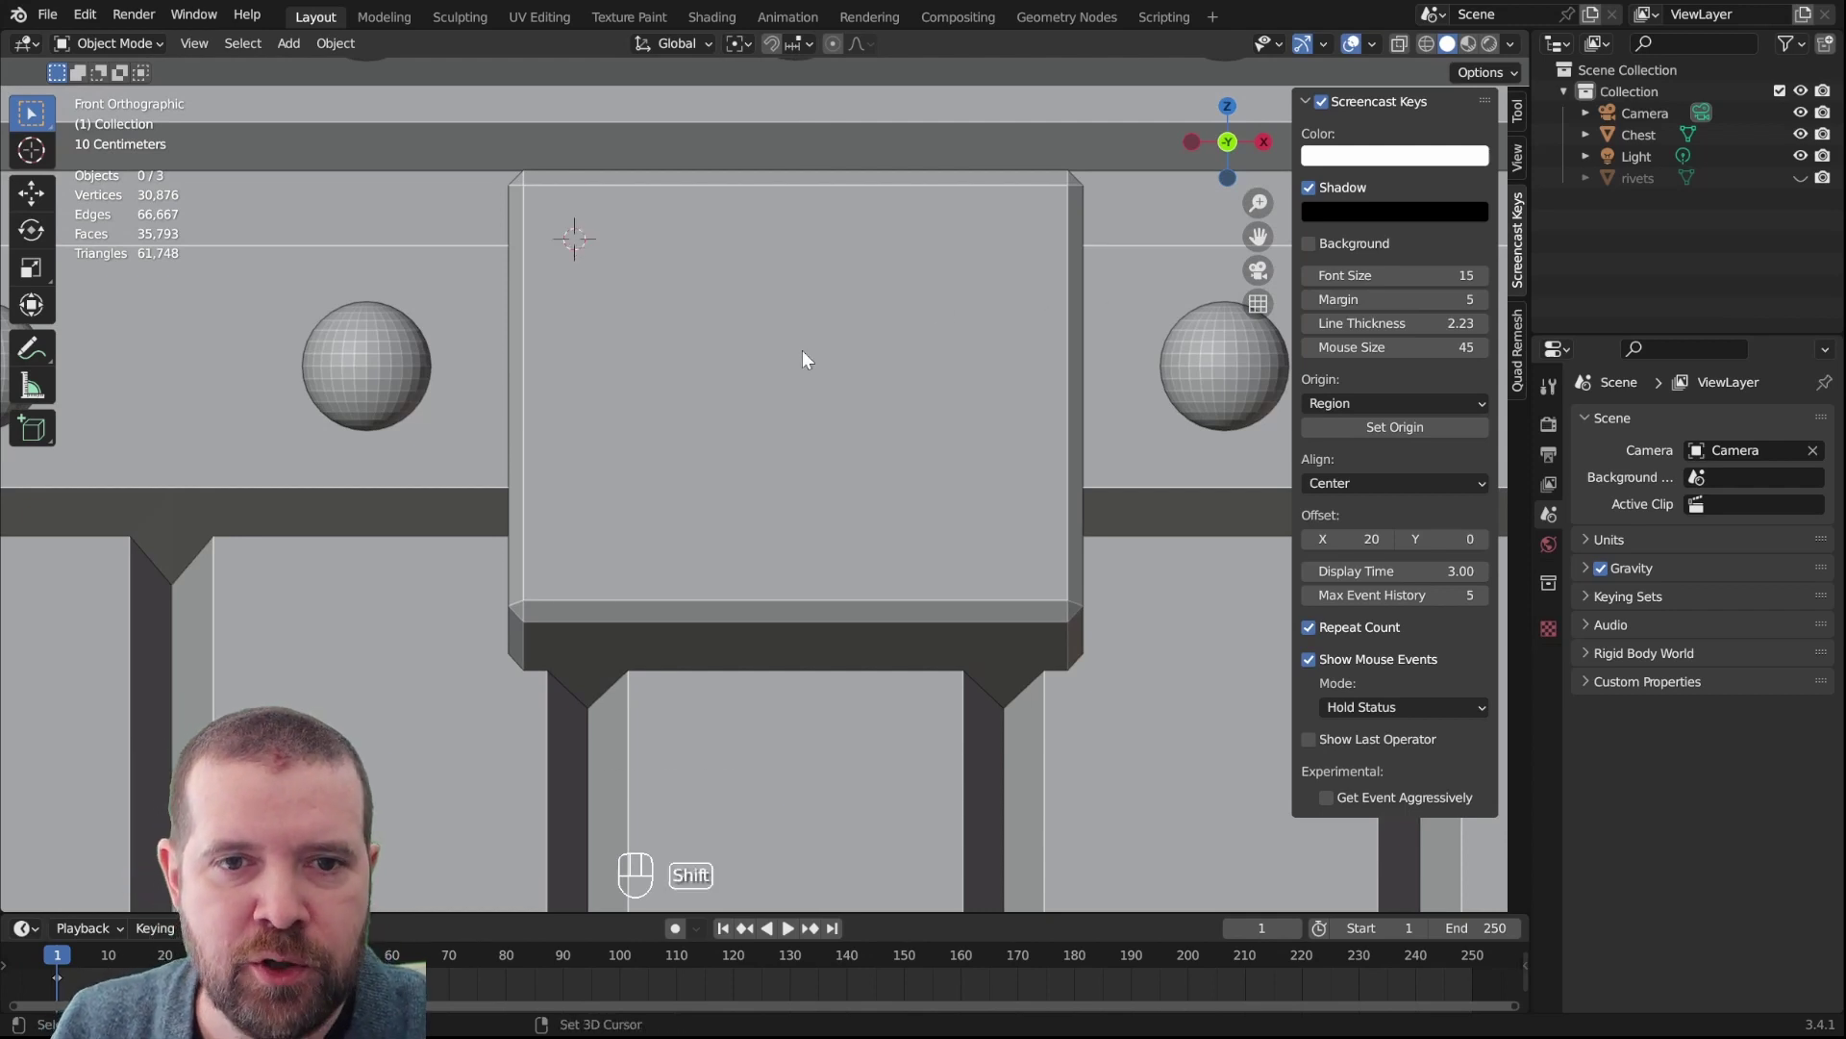
pyautogui.press('shift+a')
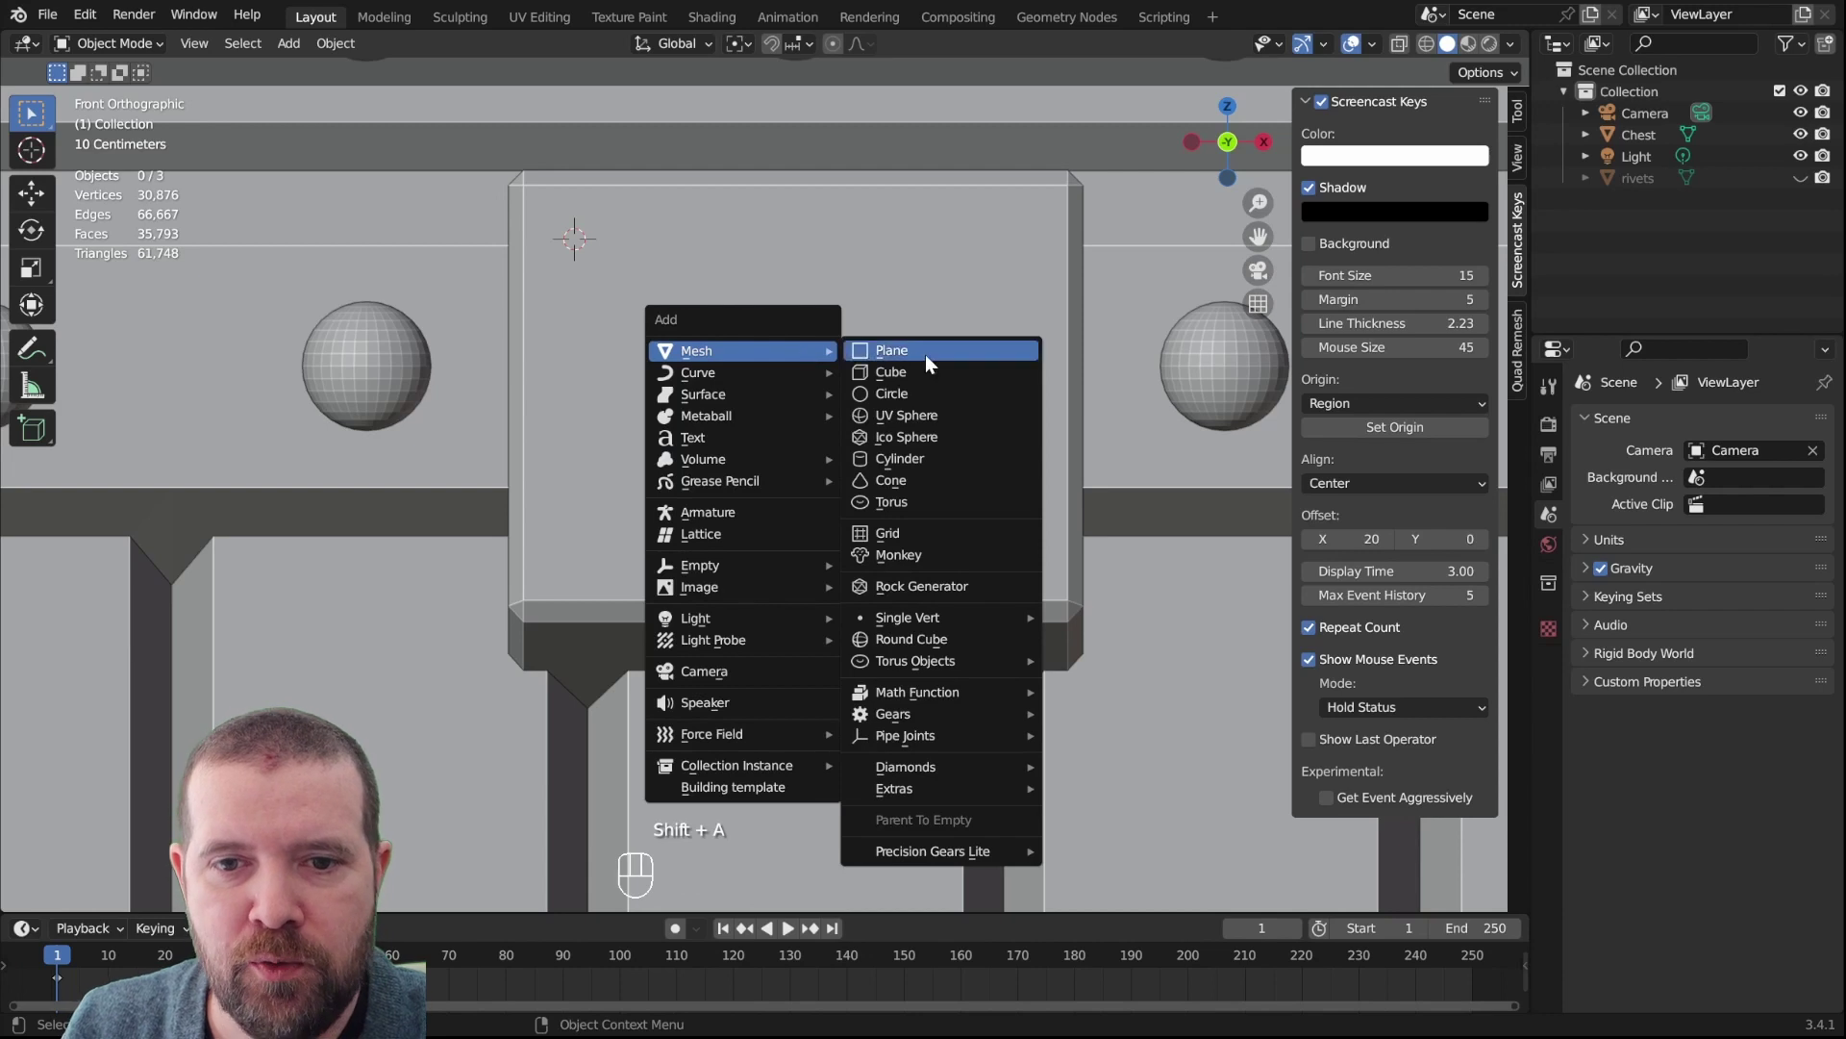
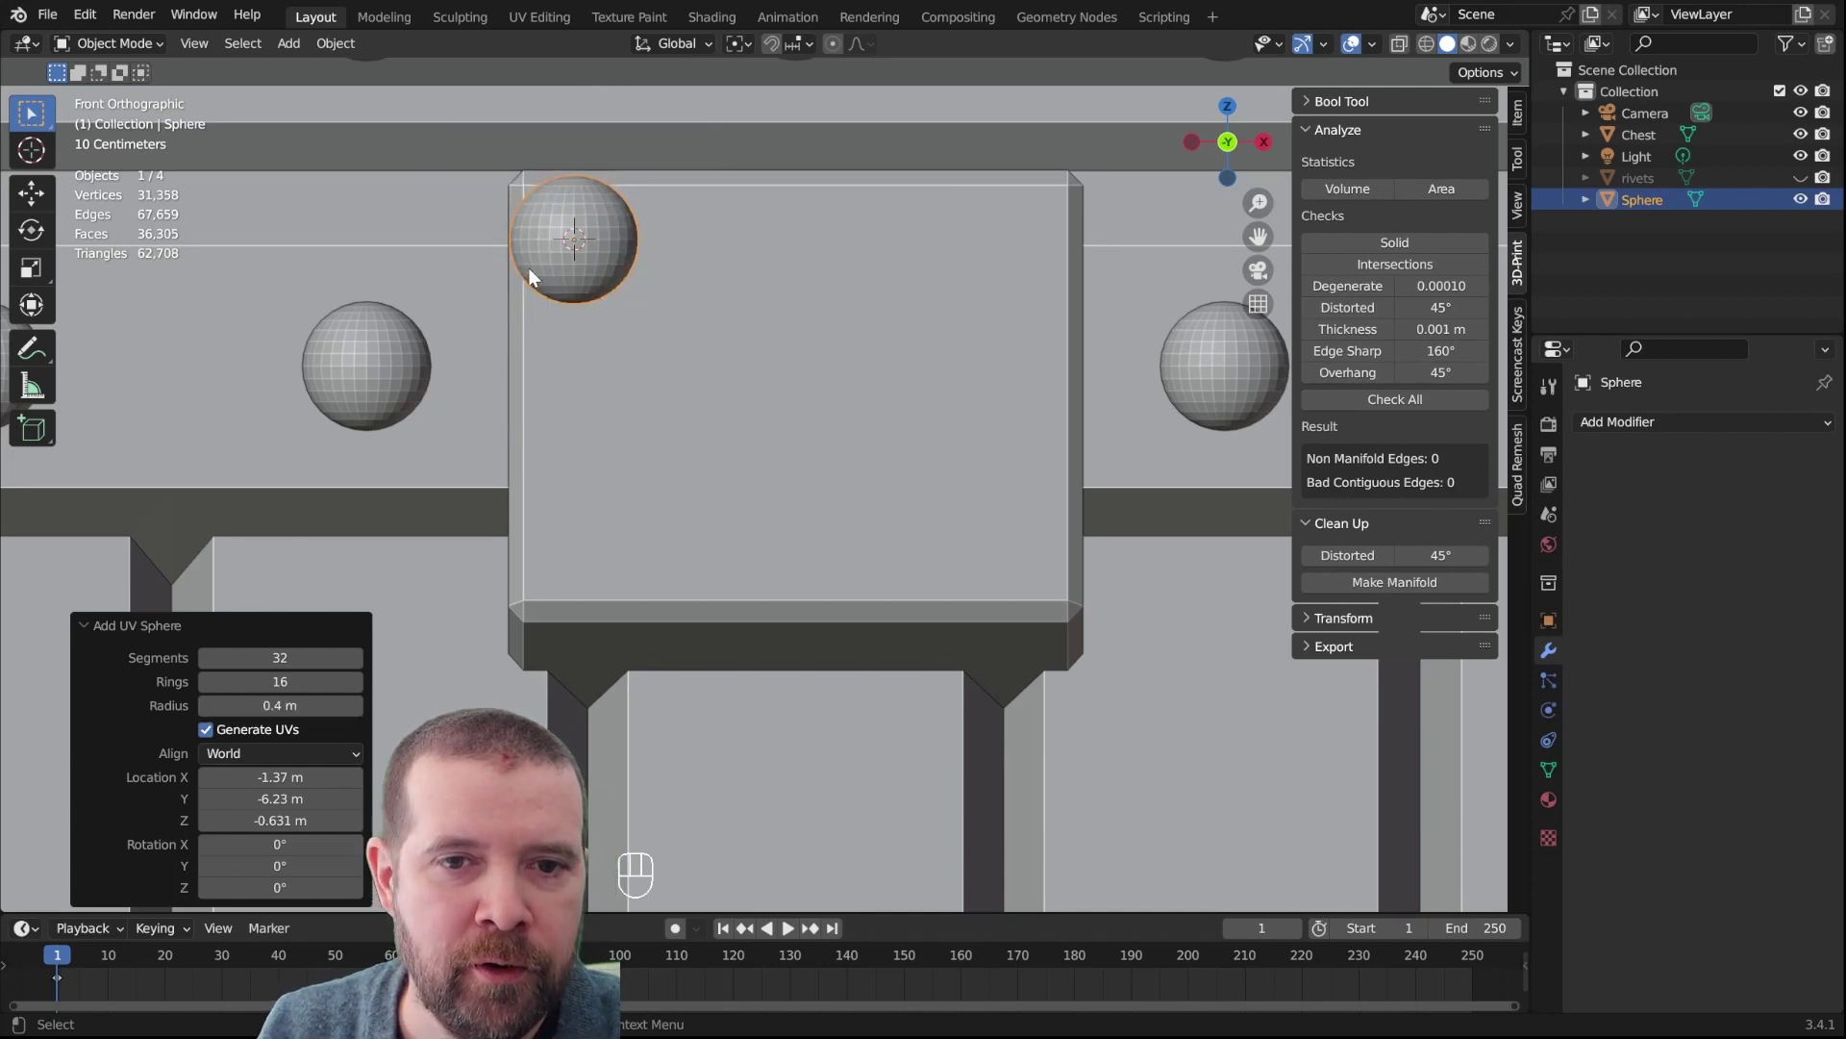
pyautogui.press('g')
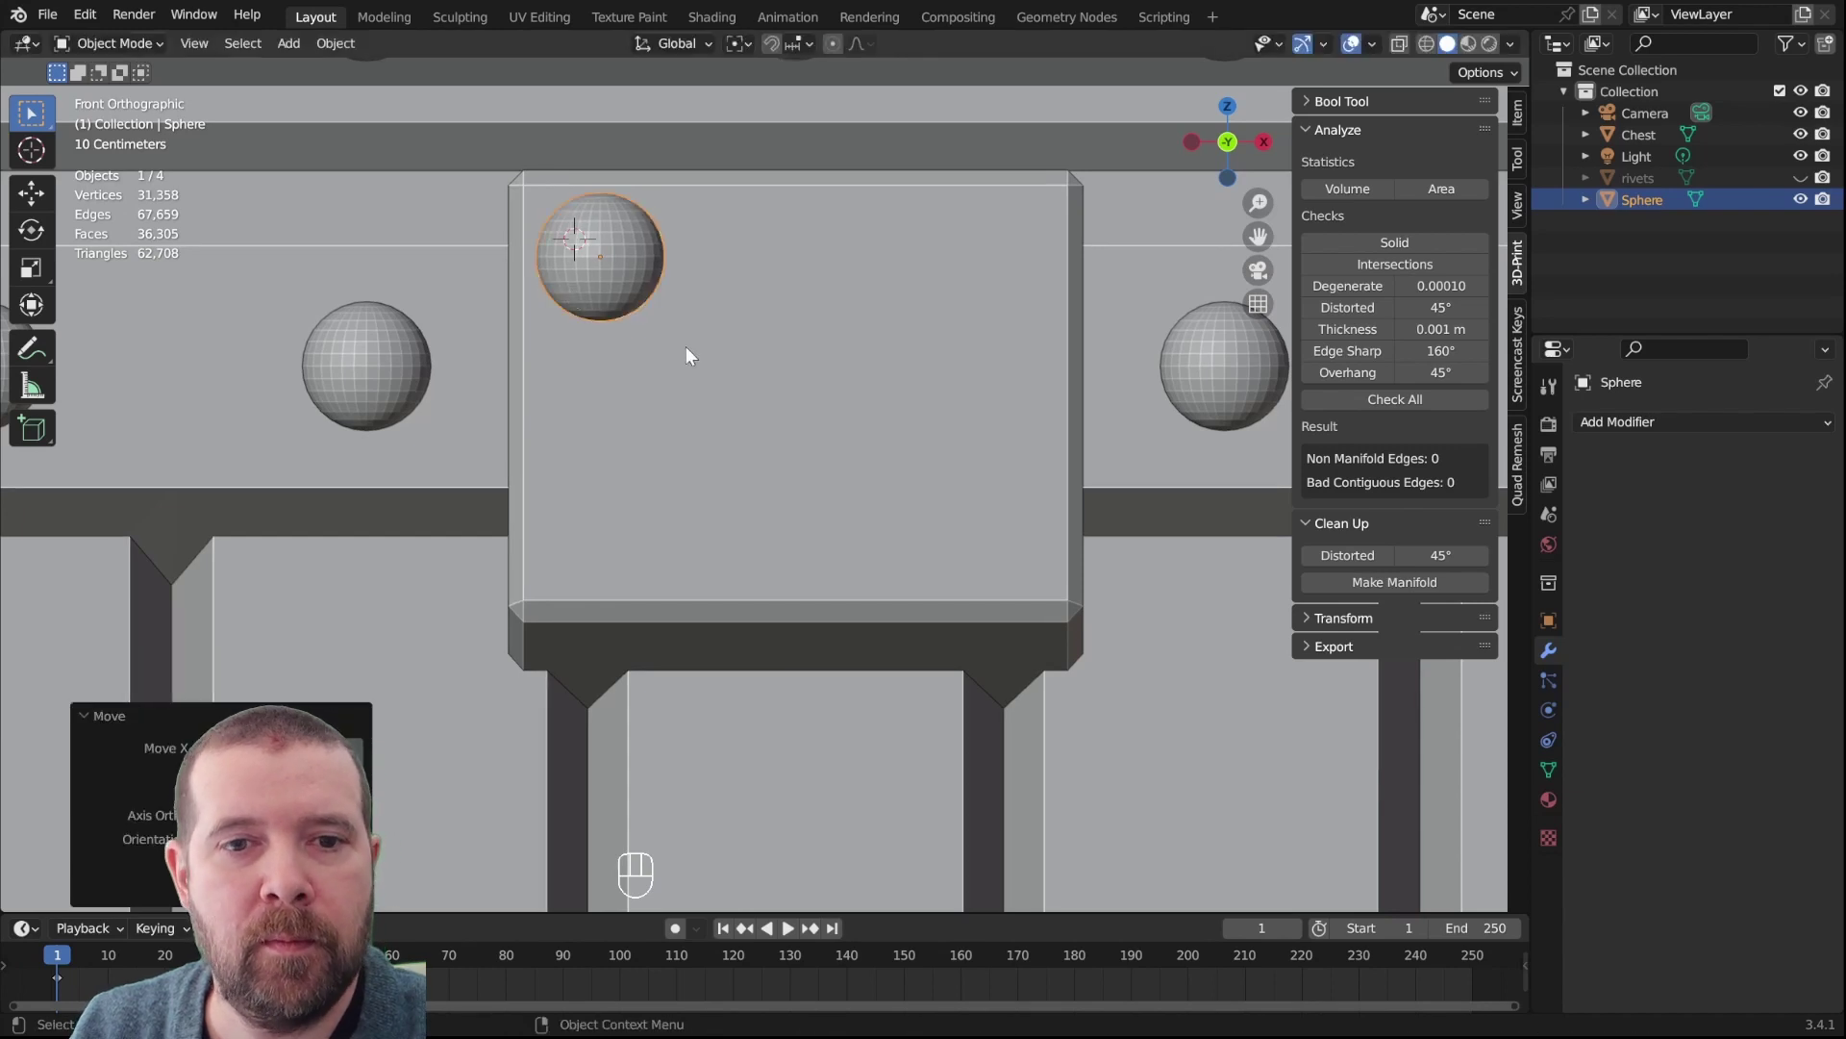
# Duplicate the rivet sphere to the top-right, bottom-left and bottom-right plate corners
pyautogui.press('shift+d')
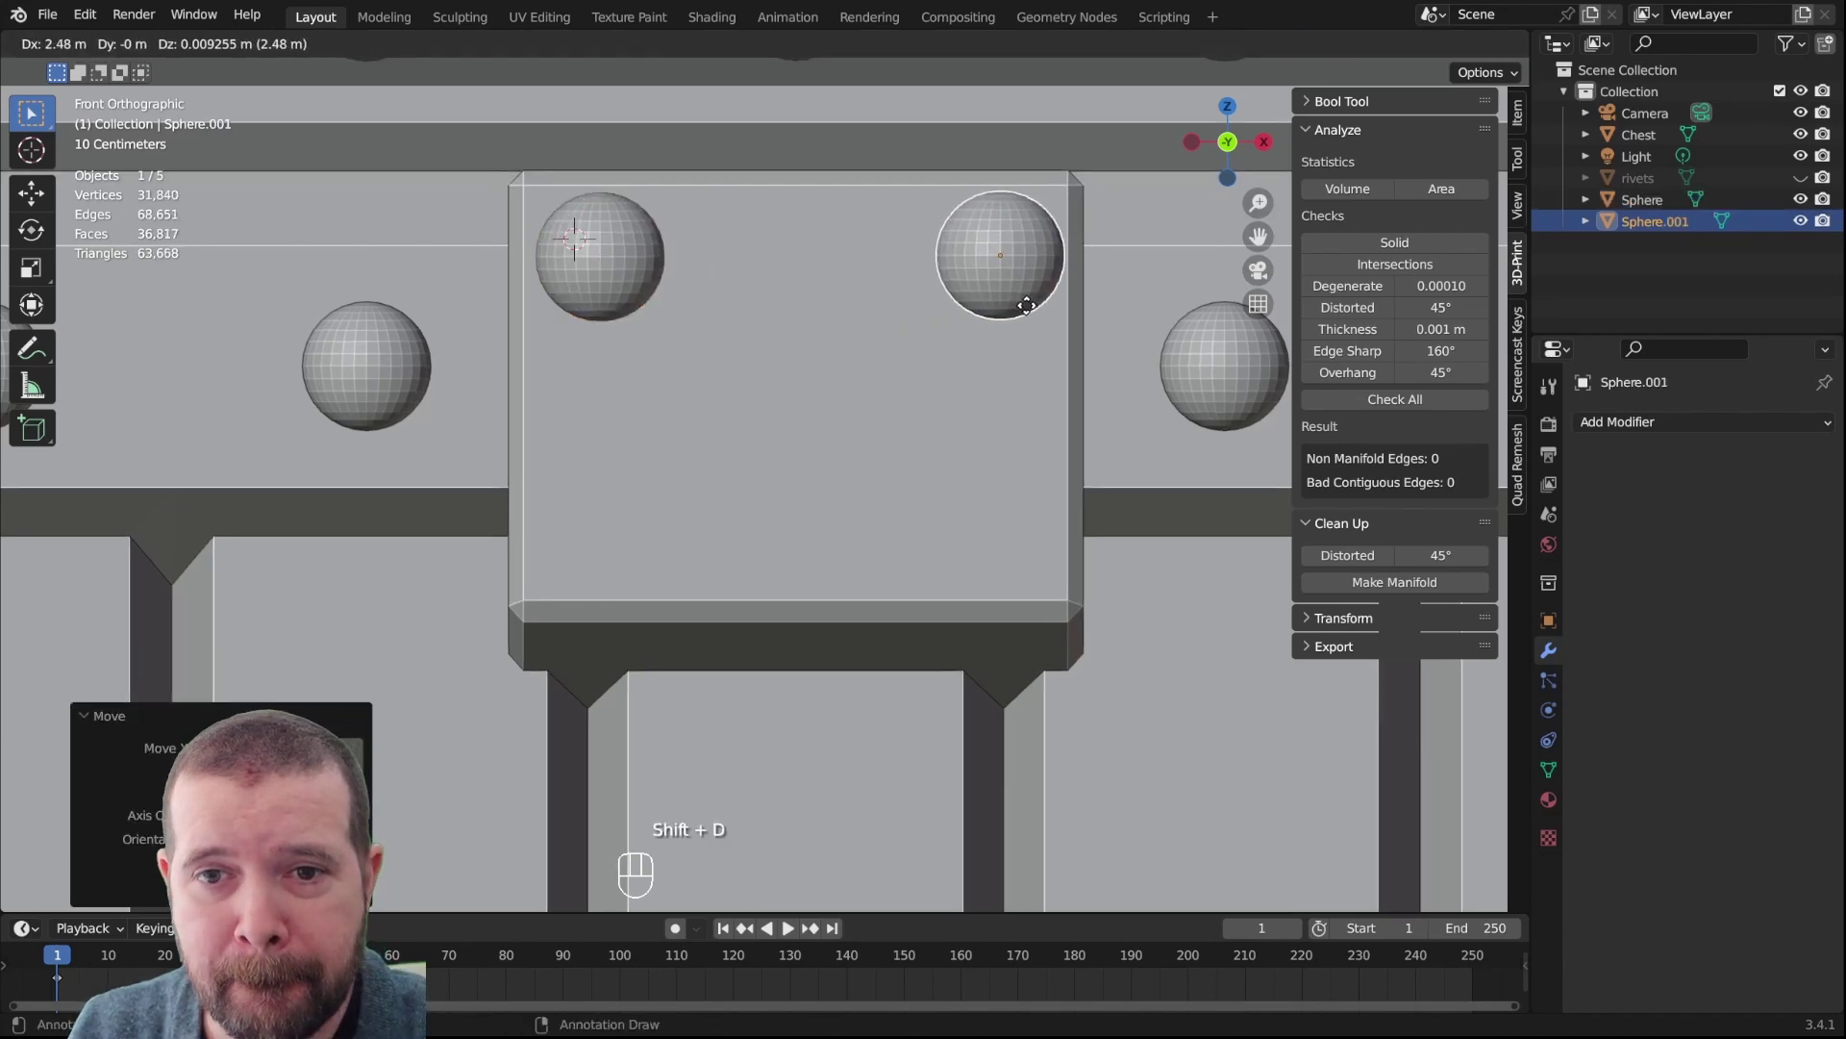
pyautogui.press('shift+d')
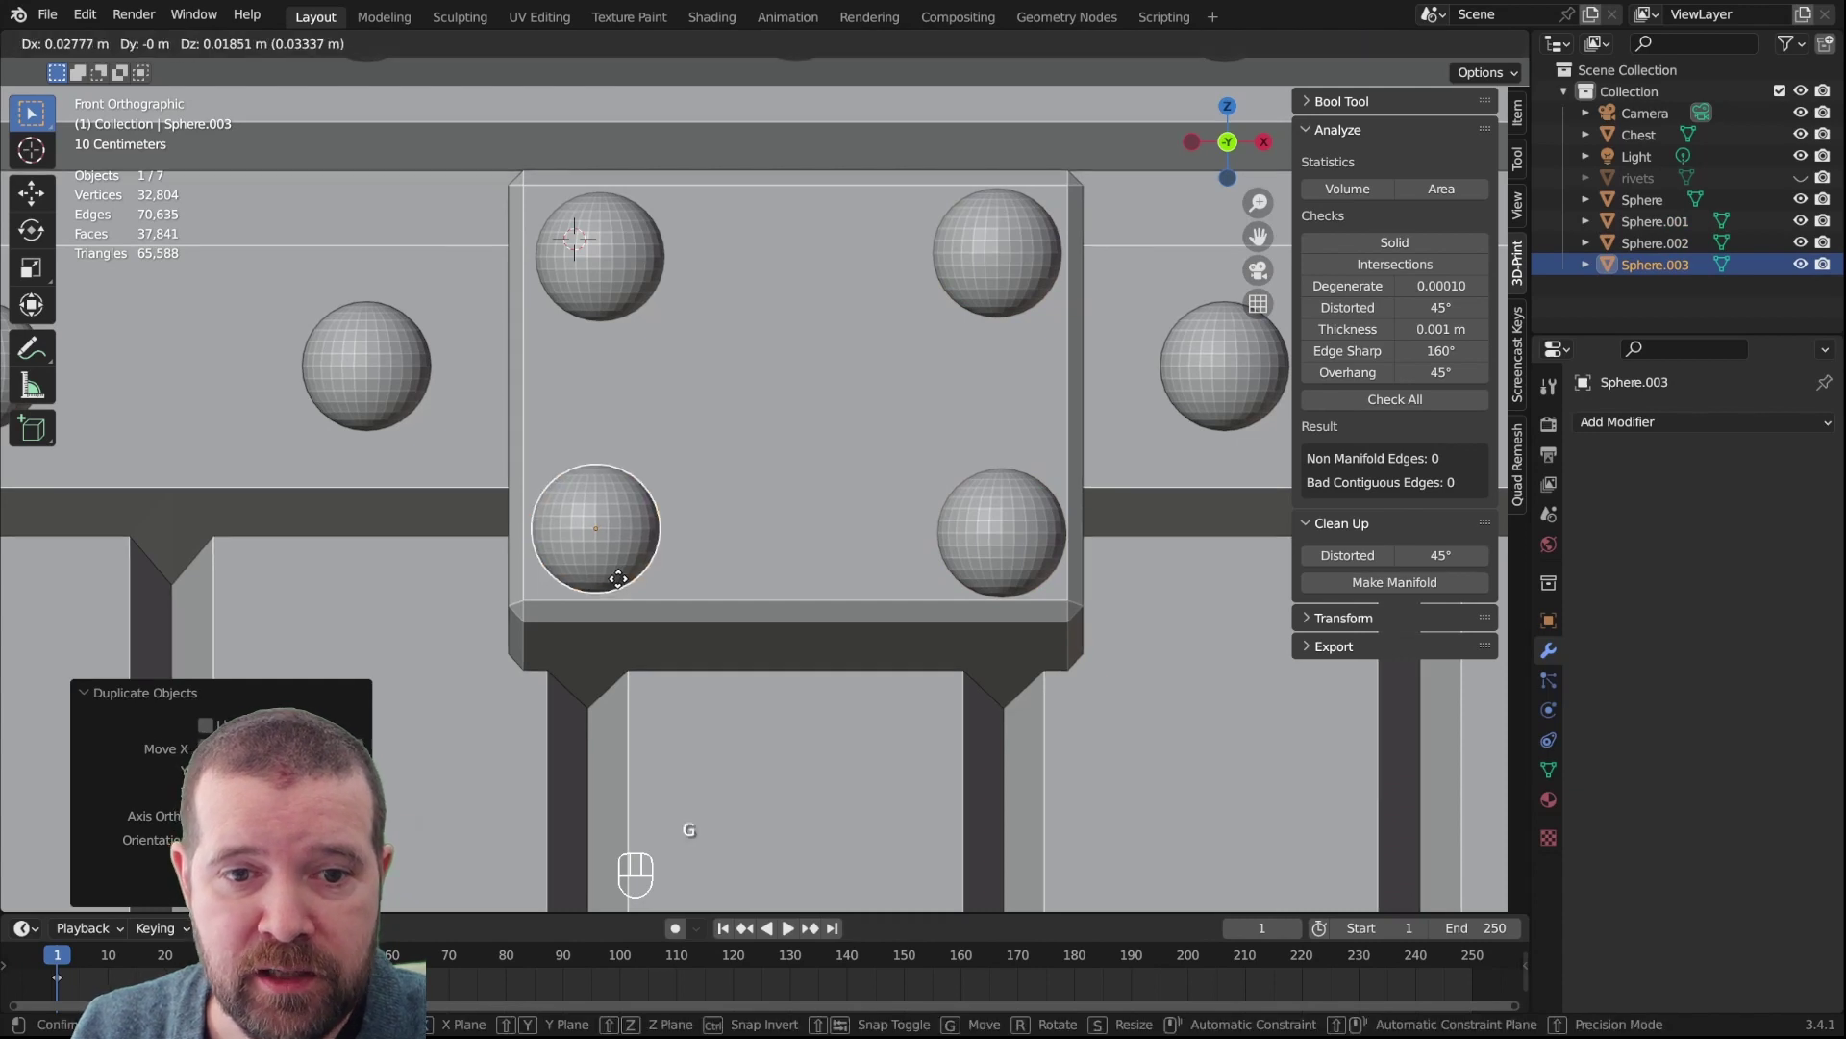
pyautogui.click(600, 262)
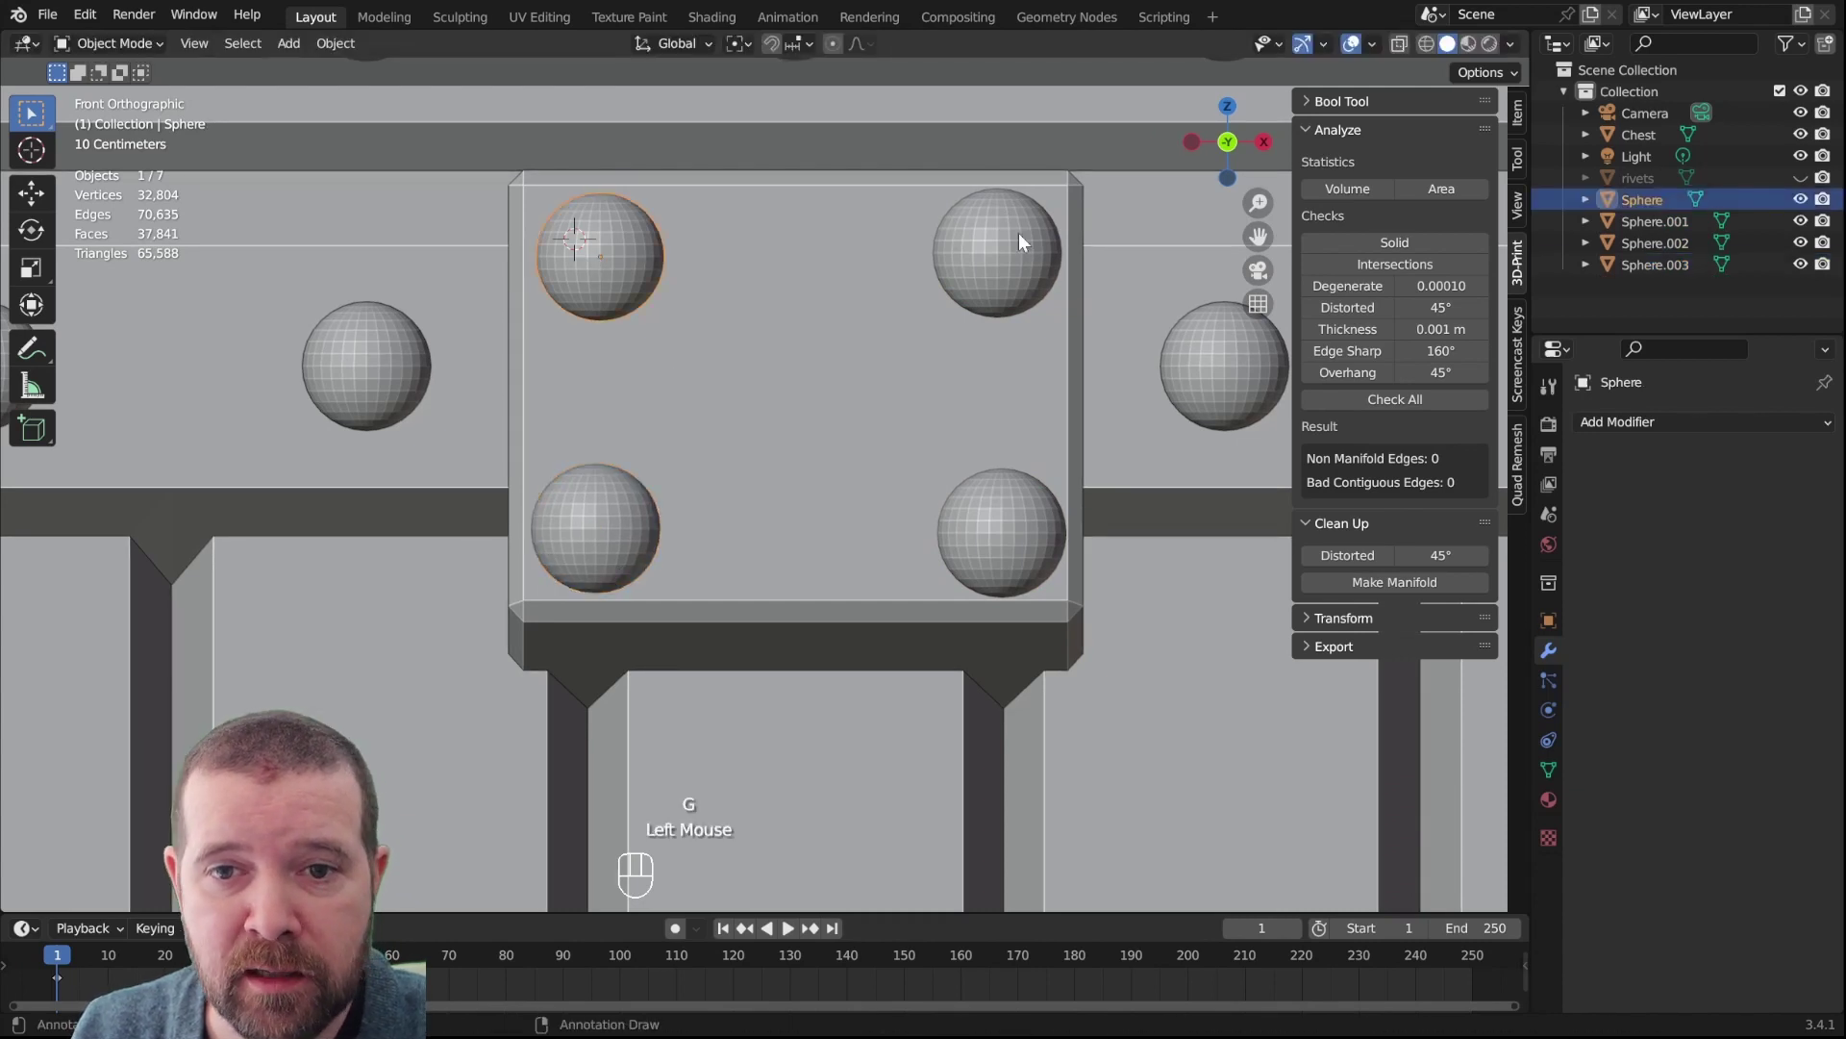
pyautogui.click(1016, 242)
pyautogui.press('g')
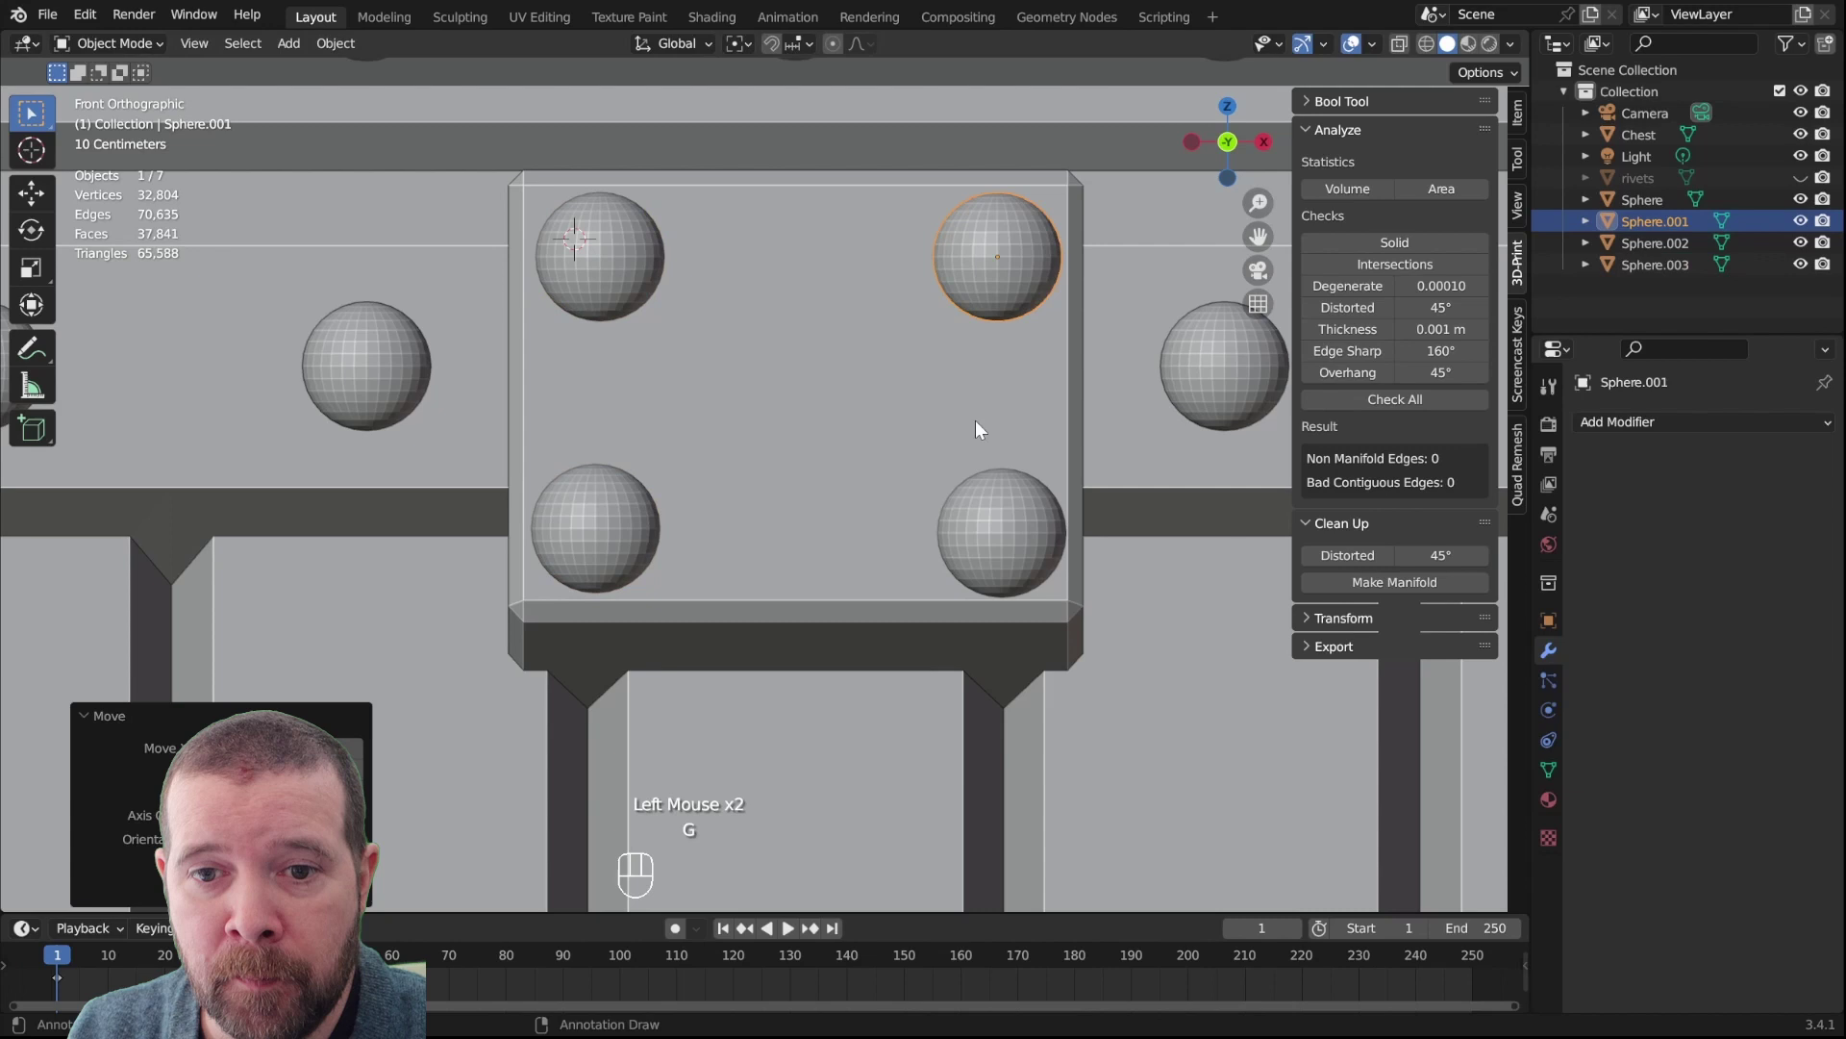
pyautogui.click(1021, 518)
pyautogui.press('g')
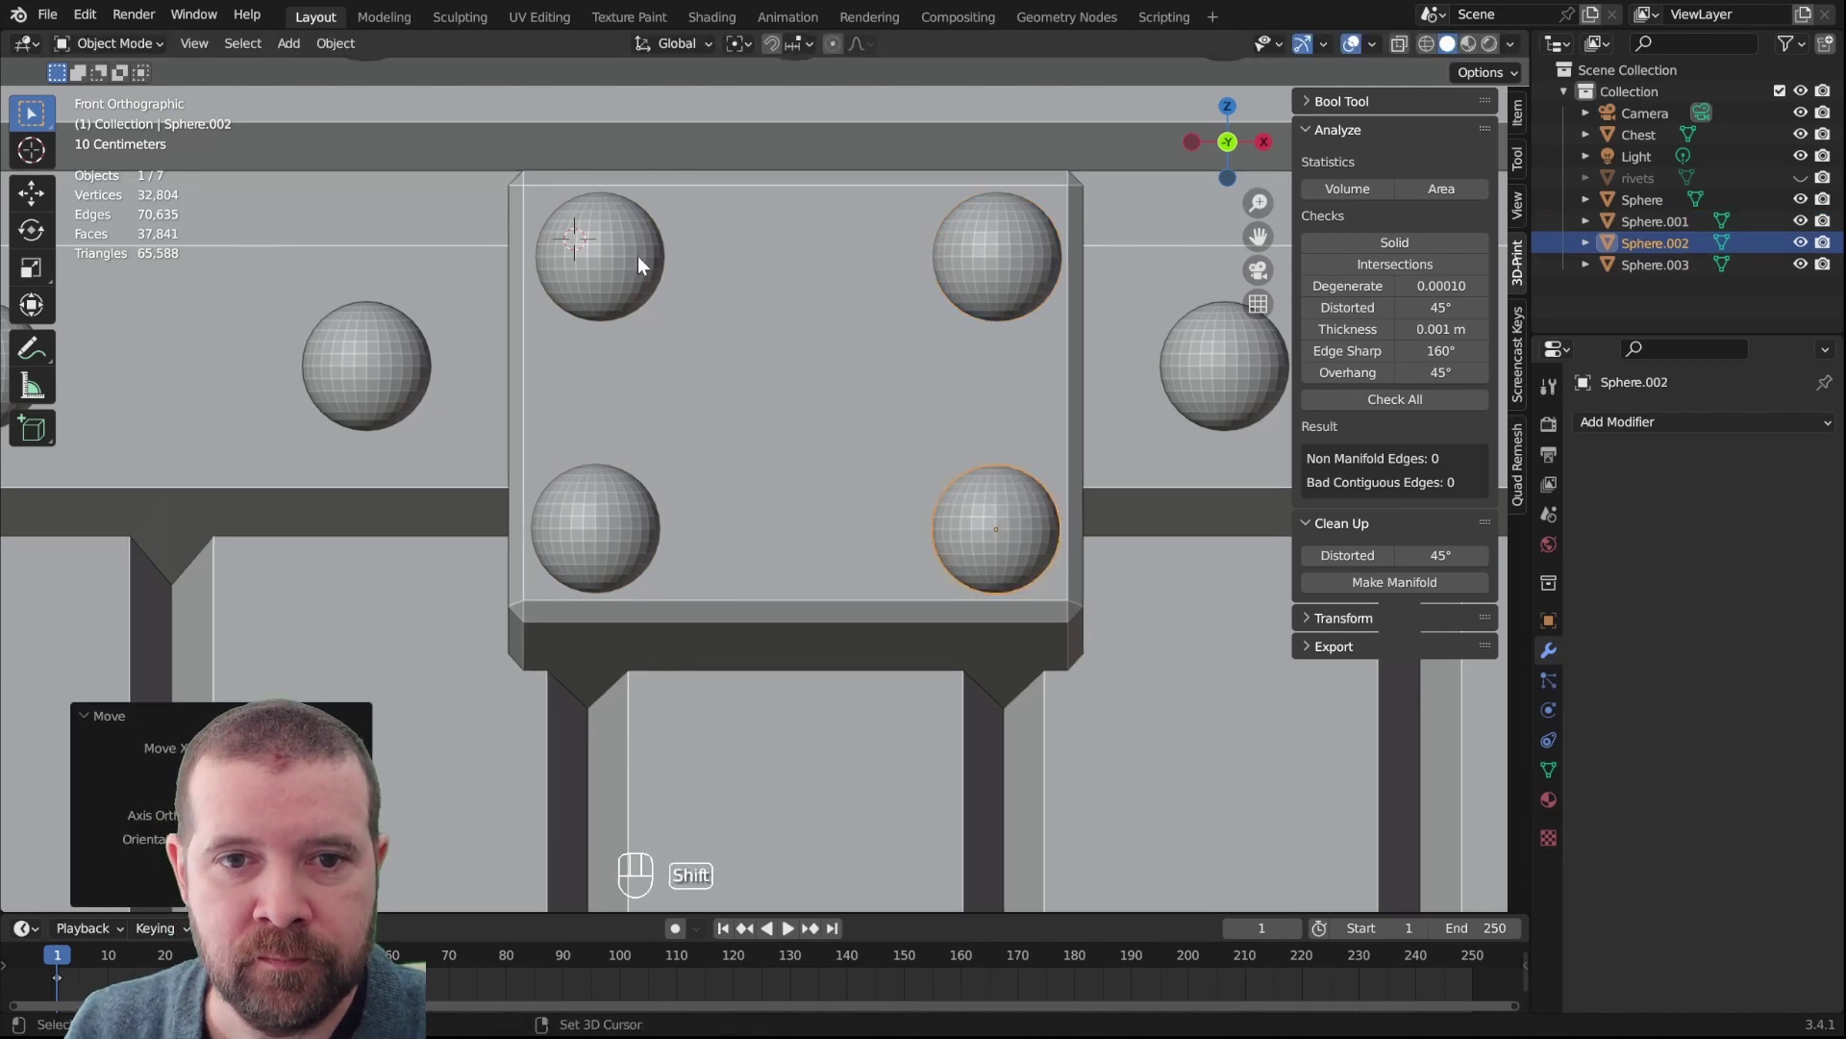
# Select all four rivet spheres and join them into one object with Ctrl+J
pyautogui.click(622, 256)
pyautogui.click(576, 571)
pyautogui.click(976, 282)
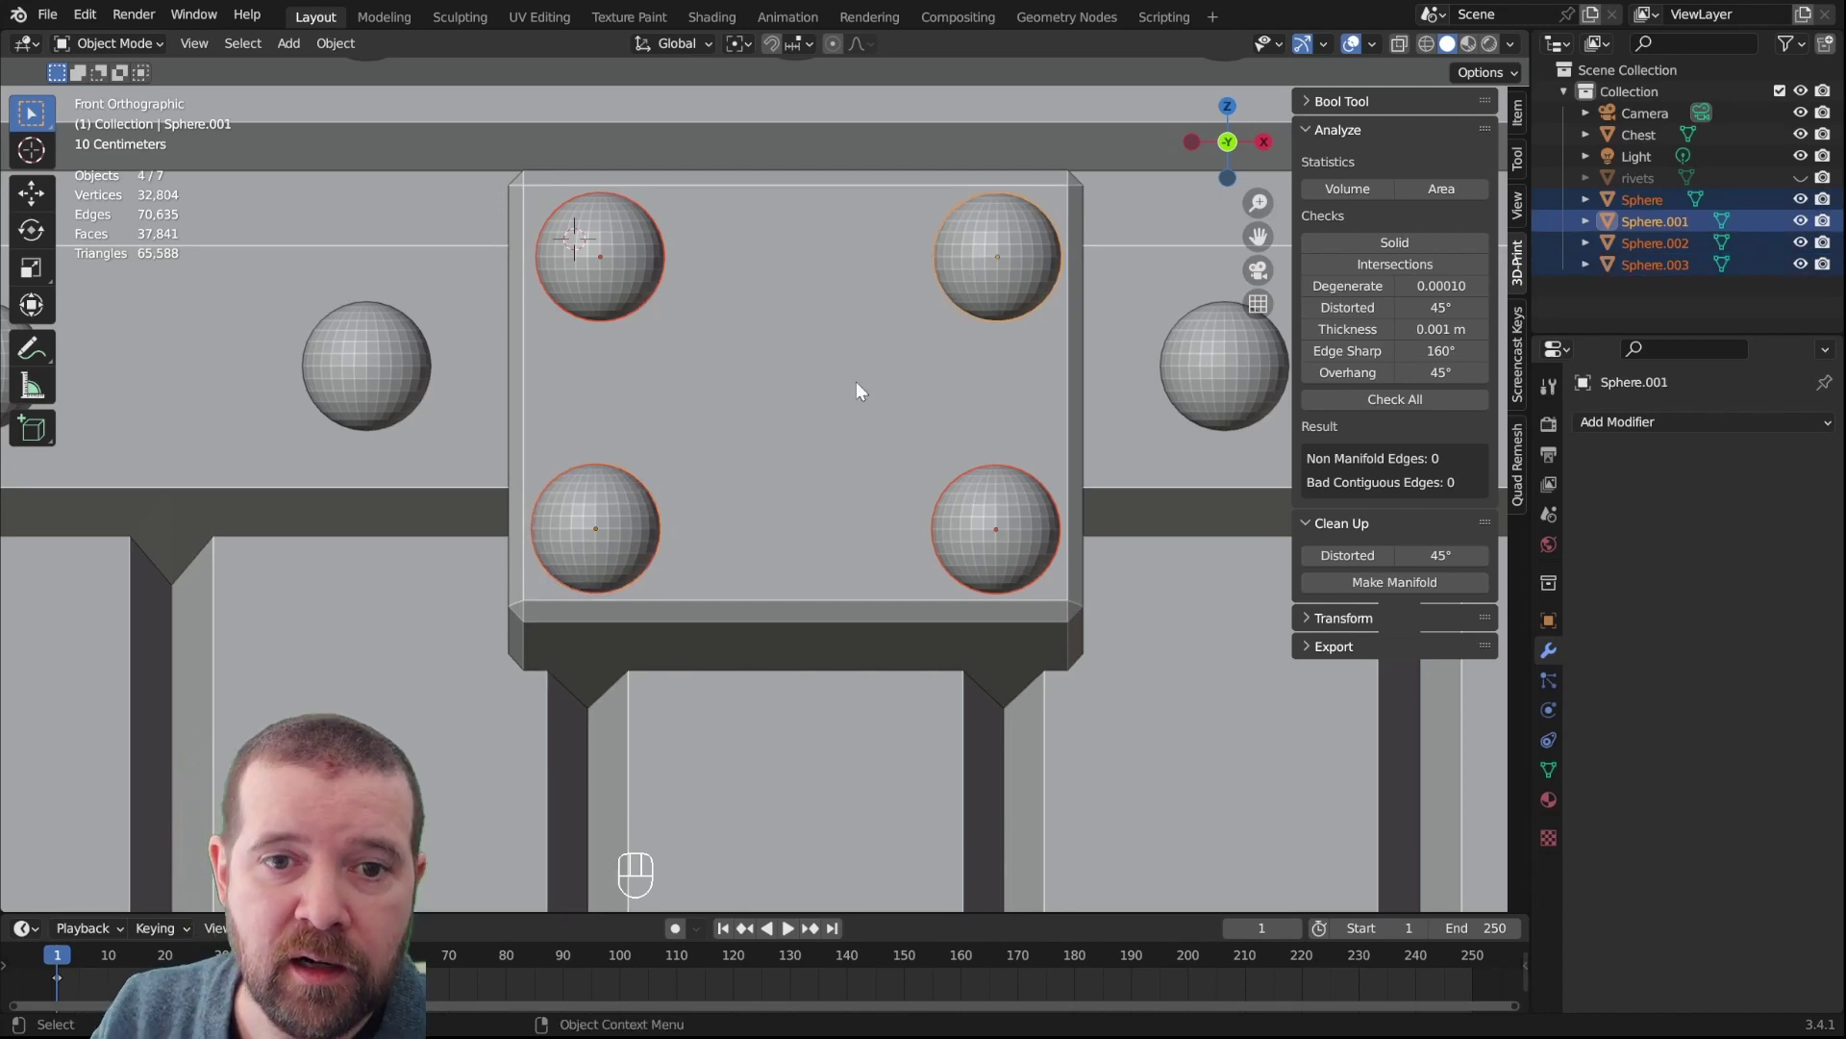
pyautogui.press('ctrl+j')
pyautogui.moveTo(798, 301); pyautogui.dragTo(784, 330)
pyautogui.moveTo(785, 330); pyautogui.dragTo(806, 339)
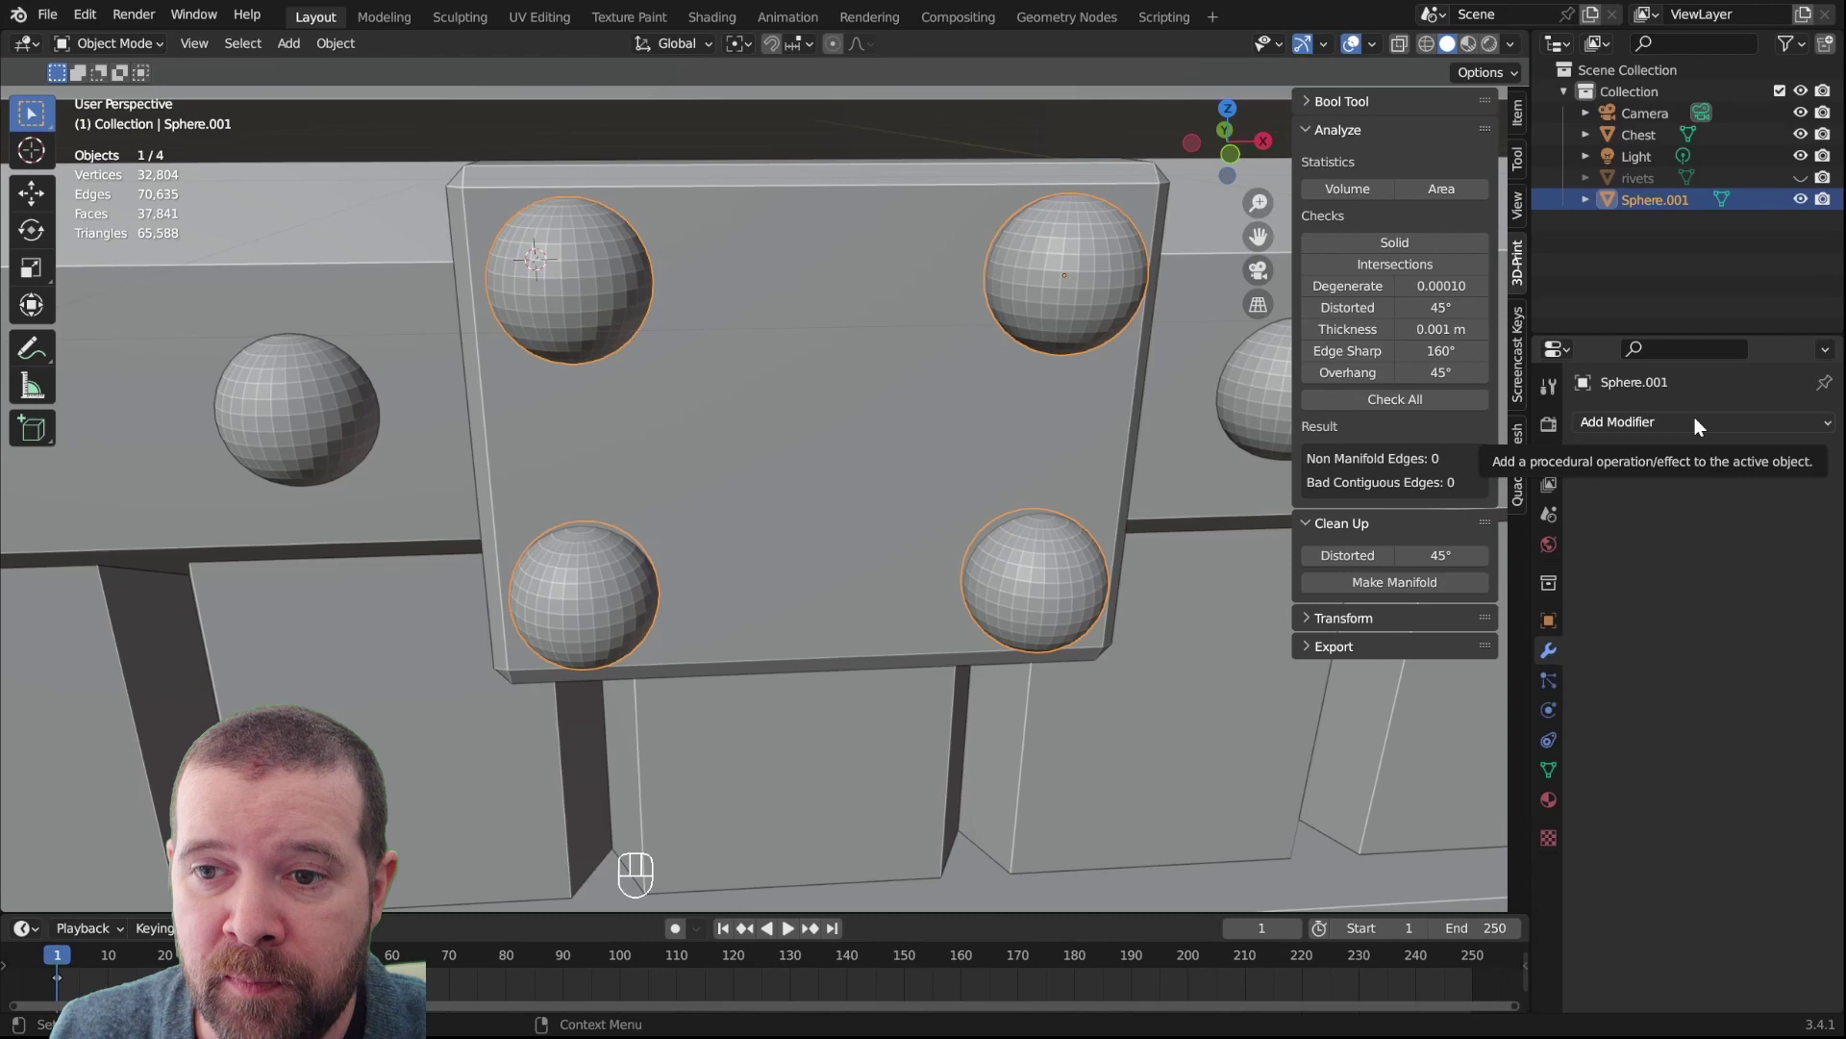
# Add a Boolean modifier on the Chest for the joined rivets, undoing a premature delete
pyautogui.click(863, 306)
pyautogui.scroll(-3)
pyautogui.moveTo(965, 500); pyautogui.dragTo(998, 491)
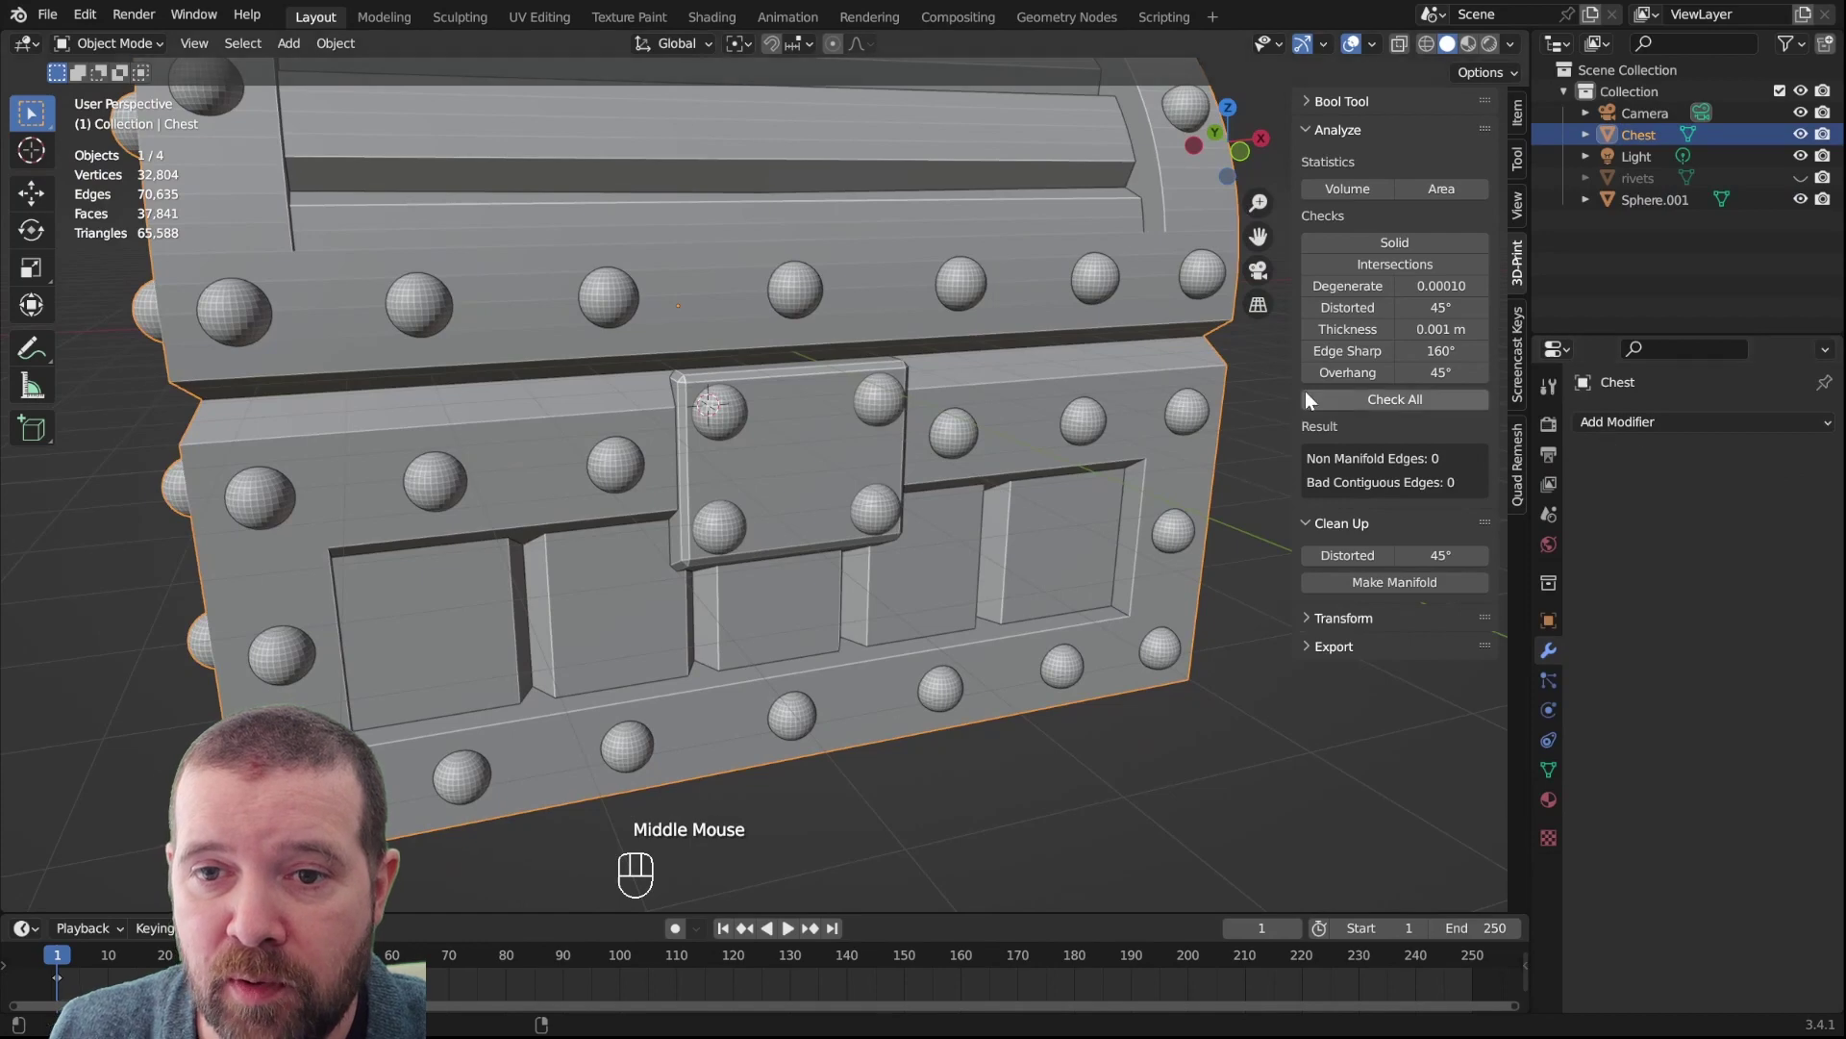
pyautogui.moveTo(1648, 432); pyautogui.dragTo(1413, 539)
pyautogui.click(1800, 557)
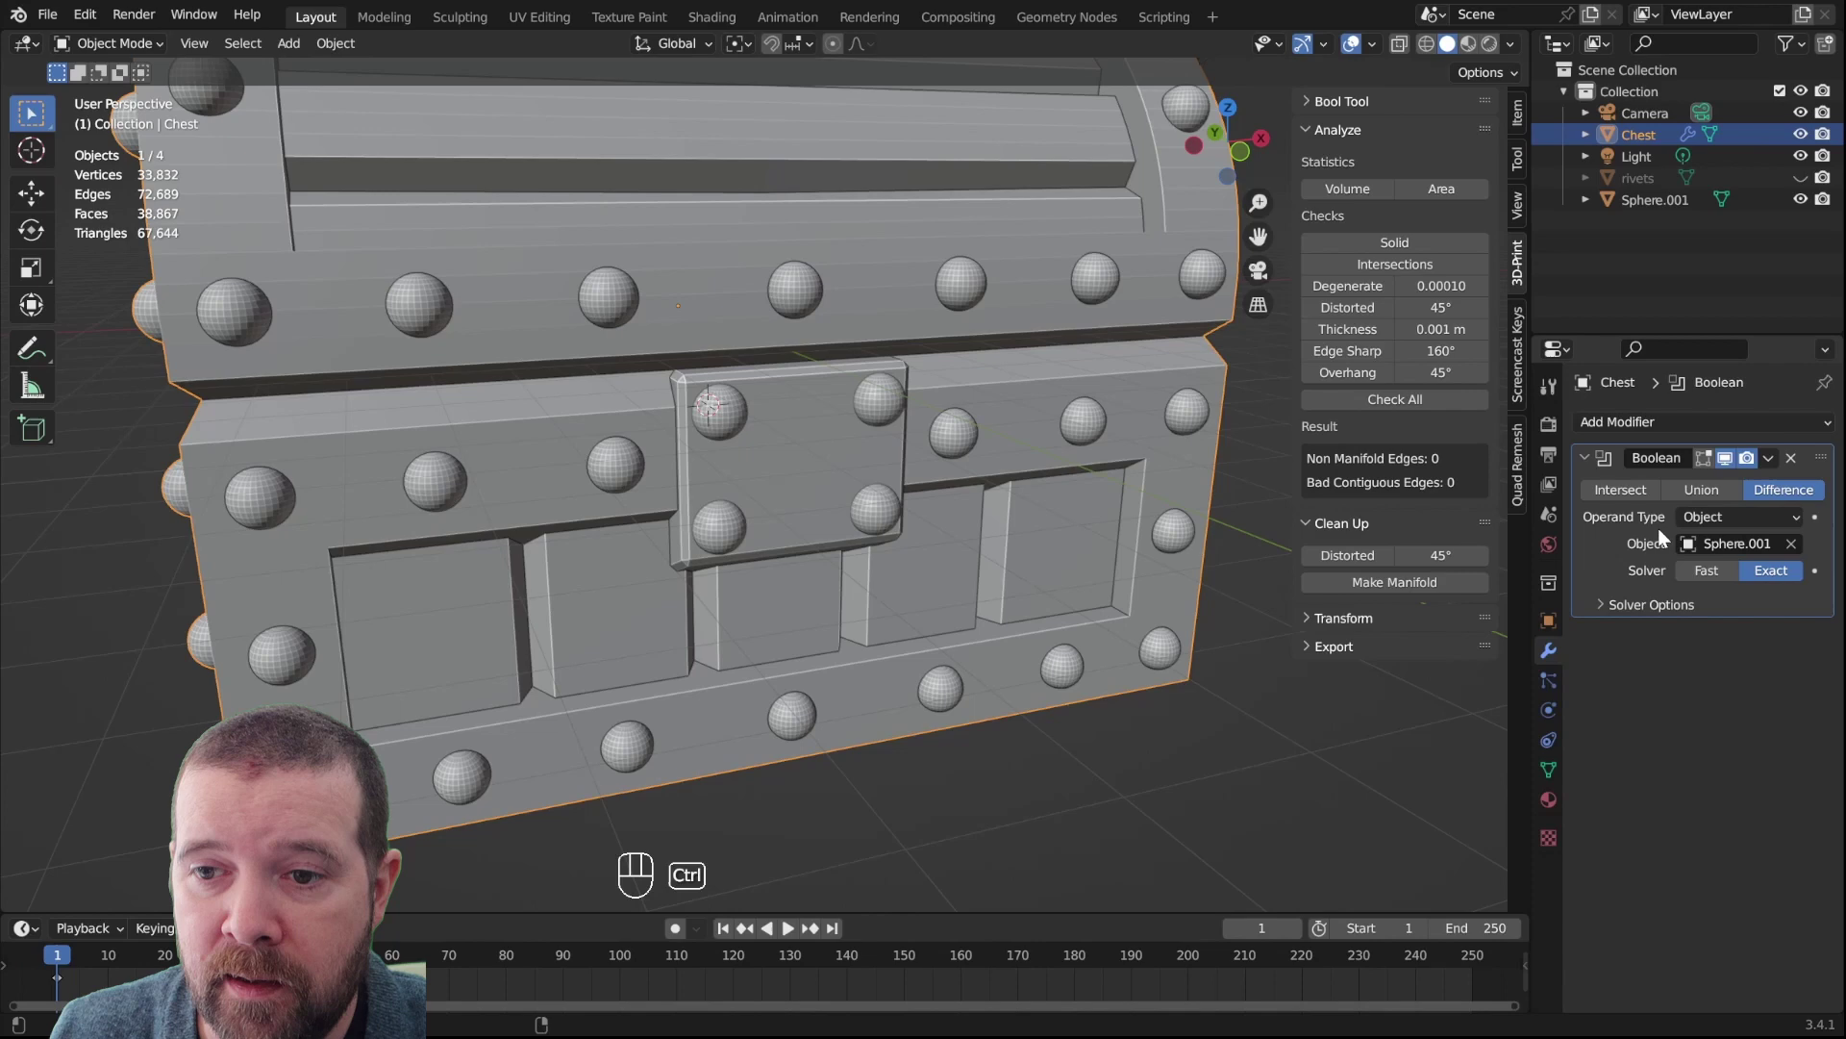
pyautogui.press('ctrl+a')
pyautogui.click(877, 410)
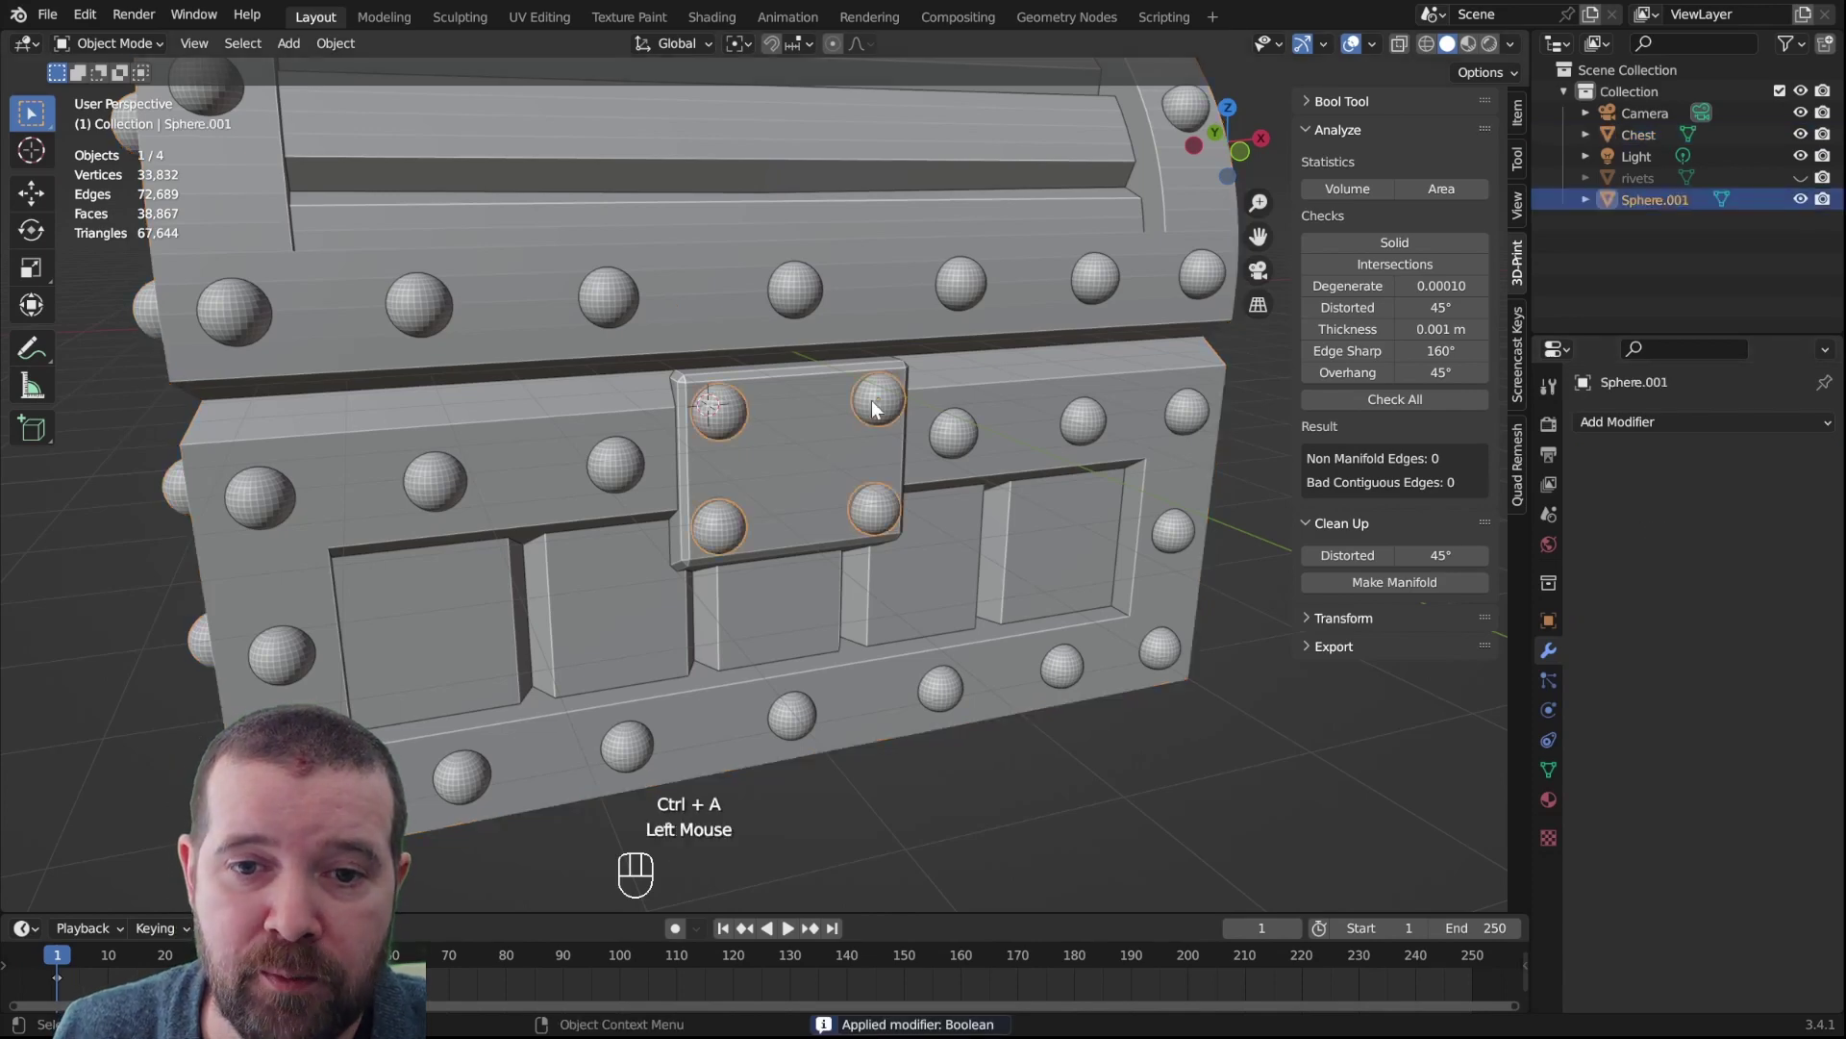
pyautogui.press('Delete')
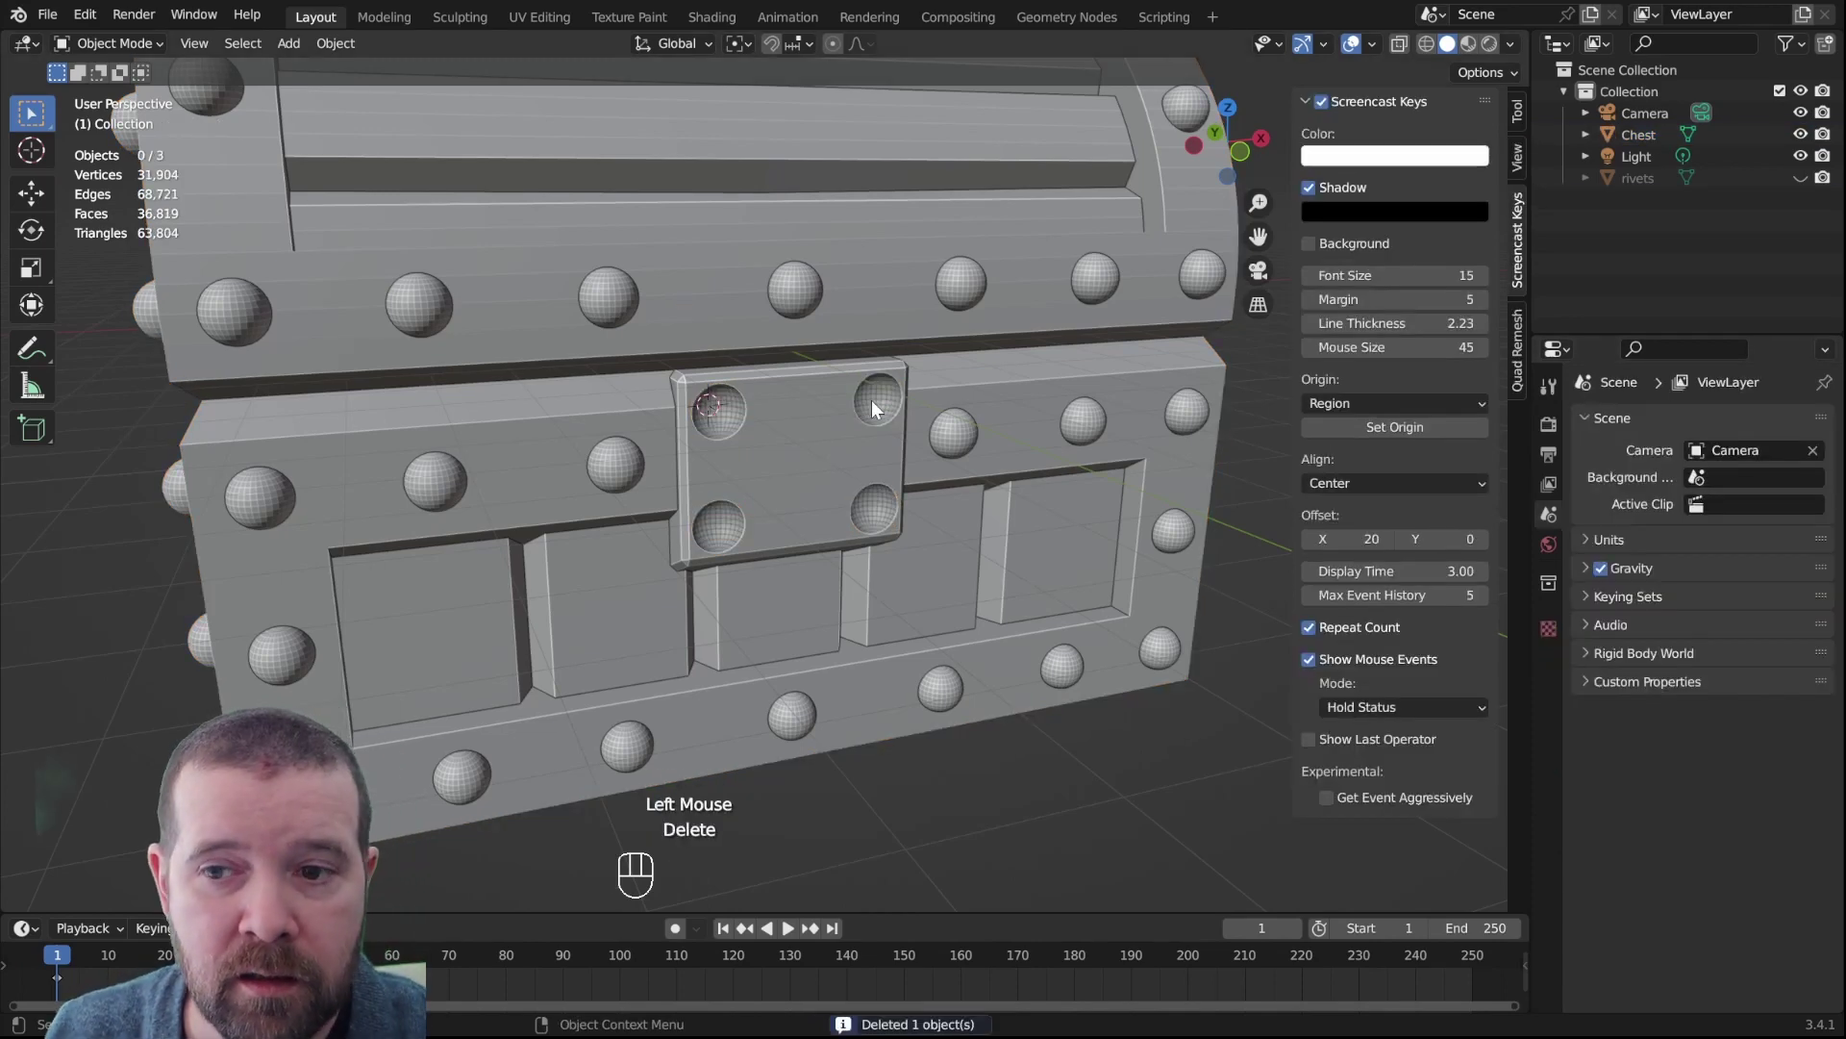
pyautogui.press('ctrl+z')
pyautogui.press('ctrl+z')
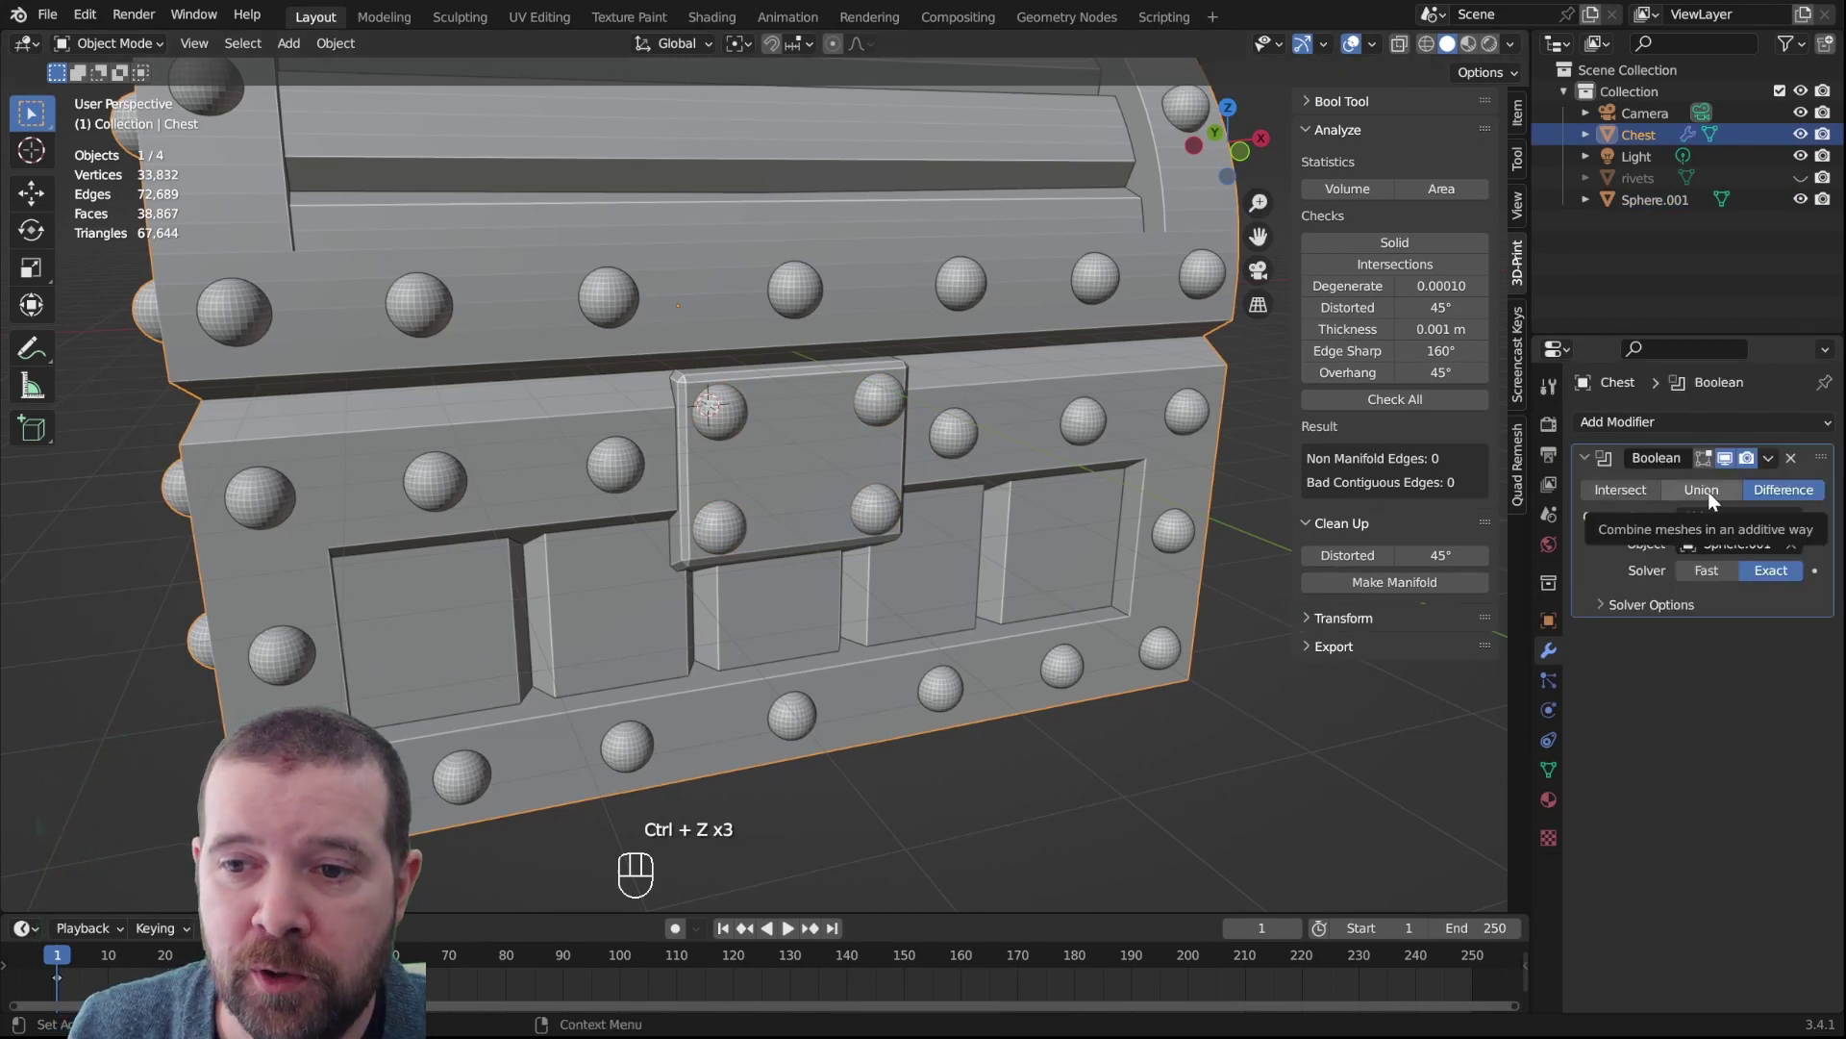
# Set the Boolean to Union, apply it and delete the separate rivets object
pyautogui.click(1716, 502)
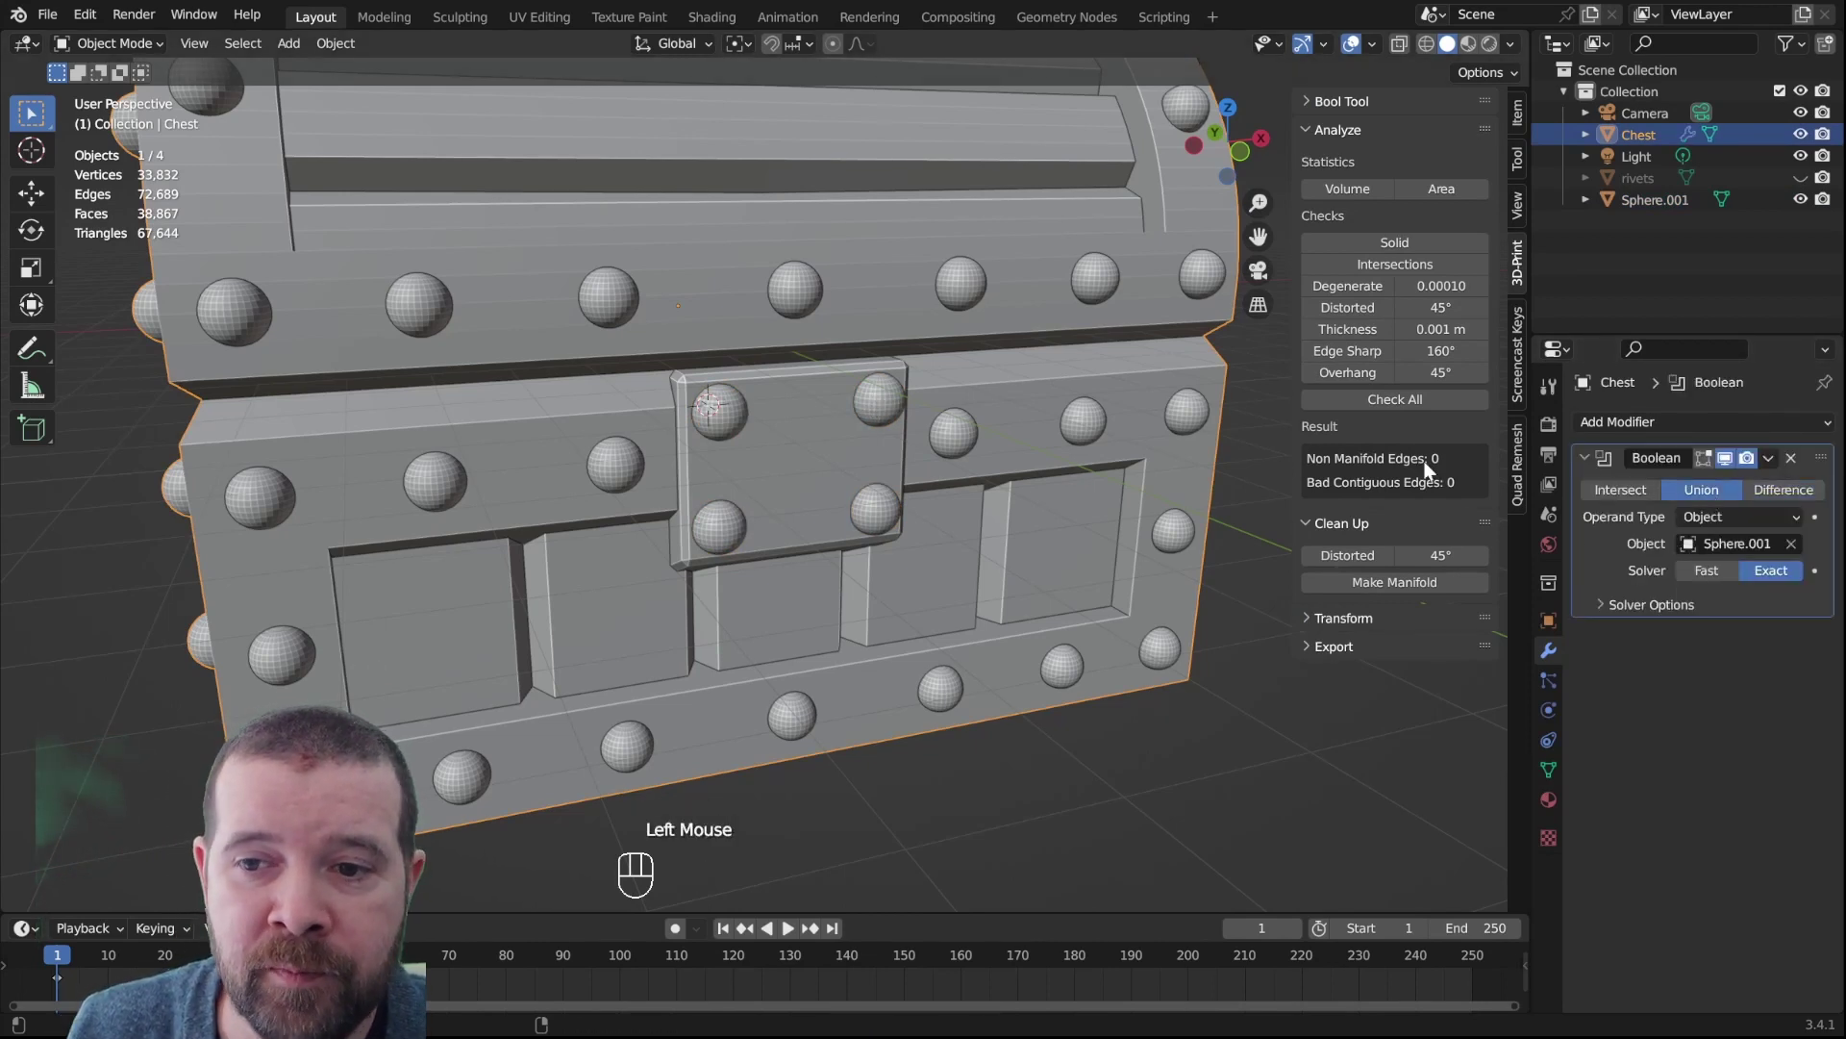
pyautogui.press('ctrl+a')
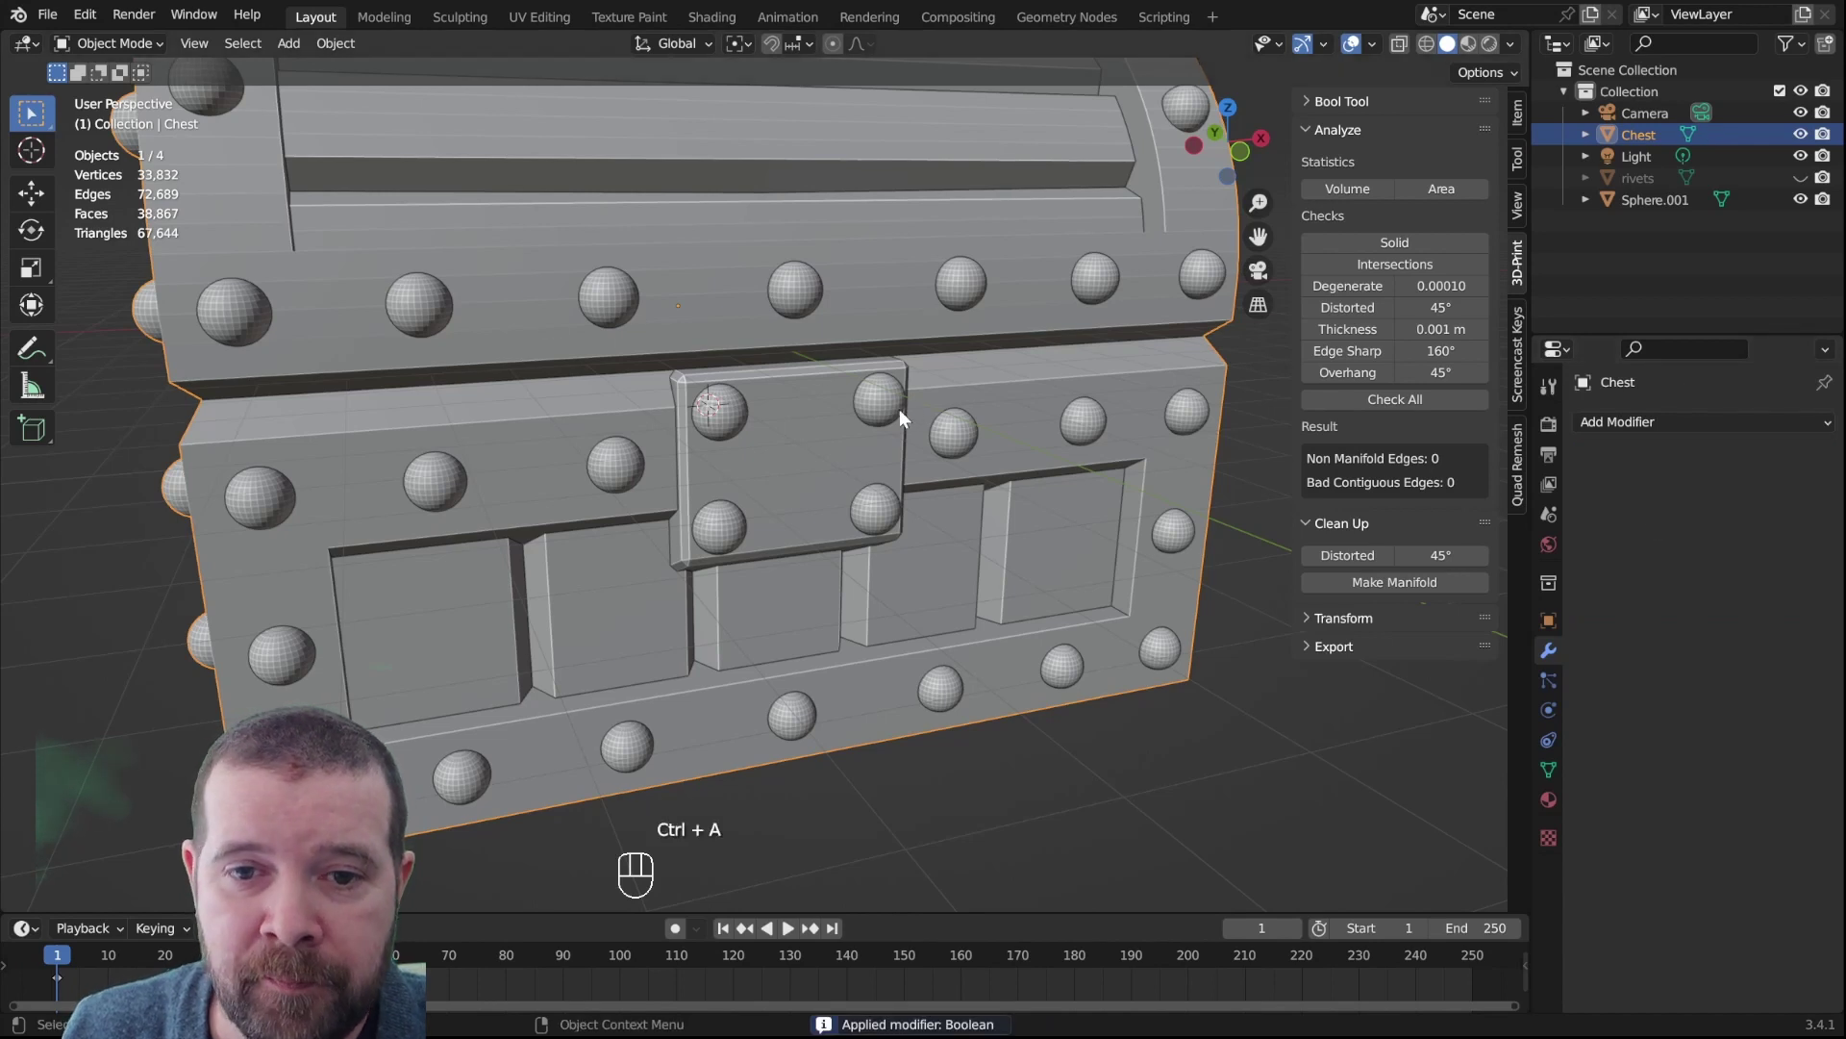
pyautogui.click(876, 415)
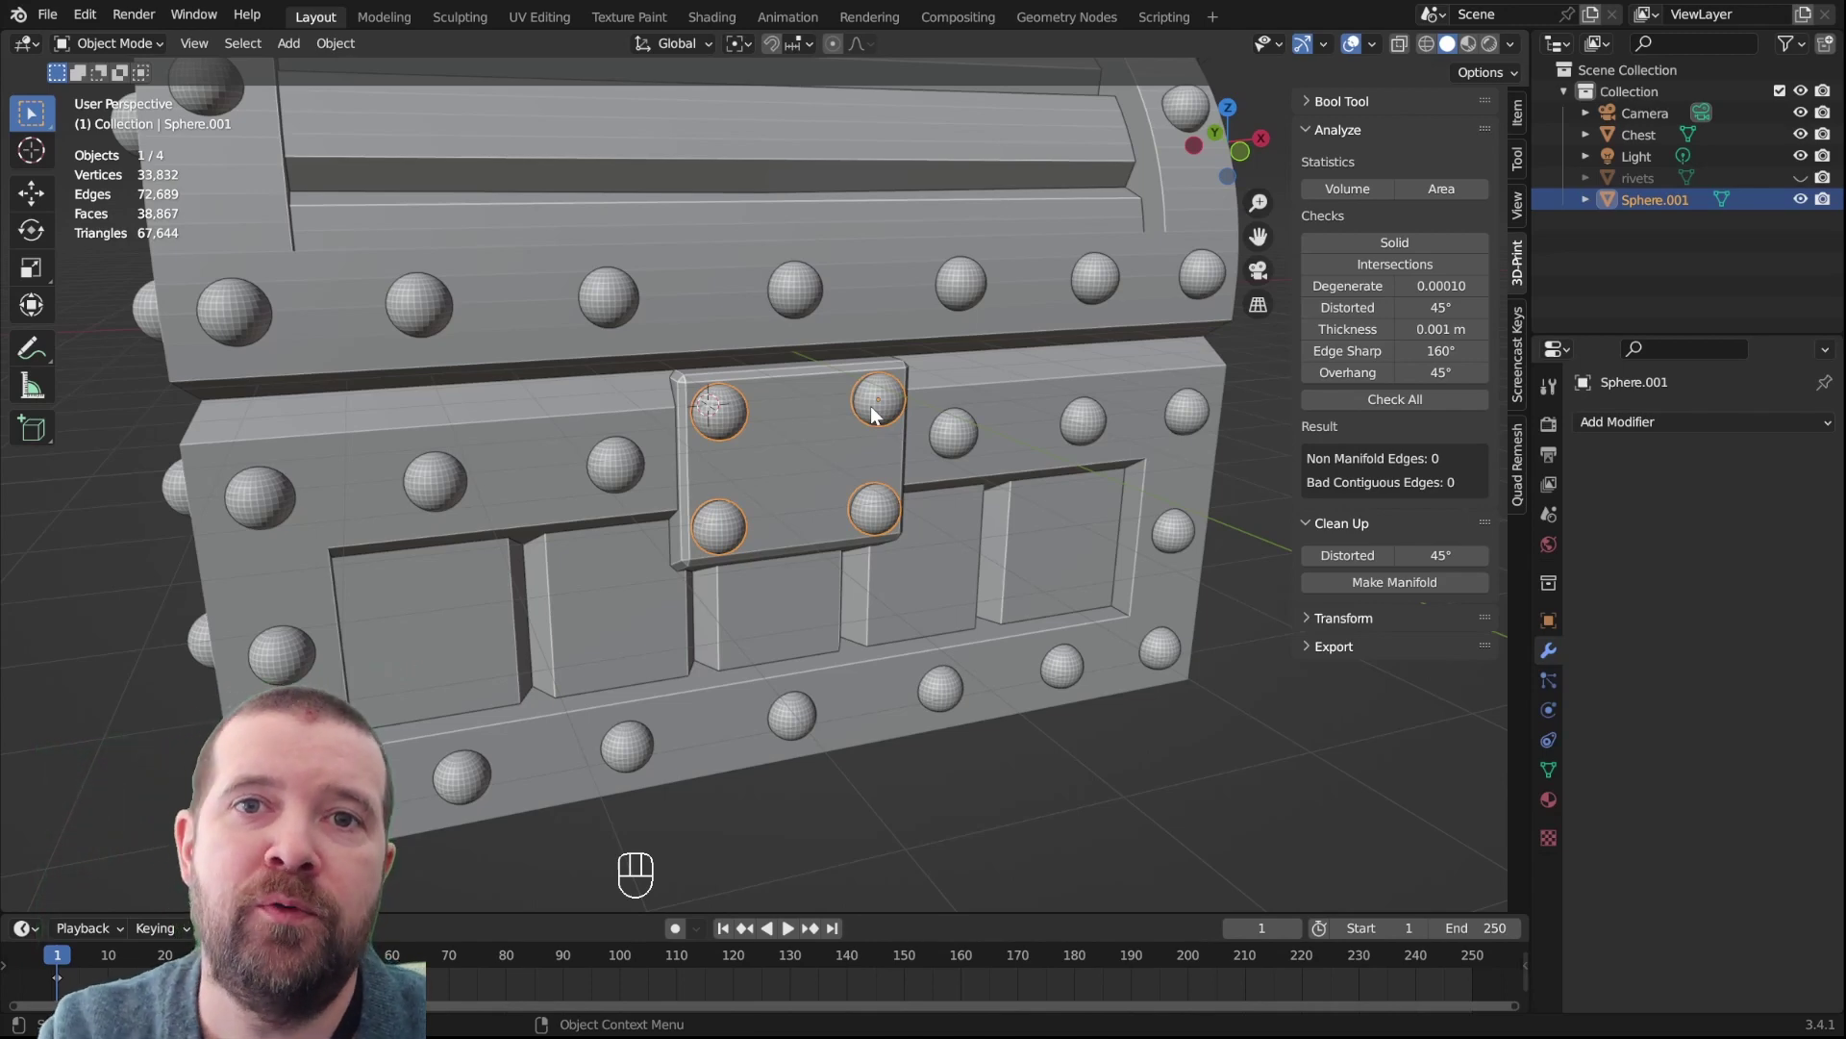
pyautogui.press('Delete')
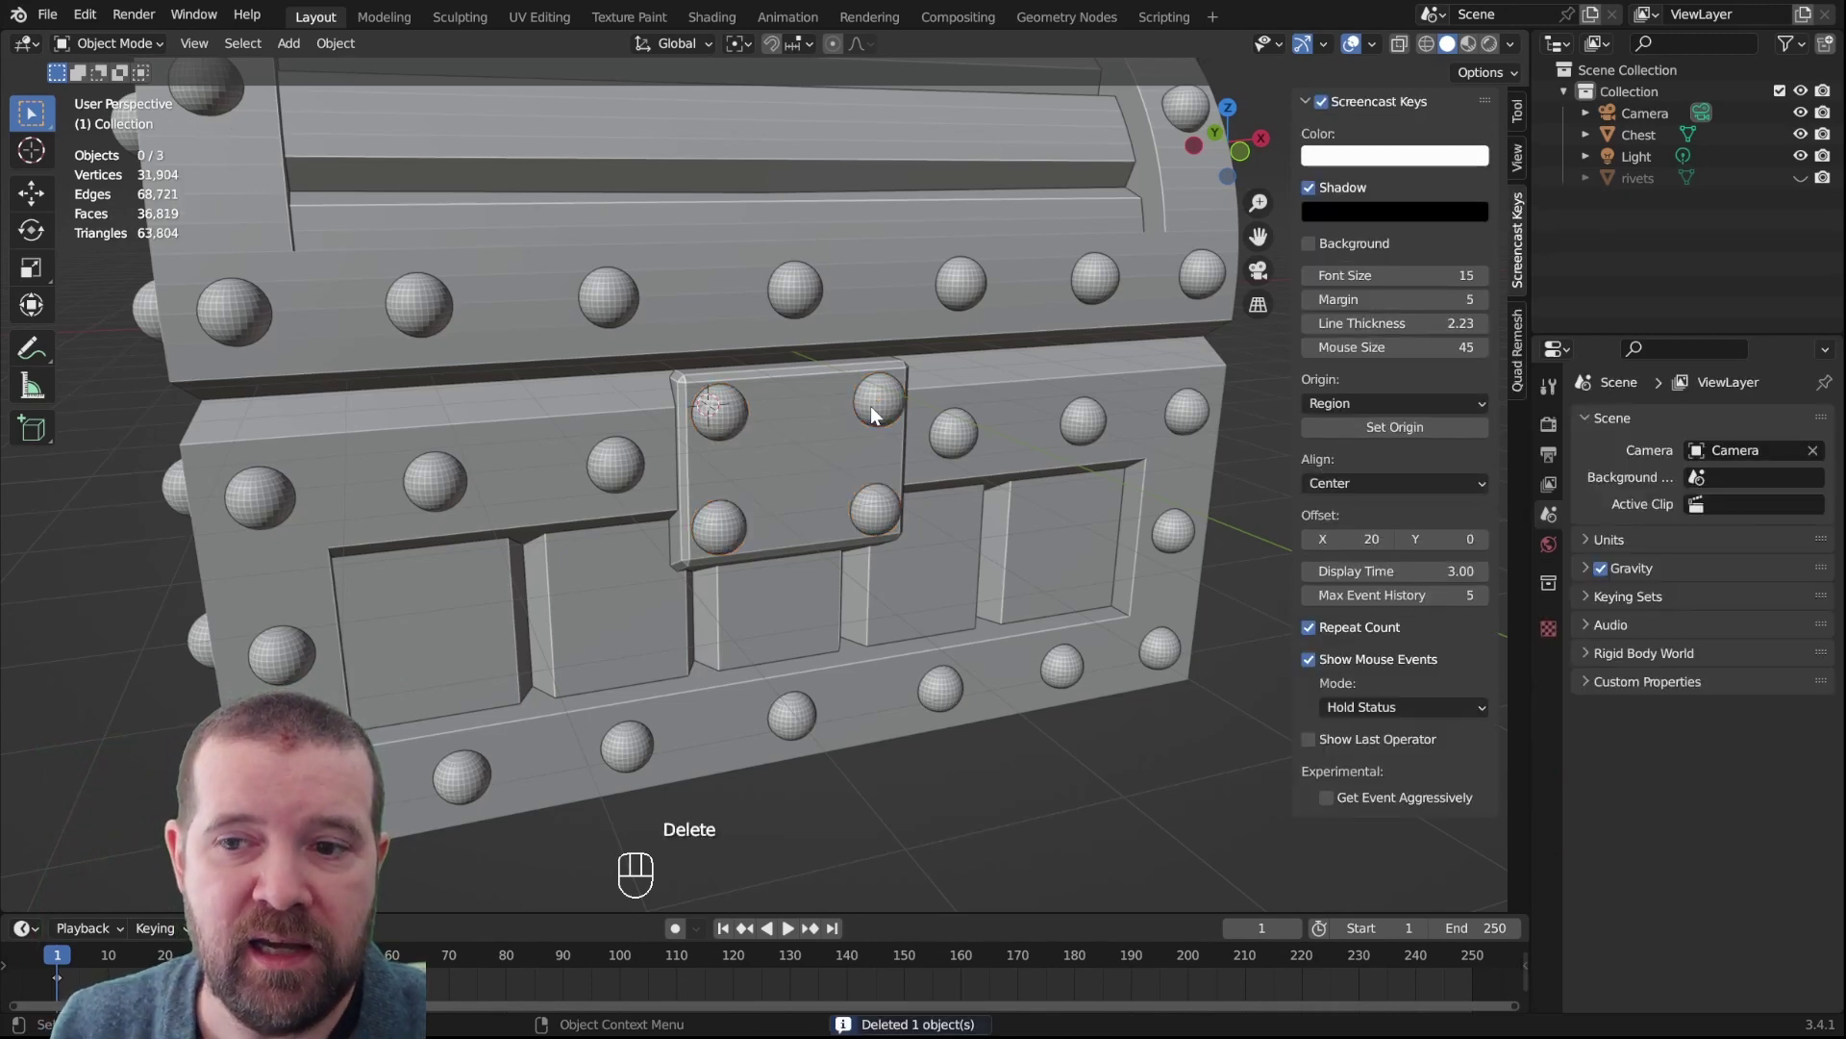
# Restore the print-check panel and enter Edit Mode on the chest to confirm the rivets are in its mesh
pyautogui.moveTo(861, 365); pyautogui.dragTo(783, 429)
pyautogui.scroll(3)
pyautogui.moveTo(884, 458); pyautogui.dragTo(944, 459)
pyautogui.scroll(-3)
pyautogui.middleClick(930, 462)
pyautogui.moveTo(931, 462); pyautogui.dragTo(961, 430)
pyautogui.moveTo(961, 430); pyautogui.dragTo(1054, 440)
pyautogui.click(1052, 427)
pyautogui.moveTo(1054, 440); pyautogui.dragTo(1013, 455)
pyautogui.moveTo(1014, 456); pyautogui.dragTo(841, 416)
pyautogui.click(841, 416)
pyautogui.scroll(3)
pyautogui.press('KP_1')
pyautogui.click(723, 496)
pyautogui.press('Tab')
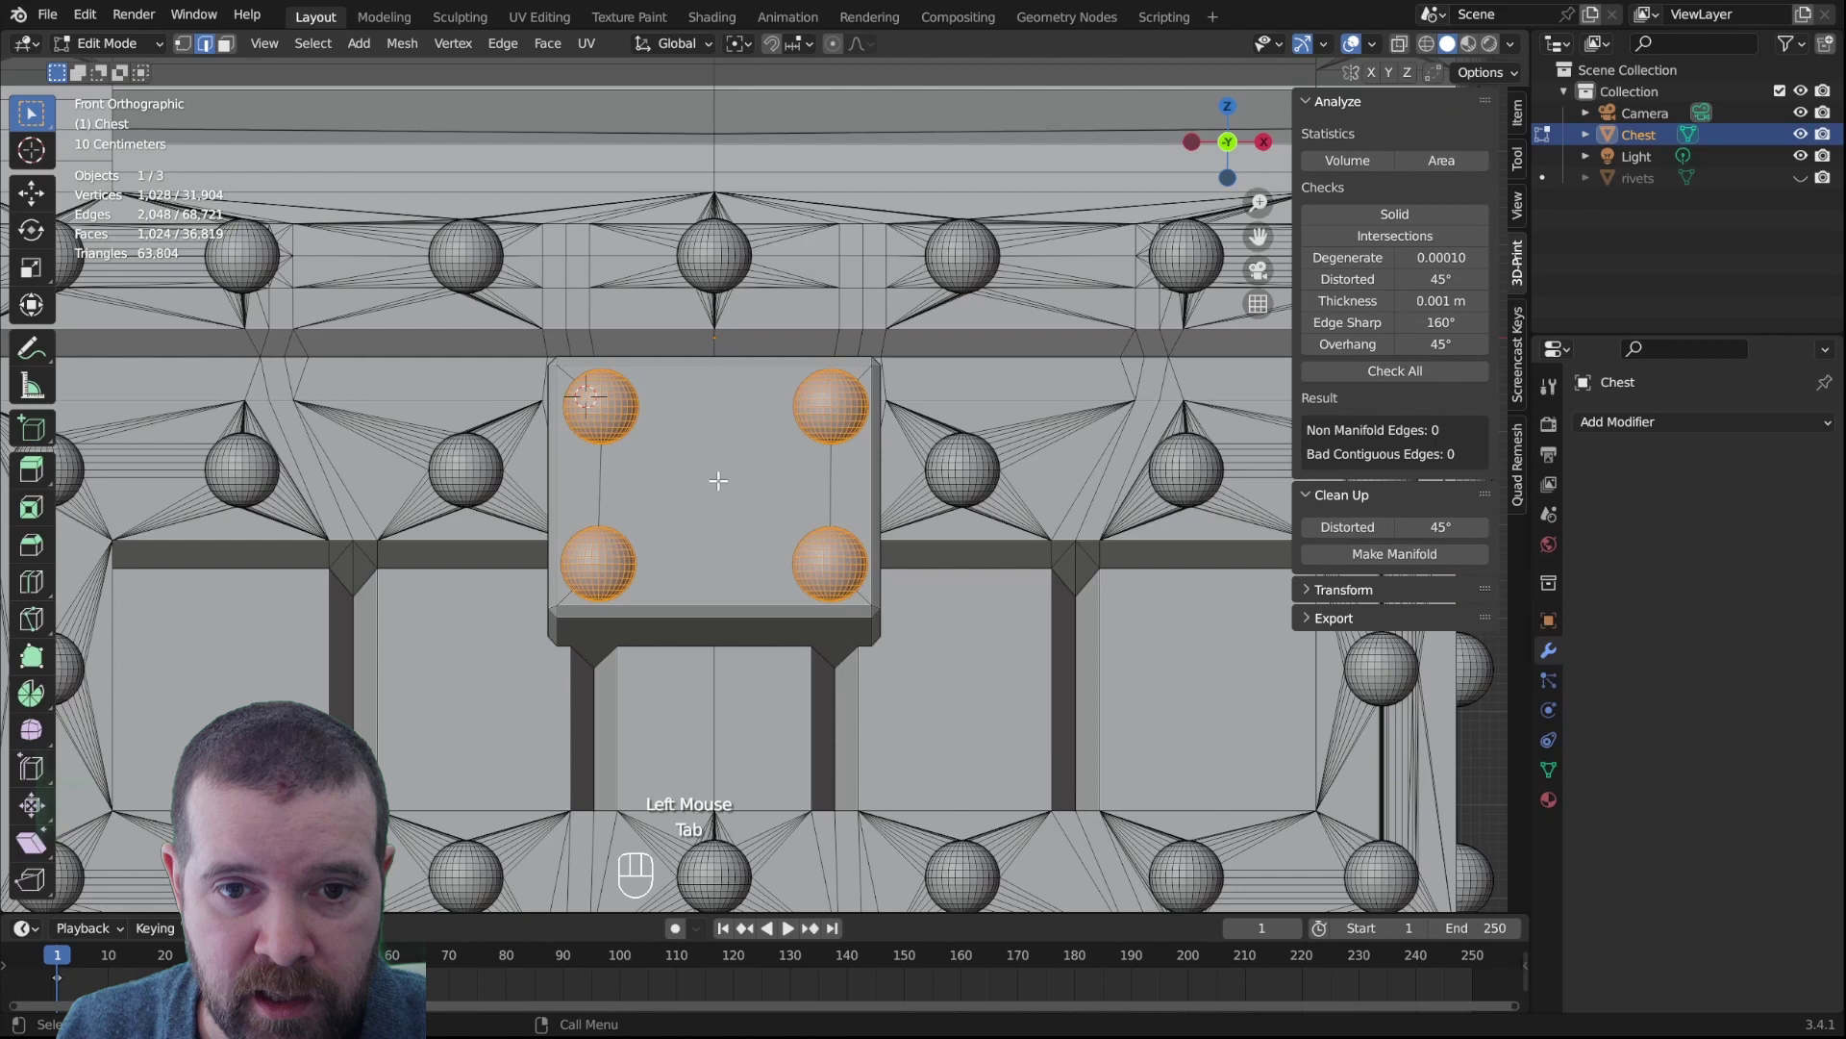
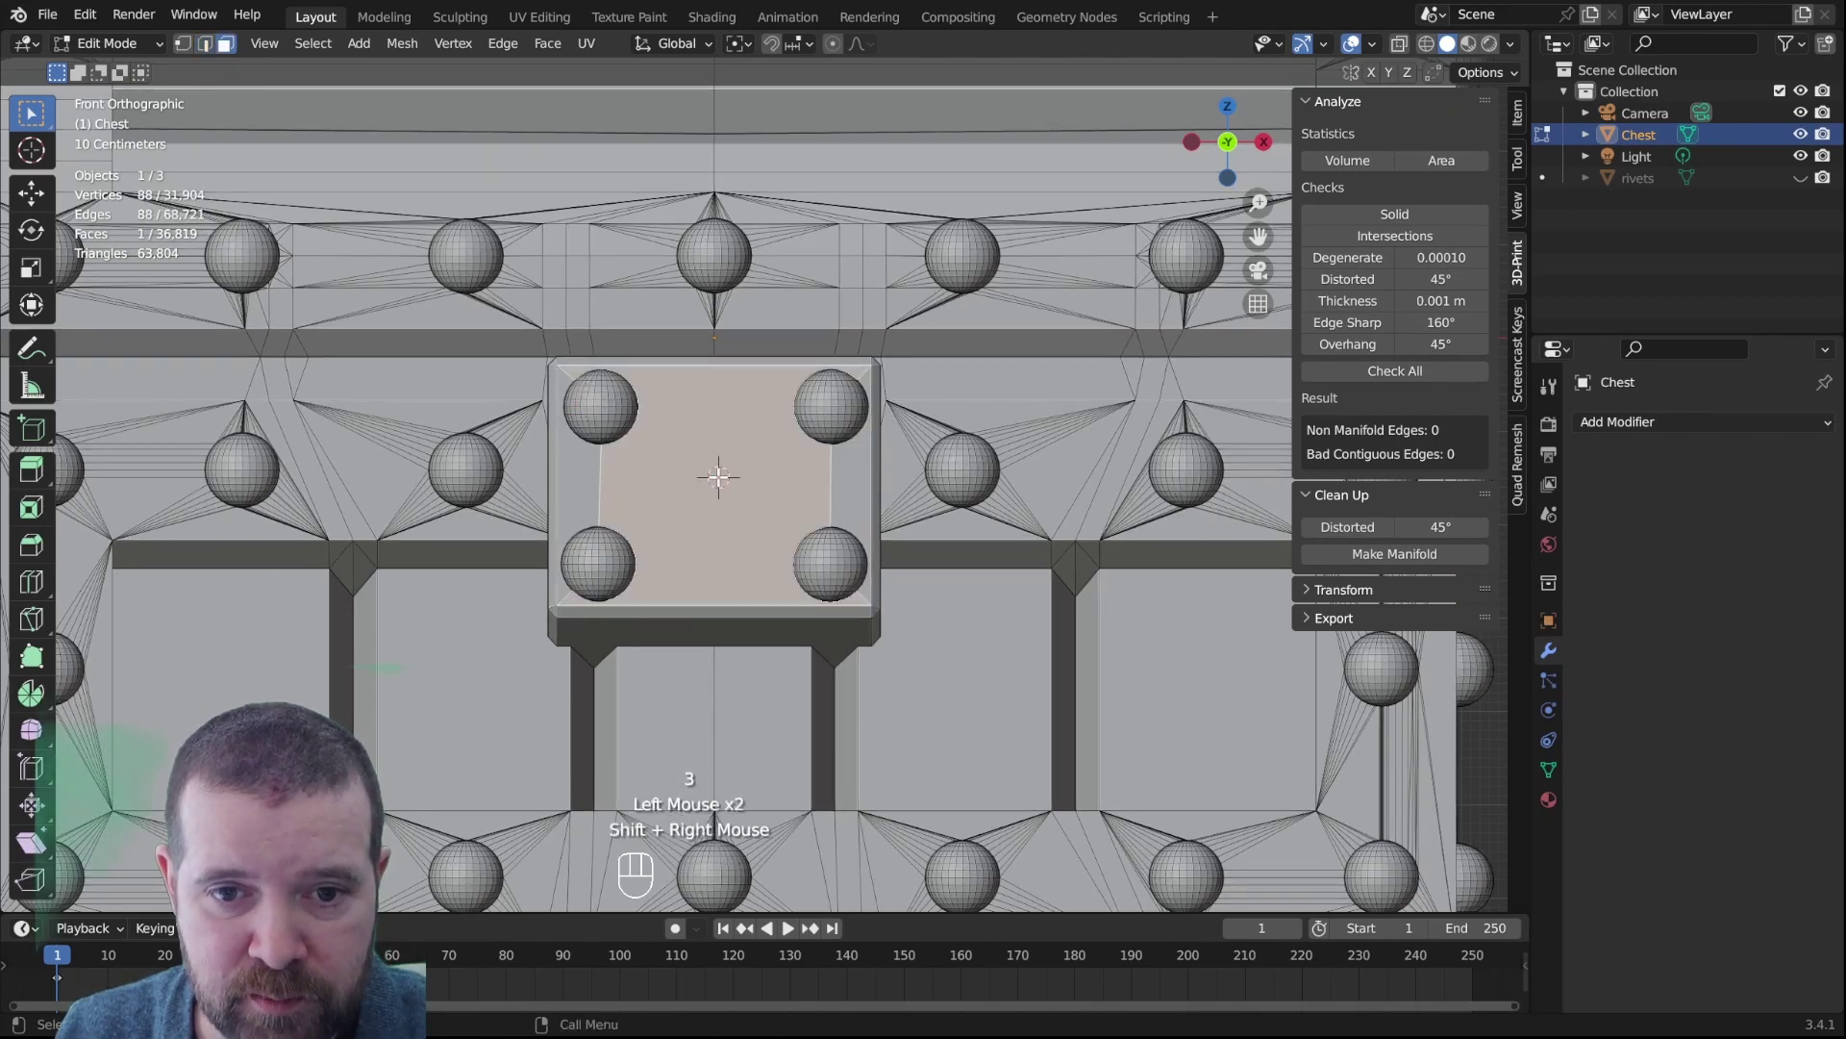
# Add a narrow cylinder at the lock plate centre and view it in wireframe from the right side
pyautogui.press('alt+a')
pyautogui.press('Tab')
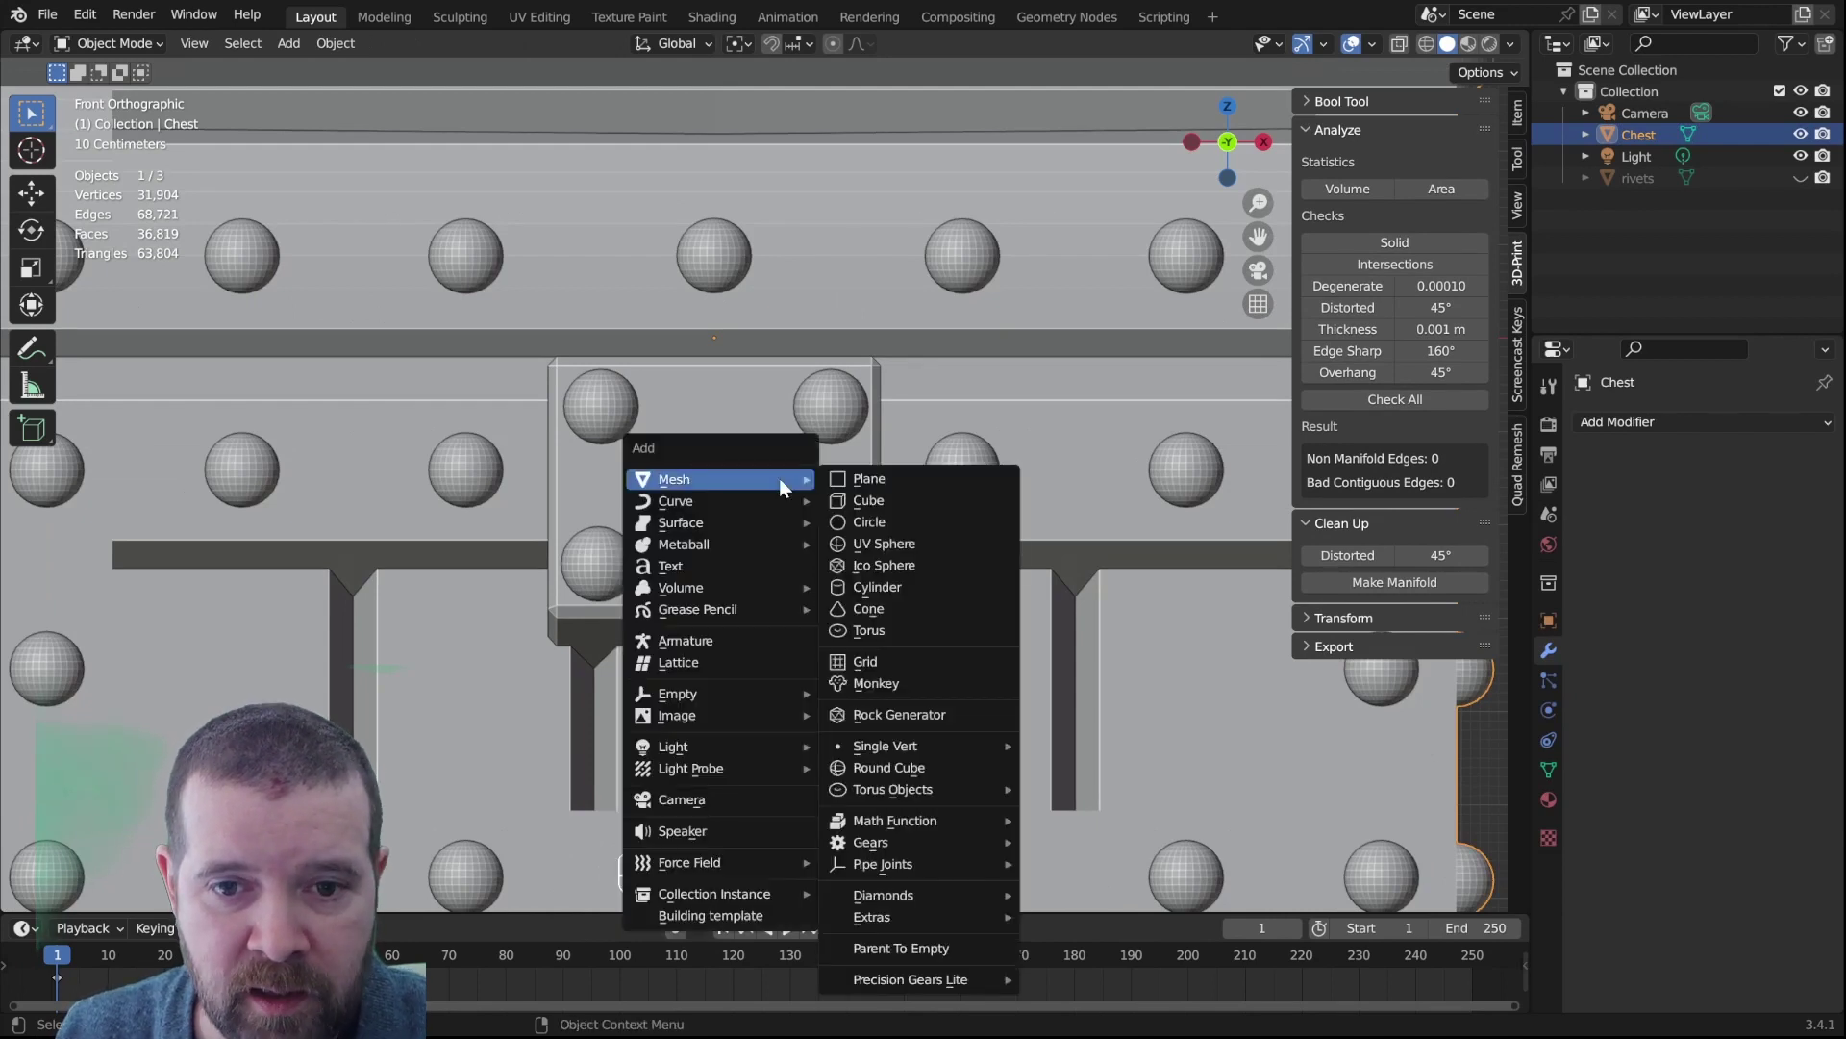
pyautogui.press('shift+a')
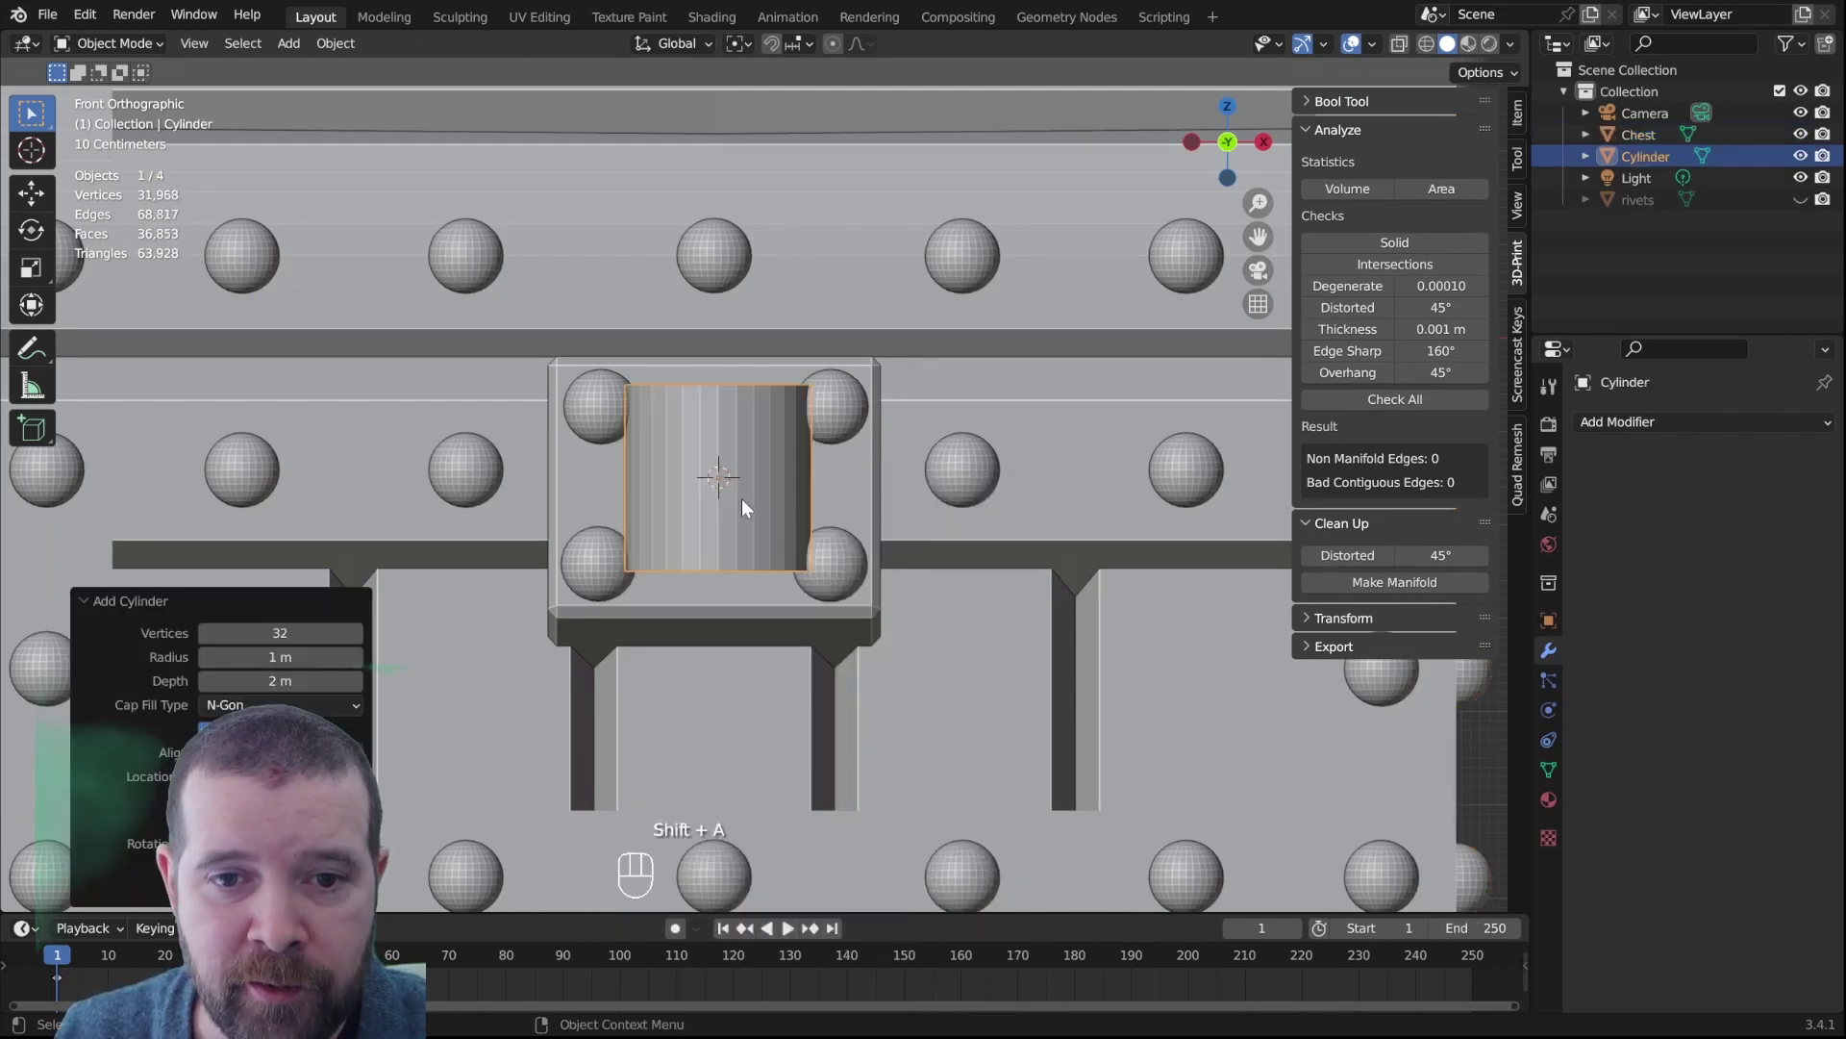
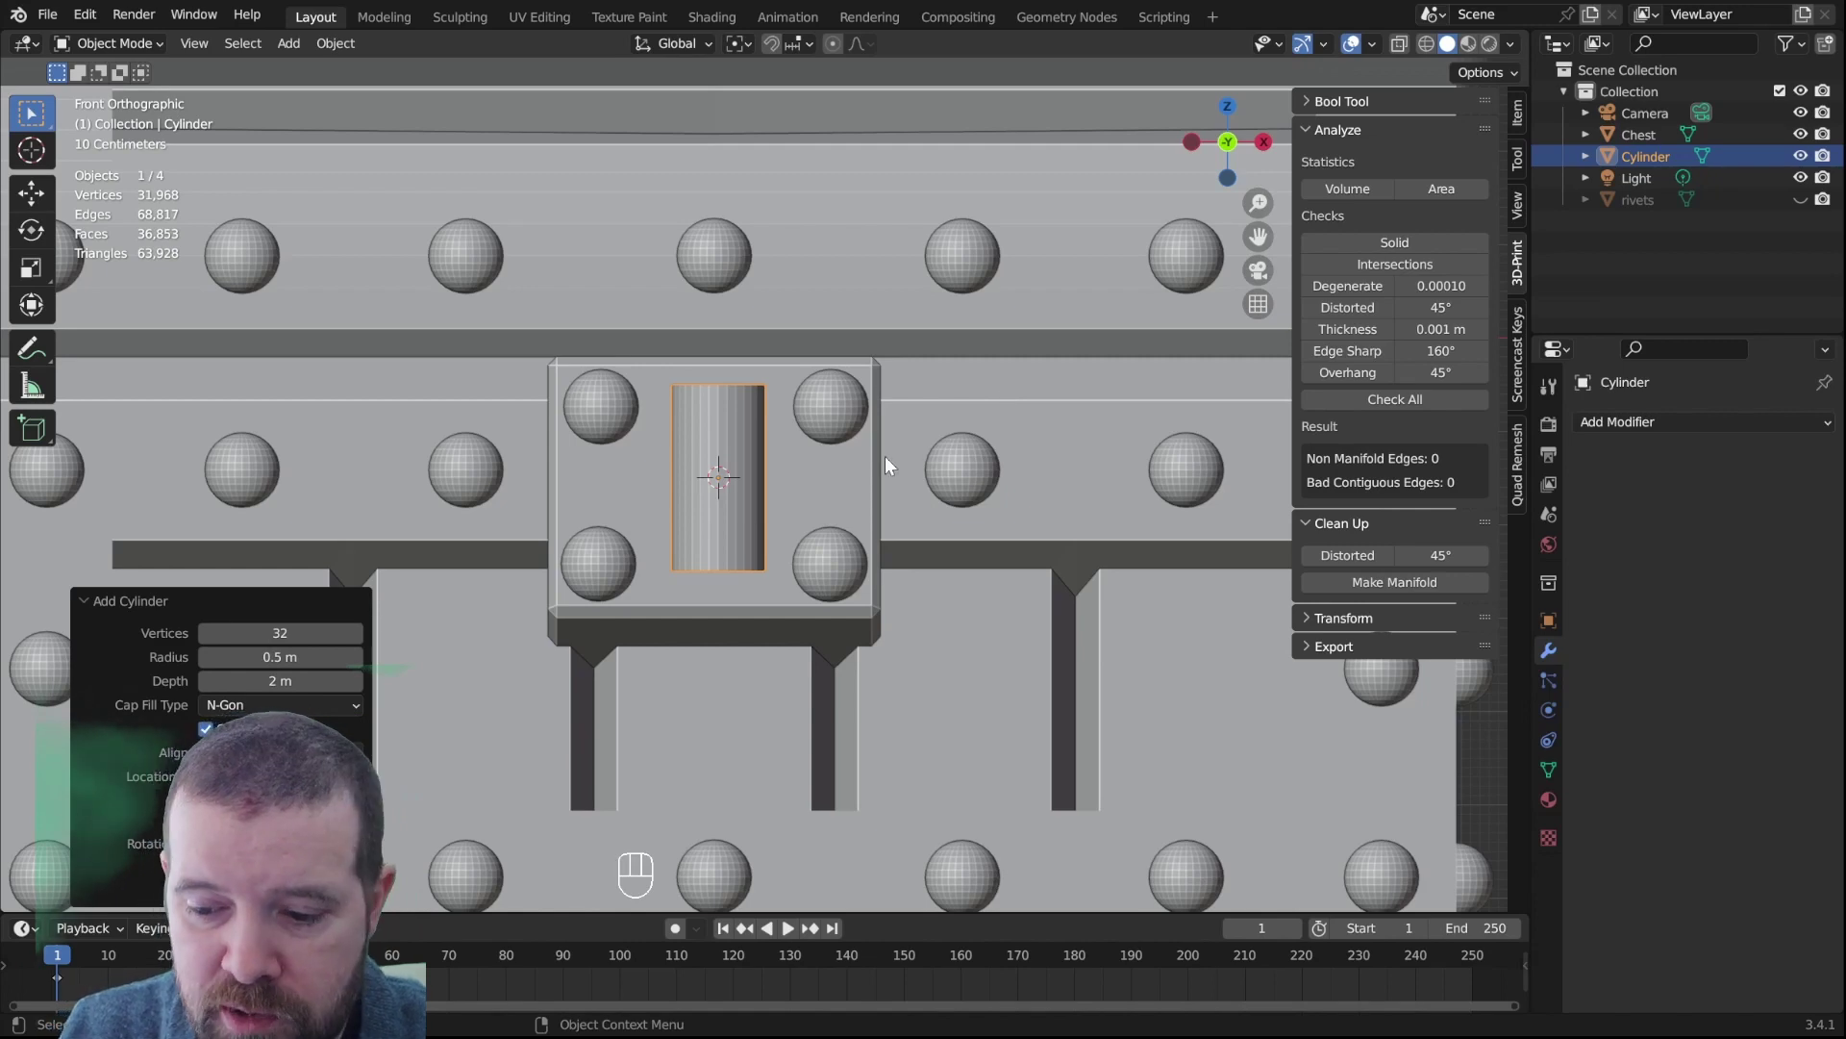
pyautogui.press('KP_1')
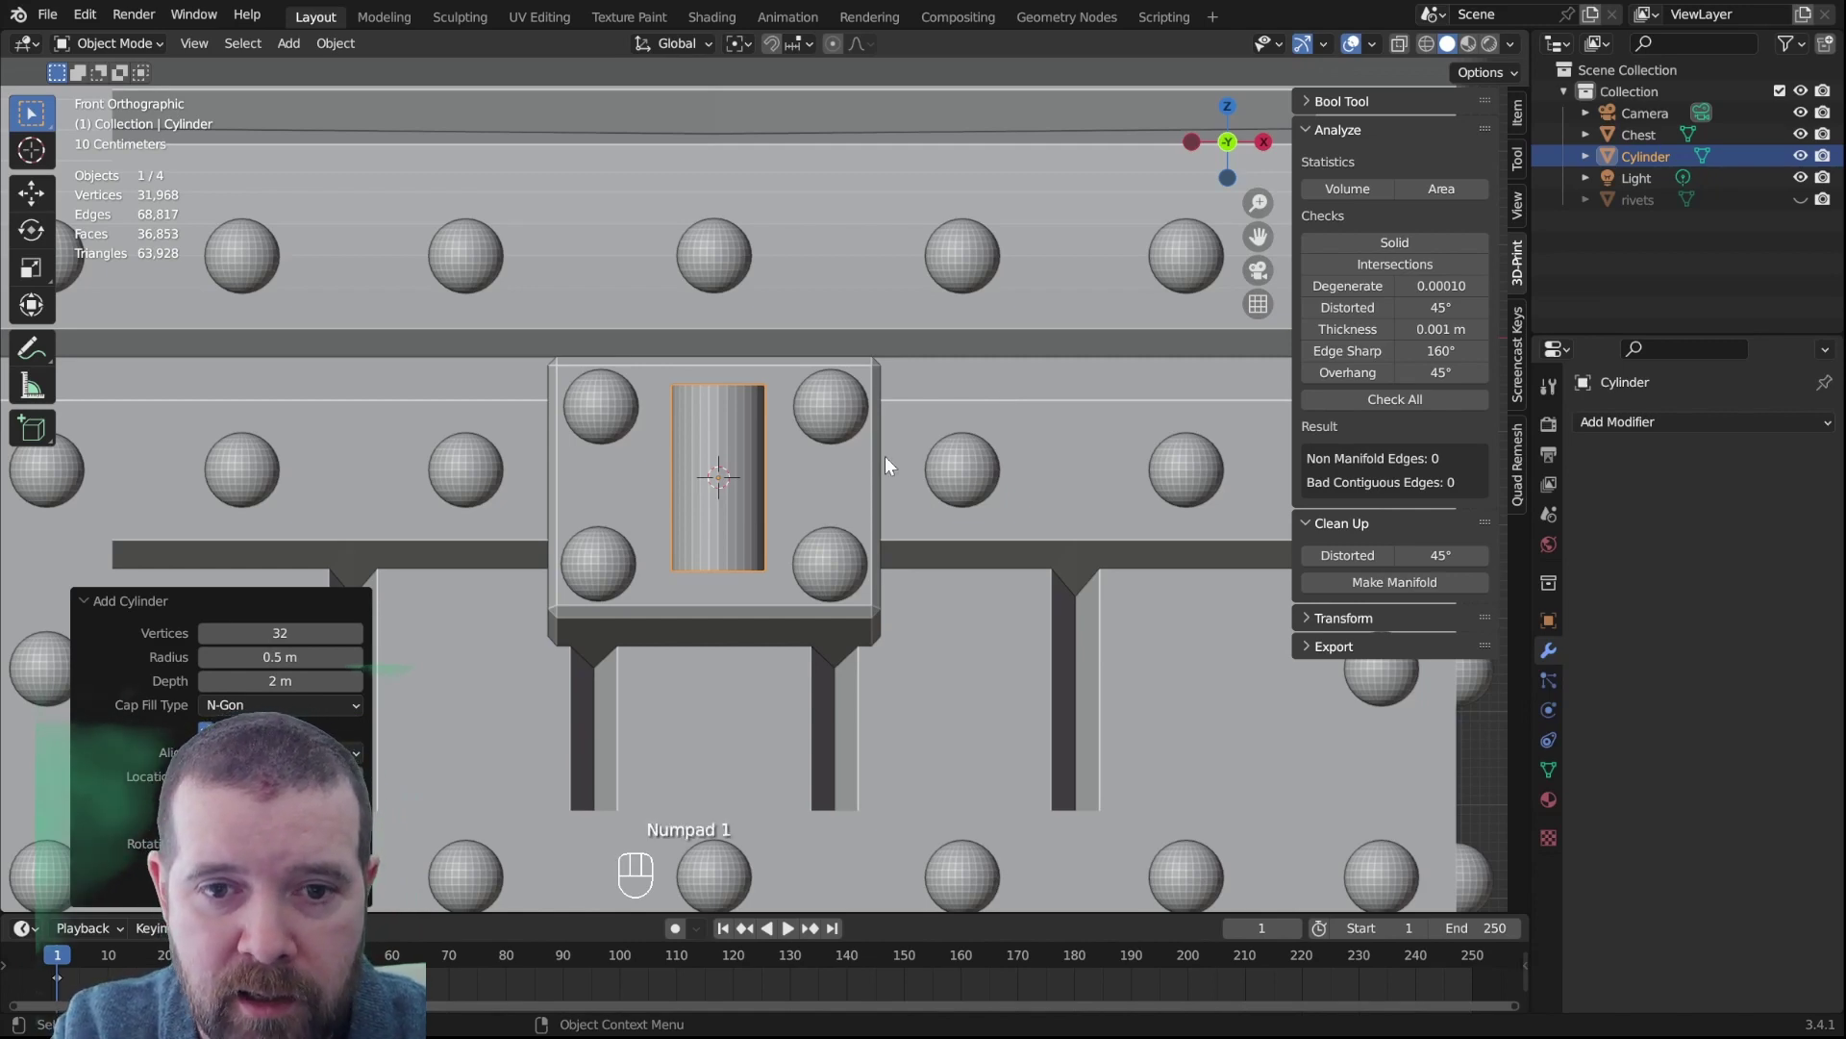
pyautogui.press('KP_3')
pyautogui.moveTo(818, 457); pyautogui.dragTo(1017, 493)
pyautogui.press('z')
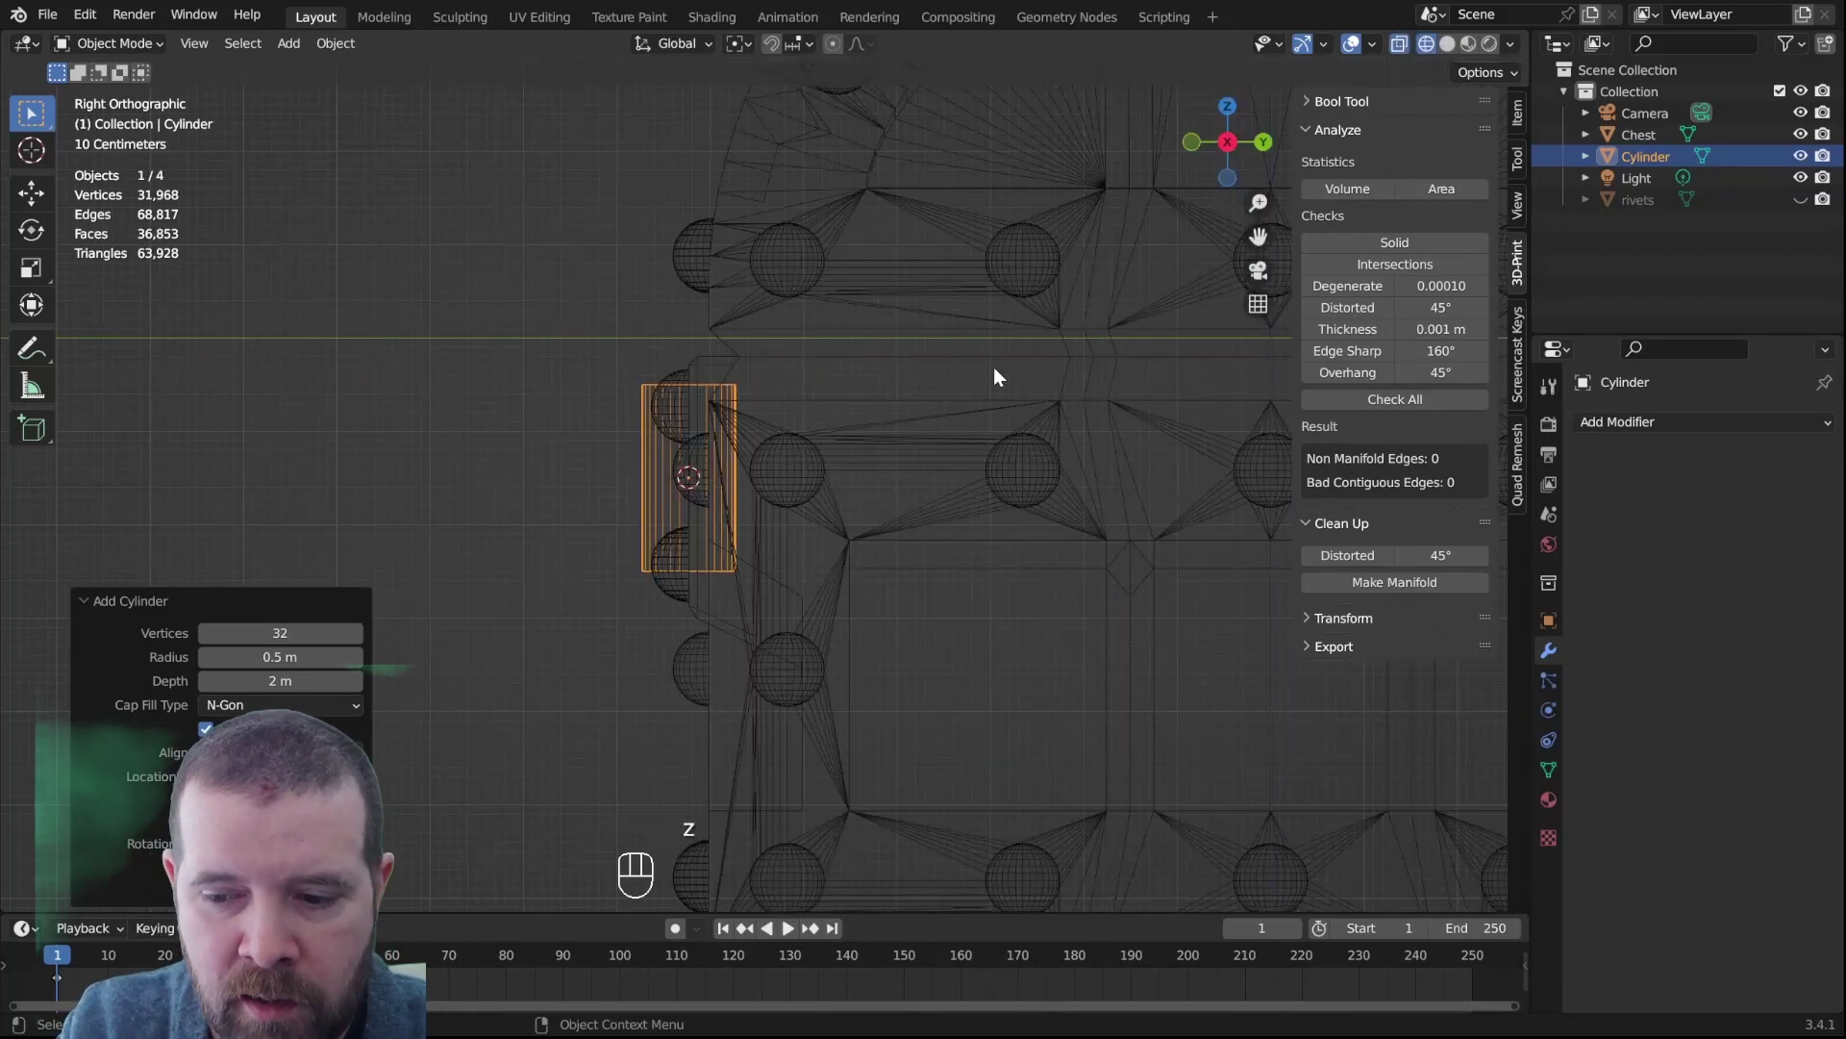
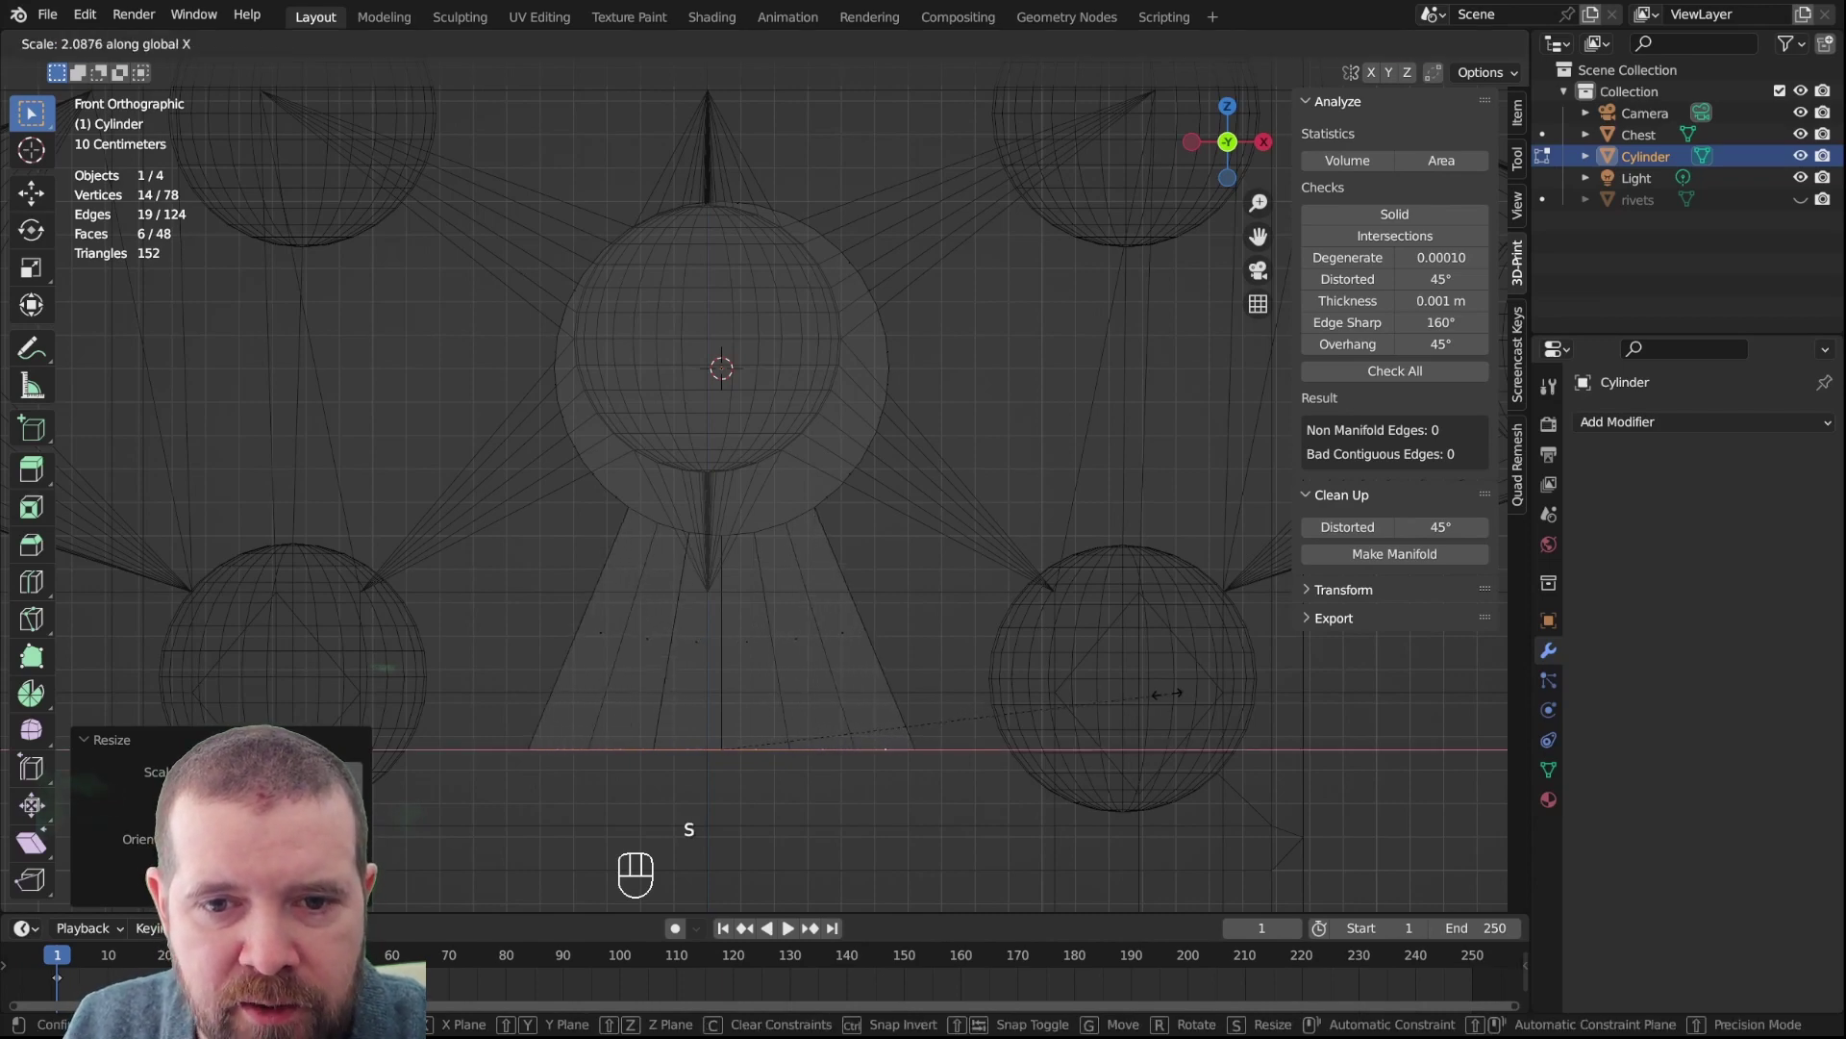
# Confirm the flared keyhole shape, leave Edit Mode and move the cutter higher on the plate
pyautogui.scroll(-3)
pyautogui.press('Tab')
pyautogui.press('z')
pyautogui.moveTo(1080, 650); pyautogui.dragTo(1058, 634)
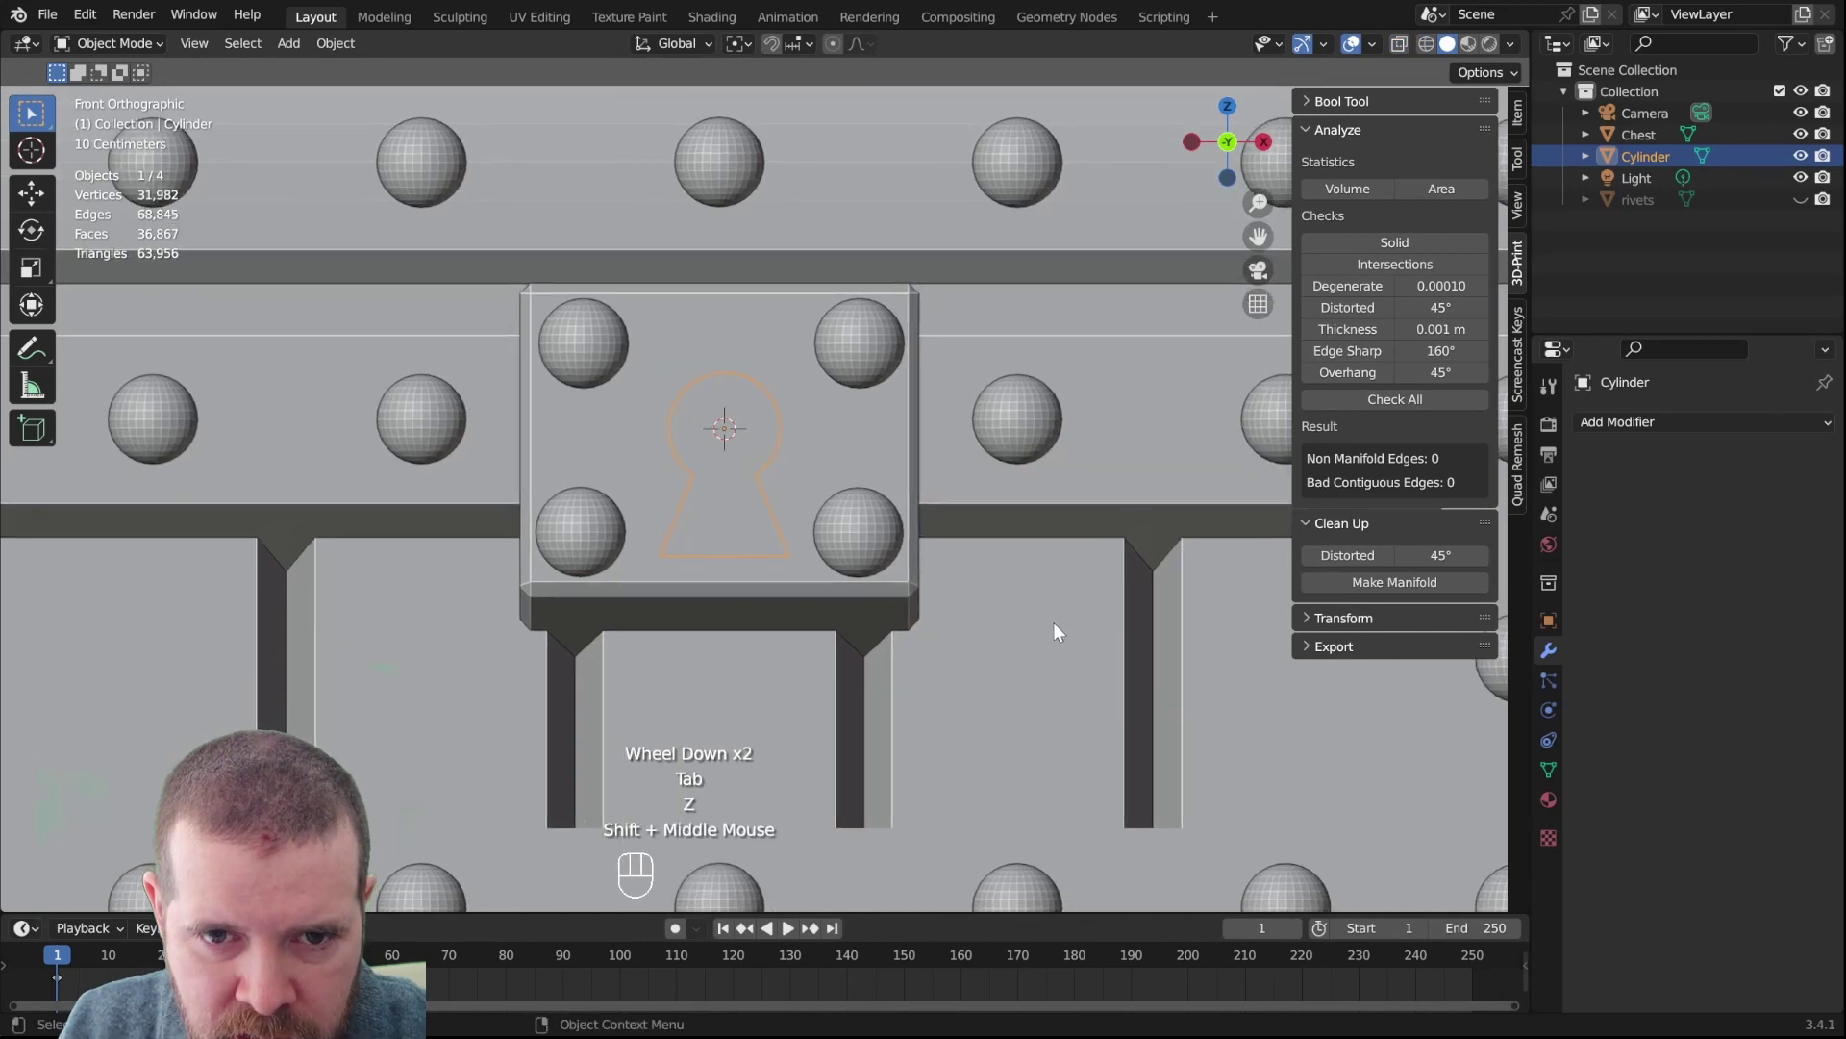
pyautogui.scroll(3)
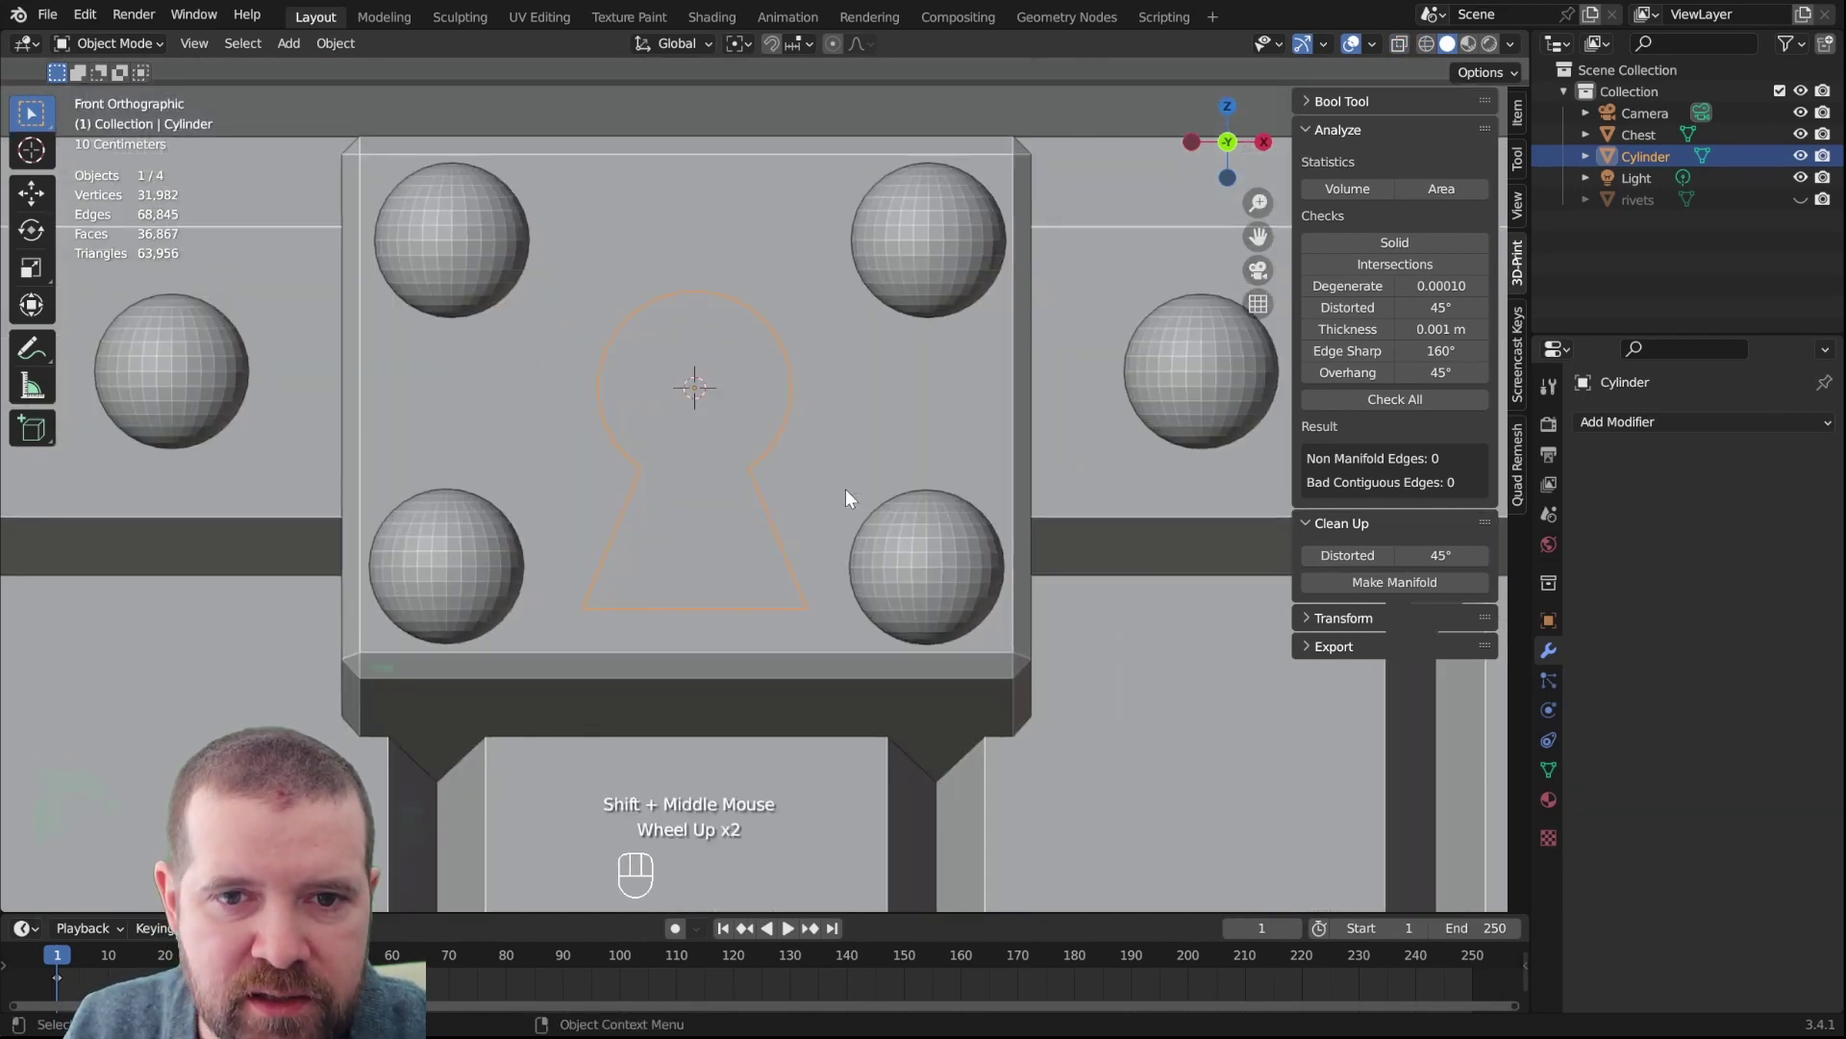
pyautogui.press('g')
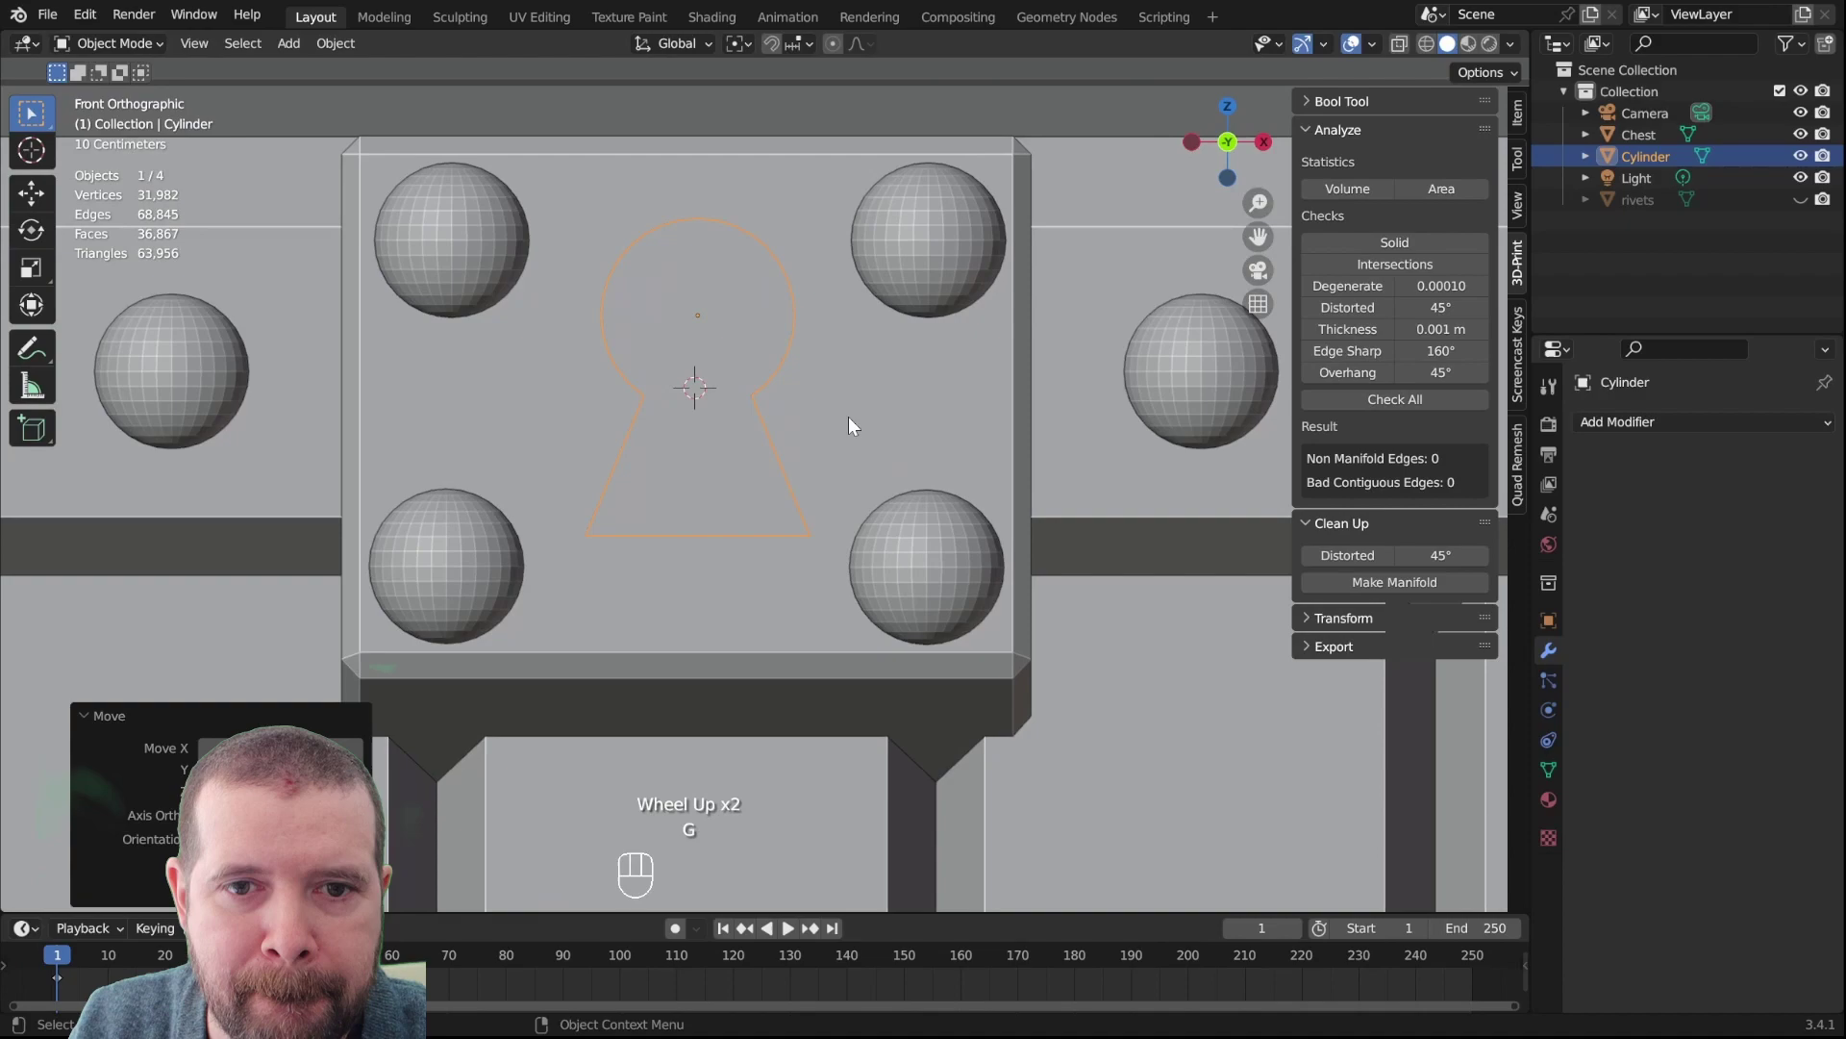
pyautogui.scroll(-3)
# Add a Boolean Difference modifier to the Chest with the Cylinder as the cutter
pyautogui.moveTo(862, 481); pyautogui.dragTo(972, 511)
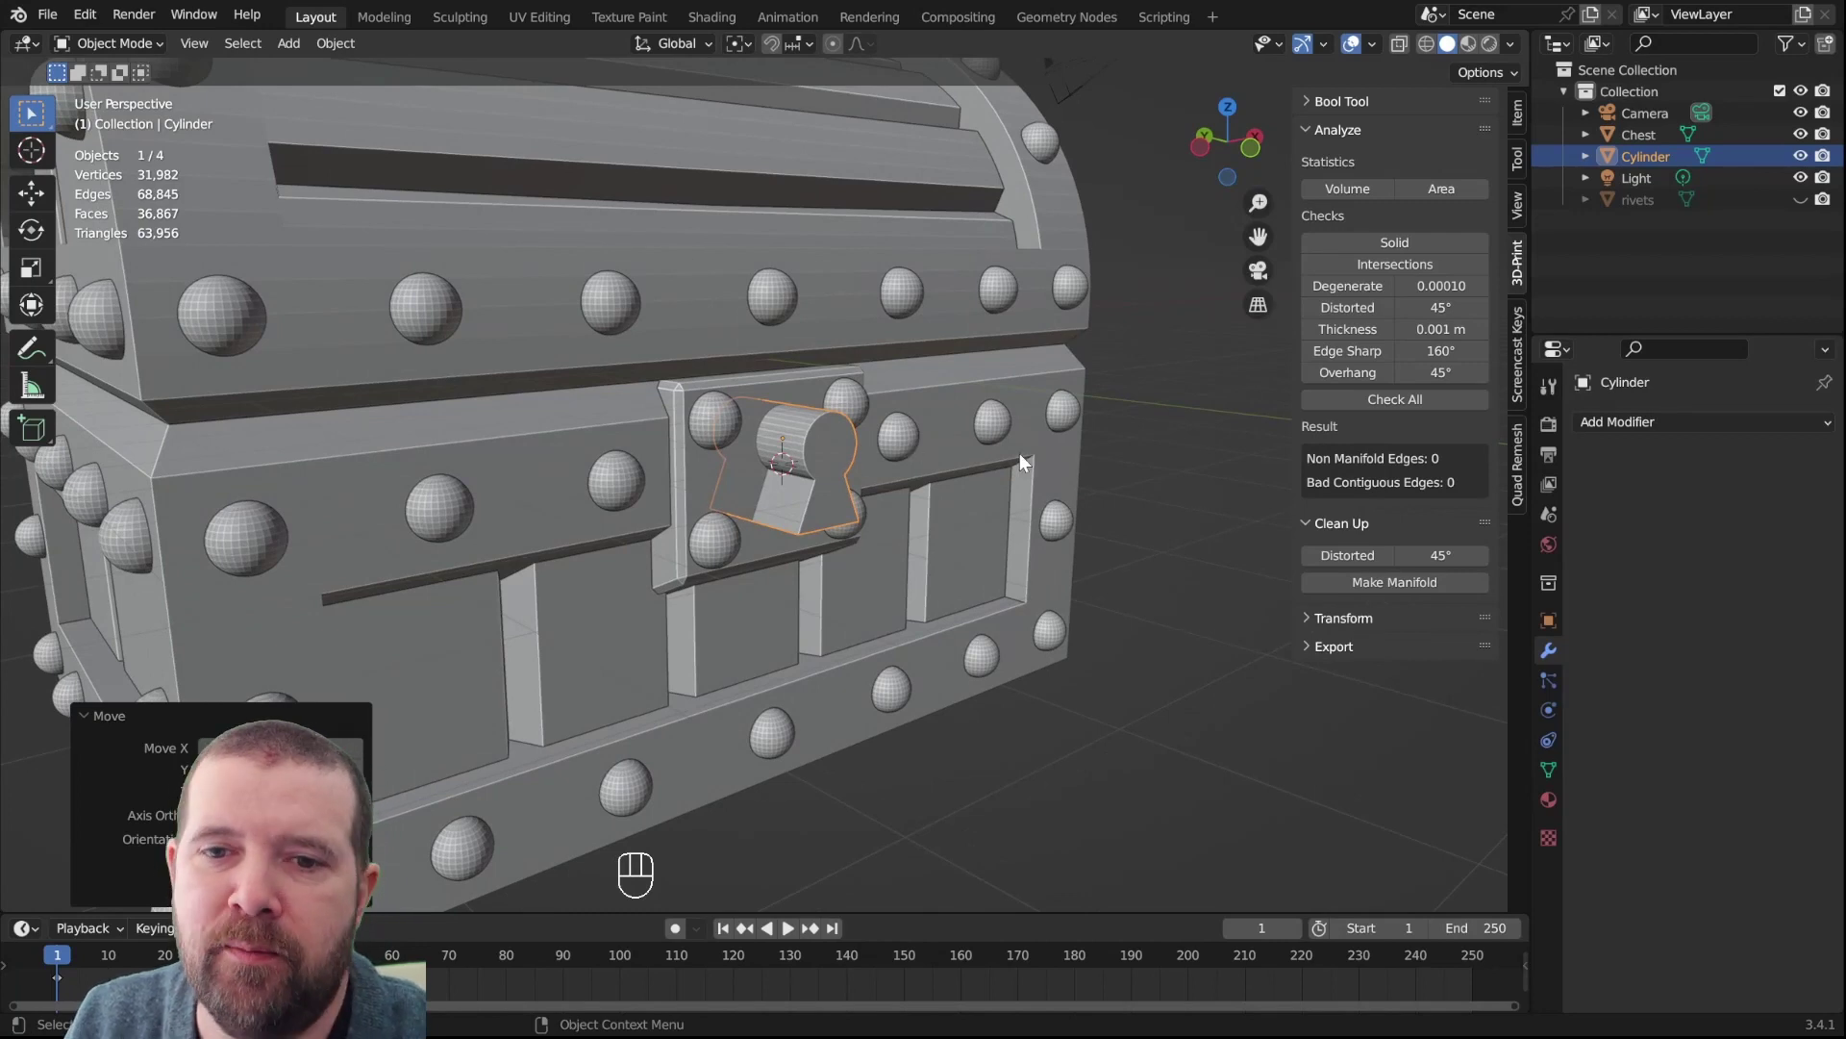
pyautogui.click(1028, 461)
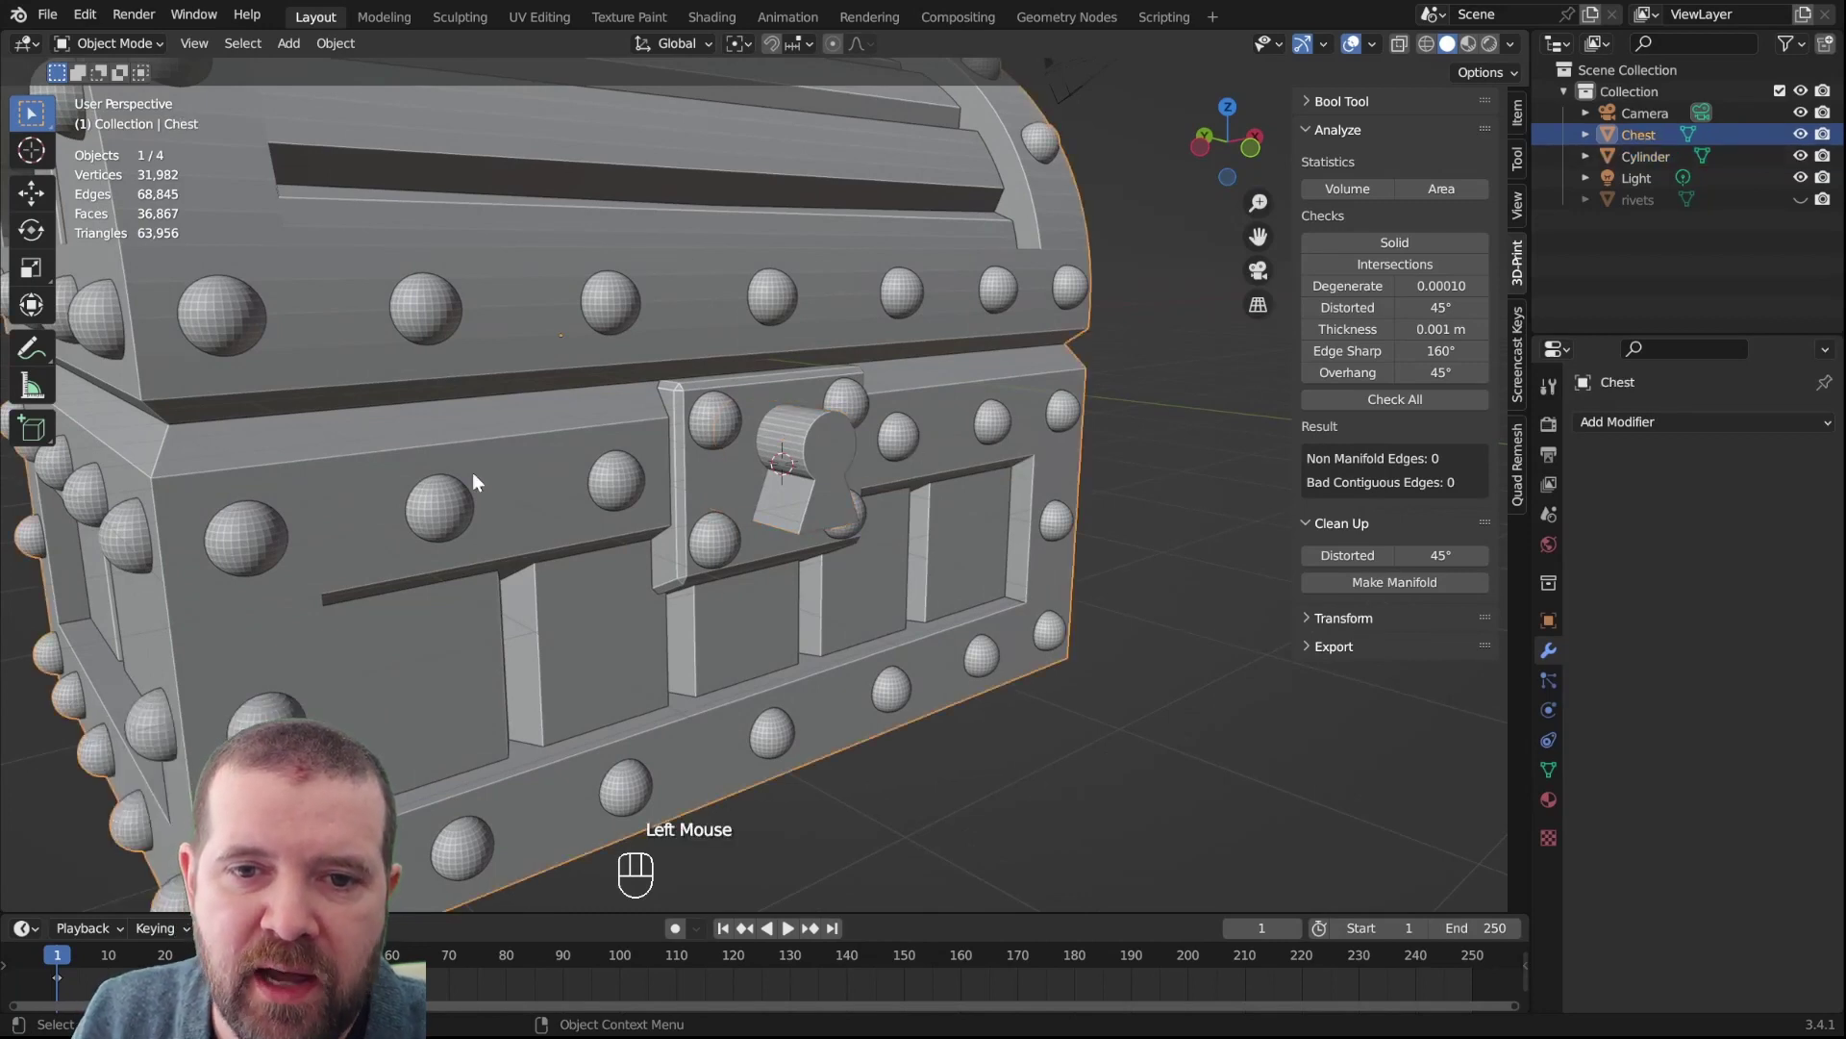
pyautogui.click(819, 454)
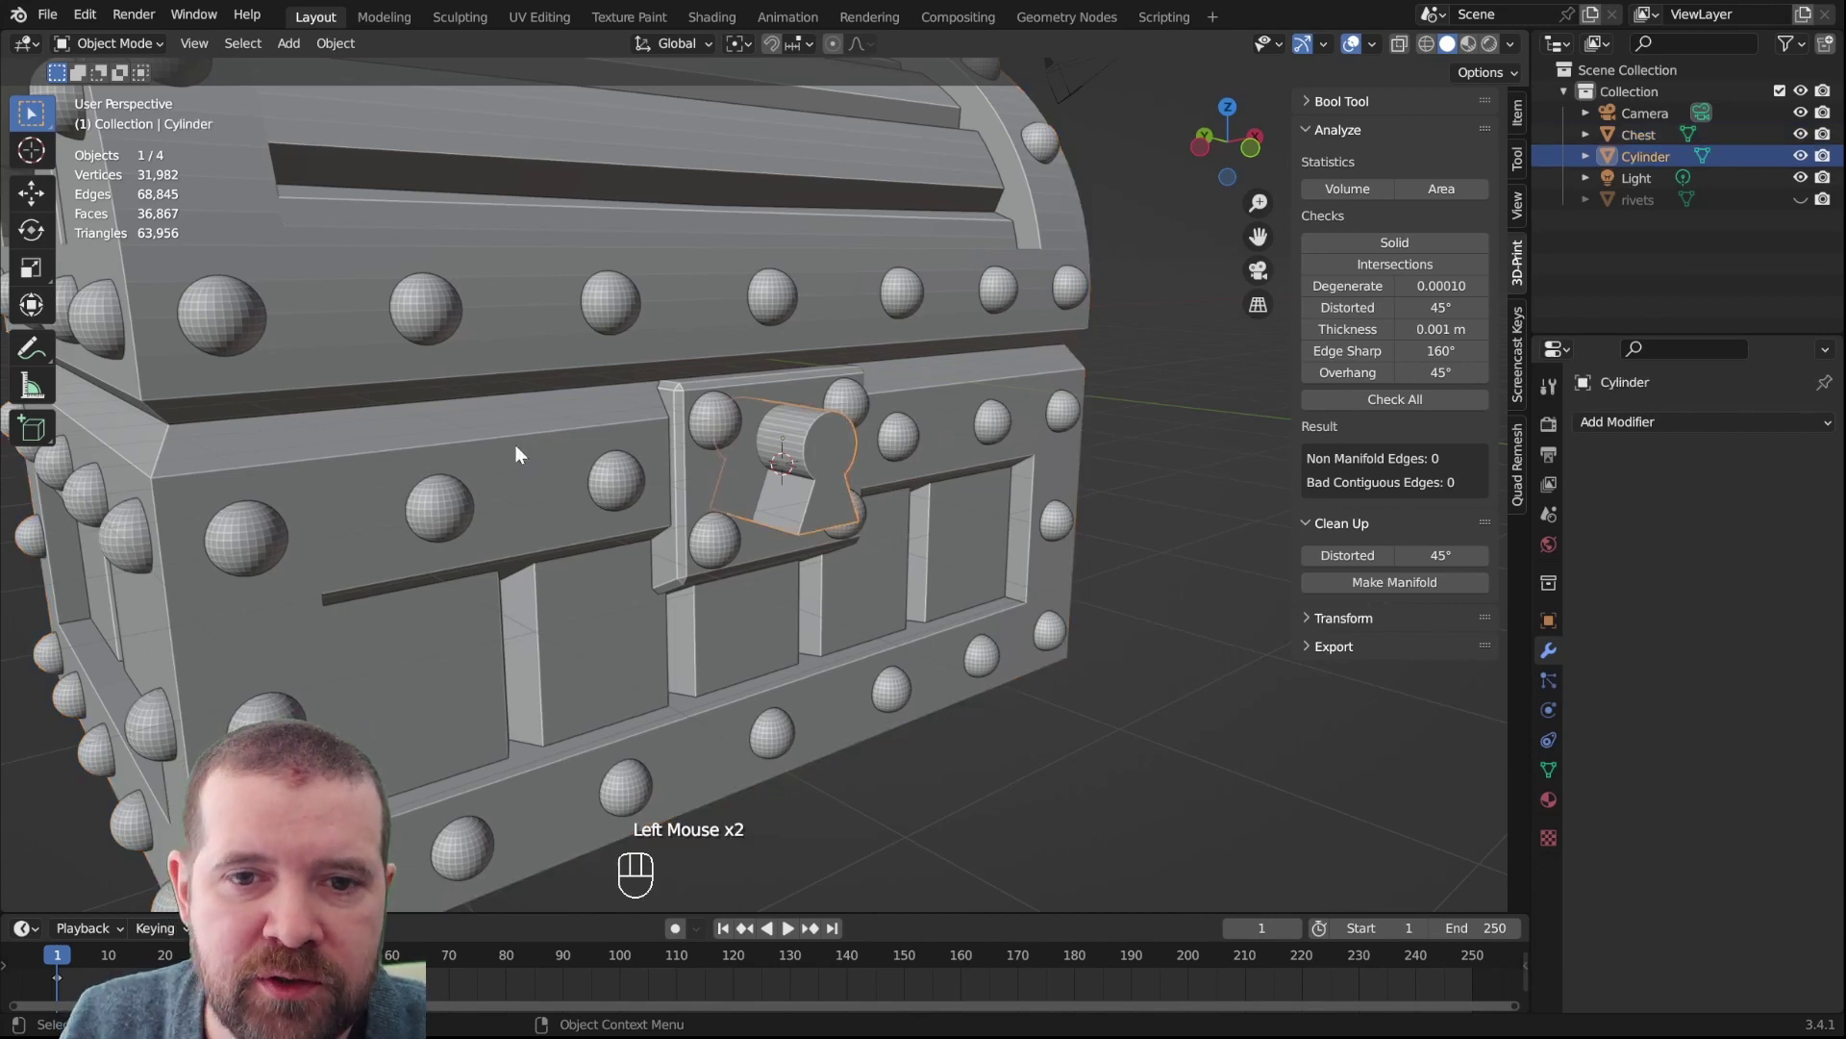
pyautogui.click(1645, 435)
pyautogui.click(1248, 217)
pyautogui.click(970, 274)
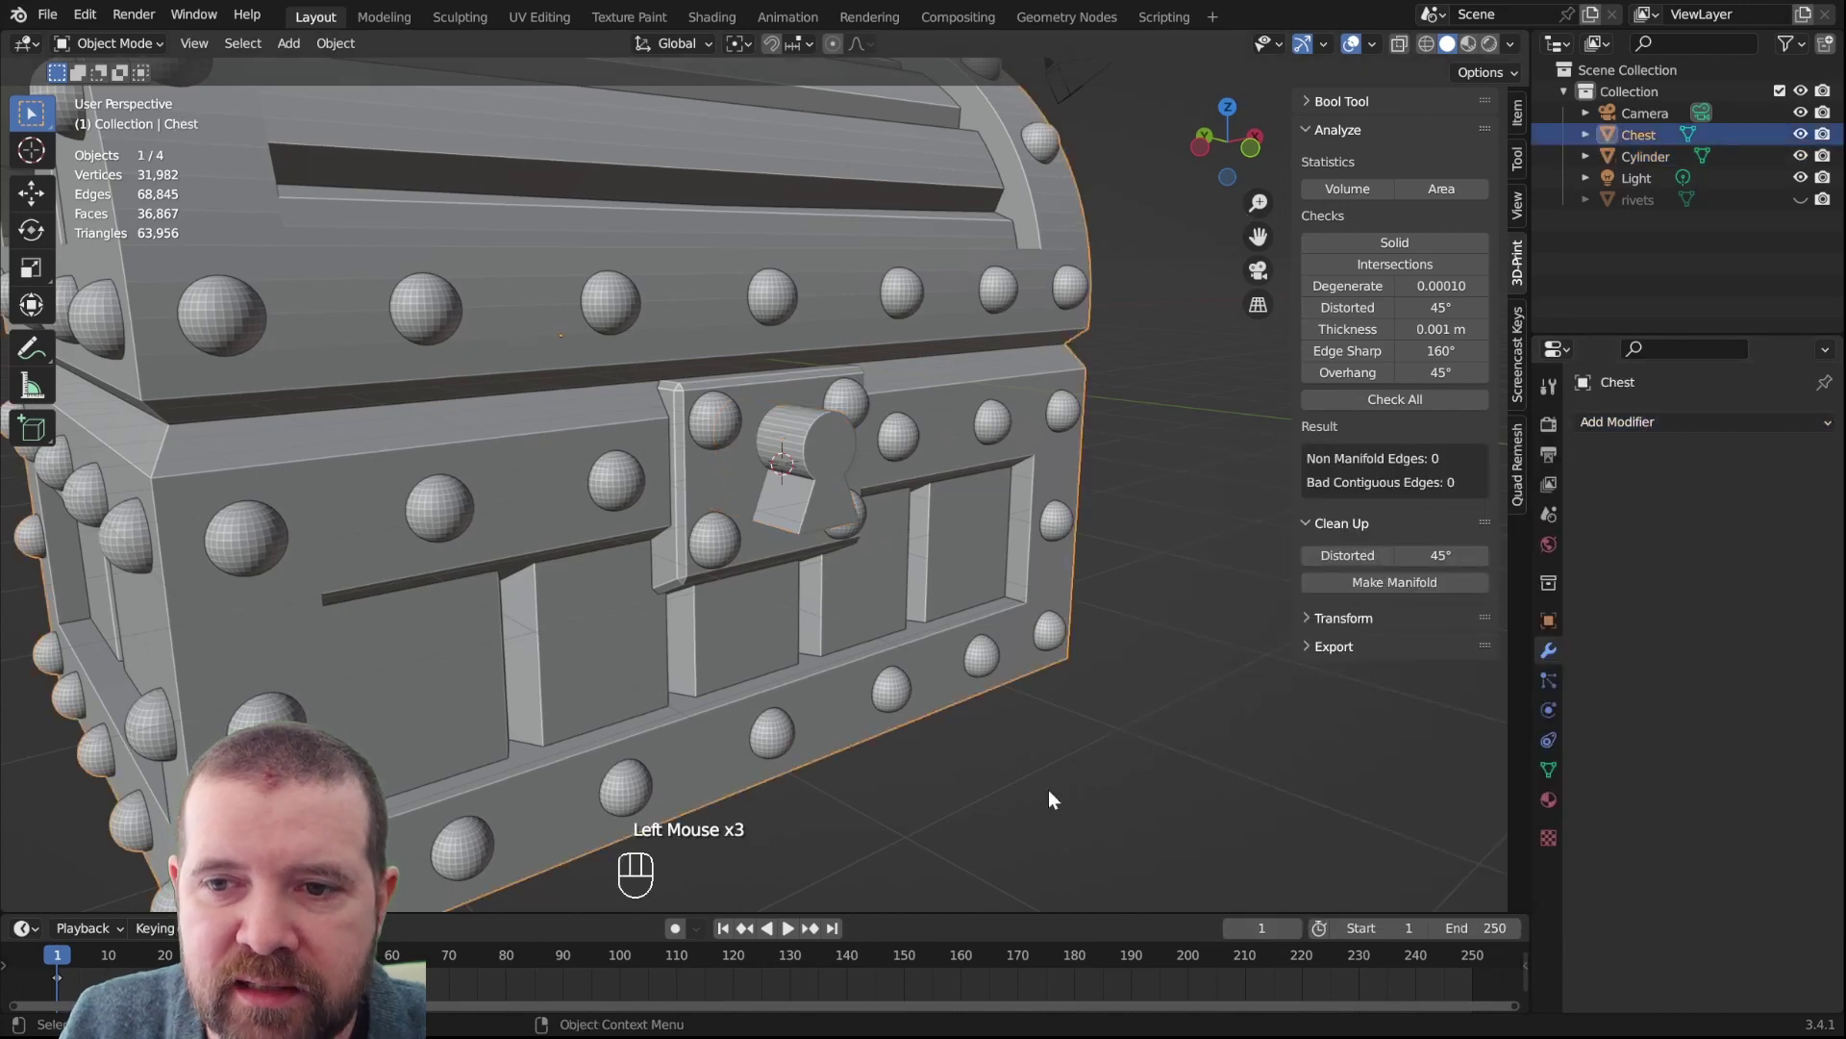
pyautogui.click(1638, 447)
pyautogui.moveTo(1647, 433); pyautogui.dragTo(1396, 539)
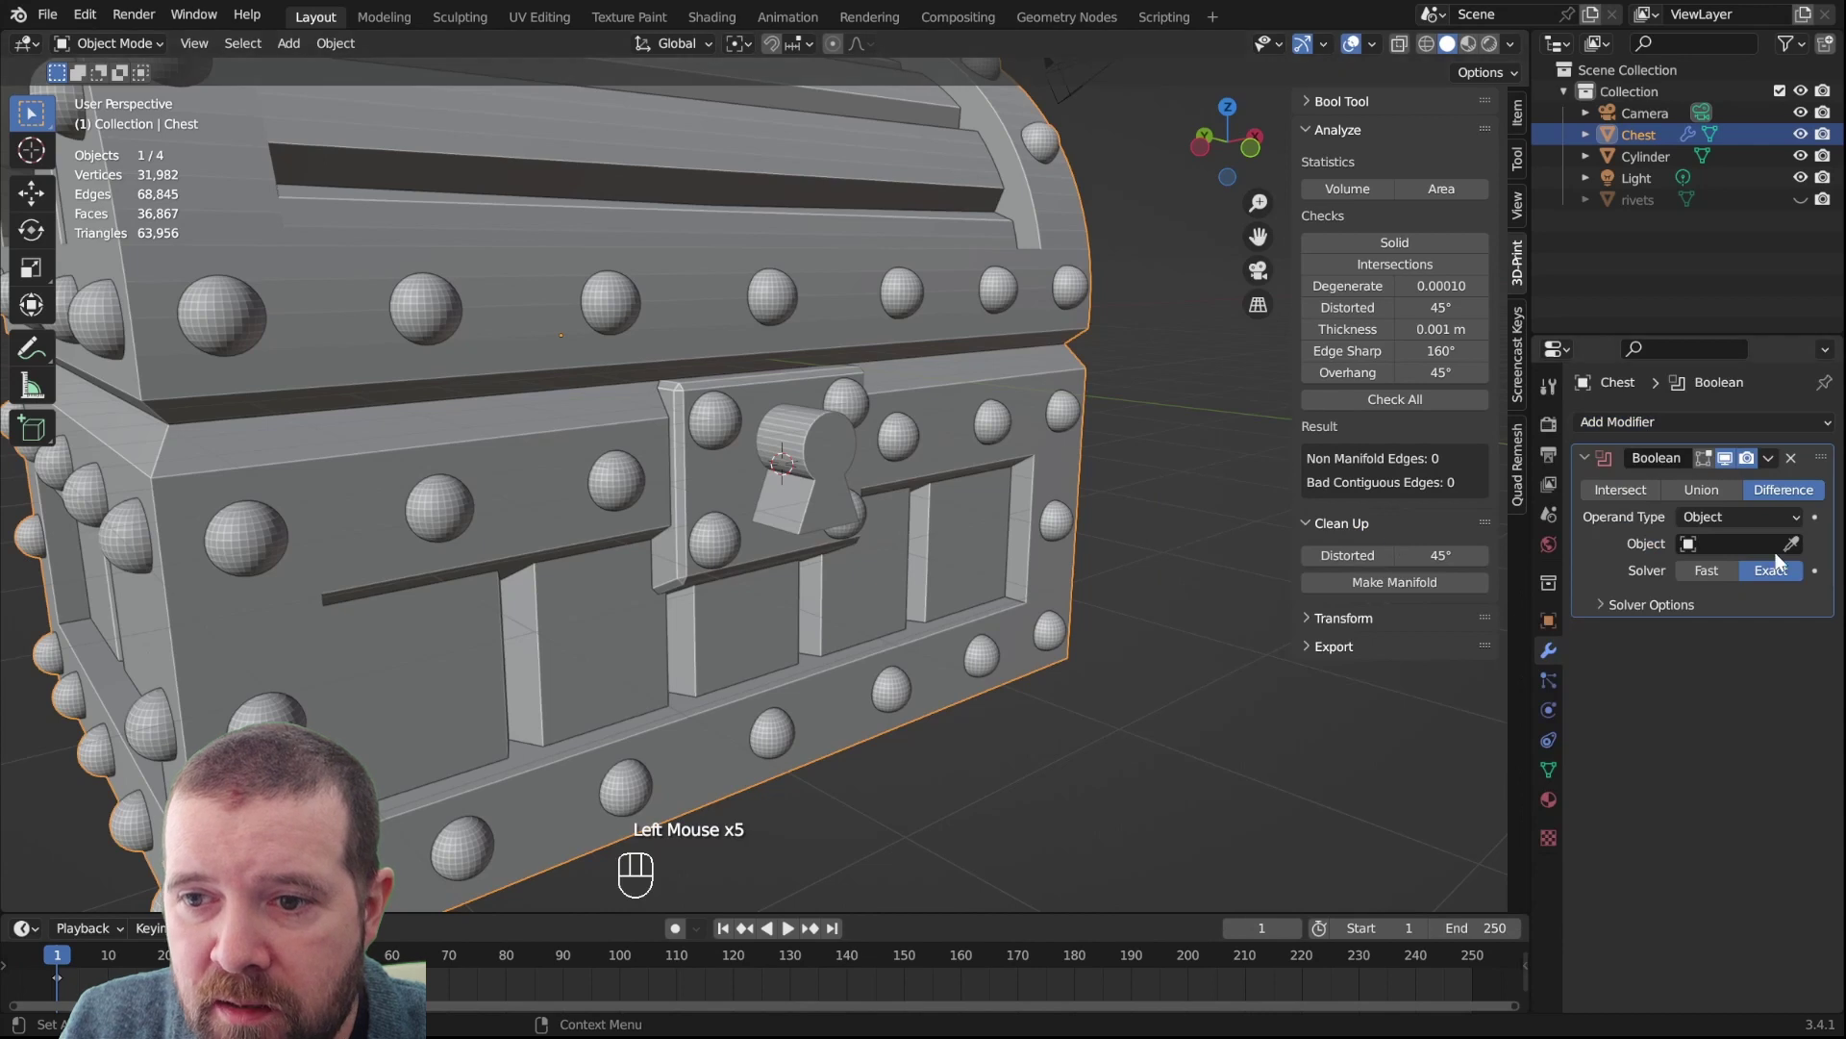
pyautogui.click(1798, 549)
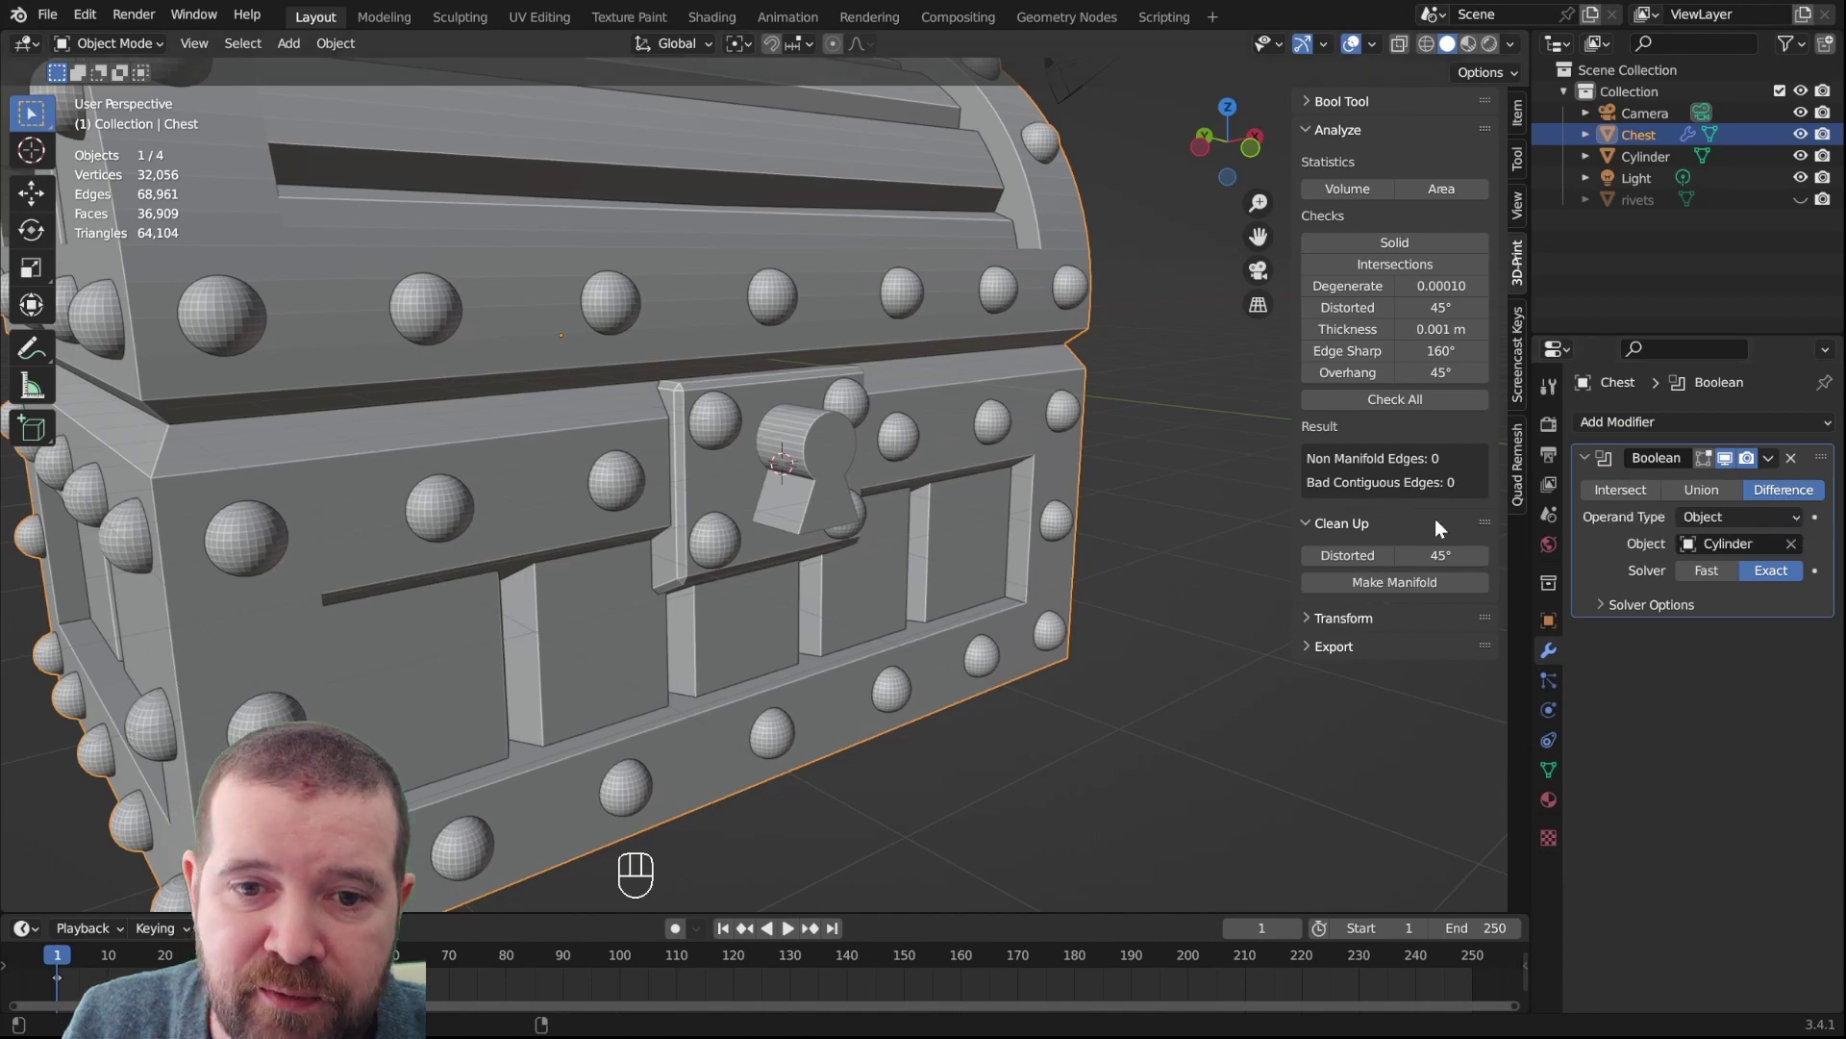
# Hide the cylinder cutter with H and apply the keyhole cut to the chest
pyautogui.click(855, 461)
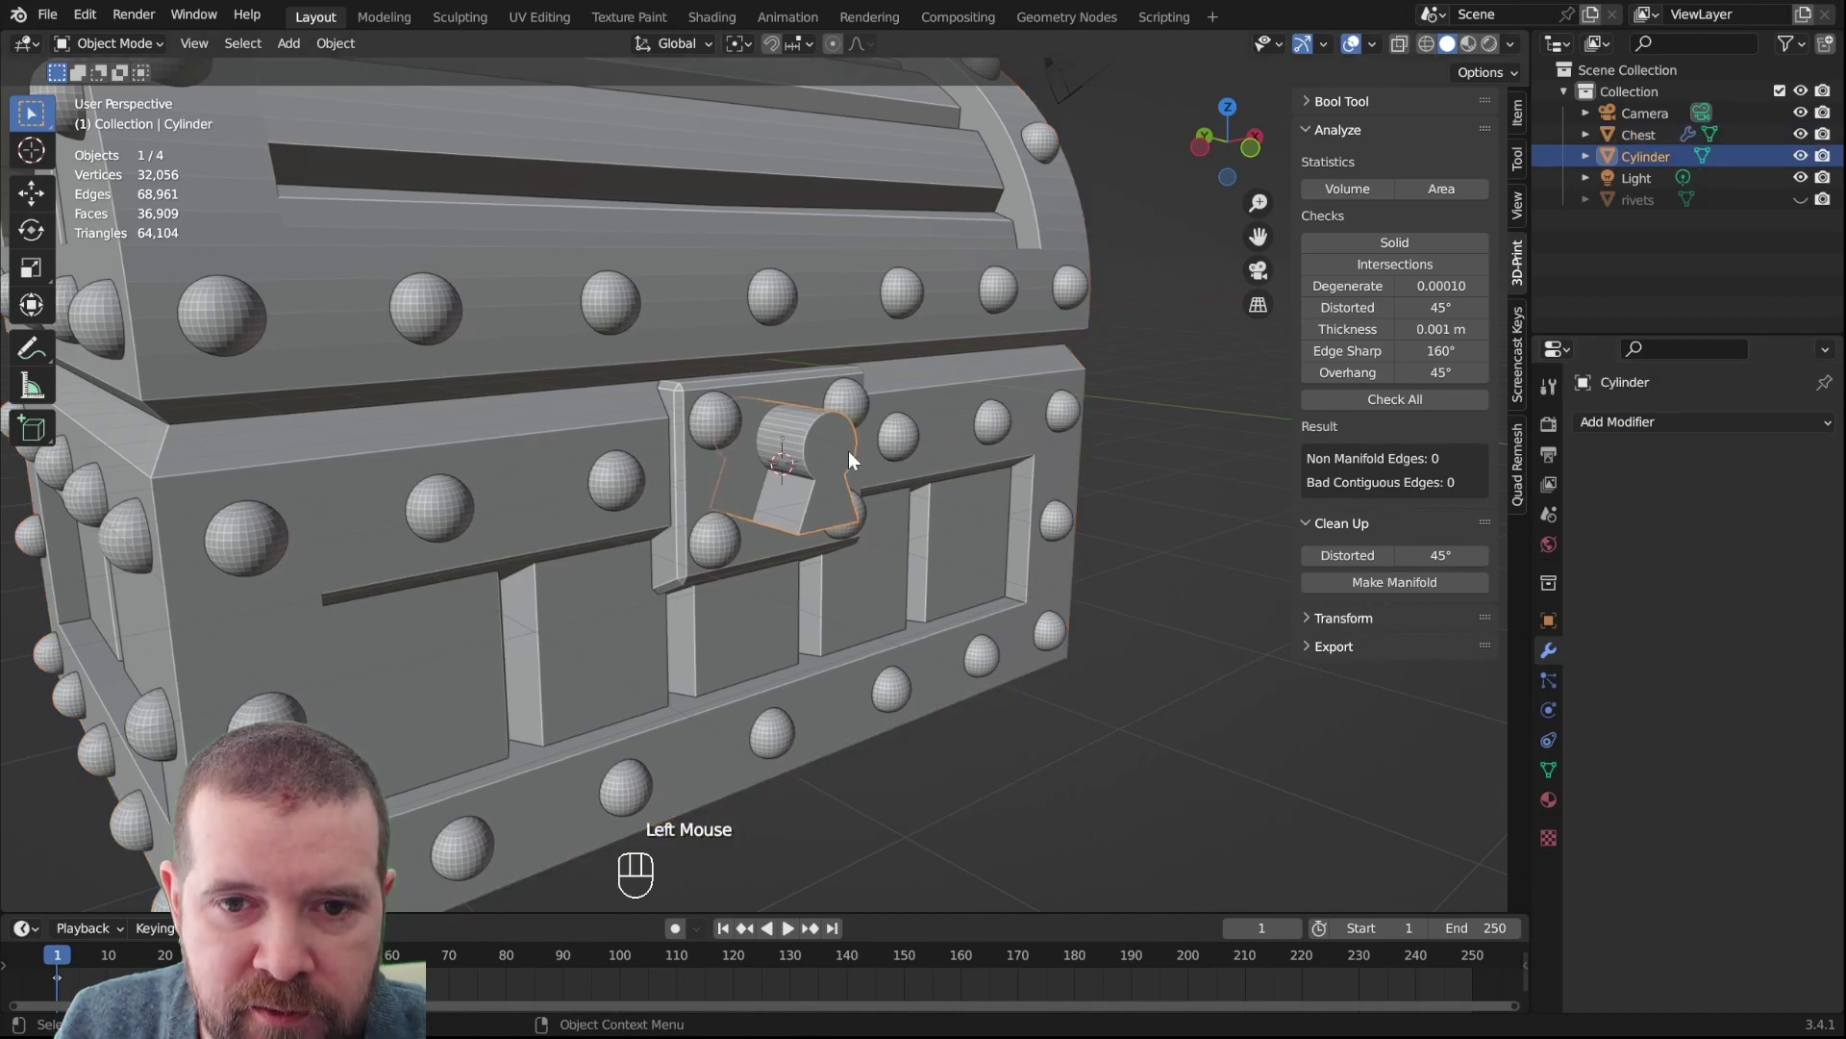
pyautogui.press('h')
pyautogui.moveTo(1095, 526); pyautogui.dragTo(1056, 518)
pyautogui.scroll(3)
pyautogui.moveTo(1016, 532); pyautogui.dragTo(993, 489)
pyautogui.scroll(-3)
pyautogui.moveTo(1058, 556); pyautogui.dragTo(1077, 580)
pyautogui.click(1000, 390)
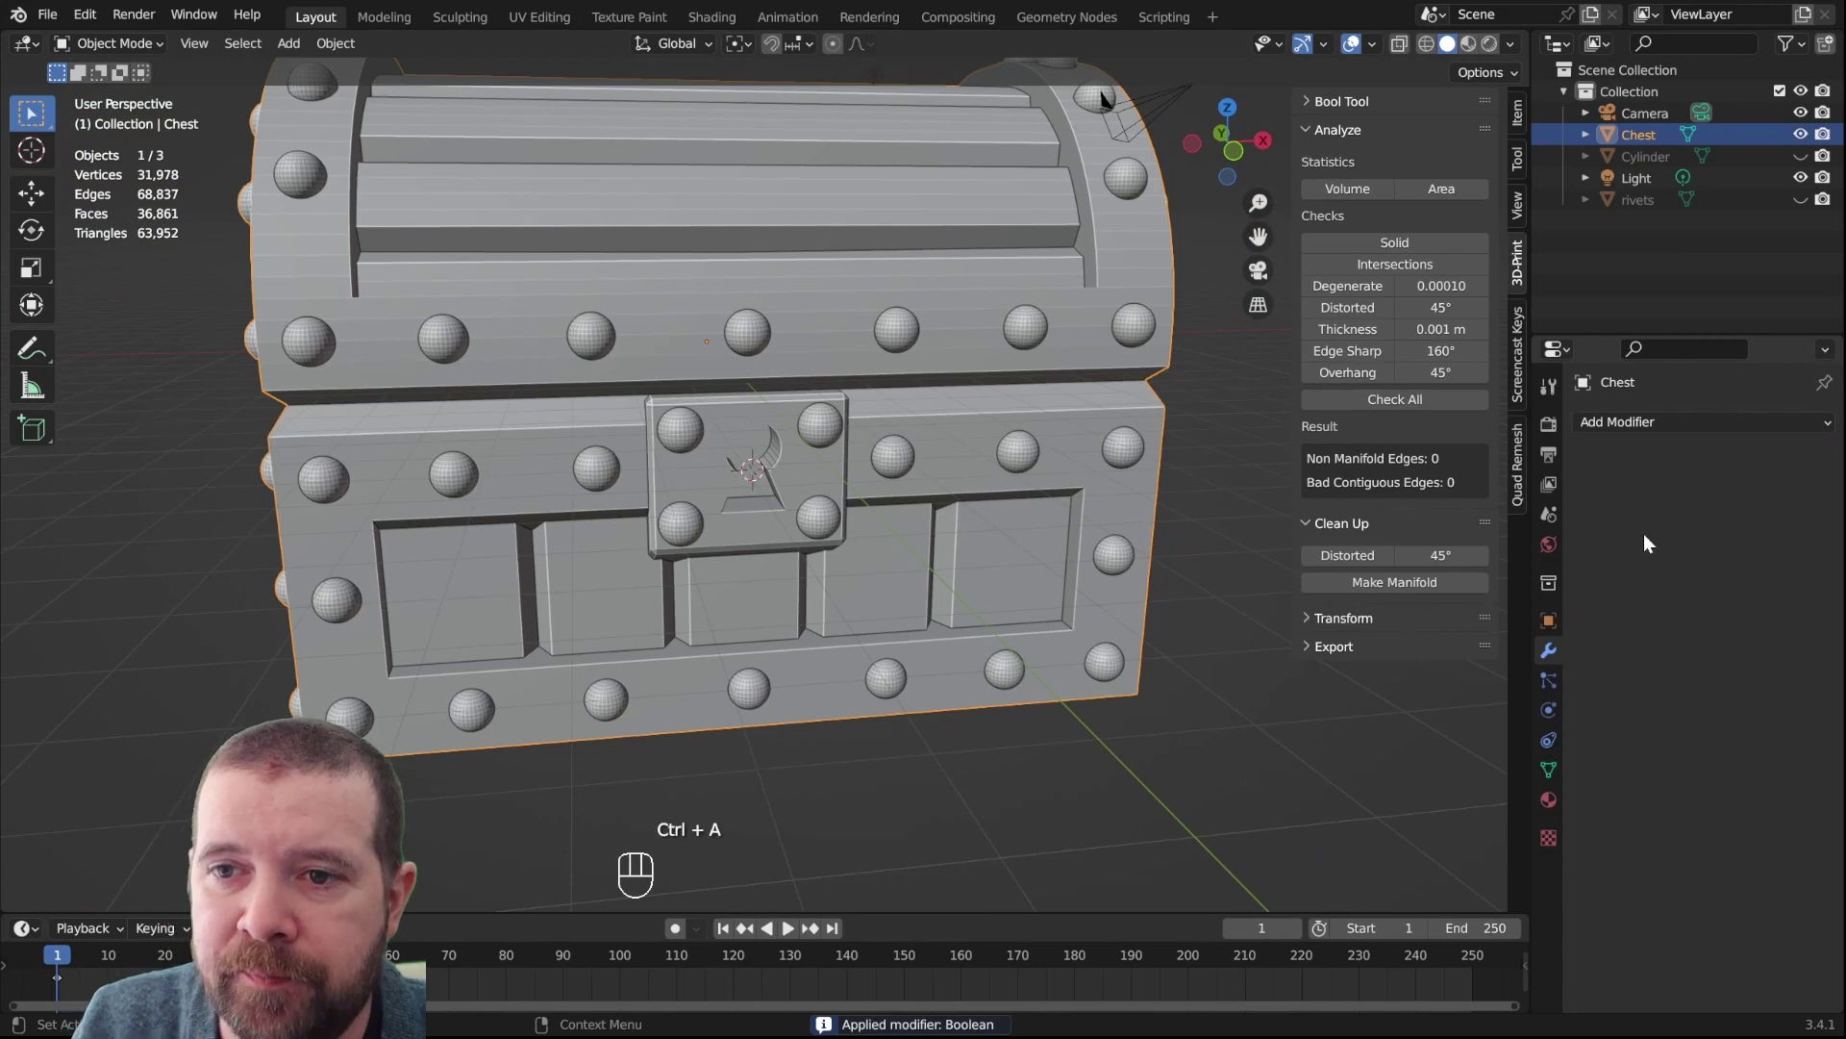
# Unhide the Cylinder, rename it to 'key-hole' in the Outliner and hide it again
pyautogui.click(1802, 161)
pyautogui.click(1646, 168)
pyautogui.moveTo(1074, 412); pyautogui.dragTo(1073, 420)
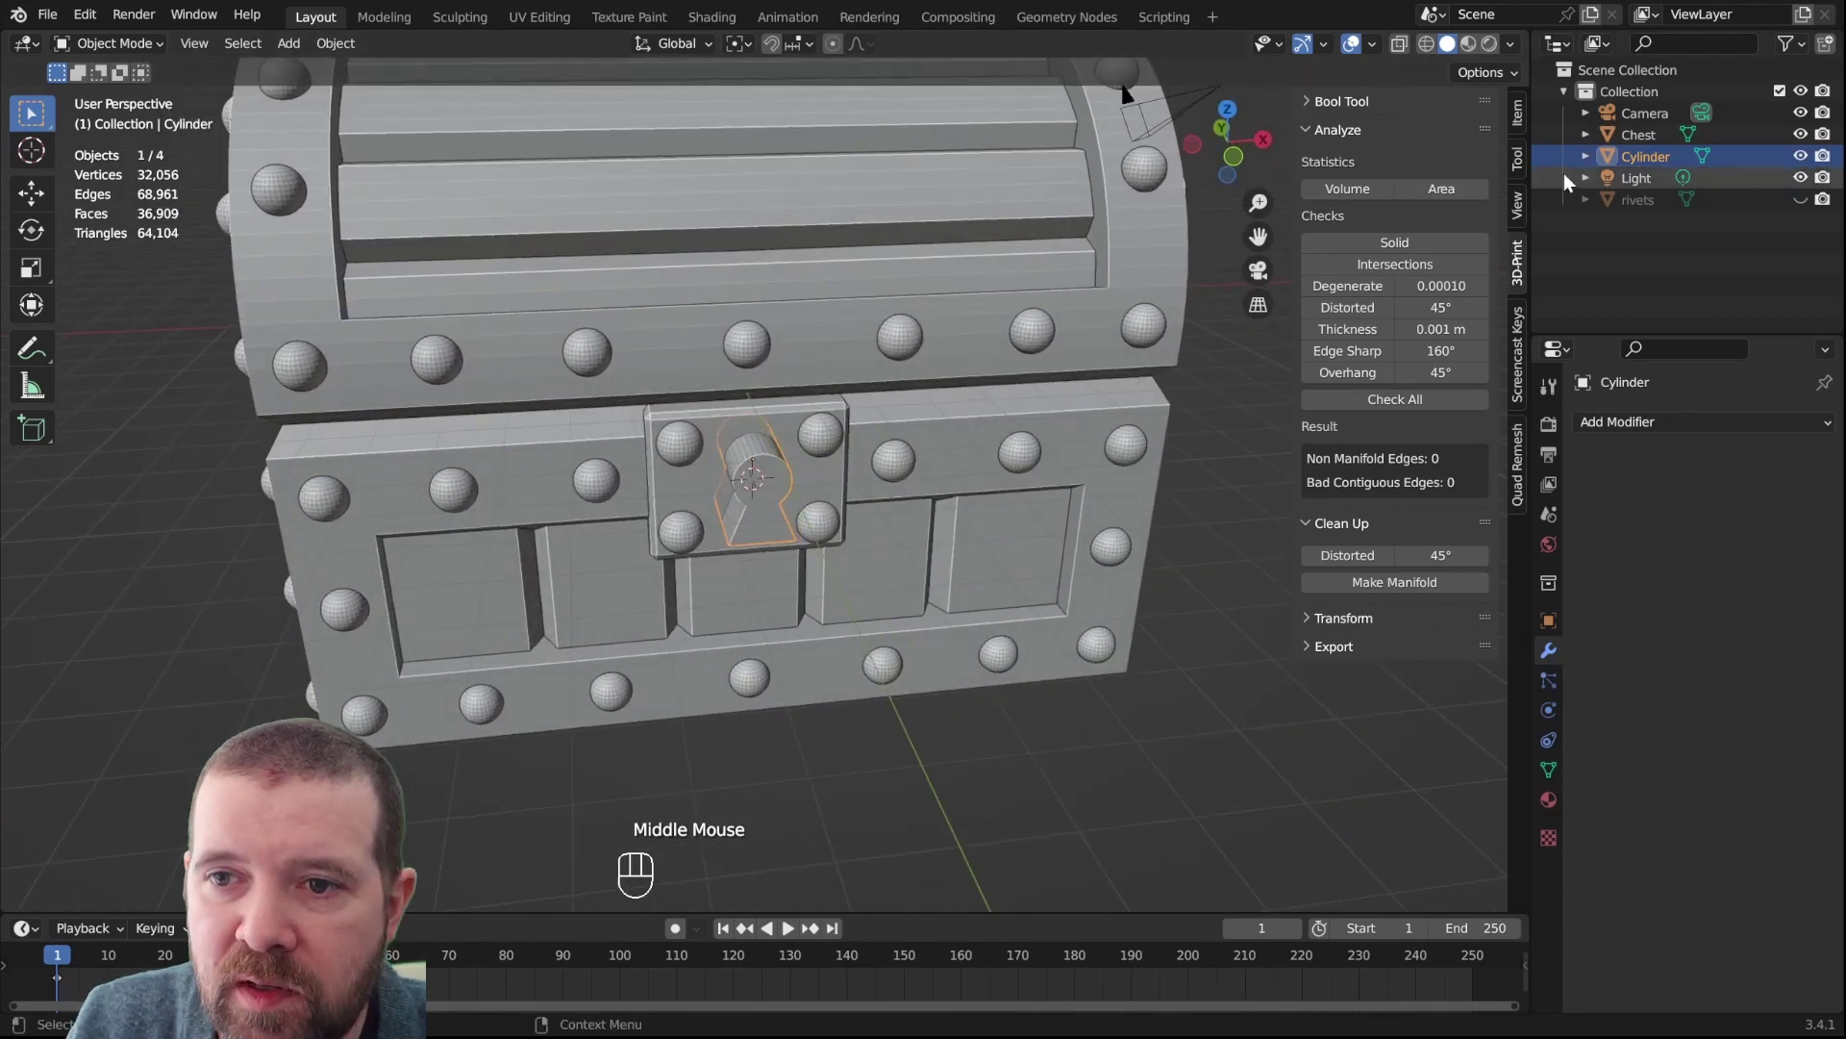
pyautogui.click(1659, 165)
pyautogui.moveTo(1659, 165); pyautogui.dragTo(1658, 165)
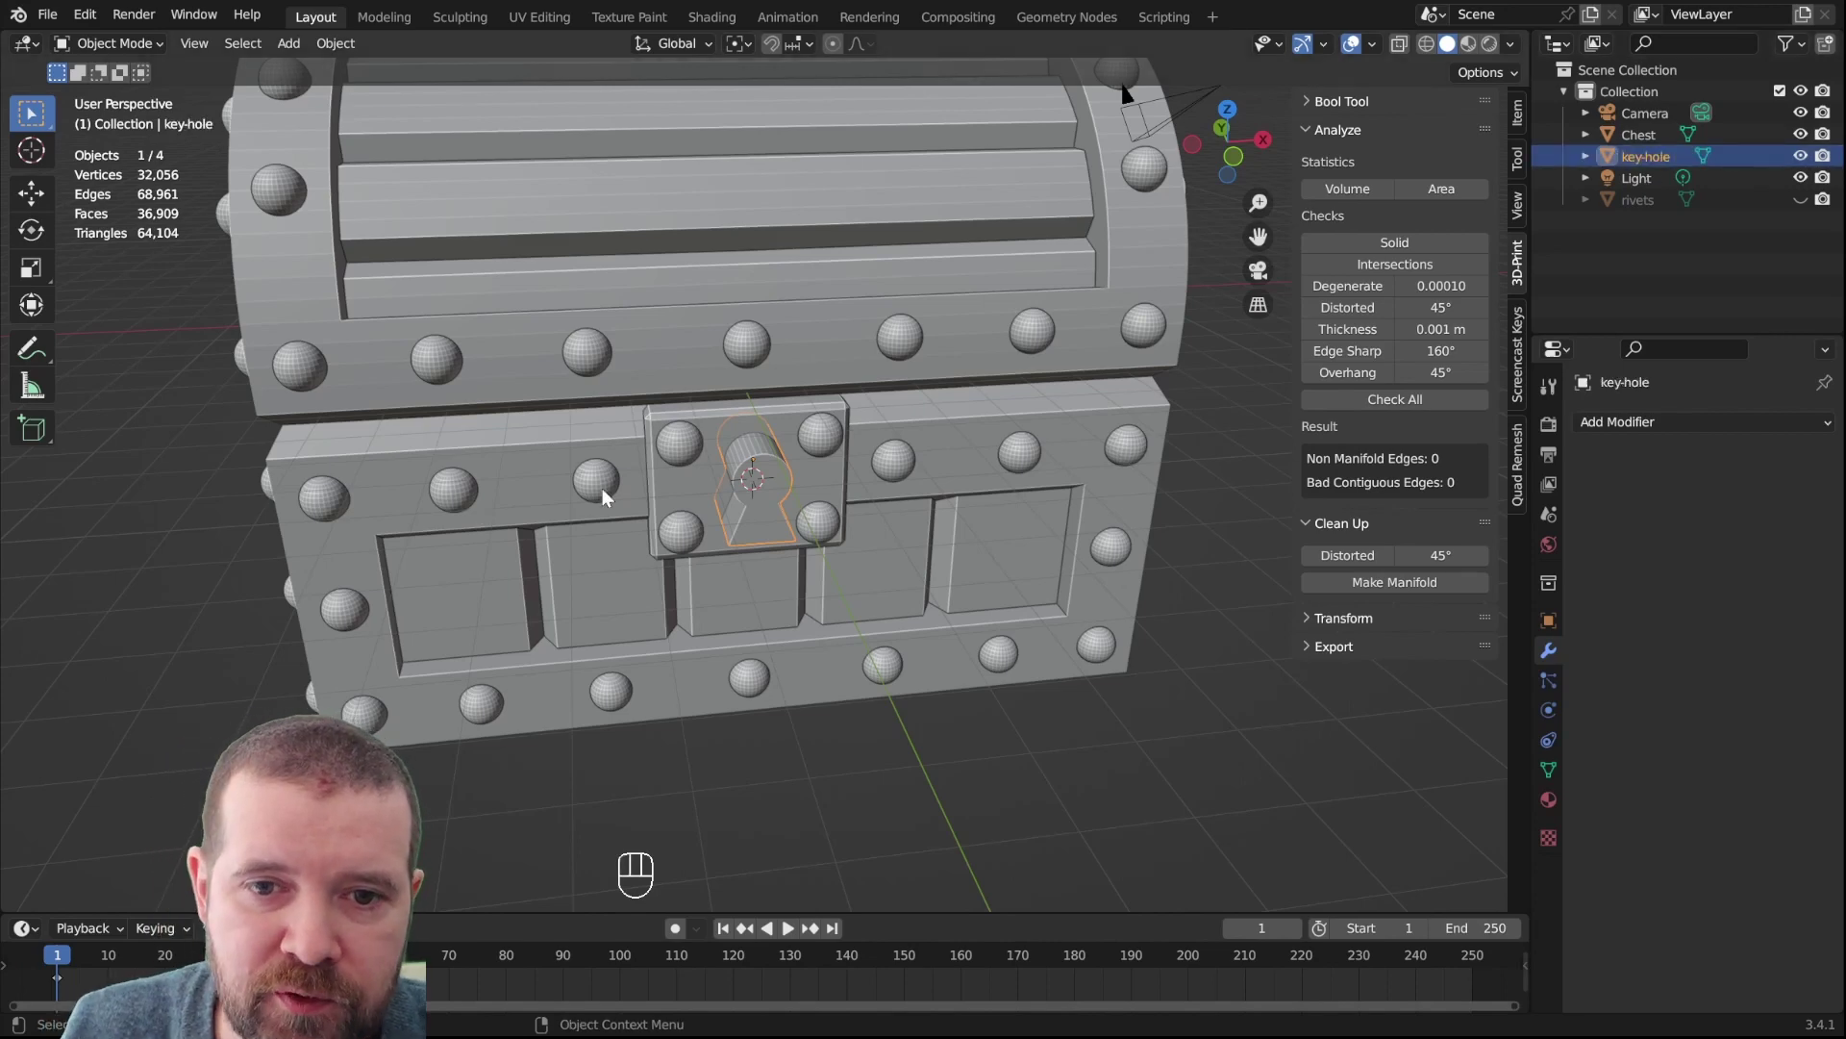
pyautogui.moveTo(743, 494); pyautogui.dragTo(804, 497)
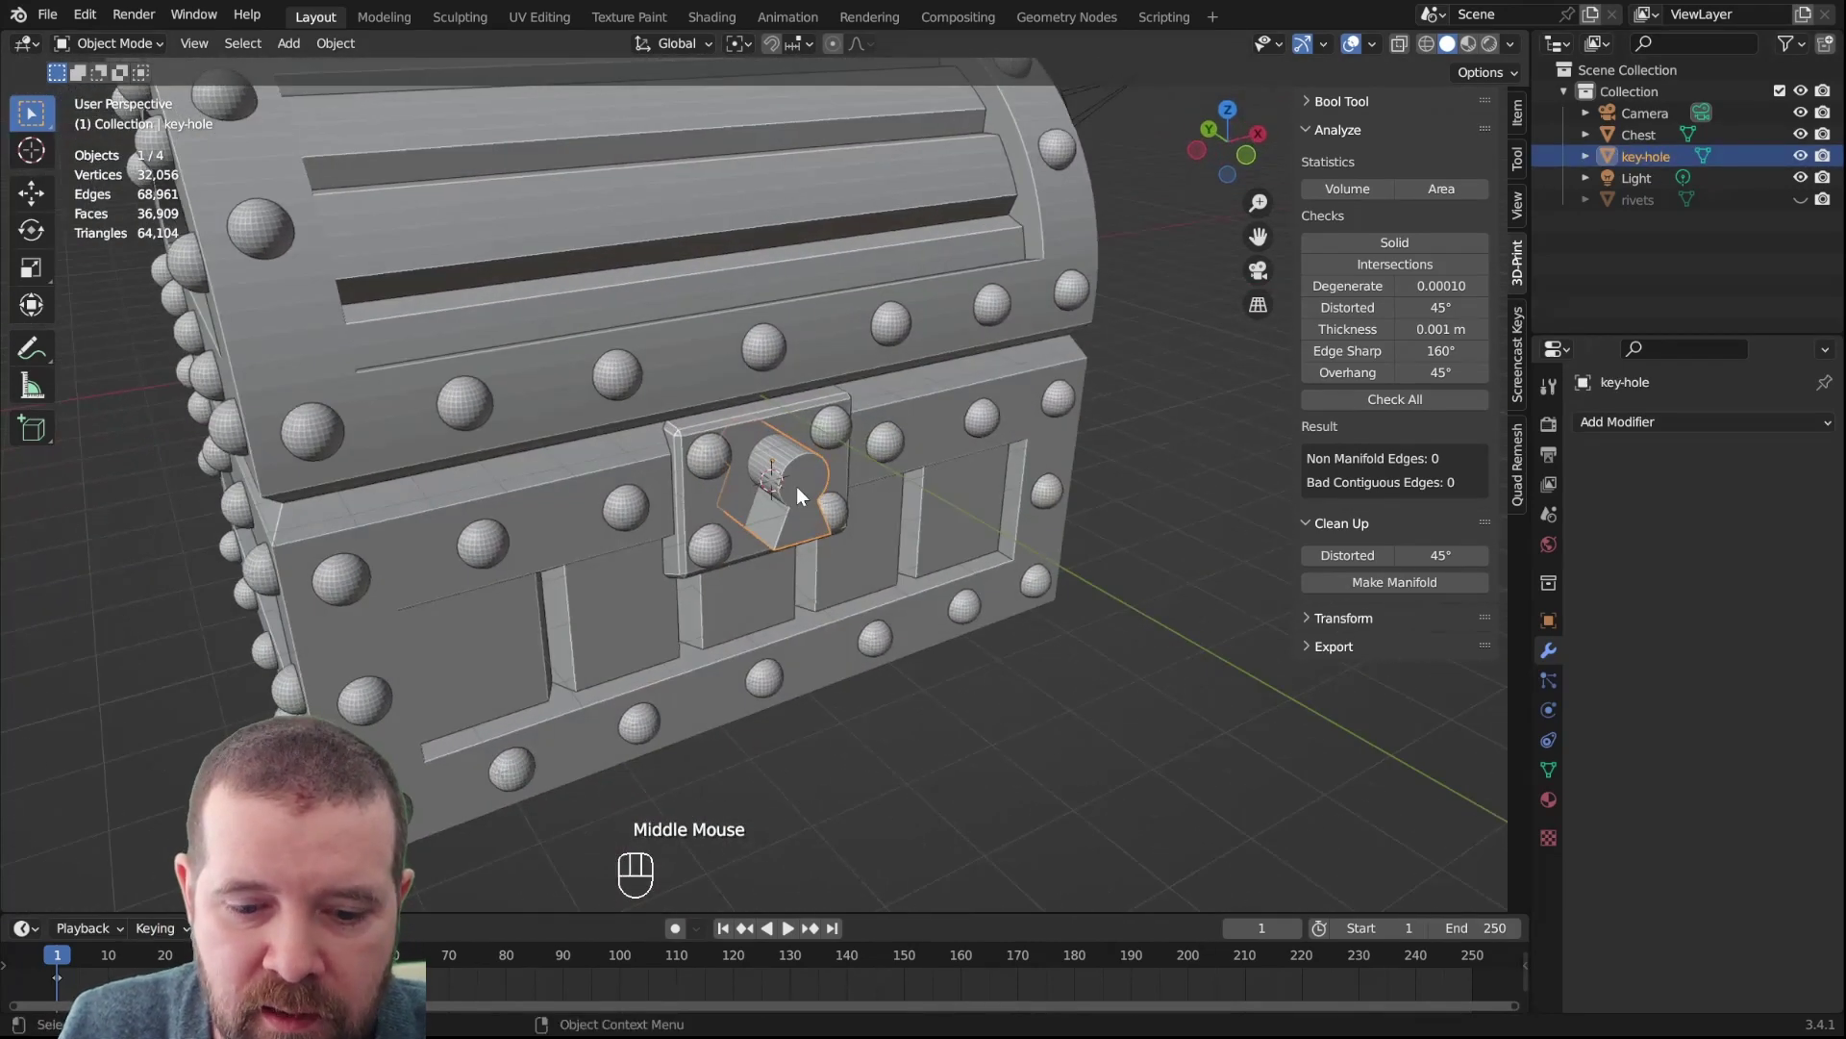
pyautogui.press('h')
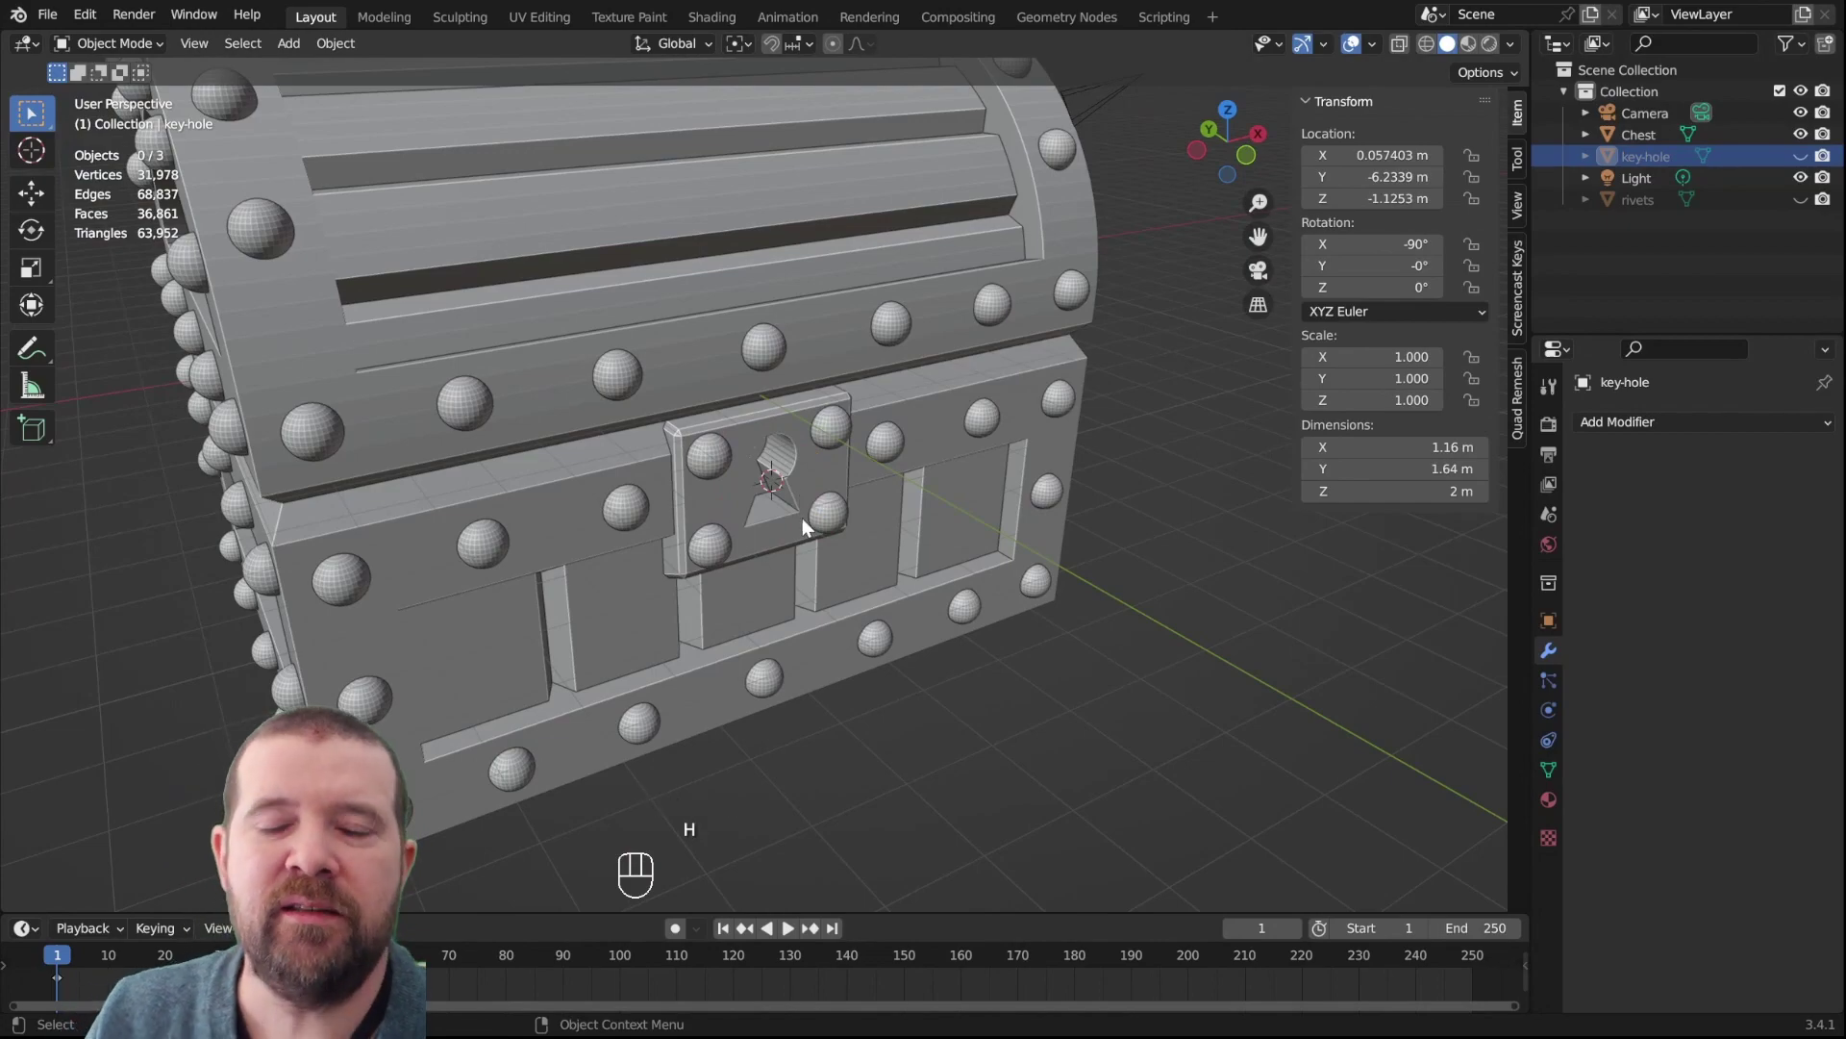
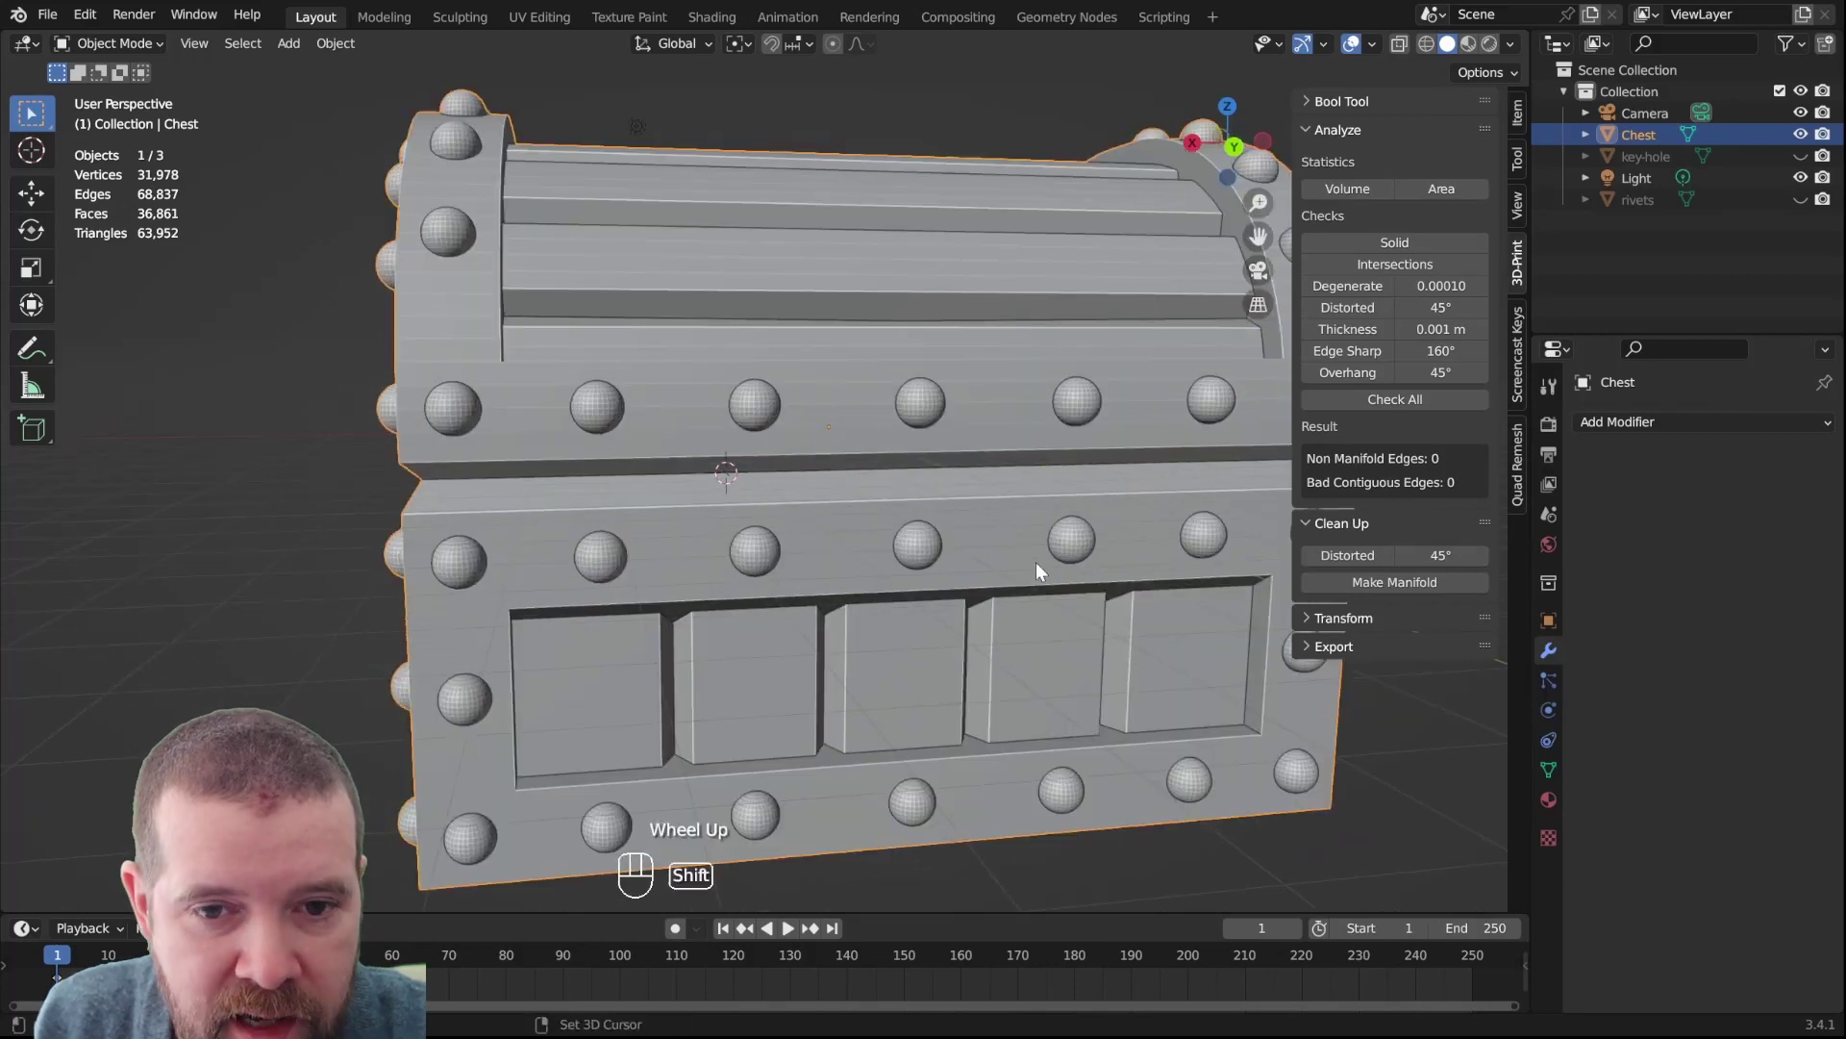
# Add a new cylinder for the hinge at the chest's lid seam
pyautogui.press('shift+a')
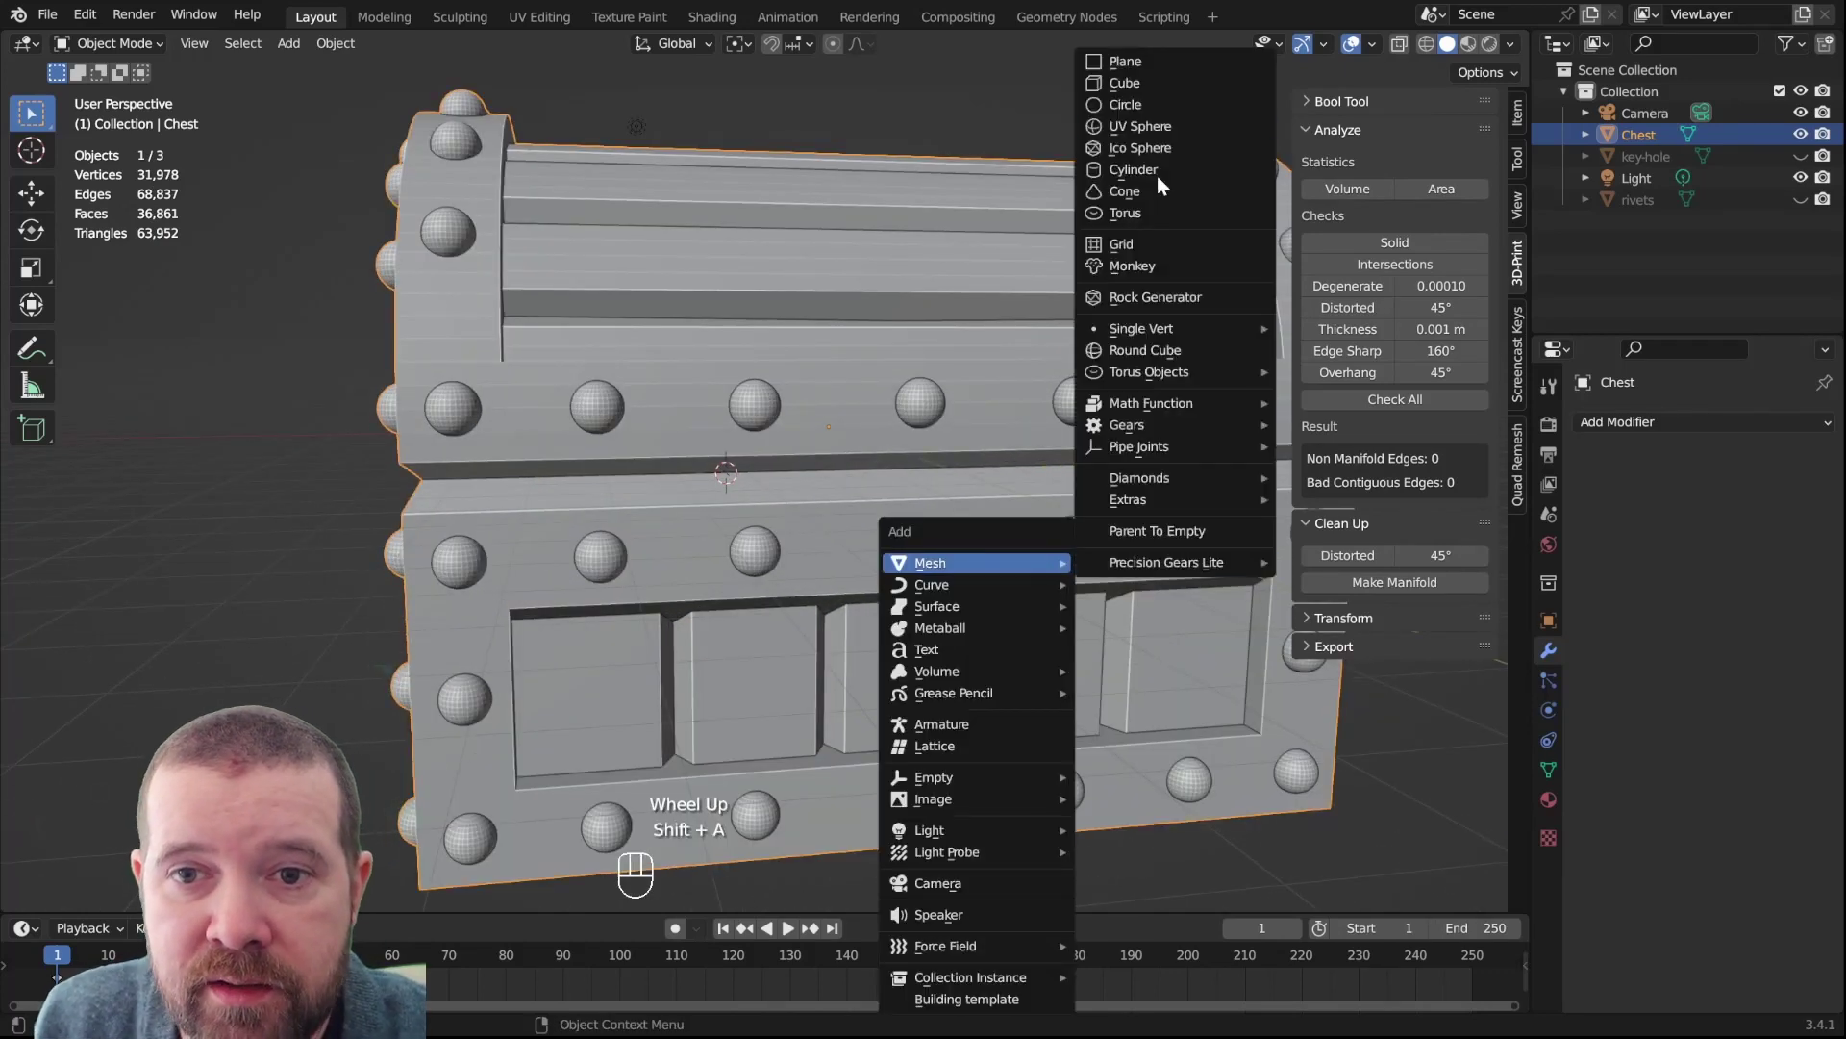
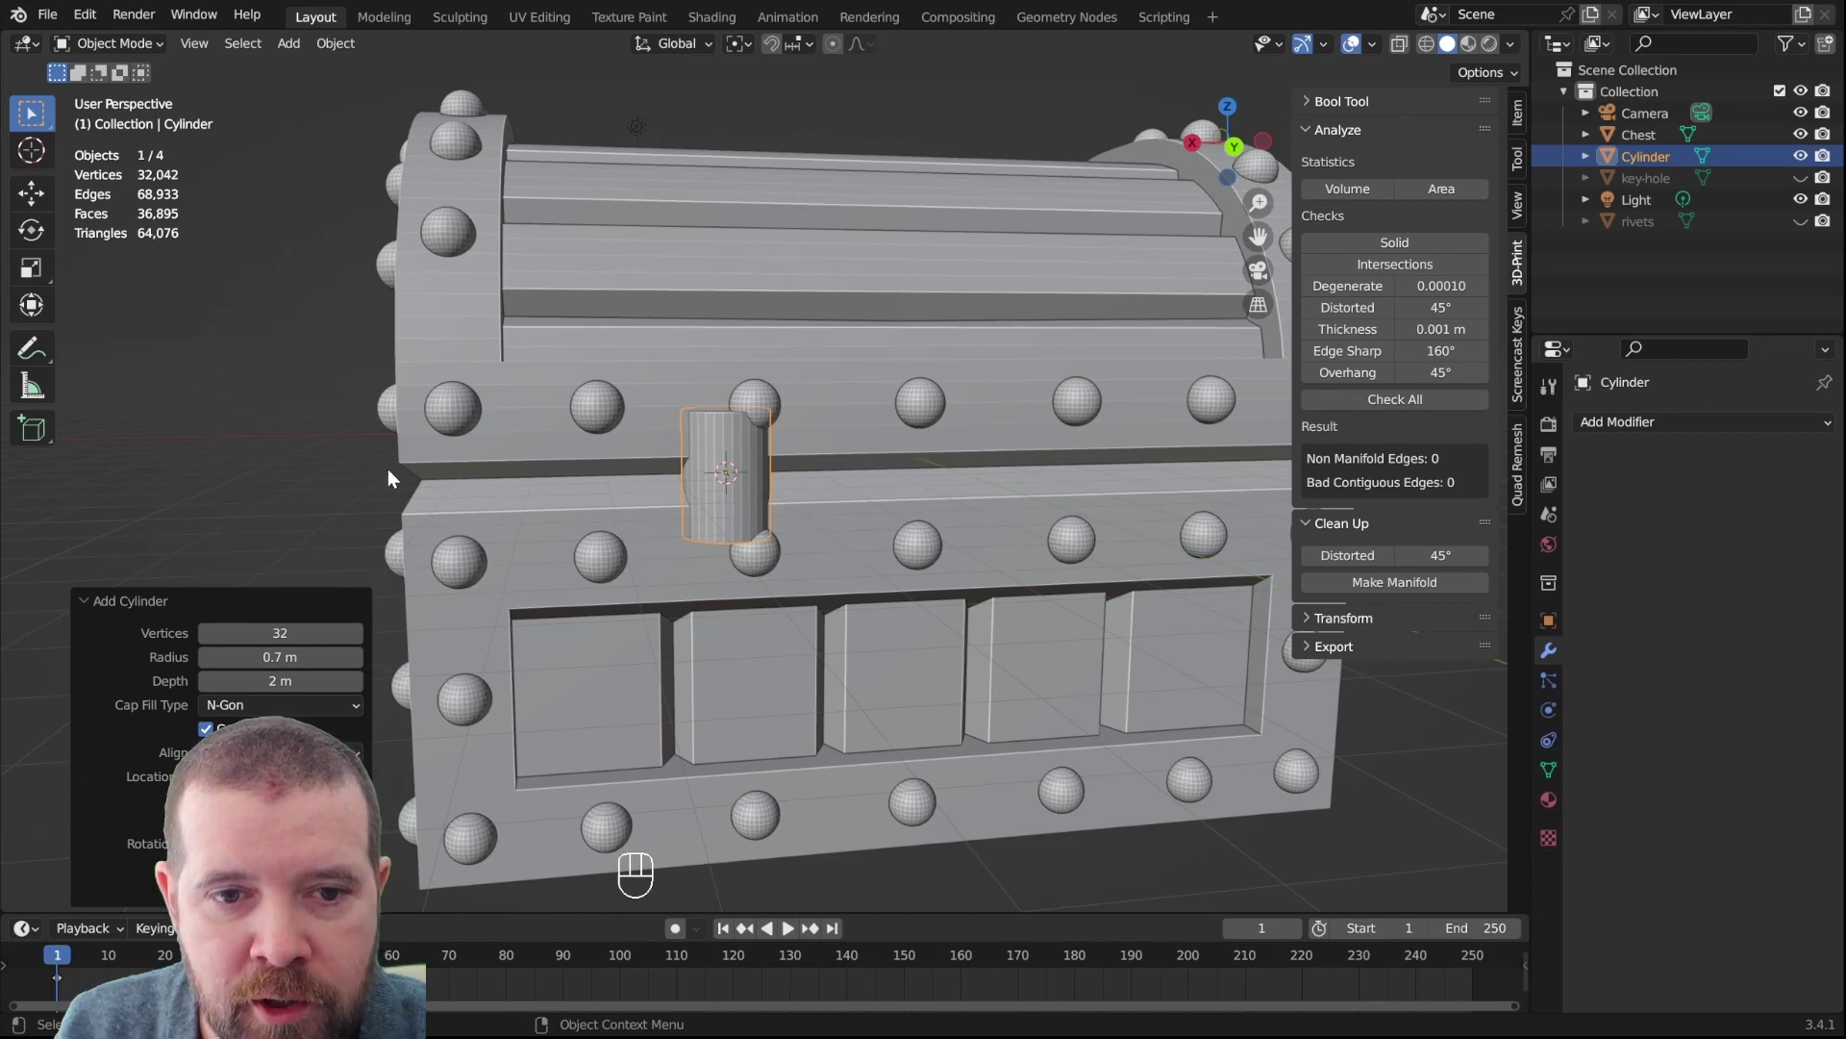
pyautogui.press('d')
pyautogui.moveTo(637, 500); pyautogui.dragTo(940, 479)
pyautogui.press('d')
pyautogui.press('d')
pyautogui.press('d')
pyautogui.rightClick(444, 486)
pyautogui.press('d')
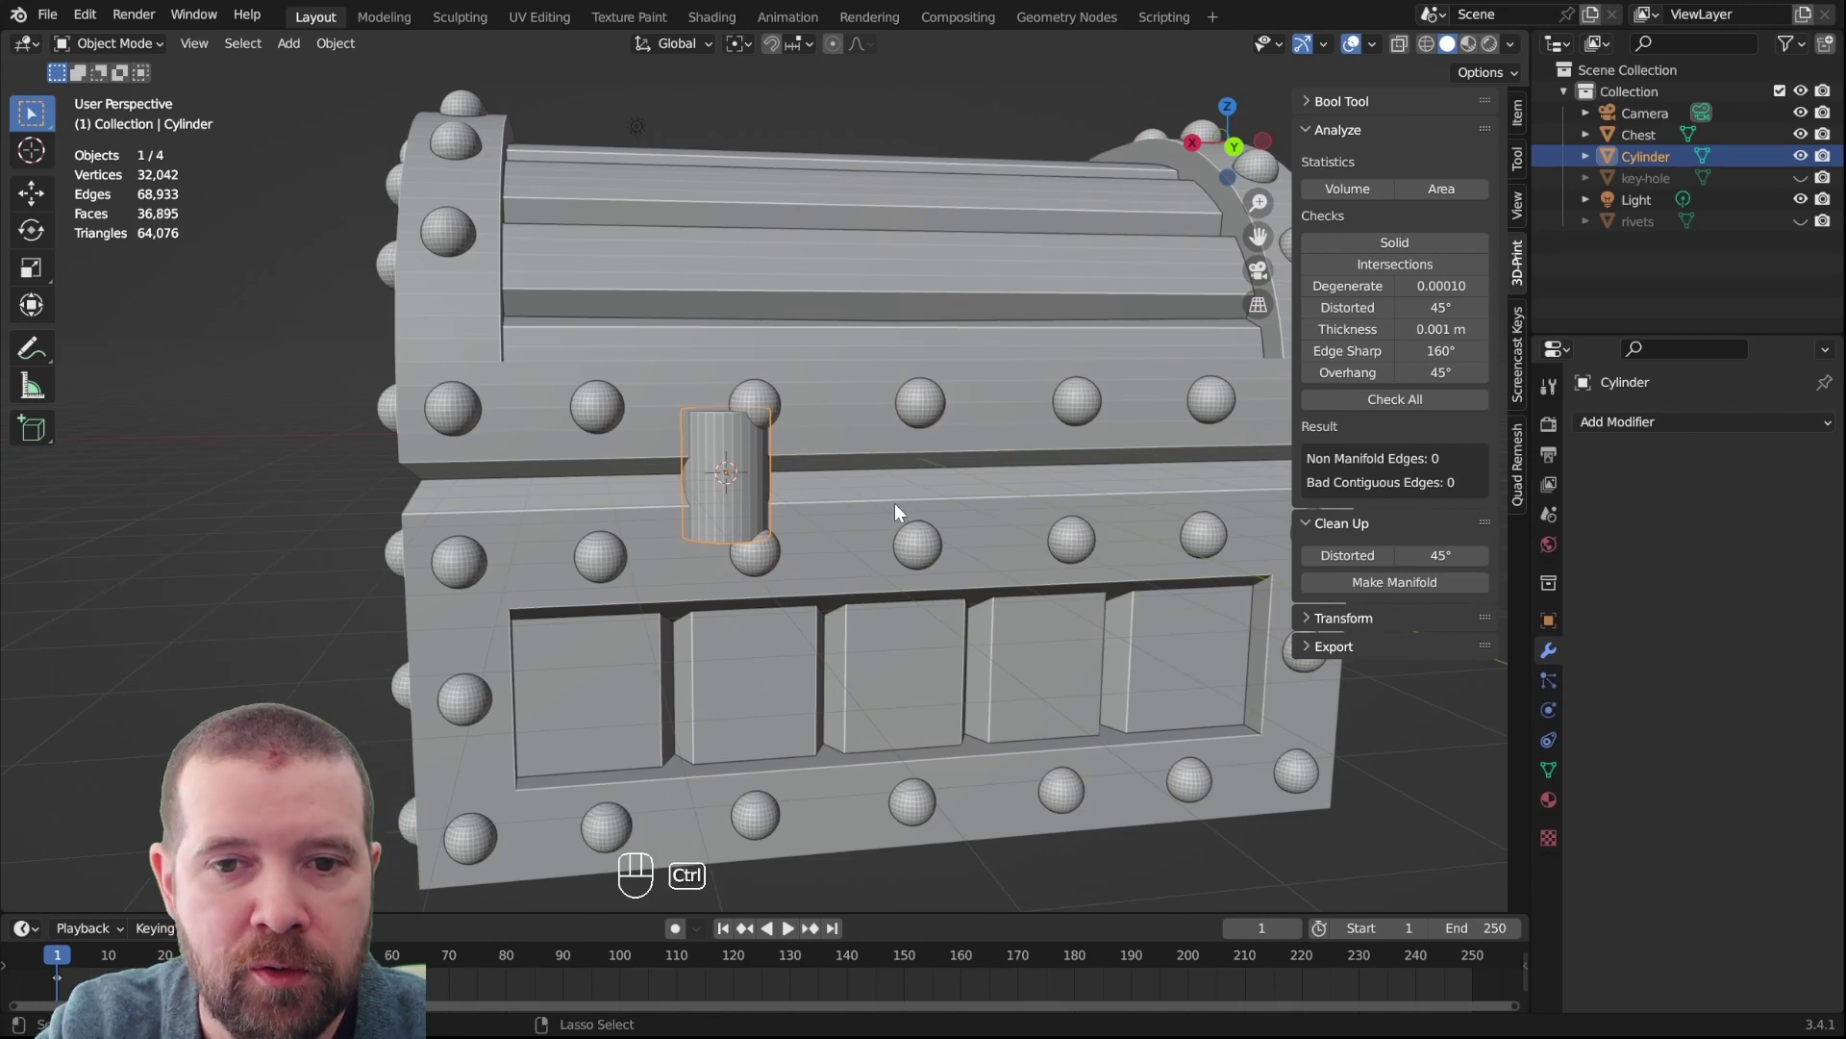
# In back view rotate the hinge cylinder 90° to horizontal, then orbit to inspect it from the front
pyautogui.press('ctrl+KP_1')
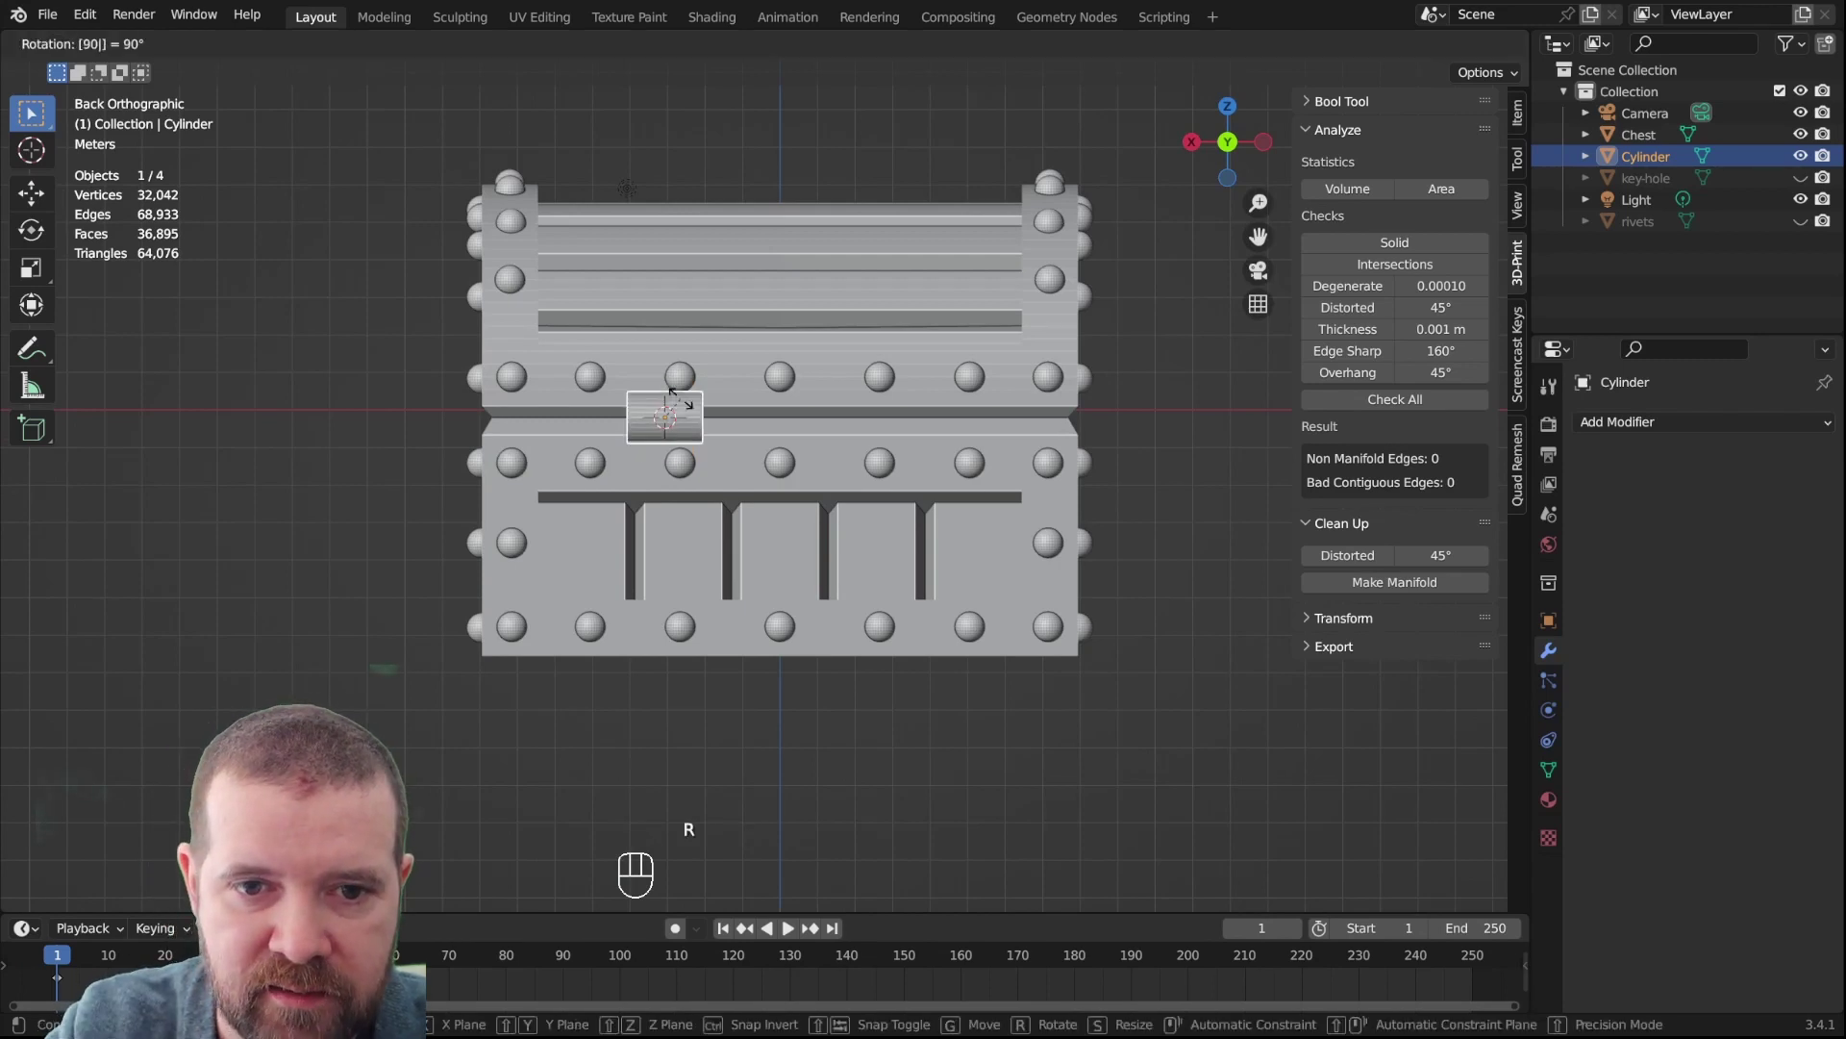
pyautogui.moveTo(713, 461); pyautogui.dragTo(719, 462)
pyautogui.scroll(3)
pyautogui.scroll(-3)
pyautogui.moveTo(930, 484); pyautogui.dragTo(941, 440)
pyautogui.moveTo(881, 454); pyautogui.dragTo(910, 454)
pyautogui.click(911, 455)
pyautogui.middleClick(925, 455)
pyautogui.doubleClick(930, 454)
pyautogui.middleClick(933, 453)
pyautogui.moveTo(938, 451); pyautogui.dragTo(863, 444)
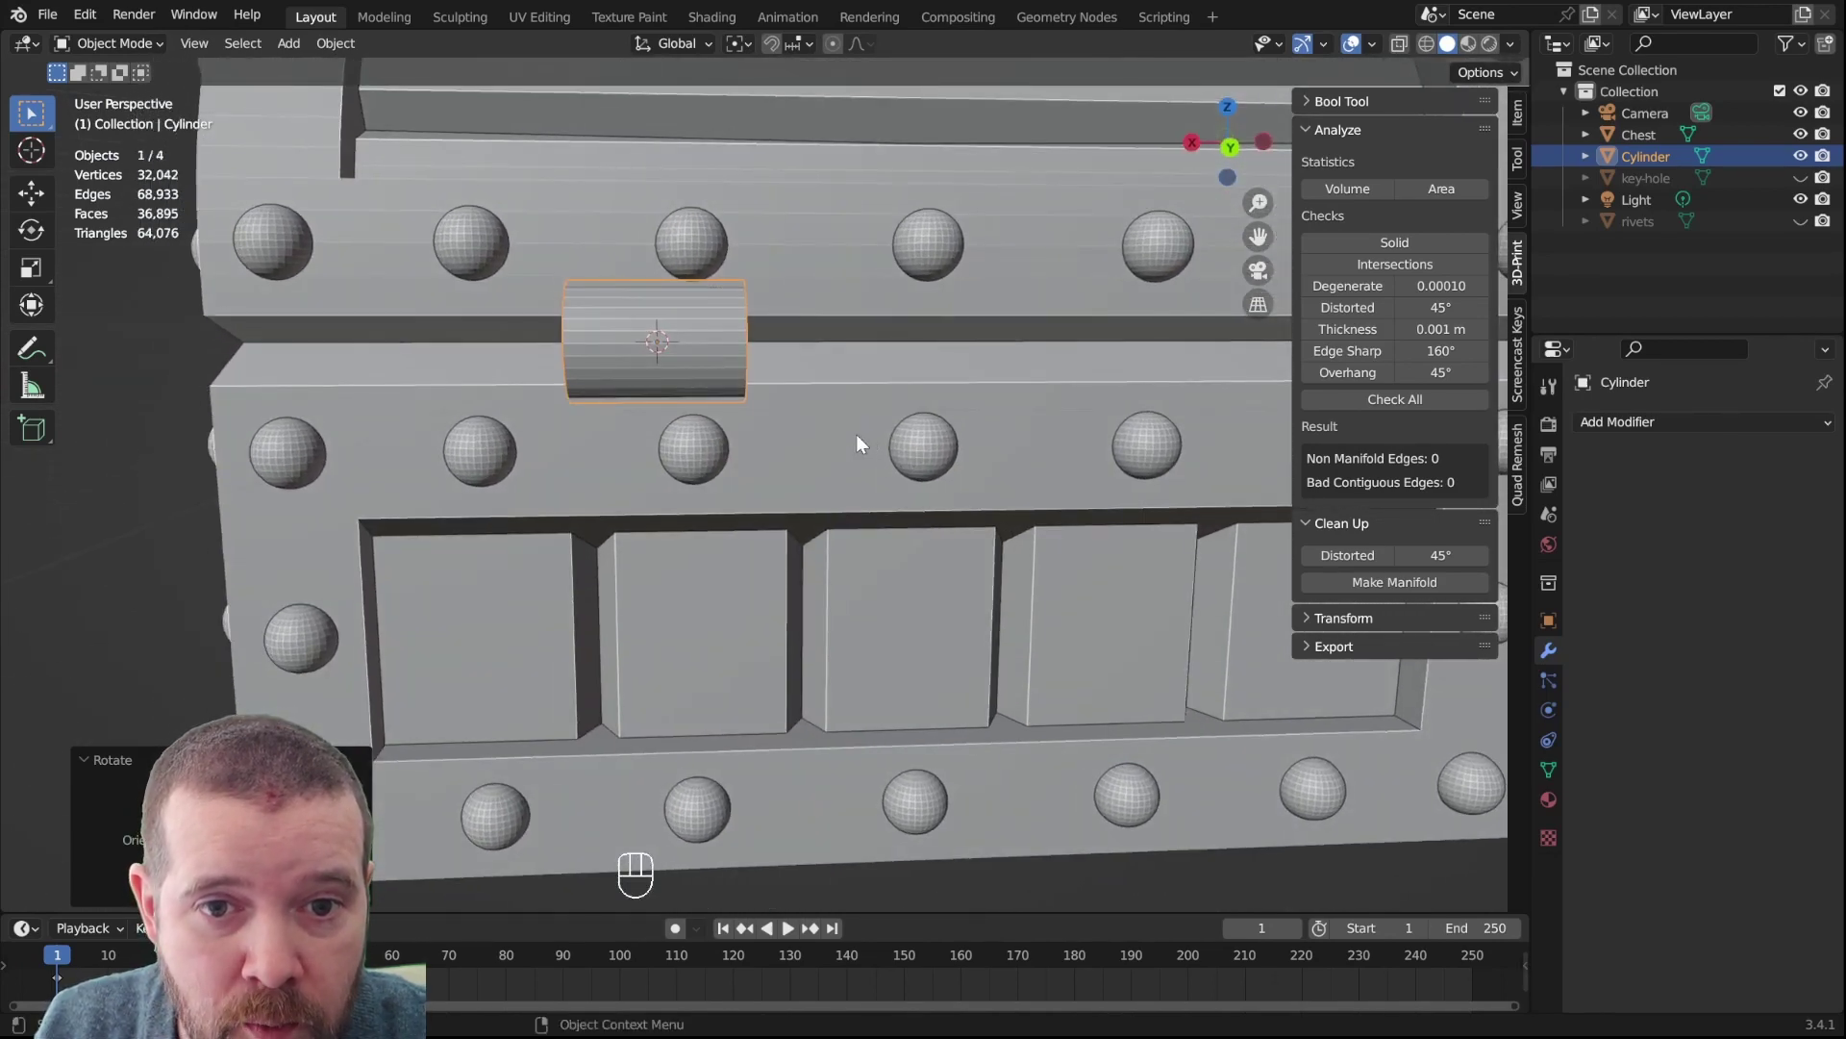
pyautogui.scroll(-3)
# Stretch the hinge cylinder along the X axis to lengthen it
pyautogui.press('Tab')
pyautogui.scroll(3)
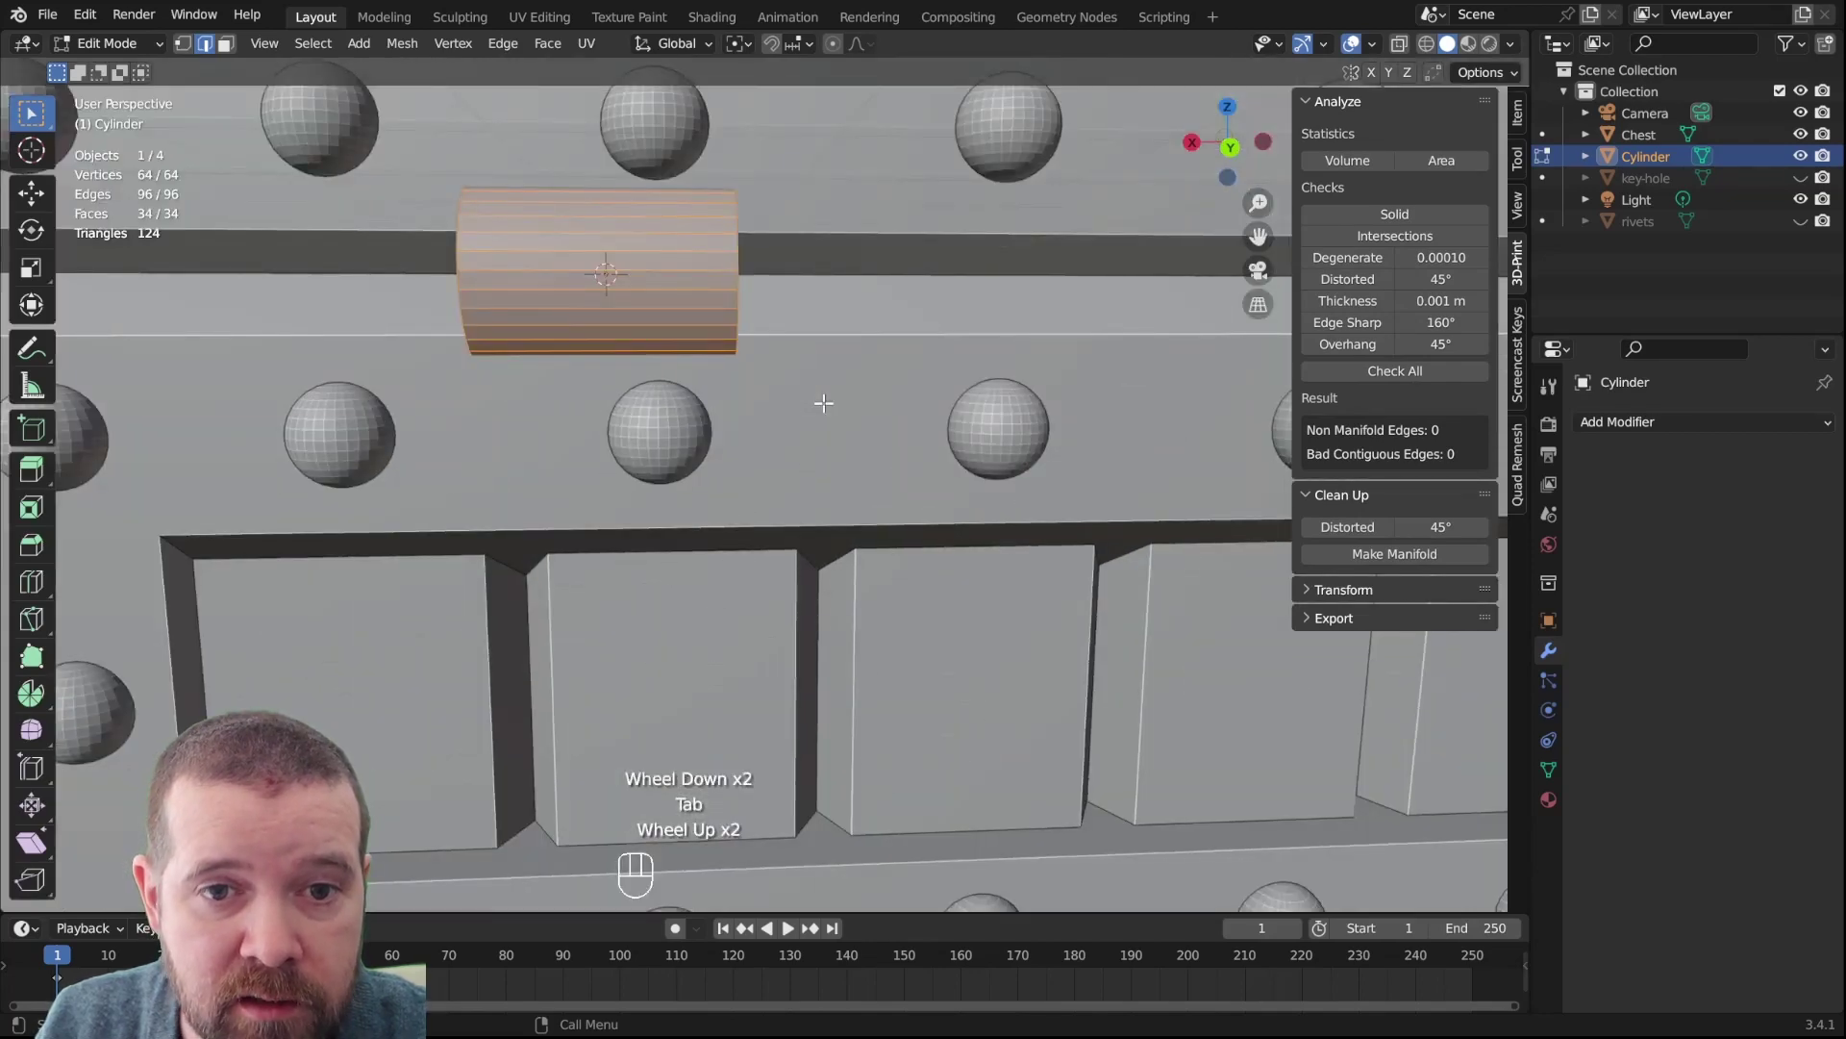
pyautogui.press('s')
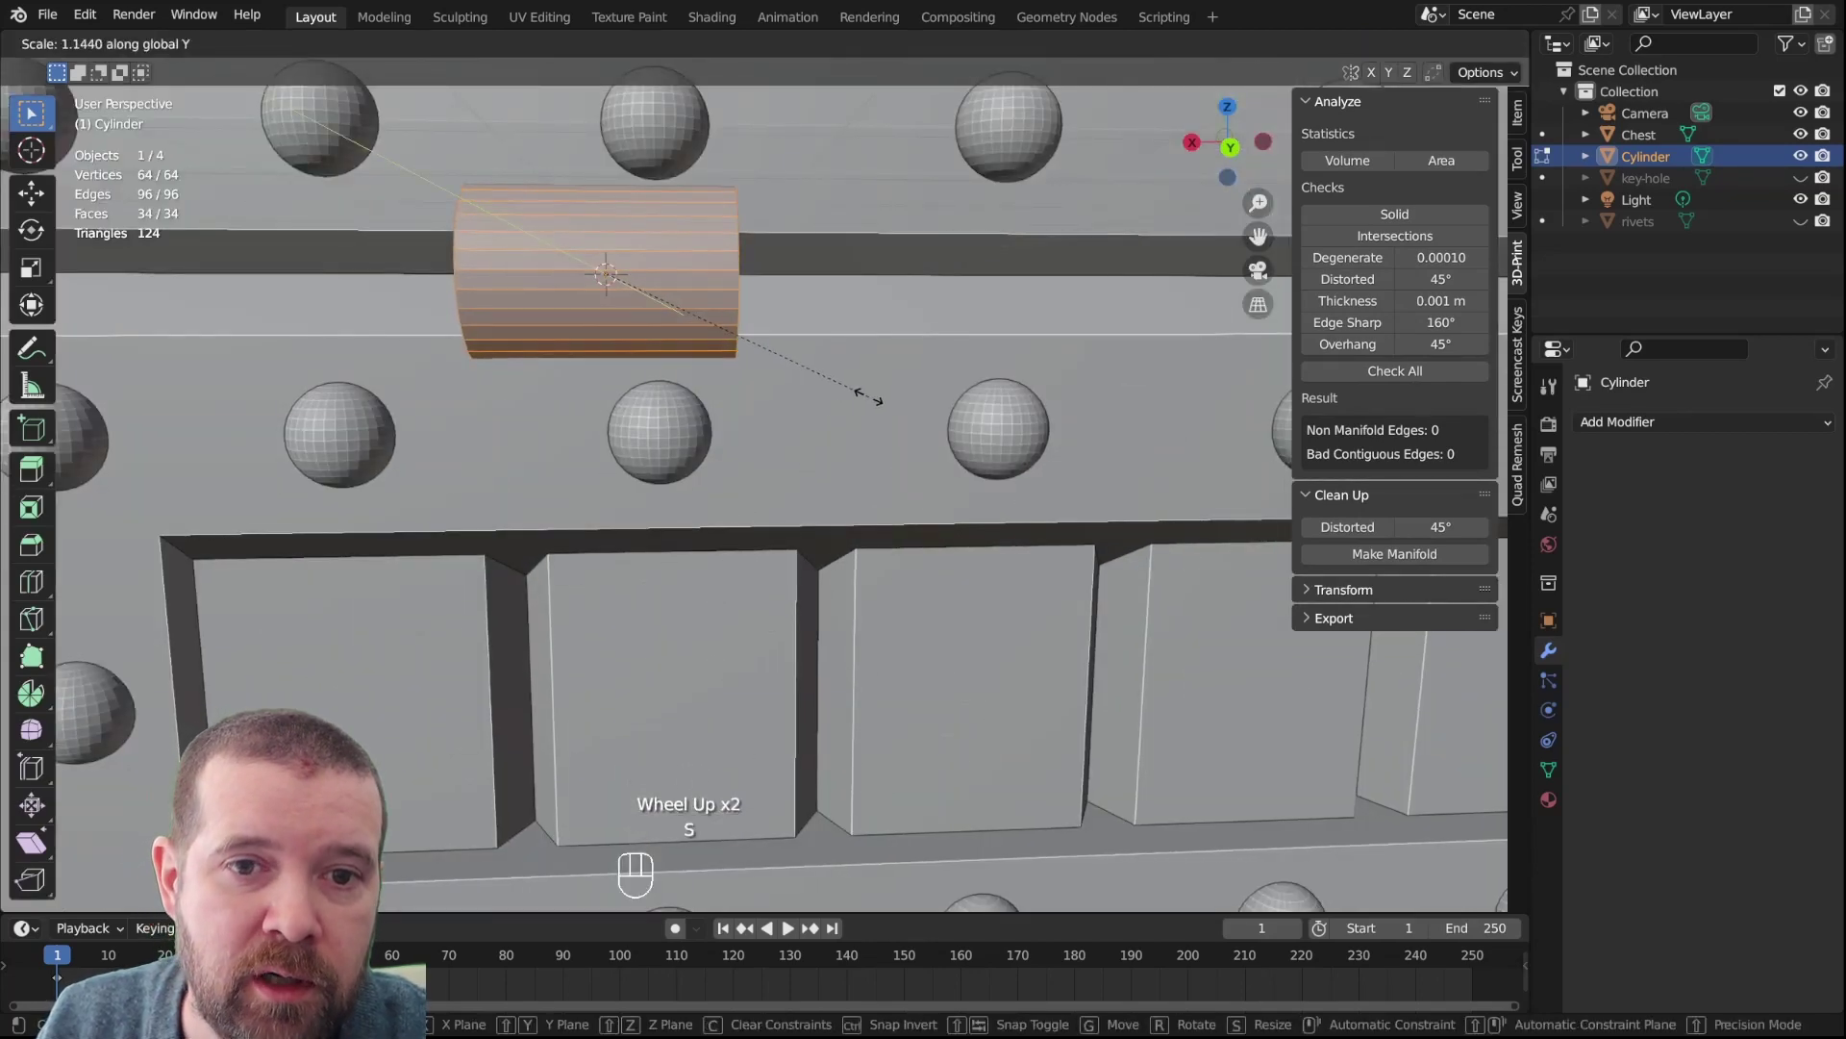
pyautogui.press('s')
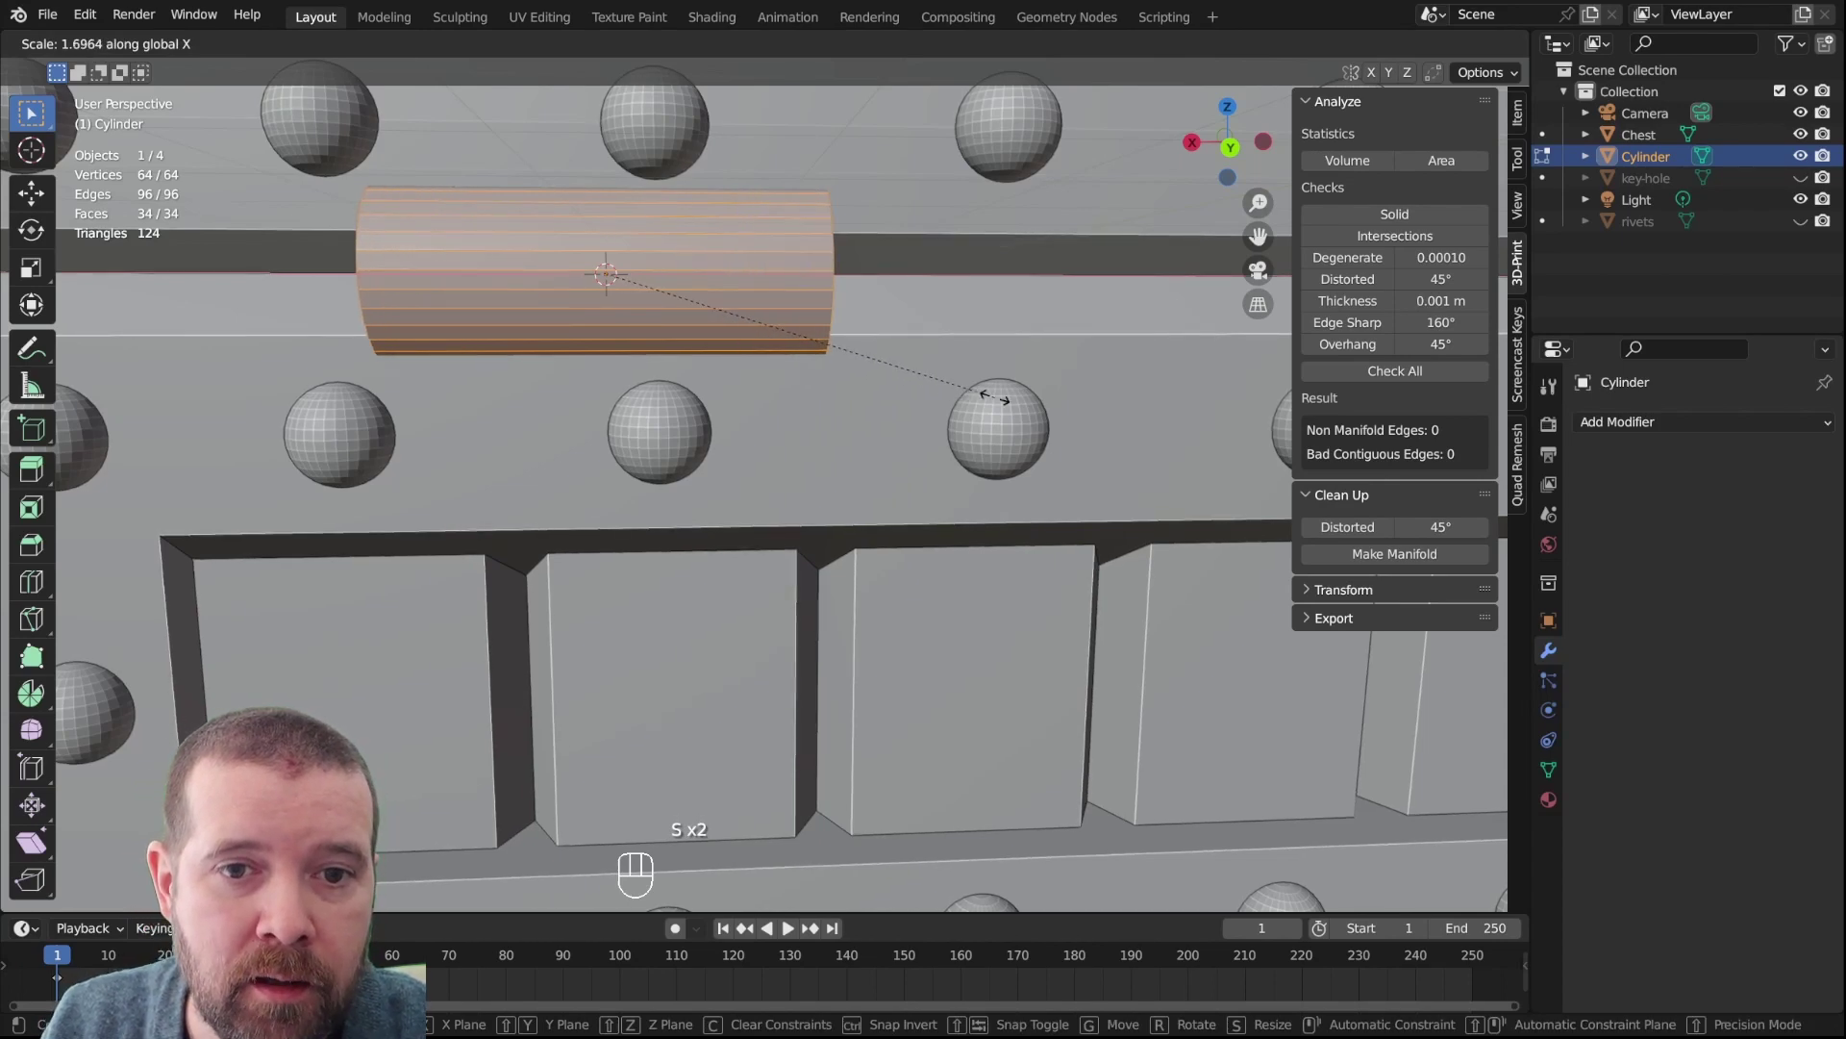
pyautogui.scroll(-3)
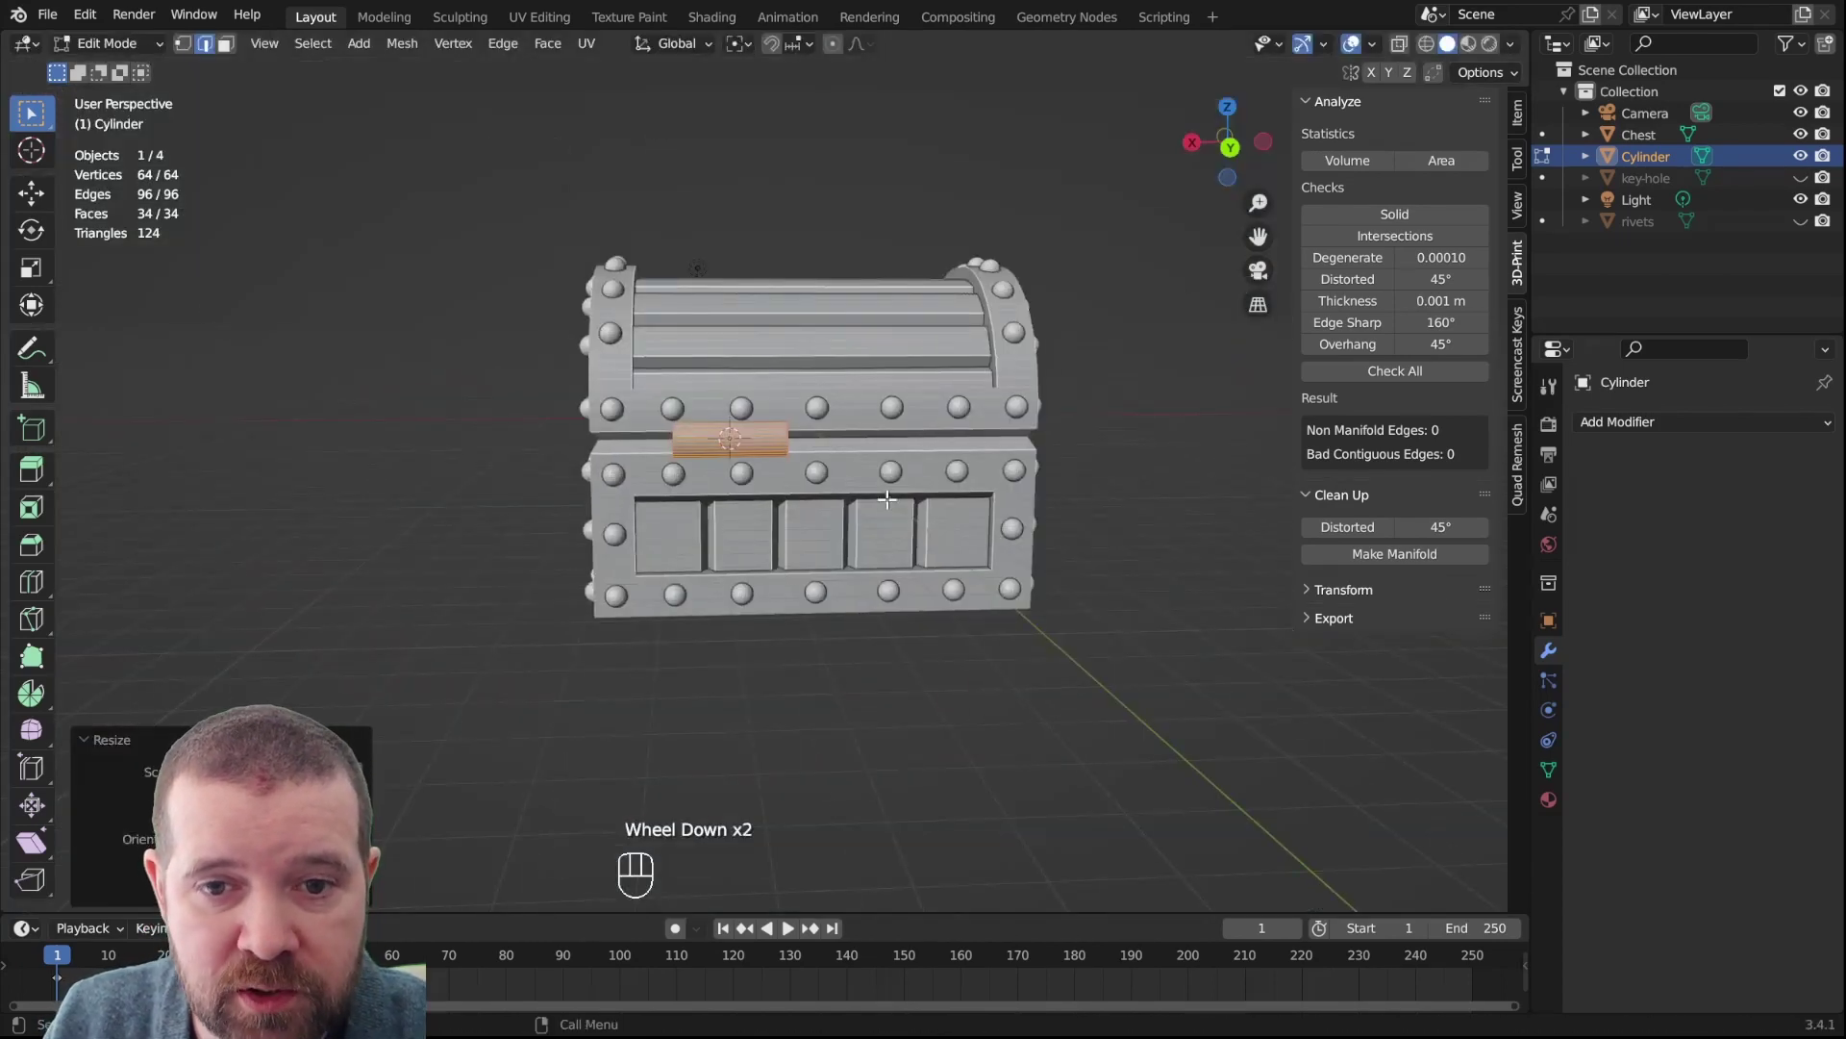
pyautogui.press('Tab')
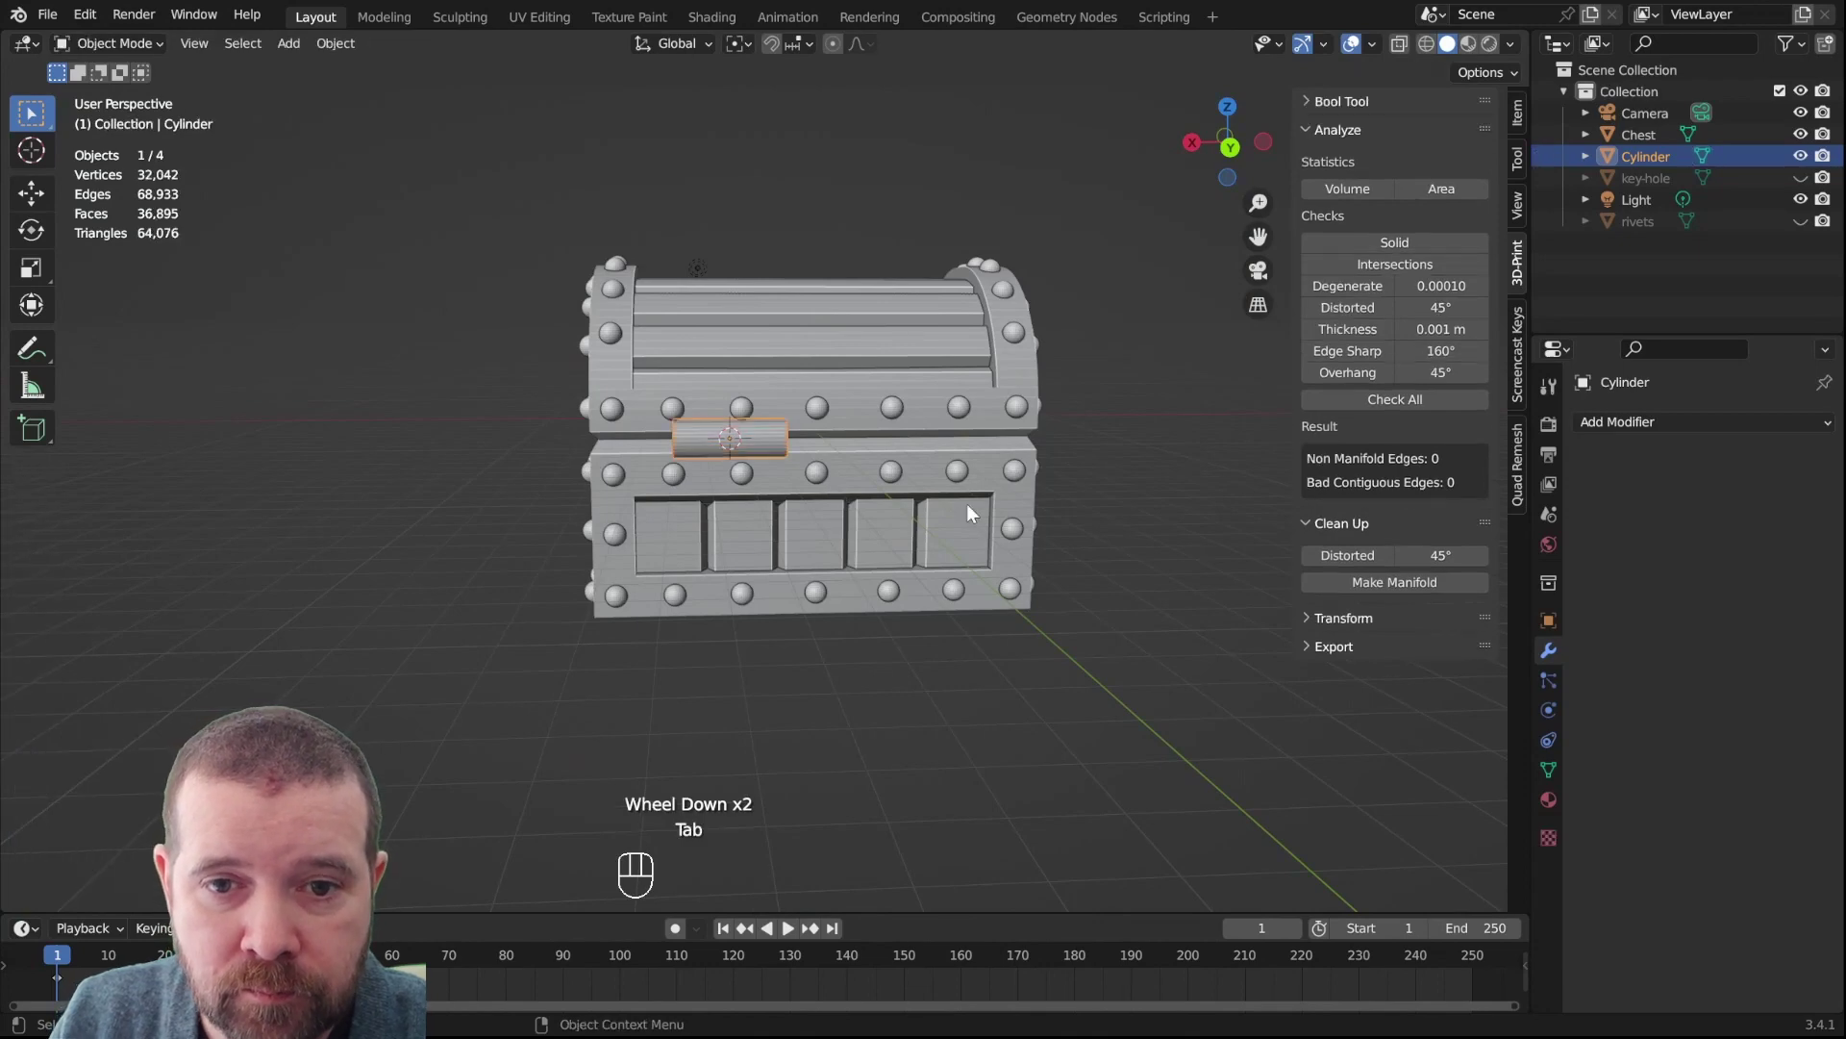
pyautogui.moveTo(984, 531); pyautogui.dragTo(999, 532)
pyautogui.scroll(3)
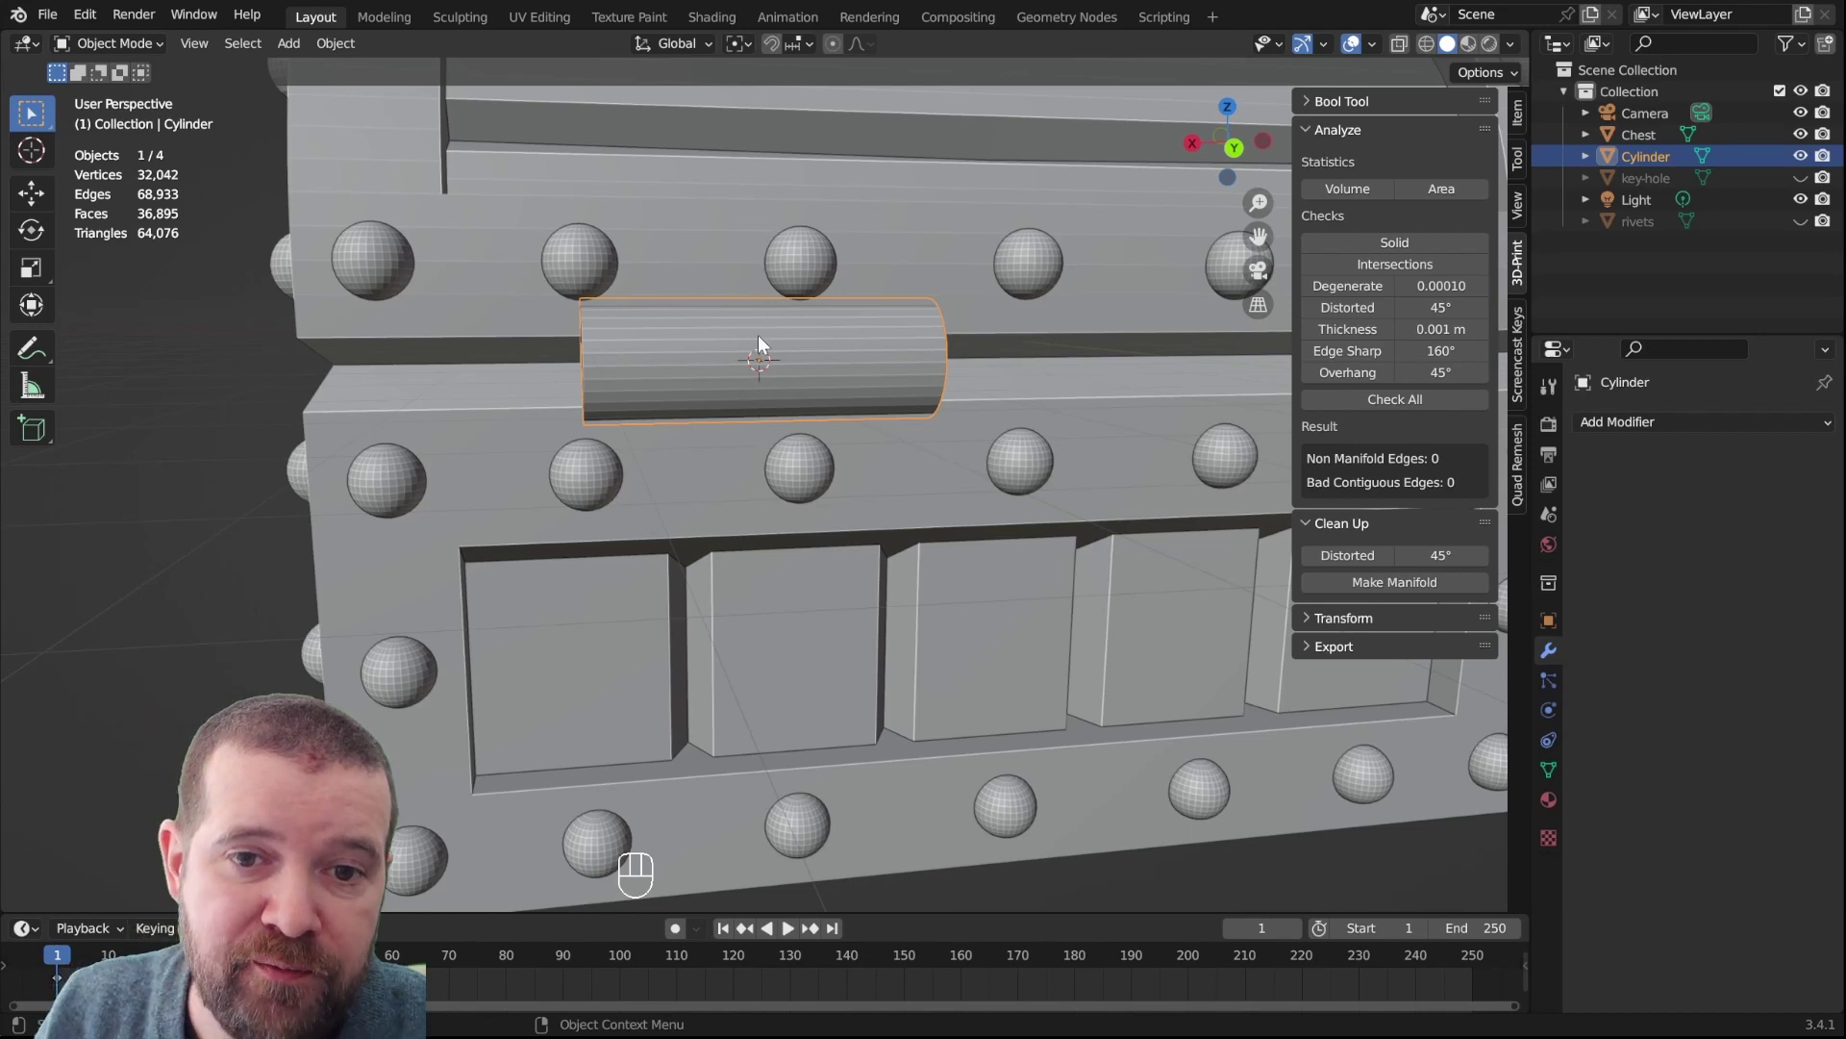
# Cut a loop around the cylinder's middle and bevel it into a narrow band
pyautogui.press('Tab')
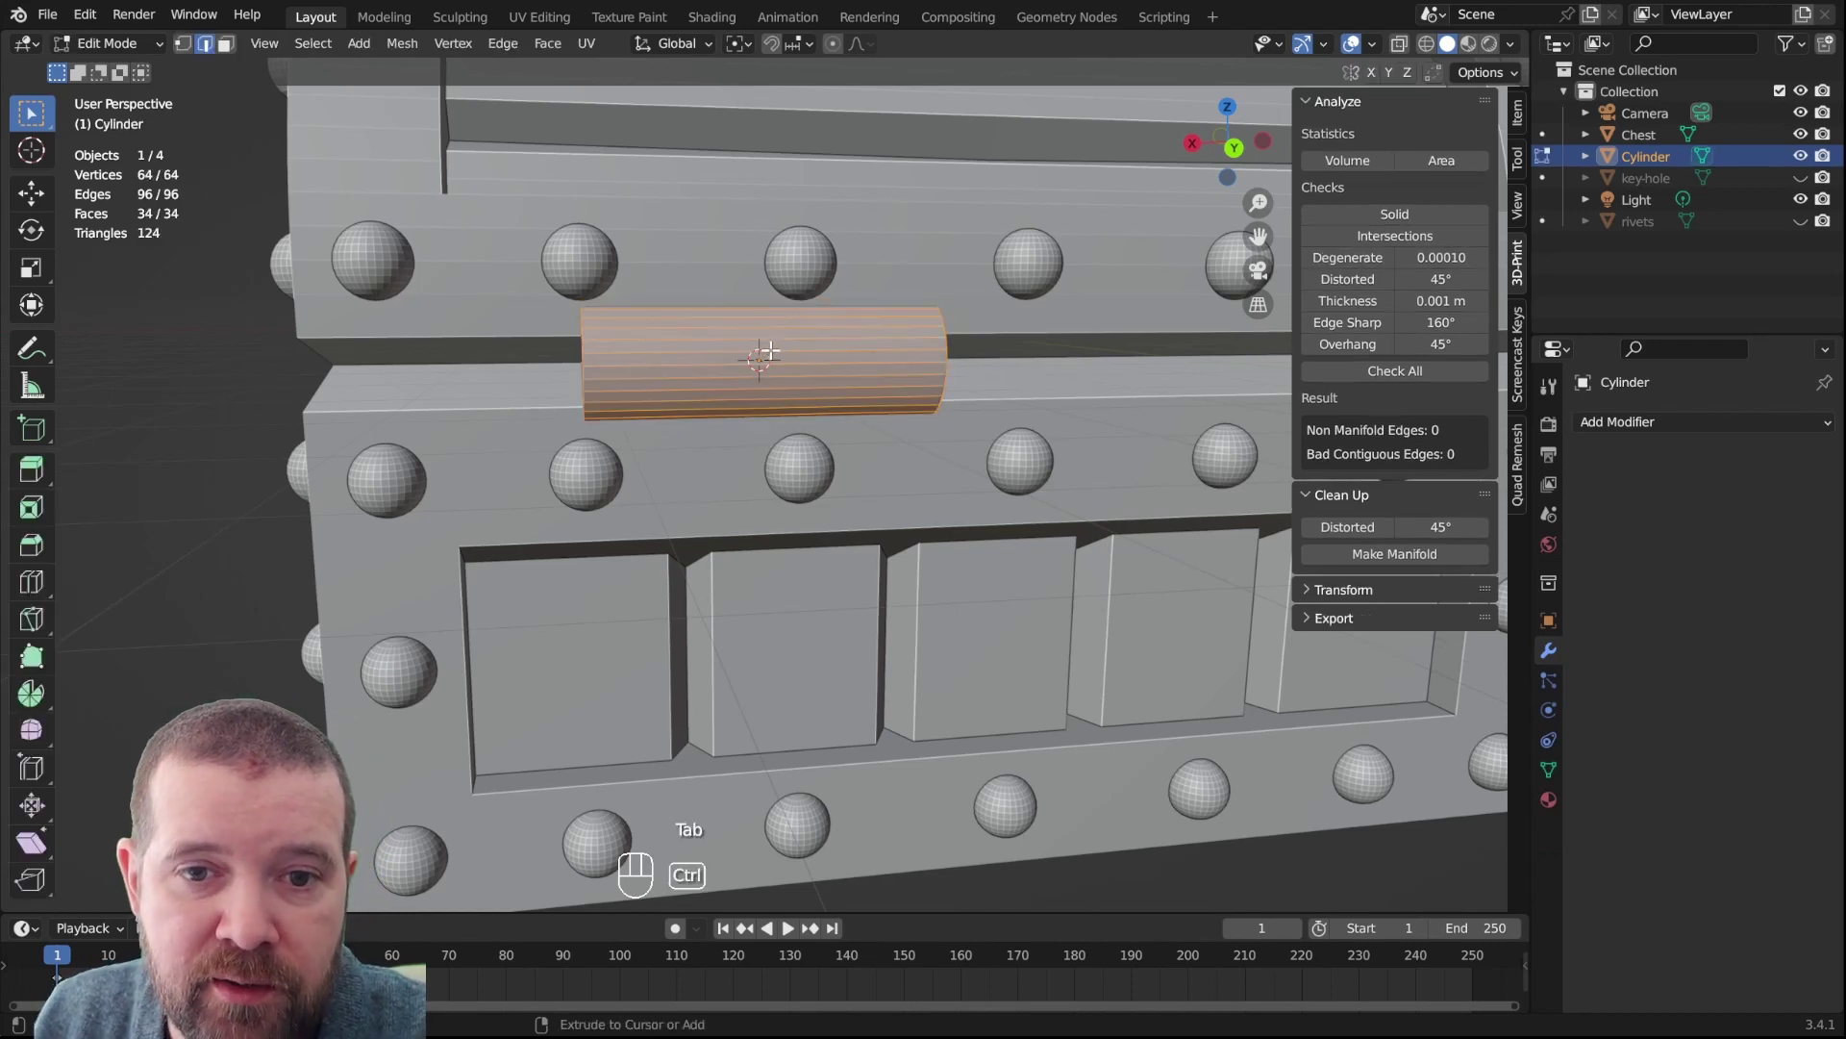
pyautogui.press('ctrl+r')
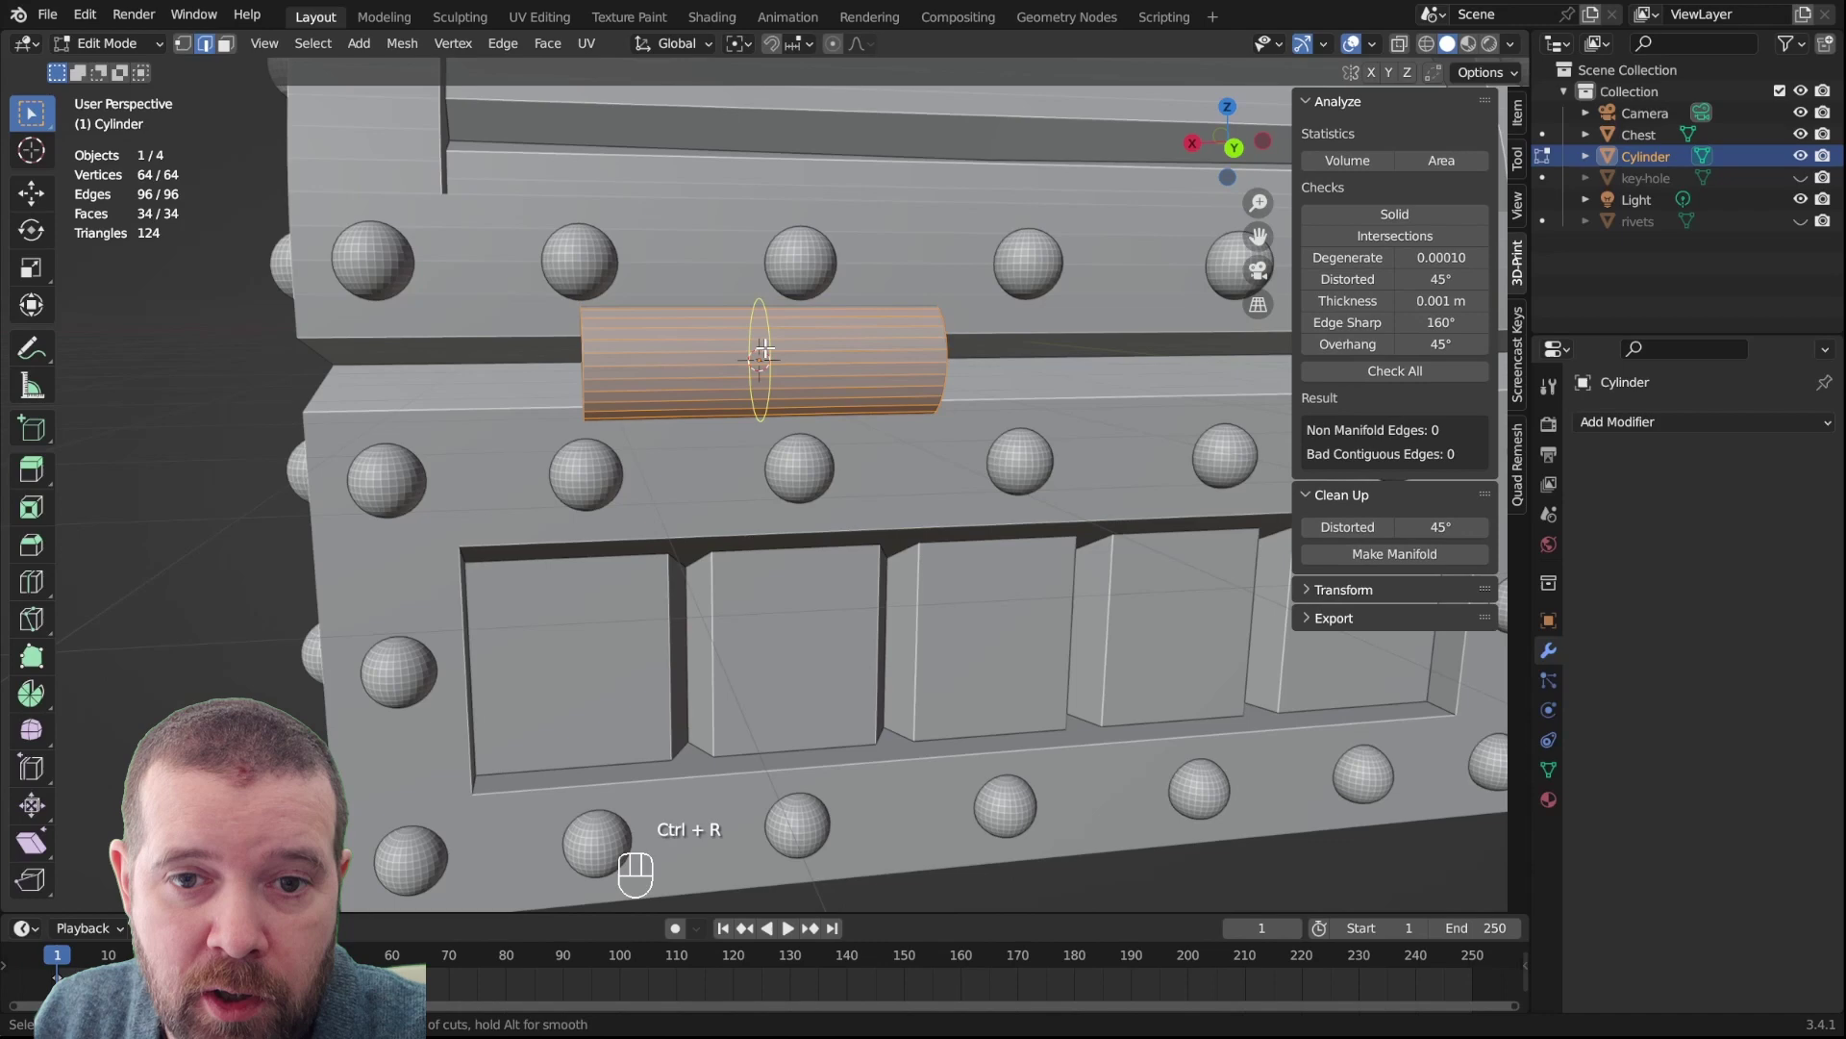
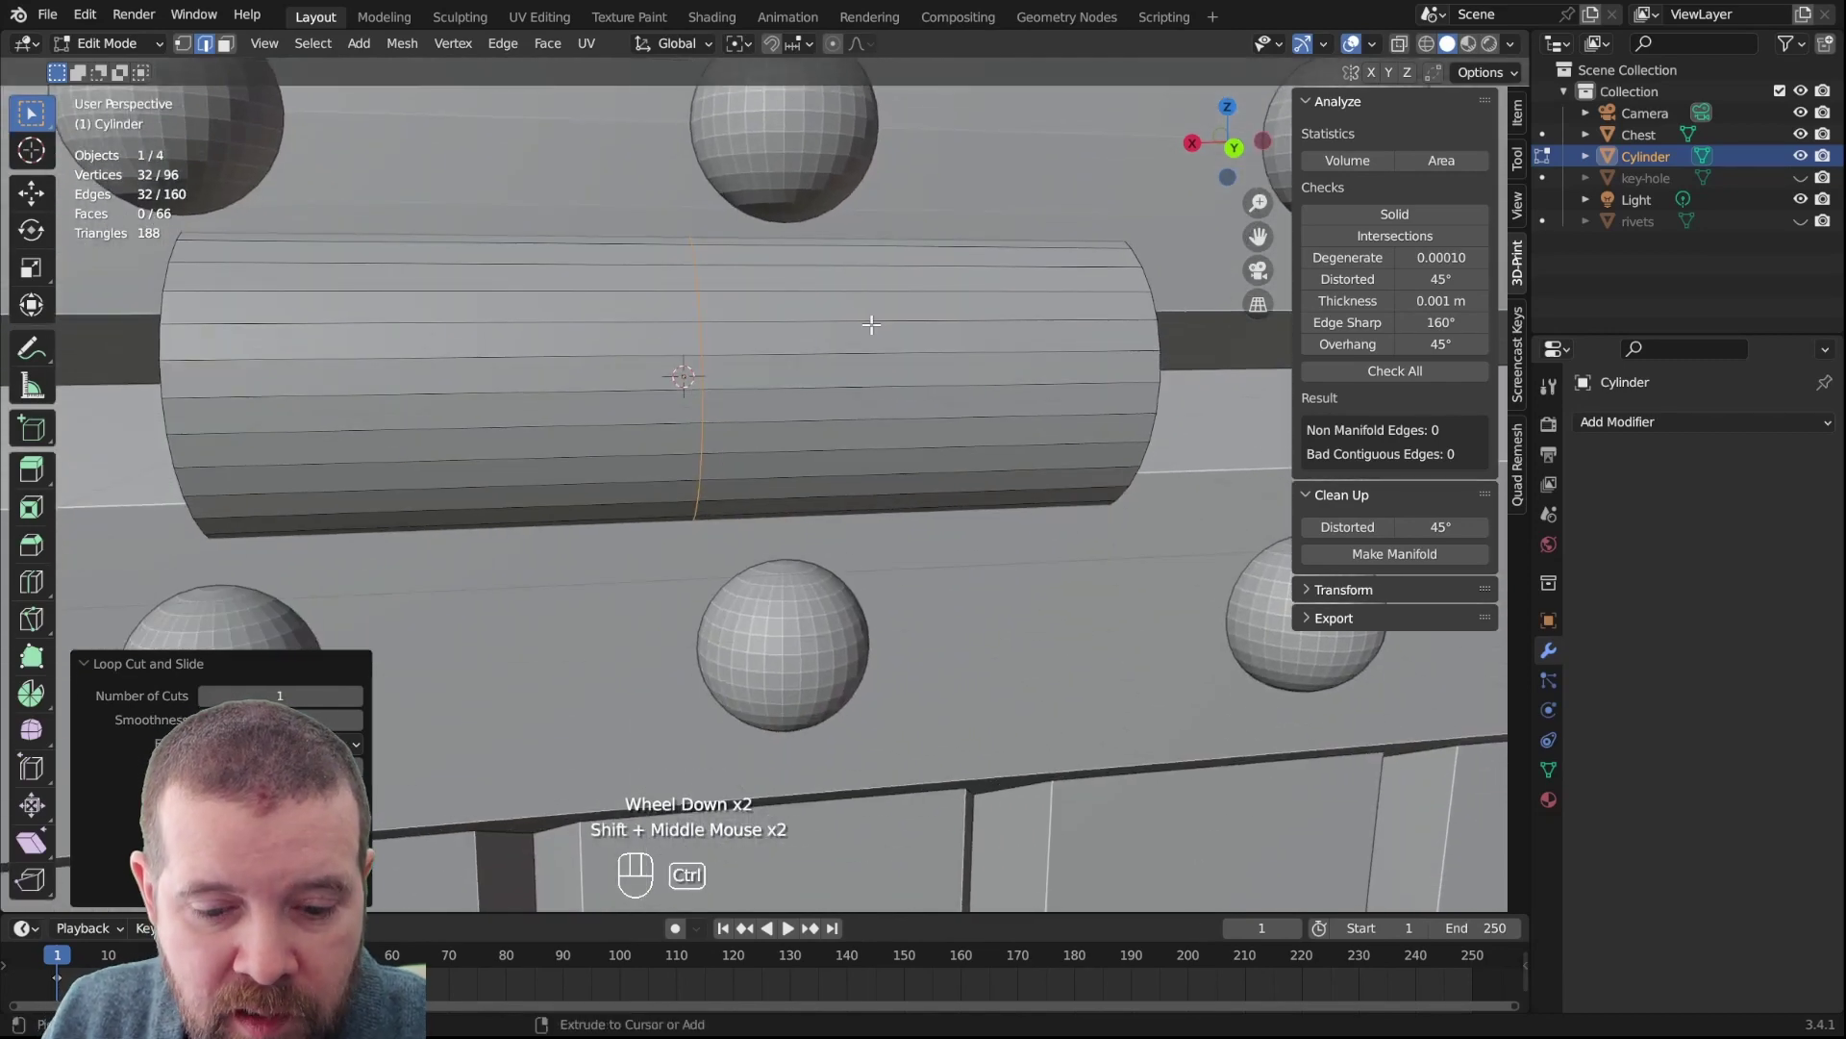
pyautogui.press('ctrl+b')
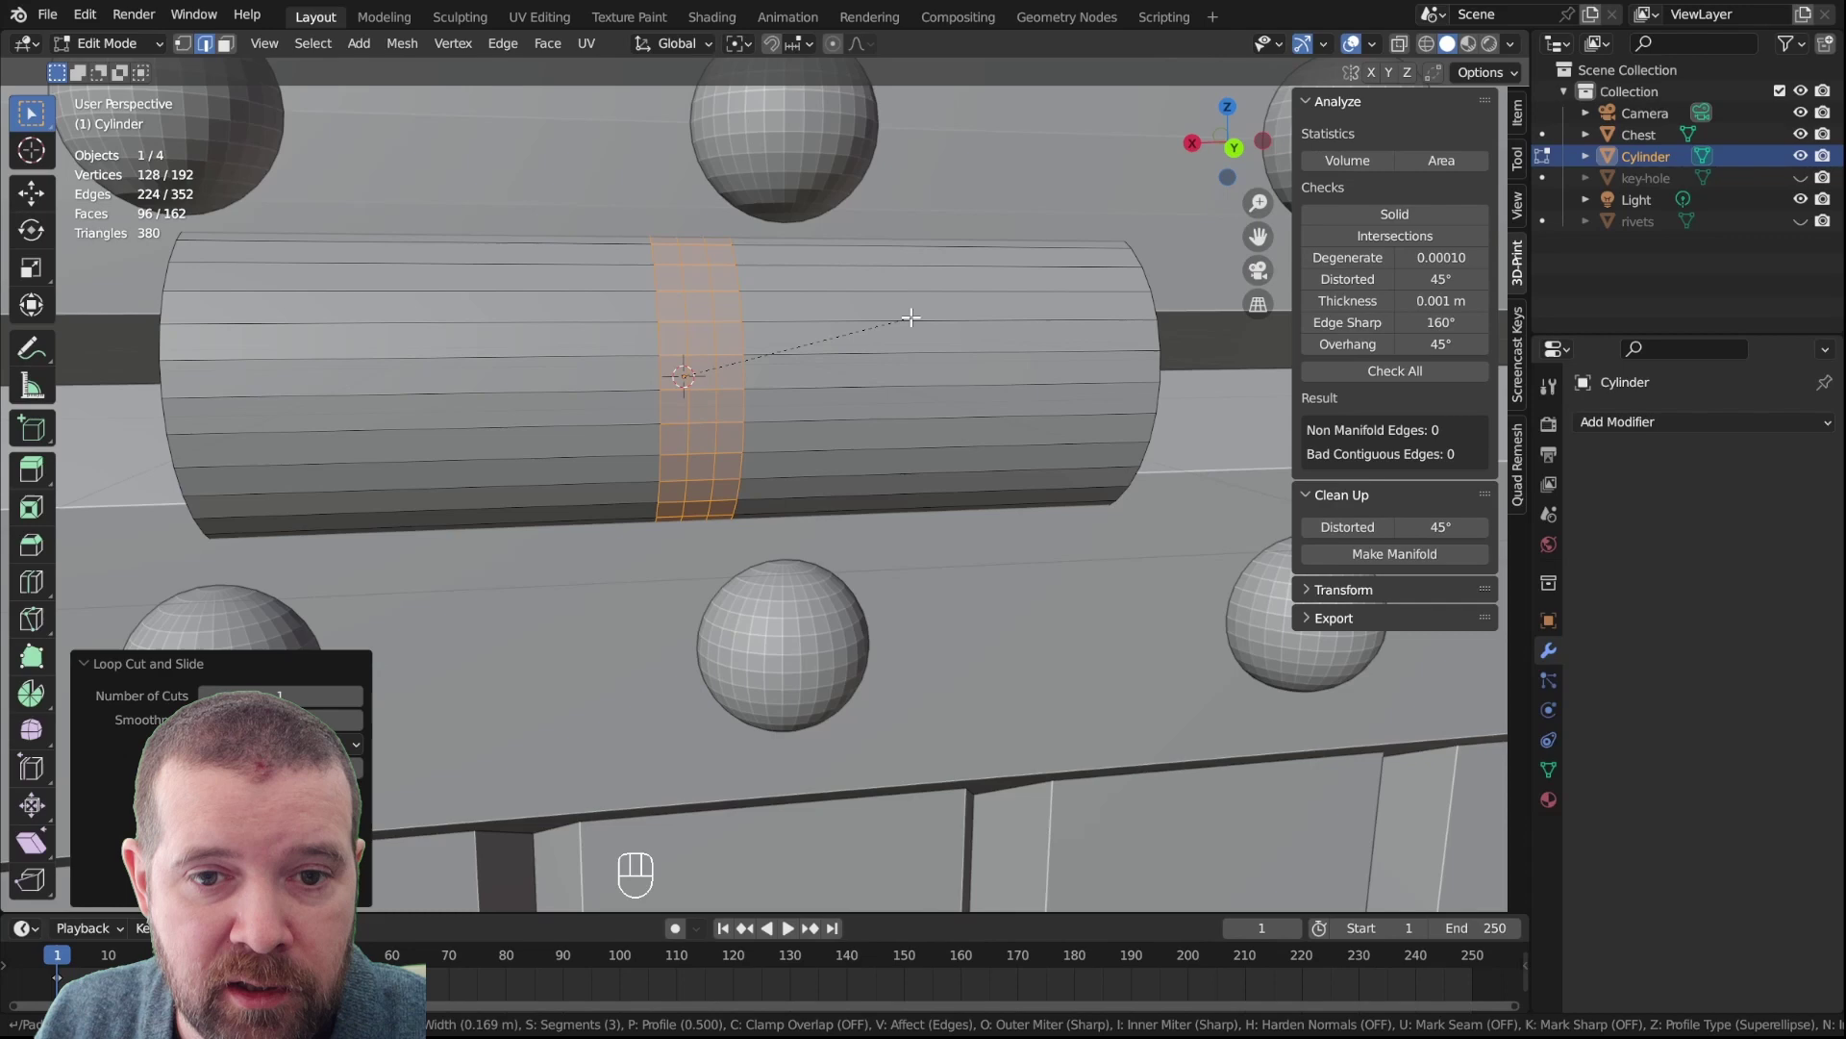
pyautogui.click(697, 331)
pyautogui.click(727, 339)
pyautogui.moveTo(914, 452); pyautogui.dragTo(912, 455)
pyautogui.press('KP_Decimal')
pyautogui.moveTo(992, 462); pyautogui.dragTo(1012, 458)
pyautogui.scroll(-3)
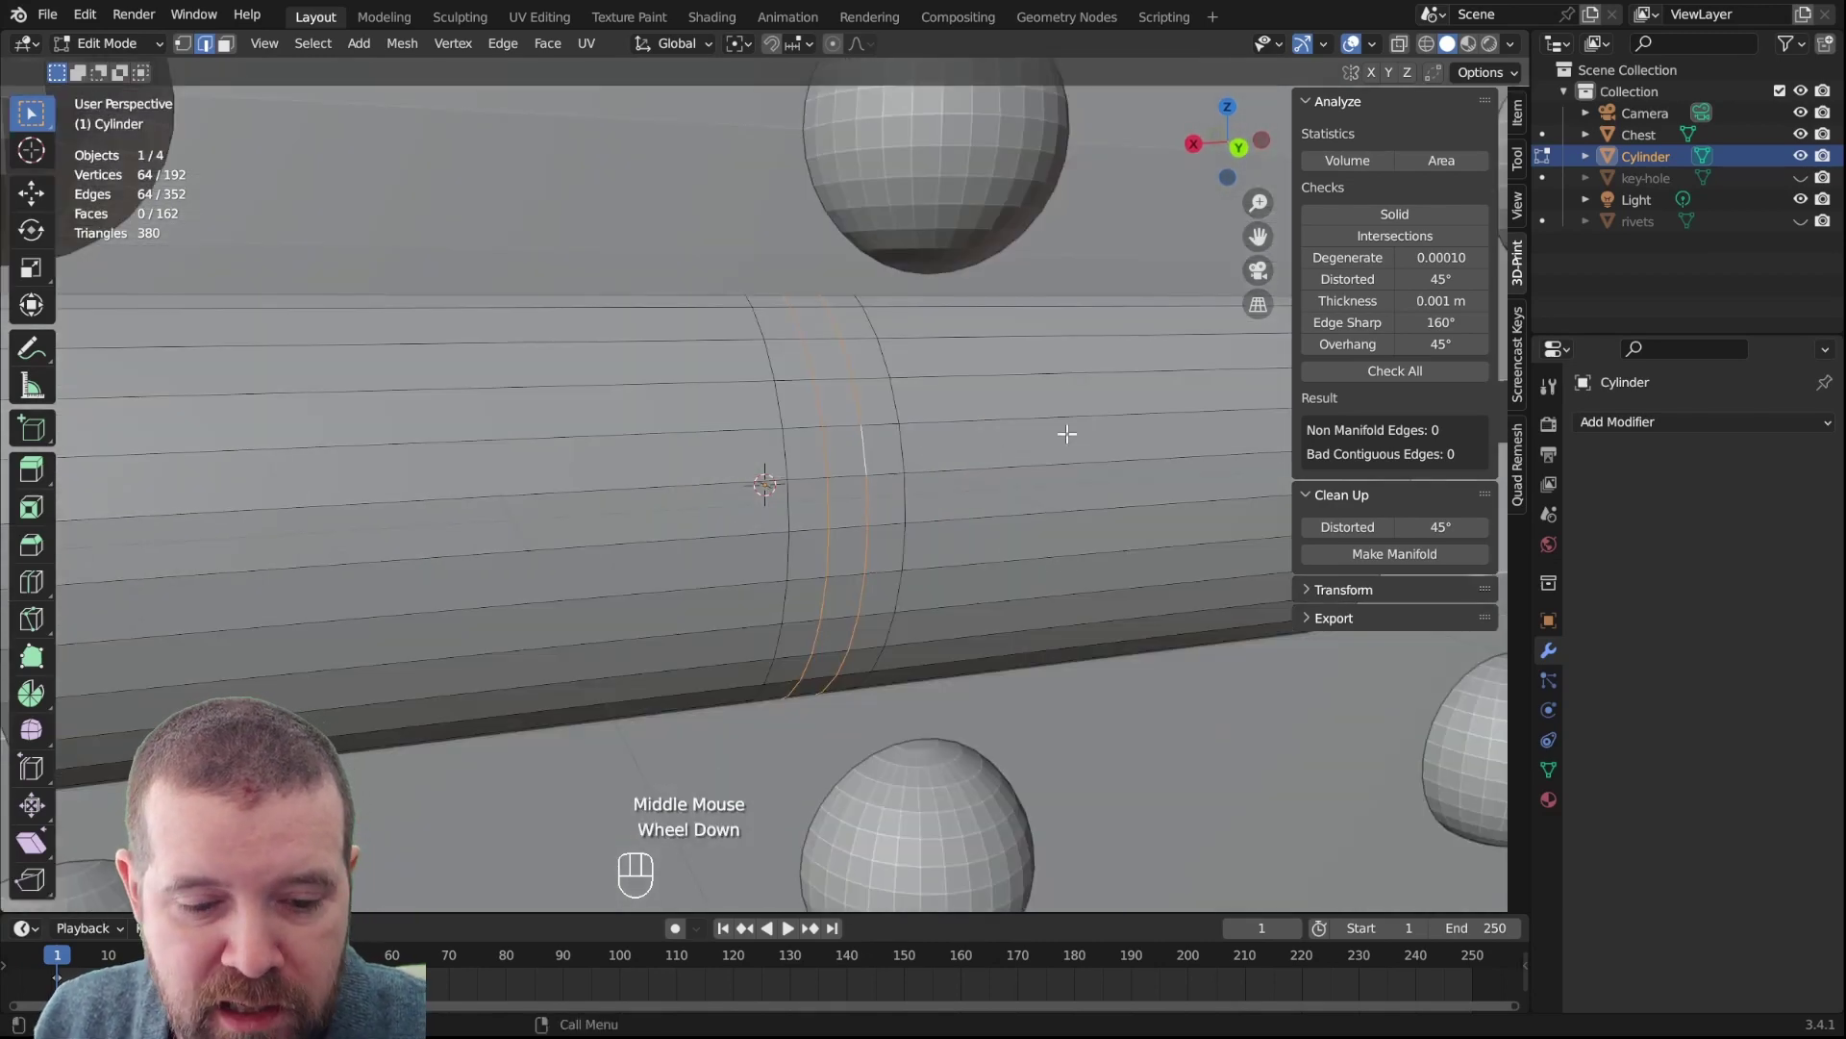
# Delete the band faces so the cylinder splits into two barrels with a gap
pyautogui.press('alt+s')
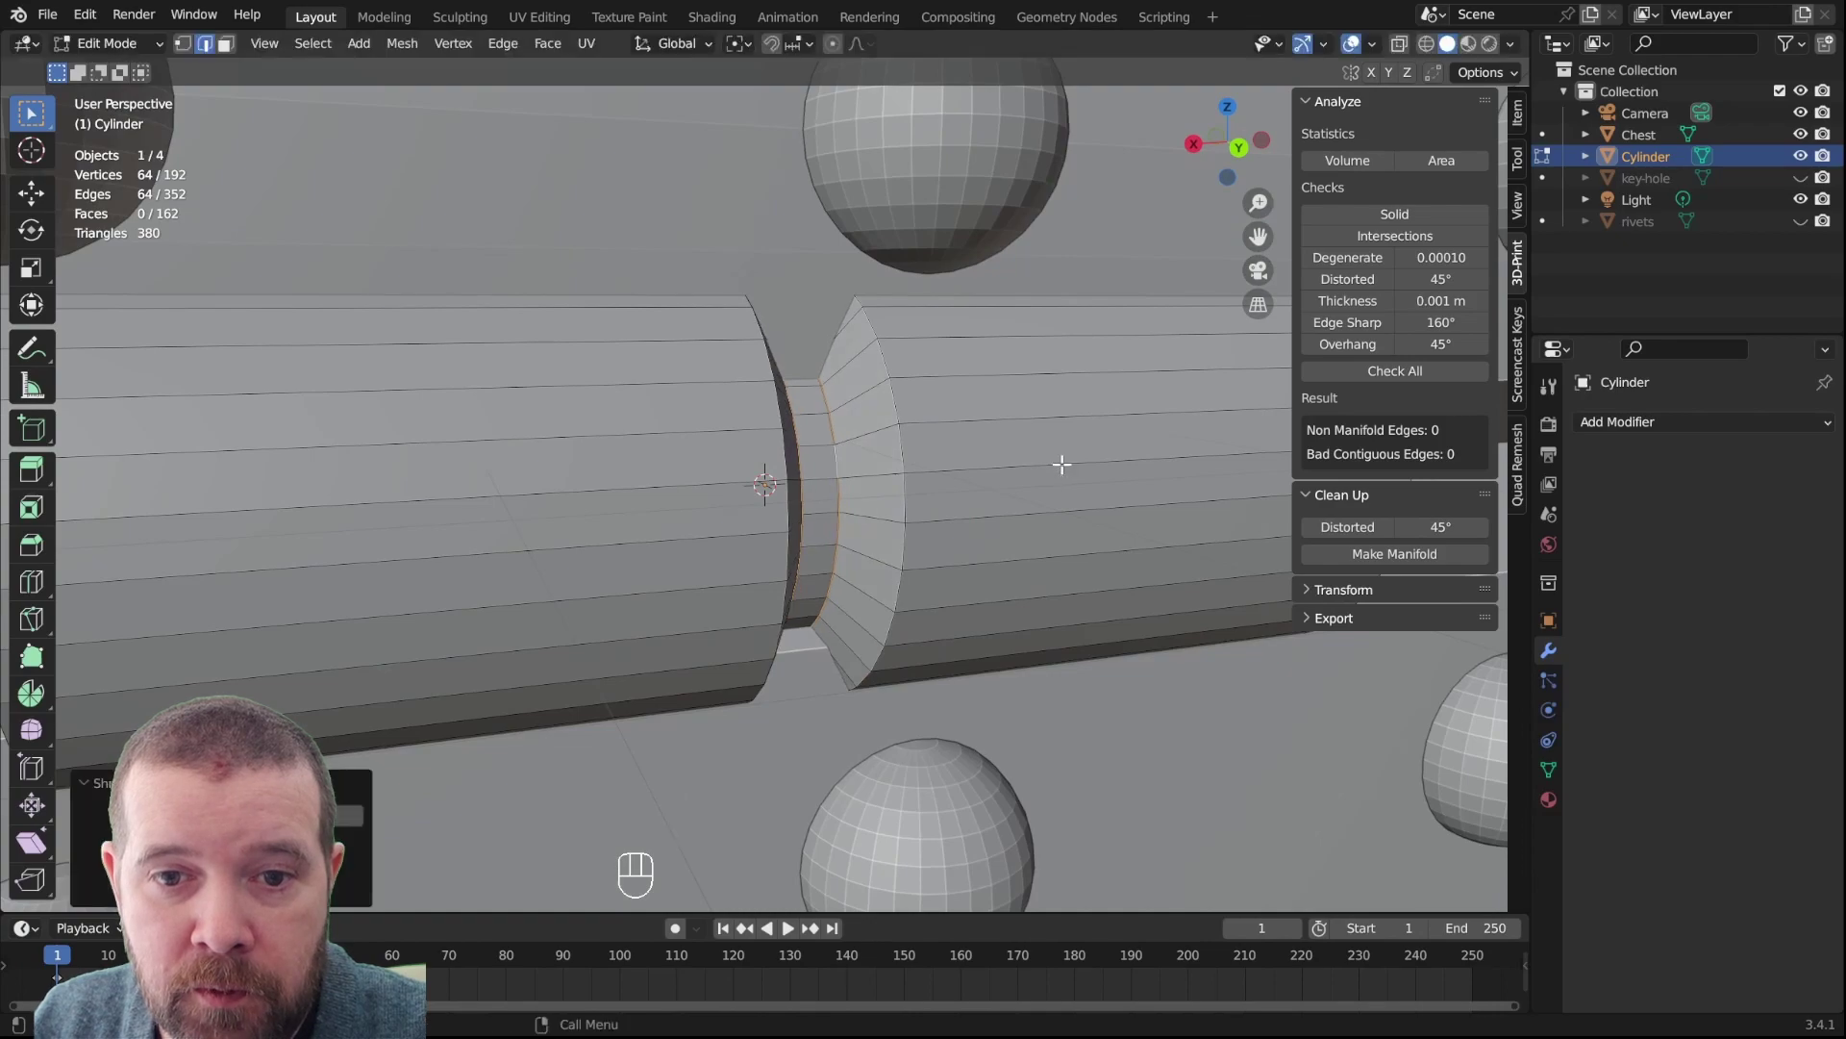
pyautogui.scroll(-3)
pyautogui.moveTo(897, 496); pyautogui.dragTo(878, 489)
pyautogui.click(878, 490)
pyautogui.press('Tab')
# Orbit around the split hinge to inspect the two knuckle segments
pyautogui.moveTo(1022, 593); pyautogui.dragTo(950, 542)
pyautogui.moveTo(886, 561); pyautogui.dragTo(1005, 563)
pyautogui.middleClick(1027, 562)
pyautogui.middleClick(1052, 569)
pyautogui.moveTo(1062, 585); pyautogui.dragTo(1058, 577)
pyautogui.moveTo(1106, 533); pyautogui.dragTo(1061, 582)
pyautogui.moveTo(991, 575); pyautogui.dragTo(943, 550)
pyautogui.moveTo(943, 550); pyautogui.dragTo(1002, 586)
pyautogui.middleClick(1002, 586)
pyautogui.scroll(-3)
pyautogui.click(1166, 544)
pyautogui.moveTo(1071, 617); pyautogui.dragTo(1101, 627)
pyautogui.rightClick(1144, 706)
pyautogui.moveTo(1053, 677); pyautogui.dragTo(982, 662)
pyautogui.click(908, 683)
pyautogui.click(880, 804)
pyautogui.moveTo(949, 779); pyautogui.dragTo(1026, 787)
pyautogui.scroll(3)
pyautogui.middleClick(940, 516)
pyautogui.moveTo(851, 549); pyautogui.dragTo(864, 529)
pyautogui.click(690, 516)
pyautogui.moveTo(728, 527); pyautogui.dragTo(808, 532)
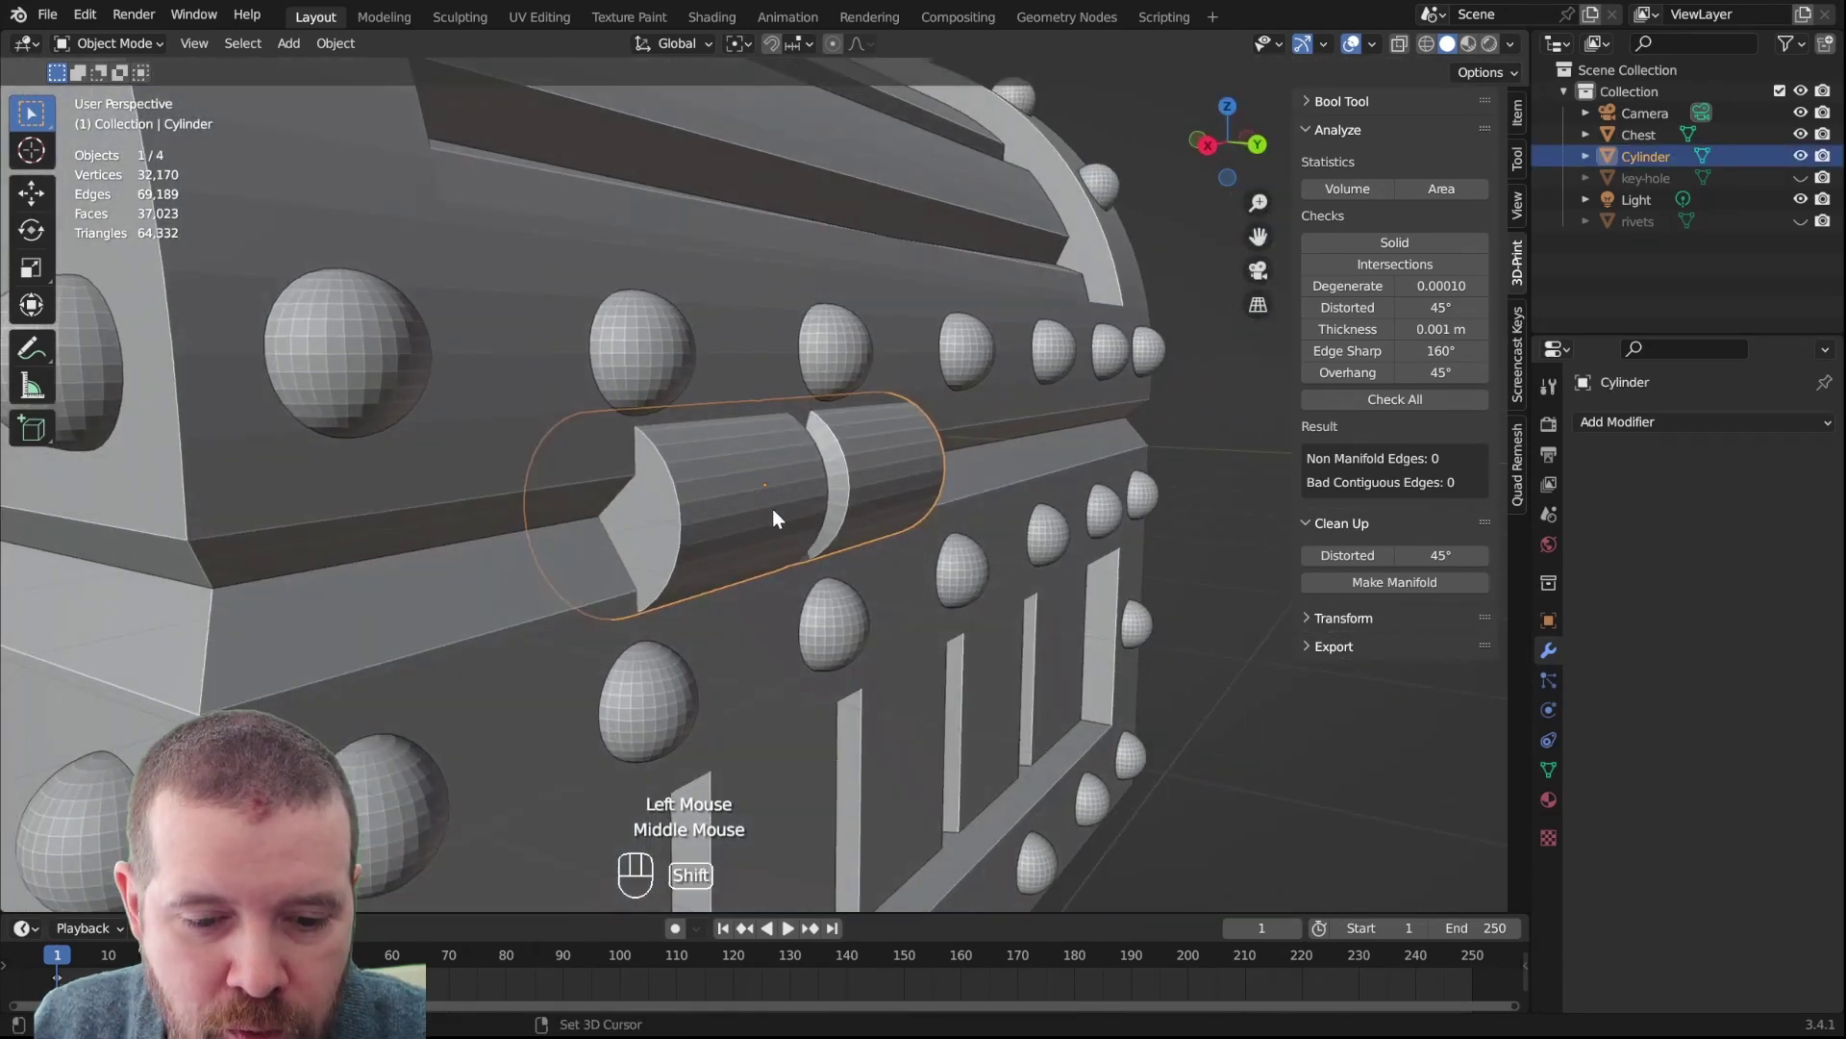
# Isolate the hinge cylinder and snap the 3D cursor to its end face centre
pyautogui.press('shift+h')
pyautogui.click(619, 550)
pyautogui.press('Tab')
pyautogui.click(615, 507)
pyautogui.press('3')
pyautogui.click(616, 507)
pyautogui.moveTo(889, 596); pyautogui.dragTo(888, 602)
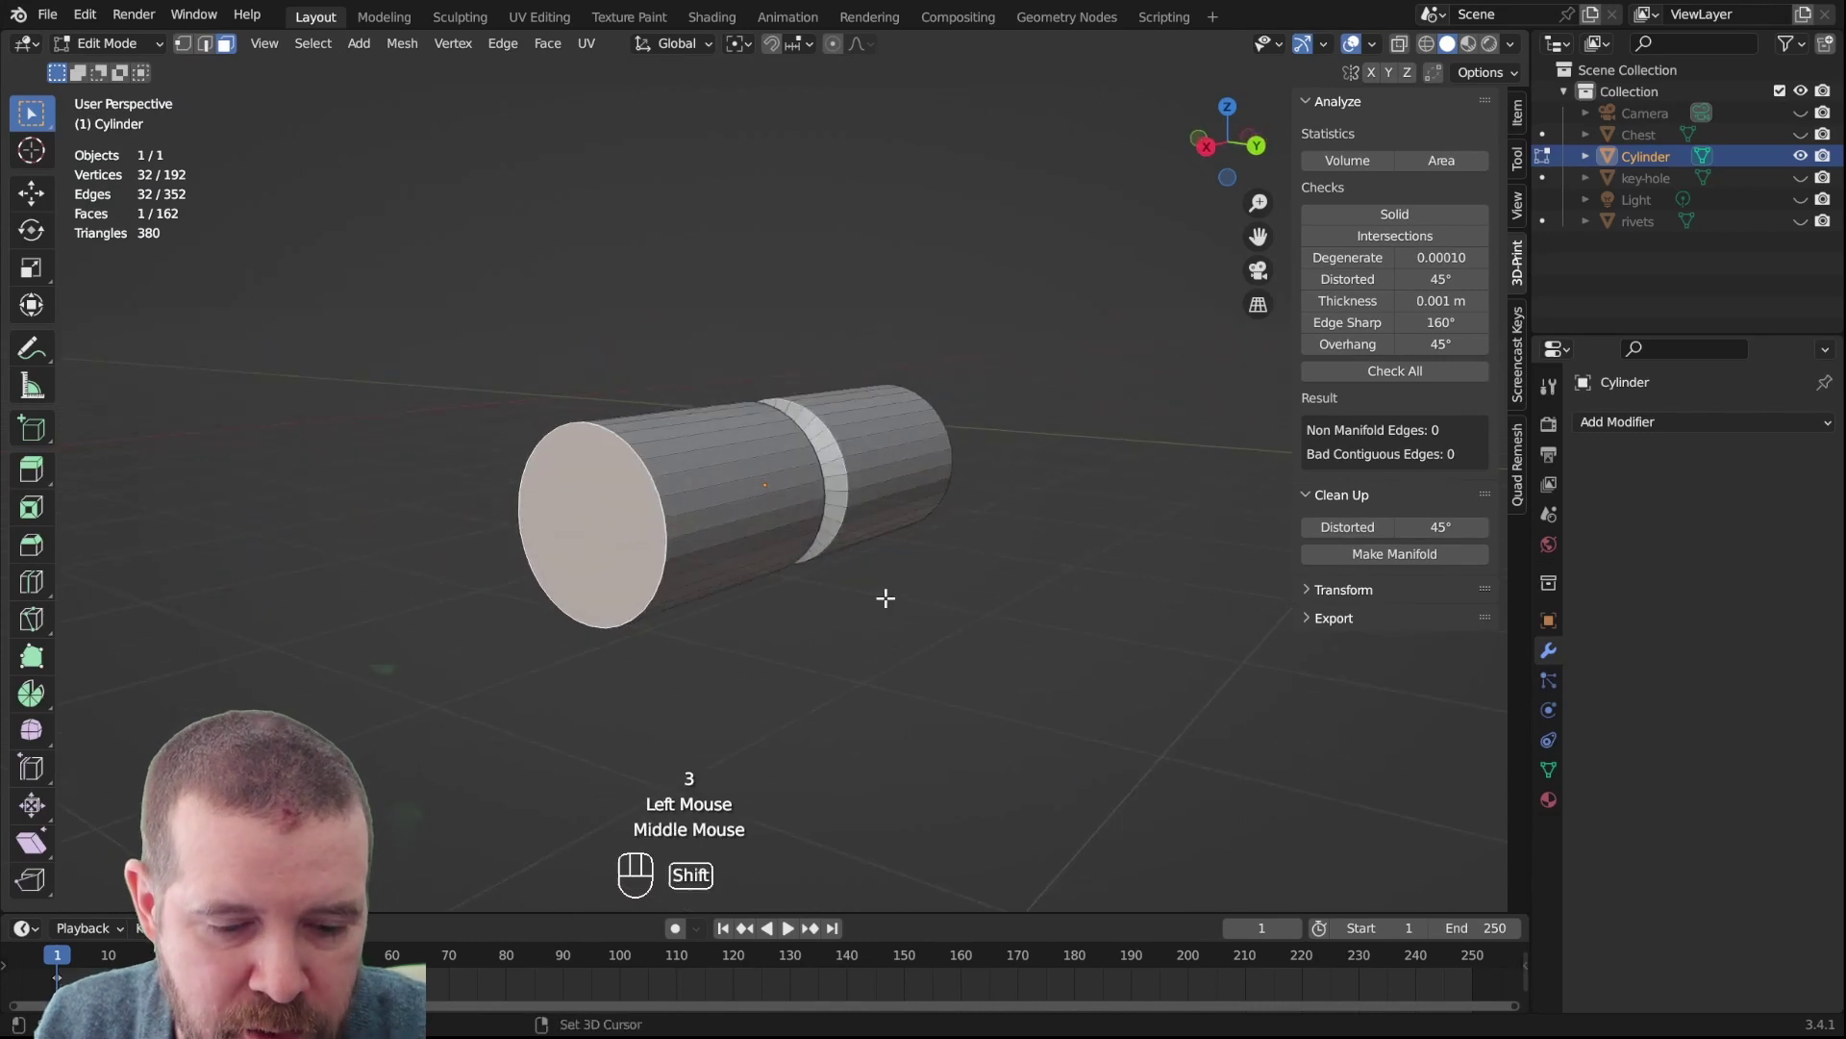
pyautogui.press('shift+s')
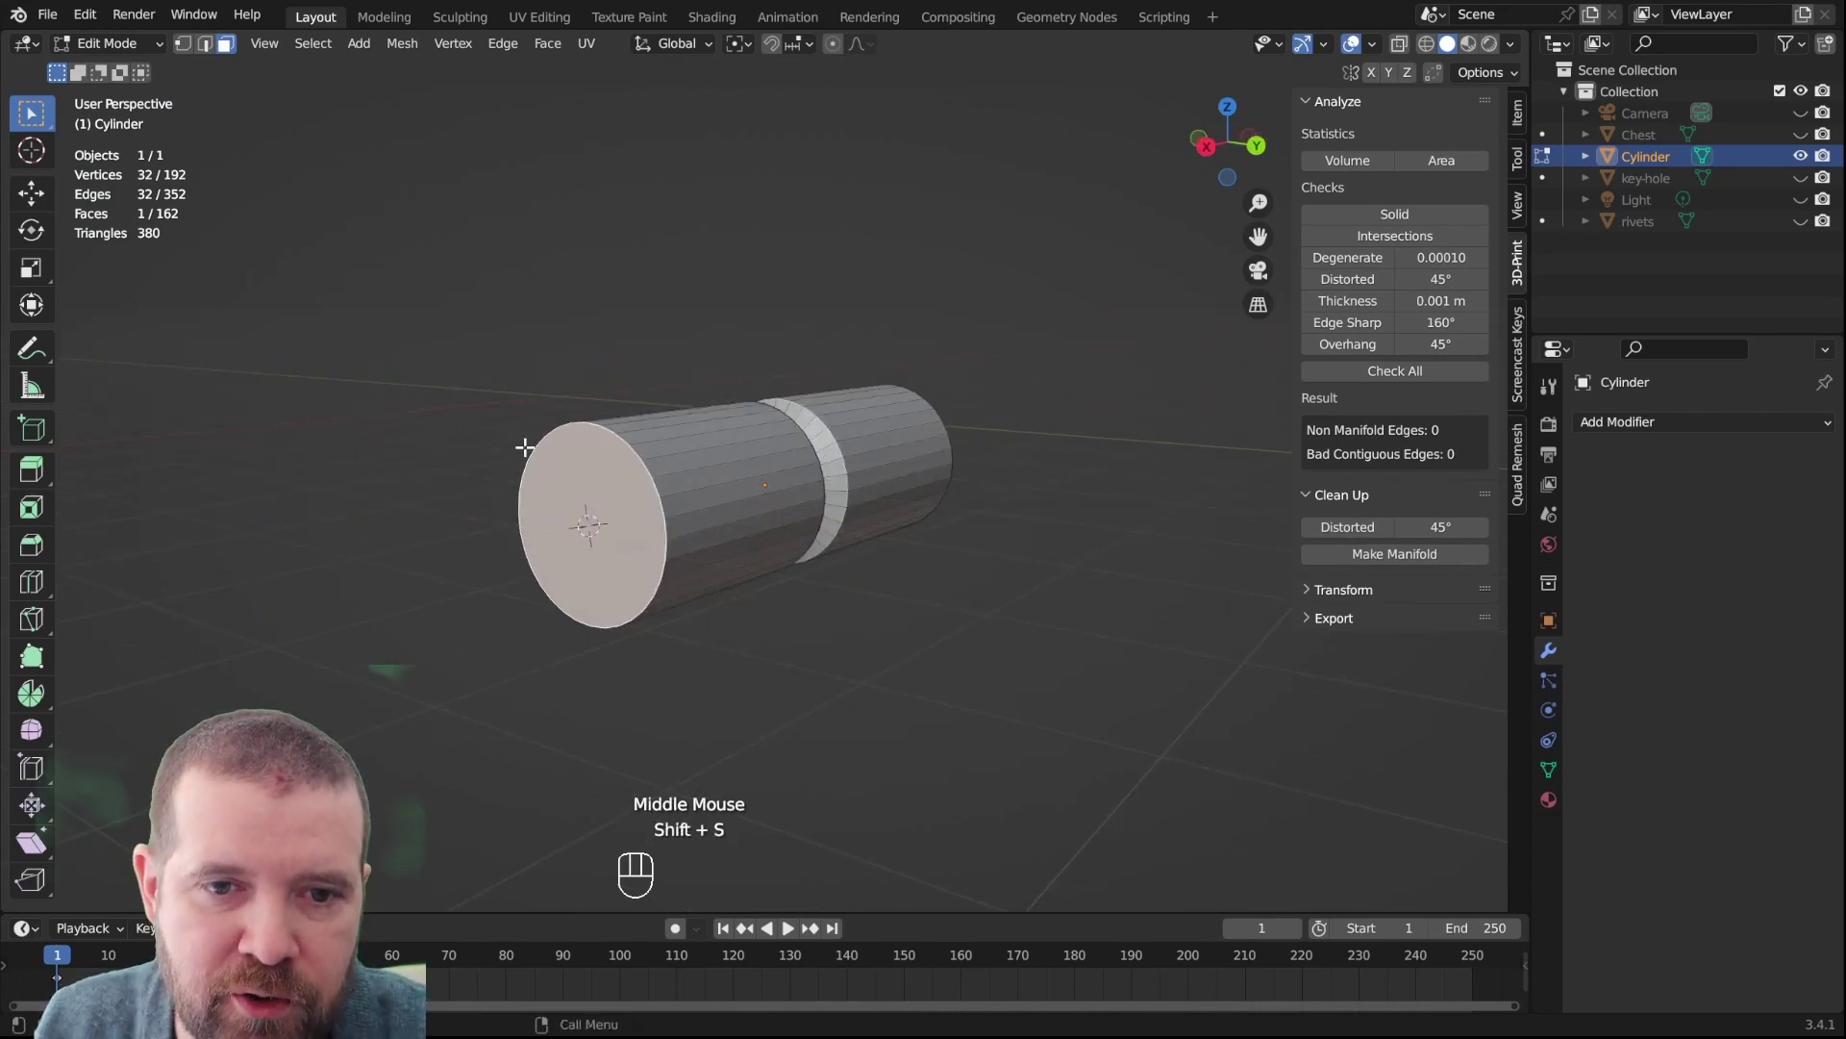
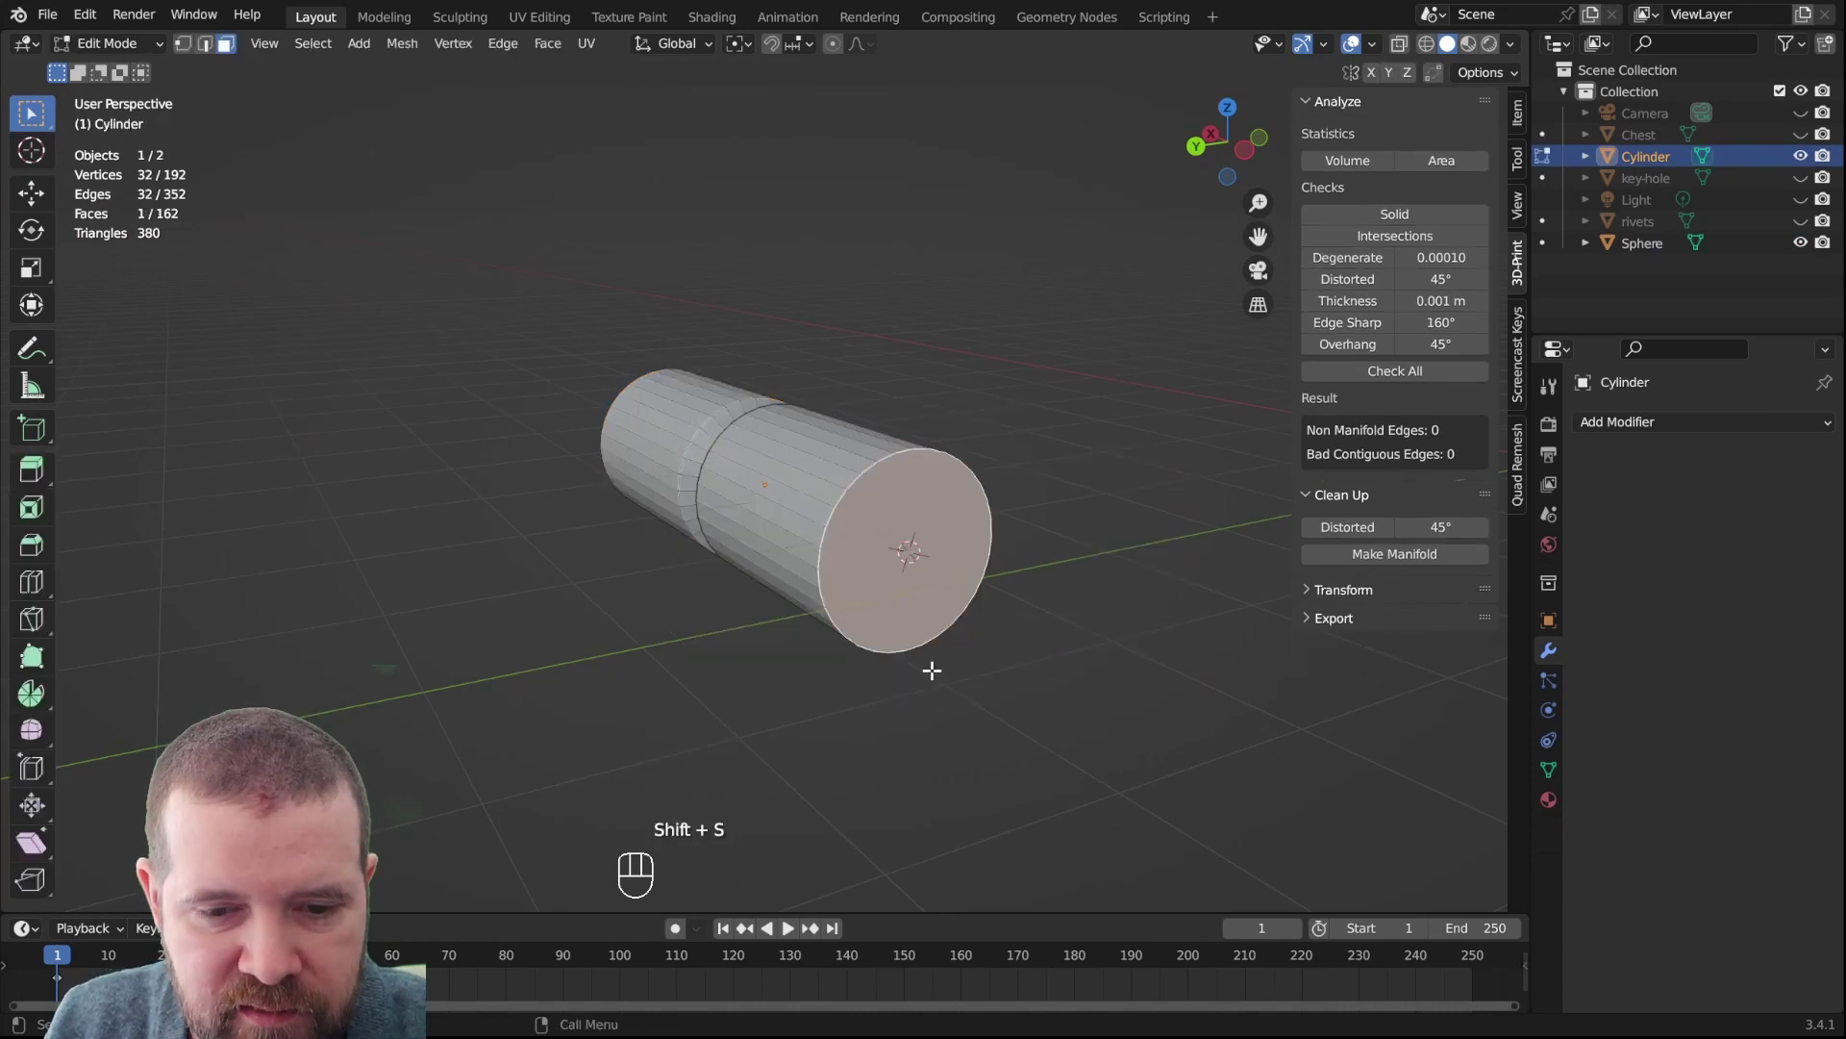
# Add a UV Sphere cap at the cursor via the Shift+A Mesh list
pyautogui.press('alt+a')
pyautogui.press('Tab')
pyautogui.press('shift+a')
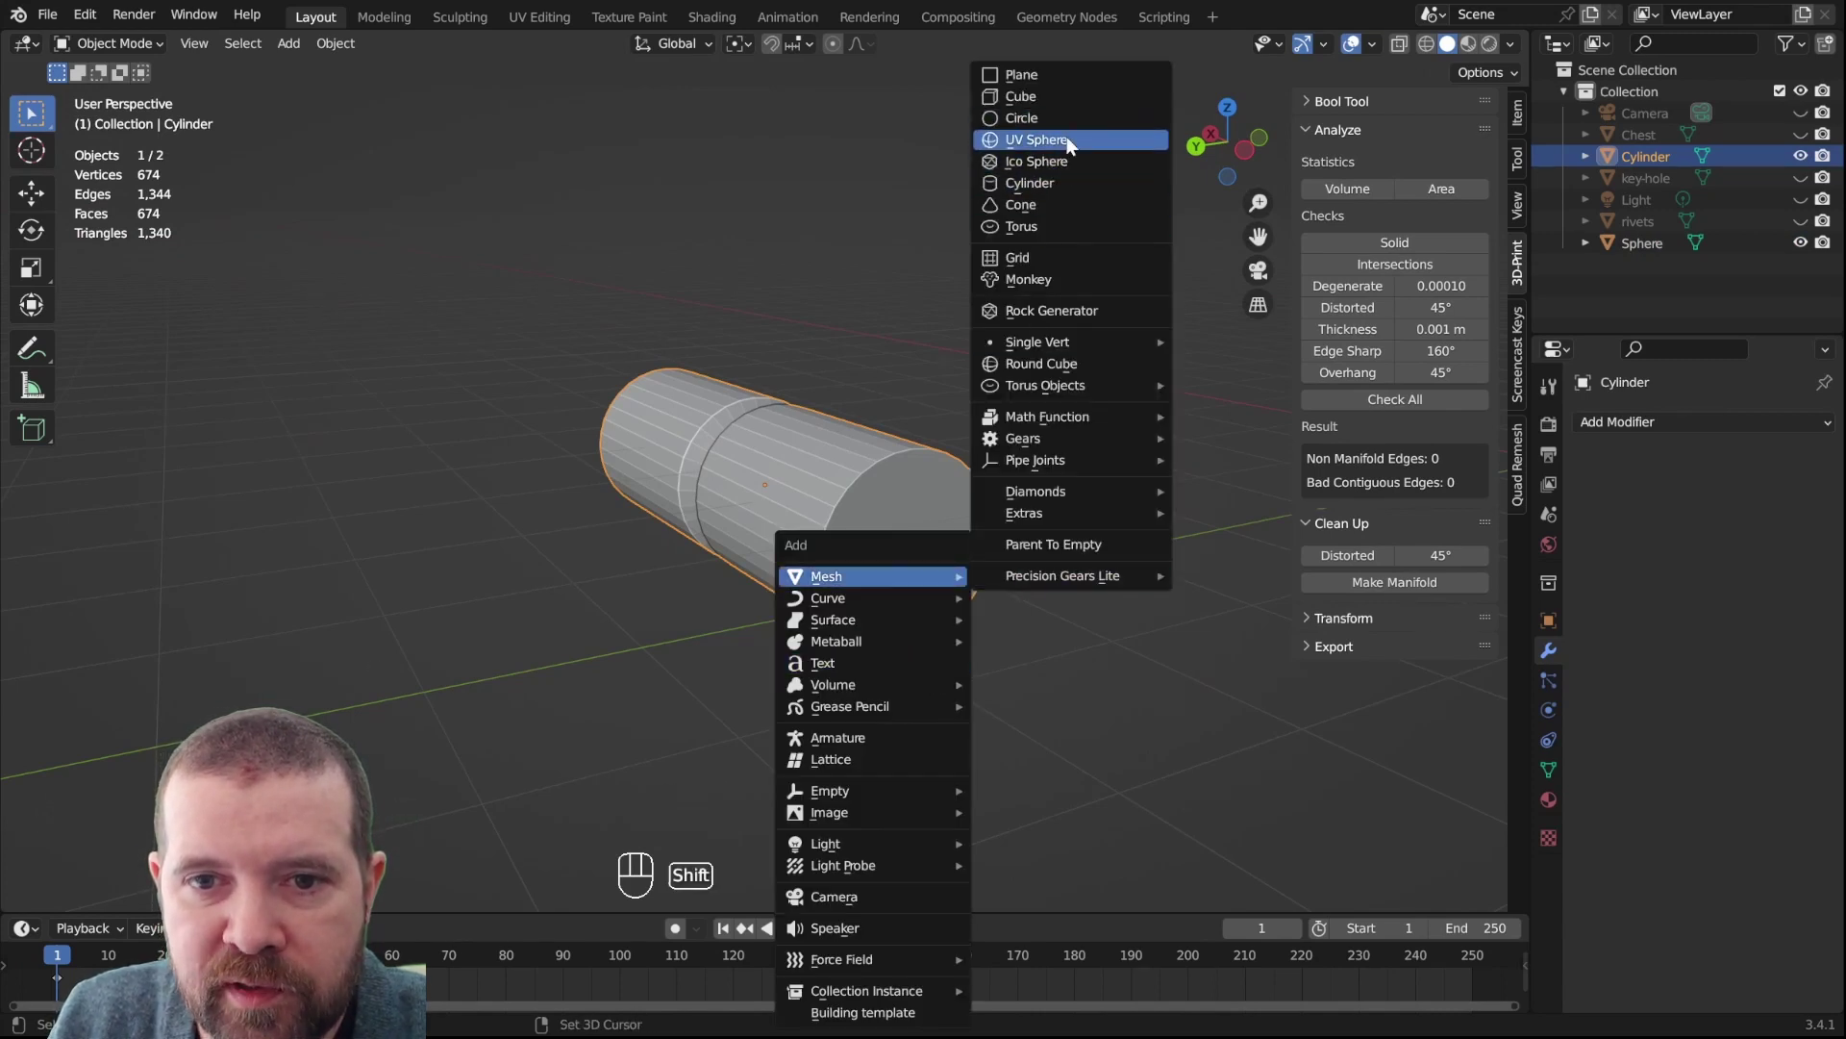
# Join the two sphere caps into one object, then select only the hinge cylinder
pyautogui.moveTo(810, 689); pyautogui.dragTo(952, 651)
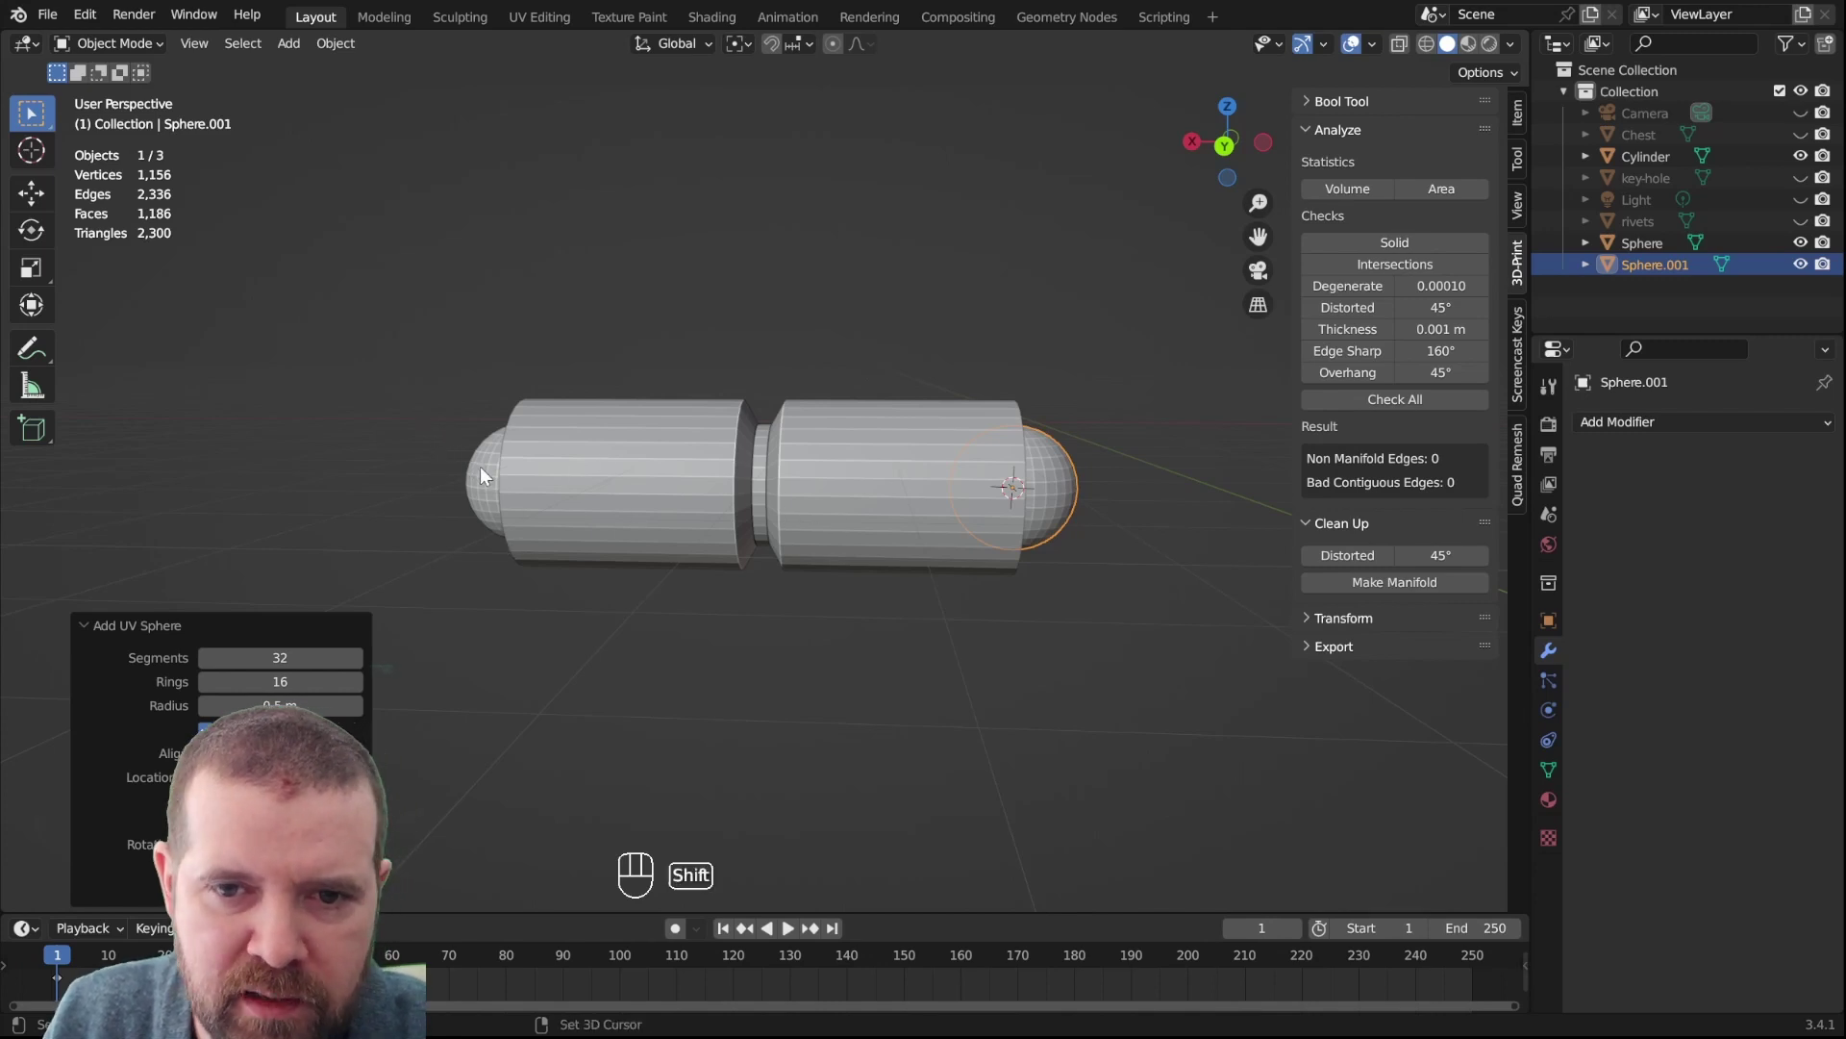
pyautogui.click(486, 476)
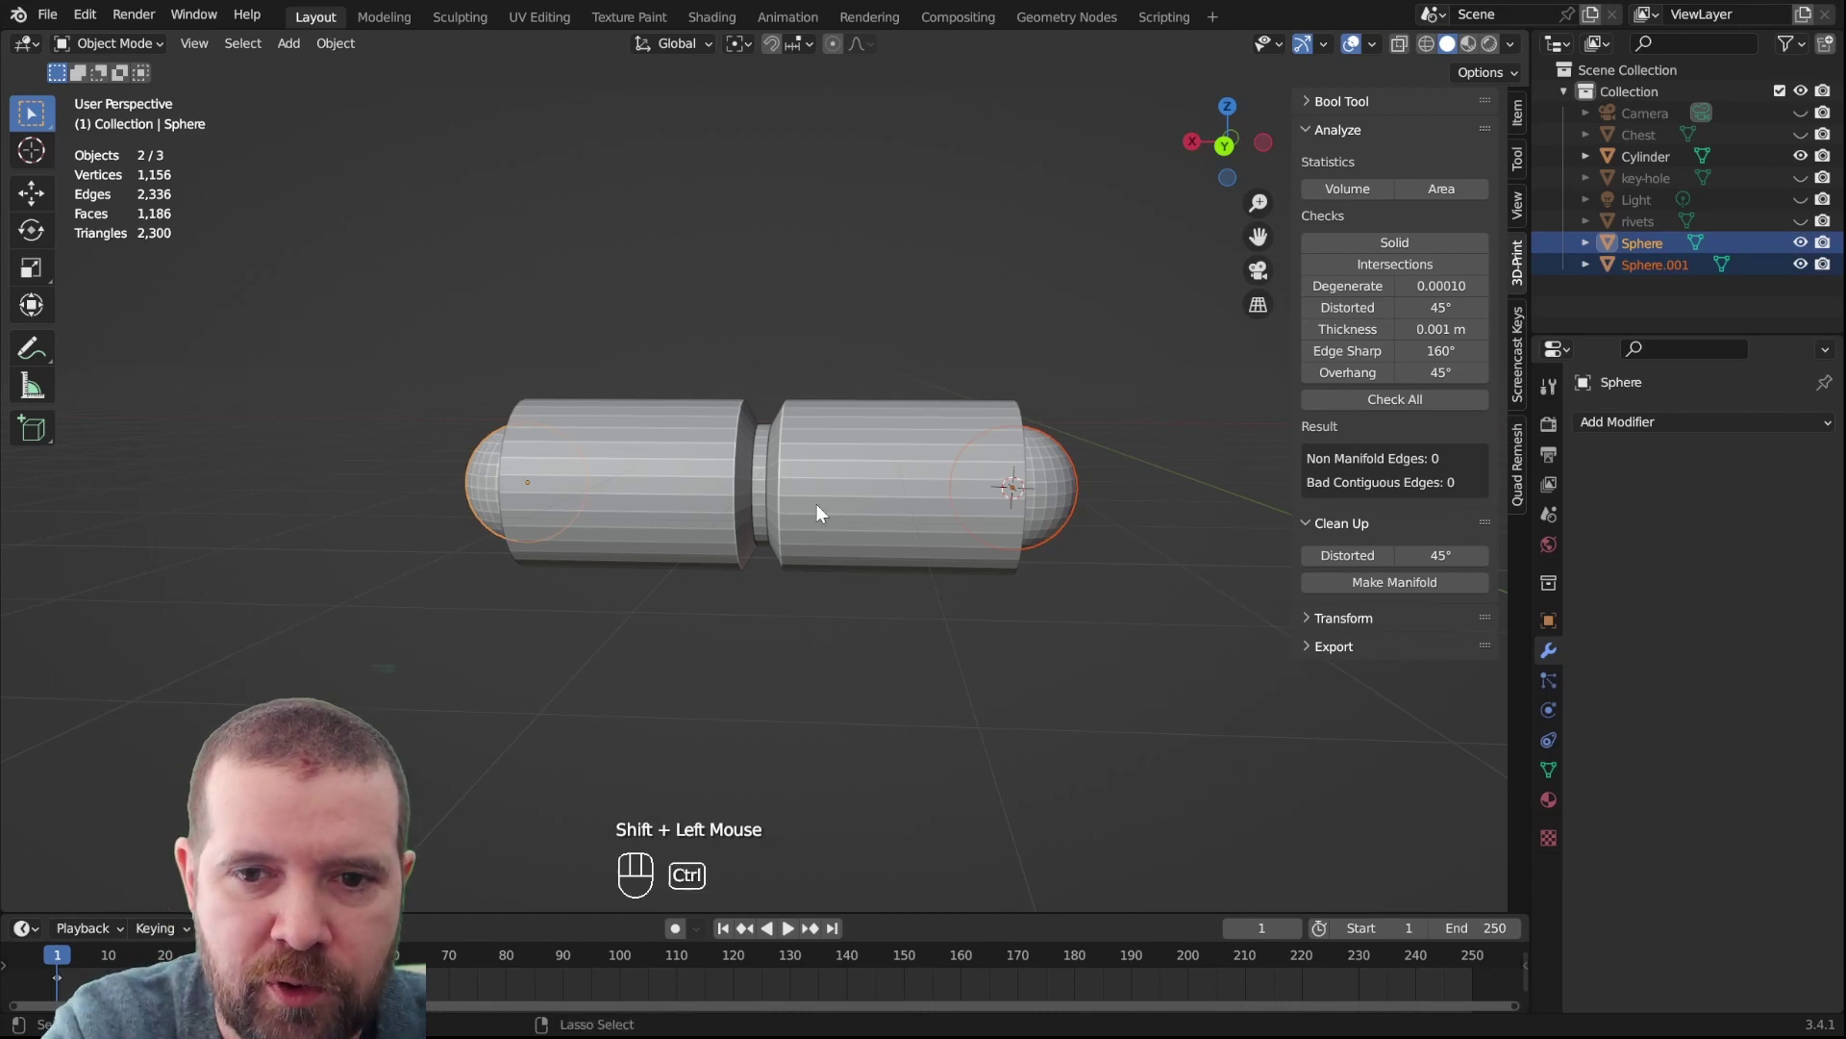
pyautogui.press('ctrl+j')
pyautogui.moveTo(552, 520); pyautogui.dragTo(576, 554)
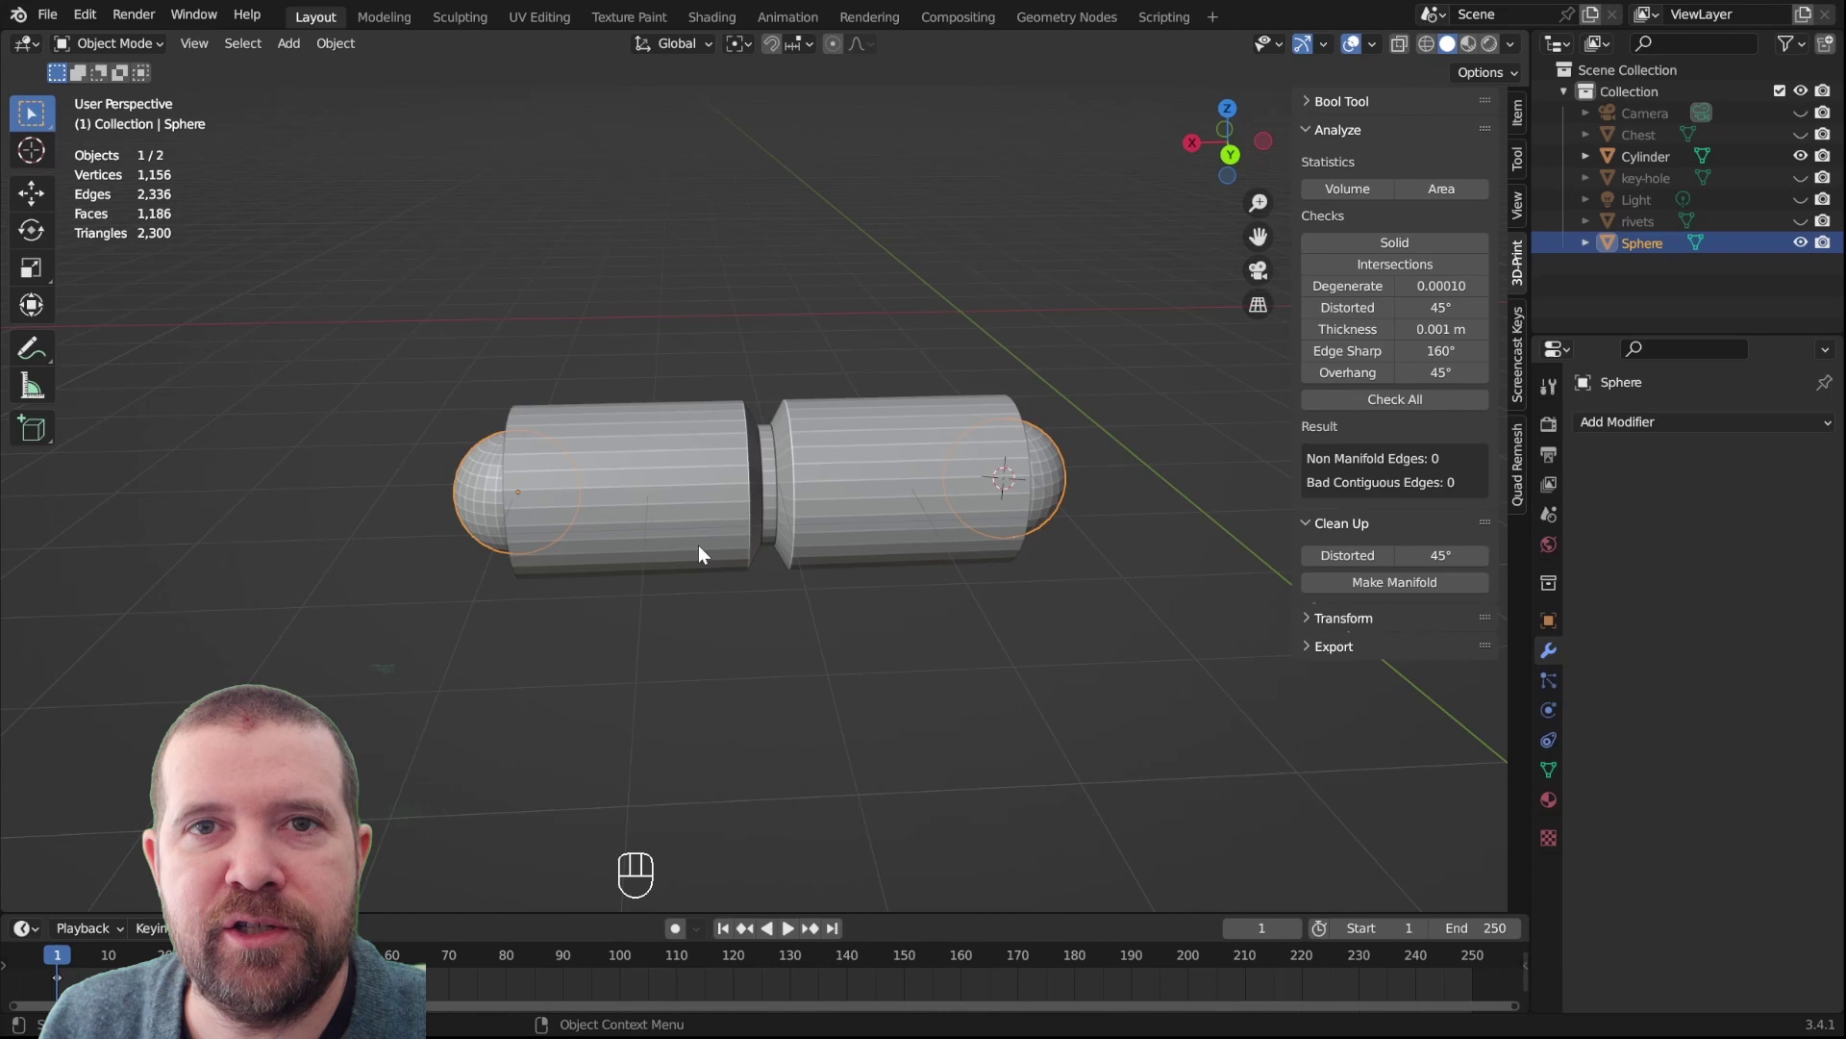
pyautogui.click(718, 498)
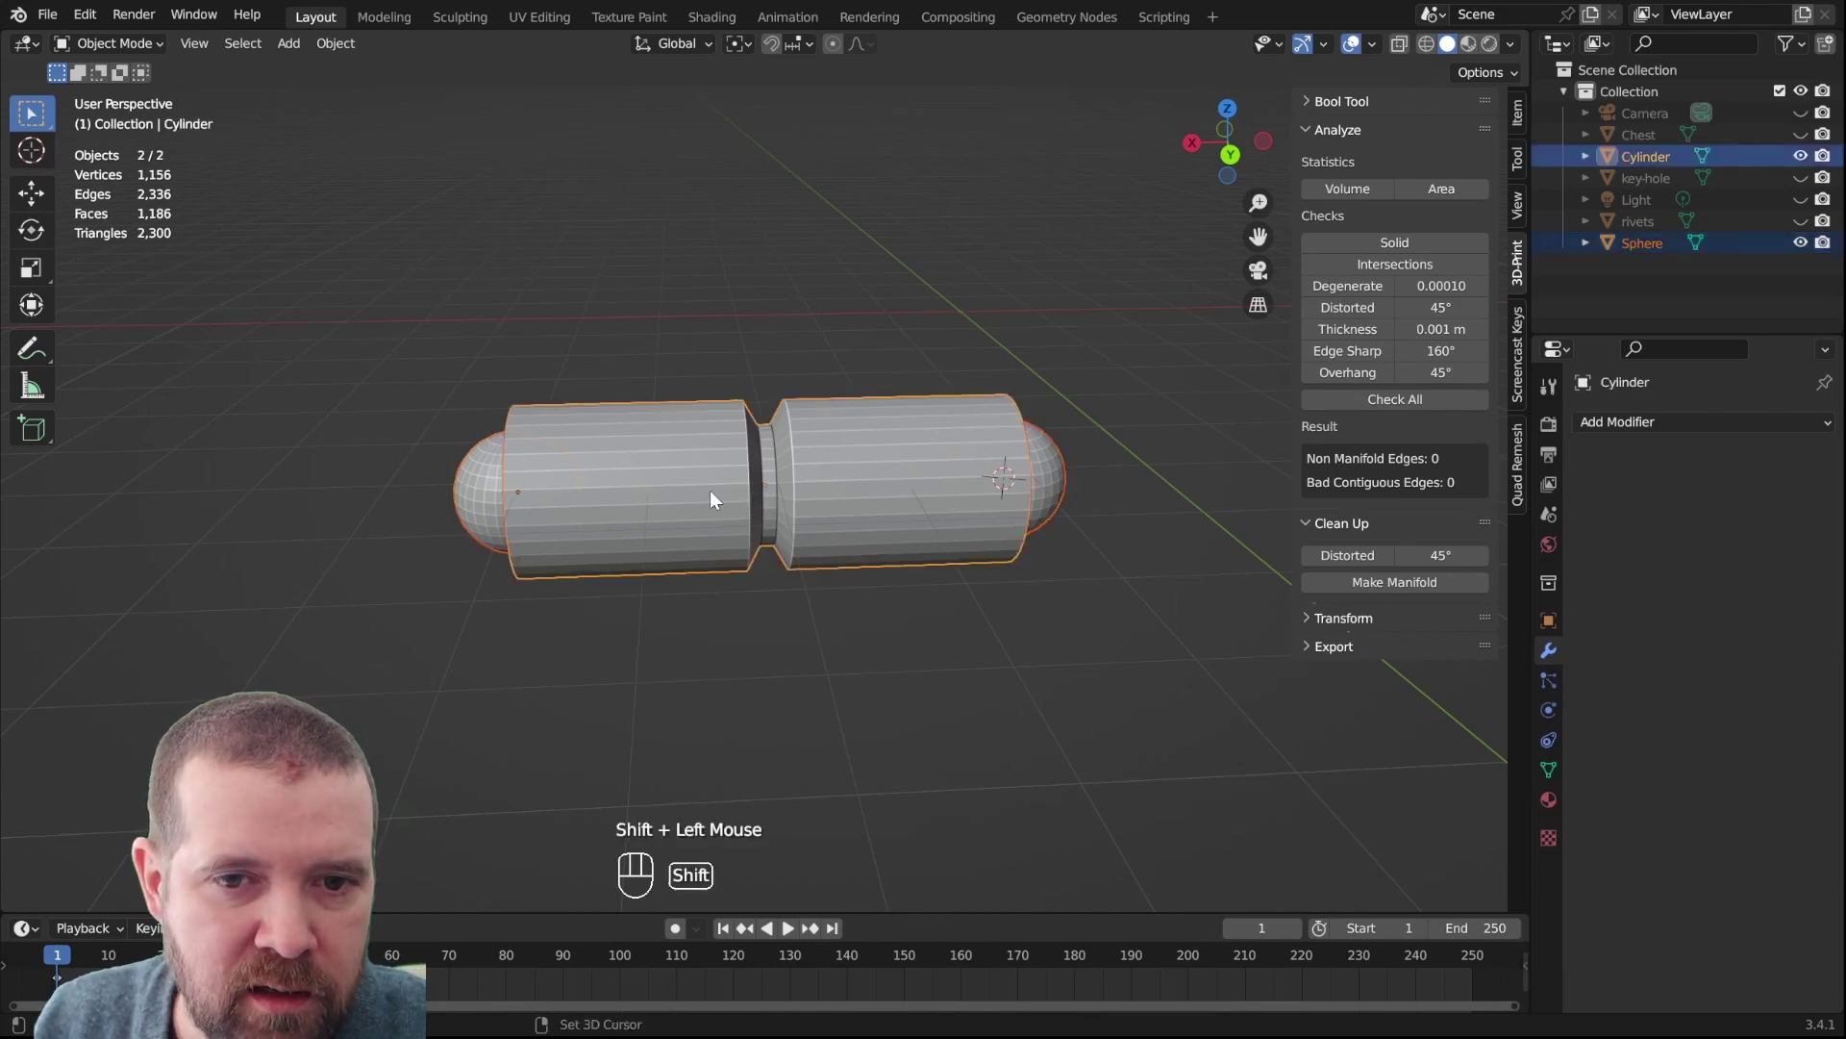
pyautogui.click(790, 689)
pyautogui.click(713, 417)
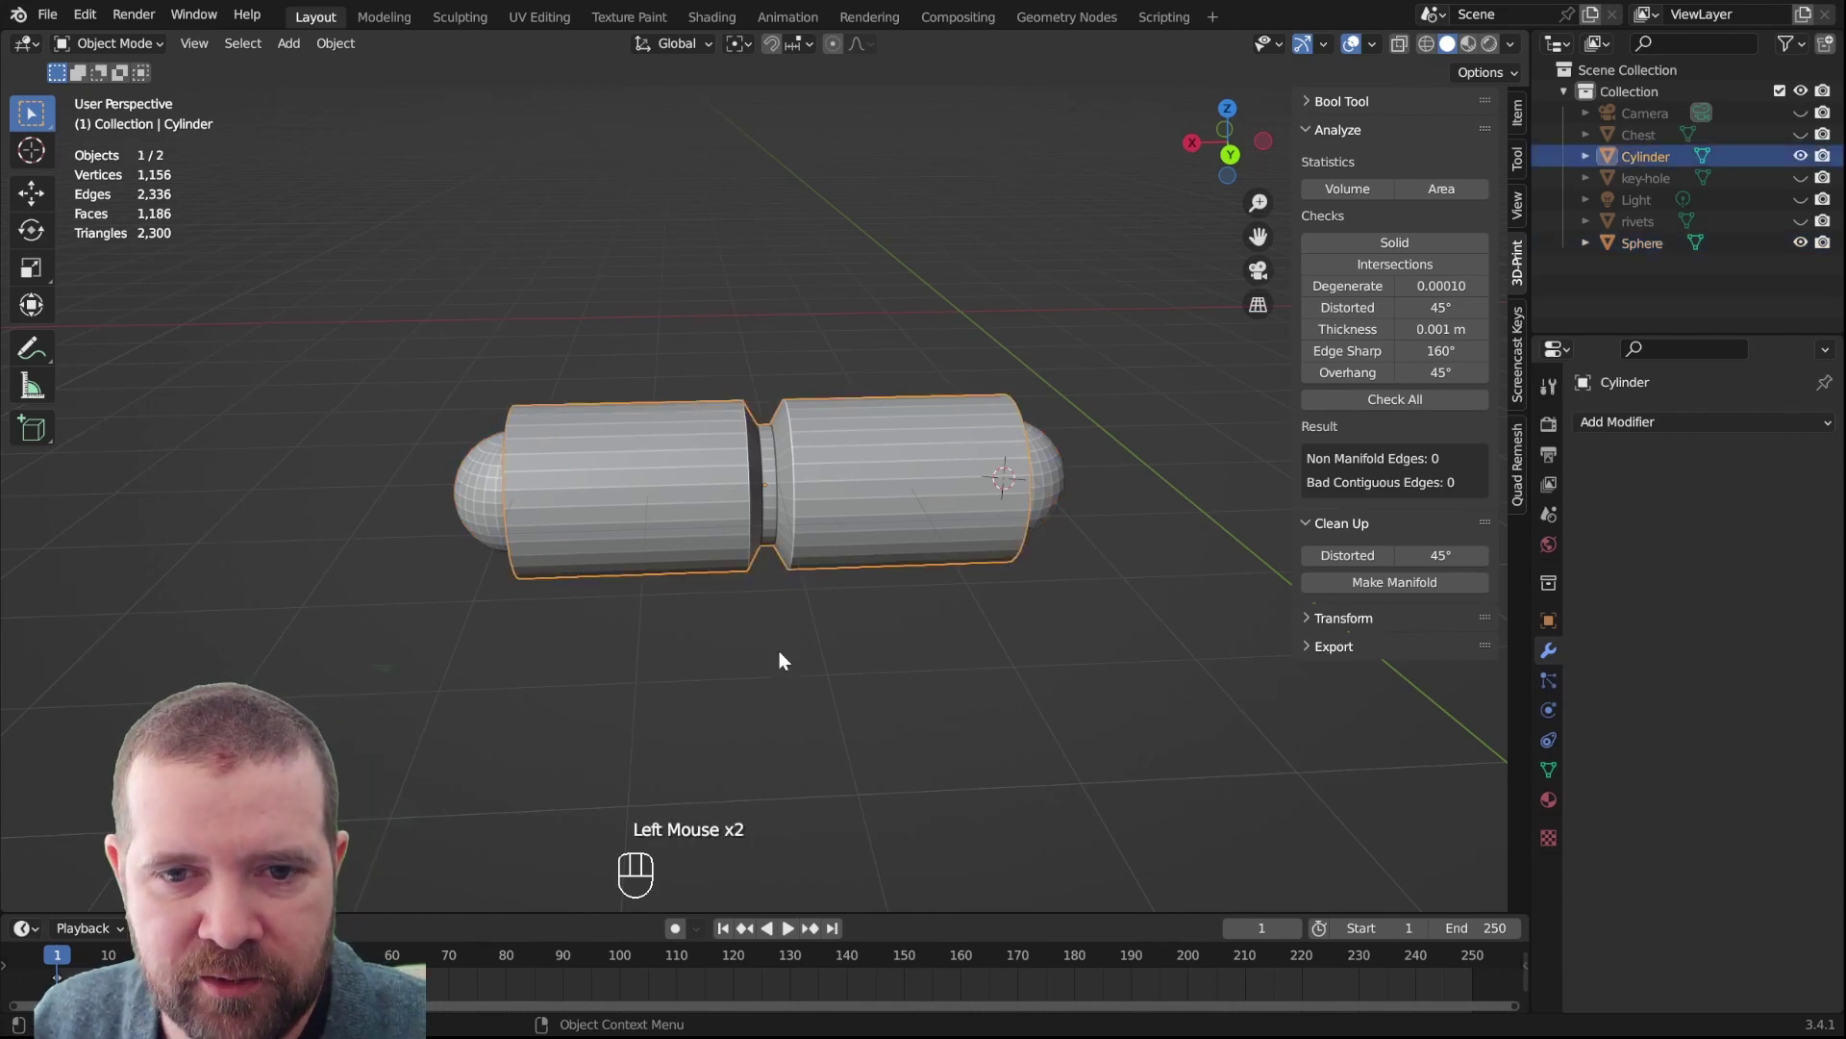
pyautogui.click(783, 661)
pyautogui.click(746, 479)
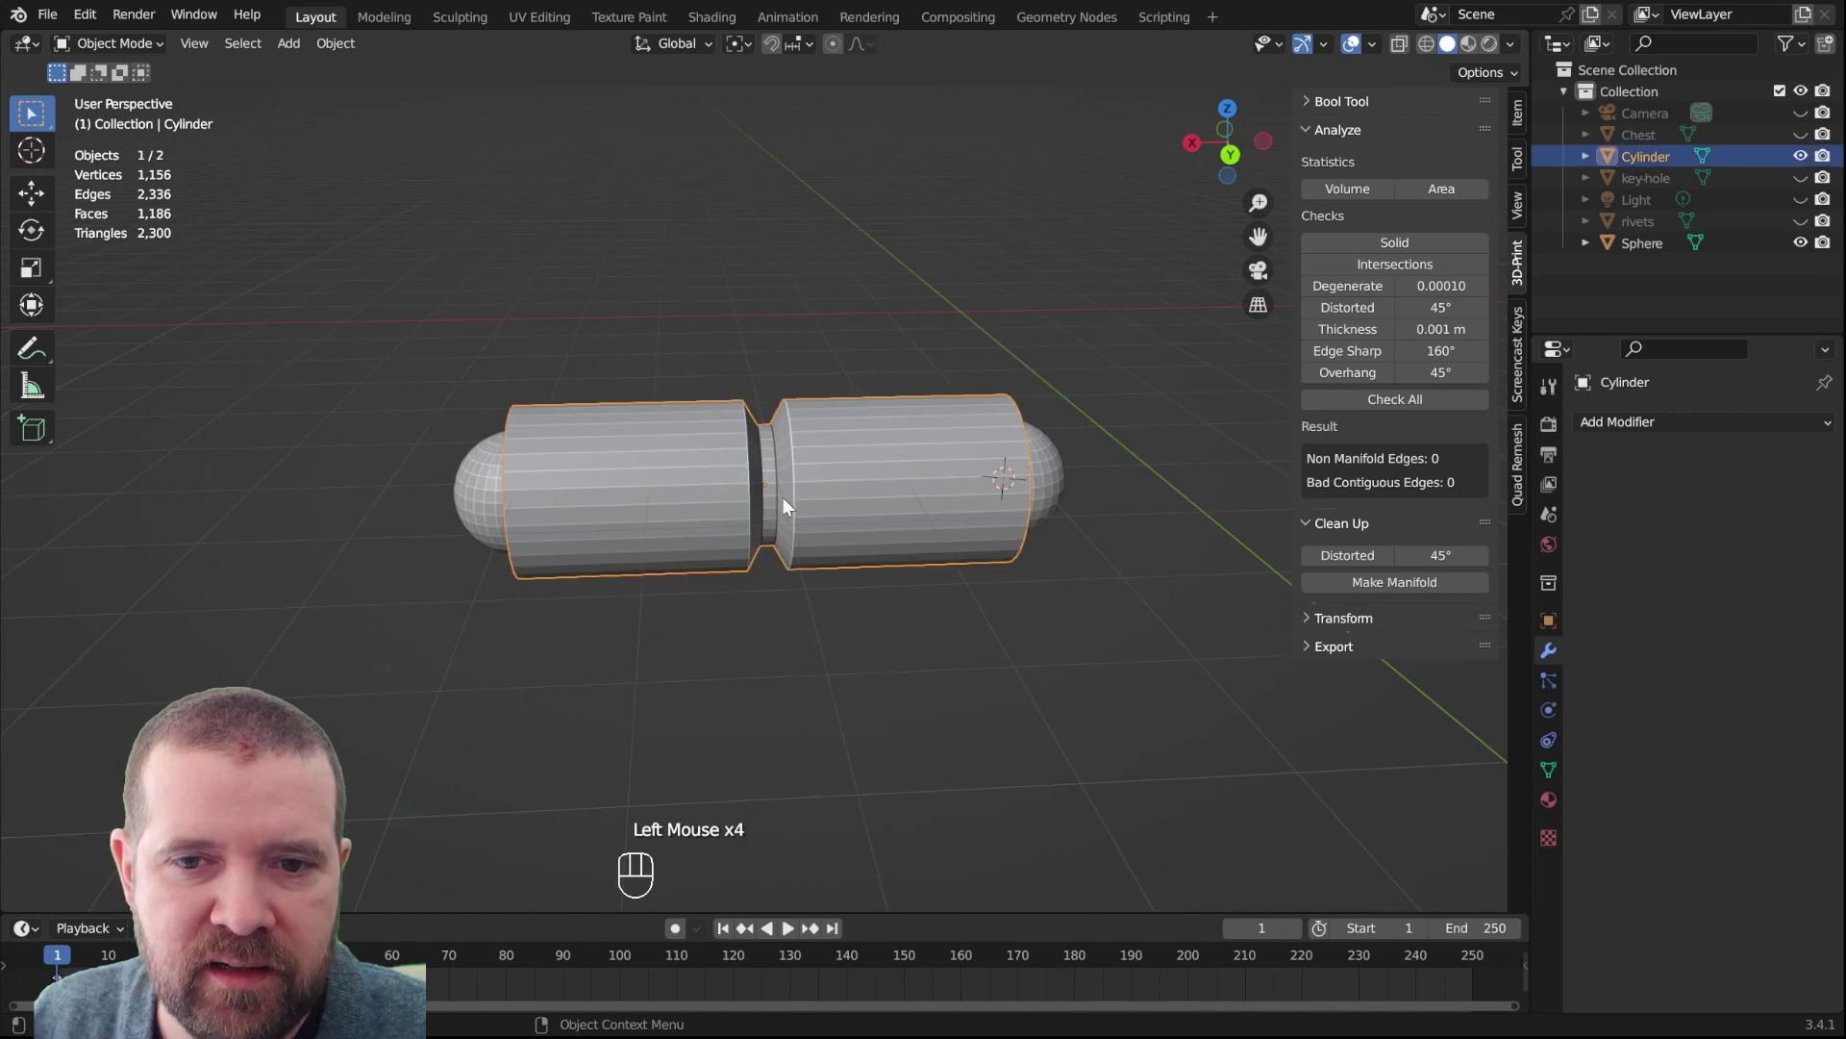
# Boolean-union the Sphere caps into the cylinder, apply it and exit local view
pyautogui.moveTo(1652, 429); pyautogui.dragTo(1390, 540)
pyautogui.click(1710, 497)
pyautogui.click(1797, 551)
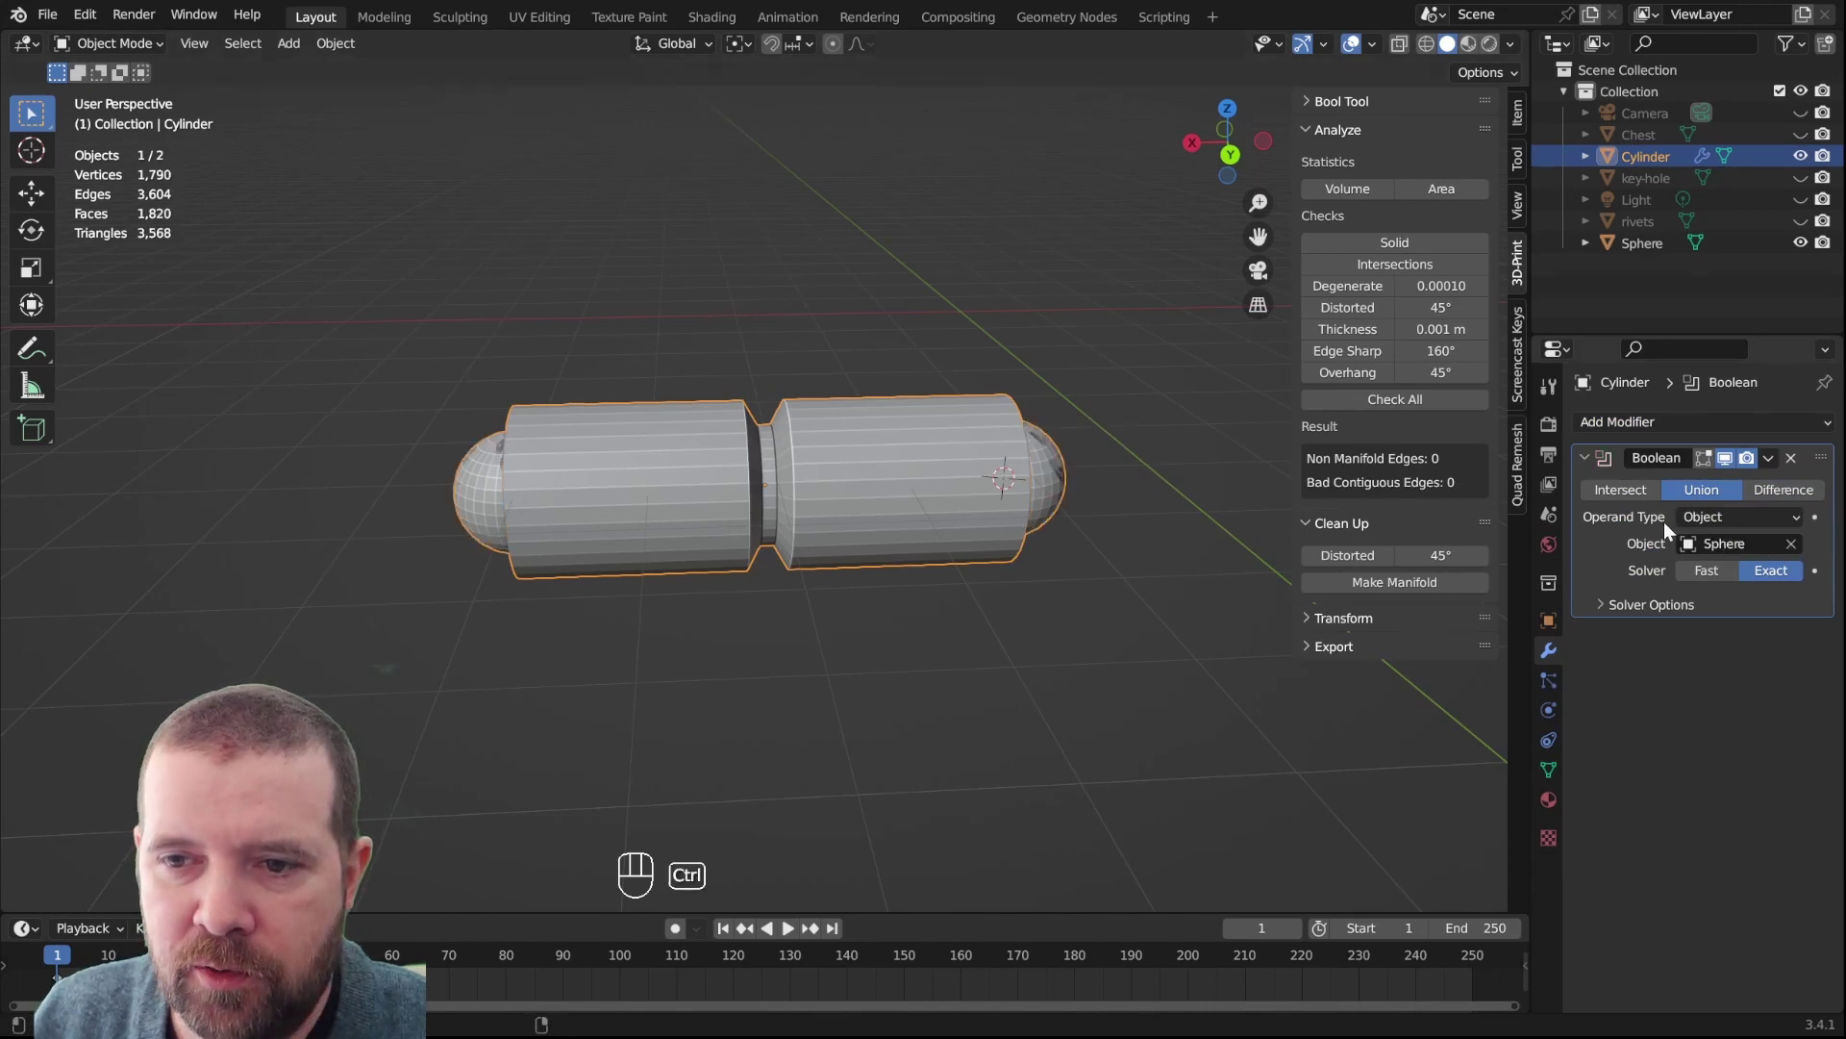
pyautogui.click(1054, 468)
pyautogui.press('Delete')
pyautogui.click(867, 474)
pyautogui.moveTo(1048, 632); pyautogui.dragTo(1057, 622)
pyautogui.scroll(-3)
pyautogui.press('alt+h')
# Inspect the rivets and capped hinge from several sides of the chest
pyautogui.click(806, 507)
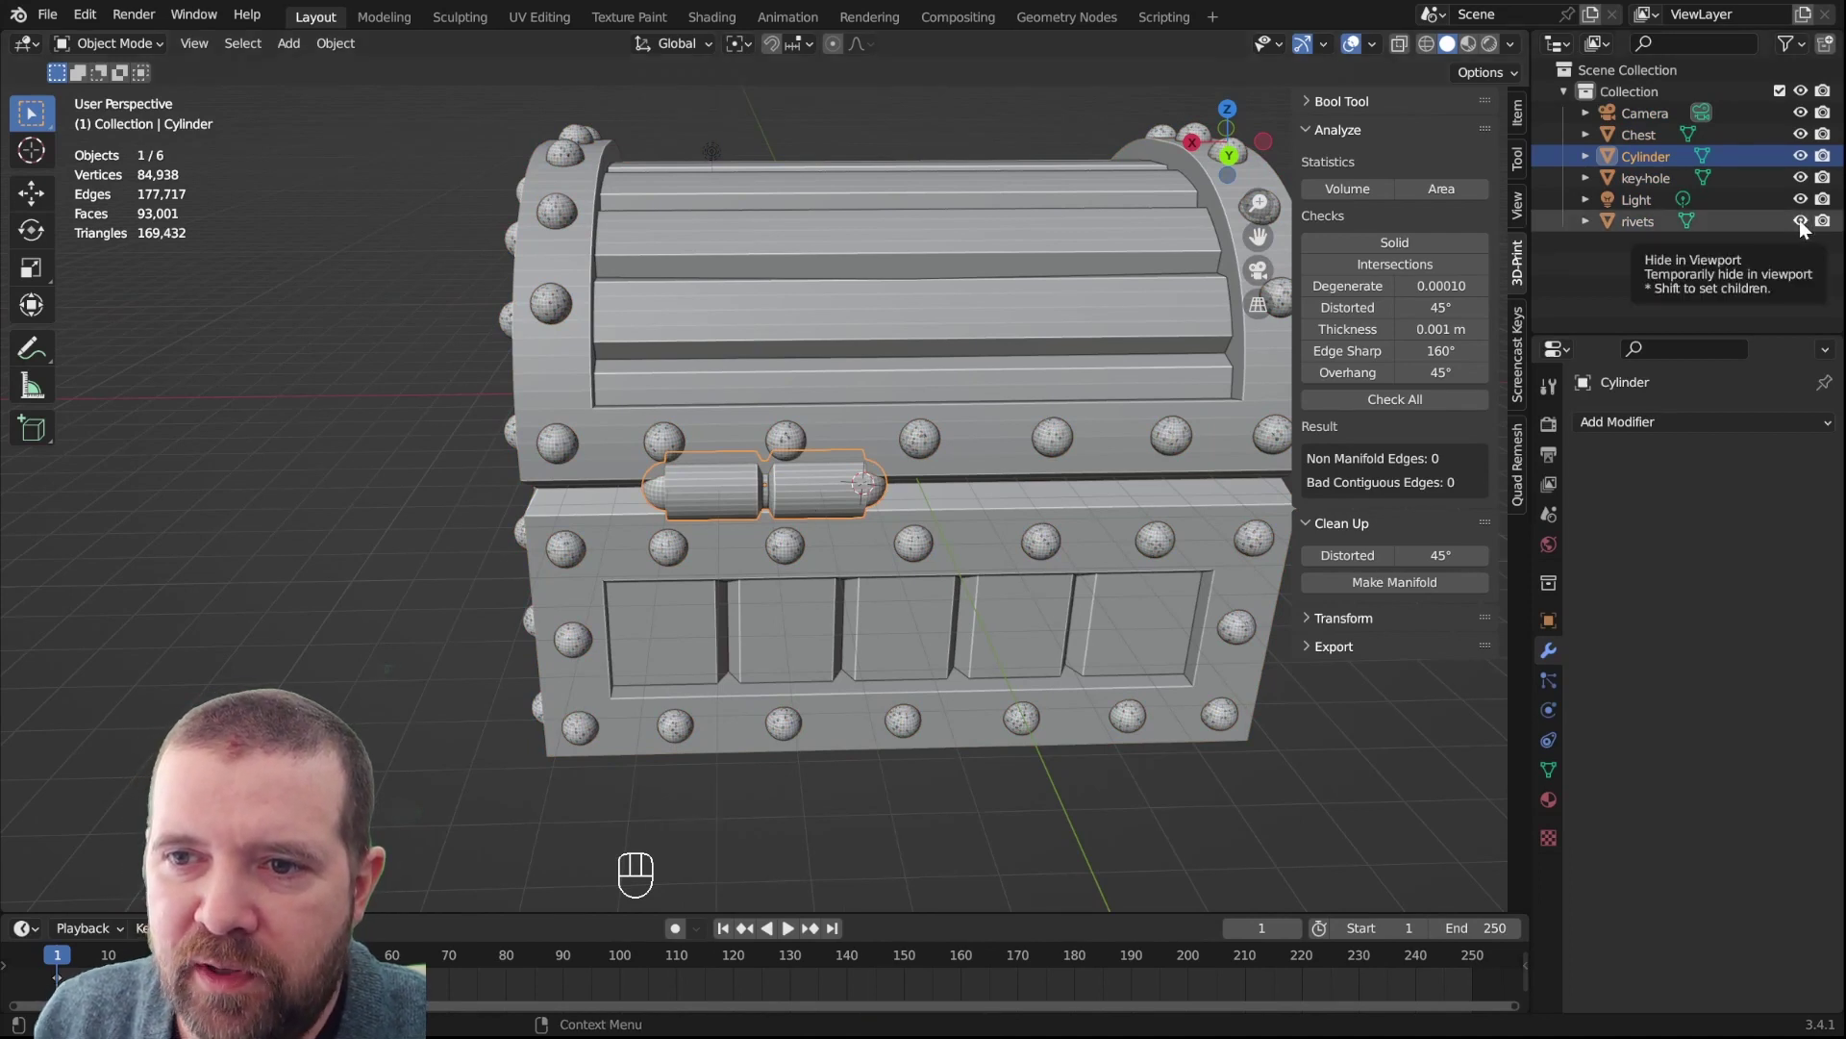
pyautogui.click(559, 302)
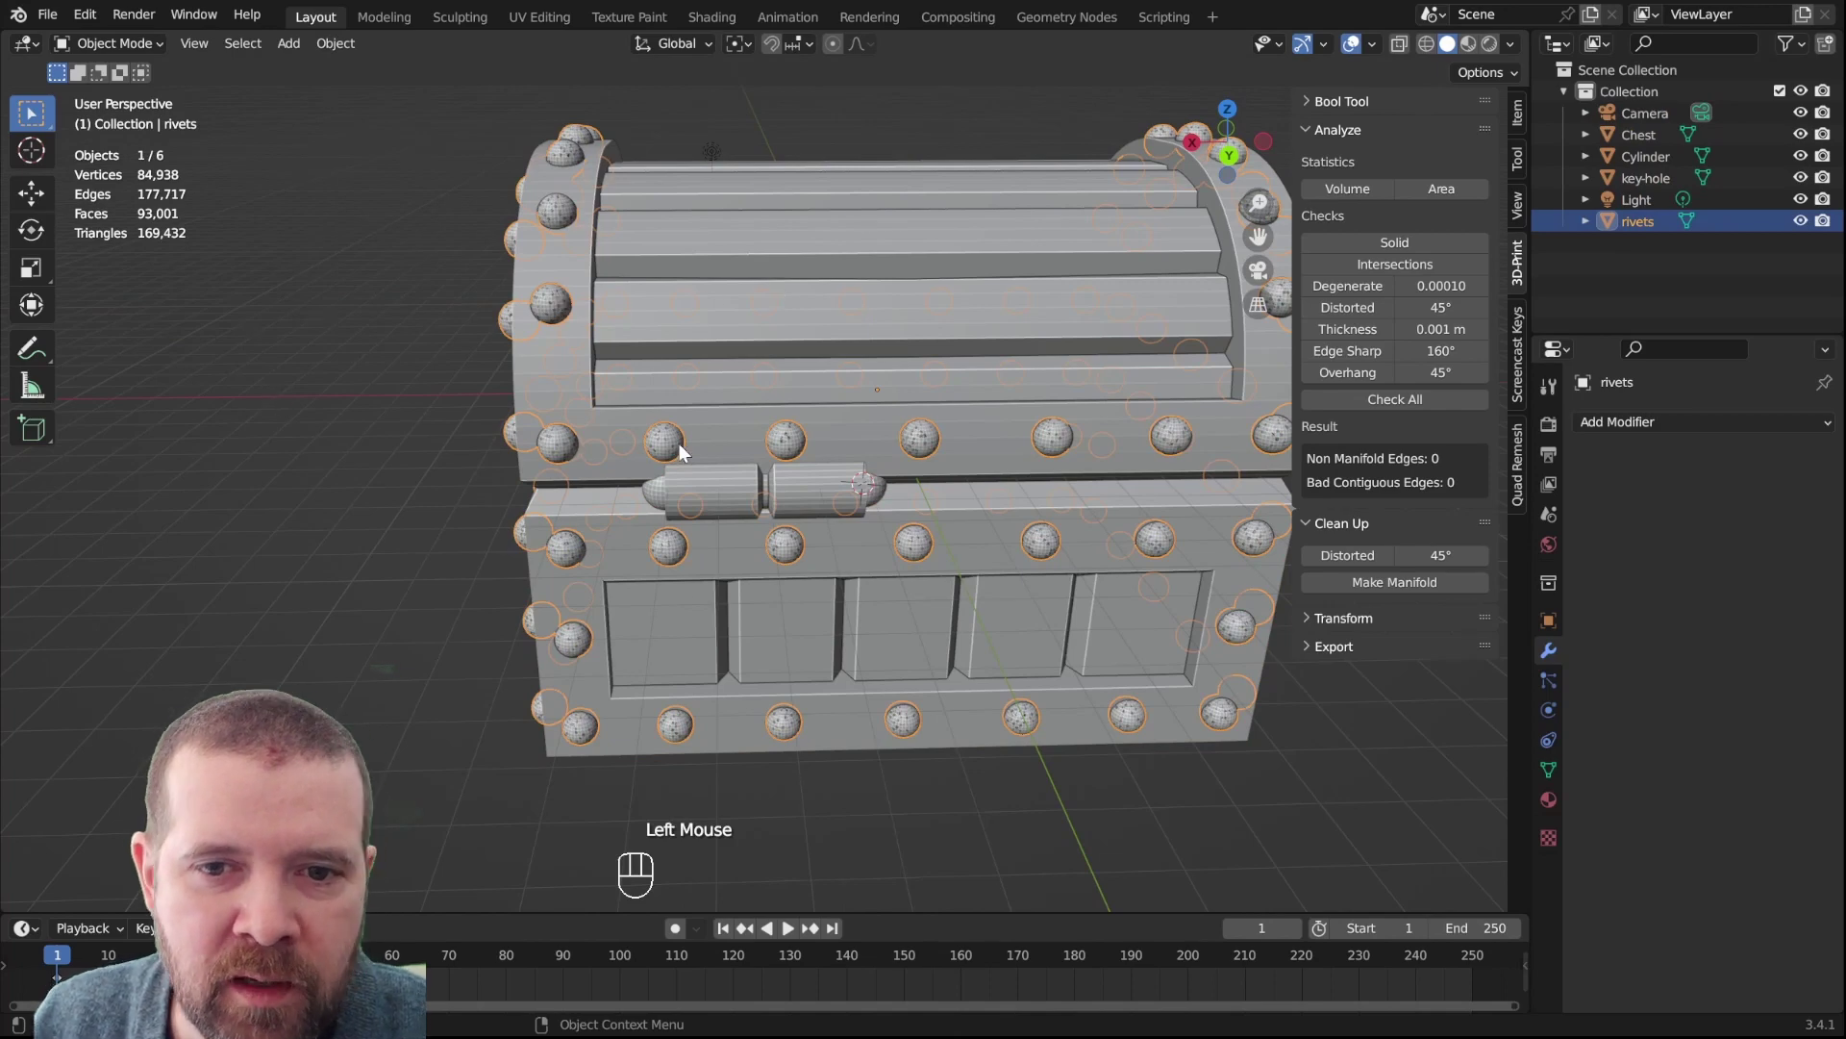
pyautogui.moveTo(774, 470); pyautogui.dragTo(591, 471)
pyautogui.scroll(-3)
pyautogui.scroll(3)
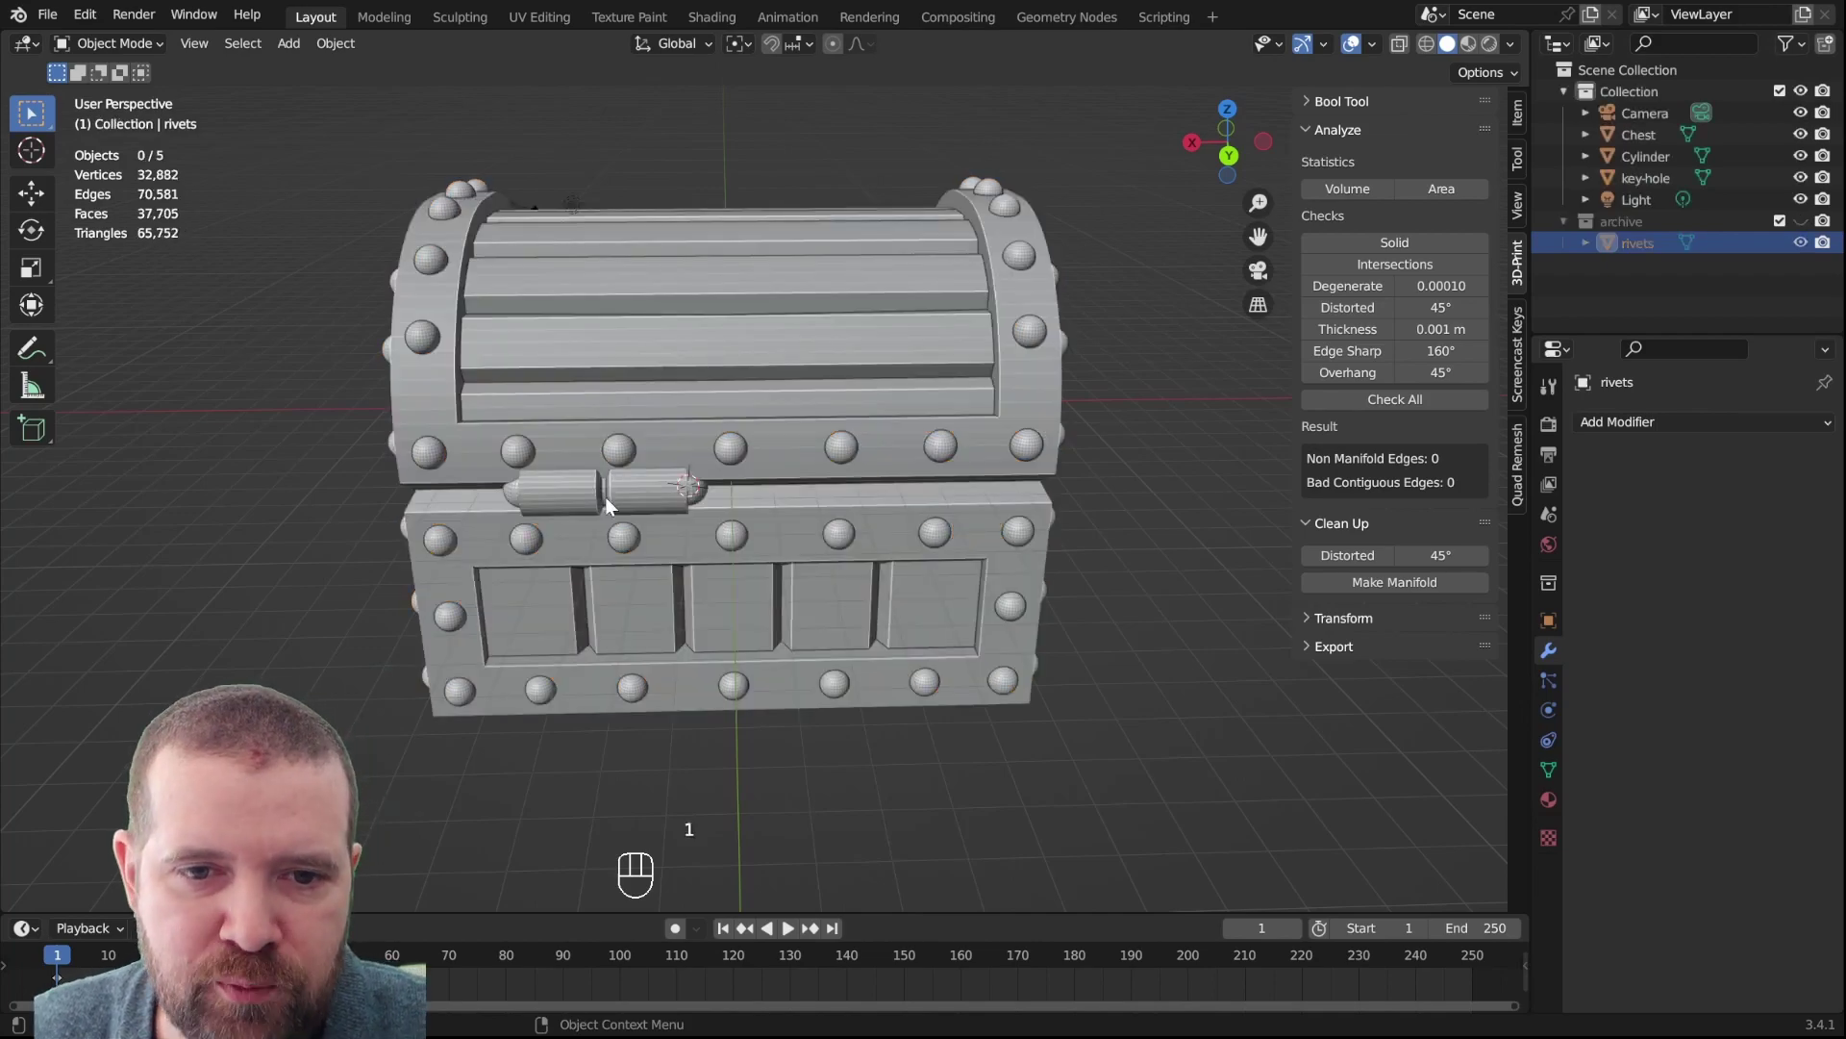
pyautogui.click(648, 494)
pyautogui.moveTo(832, 570); pyautogui.dragTo(830, 568)
pyautogui.moveTo(1053, 578); pyautogui.dragTo(1199, 536)
pyautogui.moveTo(1217, 519); pyautogui.dragTo(1215, 513)
pyautogui.moveTo(1216, 512); pyautogui.dragTo(1189, 560)
pyautogui.middleClick(1189, 560)
pyautogui.click(1185, 565)
pyautogui.moveTo(1181, 555); pyautogui.dragTo(1187, 526)
pyautogui.click(1185, 536)
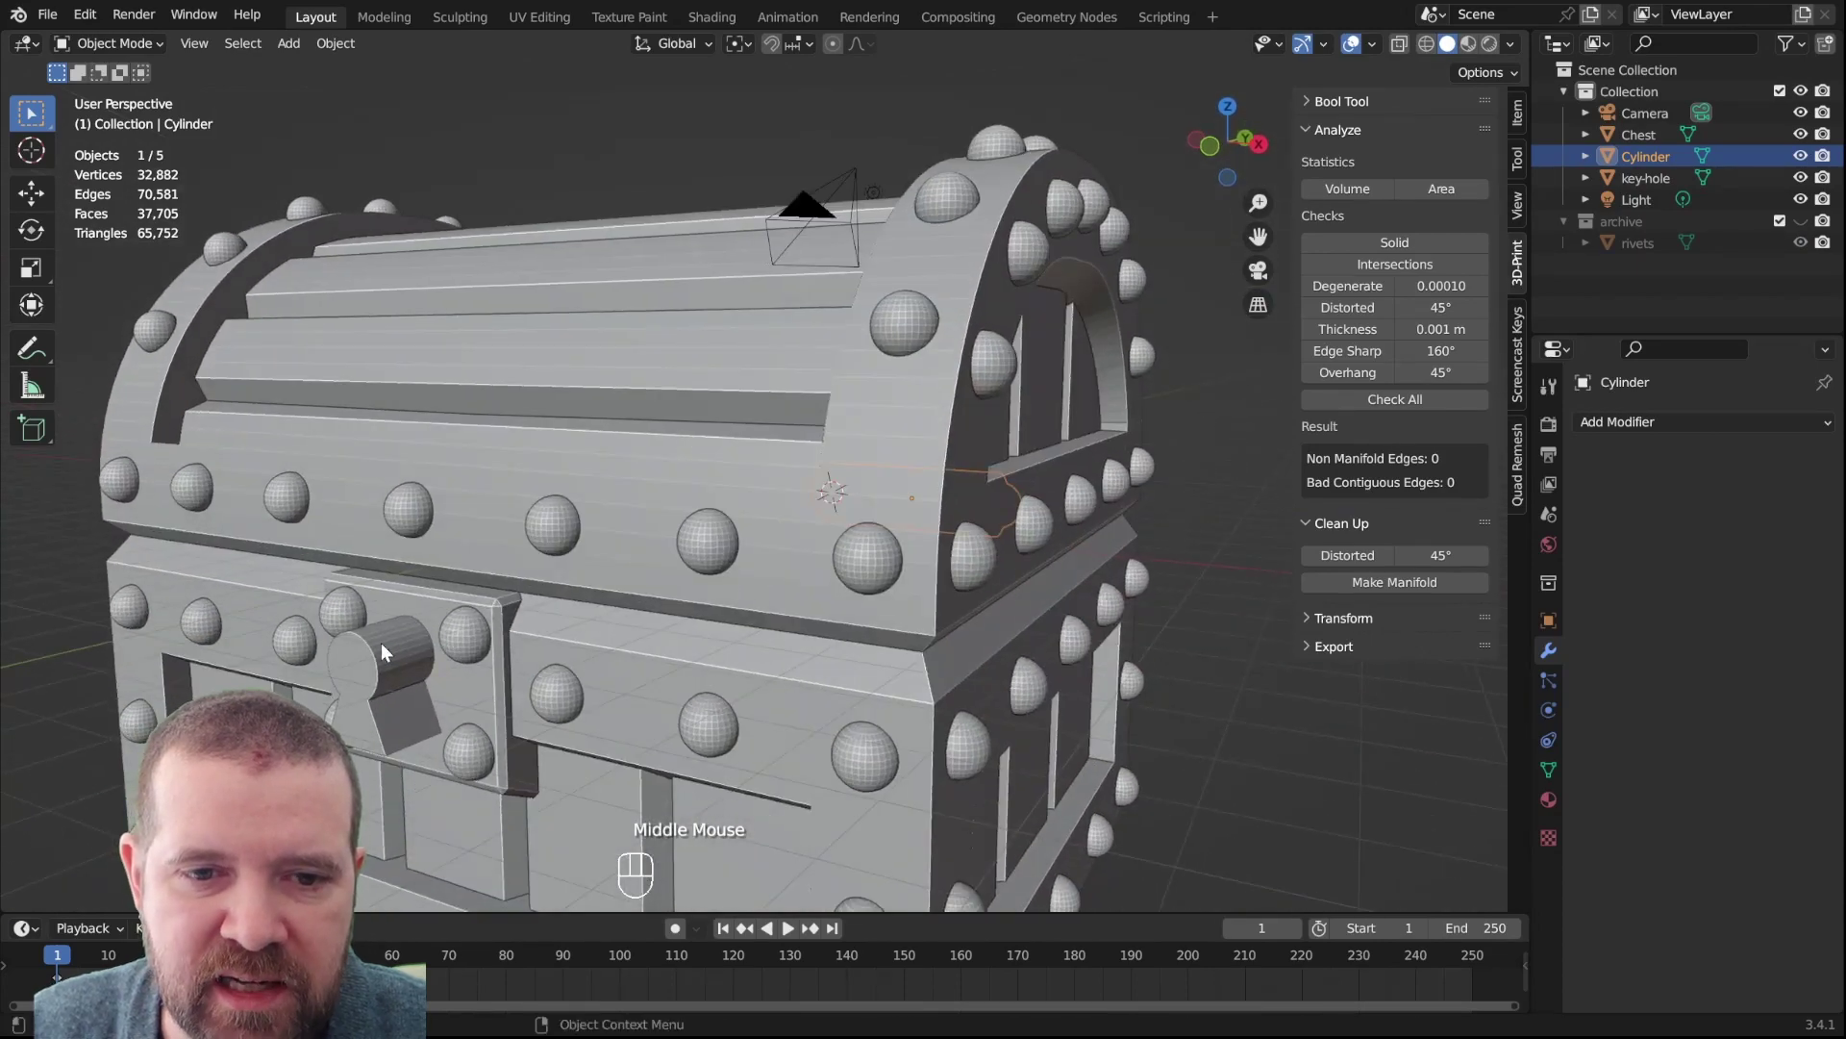
# Move the key-hole cutter object into the archive collection and select the chest
pyautogui.moveTo(656, 578); pyautogui.dragTo(765, 478)
pyautogui.scroll(3)
pyautogui.click(621, 460)
pyautogui.moveTo(735, 495); pyautogui.dragTo(746, 486)
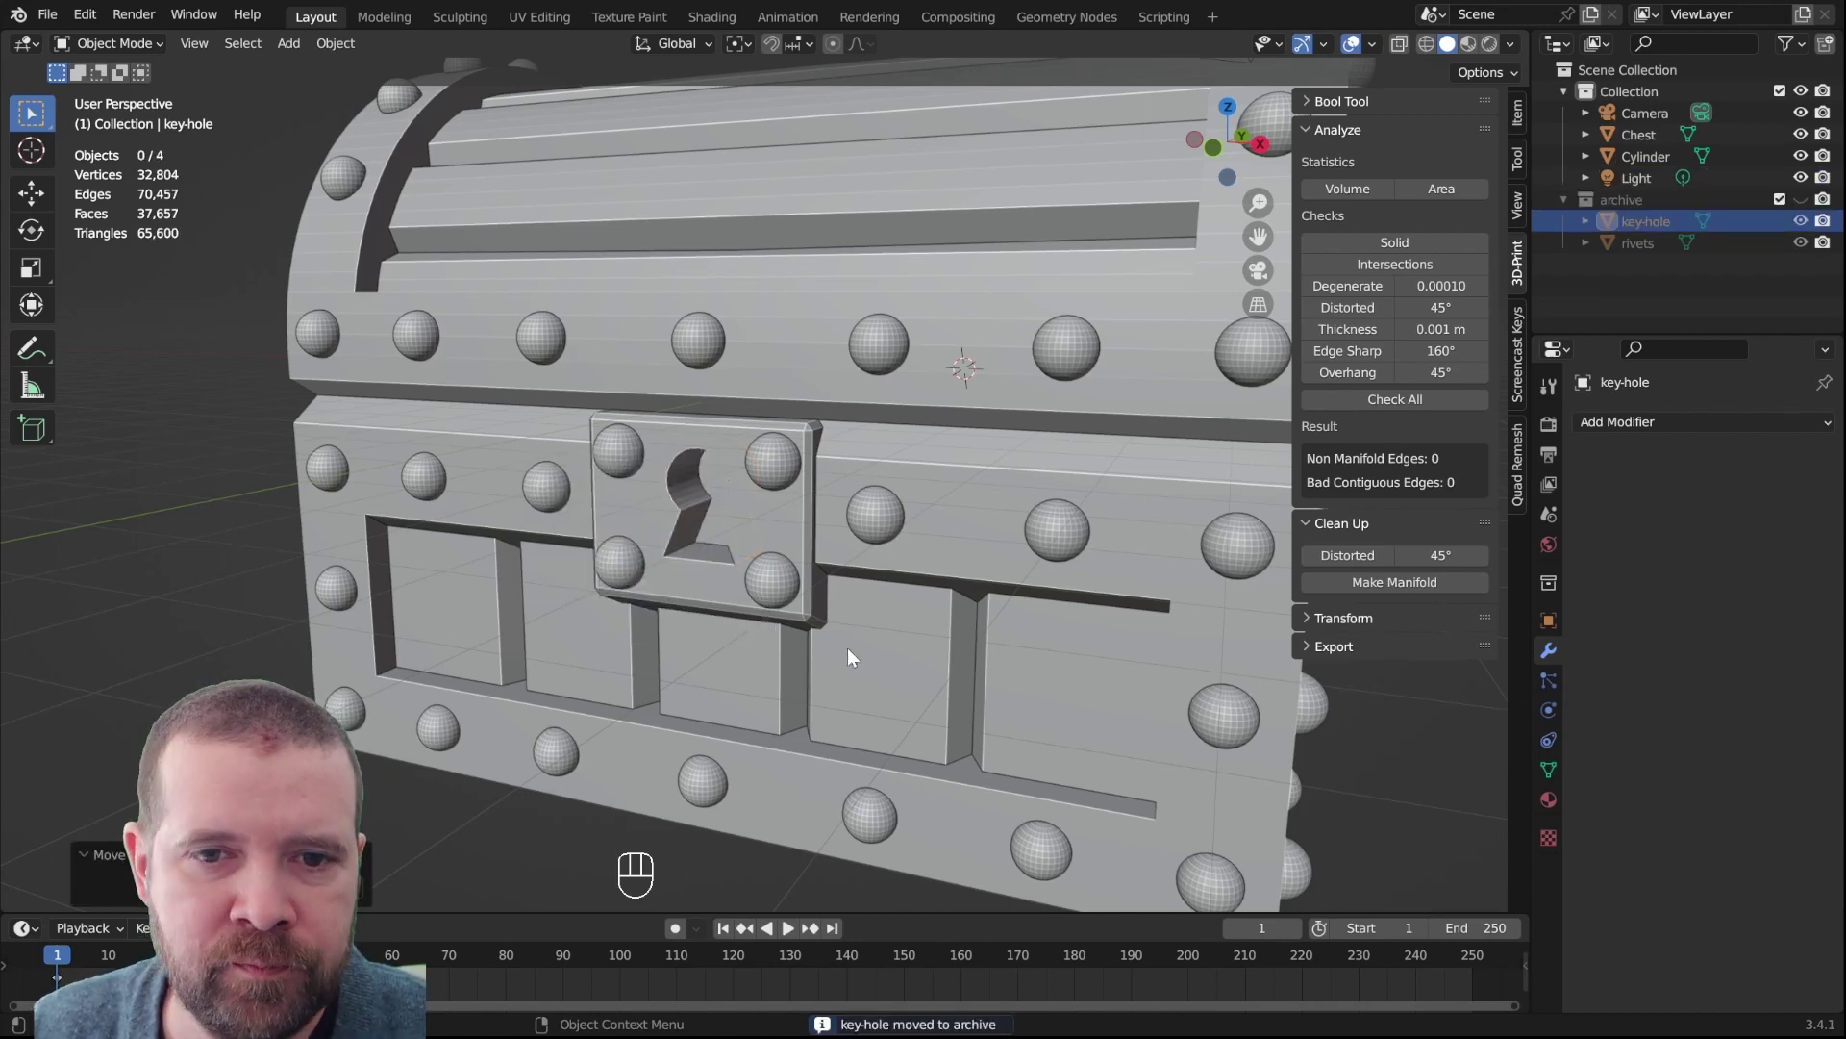
pyautogui.click(935, 538)
# Duplicate the hinge geometry in Edit Mode into a second hinge along X
pyautogui.moveTo(969, 559); pyautogui.dragTo(609, 562)
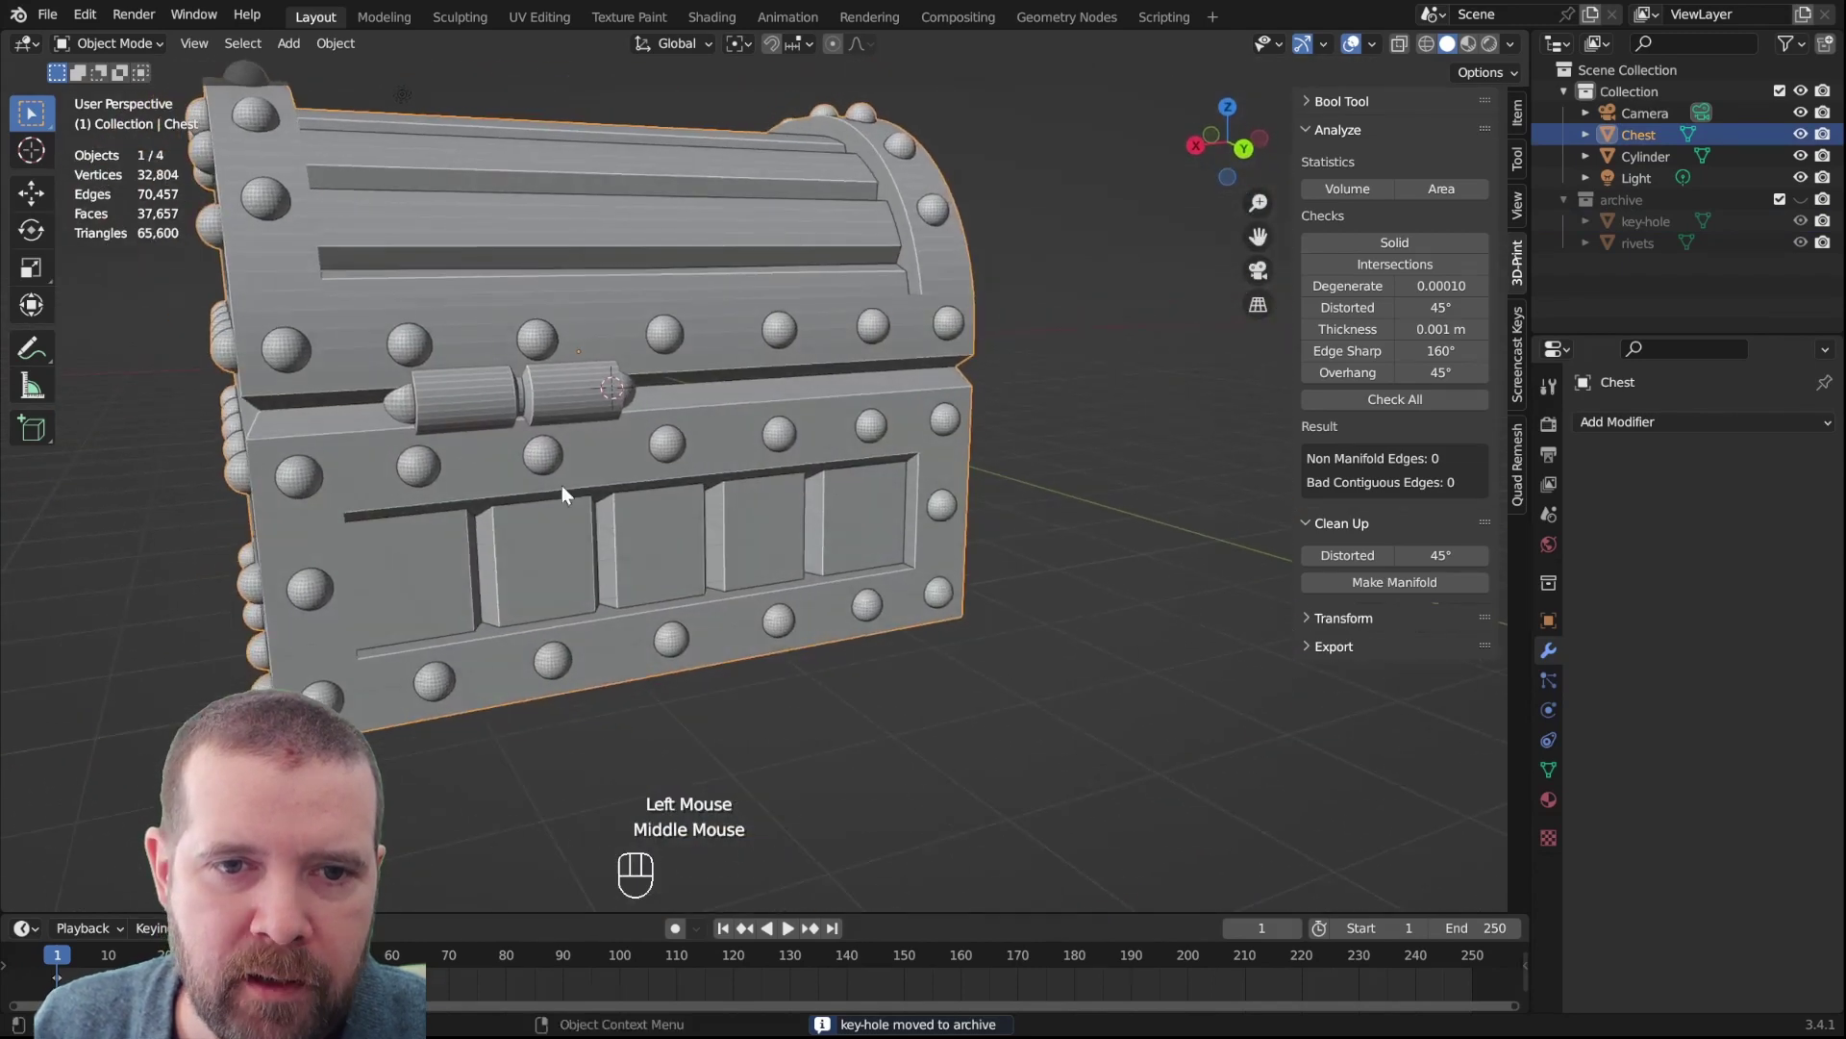
pyautogui.click(653, 317)
pyautogui.click(1644, 433)
pyautogui.click(518, 406)
pyautogui.moveTo(861, 428); pyautogui.dragTo(808, 466)
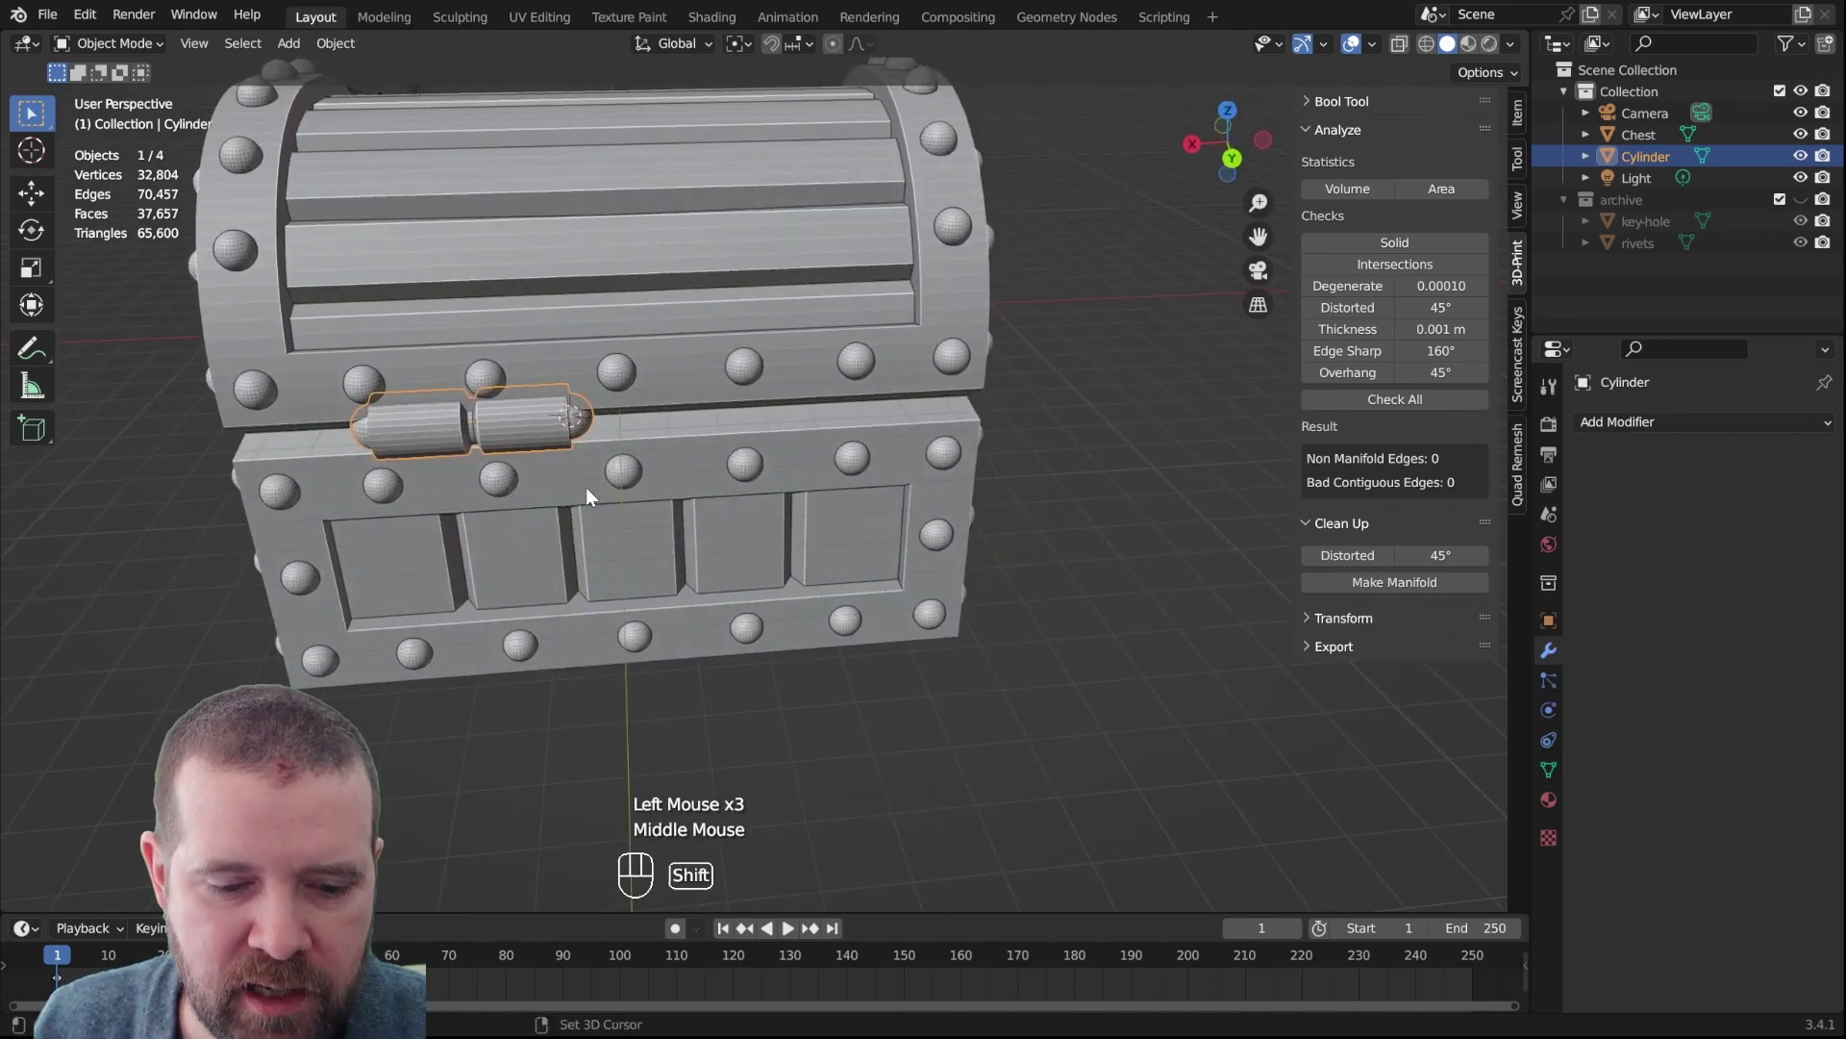
pyautogui.press('shift+d')
pyautogui.press('ctrl+z')
pyautogui.press('Tab')
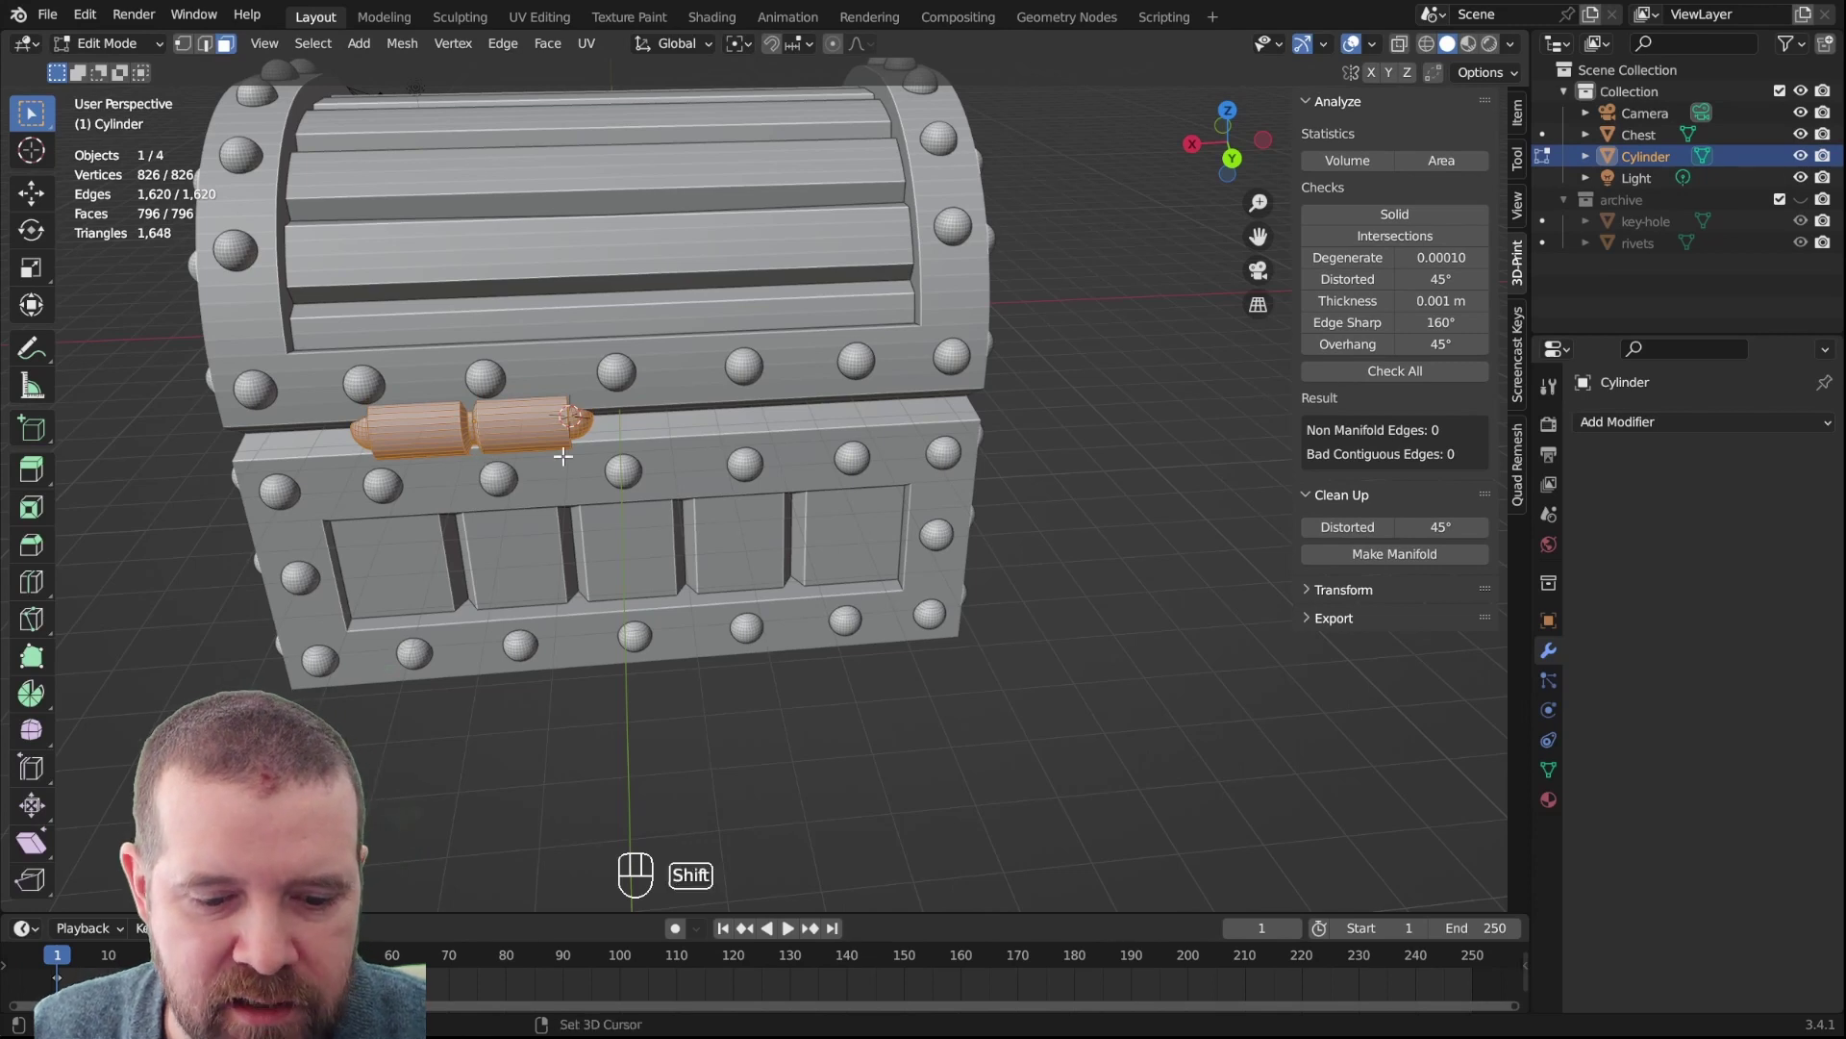
pyautogui.press('shift+d')
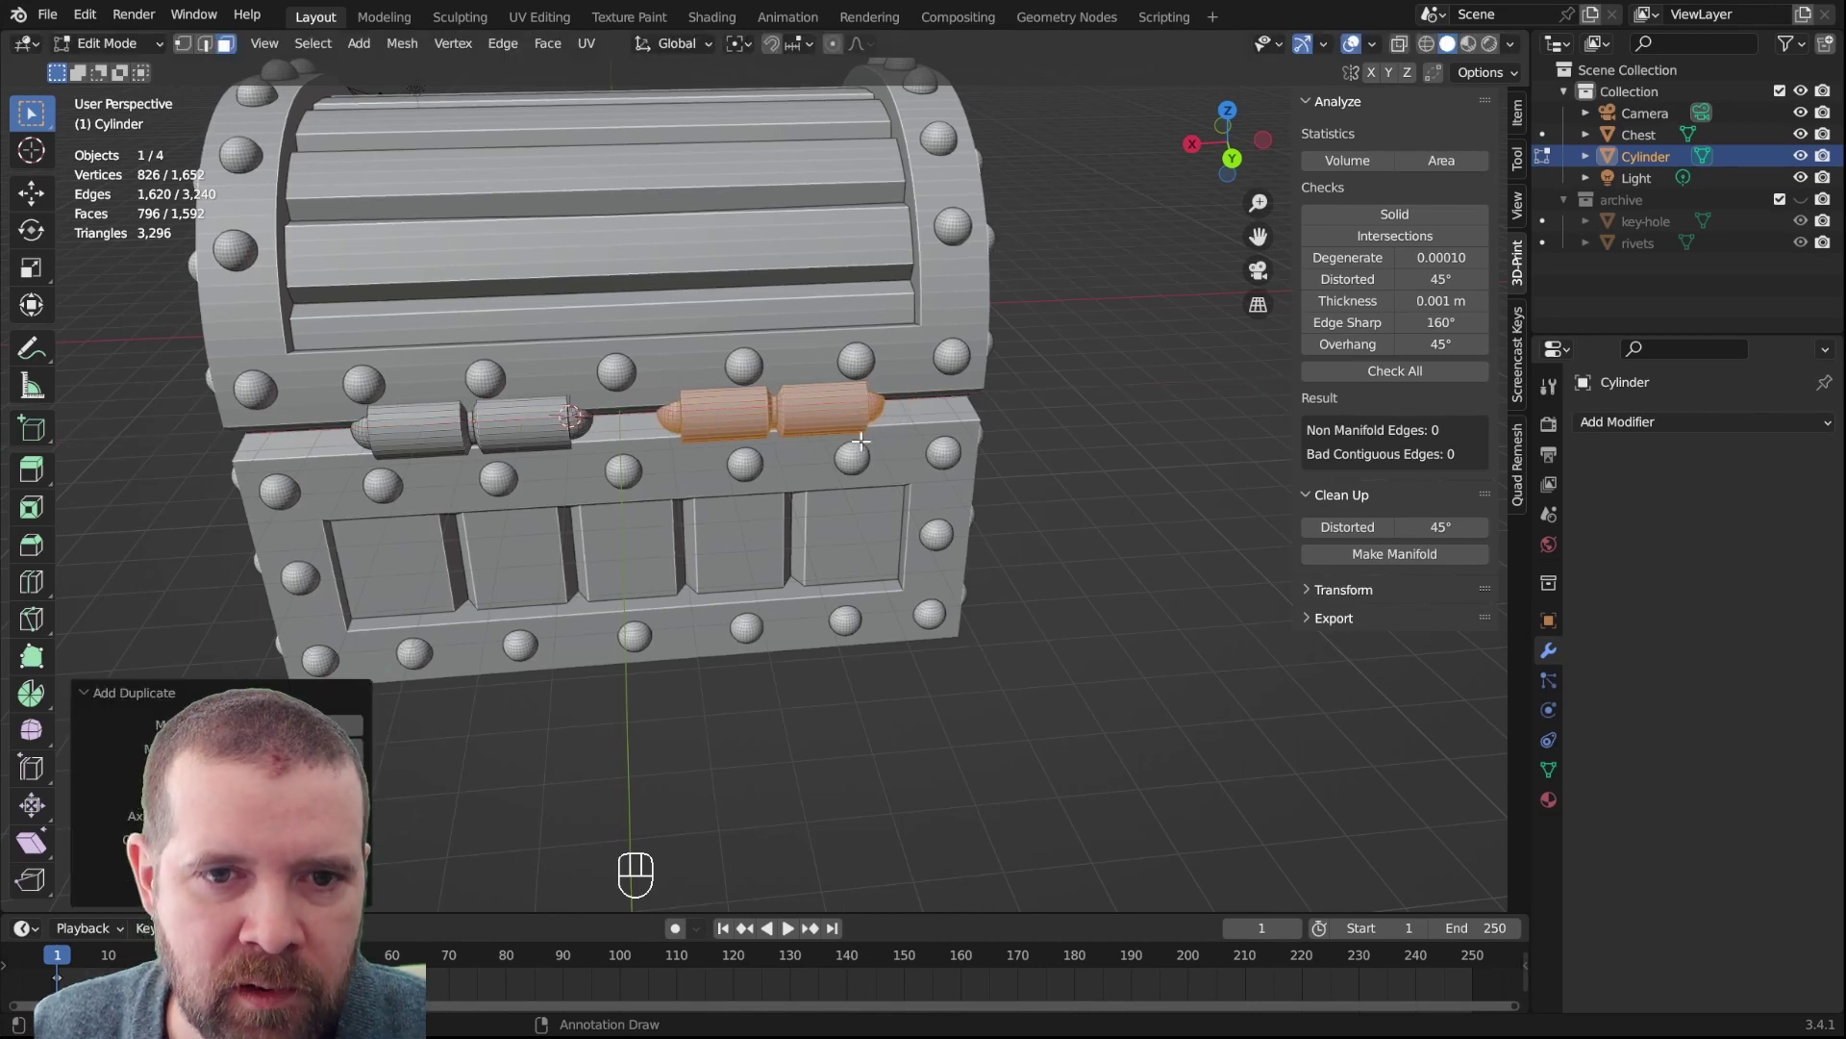
pyautogui.press('Tab')
# Look over the two capped hinges along the lid seam and select the chest
pyautogui.moveTo(657, 615); pyautogui.dragTo(657, 604)
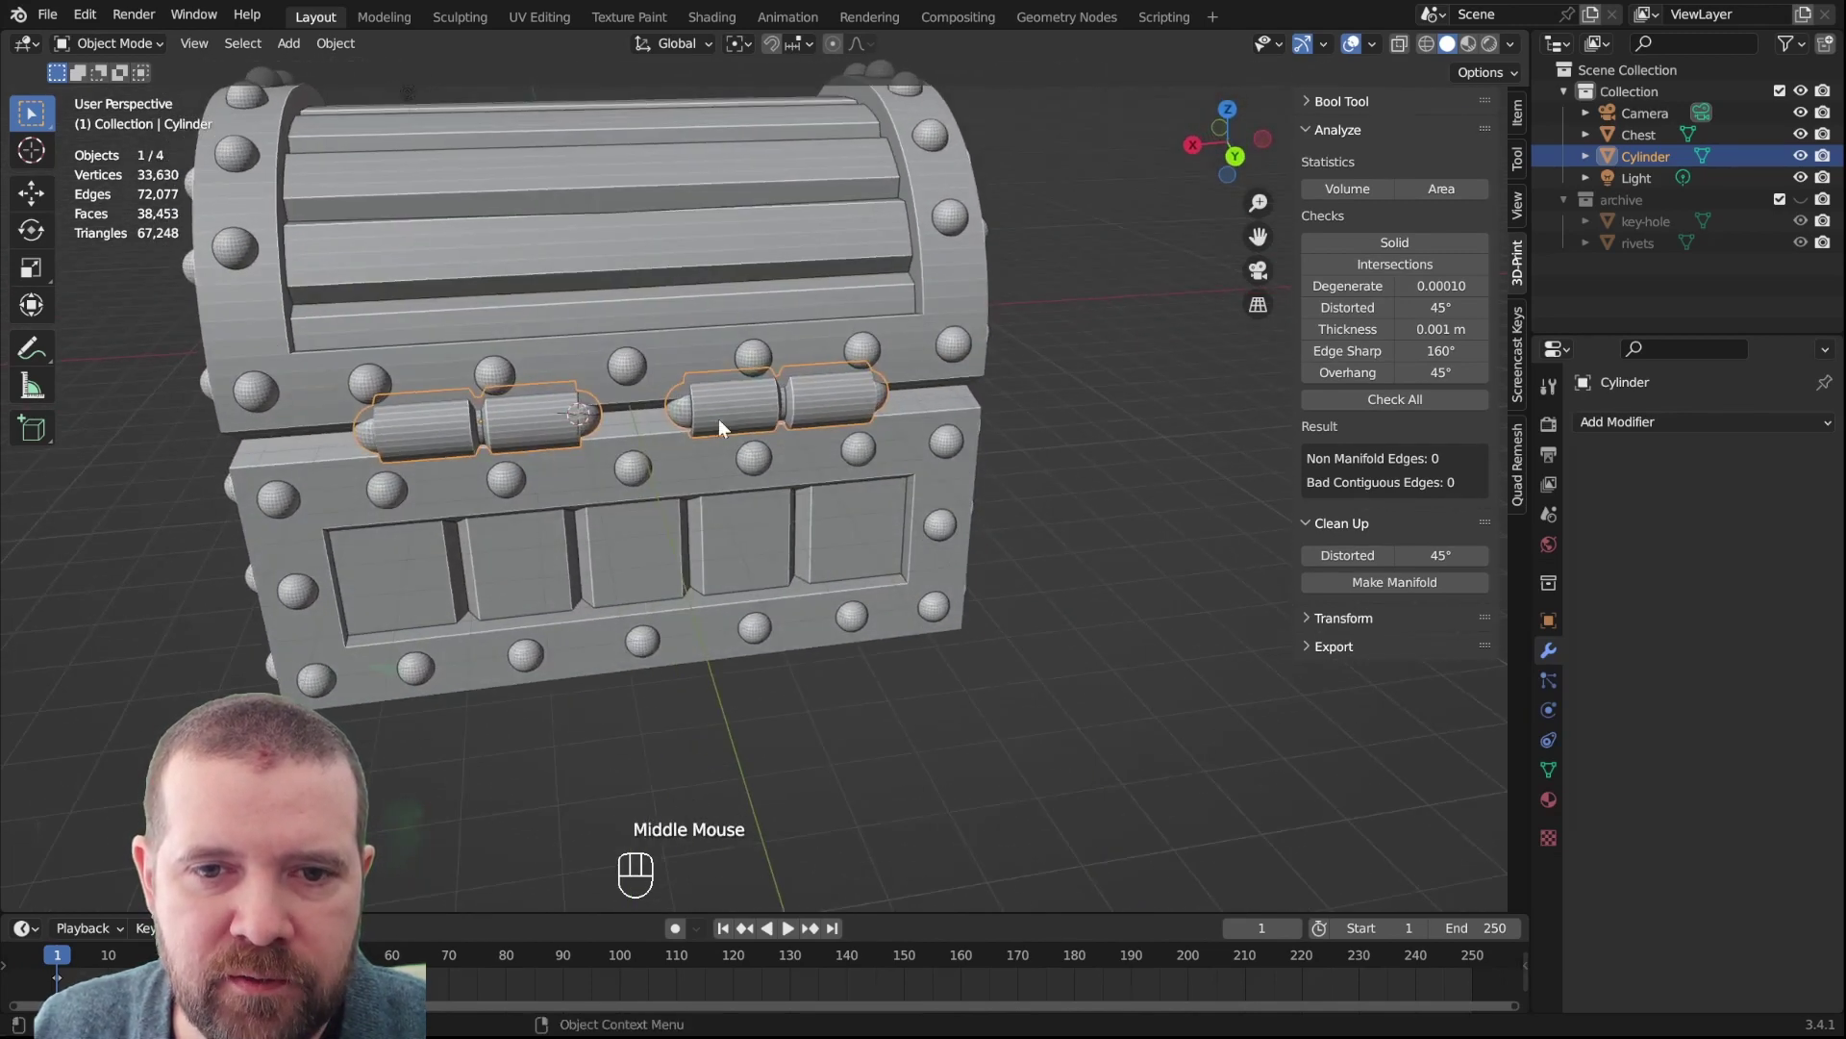
pyautogui.click(1196, 493)
pyautogui.moveTo(937, 552); pyautogui.dragTo(943, 550)
pyautogui.click(1079, 596)
pyautogui.click(1082, 535)
pyautogui.click(439, 445)
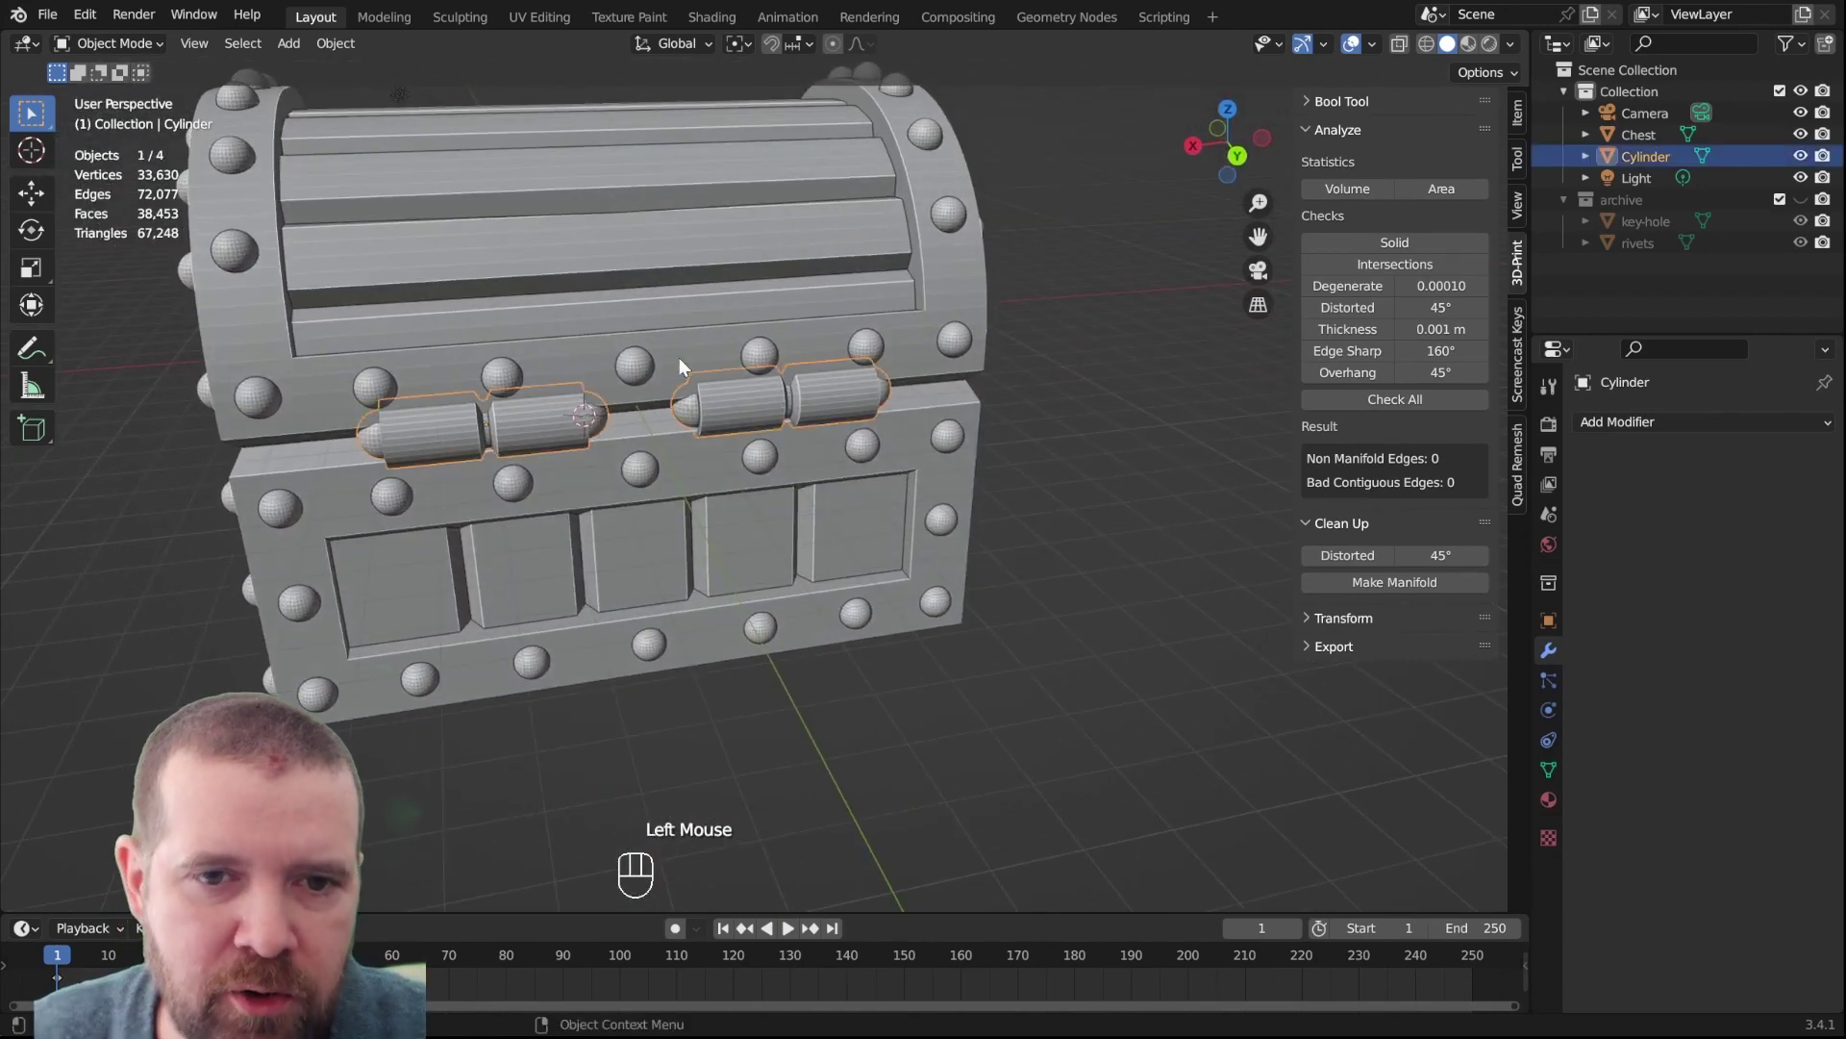
pyautogui.click(946, 255)
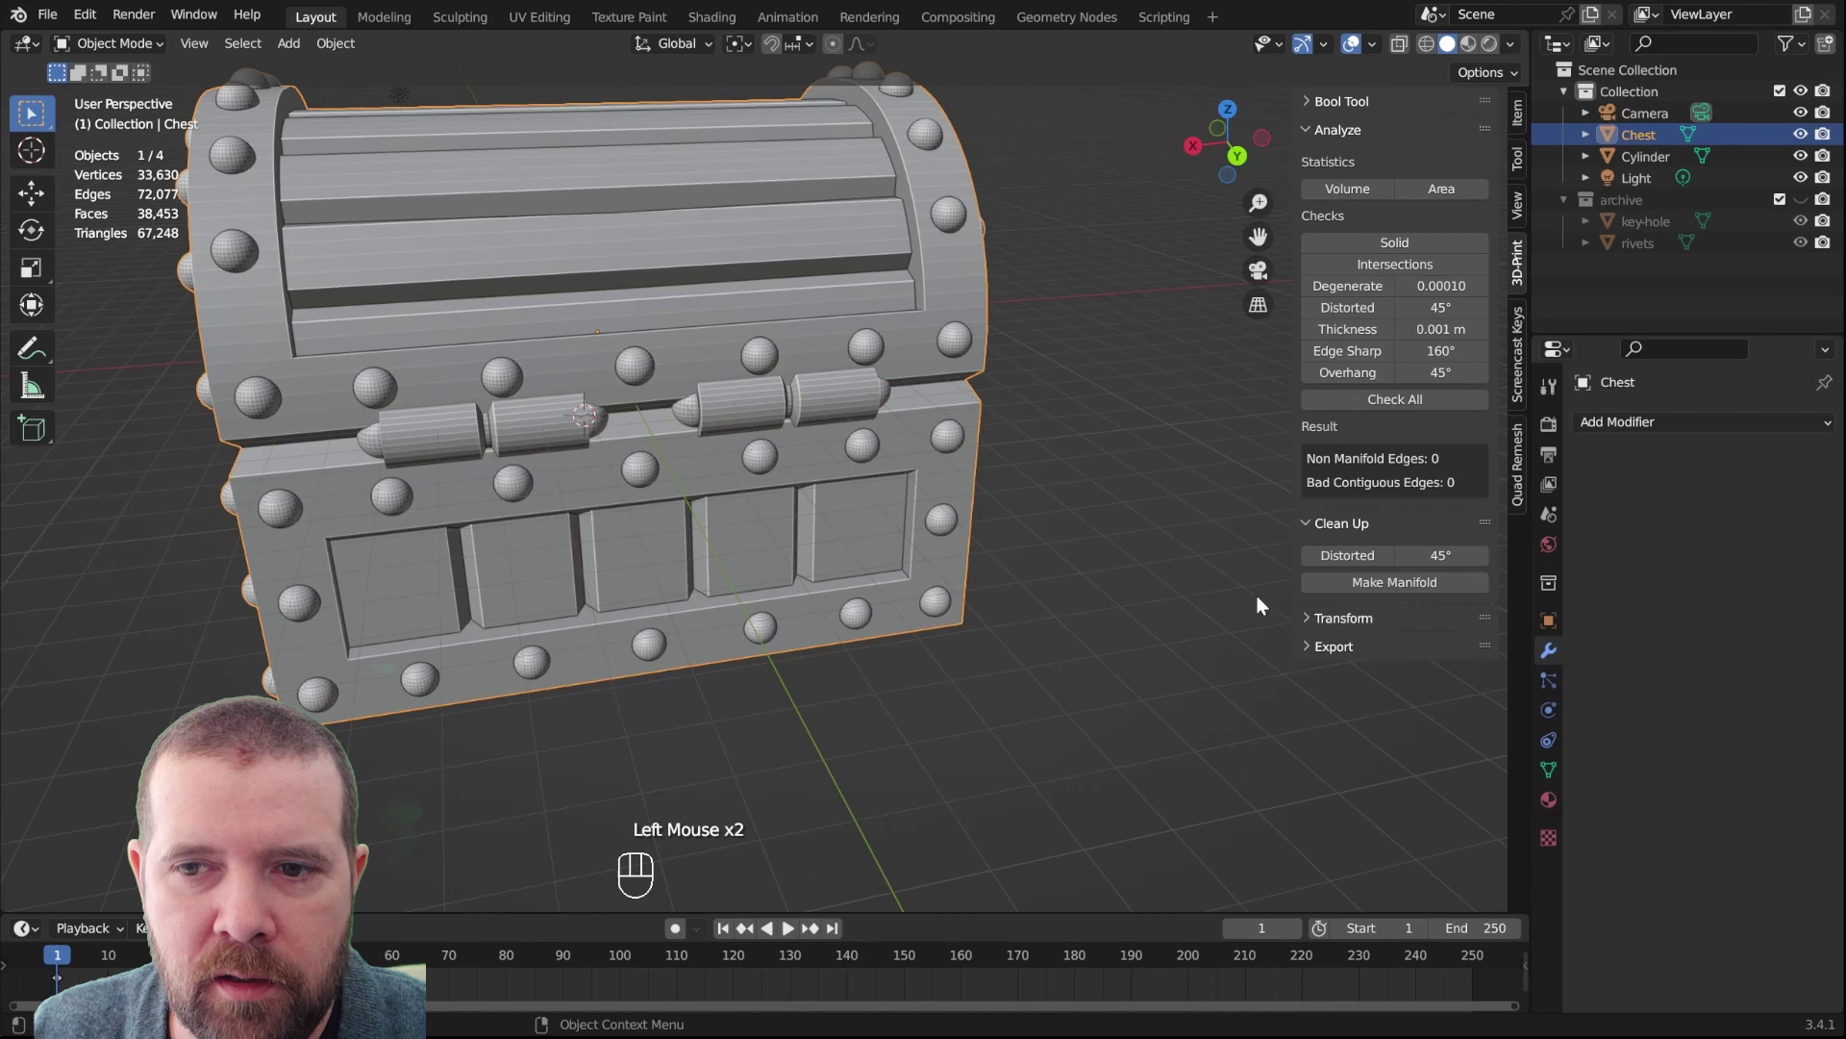
# Boolean-union the hinge Cylinder into the Chest and apply it
pyautogui.moveTo(1649, 423); pyautogui.dragTo(1421, 540)
pyautogui.click(1729, 501)
pyautogui.click(1800, 555)
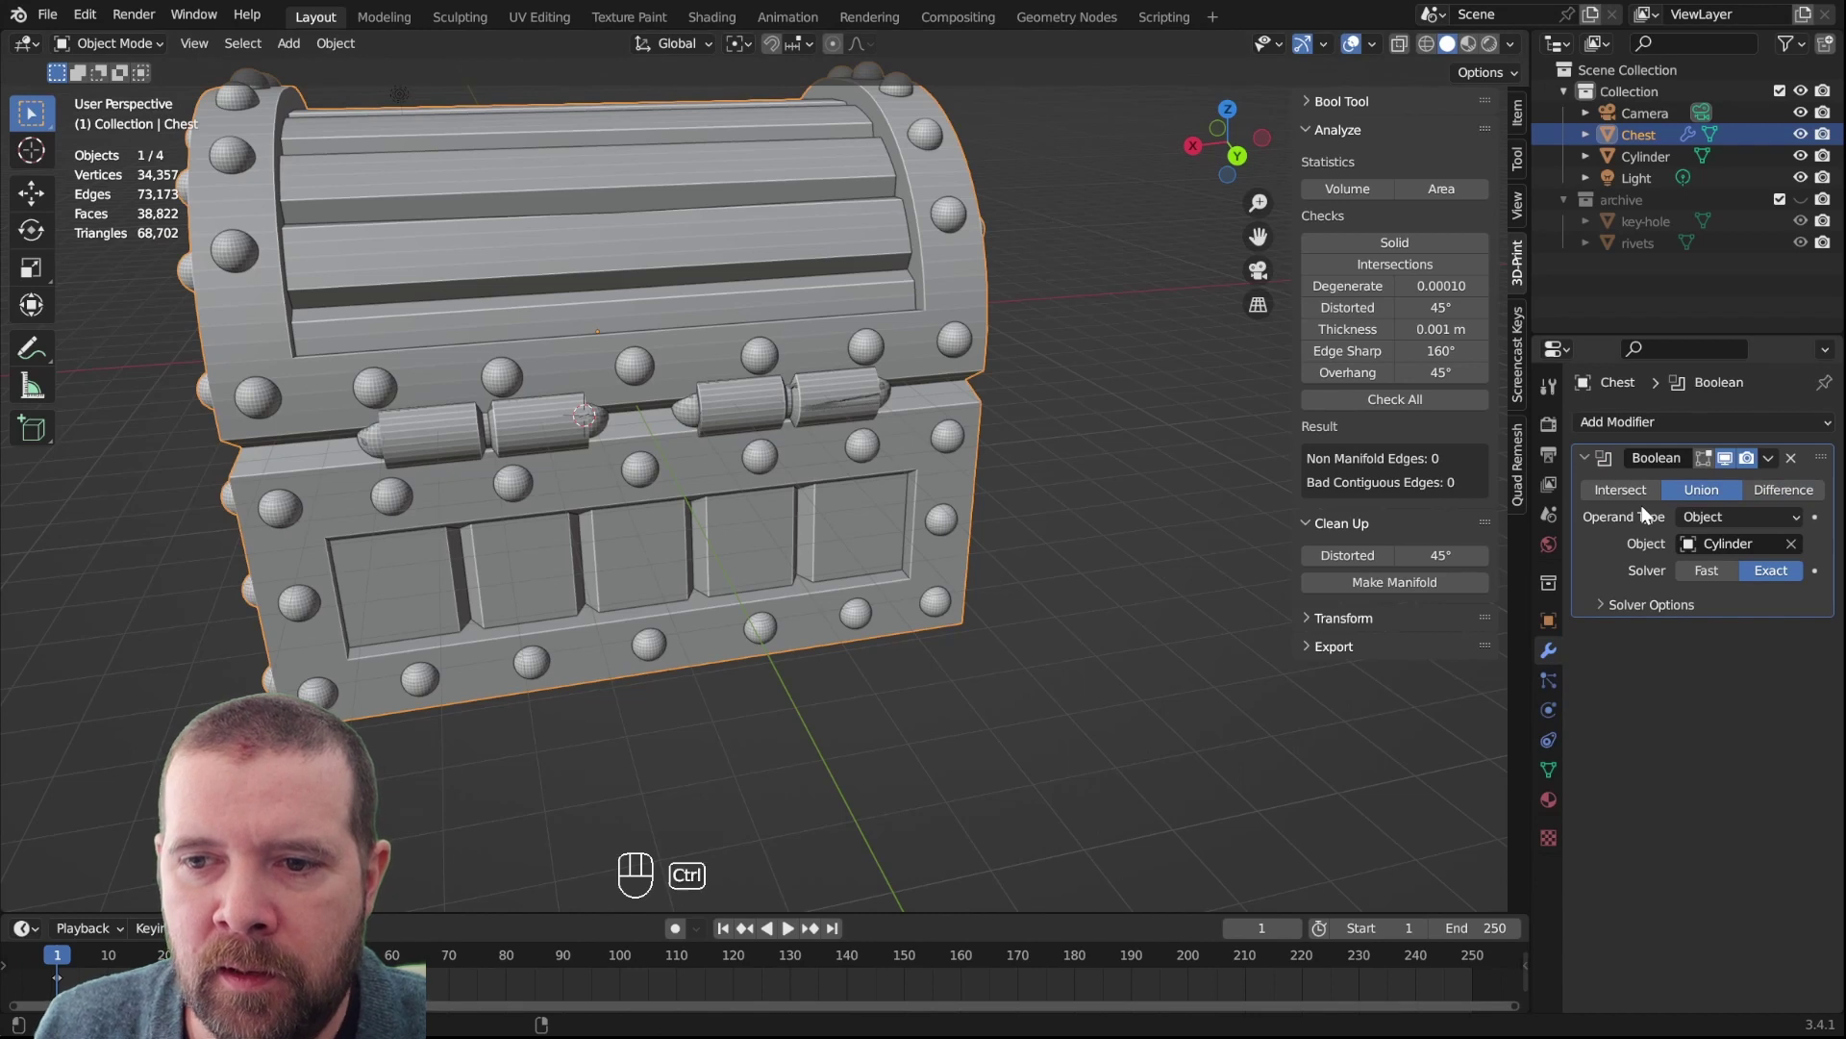
pyautogui.press('ctrl+a')
# Rename Cylinder to 'hinges' and move it into the archive collection
pyautogui.click(742, 412)
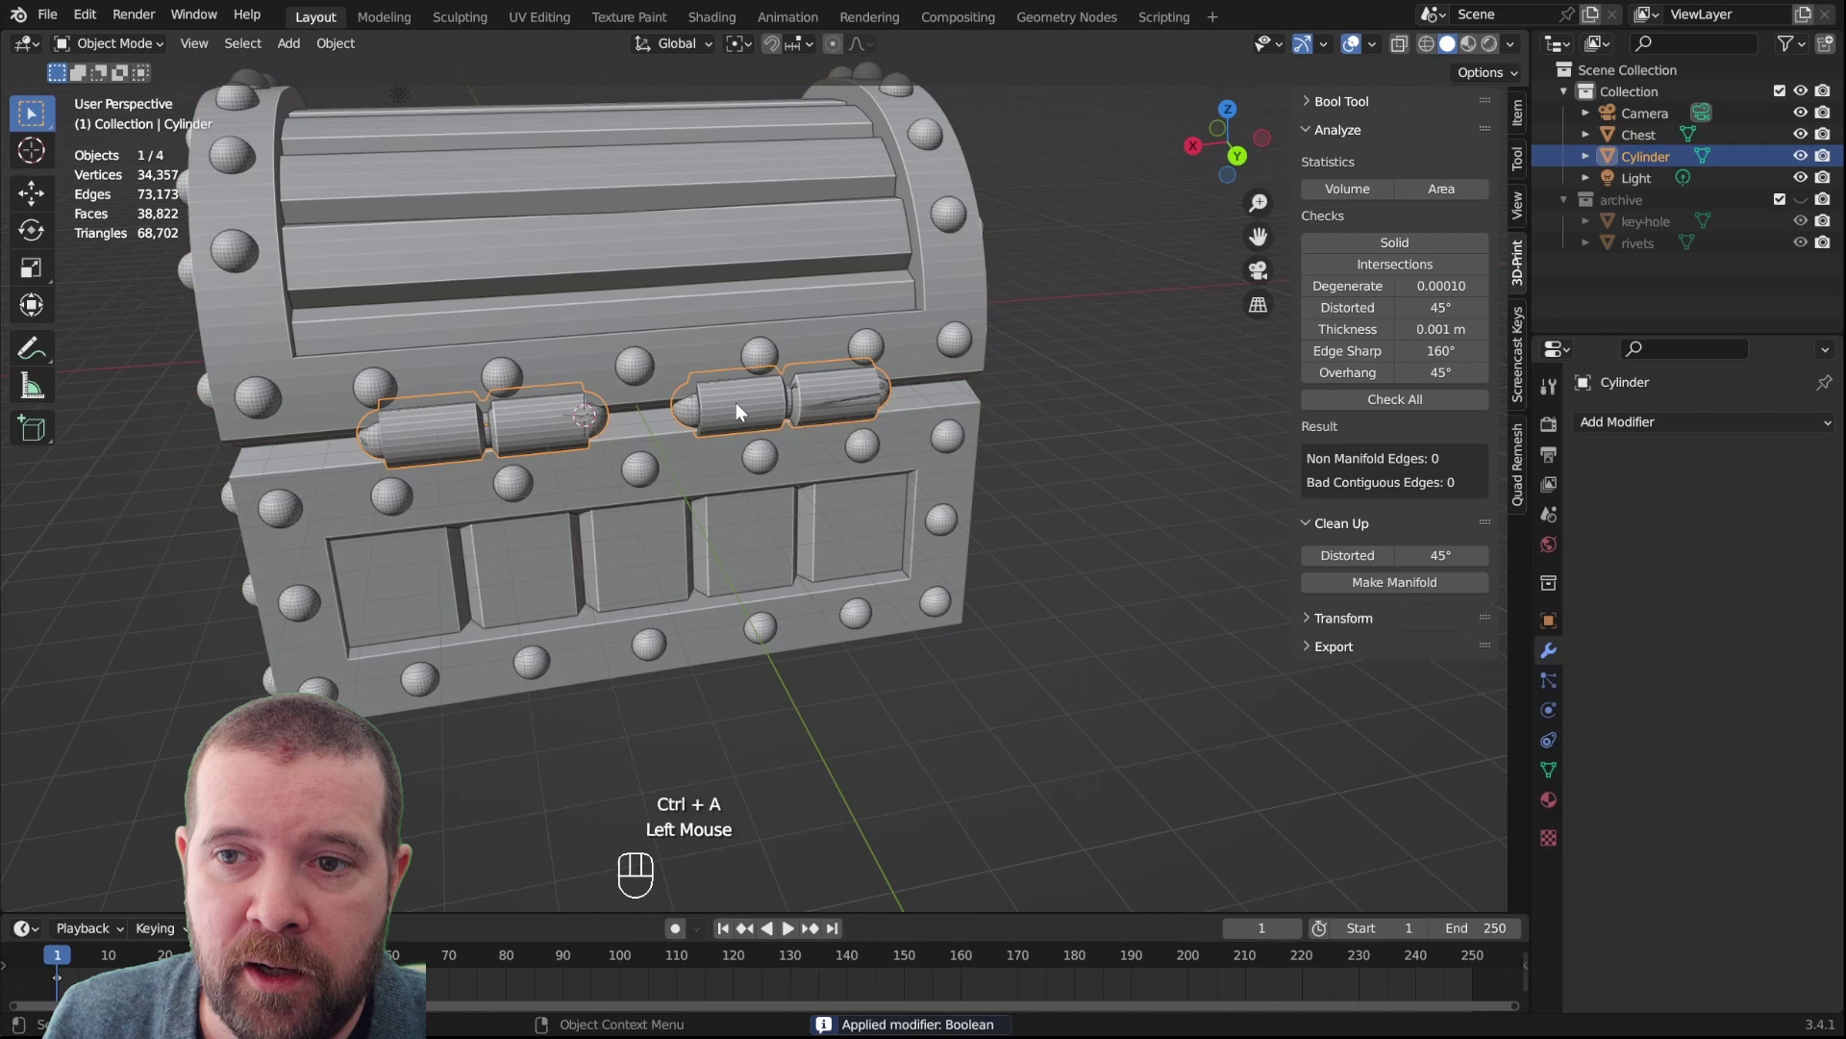
pyautogui.click(1645, 167)
pyautogui.moveTo(1645, 167); pyautogui.dragTo(1648, 168)
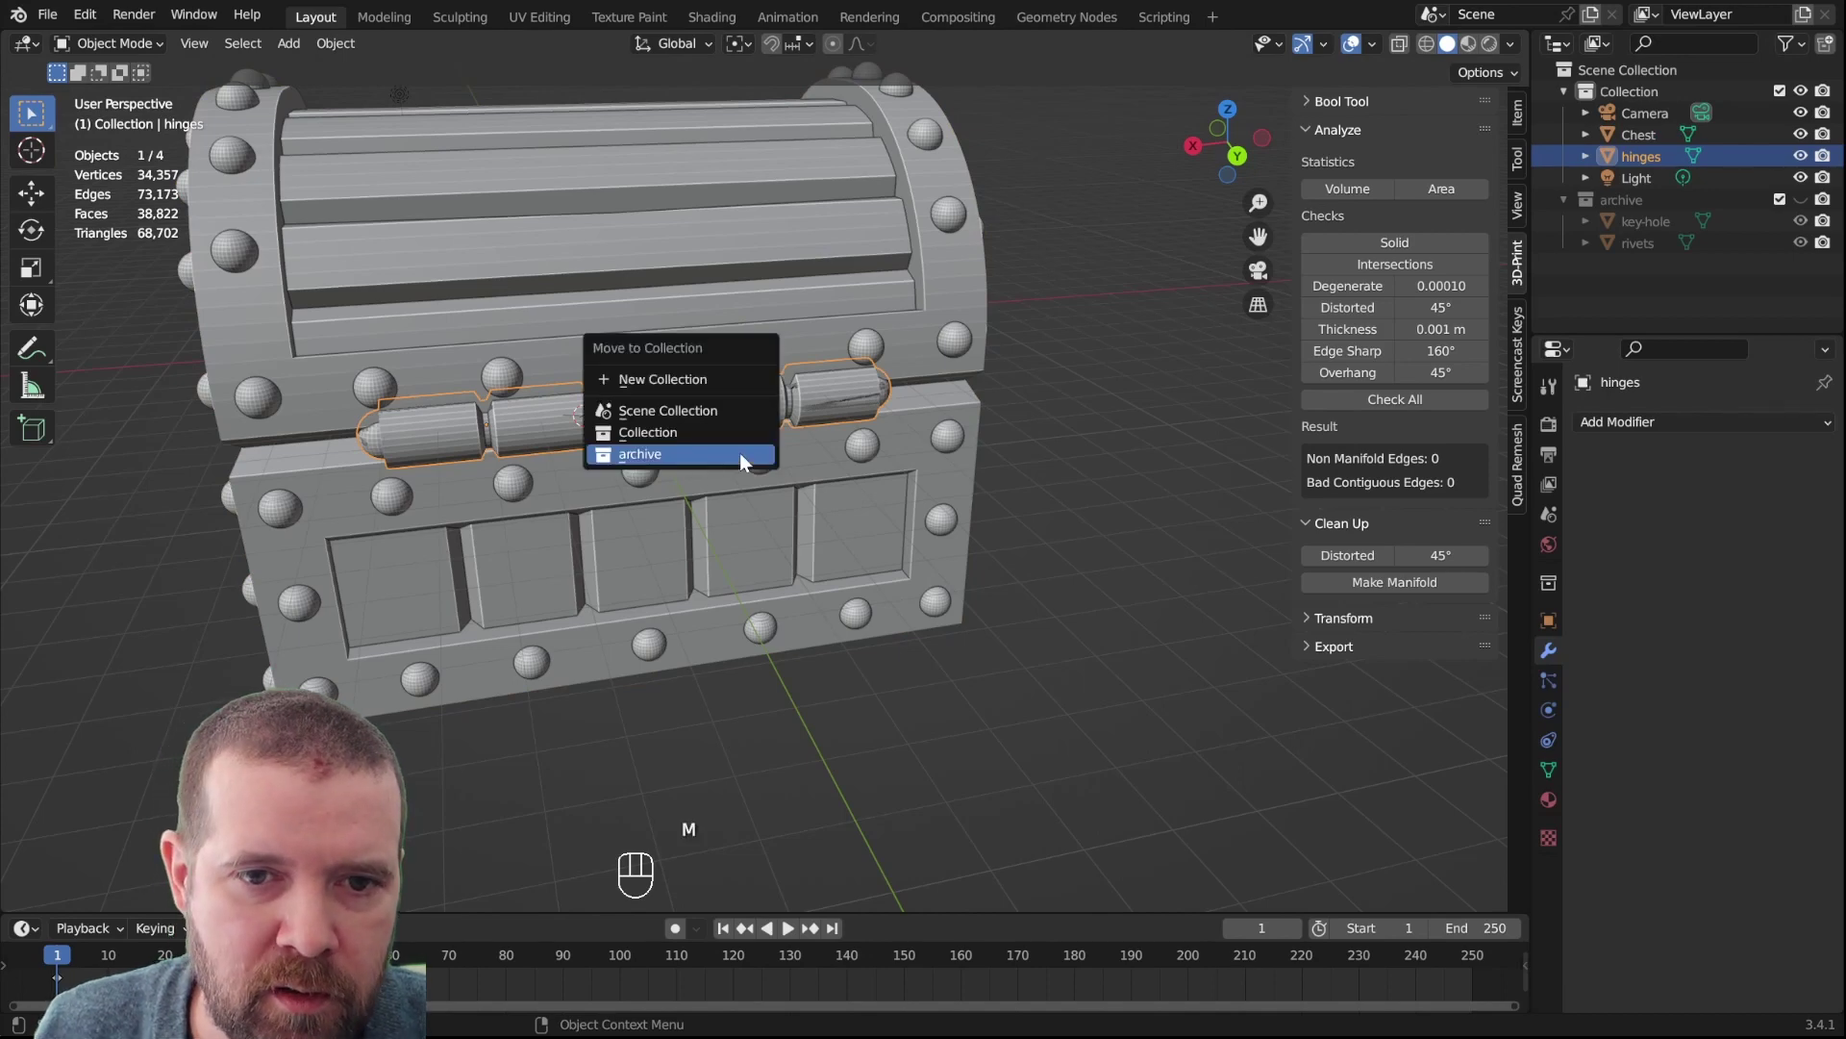
pyautogui.click(1153, 491)
pyautogui.click(459, 480)
# Orbit around the merged chest to check the hinge barrels on the lid seam
pyautogui.moveTo(491, 527); pyautogui.dragTo(865, 485)
pyautogui.click(892, 473)
pyautogui.moveTo(896, 493); pyautogui.dragTo(612, 483)
pyautogui.click(613, 483)
pyautogui.moveTo(607, 479); pyautogui.dragTo(607, 562)
pyautogui.moveTo(607, 563); pyautogui.dragTo(716, 535)
pyautogui.middleClick(717, 536)
pyautogui.moveTo(737, 527); pyautogui.dragTo(900, 502)
pyautogui.scroll(-3)
pyautogui.moveTo(861, 532); pyautogui.dragTo(661, 503)
pyautogui.moveTo(768, 522); pyautogui.dragTo(770, 519)
pyautogui.moveTo(770, 518); pyautogui.dragTo(712, 498)
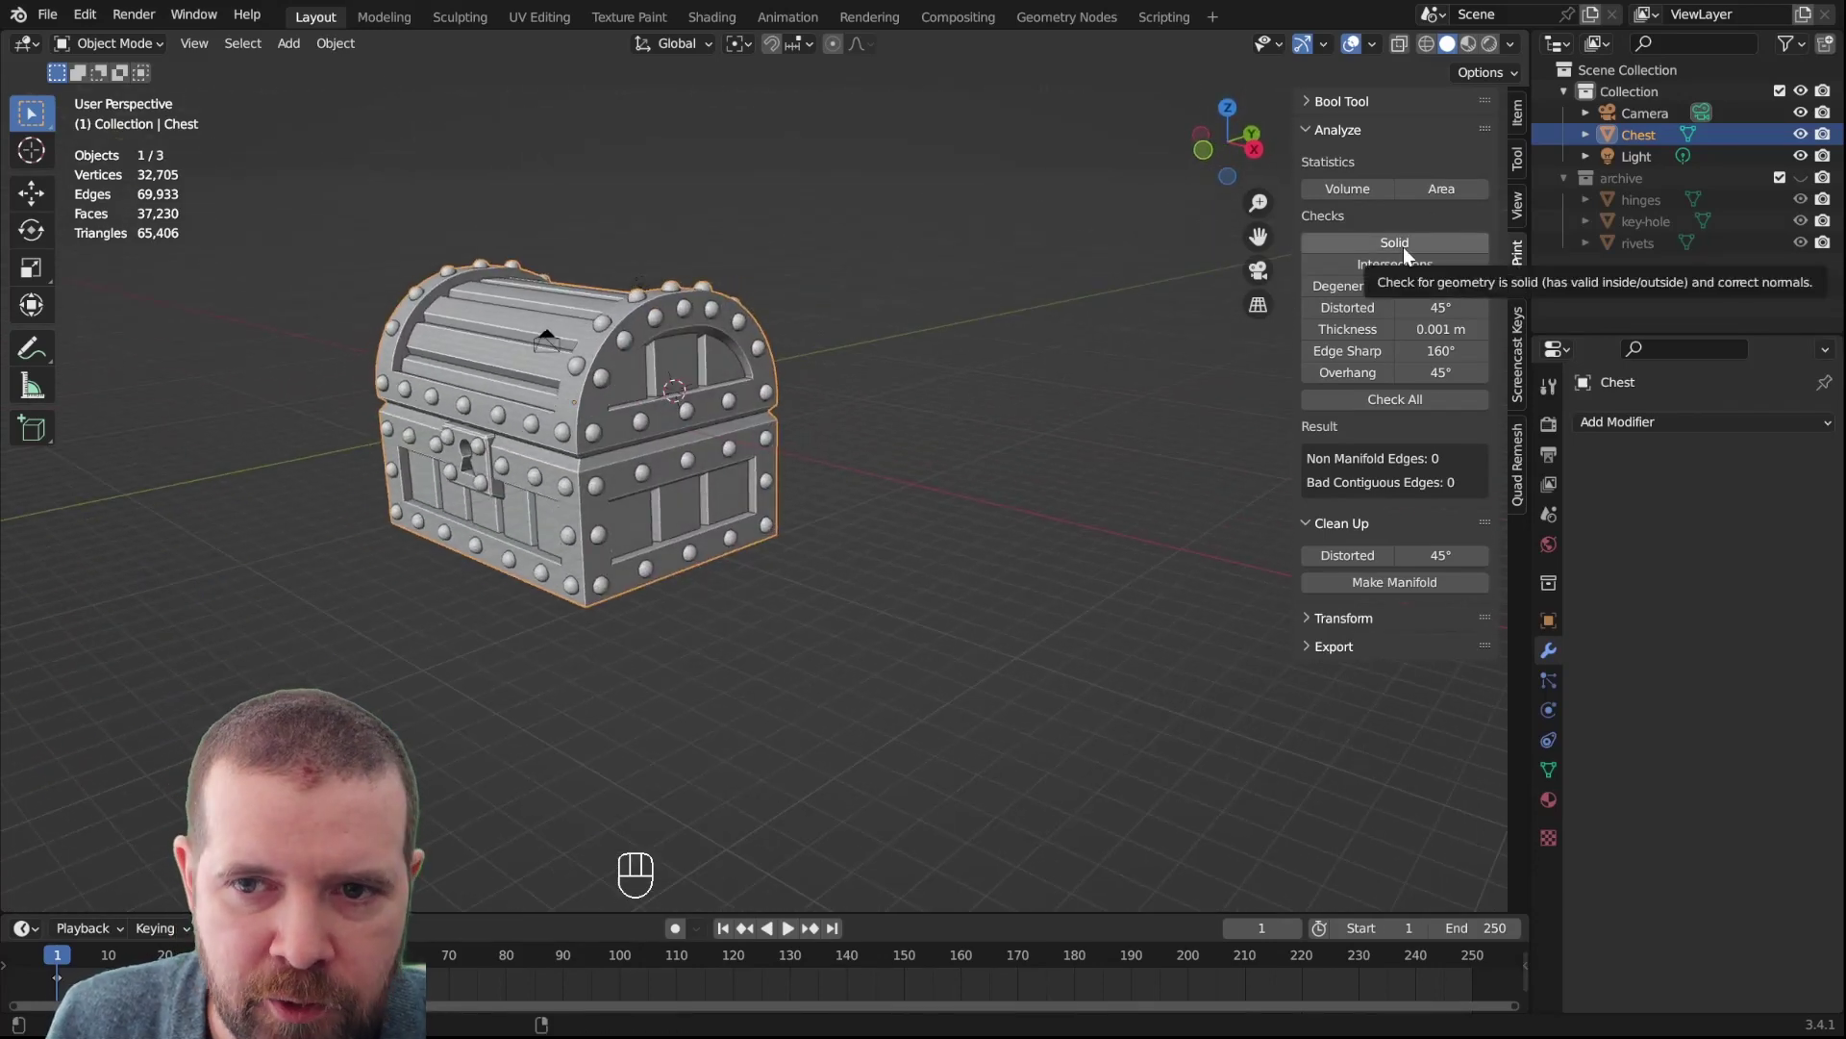
# Run the 3D-Print Solid check on the chest and inspect the lid and hinges
pyautogui.click(1408, 257)
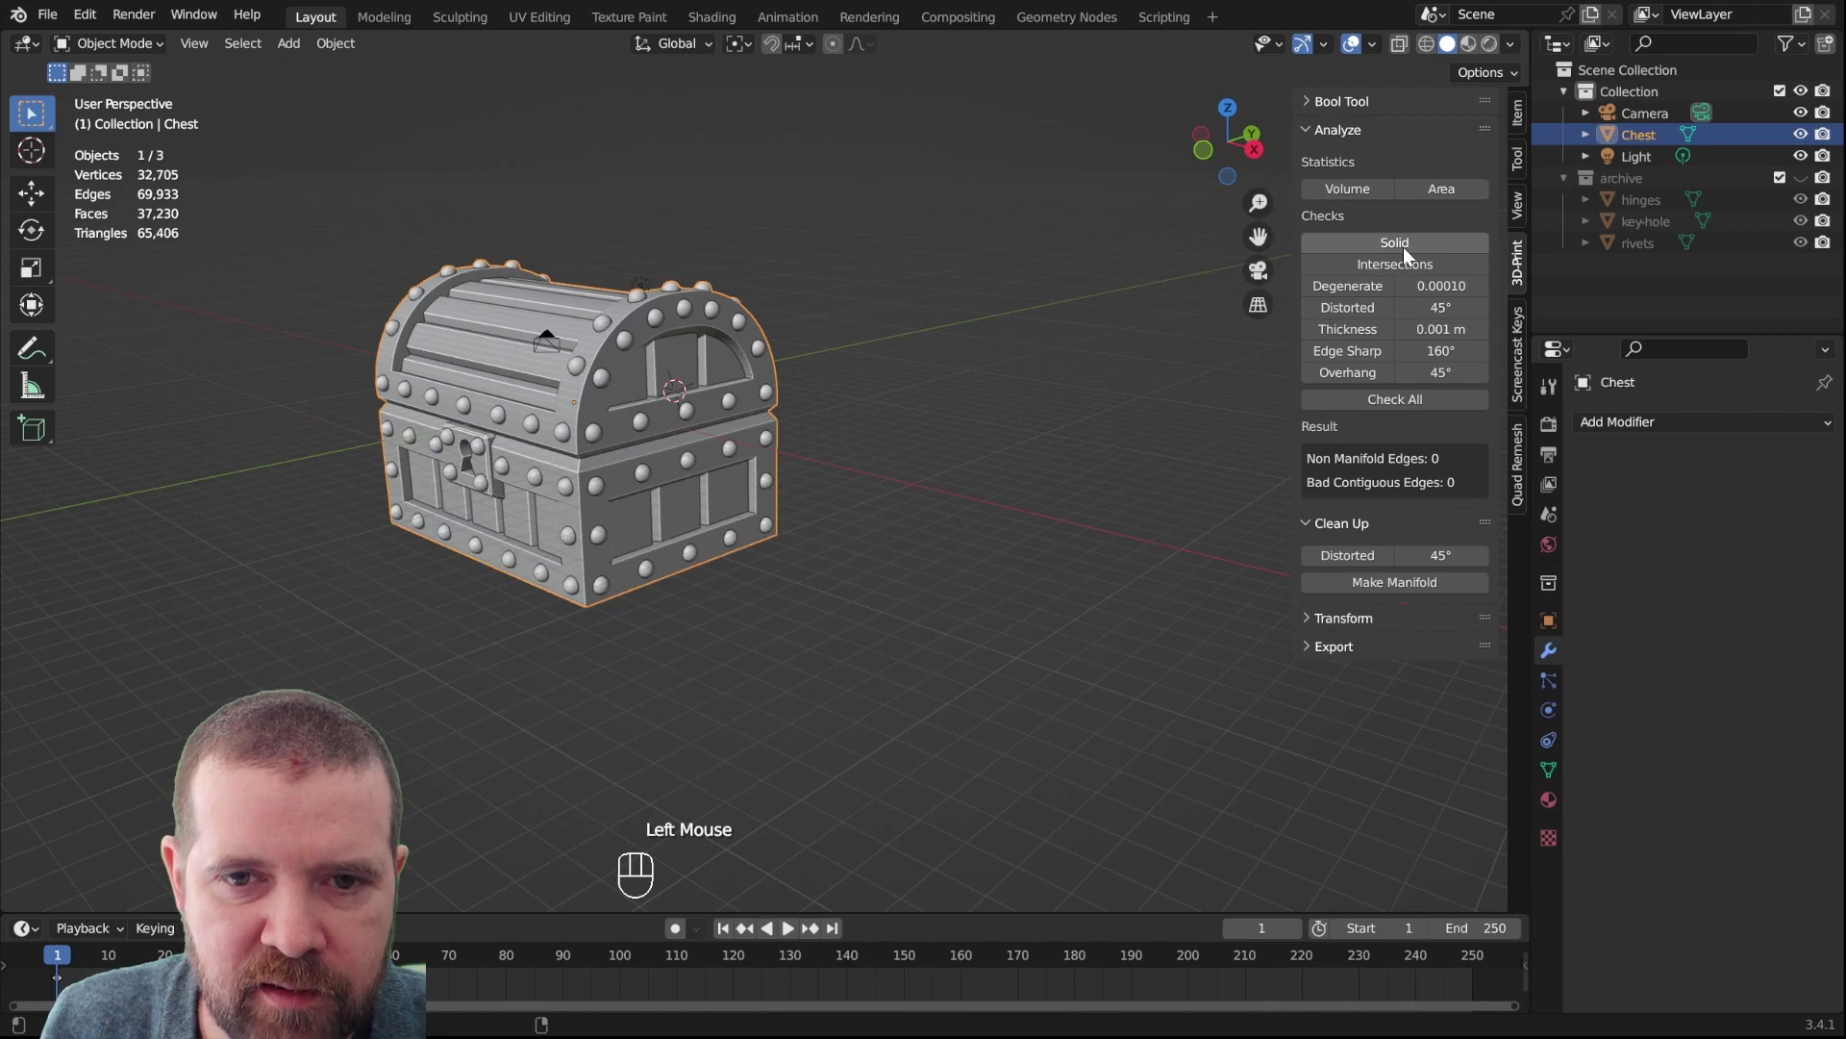
pyautogui.scroll(3)
pyautogui.moveTo(523, 393); pyautogui.dragTo(710, 414)
pyautogui.moveTo(807, 430); pyautogui.dragTo(793, 446)
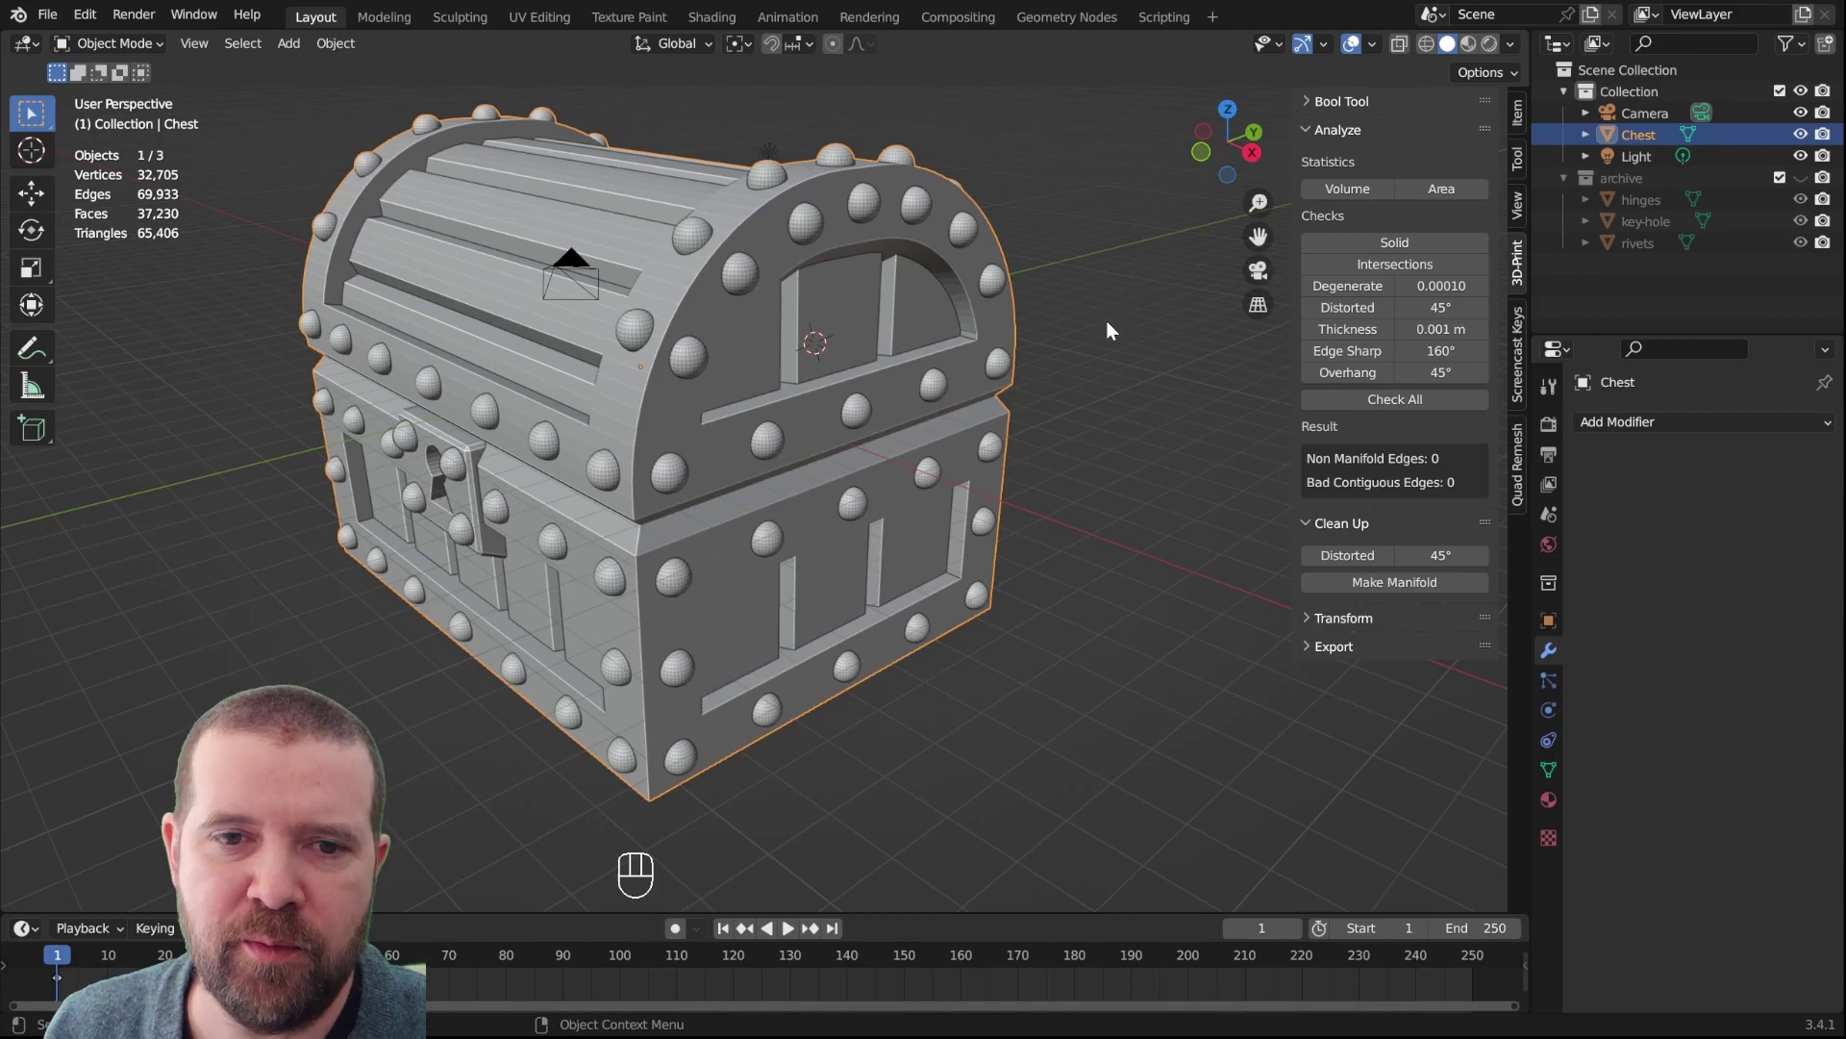
pyautogui.moveTo(1073, 380); pyautogui.dragTo(1151, 405)
pyautogui.moveTo(1152, 405); pyautogui.dragTo(1150, 386)
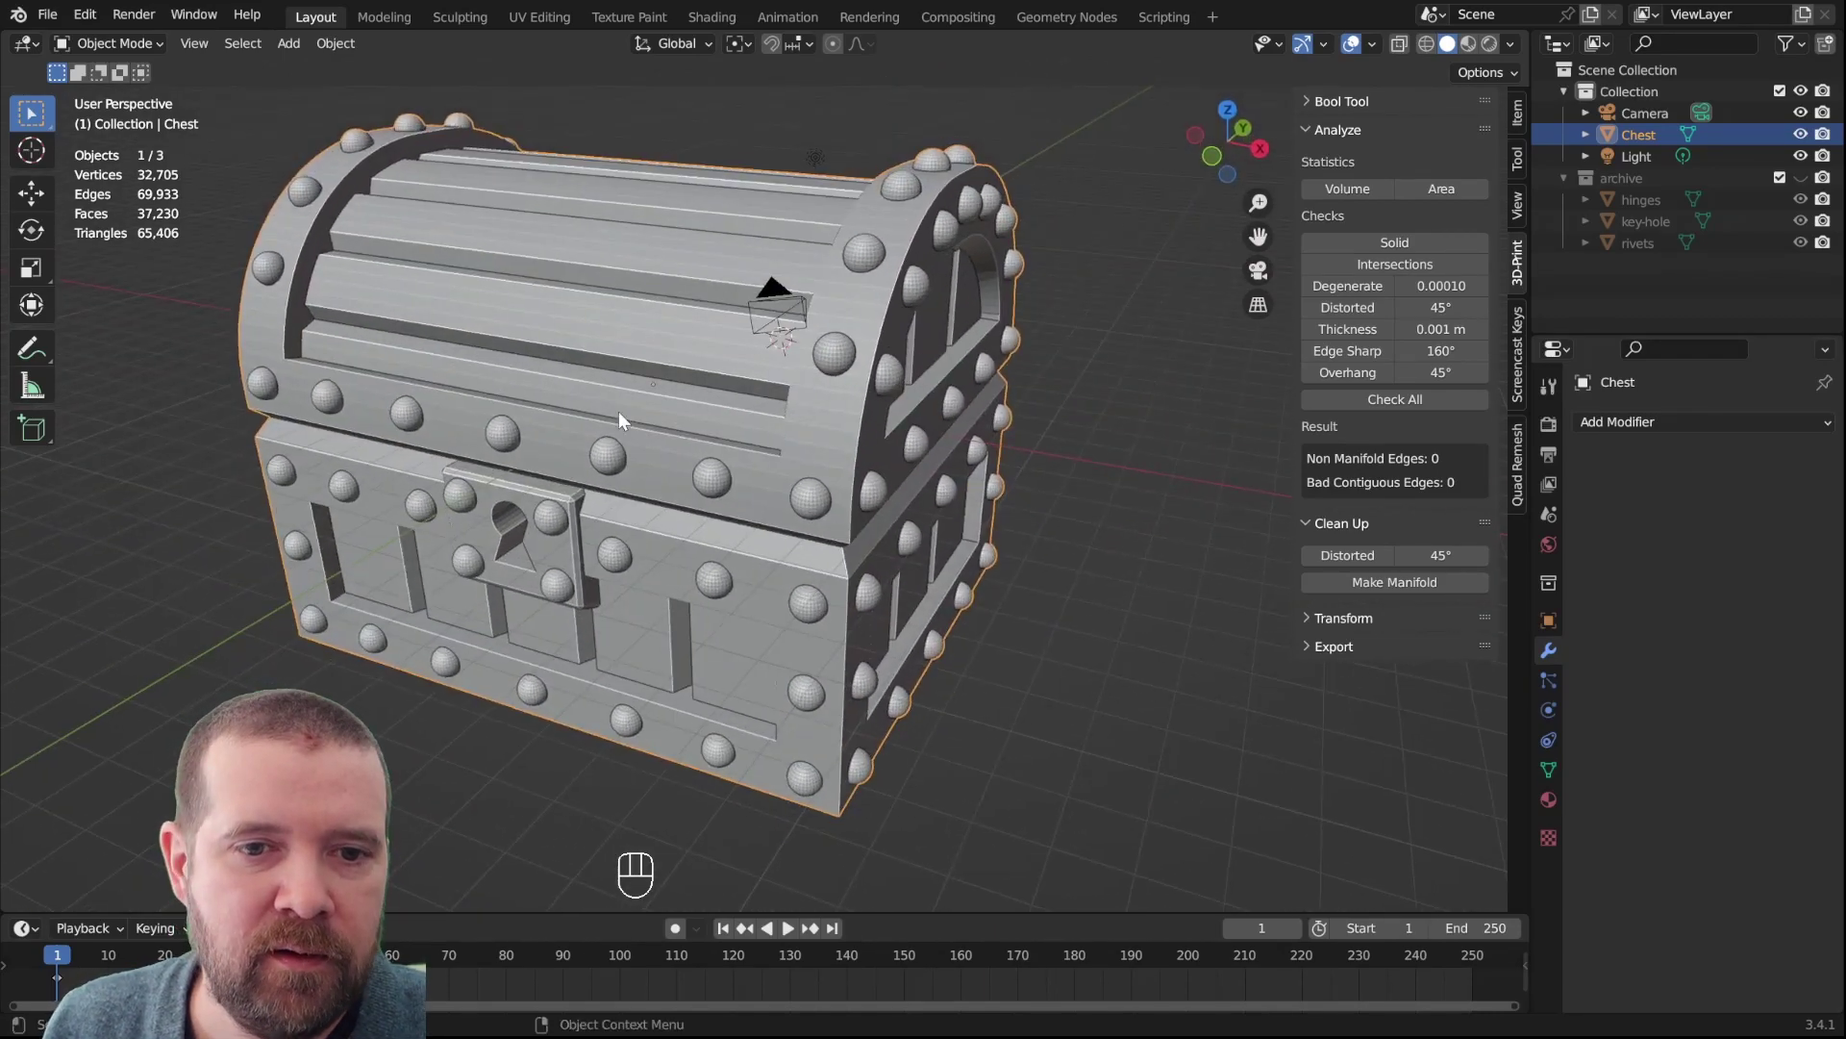
# Enter Edit Mode on the chest mesh after the checks report zero bad edges
pyautogui.scroll(3)
pyautogui.middleClick(719, 474)
pyautogui.scroll(-3)
pyautogui.press('Tab')
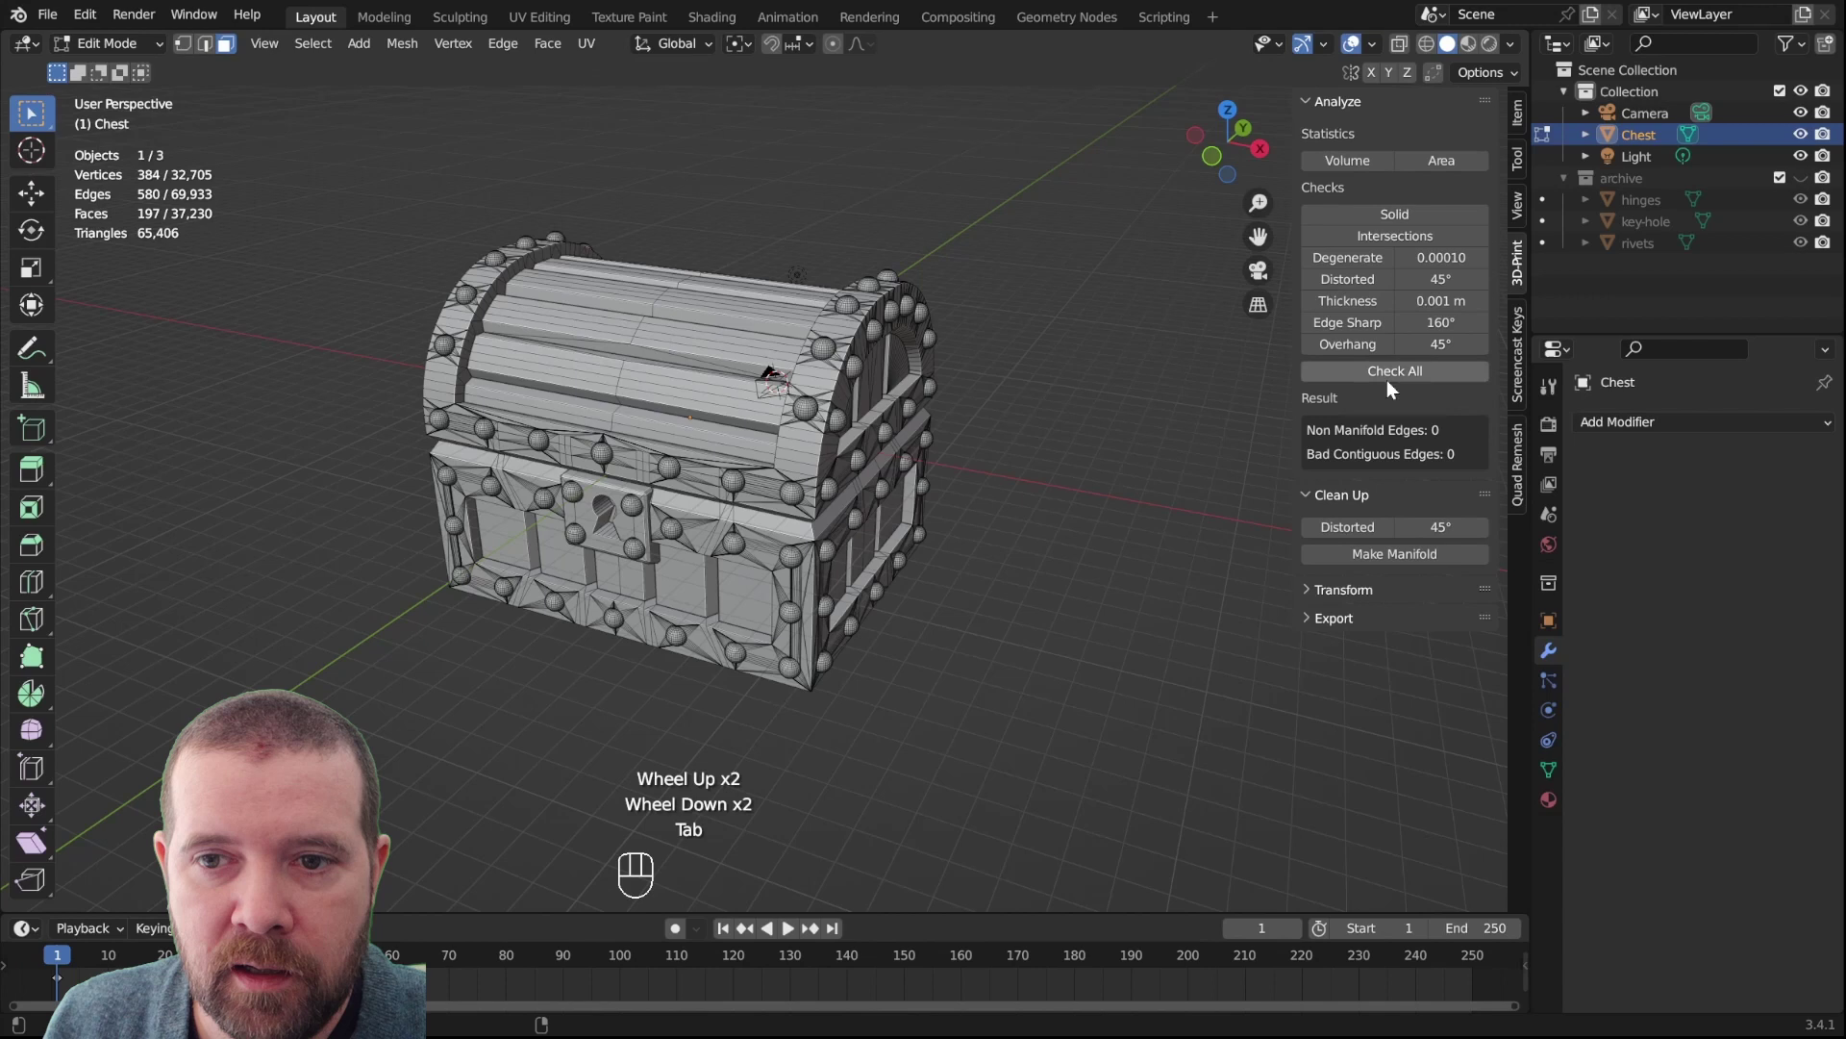
# Run all the 3D-Print checks on the chest mesh
pyautogui.click(1425, 229)
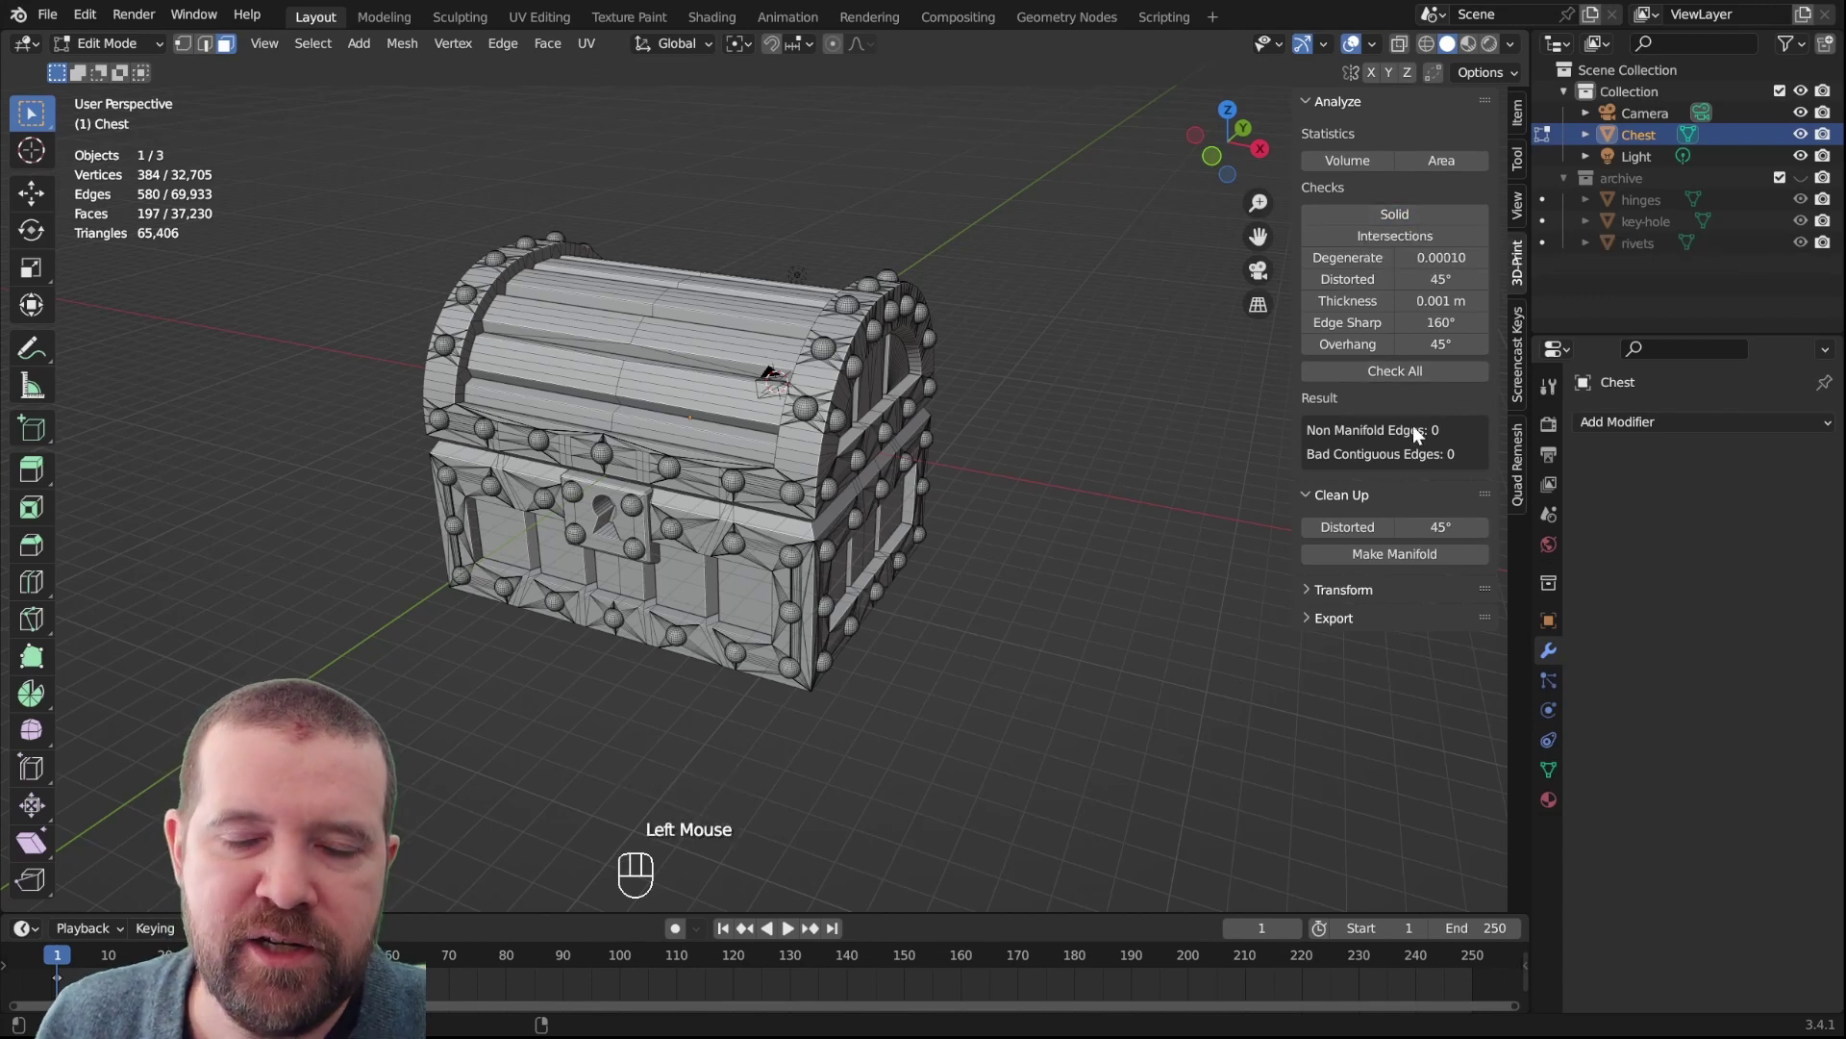
pyautogui.click(1413, 254)
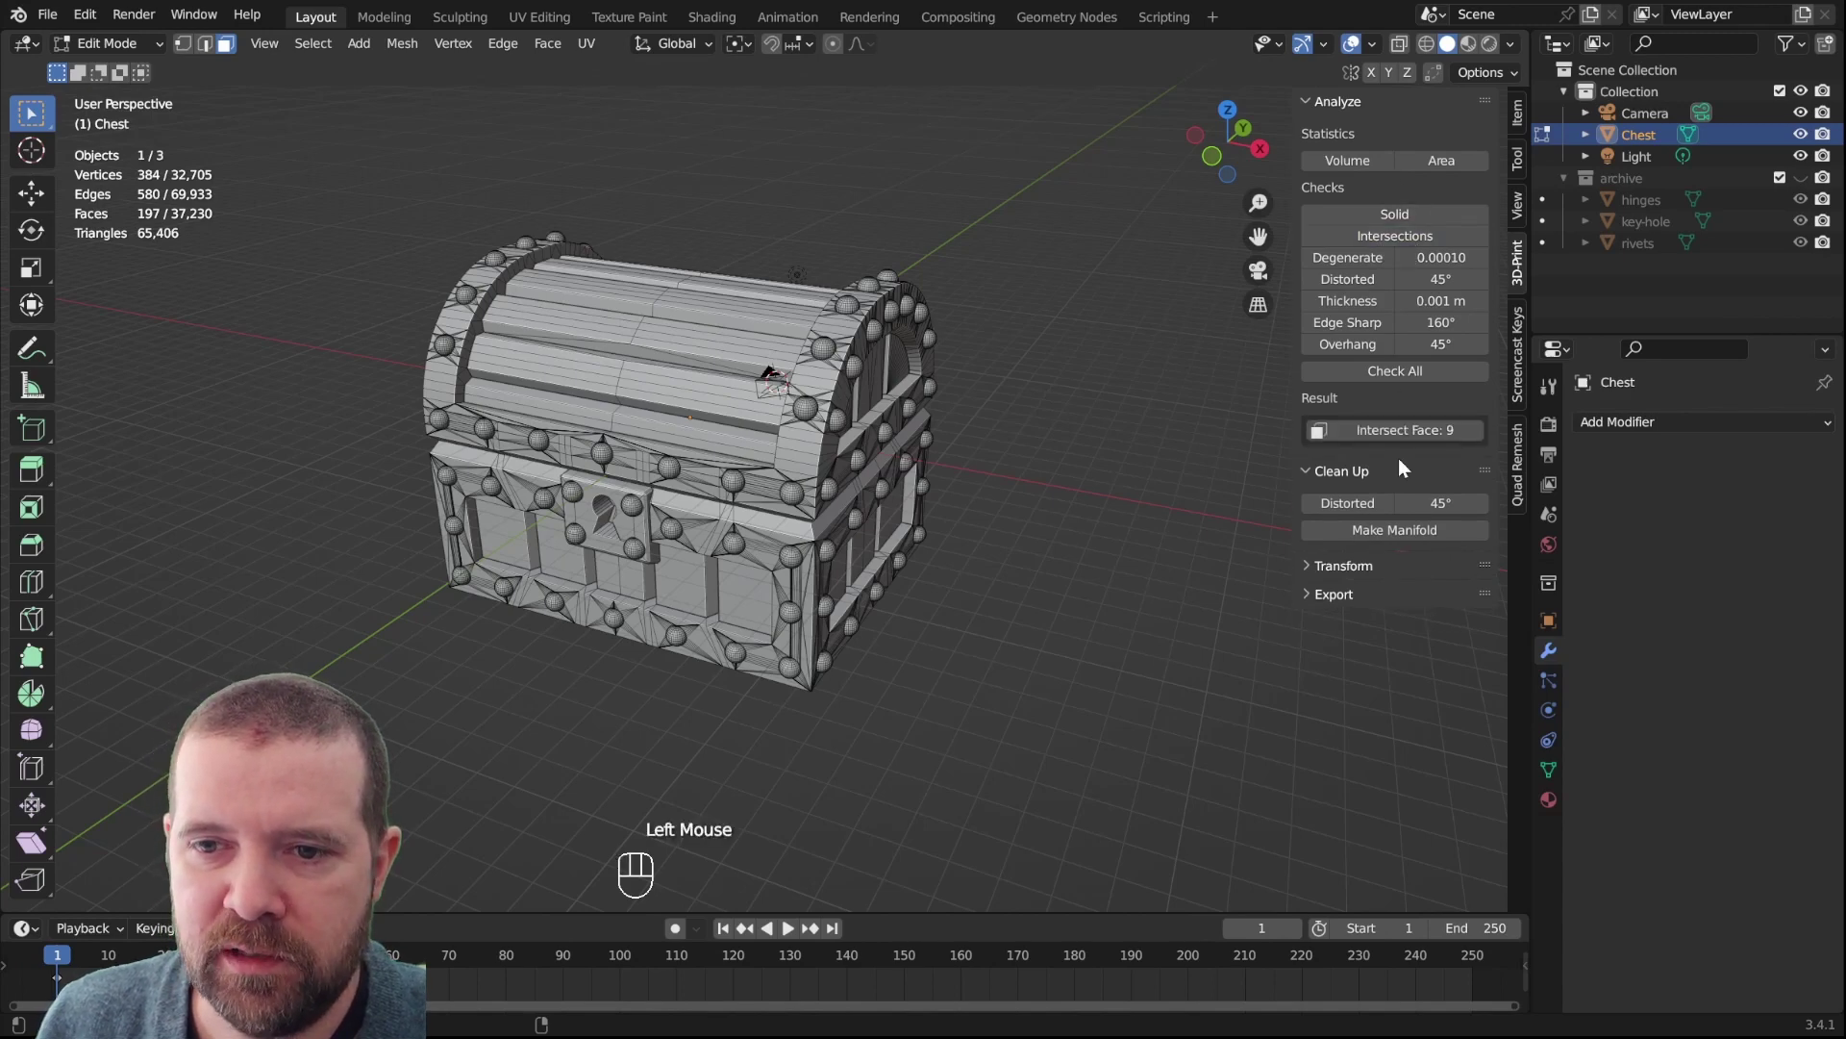
# Select the 9 intersecting faces around the keyhole lock plate and zoom in on them
pyautogui.click(1421, 443)
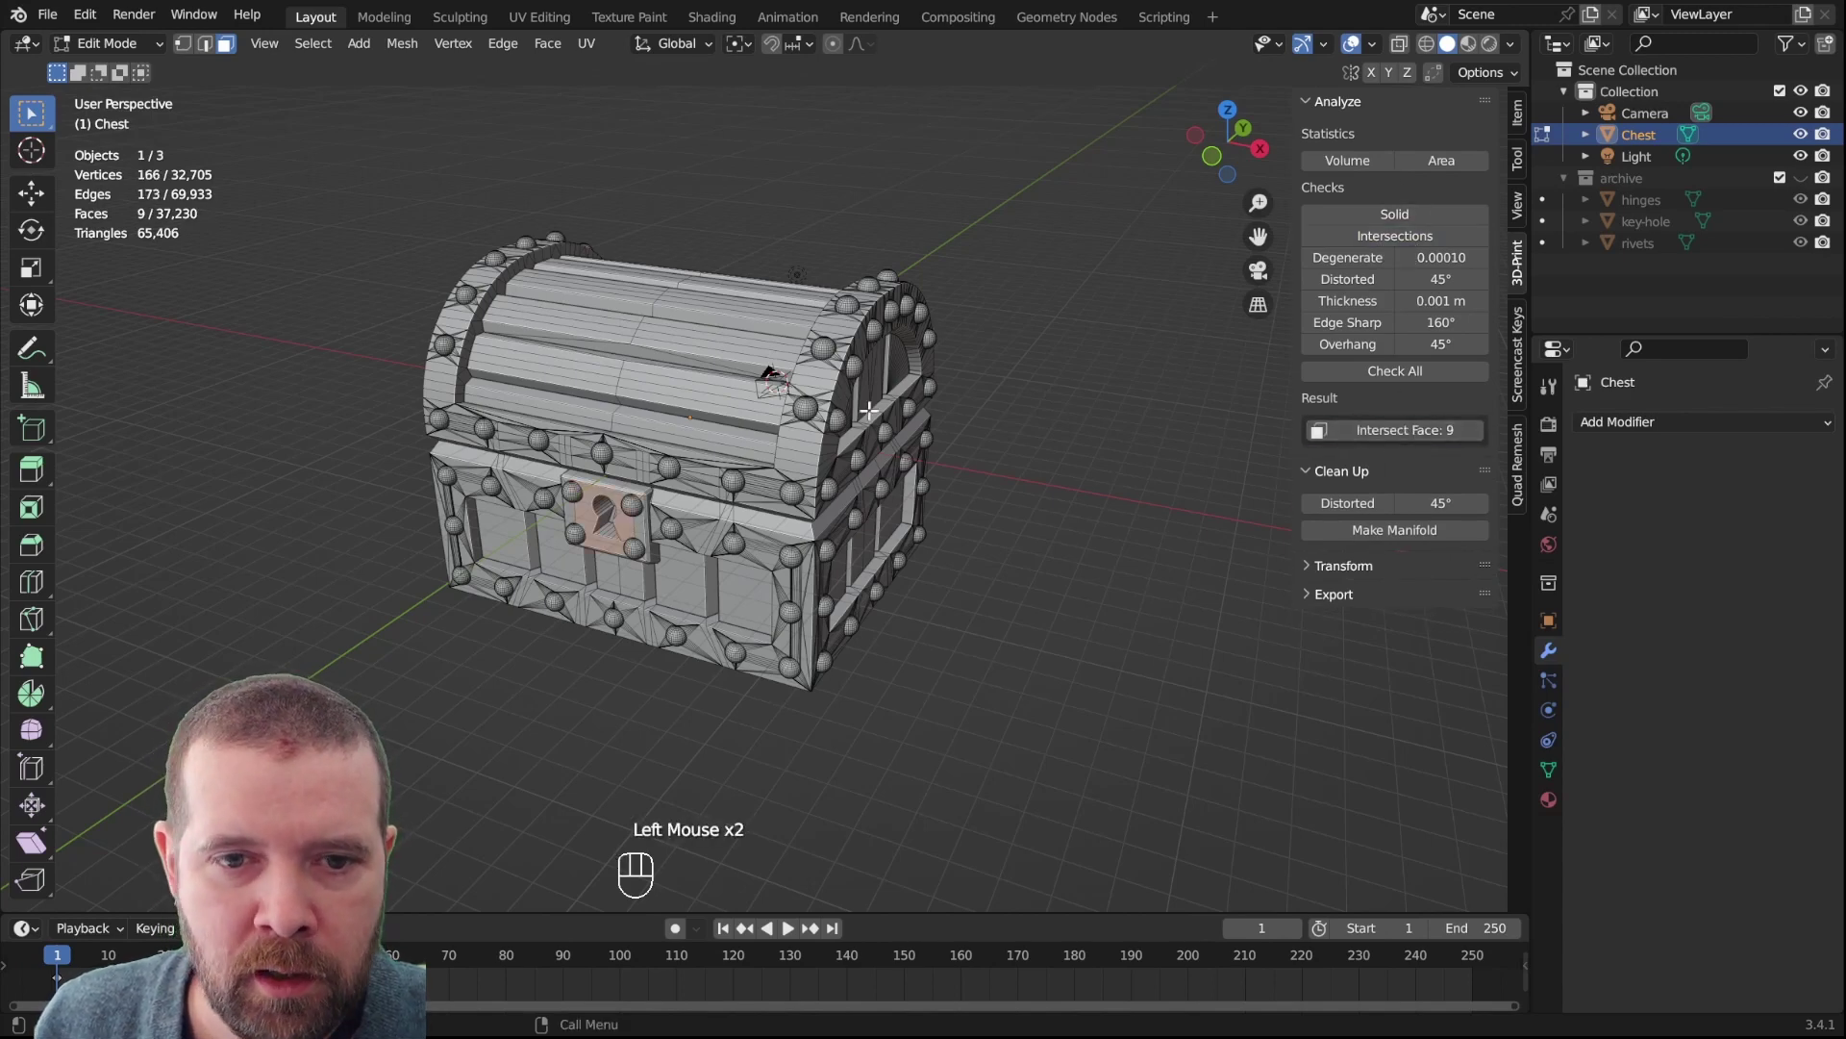
pyautogui.scroll(3)
pyautogui.scroll(-3)
pyautogui.middleClick(617, 487)
pyautogui.scroll(3)
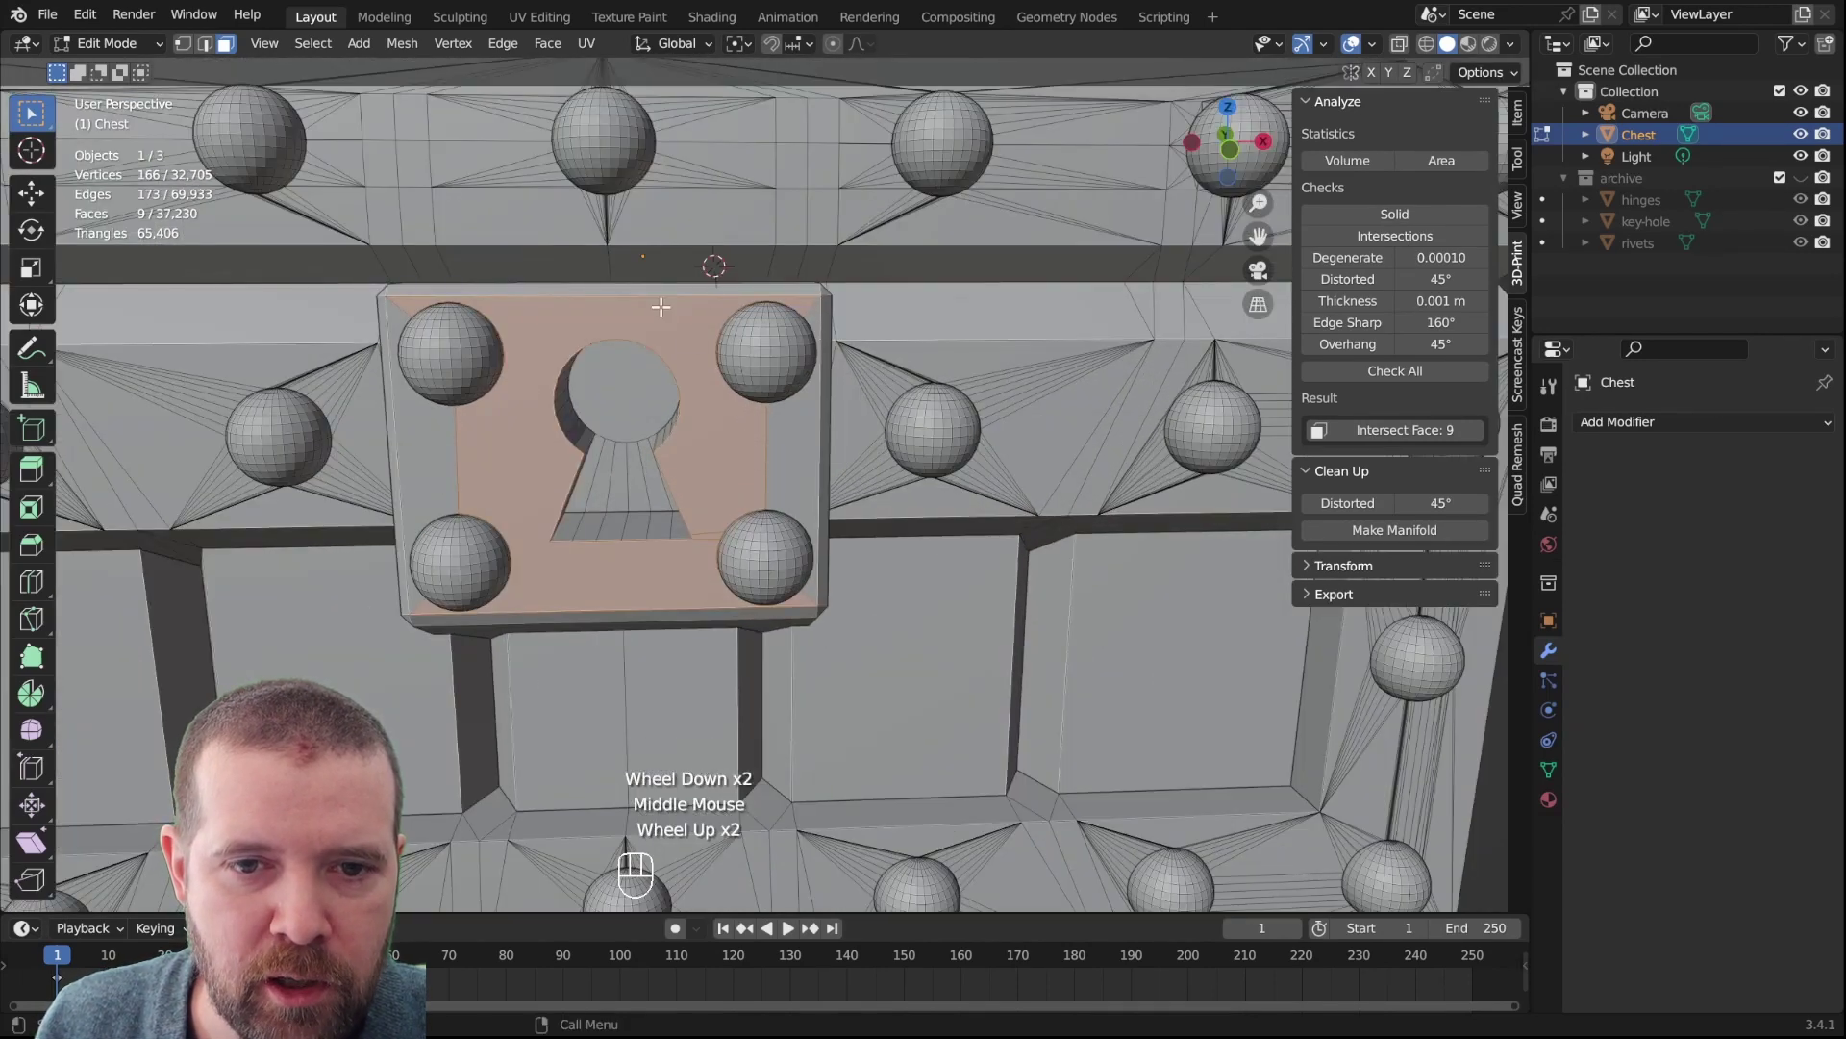
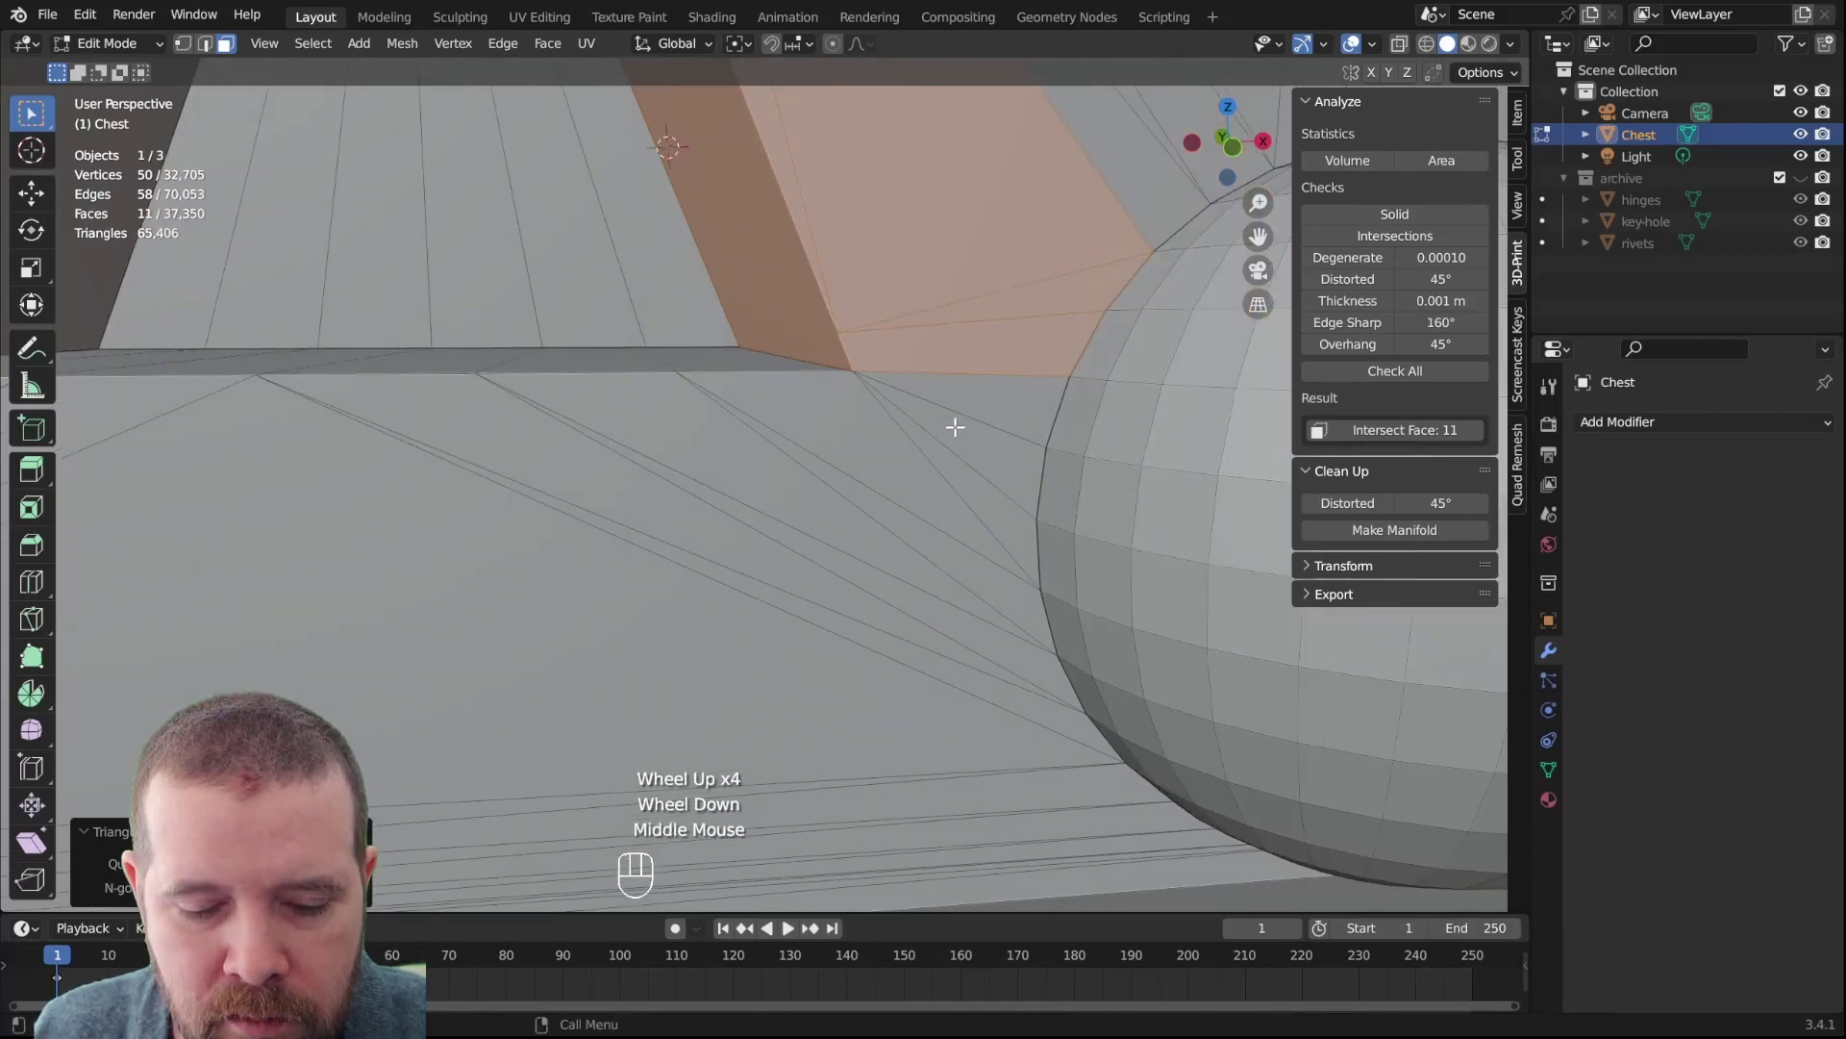
# Triangulate the whole chest mesh with Ctrl+T and return to Object Mode
pyautogui.press('ctrl+t')
pyautogui.press('a')
pyautogui.press('ctrl+t')
pyautogui.scroll(-3)
pyautogui.scroll(3)
pyautogui.press('Tab')
pyautogui.scroll(-3)
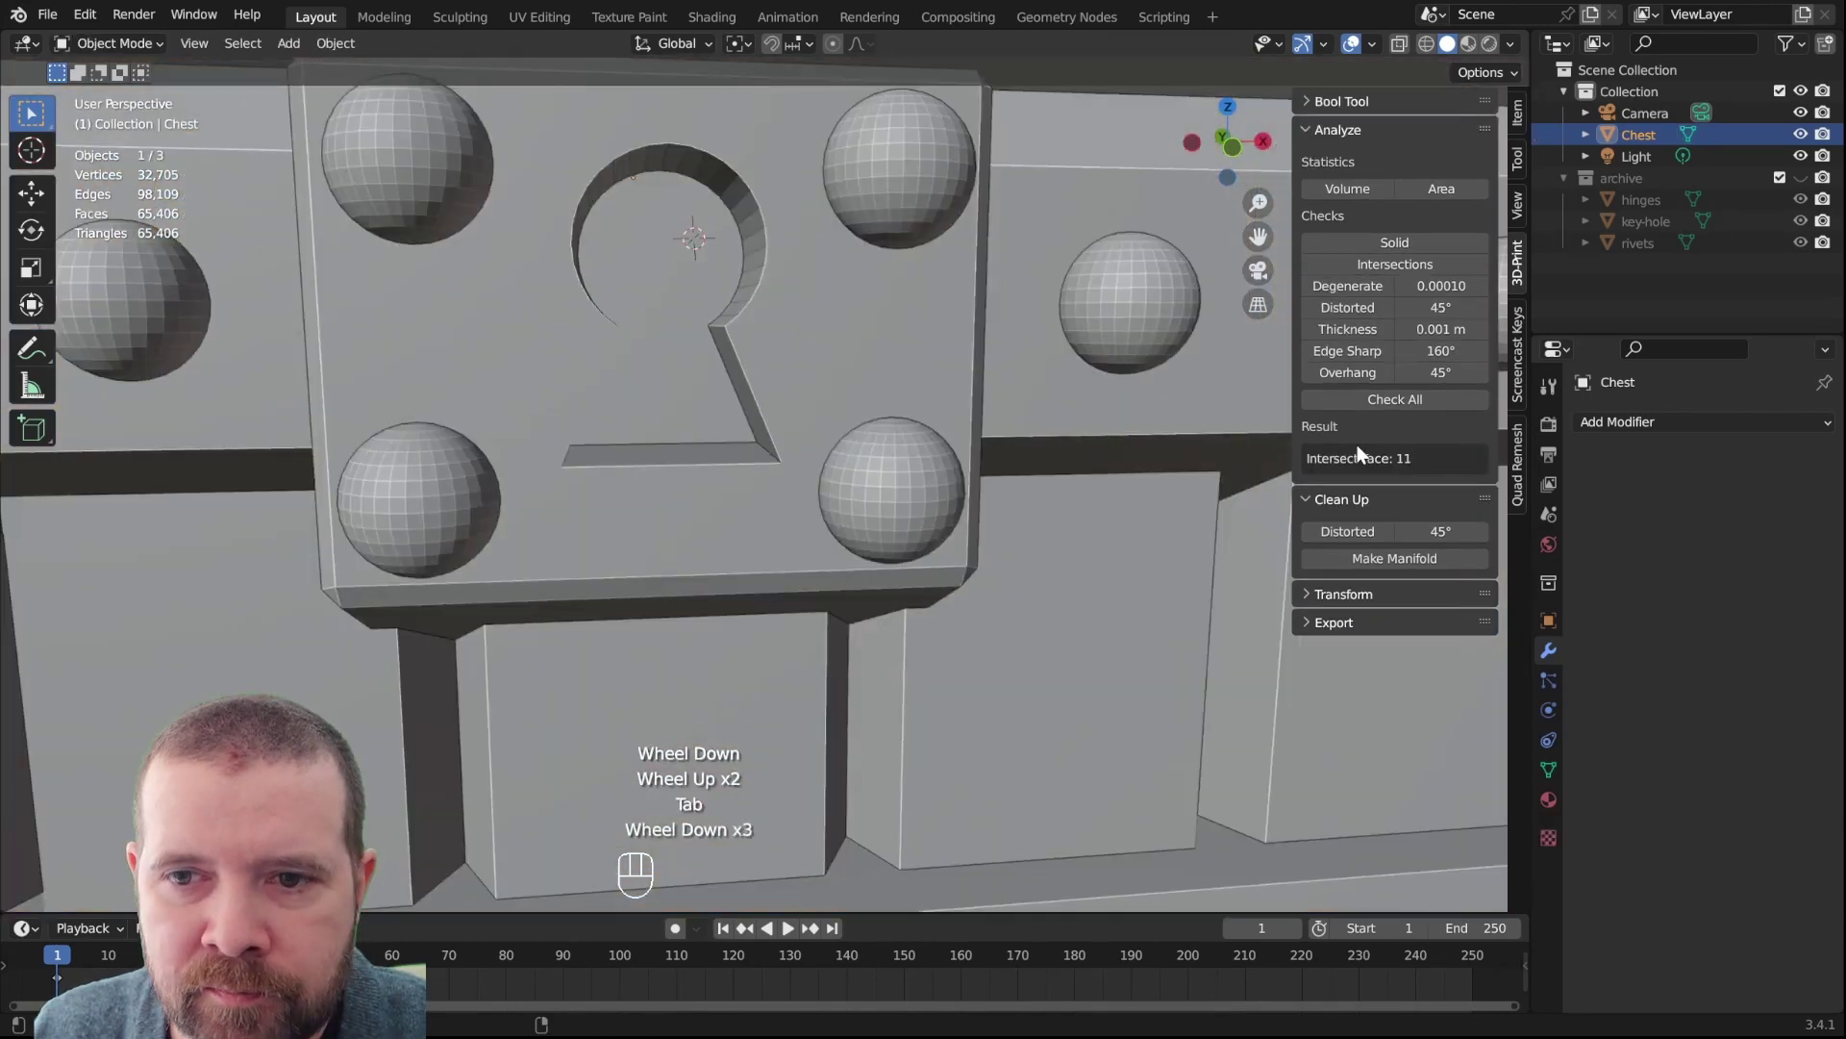
# Rerun the intersection check to confirm zero intersecting faces and bring up the STL export settings
pyautogui.click(1431, 258)
pyautogui.click(1425, 271)
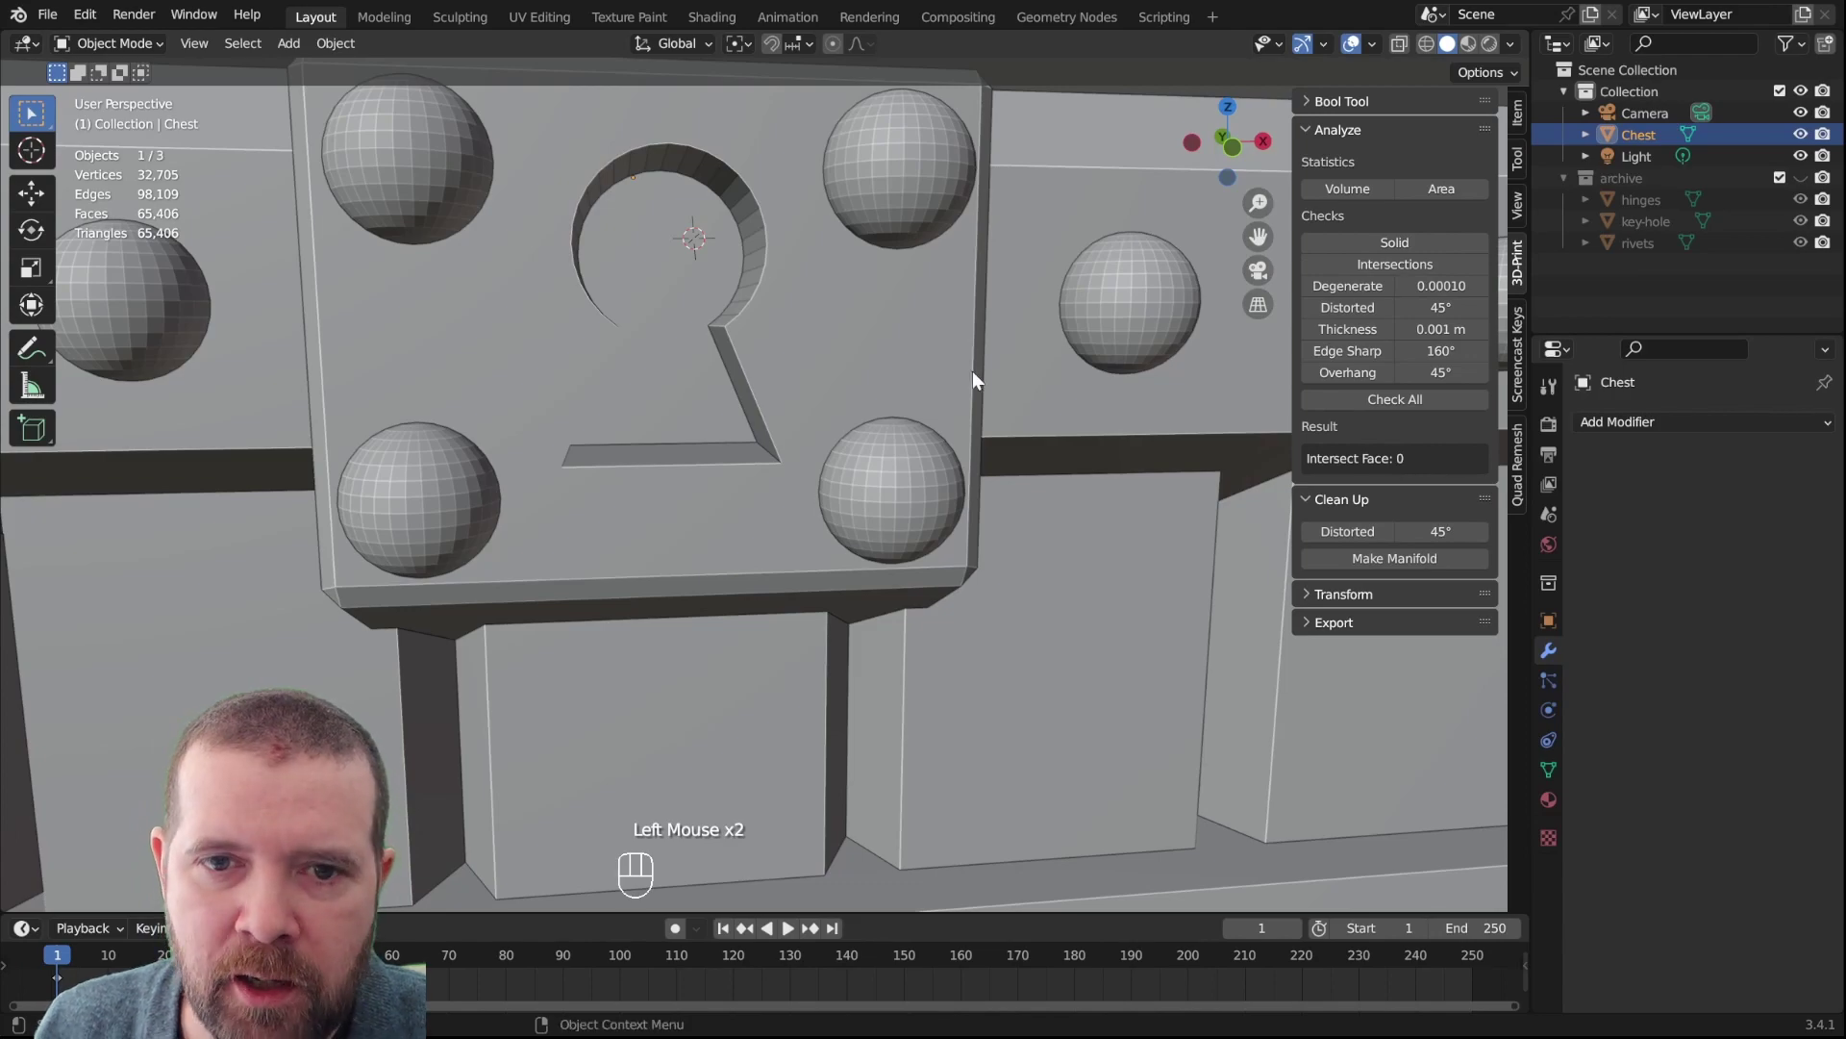
pyautogui.scroll(-3)
pyautogui.scroll(-3)
pyautogui.moveTo(917, 440); pyautogui.dragTo(1015, 459)
pyautogui.moveTo(1014, 461); pyautogui.dragTo(960, 521)
pyautogui.click(960, 521)
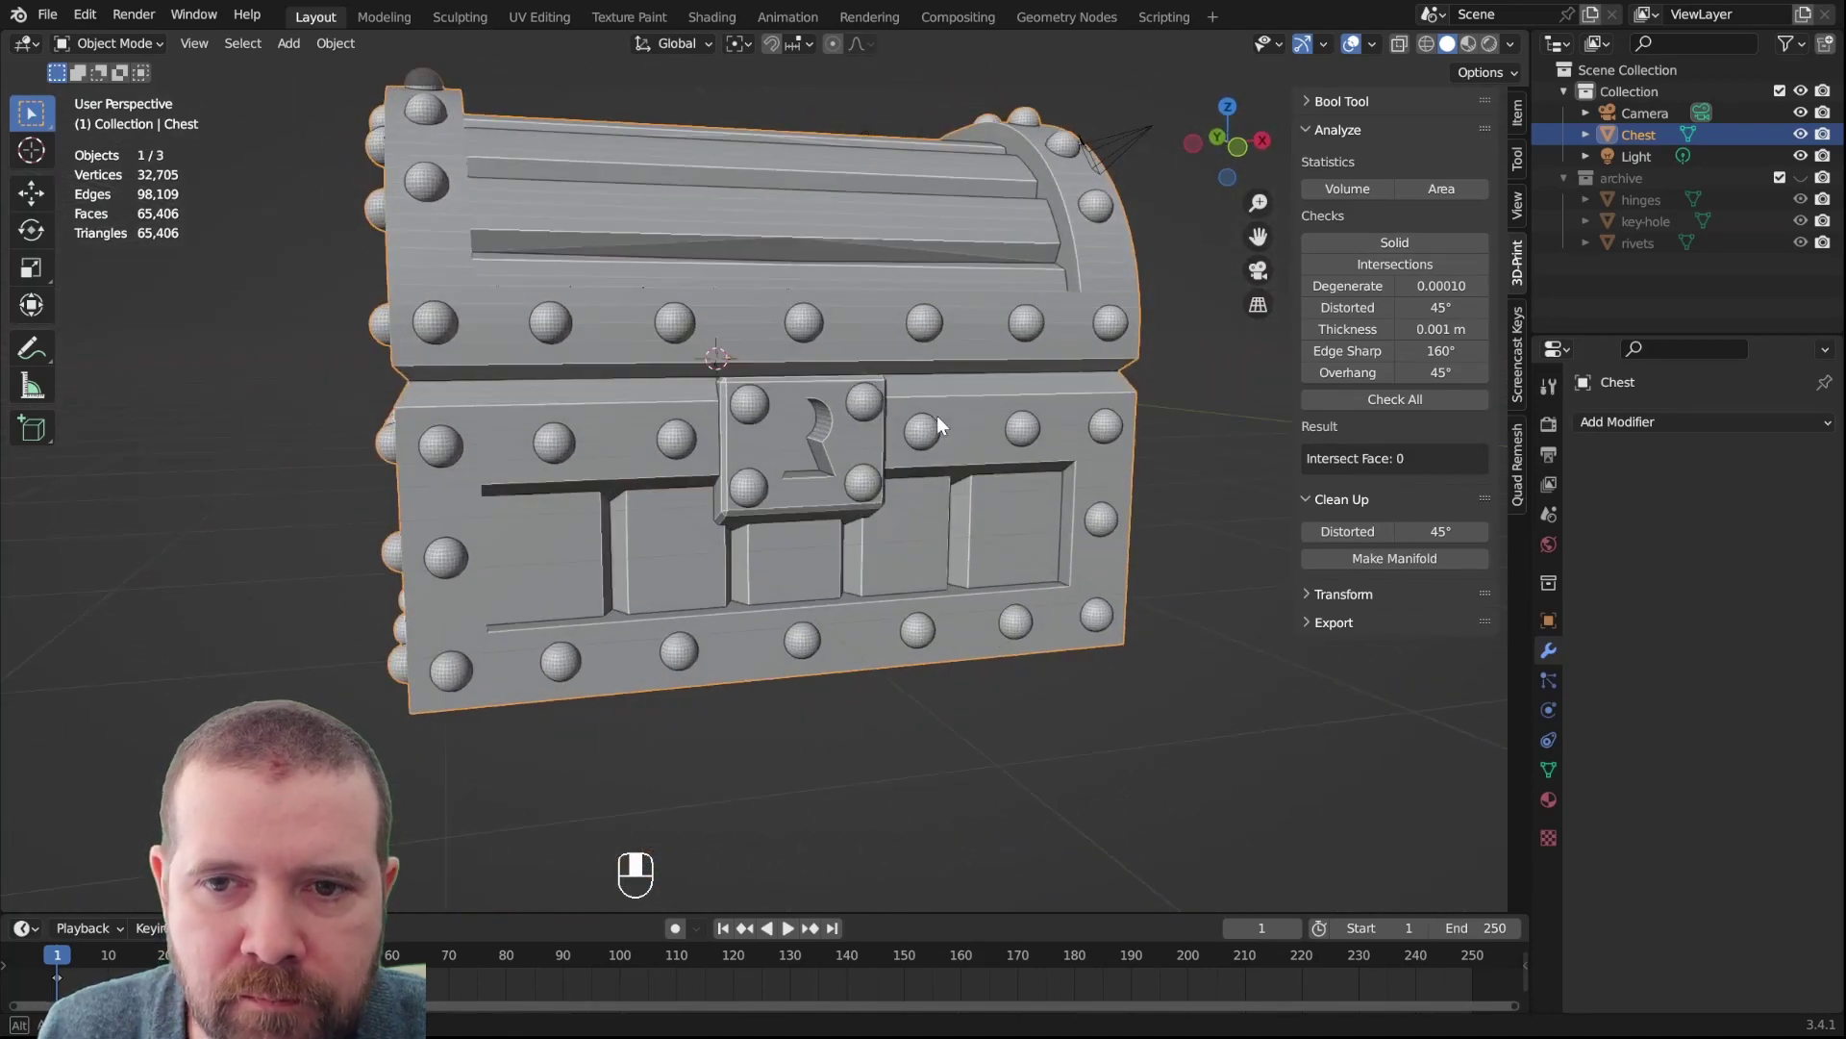
pyautogui.click(942, 448)
pyautogui.moveTo(64, 19); pyautogui.dragTo(351, 488)
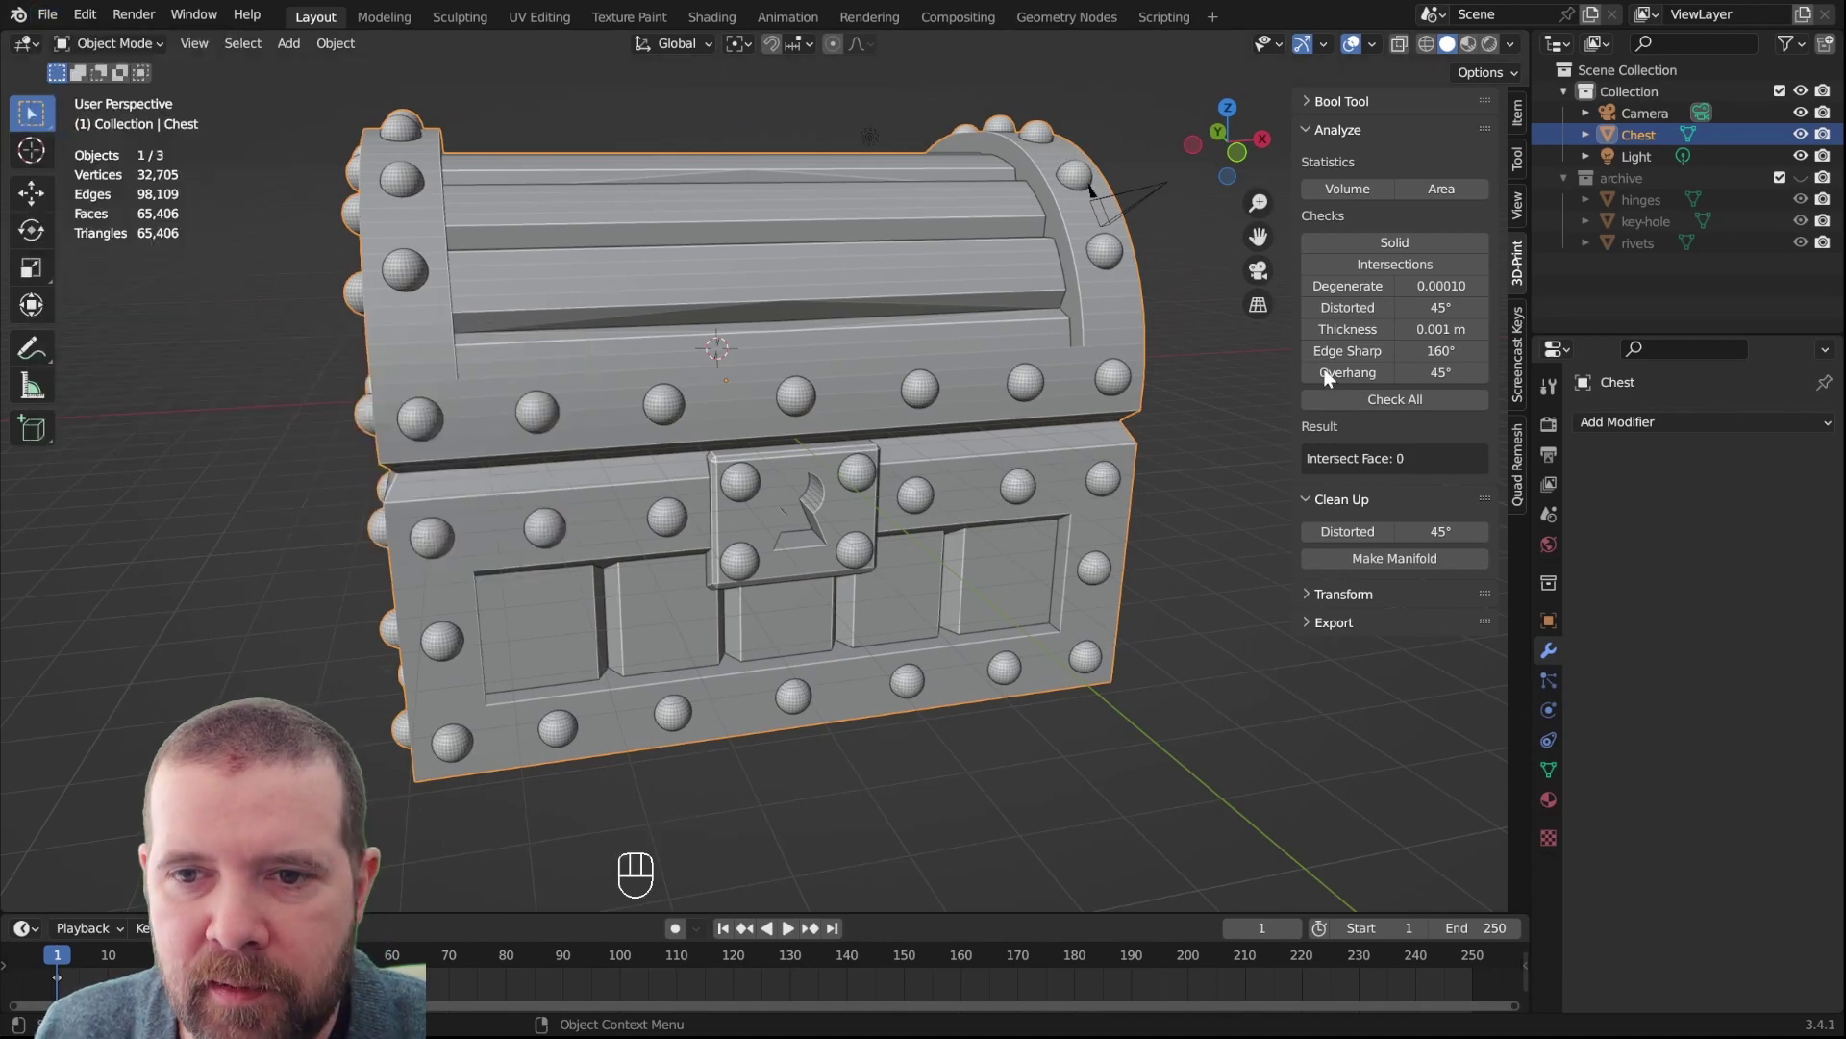